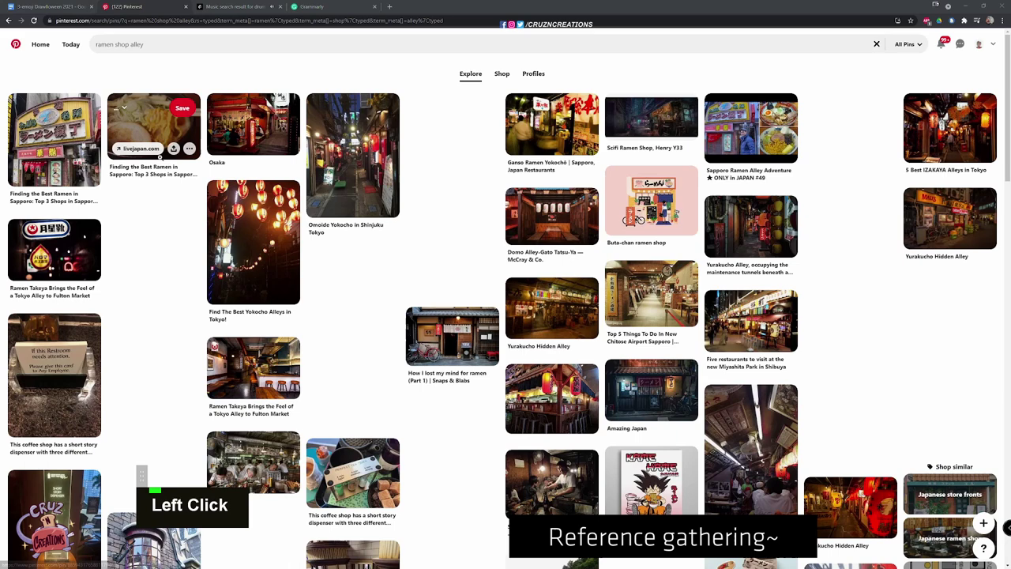
Scroll down through the ramen shop alley results to find shopfront reference pins
{"action": "scroll", "scroll_direction": "down", "scroll_amount": 3}
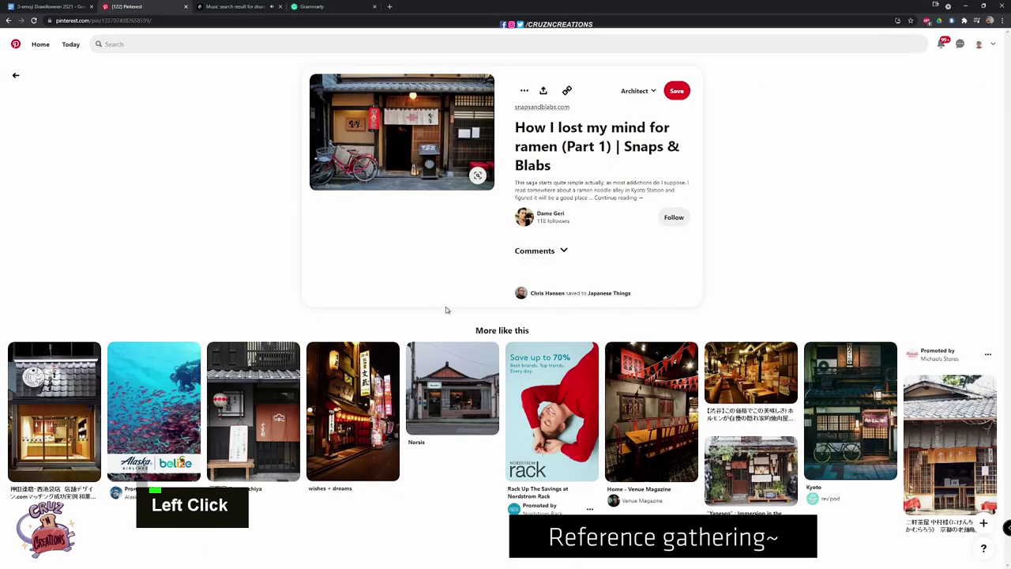
{"action": "scroll", "scroll_direction": "down", "scroll_amount": 3}
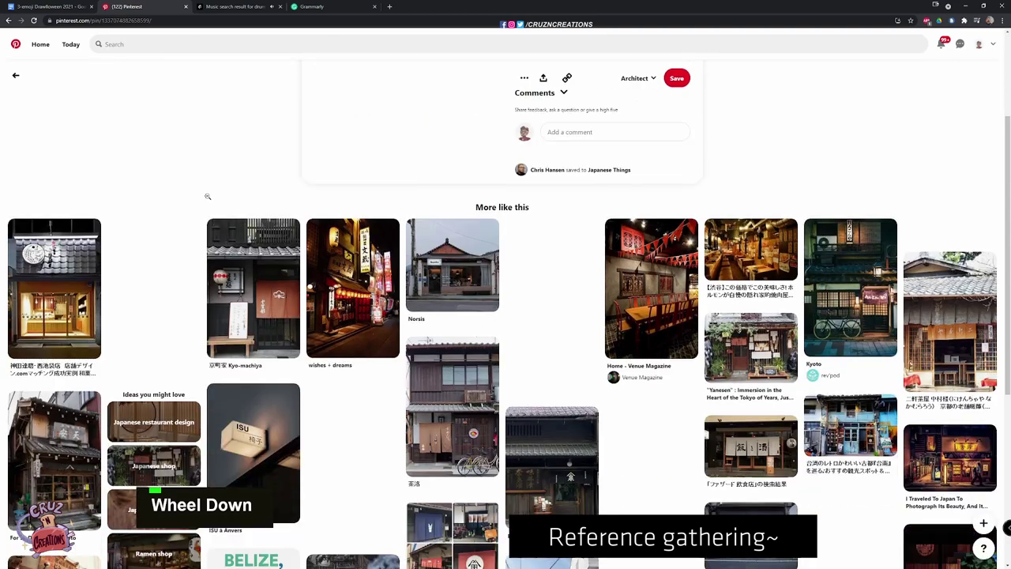
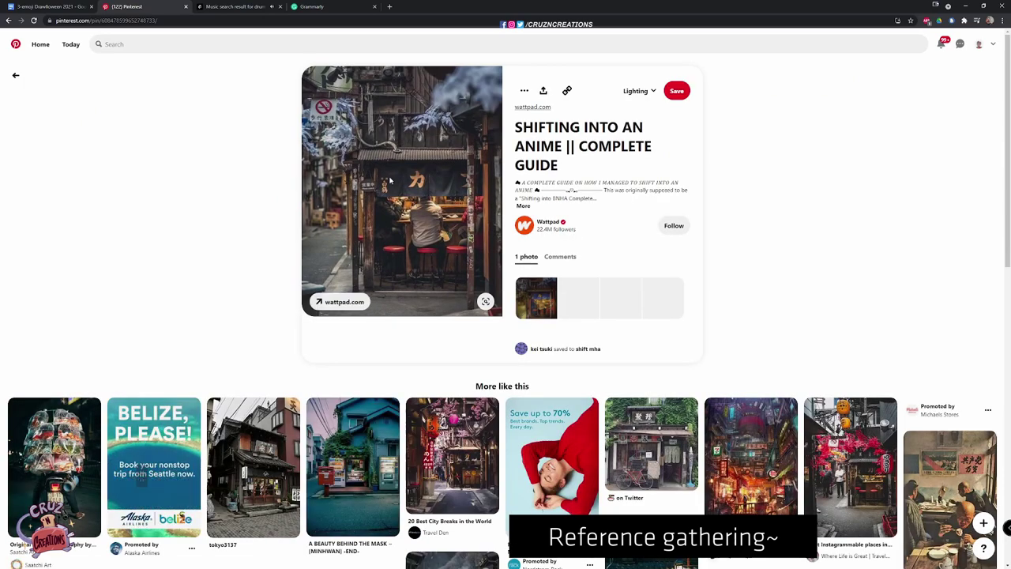
{"action": "scroll", "scroll_direction": "down", "scroll_amount": 3}
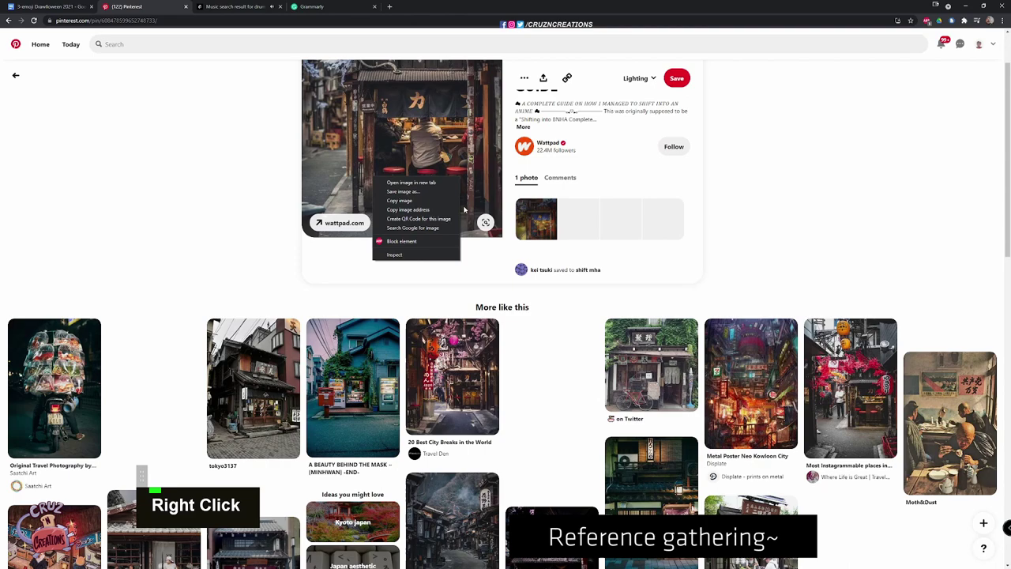
{"action": "scroll", "scroll_direction": "down", "scroll_amount": 3}
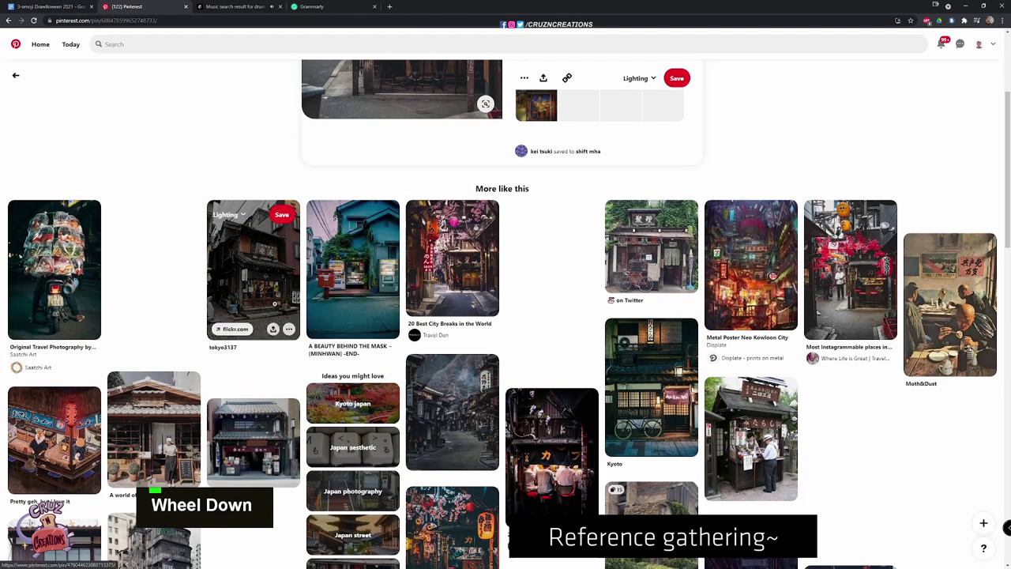
{"action": "scroll", "scroll_direction": "down", "scroll_amount": 3}
{"action": "scroll", "scroll_direction": "down", "scroll_amount": 3}
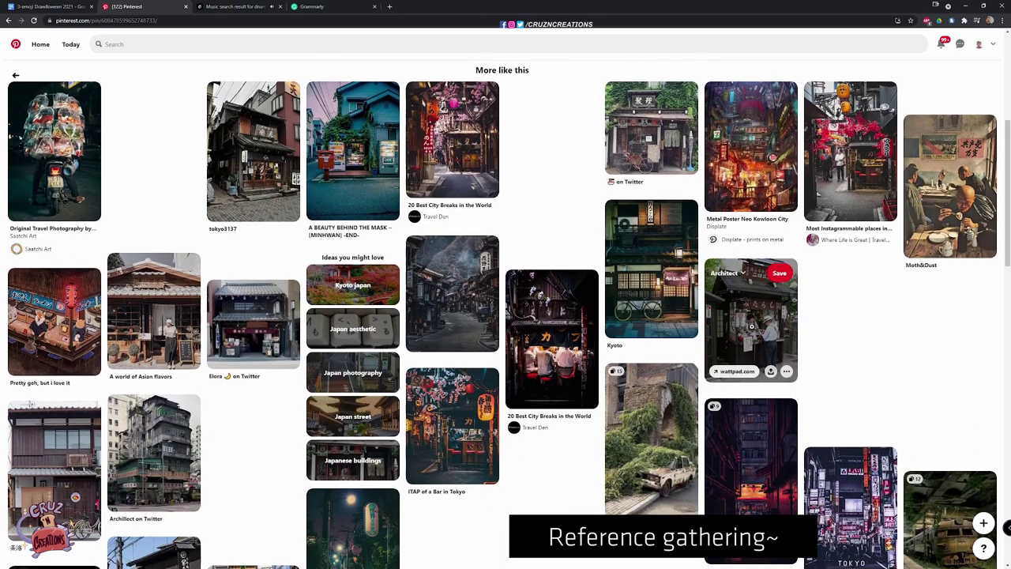
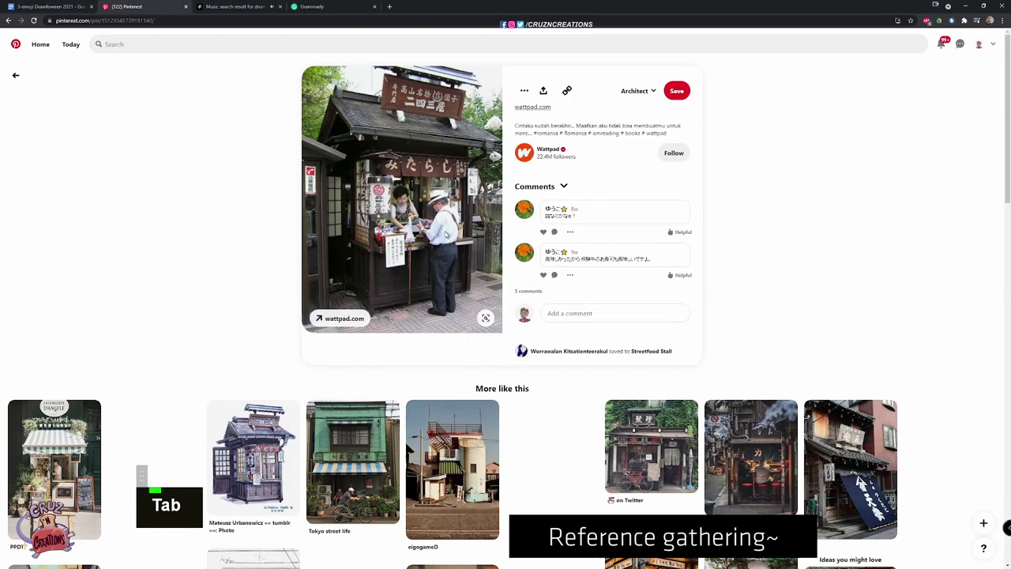
{"action": "scroll", "scroll_direction": "down", "scroll_amount": 3}
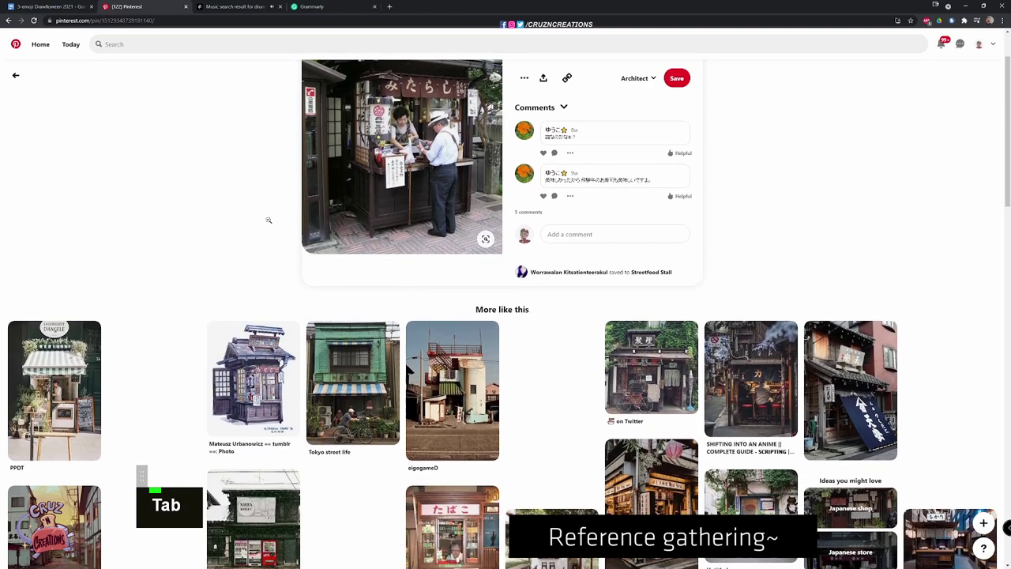
{"action": "scroll", "scroll_direction": "down", "scroll_amount": 3}
{"action": "scroll", "scroll_direction": "down", "scroll_amount": 3}
{"action": "scroll", "scroll_direction": "down", "scroll_amount": 3}
{"action": "scroll", "scroll_direction": "down", "scroll_amount": 3}
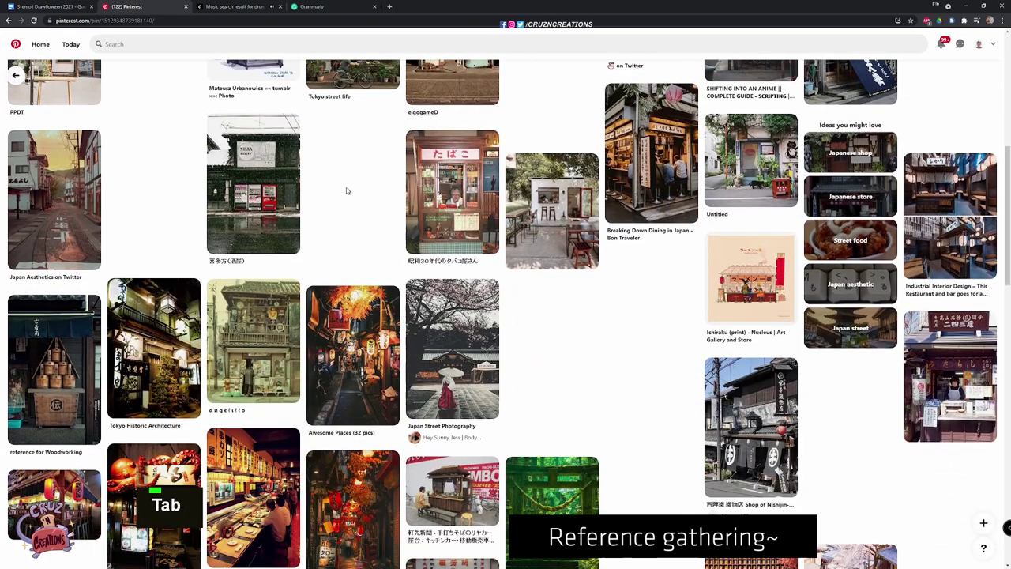
{"action": "scroll", "scroll_direction": "down", "scroll_amount": 3}
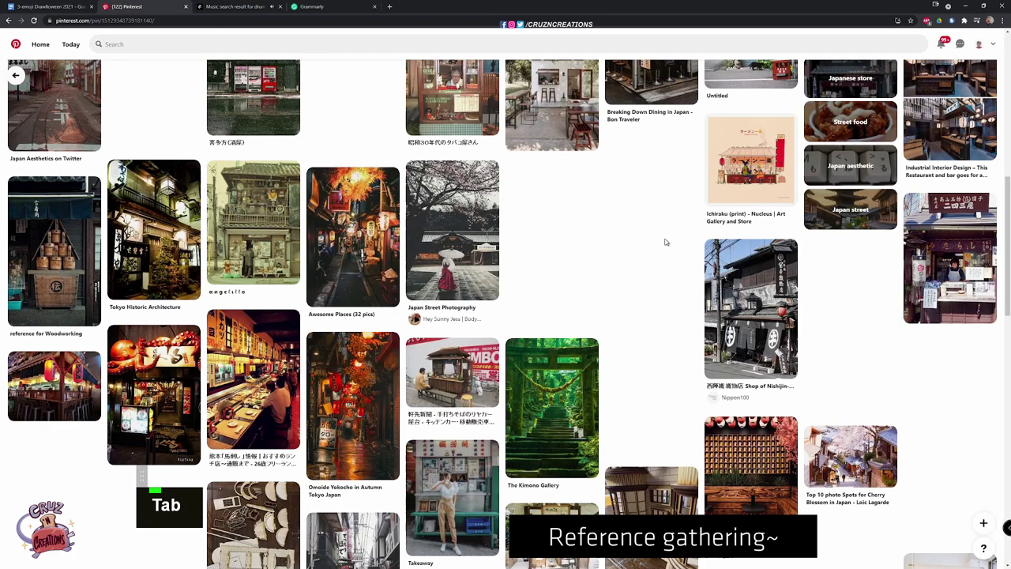
{"action": "scroll", "scroll_direction": "down", "scroll_amount": 3}
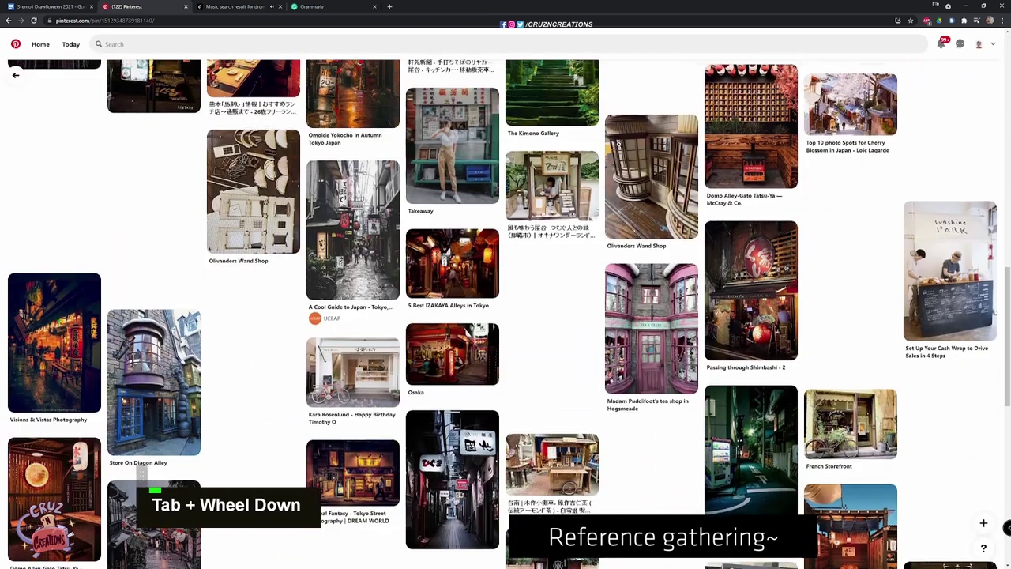
Browse the More like this pins below the wooden Asian storefront pin
{"action": "scroll", "scroll_direction": "down", "scroll_amount": 3}
{"action": "scroll", "scroll_direction": "down", "scroll_amount": 3}
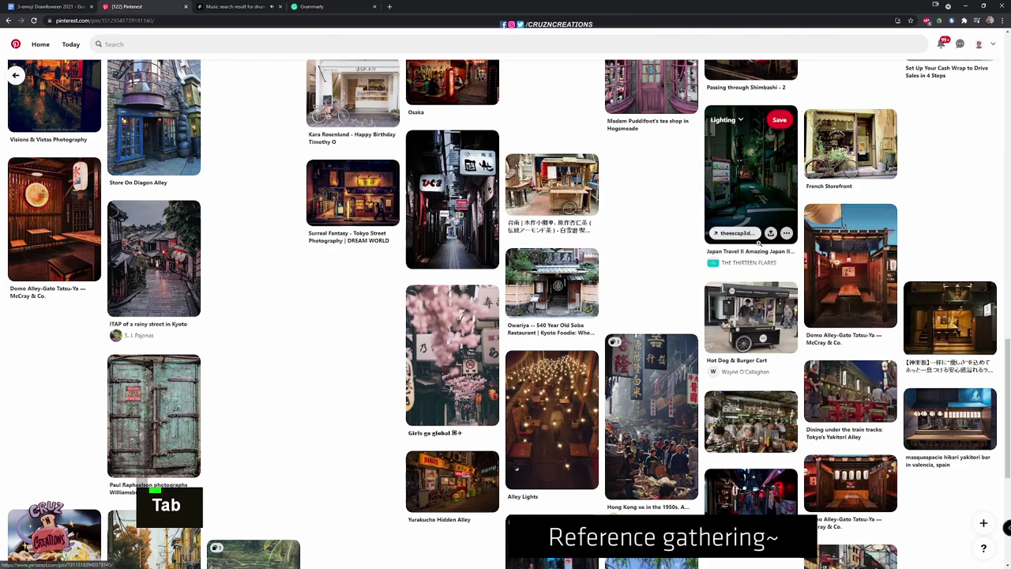
{"action": "scroll", "scroll_direction": "down", "scroll_amount": 3}
{"action": "scroll", "scroll_direction": "down", "scroll_amount": 3}
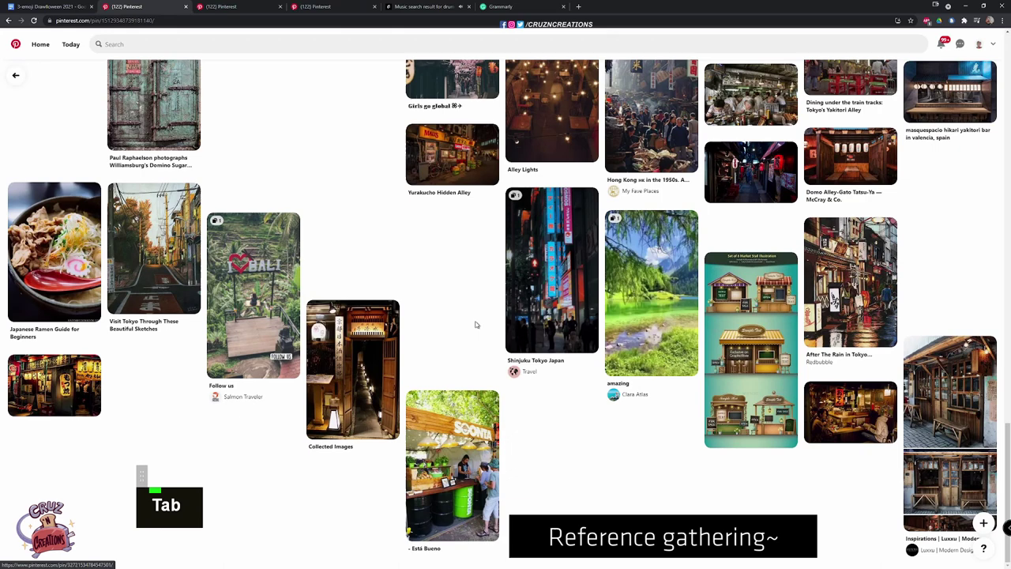
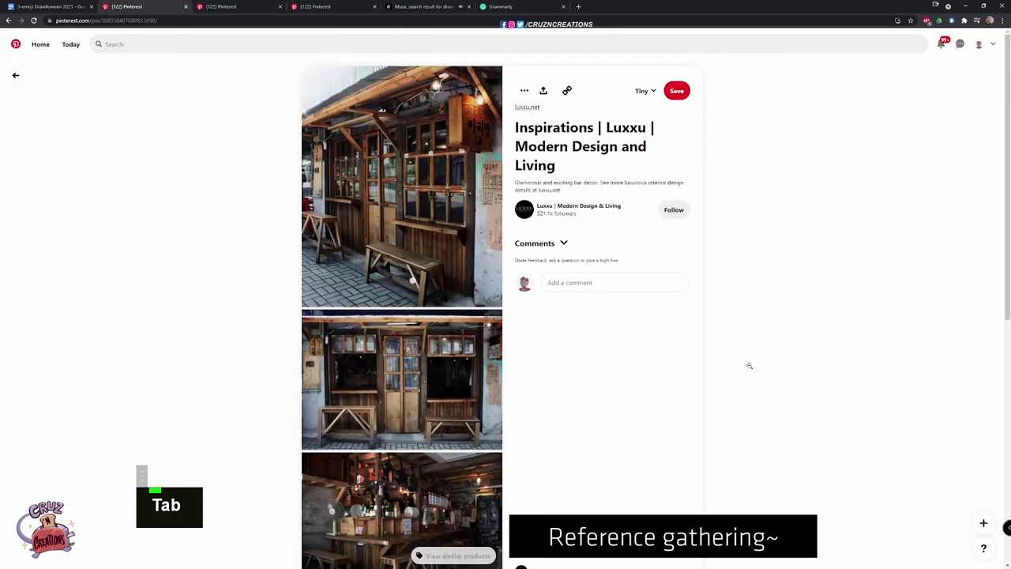
{"action": "scroll", "scroll_direction": "down", "scroll_amount": 3}
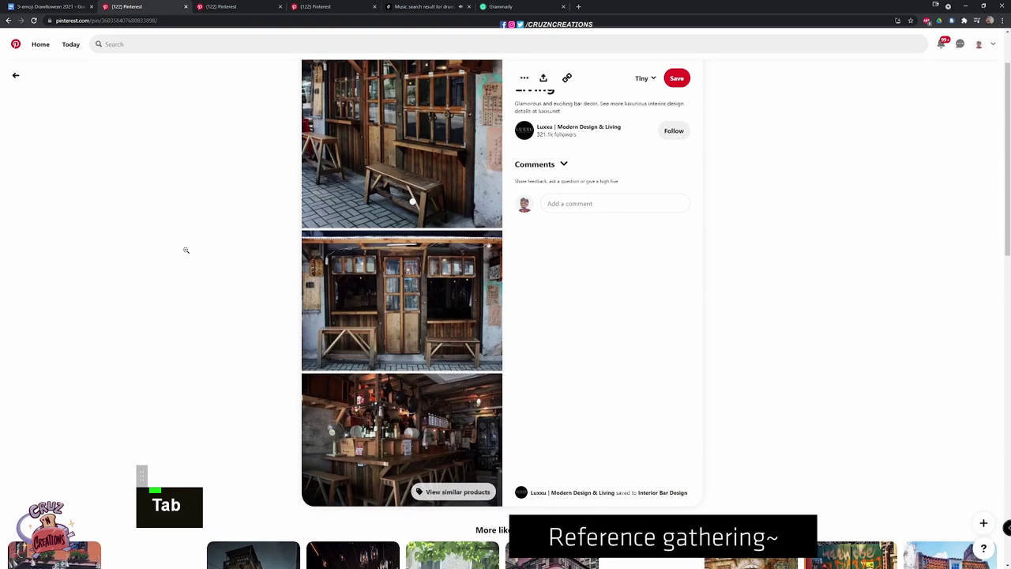
{"action": "scroll", "scroll_direction": "down", "scroll_amount": 3}
{"action": "scroll", "scroll_direction": "down", "scroll_amount": 3}
{"action": "scroll", "scroll_direction": "down", "scroll_amount": 3}
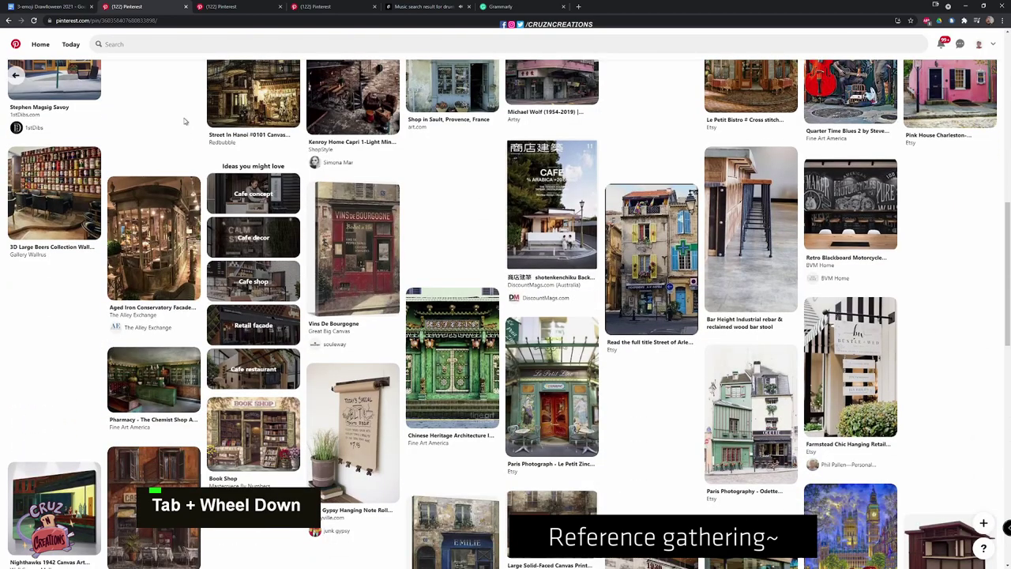
{"action": "scroll", "scroll_direction": "down", "scroll_amount": 3}
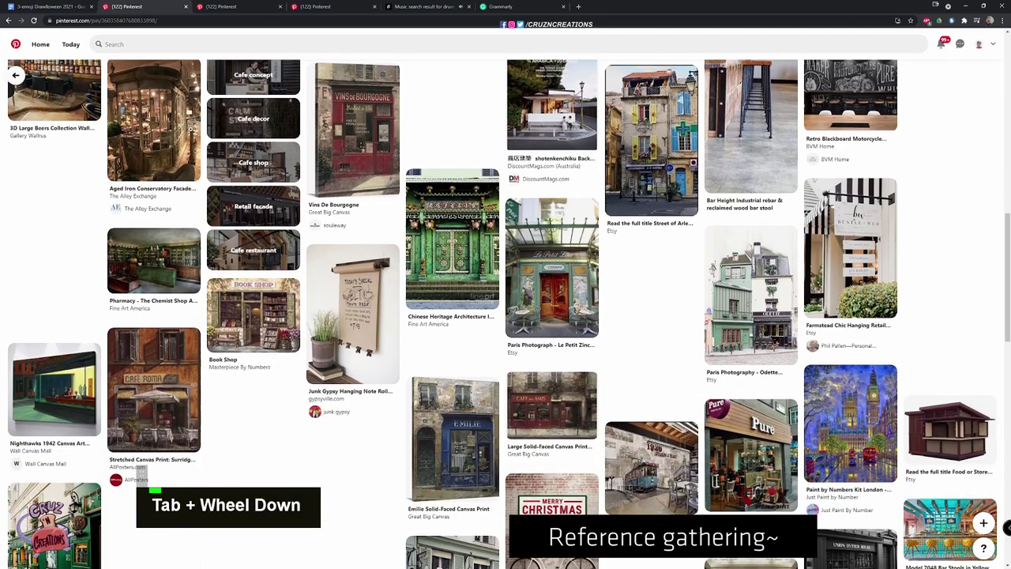
{"action": "scroll", "scroll_direction": "down", "scroll_amount": 3}
{"action": "scroll", "scroll_direction": "down", "scroll_amount": 3}
{"action": "scroll", "scroll_direction": "down", "scroll_amount": 3}
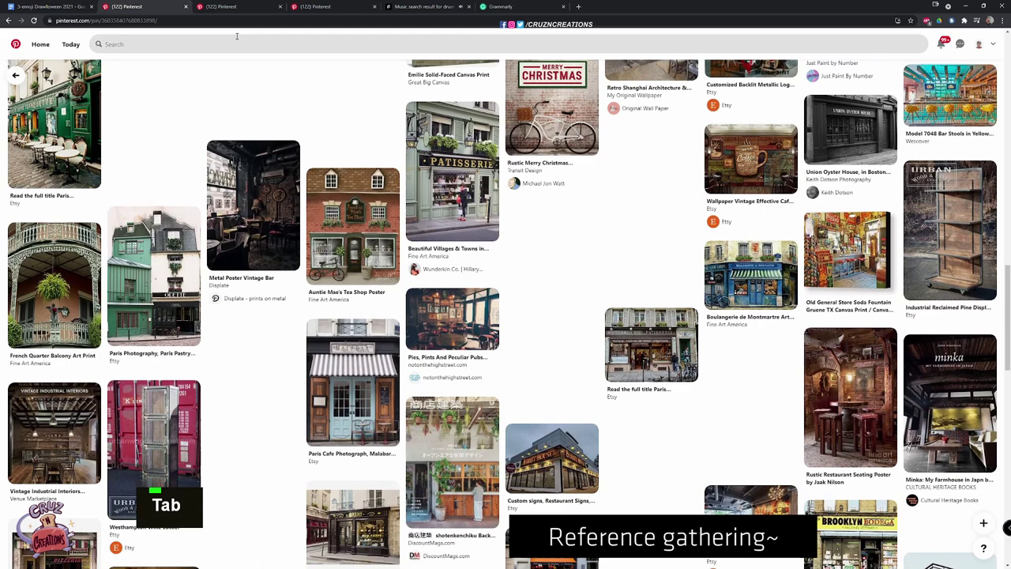
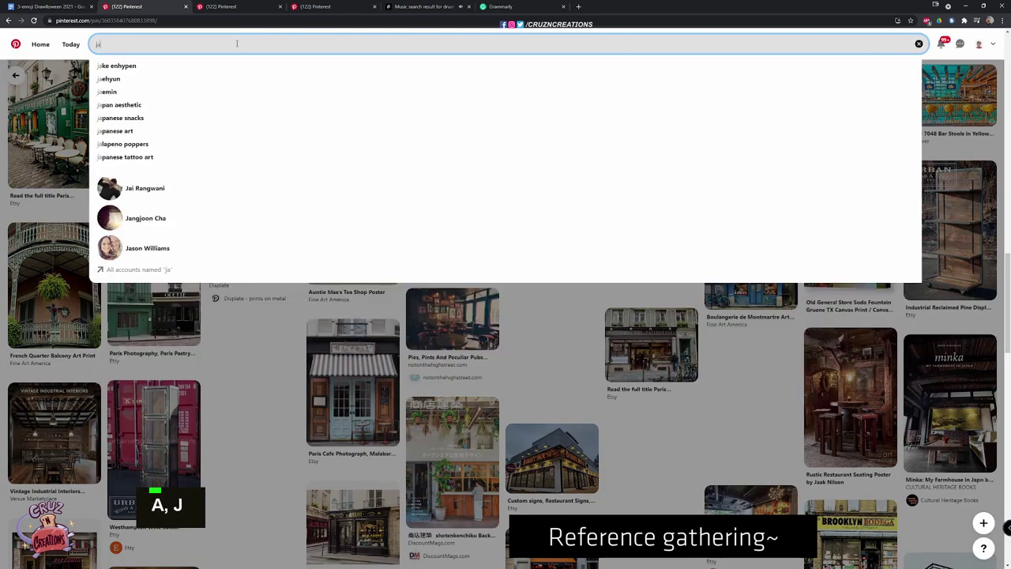
Search Pinterest for Japanese alley shops and switch to the results tab
{"action": "key", "text": "space"}
{"action": "key", "text": "Tab"}
{"action": "key", "text": "space"}
{"action": "key", "text": "Return"}
{"action": "key", "text": "Tab"}
{"action": "key", "text": "ctrl+Tab"}
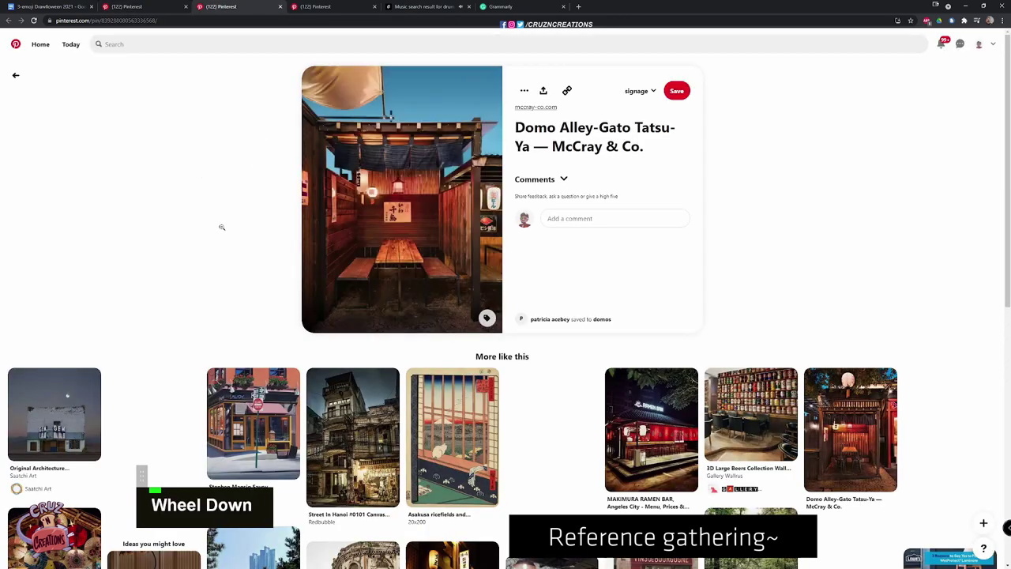
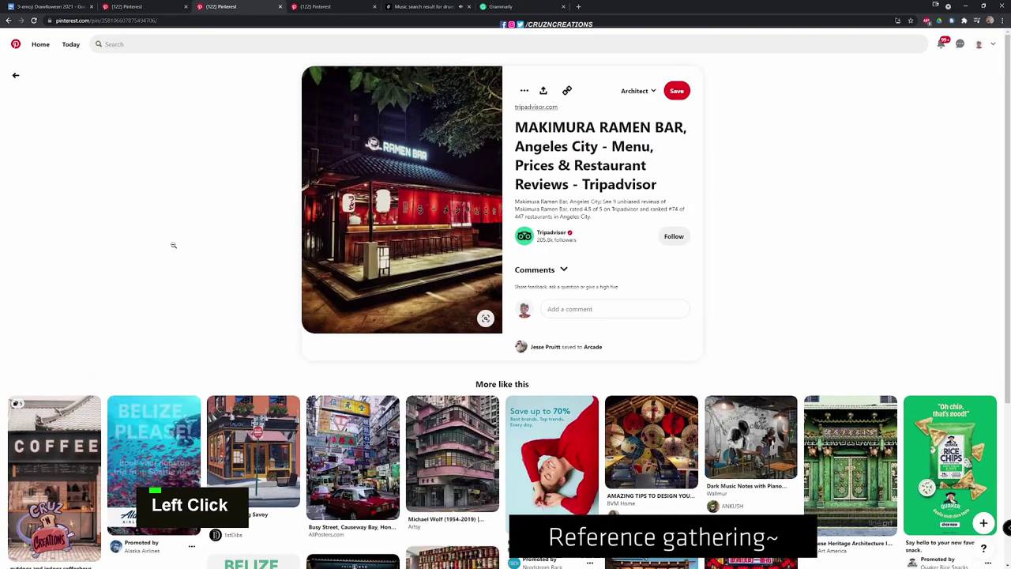
Scroll through the opened reference pins of alley shops and ramen bars
{"action": "scroll", "scroll_direction": "down", "scroll_amount": 3}
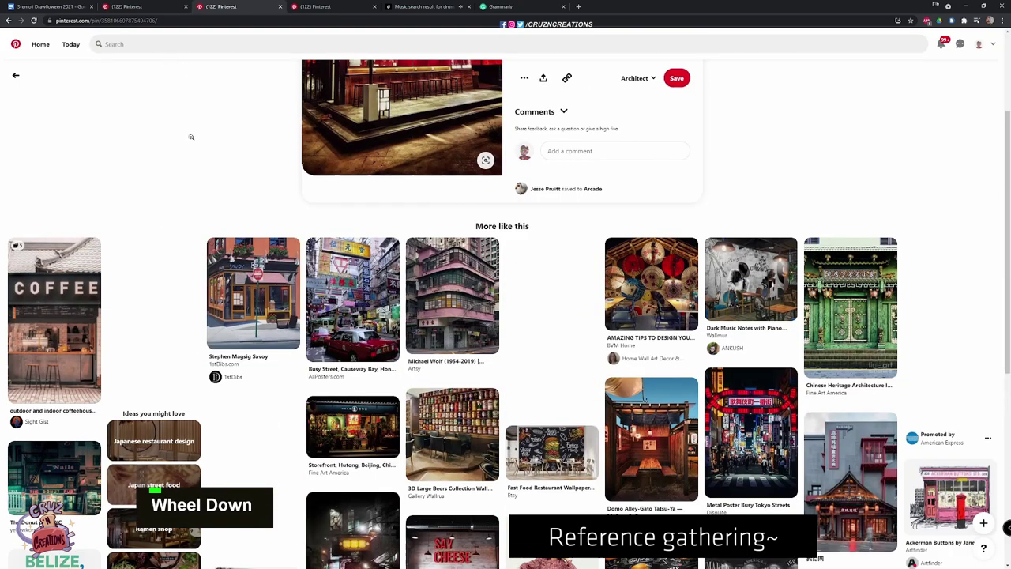
{"action": "scroll", "scroll_direction": "down", "scroll_amount": 3}
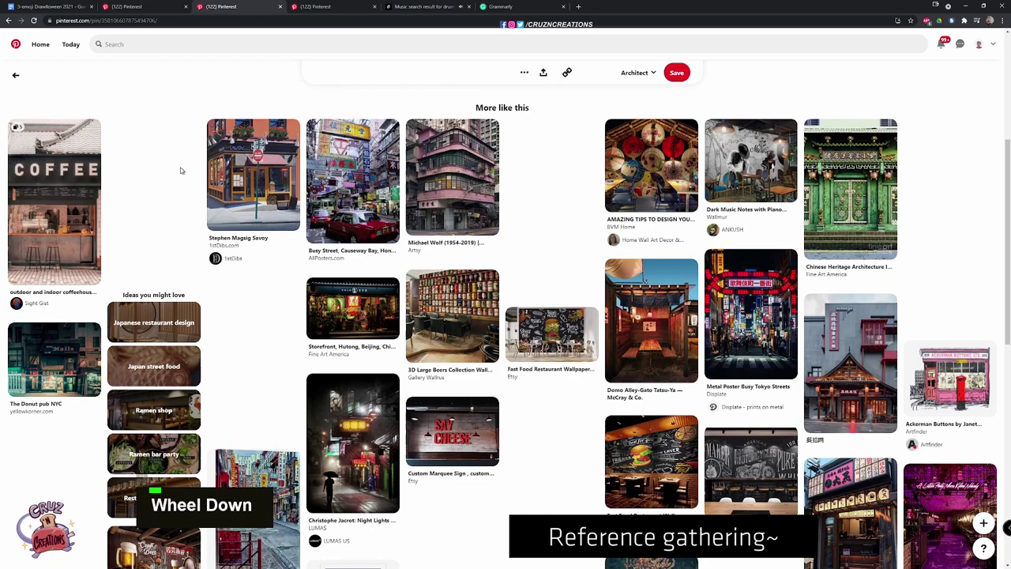
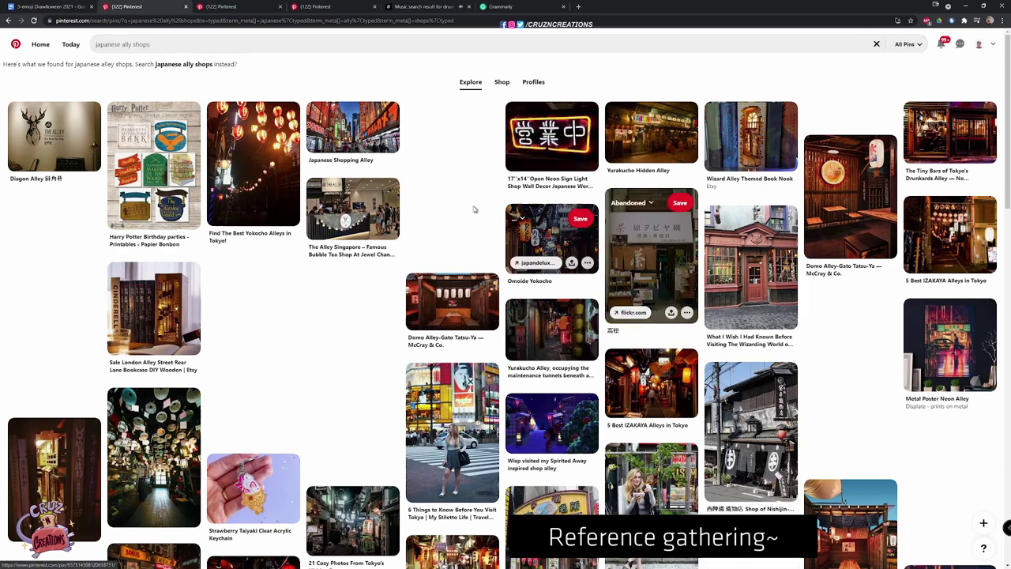
{"action": "scroll", "scroll_direction": "down", "scroll_amount": 3}
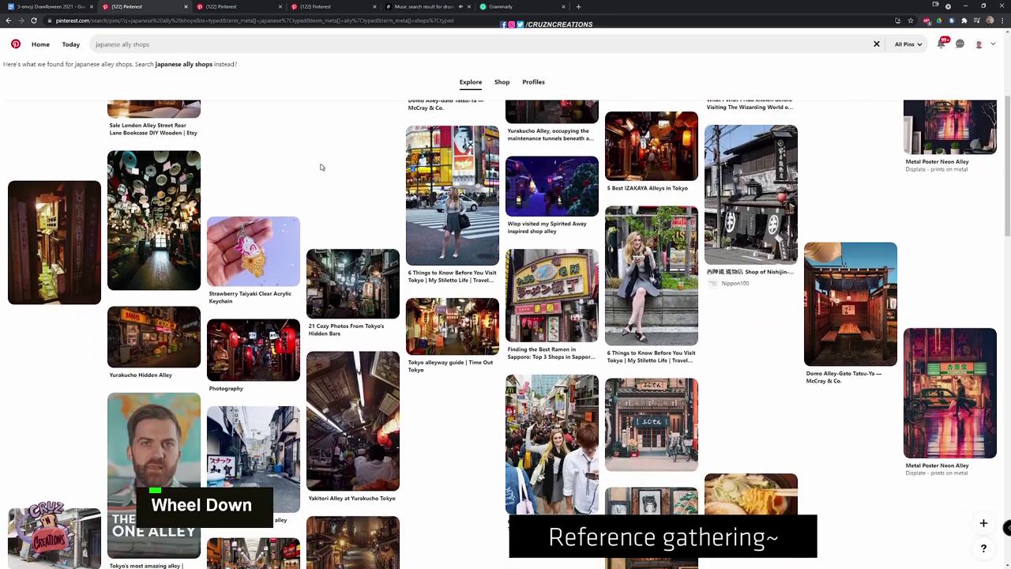
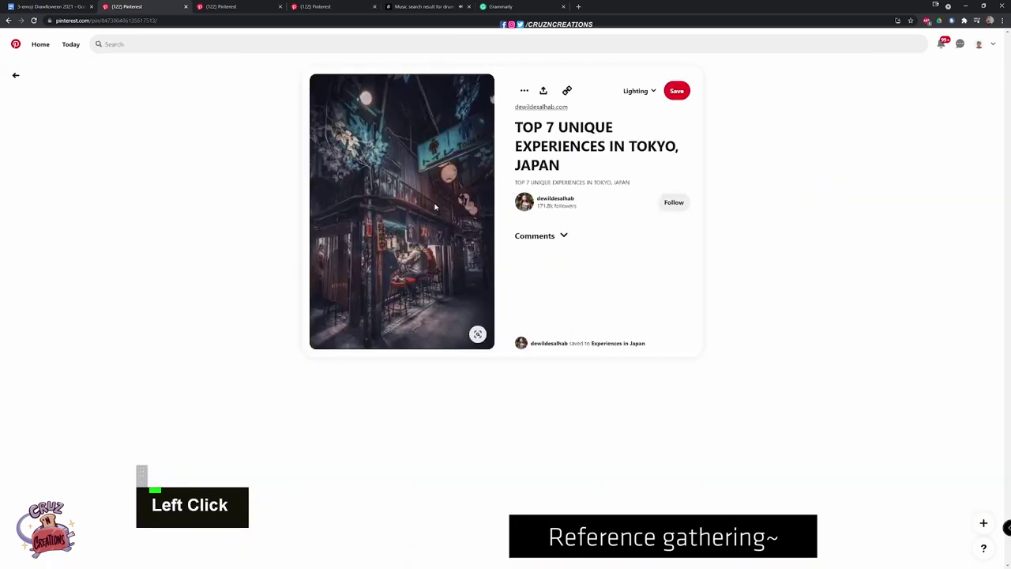
{"action": "scroll", "scroll_direction": "down", "scroll_amount": 3}
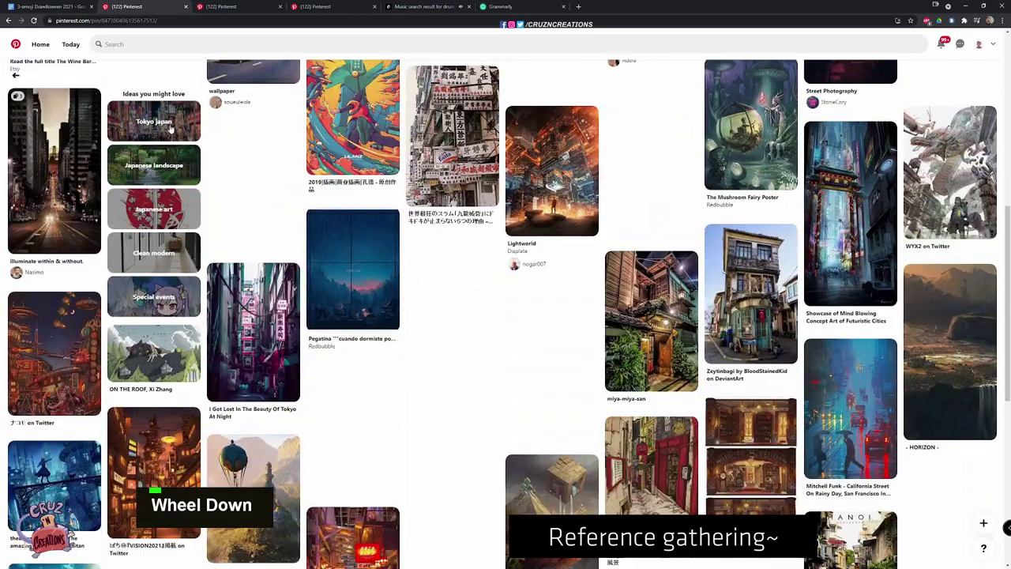
{"action": "scroll", "scroll_direction": "up", "scroll_amount": 3}
{"action": "scroll", "scroll_direction": "down", "scroll_amount": 3}
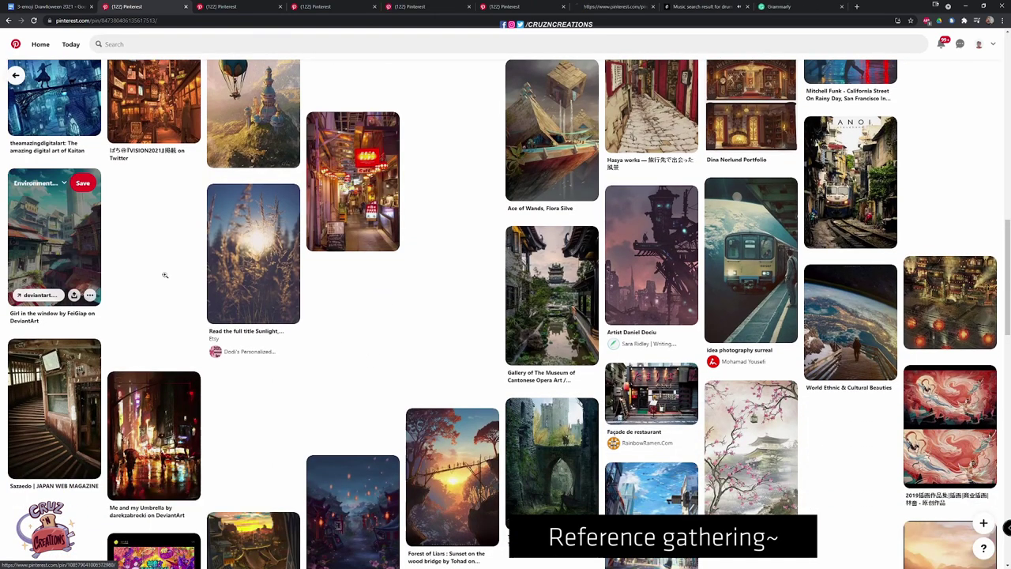
{"action": "scroll", "scroll_direction": "down", "scroll_amount": 3}
Close finished pin tabs and browse the night-time vending machine street pin's related pins
{"action": "key", "text": "ctrl+w"}
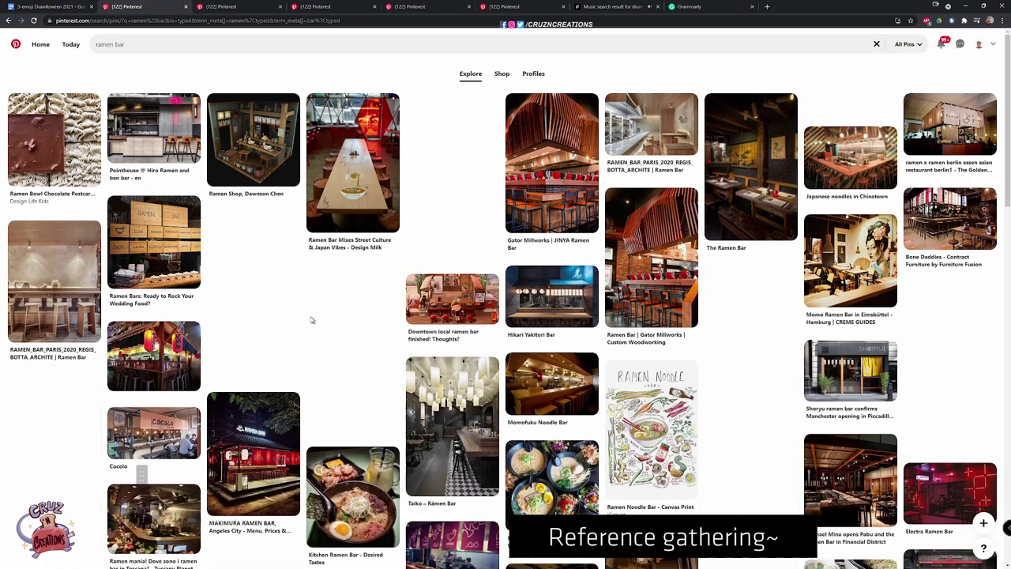
{"action": "scroll", "scroll_direction": "down", "scroll_amount": 3}
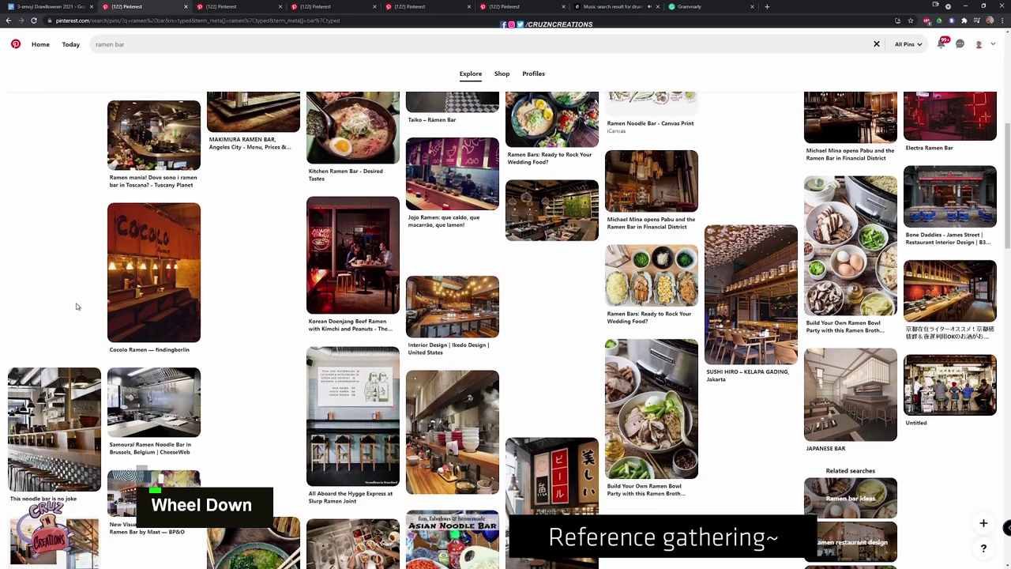
{"action": "scroll", "scroll_direction": "down", "scroll_amount": 3}
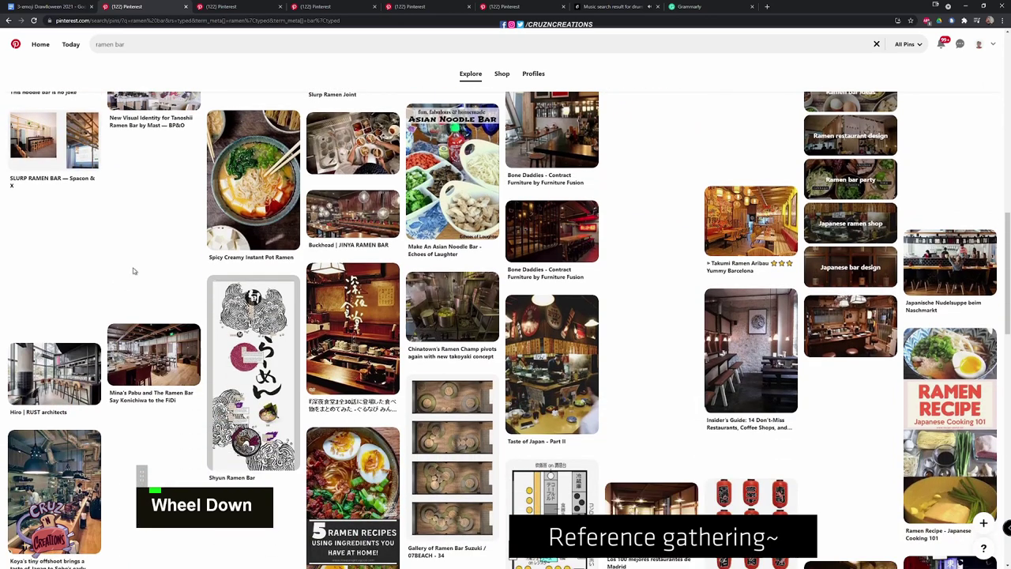
{"action": "key", "text": "ctrl+w"}
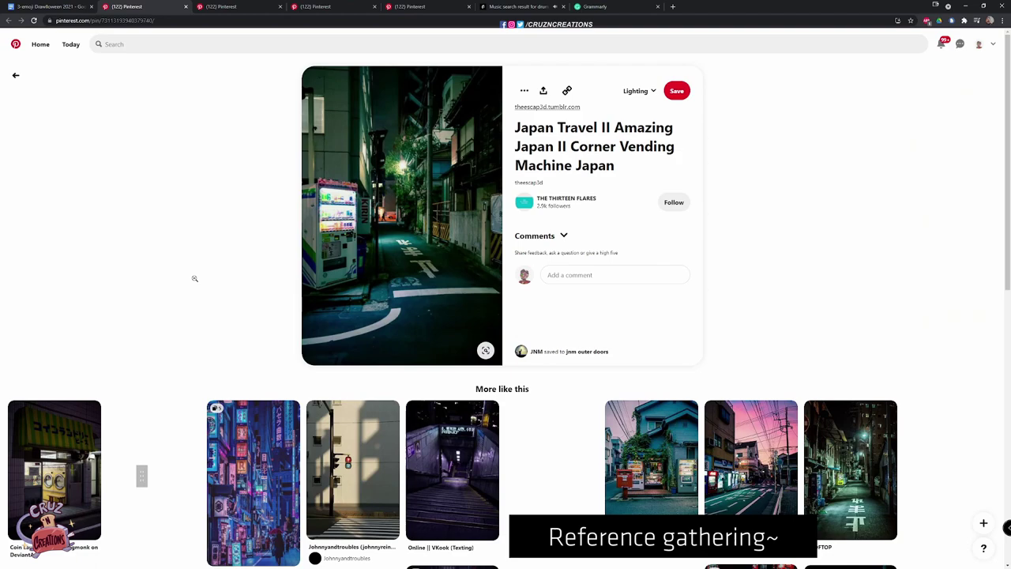
{"action": "scroll", "scroll_direction": "down", "scroll_amount": 3}
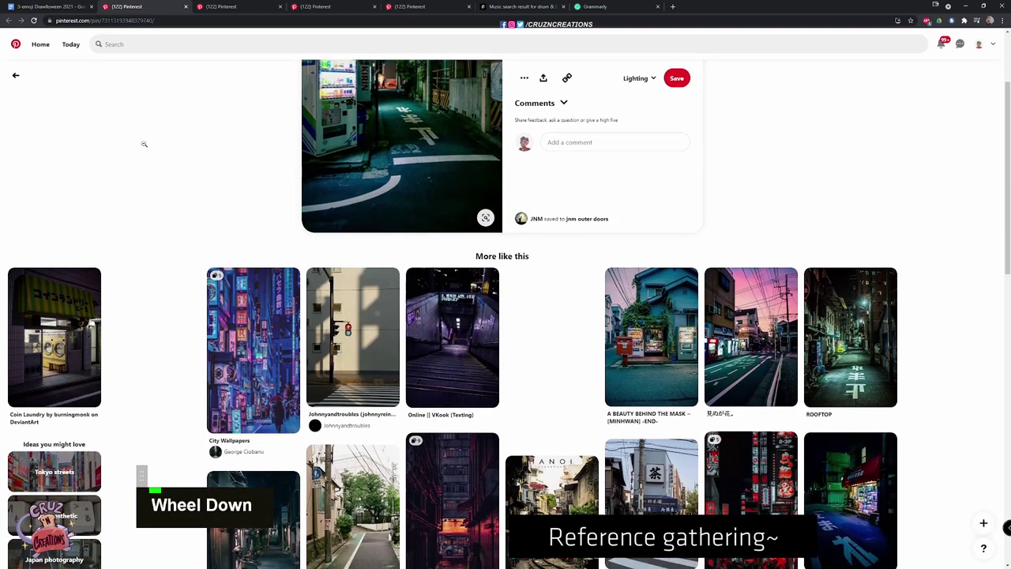
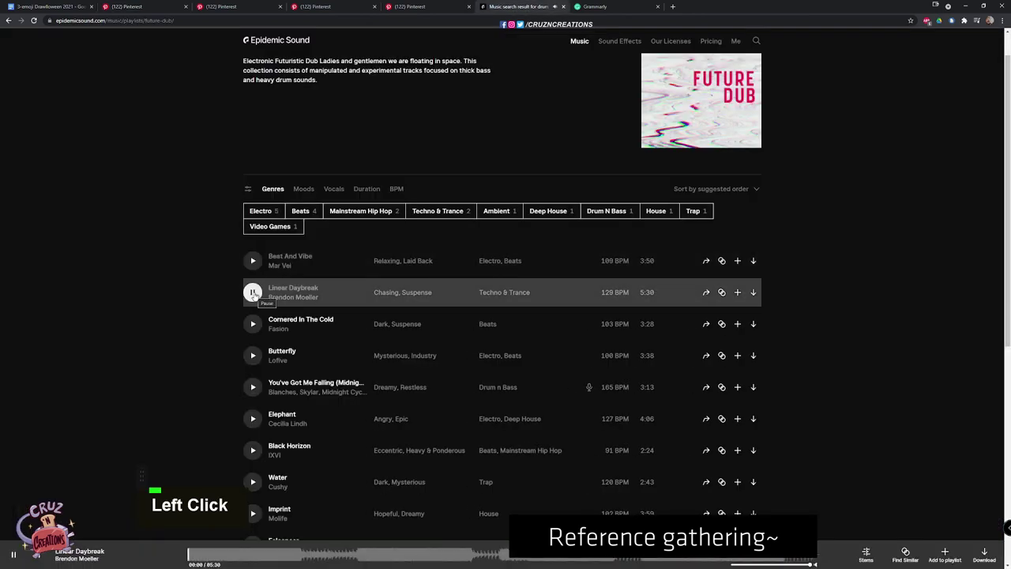
Play 'Cornered In The Cold' from the Future Dub playlist and return to the Pinterest pin
{"action": "left_click", "coordinate": [255, 322]}
{"action": "scroll", "scroll_direction": "down", "scroll_amount": 3}
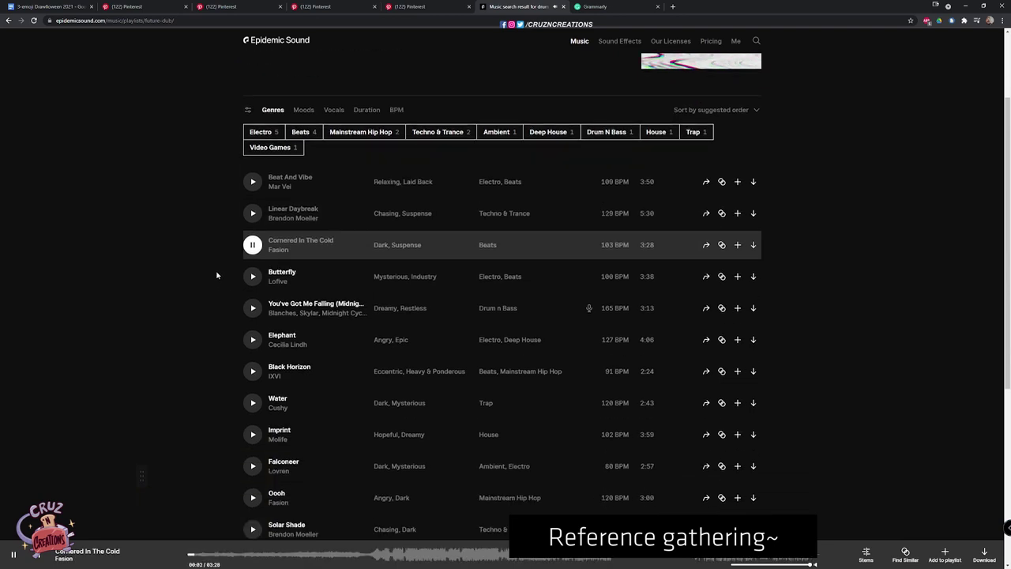
{"action": "key", "text": "alt+Tab"}
{"action": "left_click", "coordinate": [207, 5]}
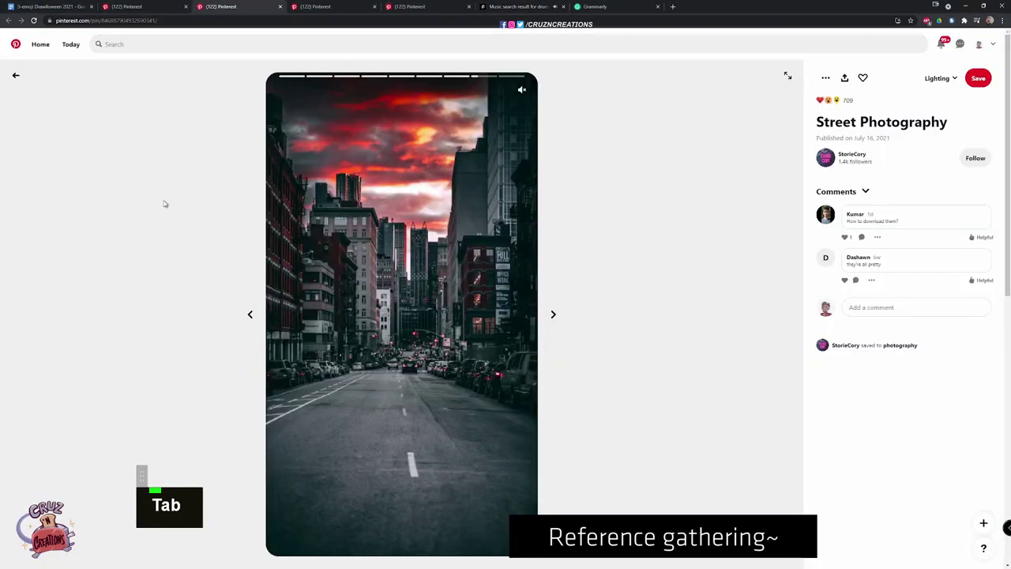
Close the Street Photography and Zeytinbagi pin tabs, leaving the 'Girl in the window' pin
{"action": "scroll", "scroll_direction": "down", "scroll_amount": 3}
{"action": "key", "text": "ctrl+w"}
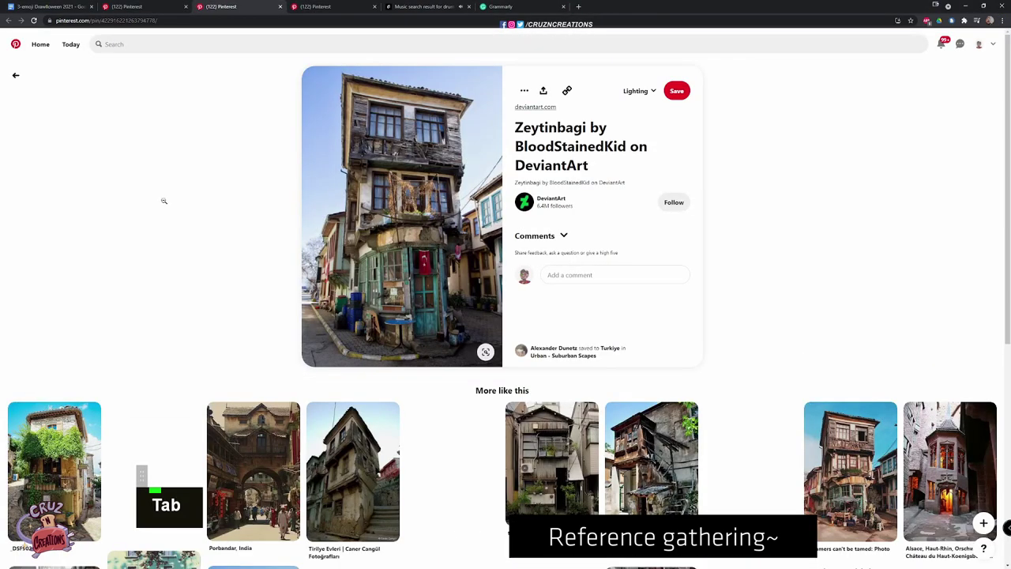
{"action": "scroll", "scroll_direction": "down", "scroll_amount": 3}
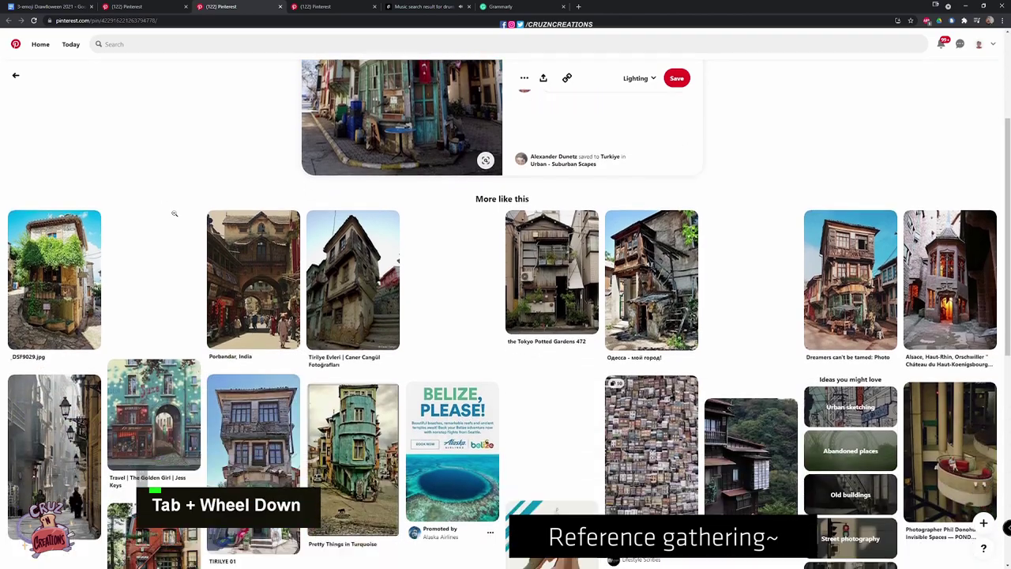
{"action": "key", "text": "ctrl+w"}
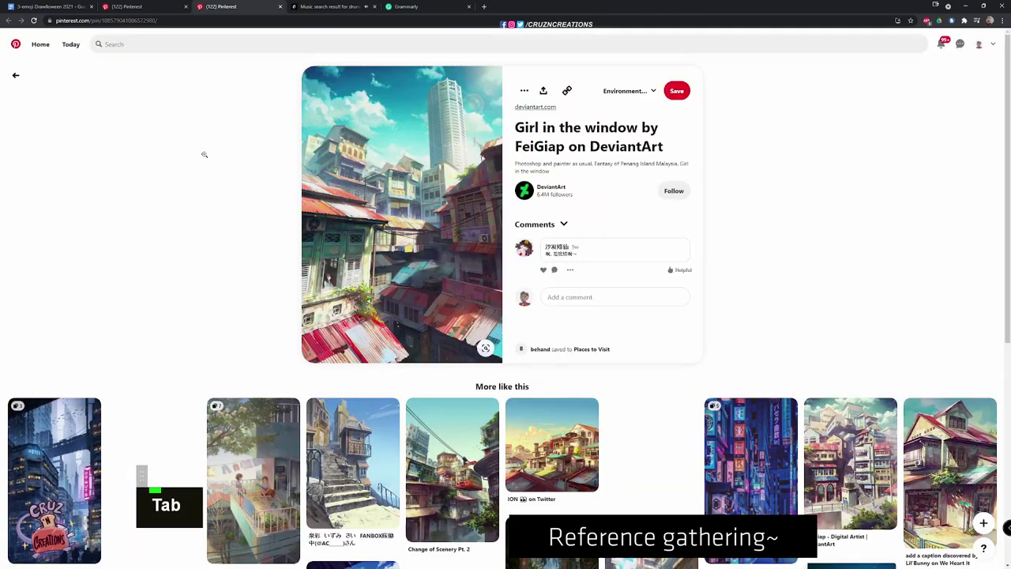
{"action": "scroll", "scroll_direction": "down", "scroll_amount": 3}
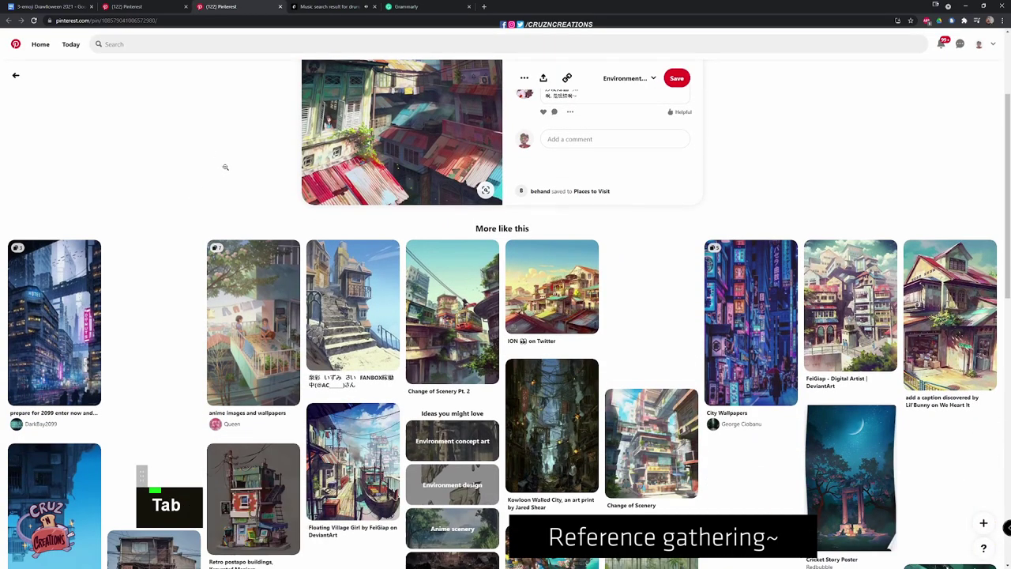
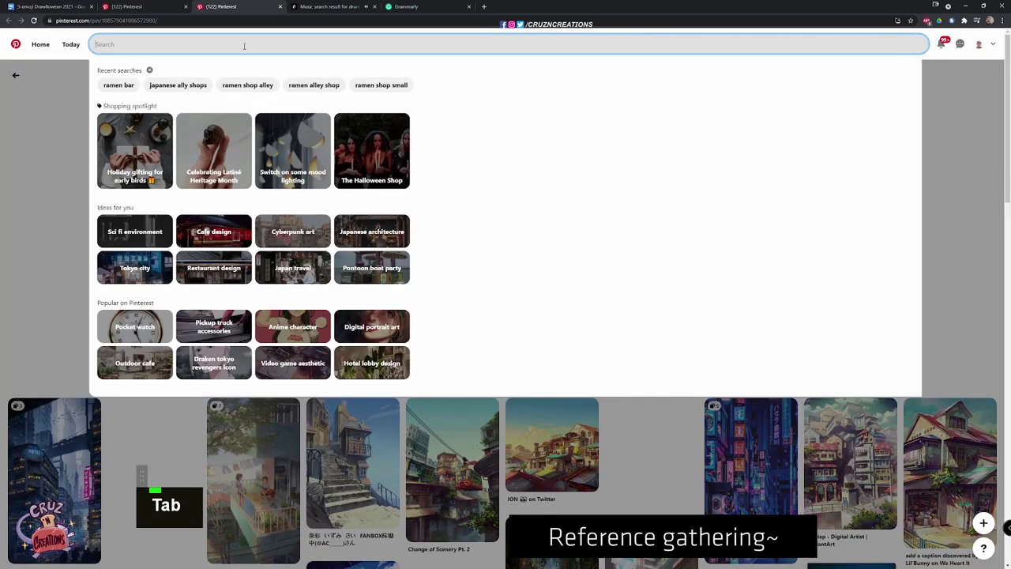
Search Pinterest for 'alley ramen bar'
{"action": "key", "text": "space"}
{"action": "key", "text": "r"}
{"action": "key", "text": "space"}
{"action": "key", "text": "Return"}
{"action": "key", "text": "Tab"}
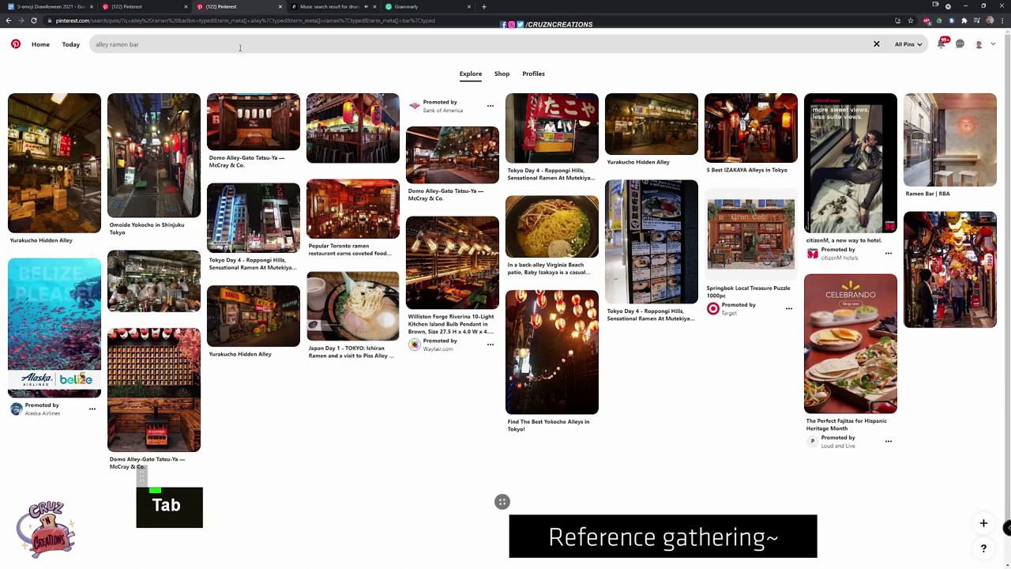
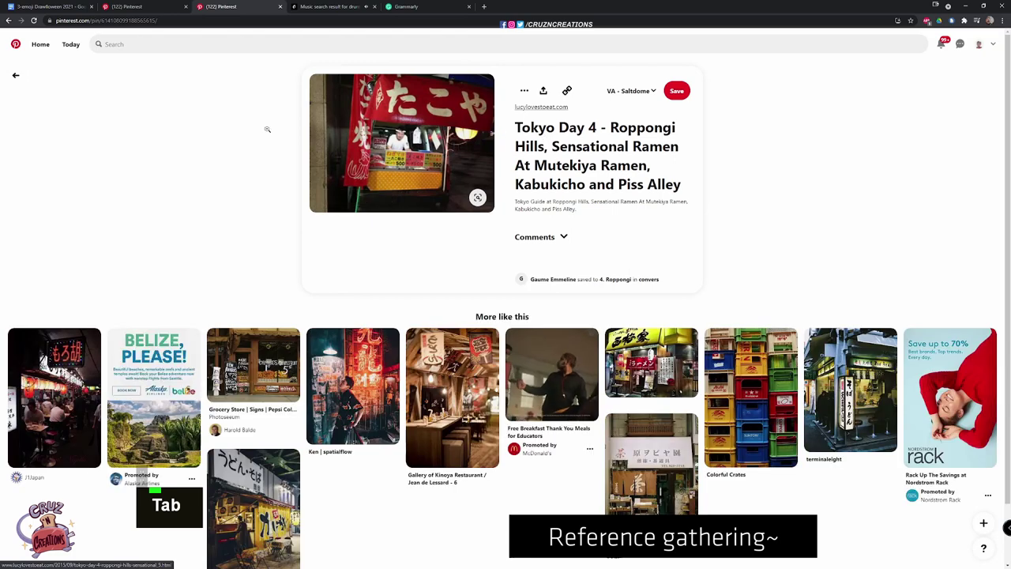
Browse the noodle bar pins and their related results
{"action": "scroll", "scroll_direction": "down", "scroll_amount": 3}
{"action": "scroll", "scroll_direction": "down", "scroll_amount": 3}
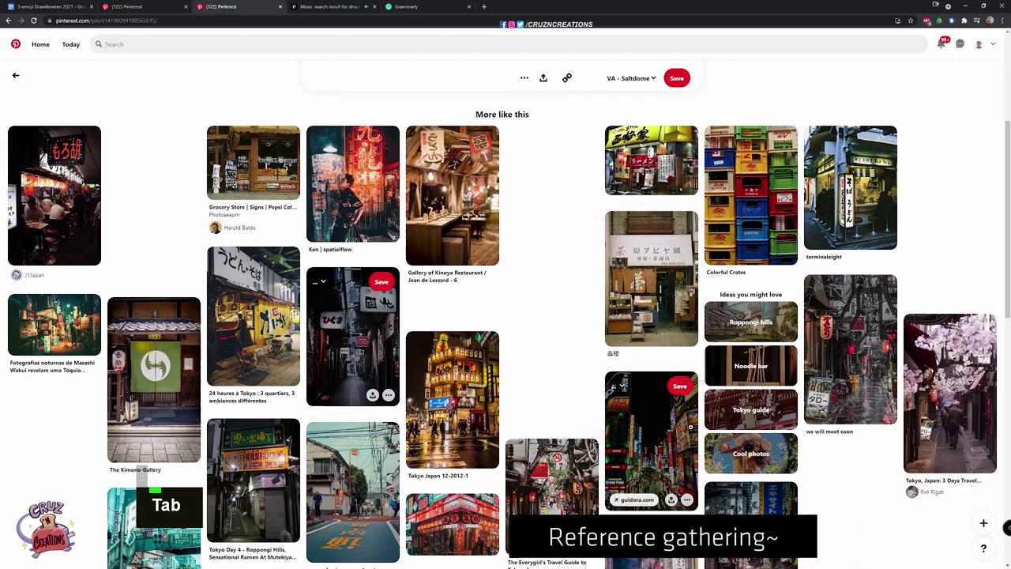
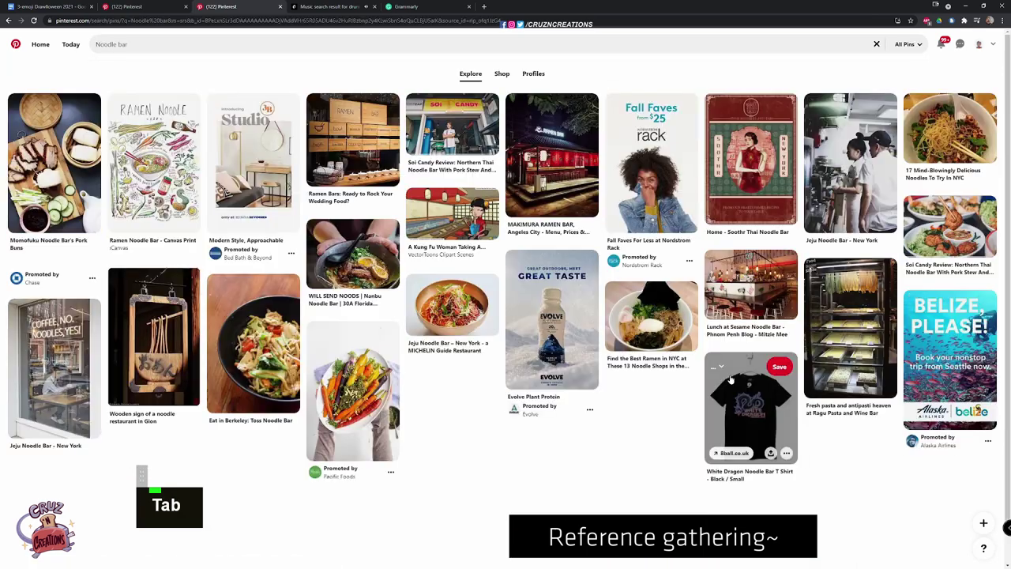
{"action": "scroll", "scroll_direction": "down", "scroll_amount": 3}
{"action": "scroll", "scroll_direction": "down", "scroll_amount": 3}
{"action": "scroll", "scroll_direction": "down", "scroll_amount": 3}
{"action": "scroll", "scroll_direction": "down", "scroll_amount": 3}
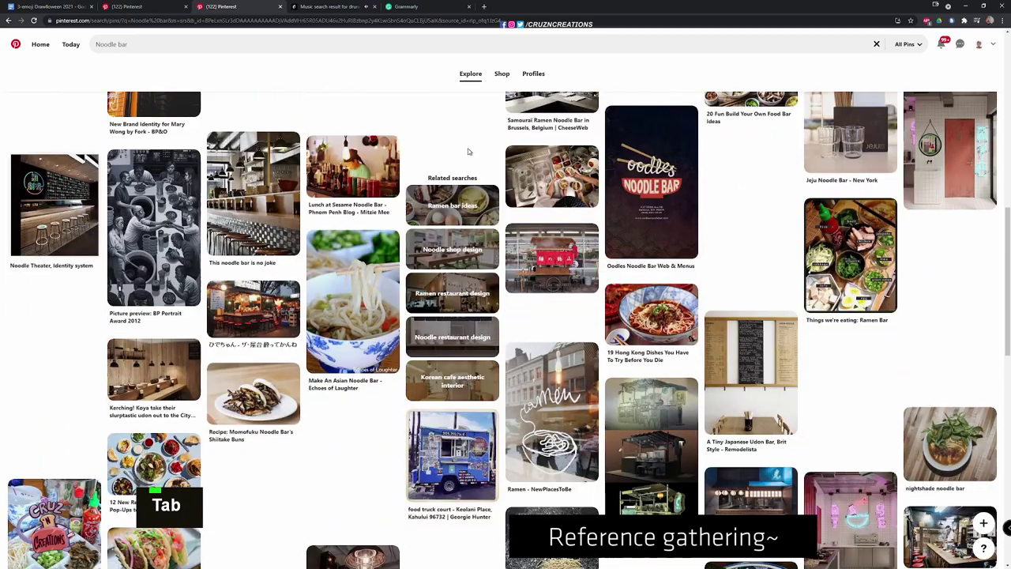
{"action": "scroll", "scroll_direction": "down", "scroll_amount": 3}
{"action": "scroll", "scroll_direction": "down", "scroll_amount": 3}
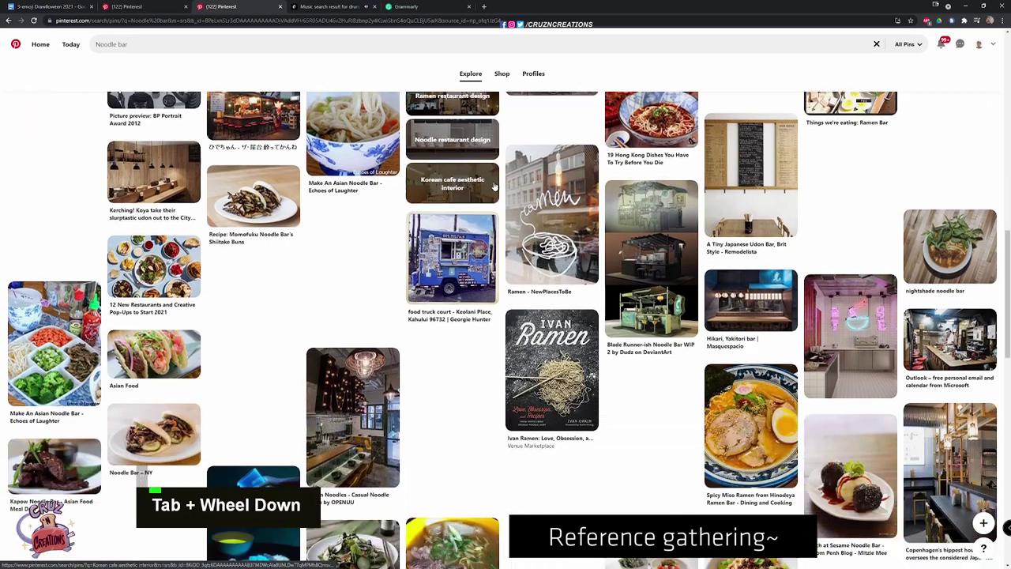
{"action": "scroll", "scroll_direction": "down", "scroll_amount": 3}
{"action": "scroll", "scroll_direction": "down", "scroll_amount": 3}
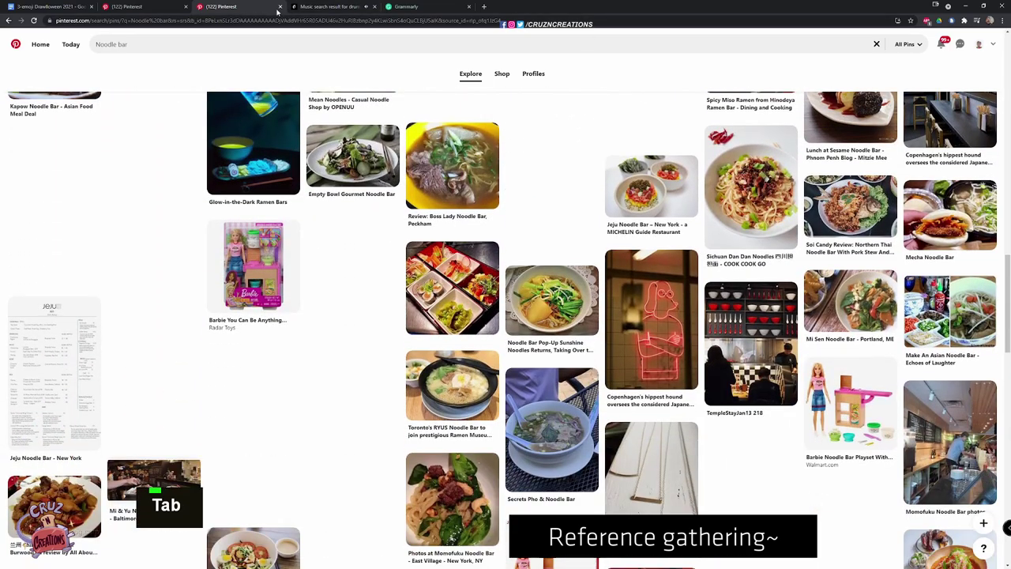
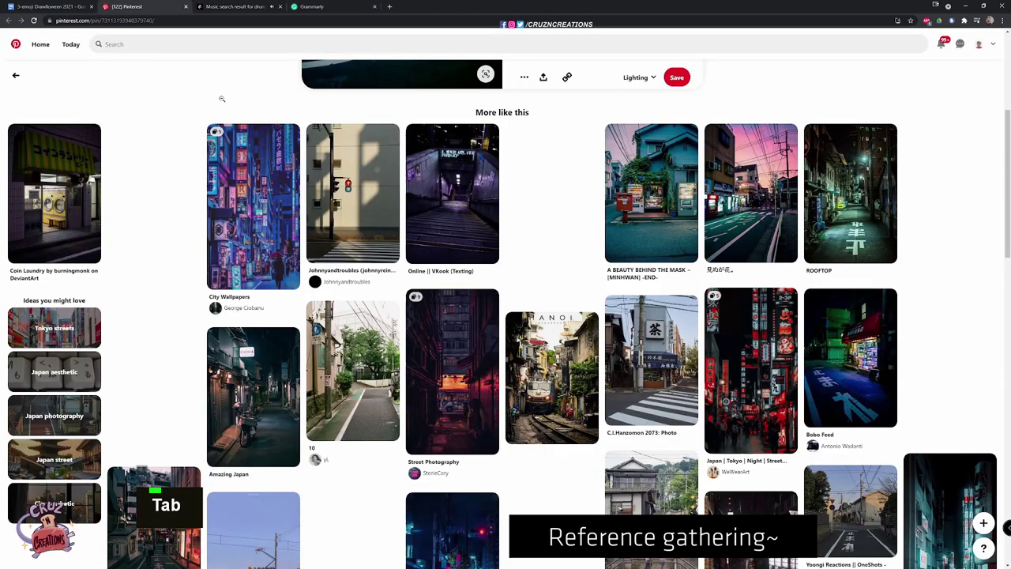
Submit a new Pinterest search for 'japnese alley shops'
{"action": "key", "text": "Tab"}
{"action": "key", "text": "space"}
{"action": "key", "text": "a"}
{"action": "key", "text": "Tab"}
{"action": "key", "text": "space"}
{"action": "key", "text": "Return"}
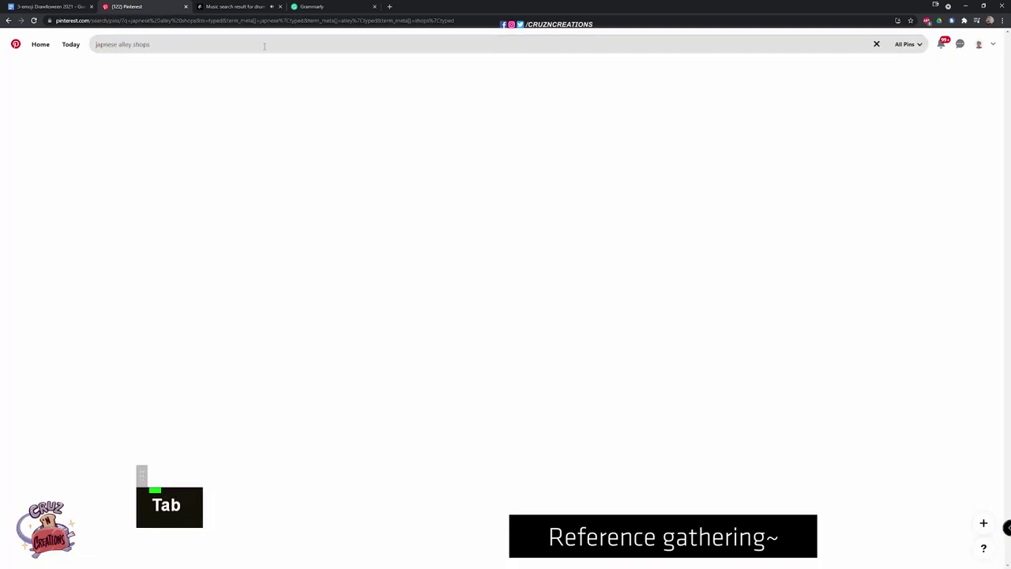
Browse the Japanese alley shops results and switch to the 'Japanese Street Photography Wallpapers' pin tab
{"action": "key", "text": "Tab"}
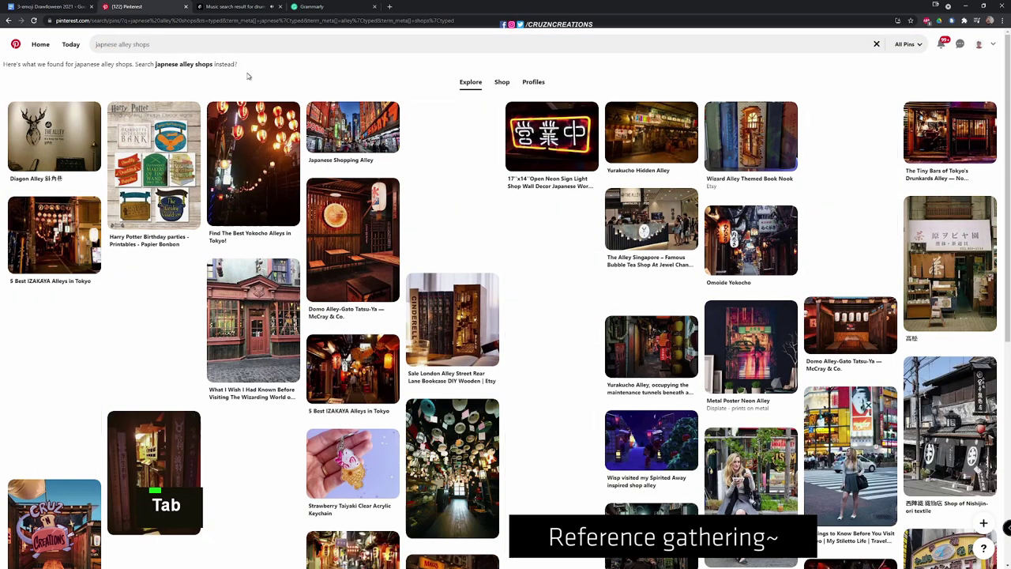
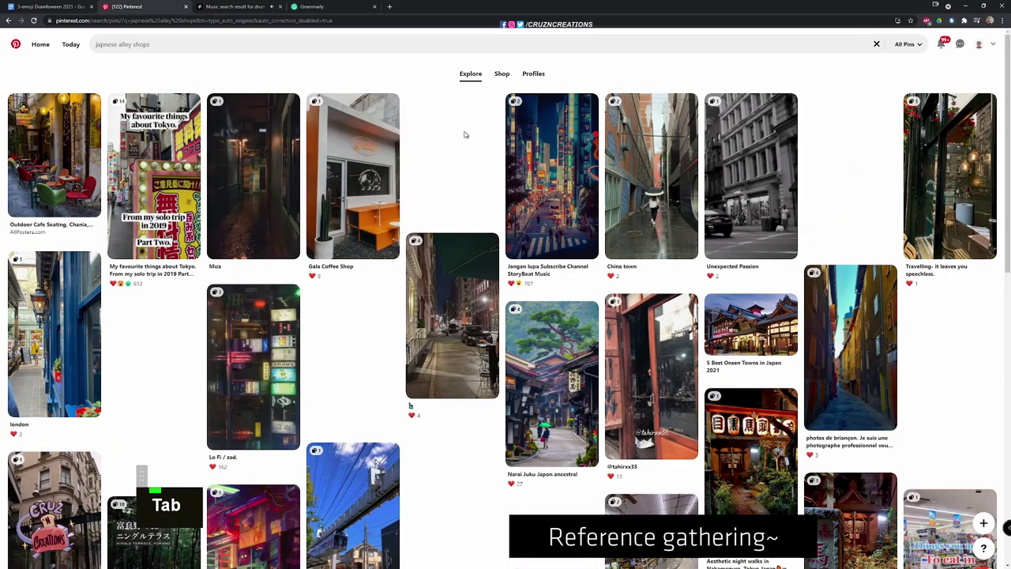
{"action": "scroll", "scroll_direction": "down", "scroll_amount": 3}
{"action": "scroll", "scroll_direction": "down", "scroll_amount": 3}
{"action": "scroll", "scroll_direction": "down", "scroll_amount": 3}
{"action": "scroll", "scroll_direction": "down", "scroll_amount": 3}
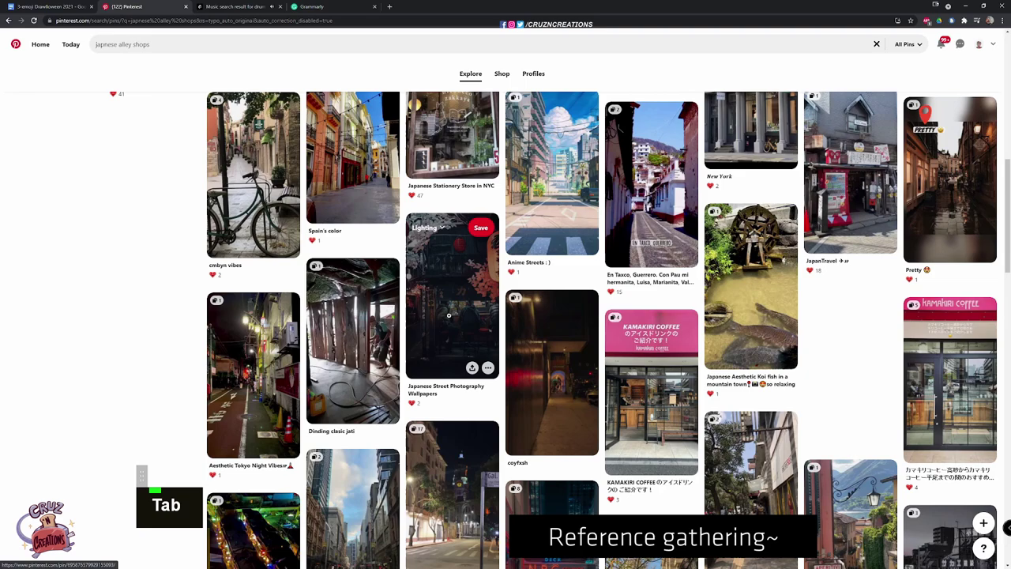
{"action": "scroll", "scroll_direction": "down", "scroll_amount": 3}
{"action": "scroll", "scroll_direction": "down", "scroll_amount": 3}
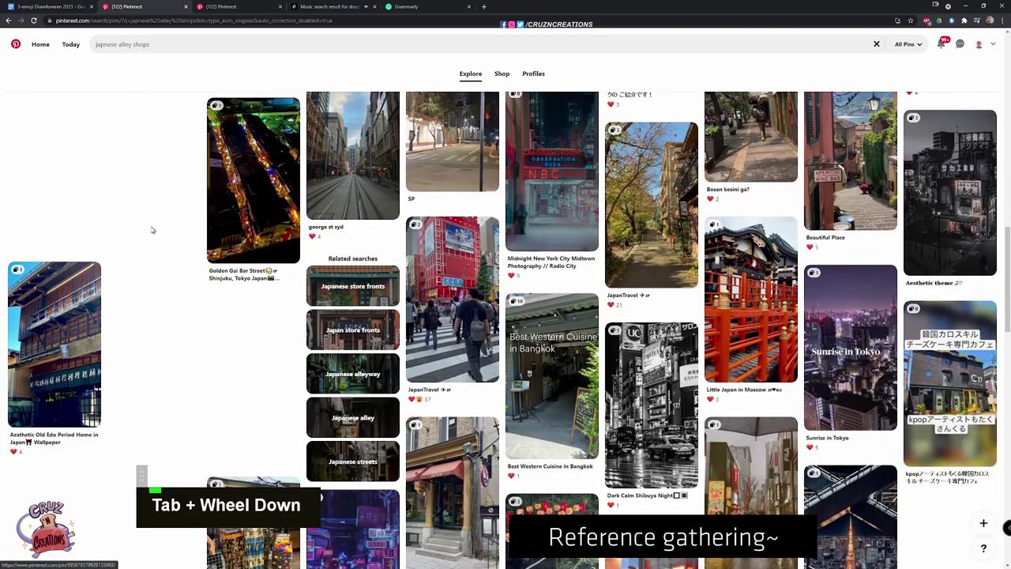
{"action": "key", "text": "ctrl+Tab"}
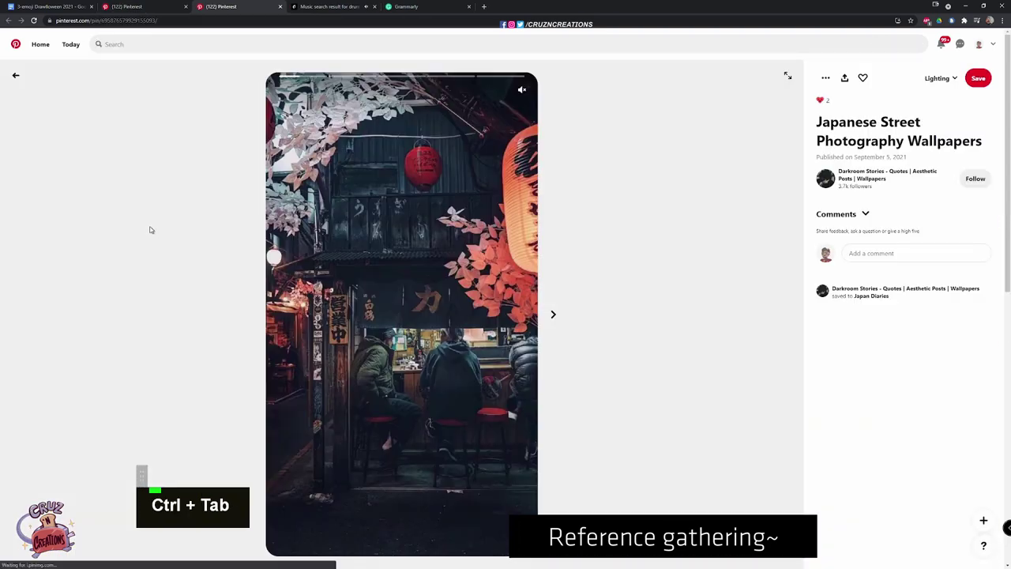
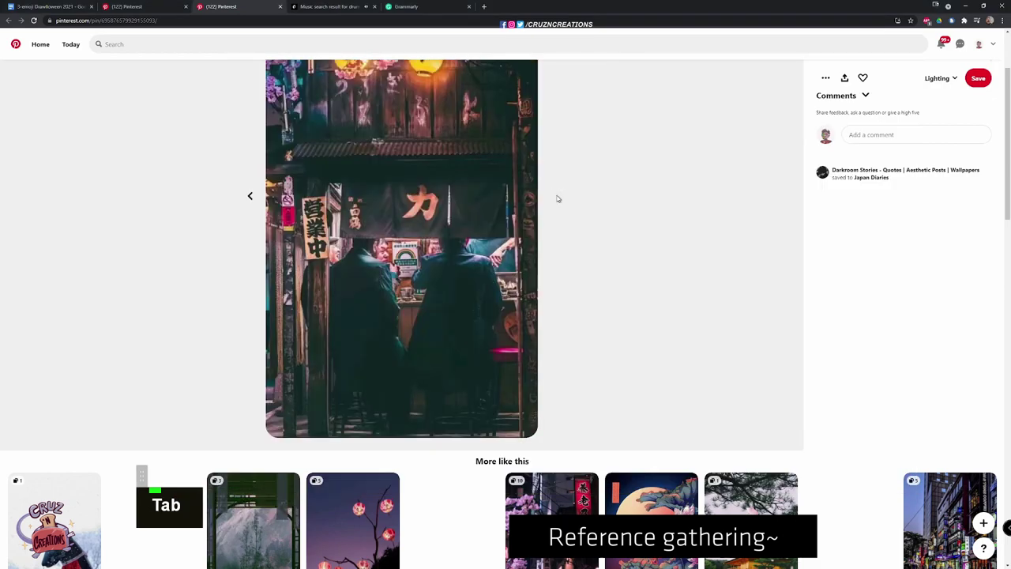
Scroll the street photography pin's feed and open a related Japanese street pin in another tab
{"action": "scroll", "scroll_direction": "down", "scroll_amount": 3}
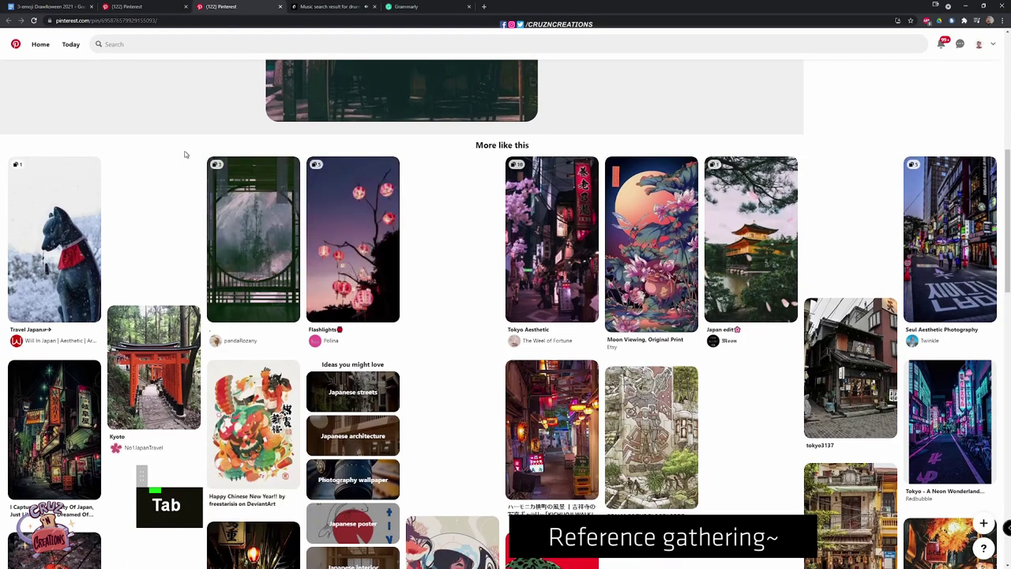
{"action": "scroll", "scroll_direction": "down", "scroll_amount": 3}
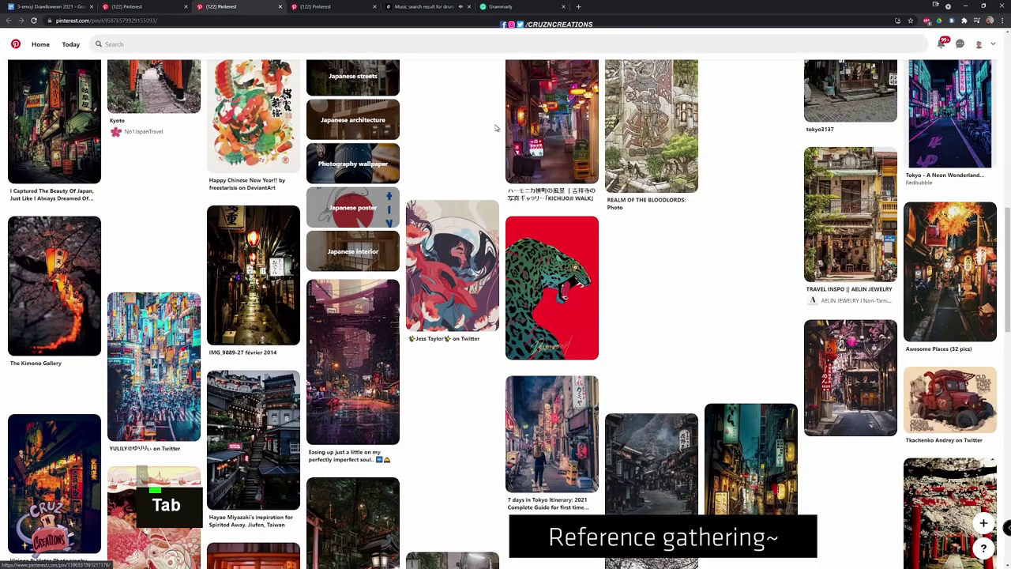
{"action": "key", "text": "Tab"}
{"action": "scroll", "scroll_direction": "down", "scroll_amount": 3}
{"action": "scroll", "scroll_direction": "down", "scroll_amount": 3}
{"action": "scroll", "scroll_direction": "down", "scroll_amount": 3}
{"action": "scroll", "scroll_direction": "down", "scroll_amount": 3}
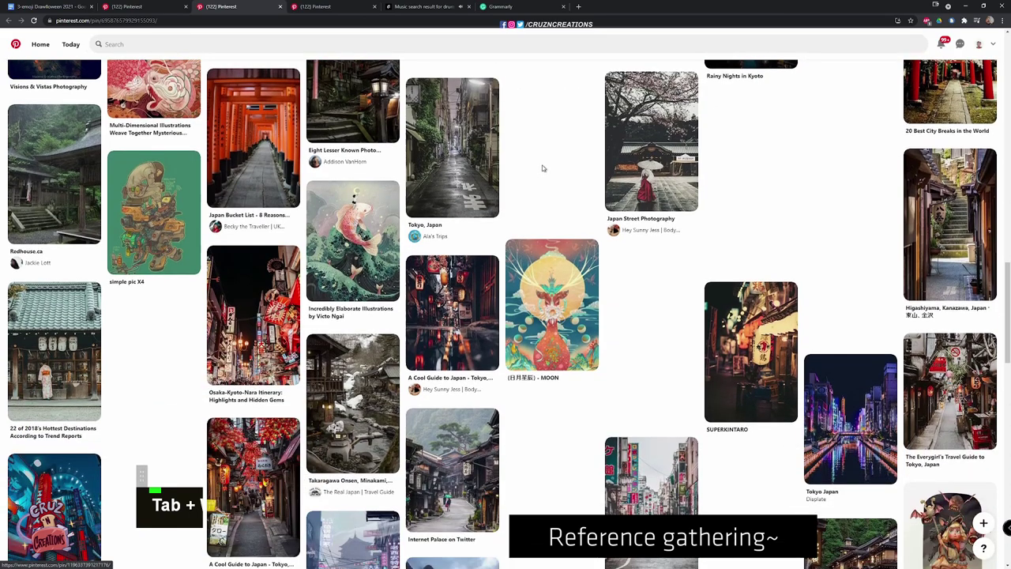
{"action": "scroll", "scroll_direction": "down", "scroll_amount": 3}
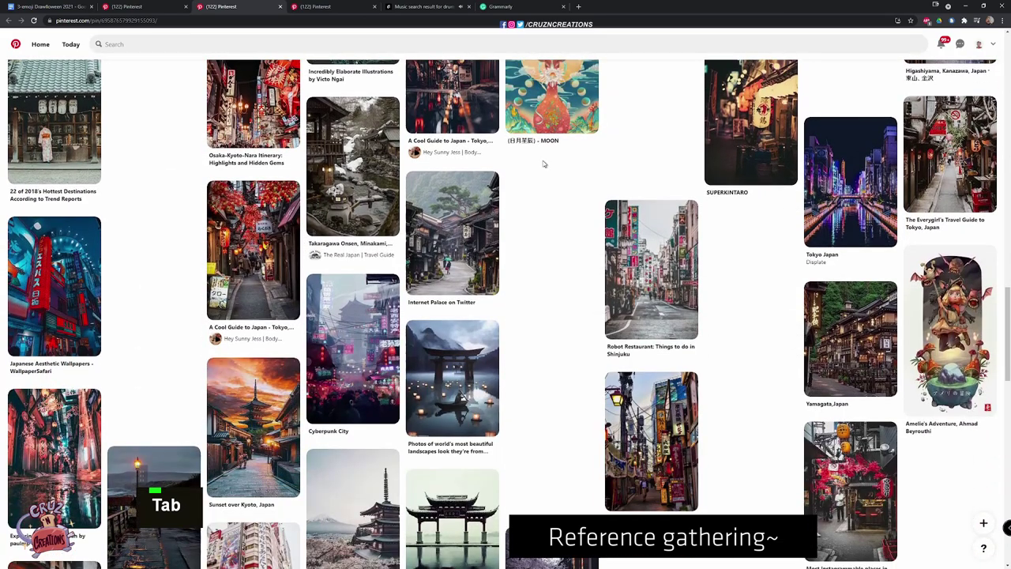
{"action": "scroll", "scroll_direction": "down", "scroll_amount": 3}
{"action": "scroll", "scroll_direction": "down", "scroll_amount": 3}
{"action": "scroll", "scroll_direction": "down", "scroll_amount": 3}
{"action": "scroll", "scroll_direction": "down", "scroll_amount": 3}
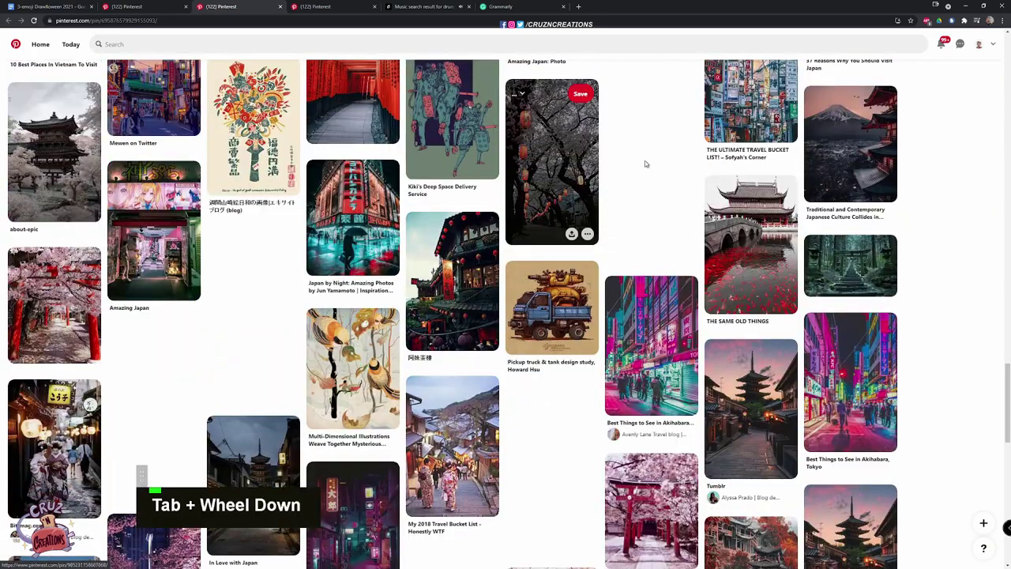
Continue down the feed and switch to the tokyo3137 tsukudani shop pin tab
{"action": "scroll", "scroll_direction": "down", "scroll_amount": 3}
{"action": "scroll", "scroll_direction": "down", "scroll_amount": 3}
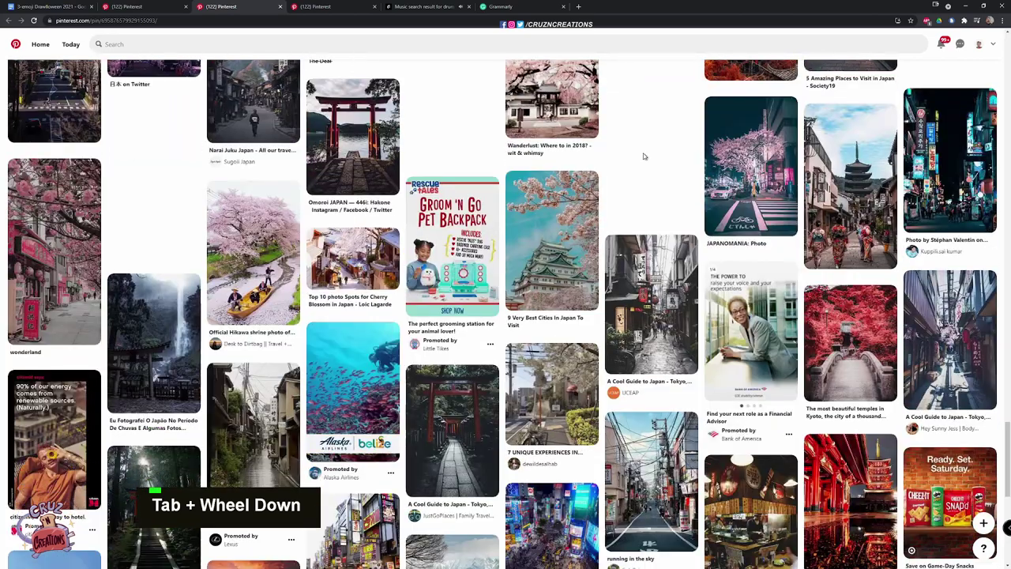
{"action": "scroll", "scroll_direction": "down", "scroll_amount": 3}
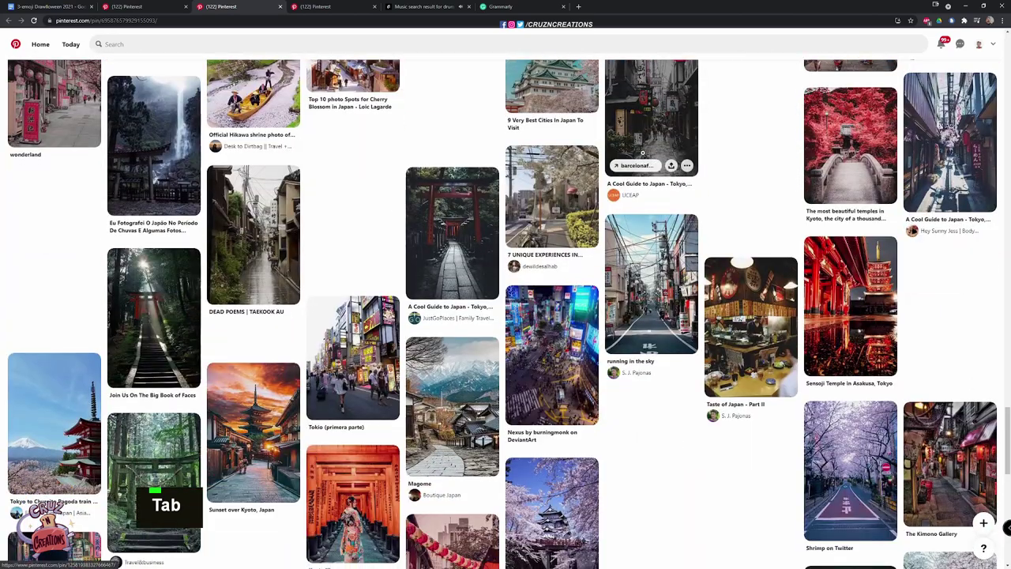
{"action": "scroll", "scroll_direction": "down", "scroll_amount": 3}
{"action": "scroll", "scroll_direction": "down", "scroll_amount": 3}
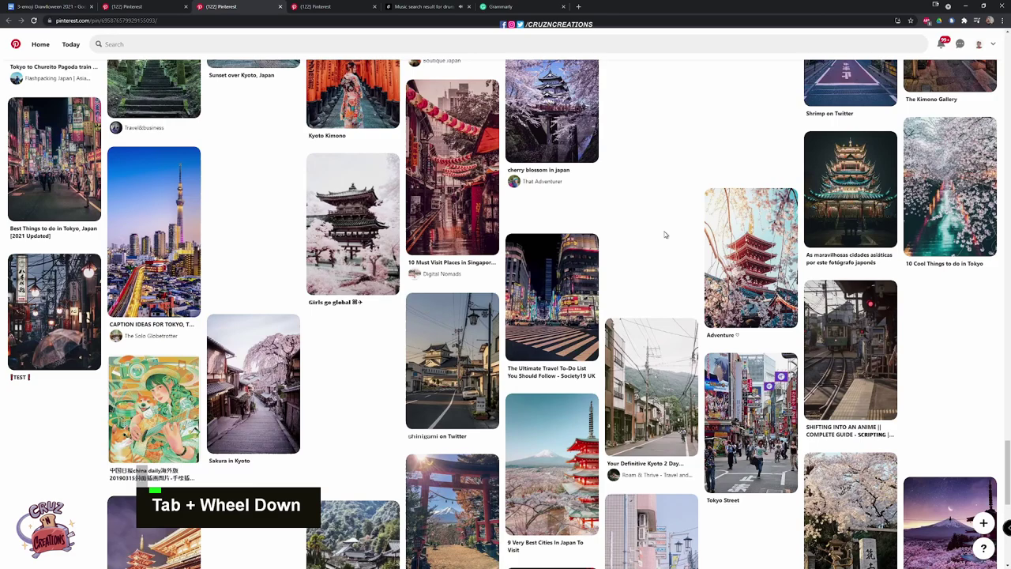
{"action": "scroll", "scroll_direction": "down", "scroll_amount": 3}
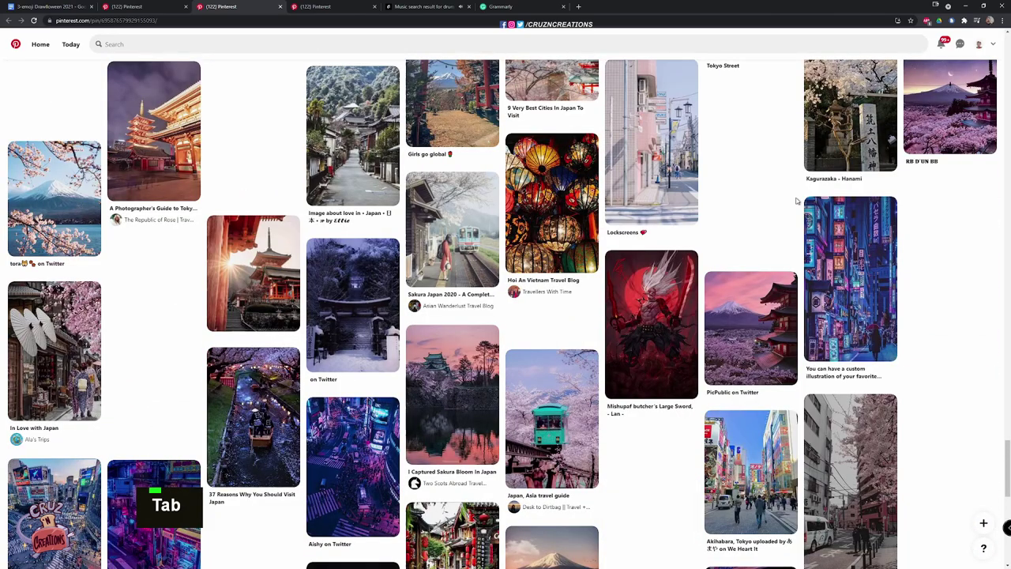
{"action": "scroll", "scroll_direction": "down", "scroll_amount": 3}
{"action": "scroll", "scroll_direction": "down", "scroll_amount": 3}
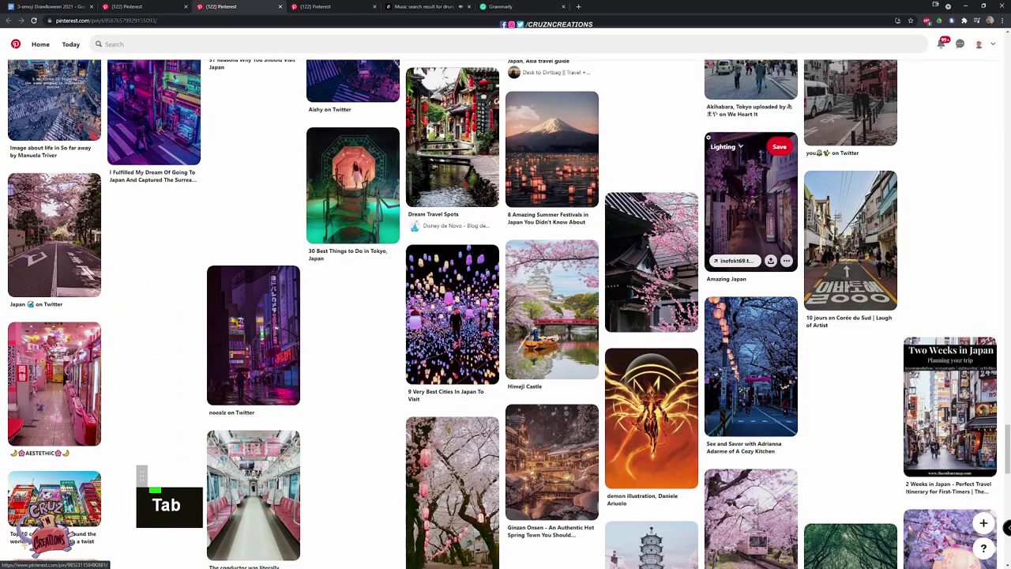
{"action": "key", "text": "Tab"}
{"action": "scroll", "scroll_direction": "down", "scroll_amount": 3}
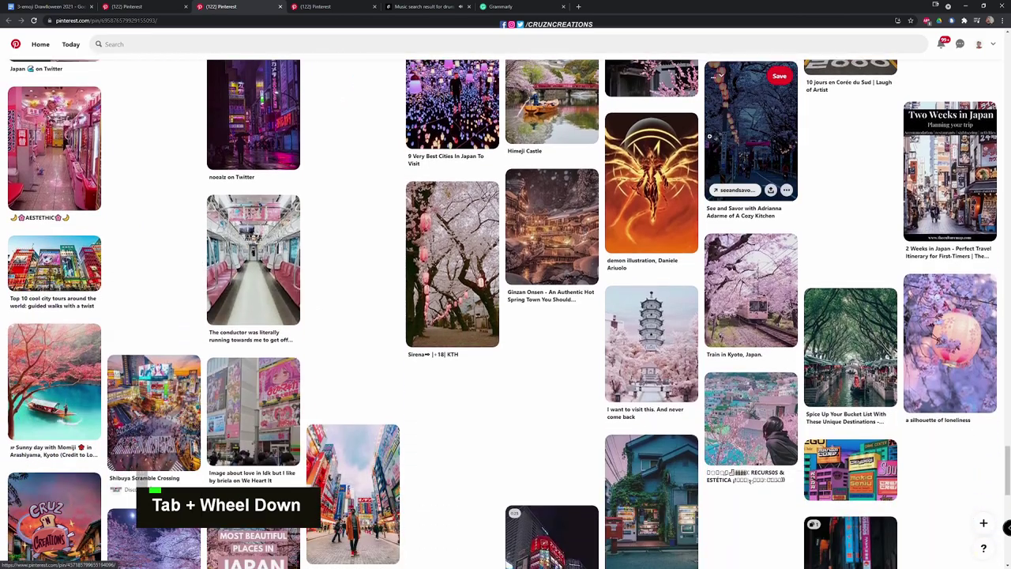
{"action": "key", "text": "ctrl+Tab"}
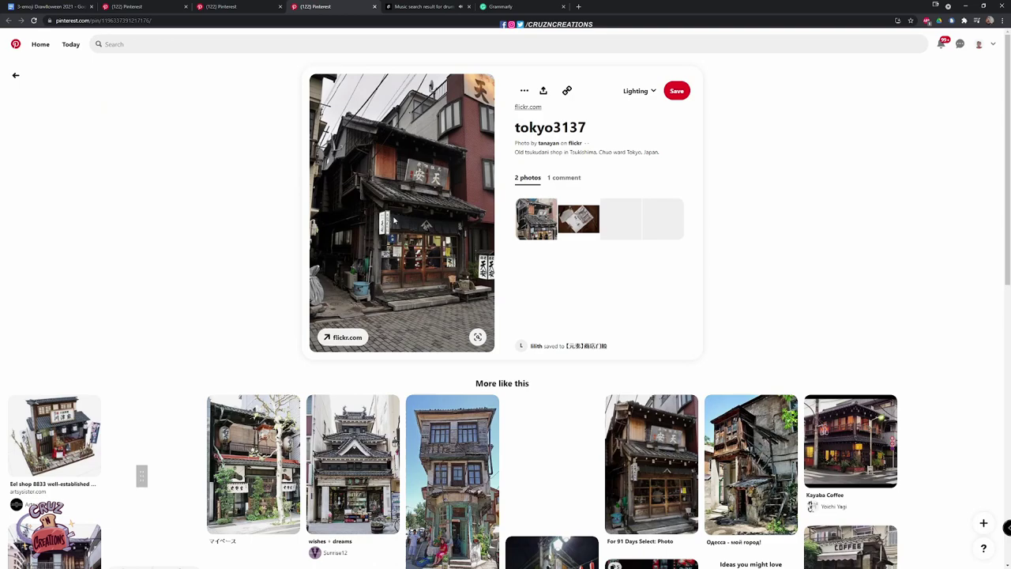
Browse the tsukudani shop's More like this pins, then switch to its Flickr source photo
{"action": "scroll", "scroll_direction": "down", "scroll_amount": 3}
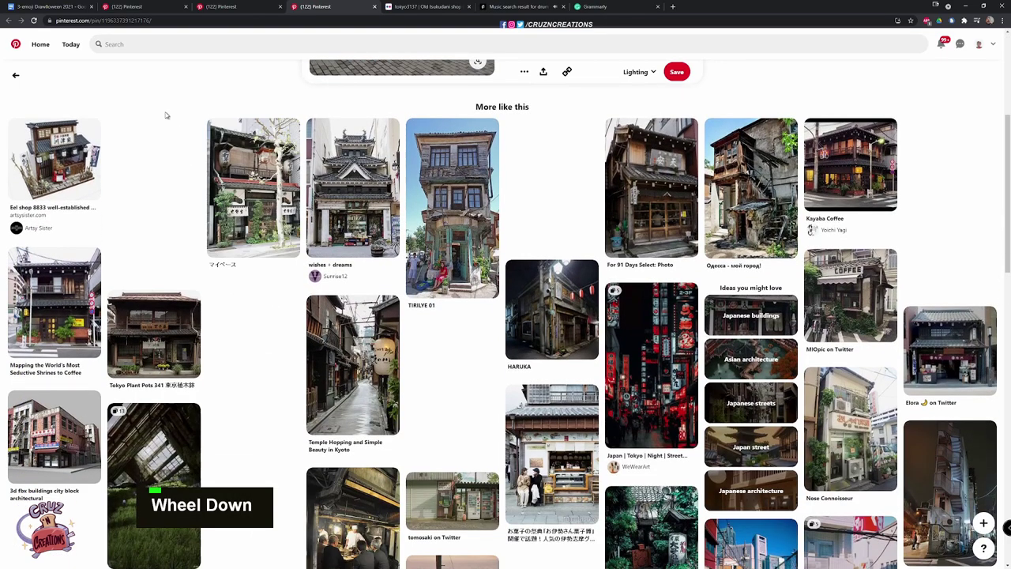
{"action": "scroll", "scroll_direction": "down", "scroll_amount": 3}
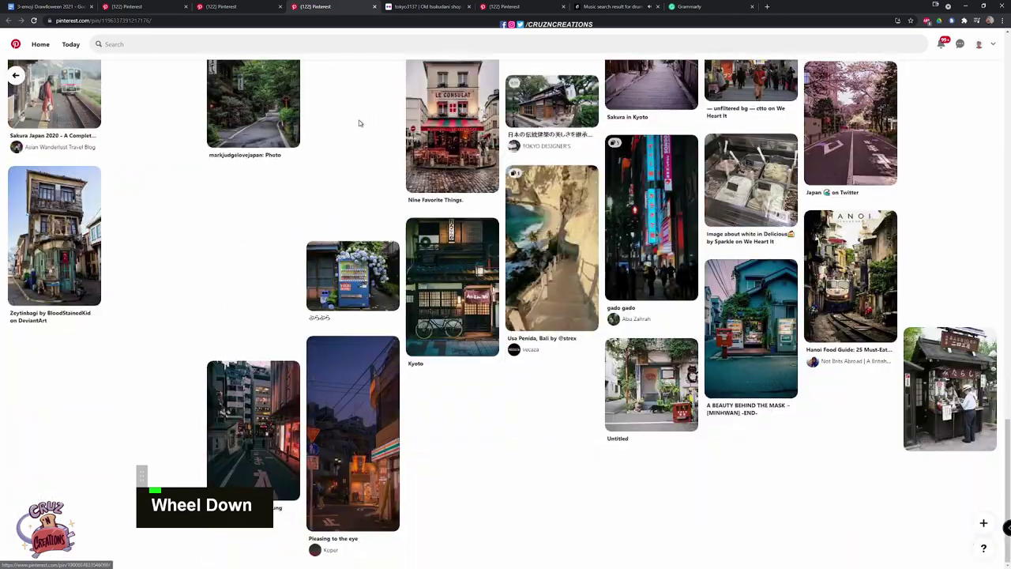
{"action": "key", "text": "ctrl+Tab"}
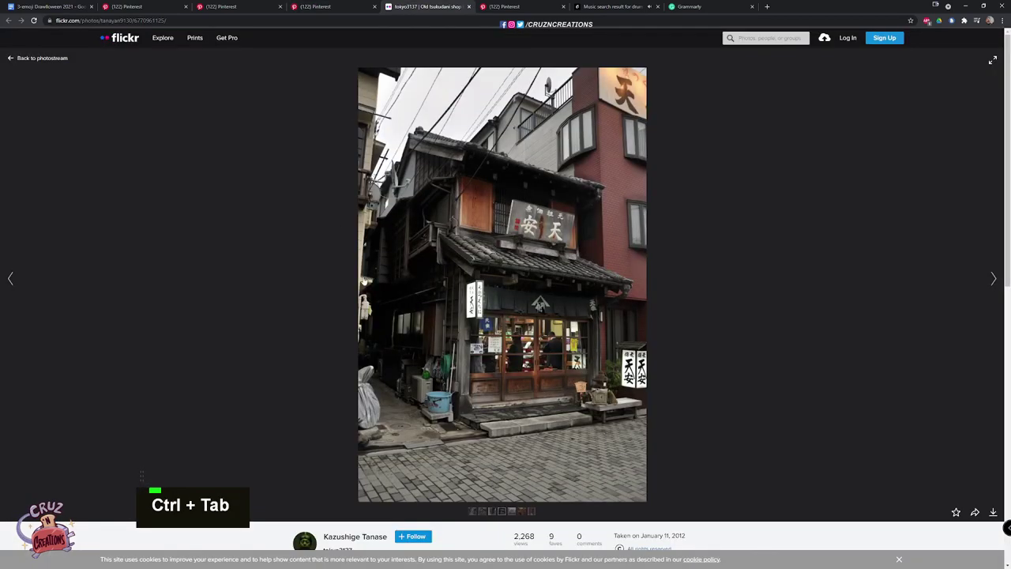
Enlarge the tsukudani shop photo on Flickr and capture it with the screenshot tool
{"action": "right_click", "coordinate": [484, 313]}
{"action": "left_click", "coordinate": [427, 313]}
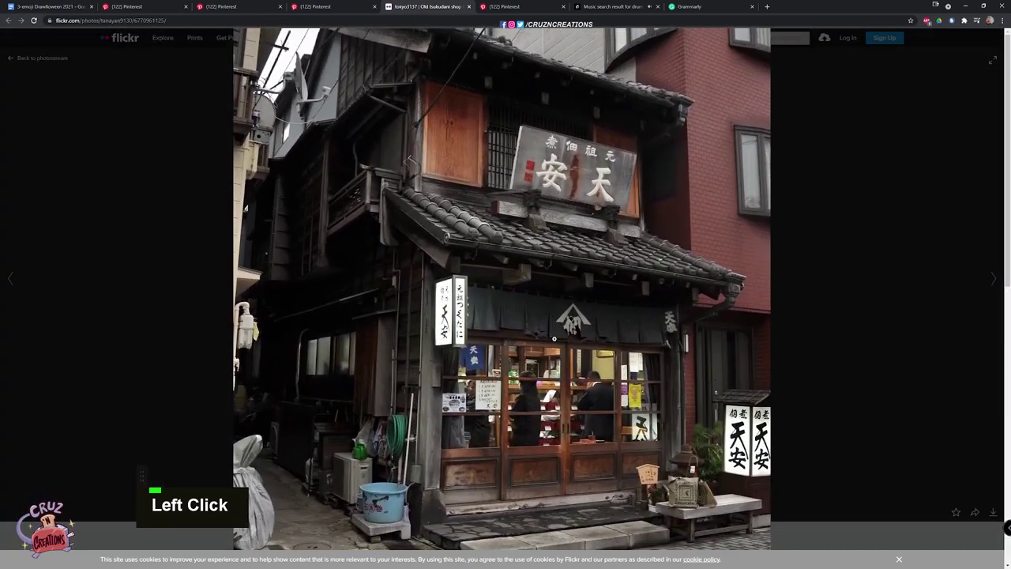
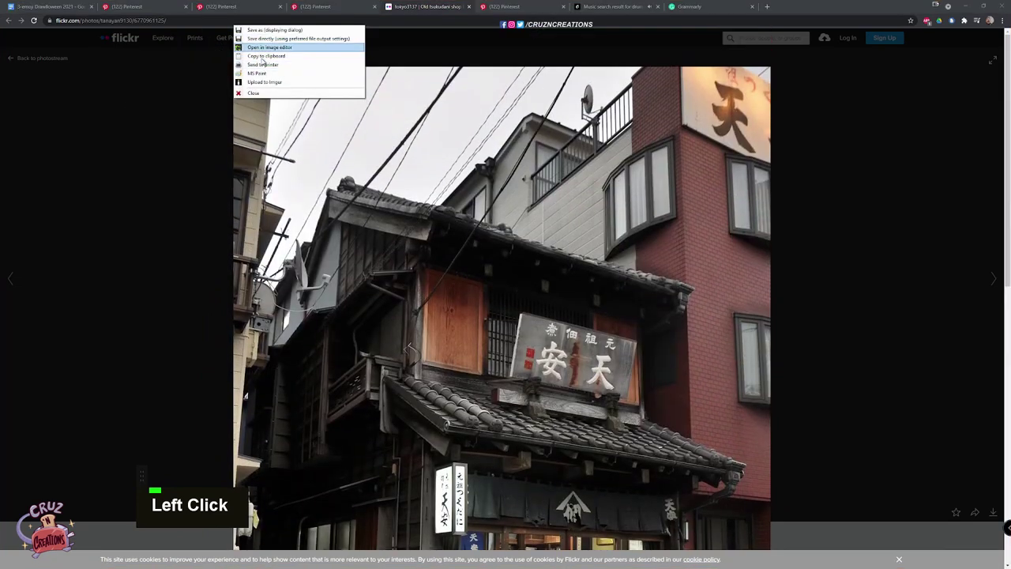
{"action": "key", "text": "alt+Tab"}
{"action": "key", "text": "ctrl+Tab"}
{"action": "left_click", "coordinate": [525, 261]}
Close the Flickr tab and return to a Pinterest storefront pin
{"action": "key", "text": "alt+Tab"}
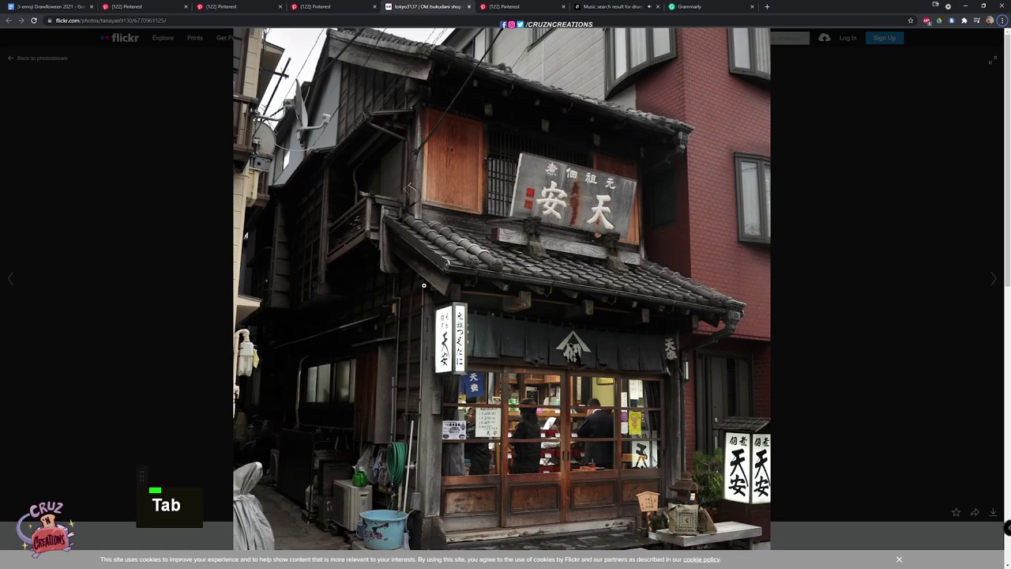
{"action": "key", "text": "ctrl+Tab"}
{"action": "key", "text": "ctrl+w"}
{"action": "key", "text": "Tab"}
{"action": "scroll", "scroll_direction": "down", "scroll_amount": 3}
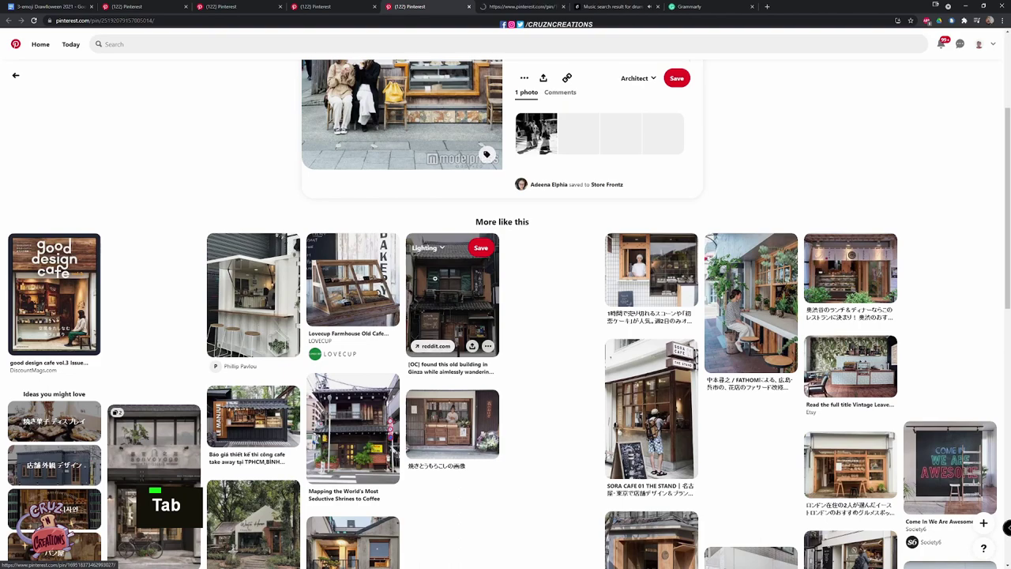
Copy the Ginza old building photo from its pin and paste it onto the reference board
{"action": "scroll", "scroll_direction": "down", "scroll_amount": 3}
{"action": "scroll", "scroll_direction": "down", "scroll_amount": 3}
{"action": "scroll", "scroll_direction": "down", "scroll_amount": 3}
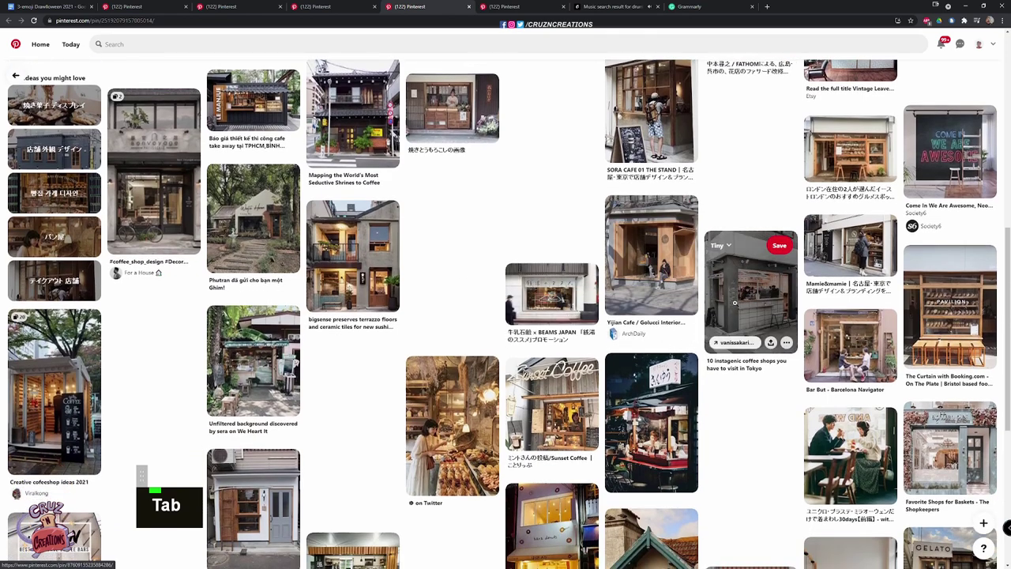
{"action": "key", "text": "ctrl+Tab"}
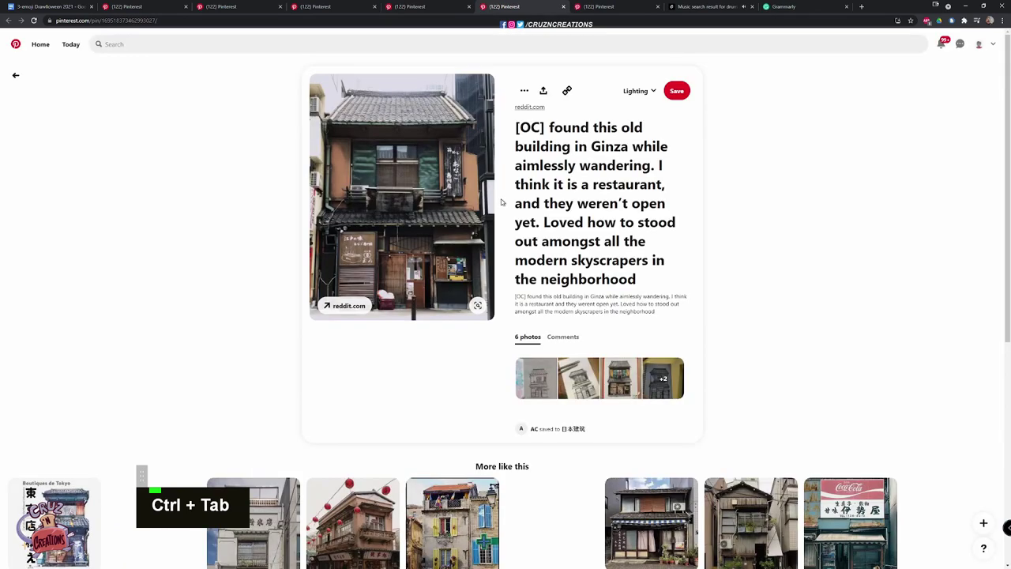
{"action": "right_click", "coordinate": [442, 221]}
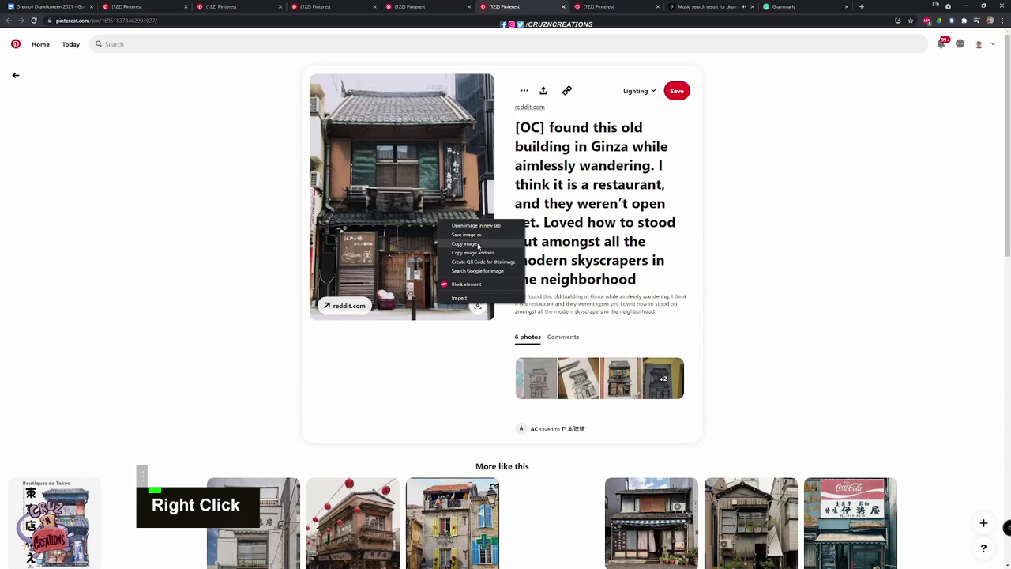
{"action": "left_click", "coordinate": [482, 245]}
{"action": "key", "text": "alt+Tab"}
{"action": "key", "text": "ctrl+Tab"}
{"action": "key", "text": "ctrl+v"}
{"action": "left_click", "coordinate": [494, 219]}
{"action": "key", "text": "alt+Tab"}
{"action": "key", "text": "ctrl+w"}
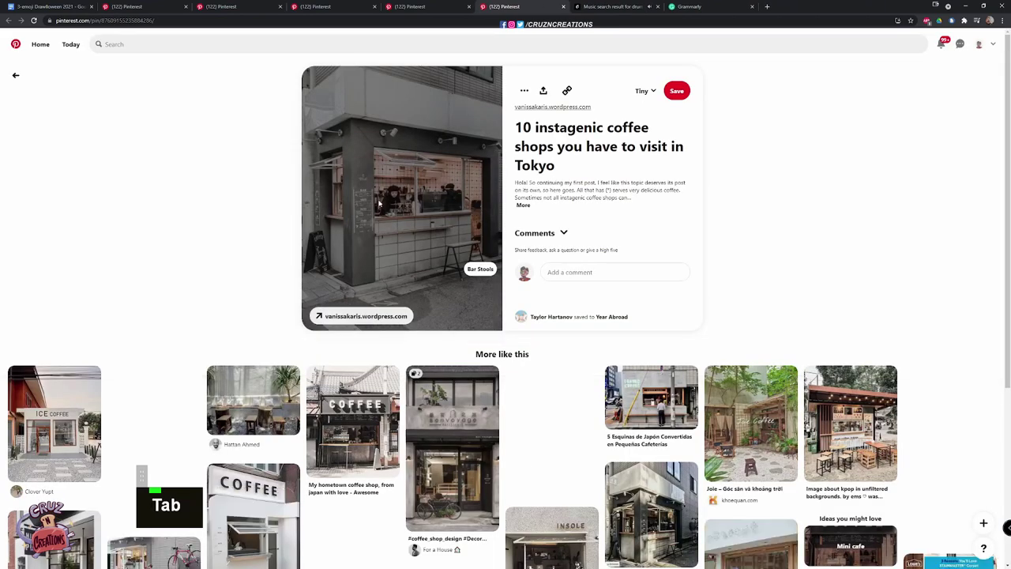
Copy the Tokyo coffee shop photo, paste it too, and bring up the Epidemic Sound playlist
{"action": "right_click", "coordinate": [368, 208]}
{"action": "left_click", "coordinate": [405, 231]}
{"action": "key", "text": "alt+Tab"}
{"action": "key", "text": "ctrl+v"}
{"action": "left_click", "coordinate": [494, 212]}
{"action": "key", "text": "Tab"}
{"action": "key", "text": "Tab"}
{"action": "scroll", "scroll_direction": "down", "scroll_amount": 3}
{"action": "scroll", "scroll_direction": "up", "scroll_amount": 3}
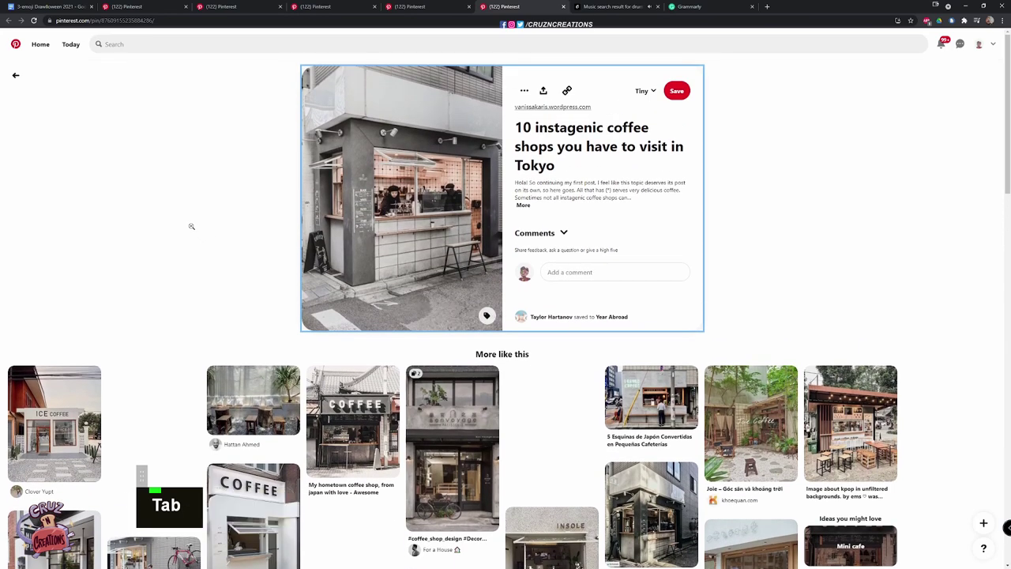
{"action": "key", "text": "Tab"}
{"action": "left_click", "coordinate": [254, 273]}
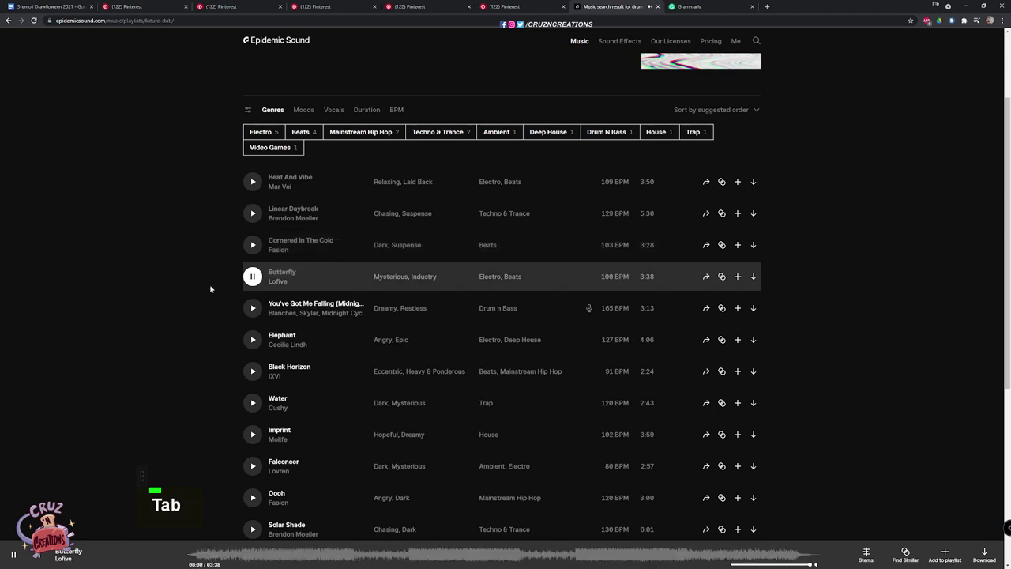
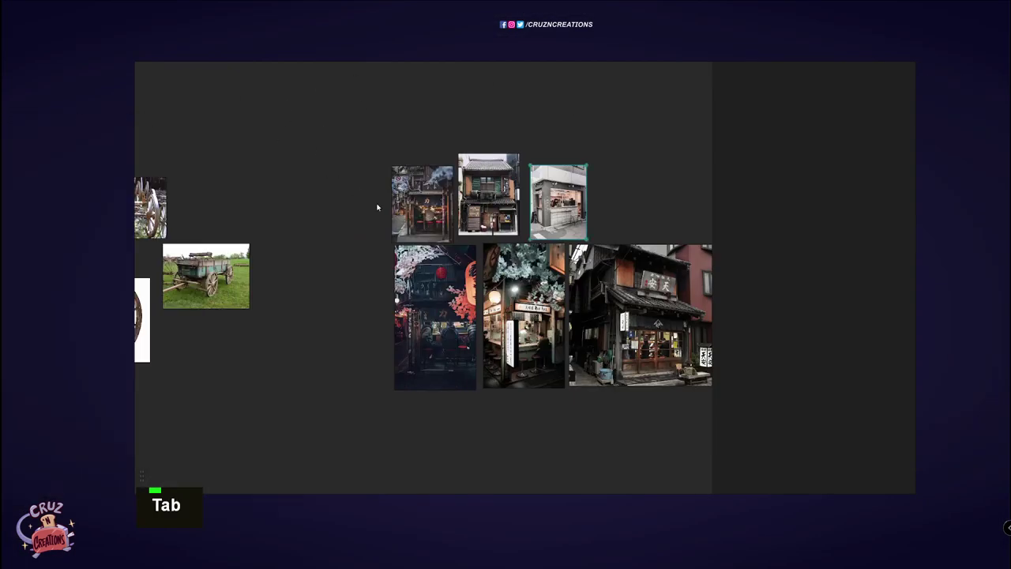
Arrange the ramen stall and shop front photos beside the wagon images and zoom around to inspect them
{"action": "scroll", "scroll_direction": "up", "scroll_amount": 3}
{"action": "right_click", "coordinate": [524, 201]}
{"action": "scroll", "scroll_direction": "up", "scroll_amount": 3}
{"action": "right_click", "coordinate": [450, 222]}
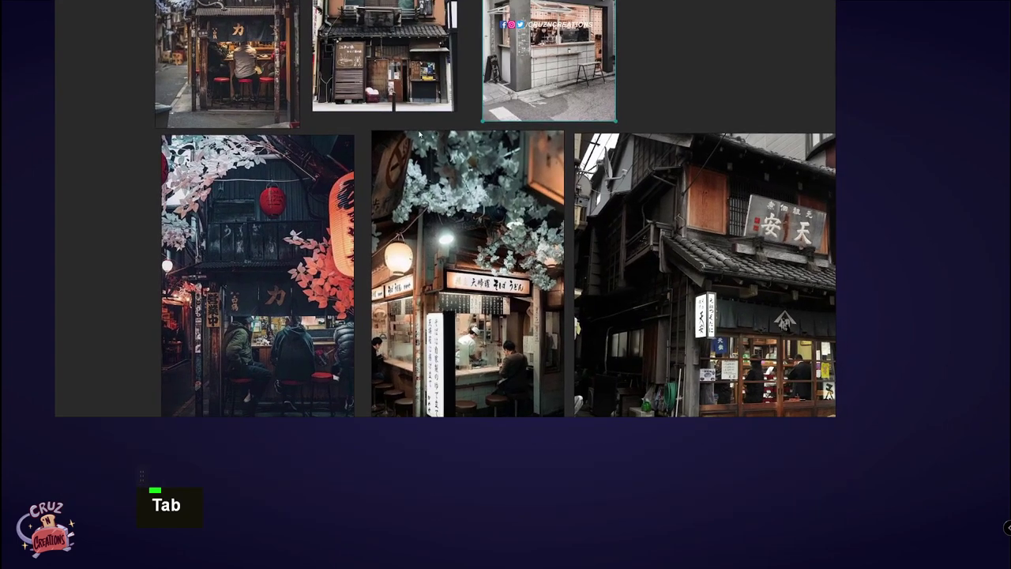
{"action": "right_click", "coordinate": [417, 204]}
{"action": "scroll", "scroll_direction": "up", "scroll_amount": 3}
{"action": "scroll", "scroll_direction": "down", "scroll_amount": 3}
{"action": "right_click", "coordinate": [617, 263]}
{"action": "key", "text": "Tab"}
{"action": "scroll", "scroll_direction": "up", "scroll_amount": 3}
{"action": "scroll", "scroll_direction": "down", "scroll_amount": 3}
{"action": "right_click", "coordinate": [720, 262]}
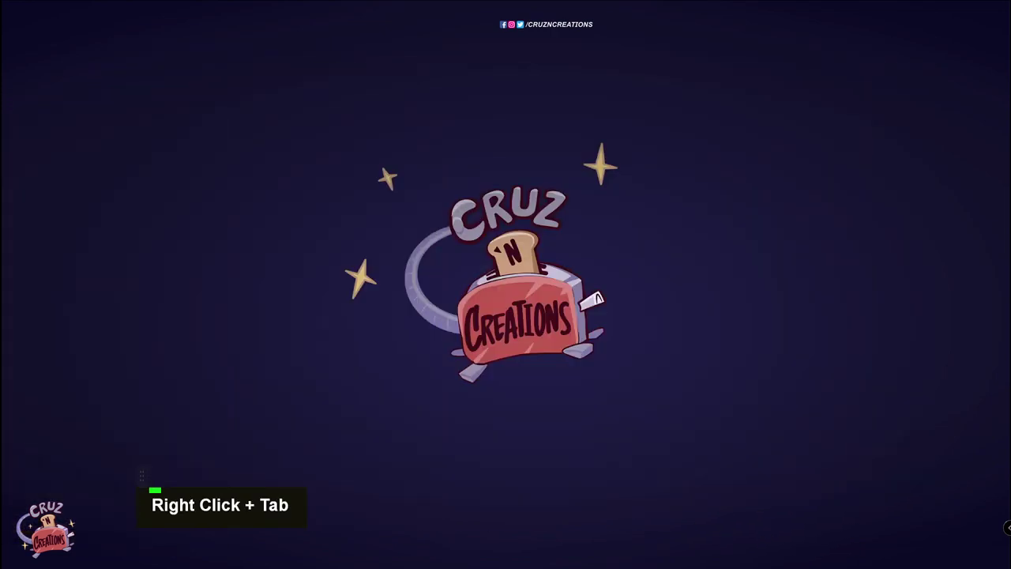
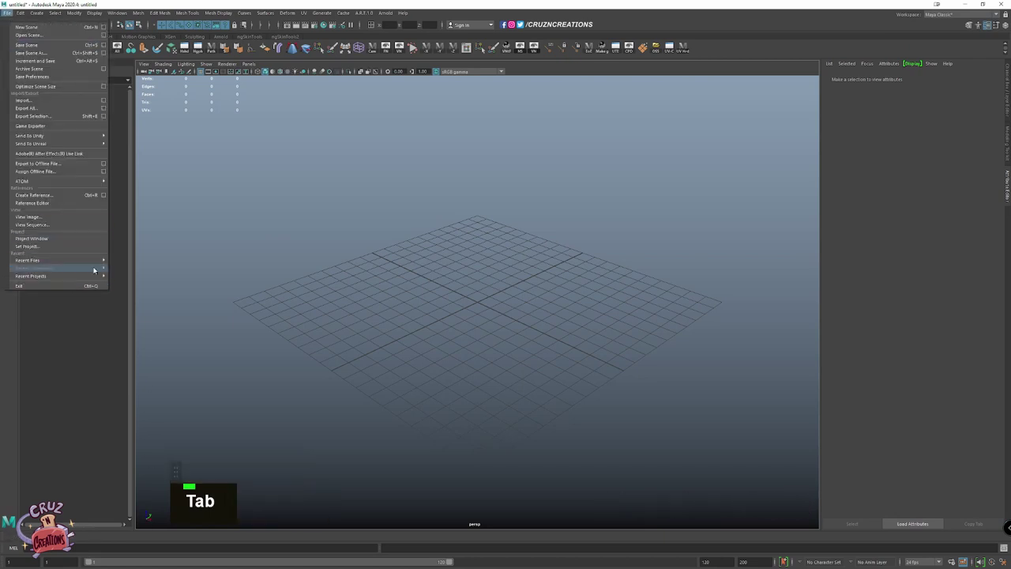
Load the recently used blockout scene with the human reference figure
{"action": "left_click", "coordinate": [130, 261]}
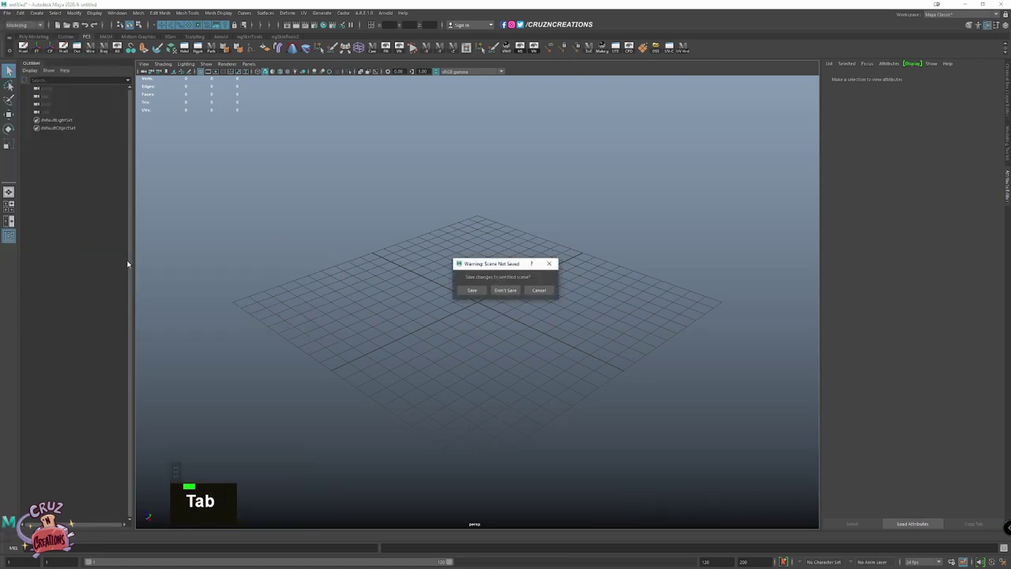
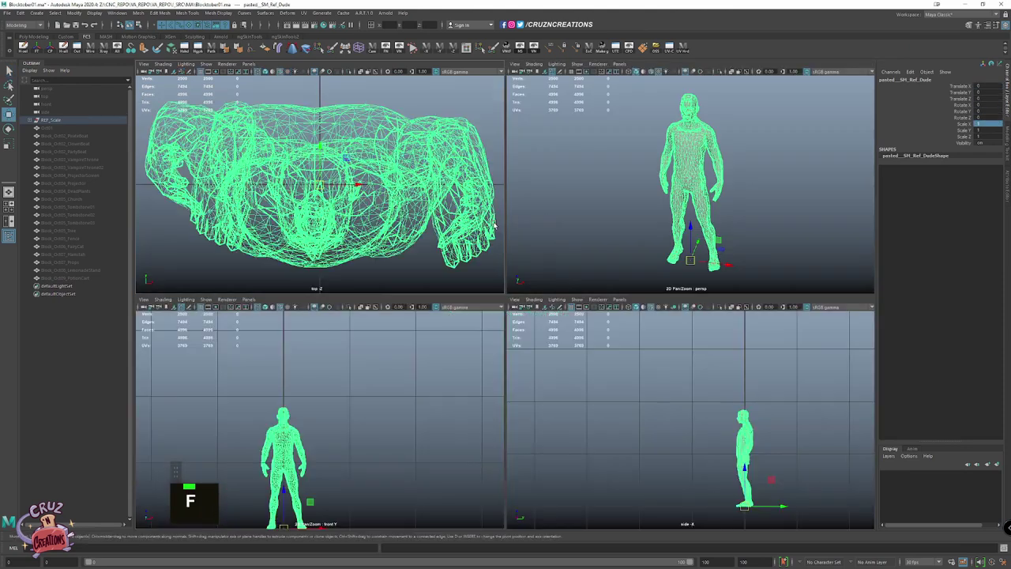
Enlarge the front view, confirm the Block_Oct01_Cosmopolita group name and switch to shaded display
{"action": "scroll", "scroll_direction": "down", "scroll_amount": 3}
{"action": "key", "text": "space"}
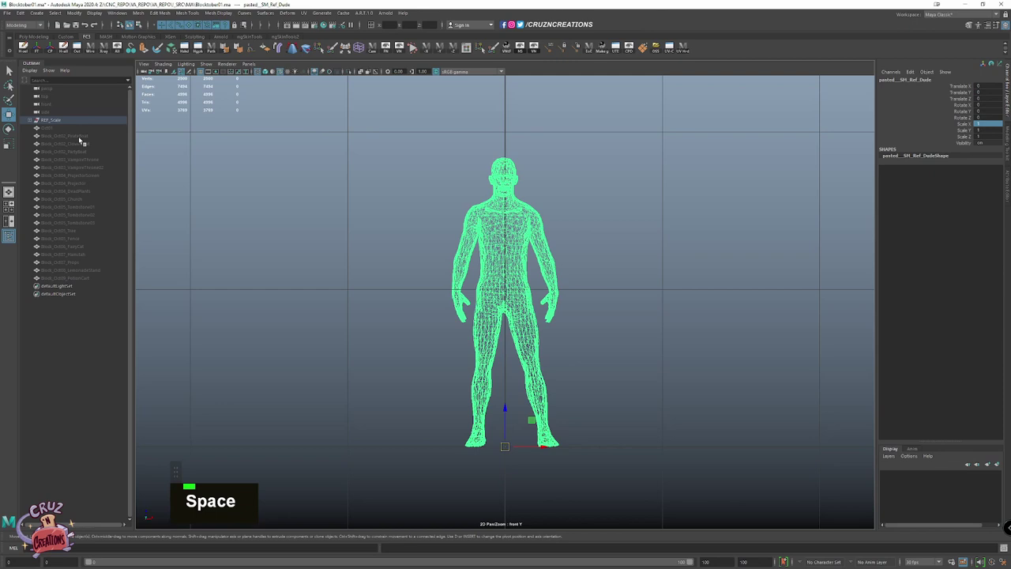
{"action": "left_click", "coordinate": [50, 130]}
{"action": "key", "text": "End"}
{"action": "key", "text": "Home"}
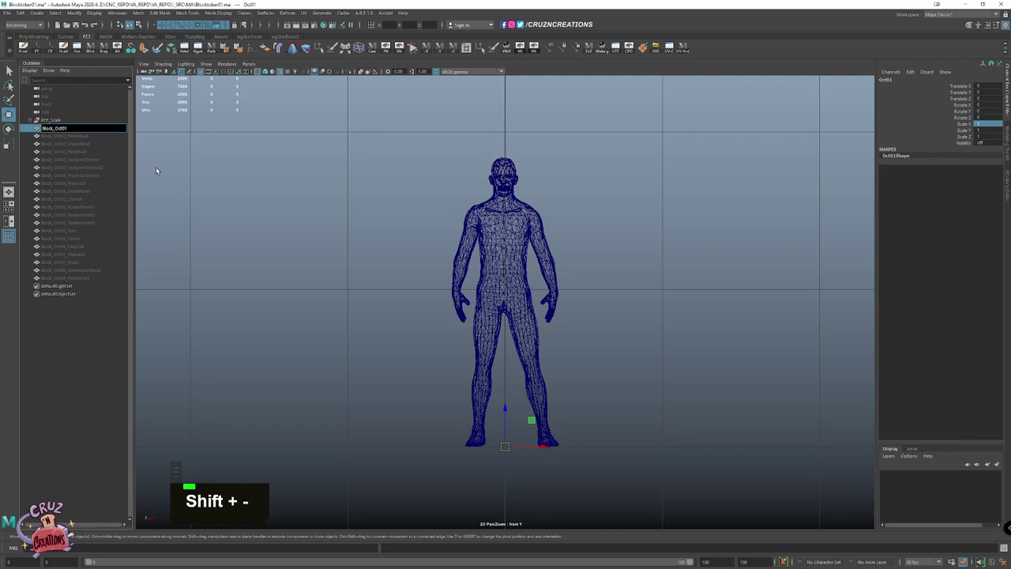
{"action": "key", "text": "End"}
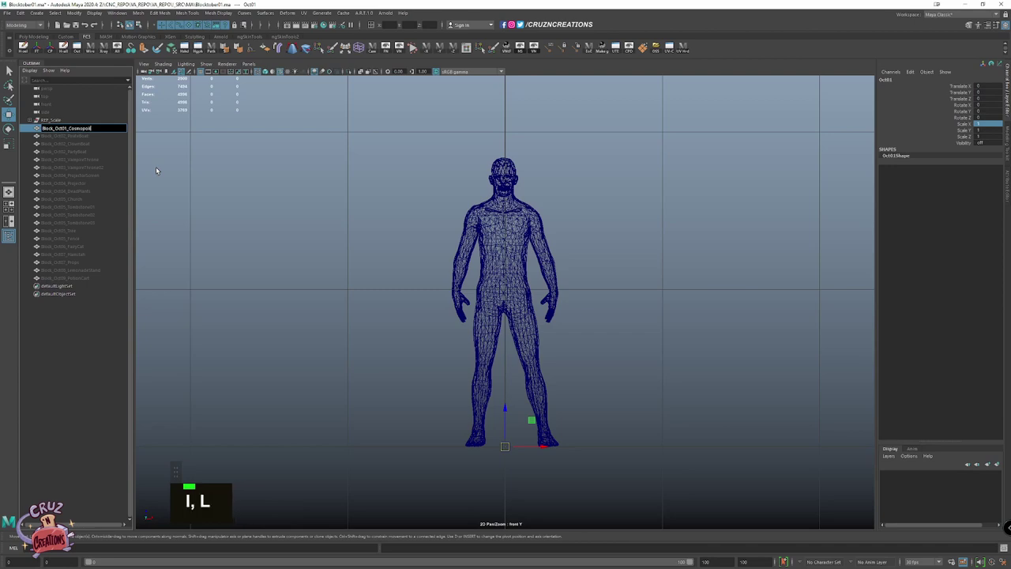
{"action": "key", "text": "Return"}
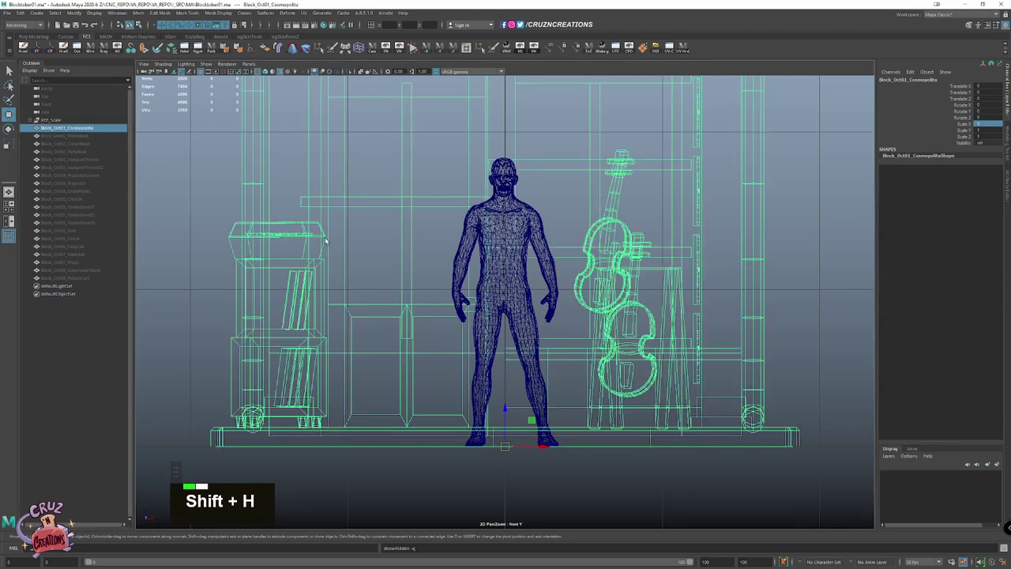
{"action": "scroll", "scroll_direction": "down", "scroll_amount": 3}
{"action": "scroll", "scroll_direction": "up", "scroll_amount": 3}
{"action": "key", "text": "5"}
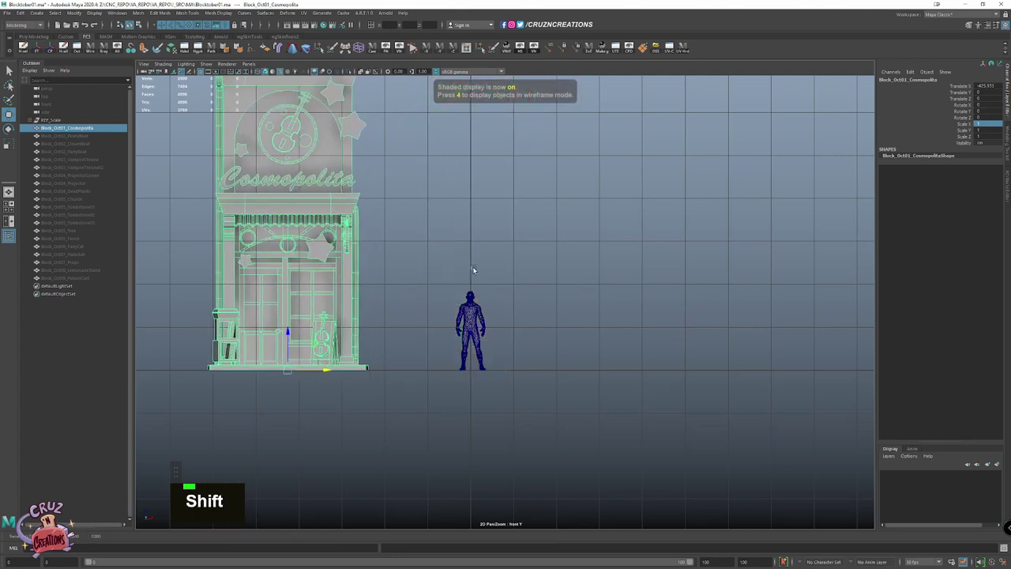
Create a poly cube and move it in front of the reference figure as the counter
{"action": "left_click", "coordinate": [476, 257]}
{"action": "right_click", "coordinate": [478, 236]}
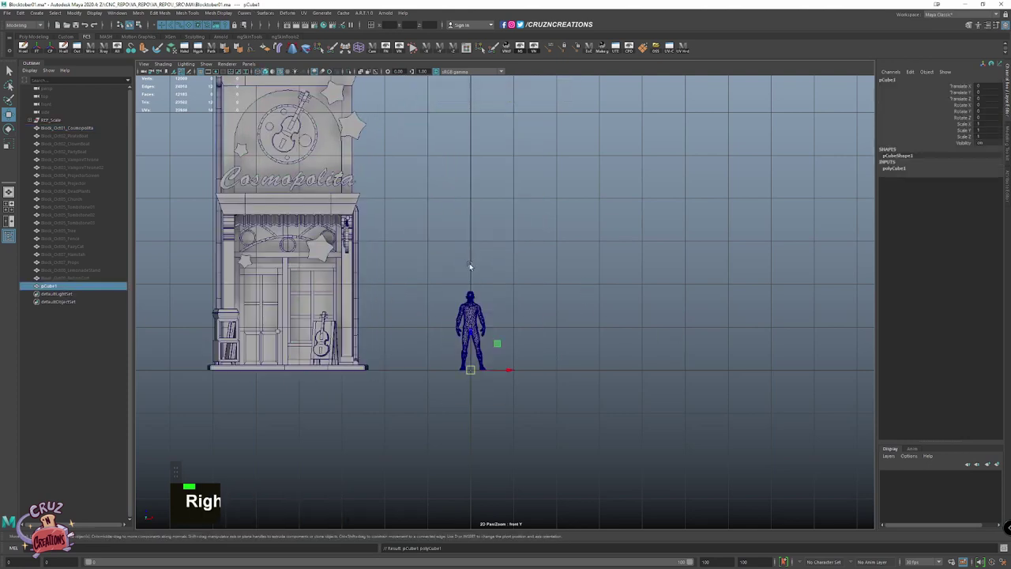
{"action": "left_click", "coordinate": [501, 371]}
{"action": "scroll", "scroll_direction": "up", "scroll_amount": 3}
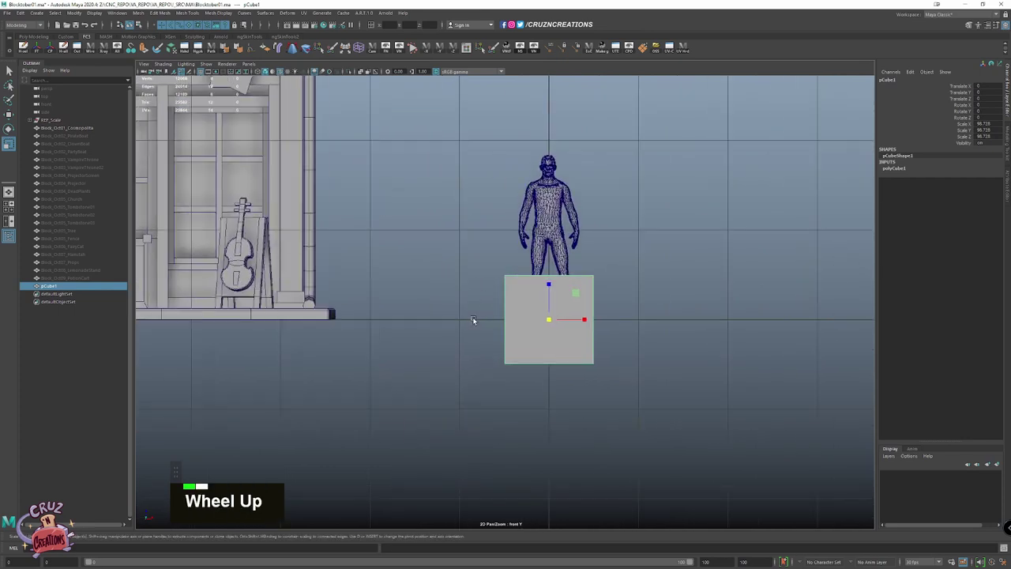
{"action": "key", "text": "w"}
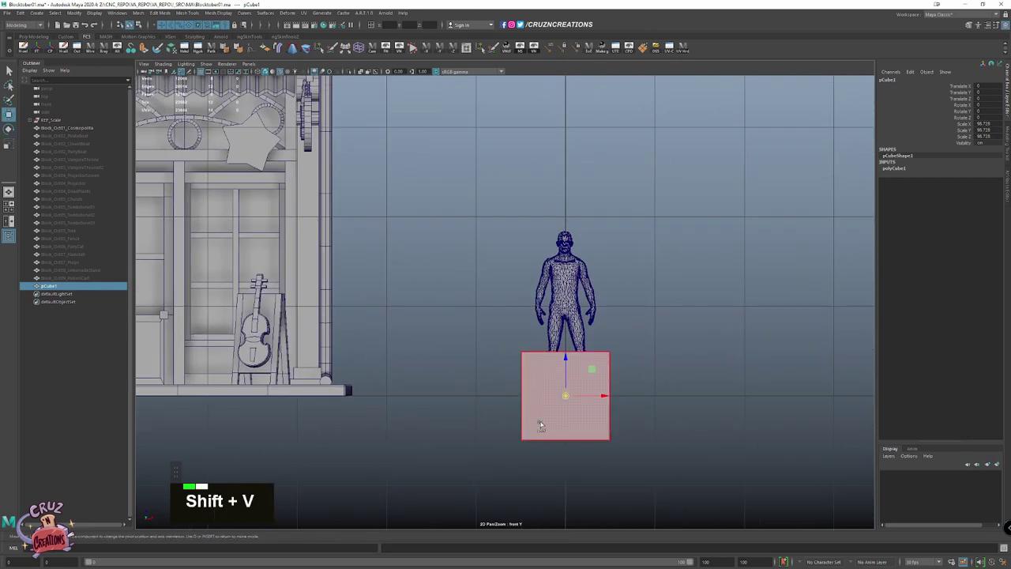
{"action": "key", "text": "`"}
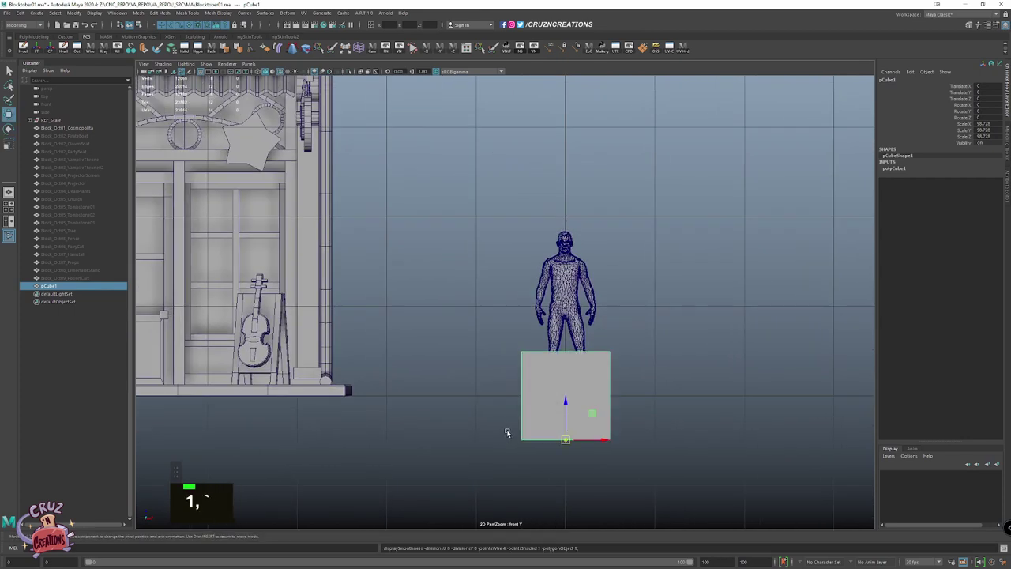
{"action": "key", "text": "w"}
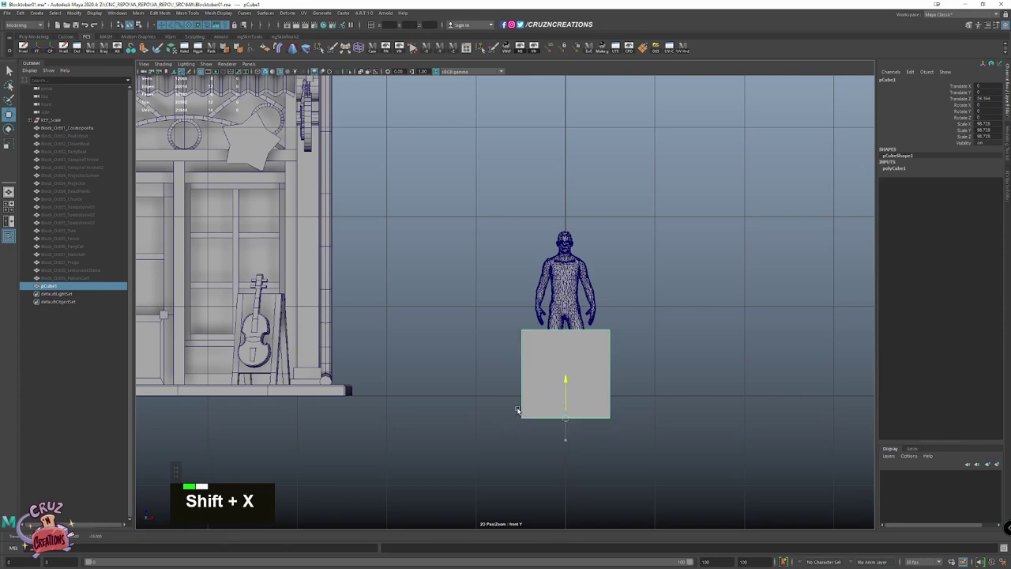
{"action": "key", "text": "space"}
{"action": "left_click", "coordinate": [691, 173]}
{"action": "key", "text": "w"}
{"action": "left_click", "coordinate": [699, 199]}
{"action": "key", "text": "space"}
Scale the cube to waist-high counter size, then duplicate it and scale the copy narrower at the left end
{"action": "scroll", "scroll_direction": "down", "scroll_amount": 3}
{"action": "key", "text": "r"}
{"action": "scroll", "scroll_direction": "down", "scroll_amount": 3}
{"action": "scroll", "scroll_direction": "up", "scroll_amount": 3}
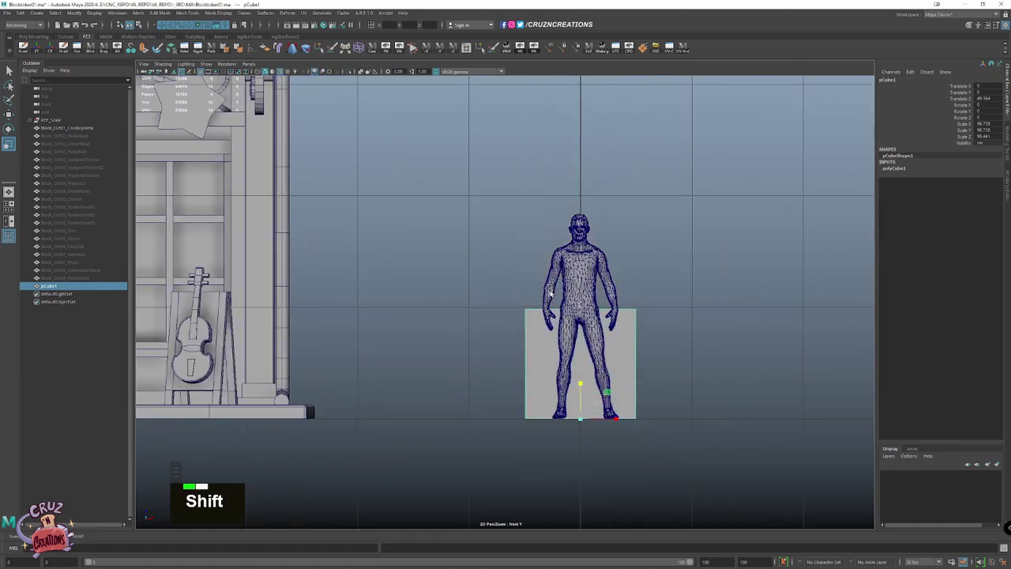
{"action": "scroll", "scroll_direction": "down", "scroll_amount": 3}
{"action": "key", "text": "alt+w"}
{"action": "key", "text": "alt+w"}
{"action": "scroll", "scroll_direction": "up", "scroll_amount": 3}
{"action": "key", "text": "alt+w"}
{"action": "key", "text": "shift+d"}
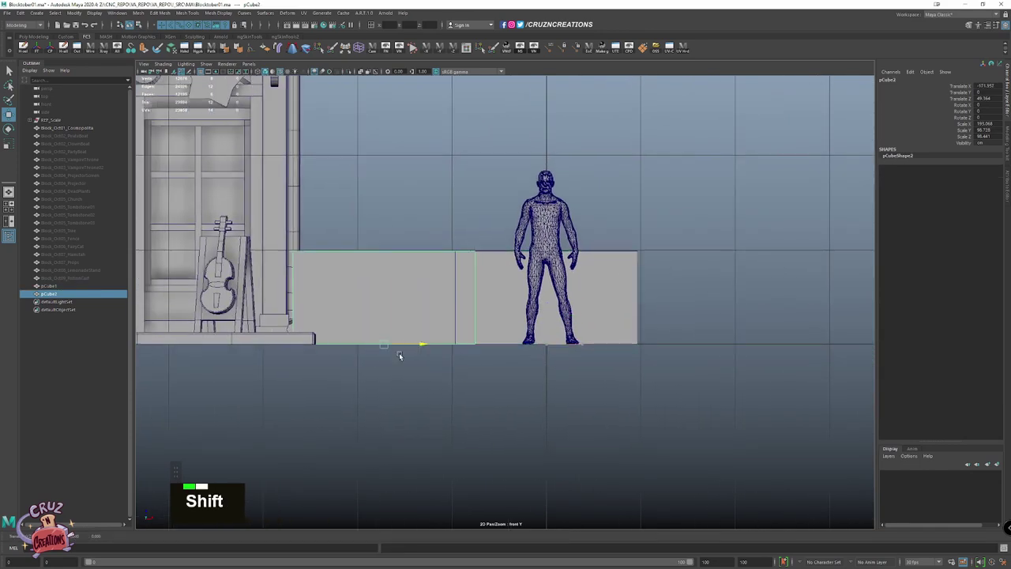
{"action": "key", "text": "r"}
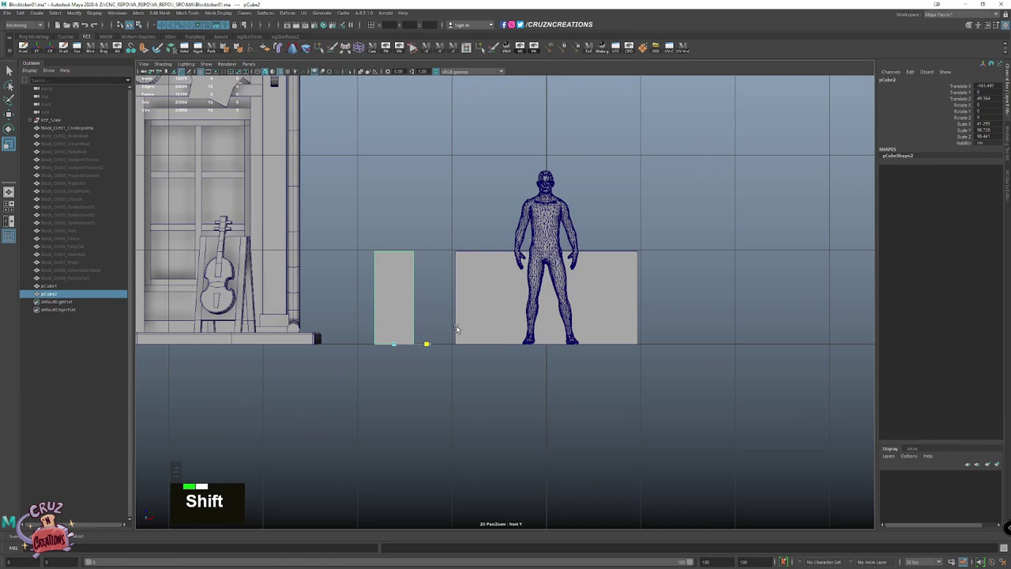
{"action": "scroll", "scroll_direction": "down", "scroll_amount": 3}
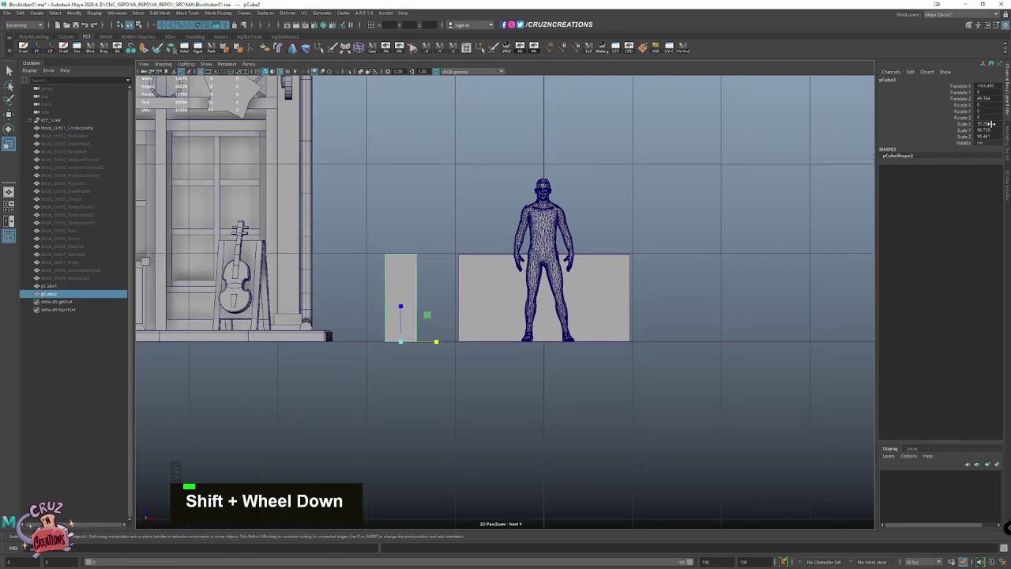
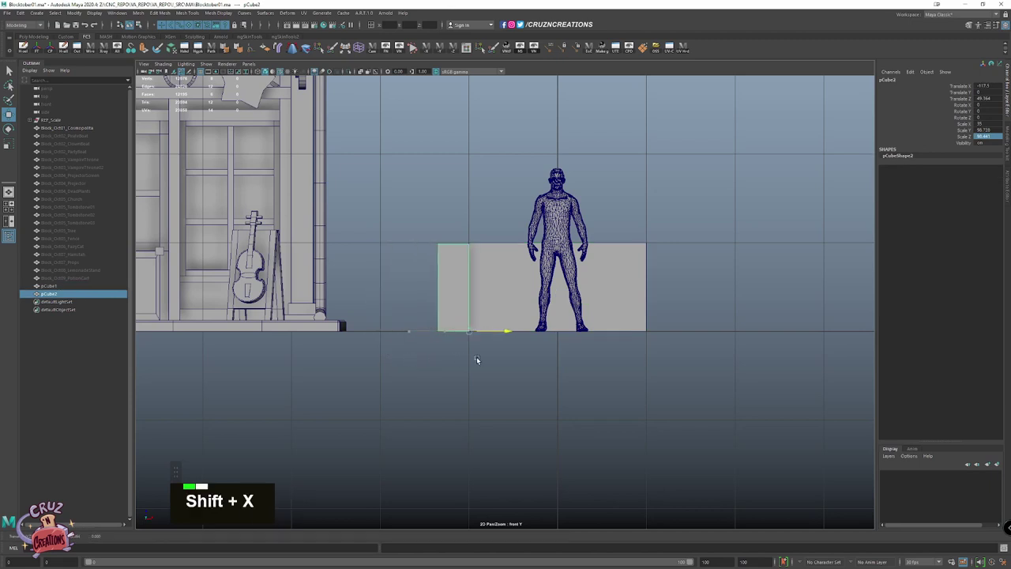
Scale the narrow duplicate up into a tall pillar and duplicate it
{"action": "key", "text": "r"}
{"action": "scroll", "scroll_direction": "down", "scroll_amount": 3}
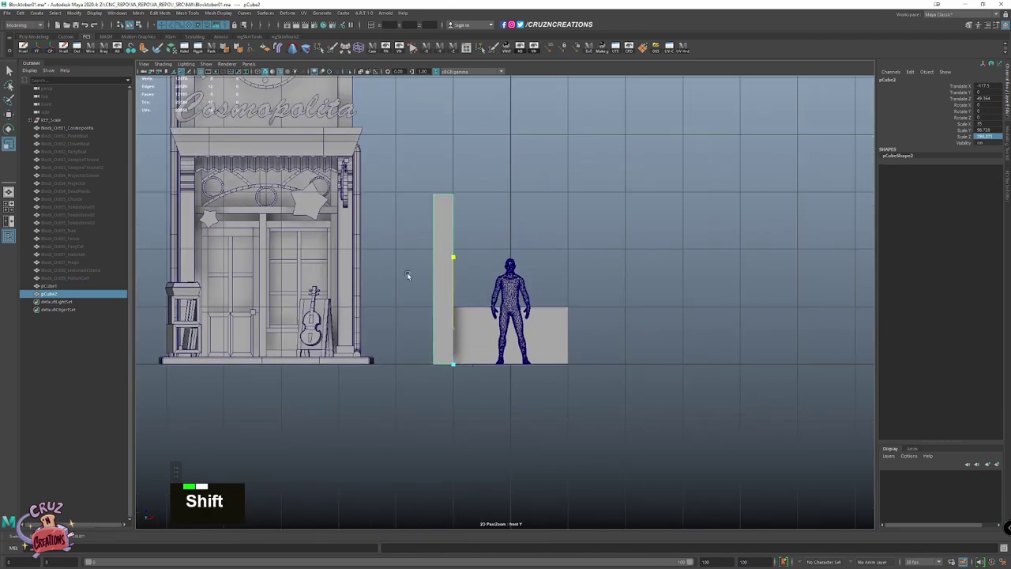
{"action": "key", "text": "w"}
{"action": "scroll", "scroll_direction": "down", "scroll_amount": 3}
{"action": "key", "text": "shift+d"}
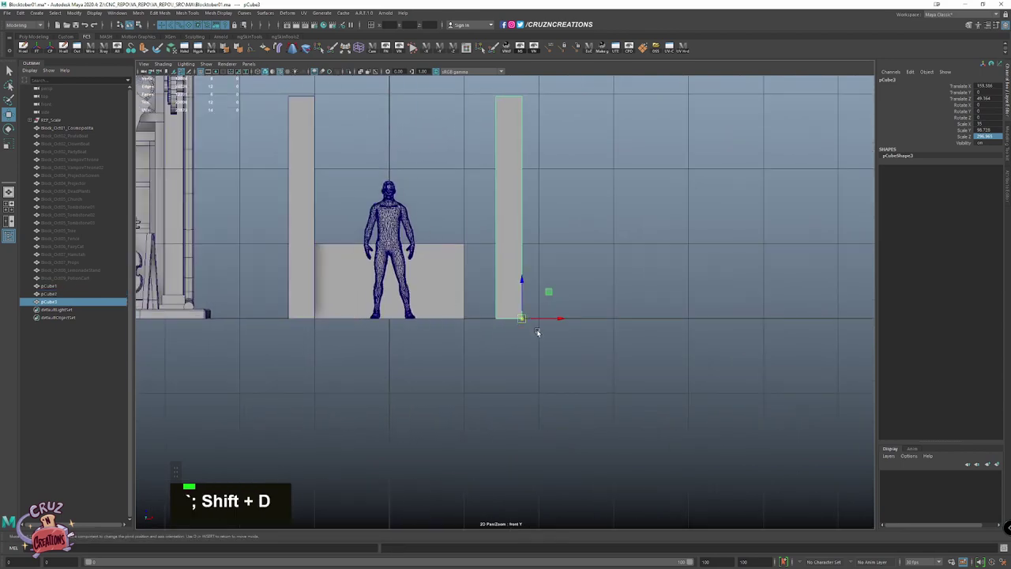
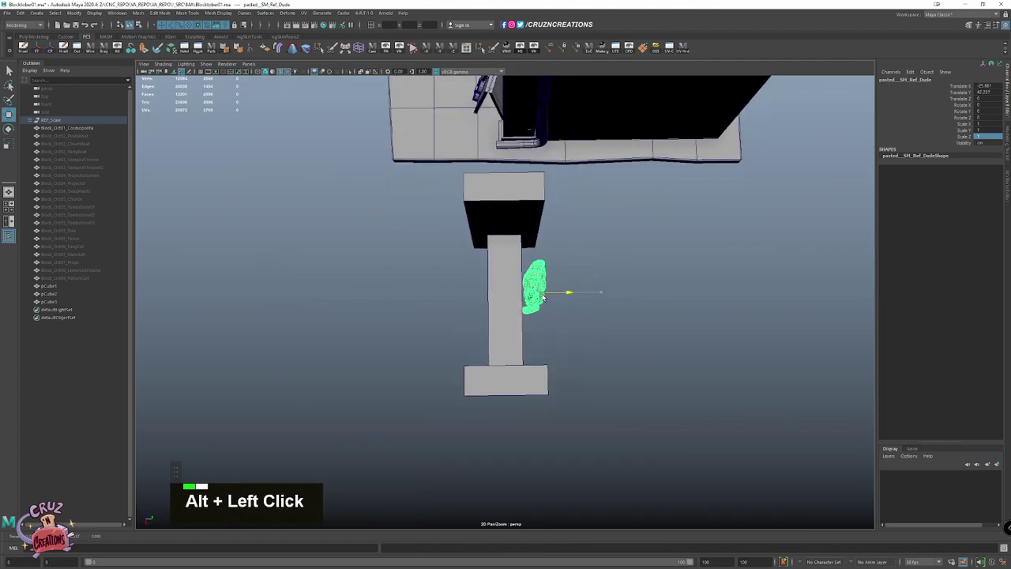
Move the second pillar to the other end of the counter and reselect the counter block
{"action": "left_click", "coordinate": [520, 300]}
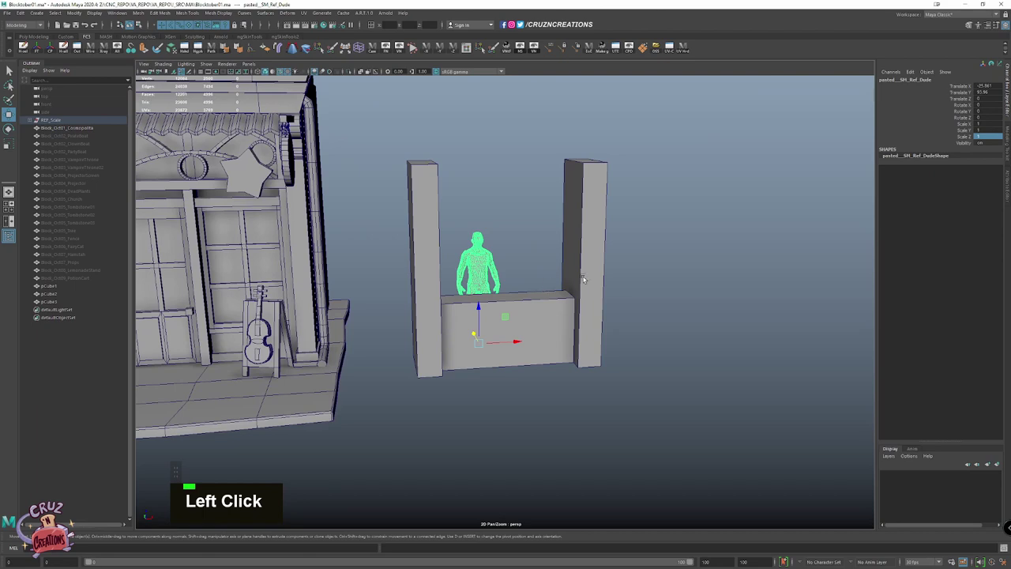
{"action": "left_click", "coordinate": [591, 255]}
{"action": "left_click", "coordinate": [429, 214]}
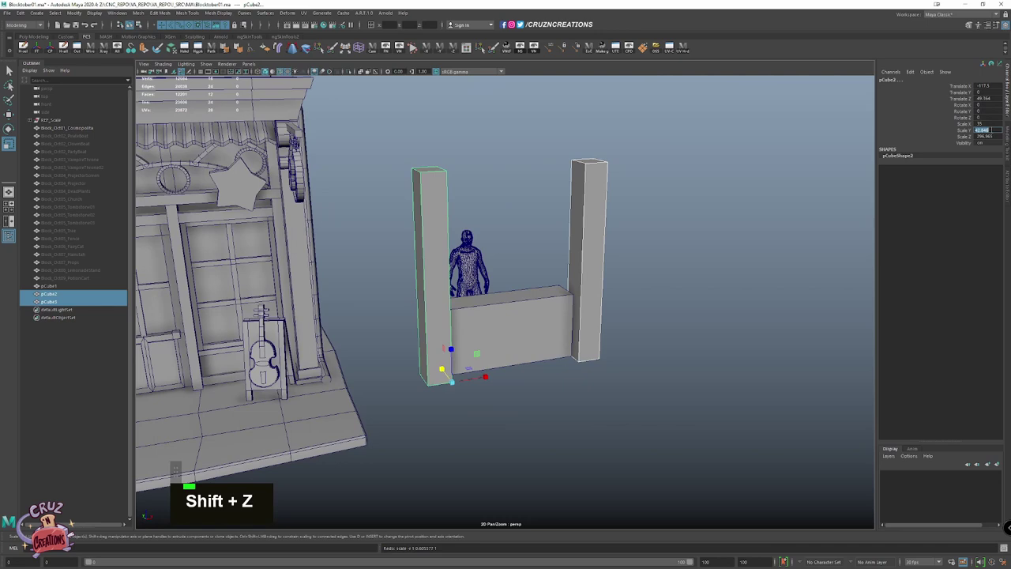
{"action": "key", "text": "Return"}
{"action": "left_click", "coordinate": [535, 304]}
{"action": "left_click", "coordinate": [540, 320]}
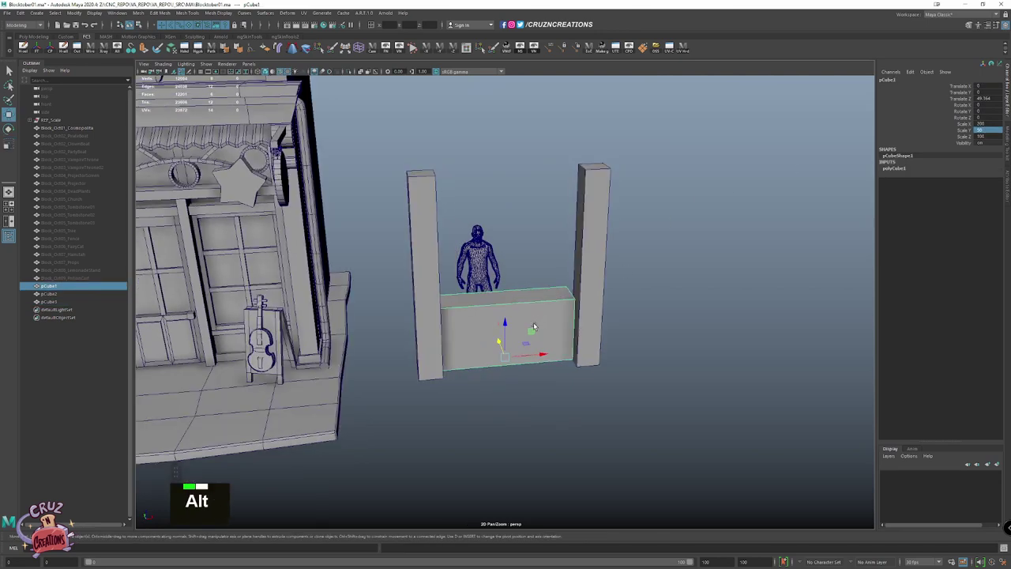
Duplicate the counter block, rotate it 90° and place it as a side section
{"action": "left_click", "coordinate": [489, 345]}
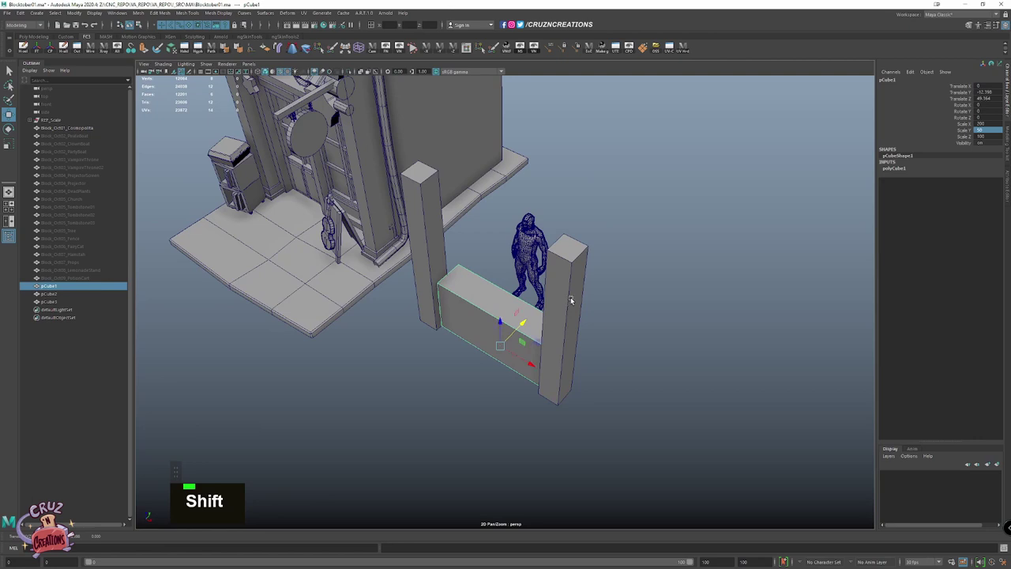
{"action": "key", "text": "e"}
{"action": "key", "text": "s"}
{"action": "left_click", "coordinate": [521, 337]}
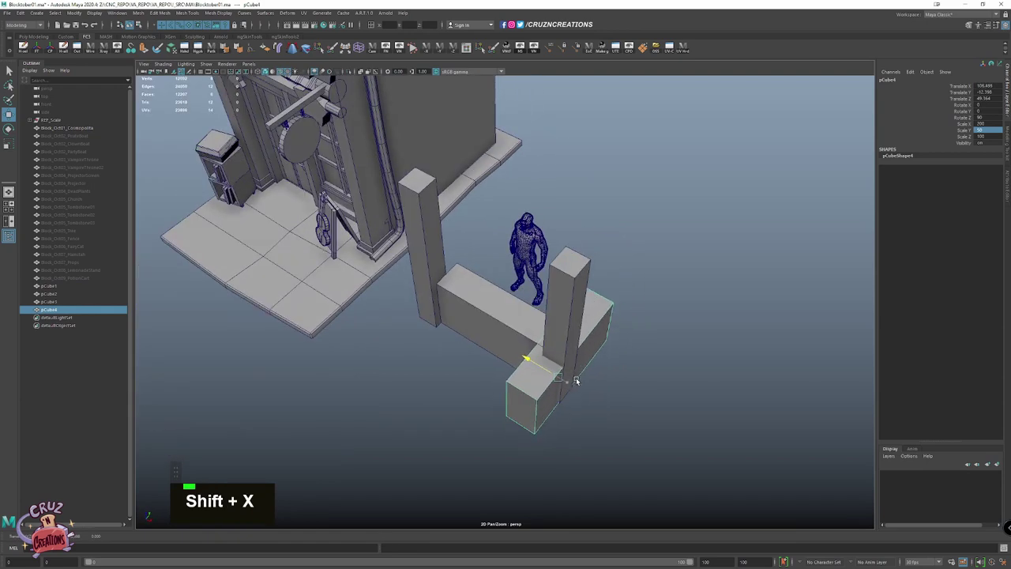
{"action": "left_click", "coordinate": [559, 401]}
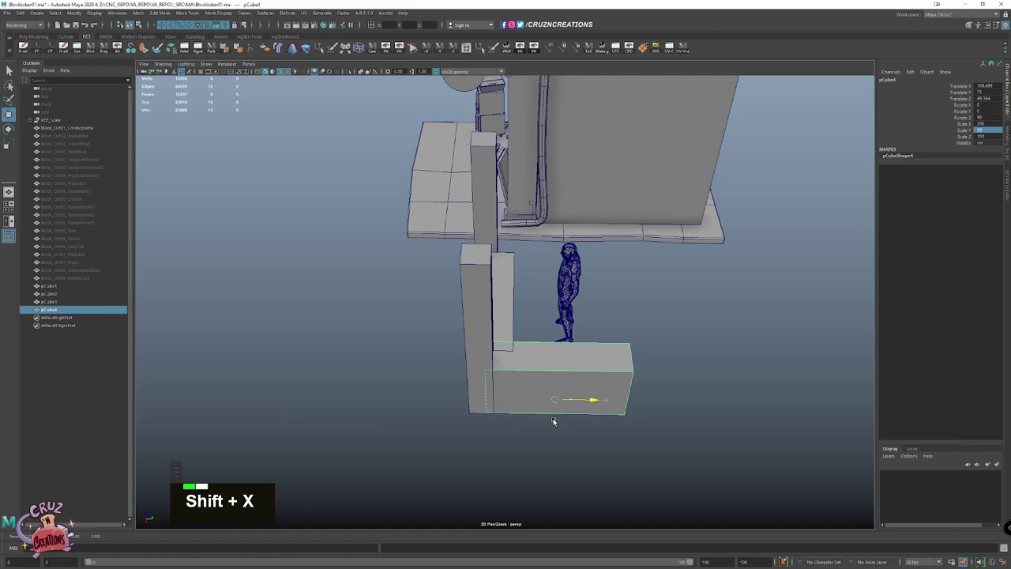
{"action": "left_click", "coordinate": [587, 390]}
{"action": "left_click", "coordinate": [555, 323]}
{"action": "key", "text": "alt+w"}
Duplicate a pillar for the corner of the stall and check it in the other views
{"action": "key", "text": "shift+x"}
{"action": "left_click", "coordinate": [508, 335]}
{"action": "key", "text": "z"}
{"action": "key", "text": "shift+d"}
{"action": "key", "text": "shift+x"}
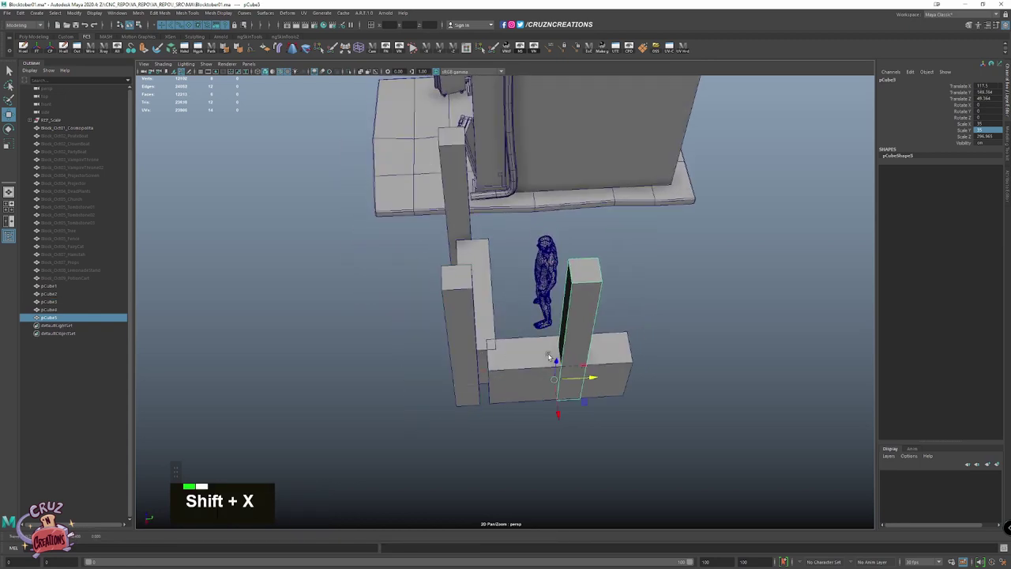
{"action": "key", "text": "space"}
{"action": "scroll", "scroll_direction": "down", "scroll_amount": 3}
{"action": "key", "text": "space"}
Shift the posts and counter in depth from the side view and show all four views
{"action": "left_click", "coordinate": [383, 327]}
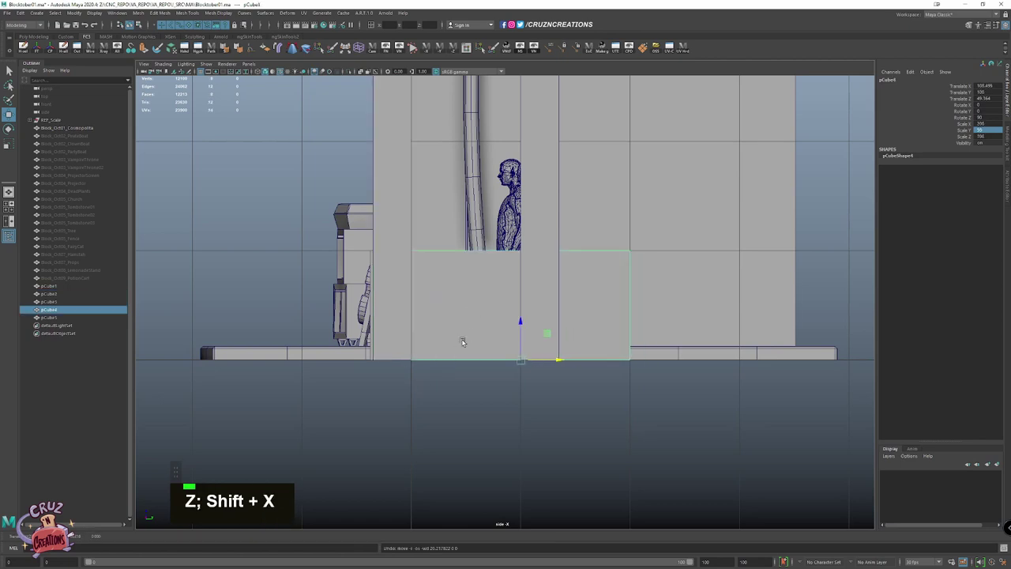
{"action": "left_click", "coordinate": [429, 316]}
{"action": "key", "text": "w"}
{"action": "key", "text": "shift+x"}
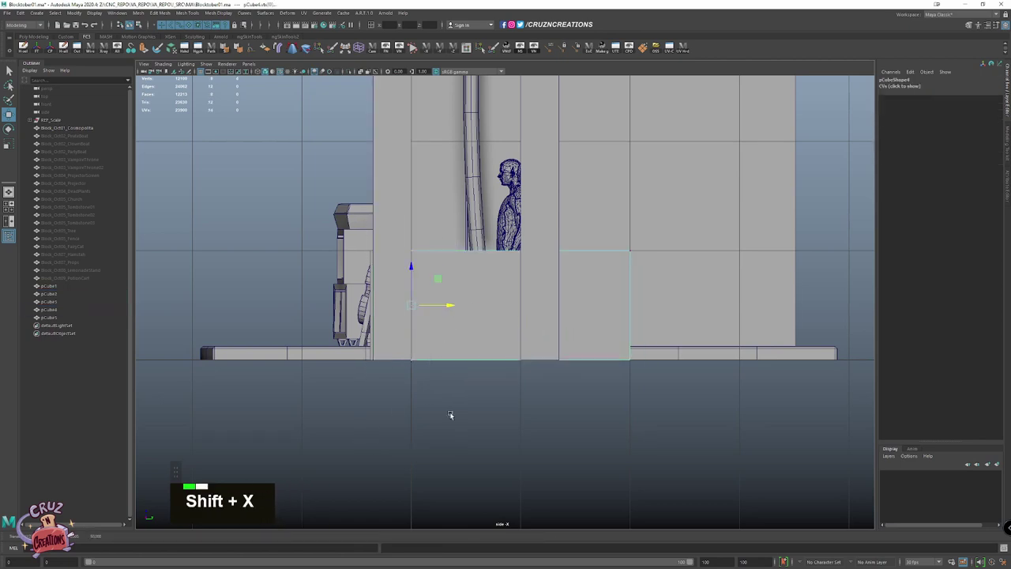
{"action": "key", "text": "space"}
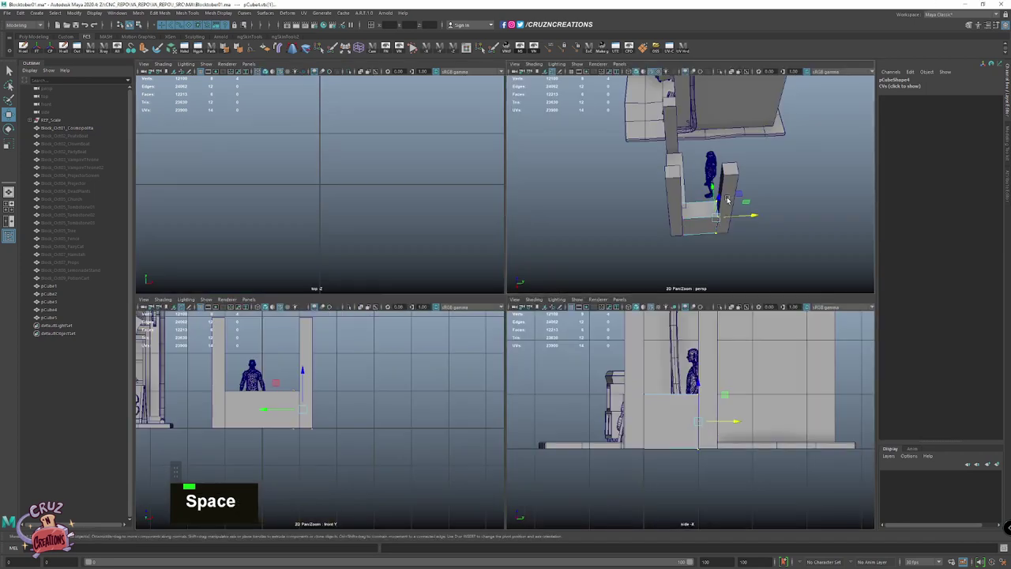
Duplicate the counter cube as a sixth block for the front counter, deleting a stray copy
{"action": "left_click", "coordinate": [542, 274]}
{"action": "scroll", "scroll_direction": "up", "scroll_amount": 3}
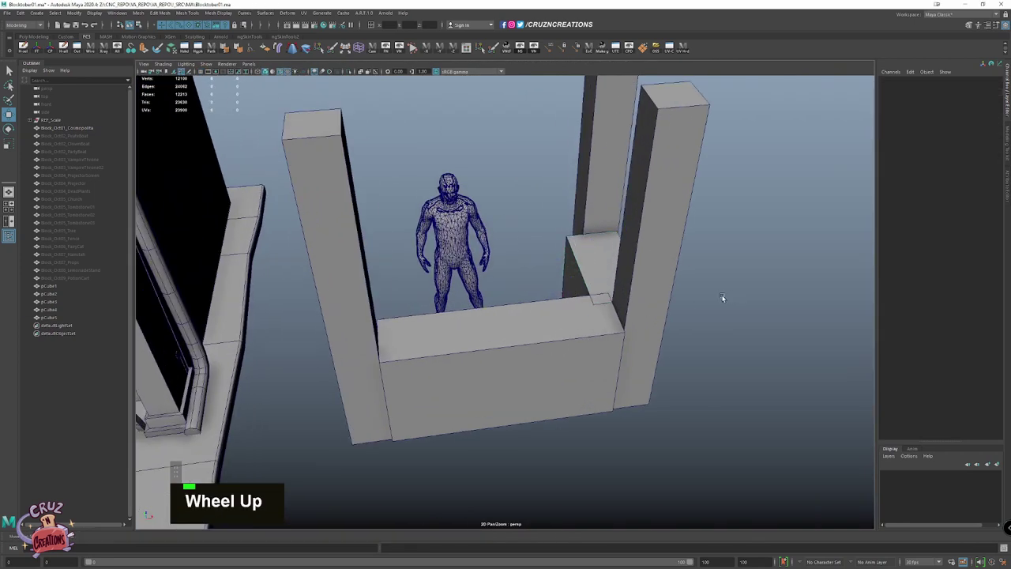
{"action": "left_click", "coordinate": [597, 322]}
{"action": "key", "text": "w"}
{"action": "scroll", "scroll_direction": "up", "scroll_amount": 3}
{"action": "left_click", "coordinate": [585, 323]}
{"action": "key", "text": "shift+d"}
{"action": "left_click", "coordinate": [556, 337]}
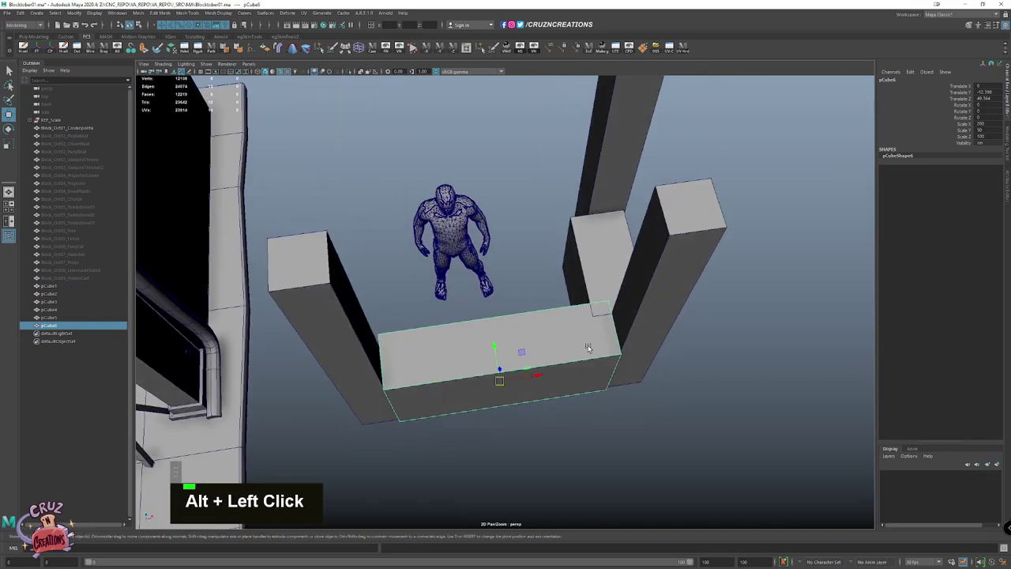
{"action": "key", "text": "Delete"}
{"action": "left_click", "coordinate": [478, 353]}
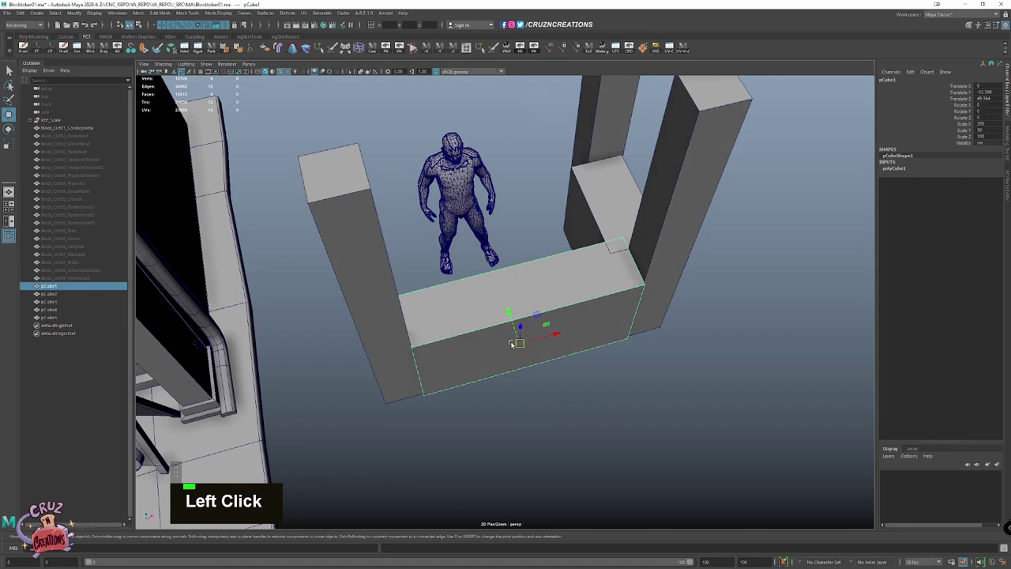
From the top view, move and snap the pillars into alignment with the counter
{"action": "key", "text": "space"}
{"action": "key", "text": "f"}
{"action": "scroll", "scroll_direction": "down", "scroll_amount": 3}
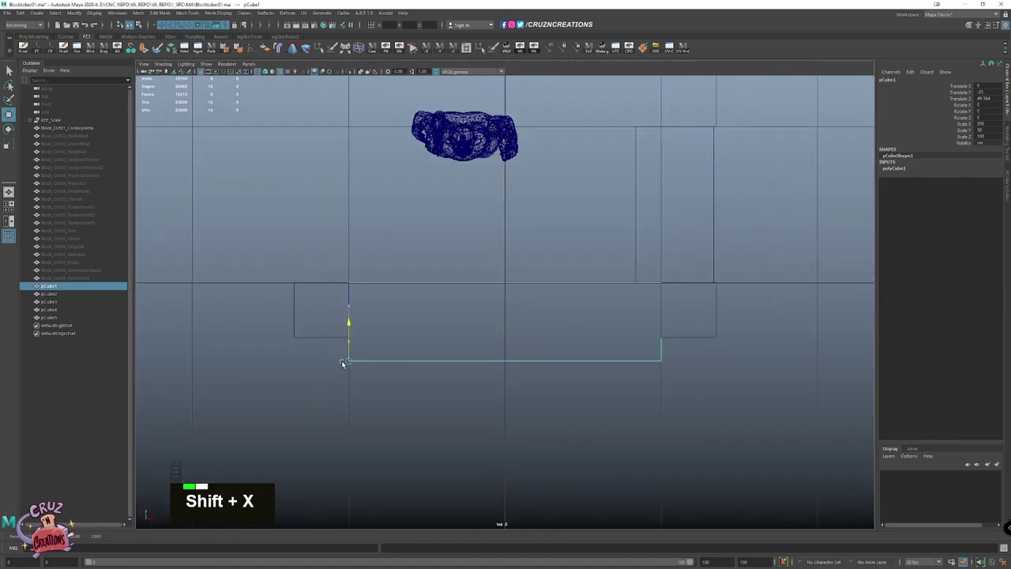
{"action": "key", "text": "z"}
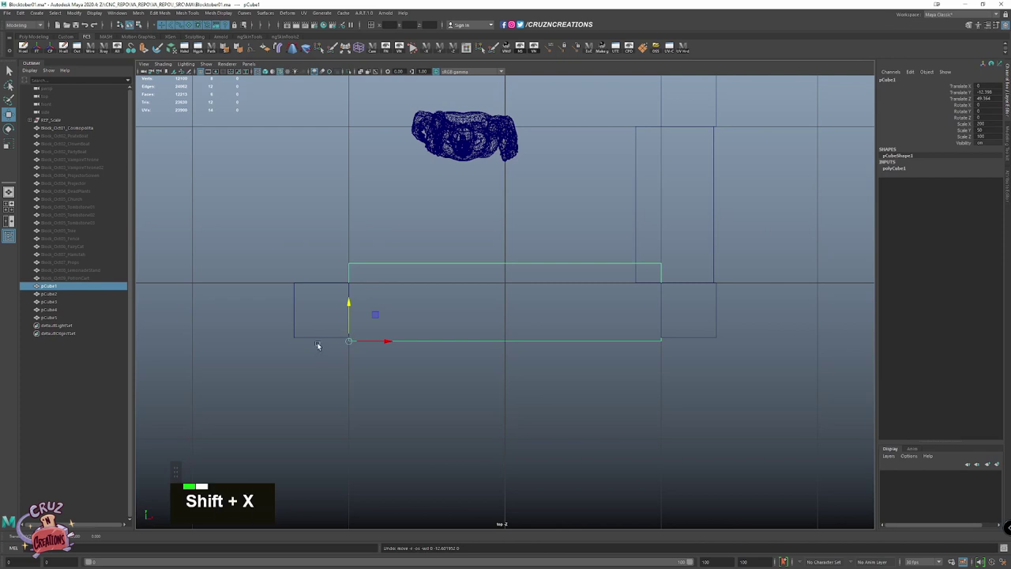
{"action": "key", "text": "shift+v"}
{"action": "left_click", "coordinate": [284, 367]}
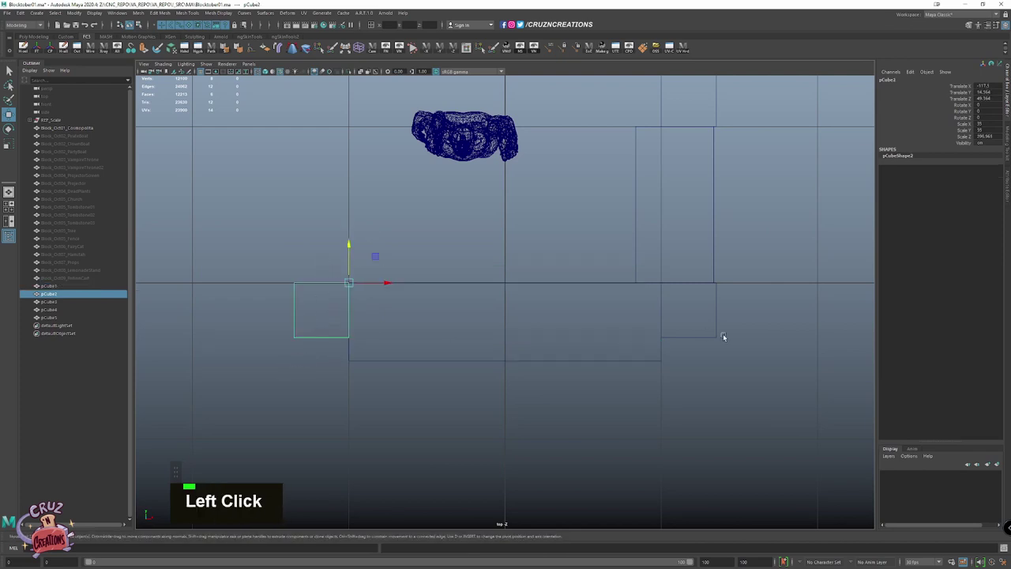
{"action": "left_click", "coordinate": [750, 349]}
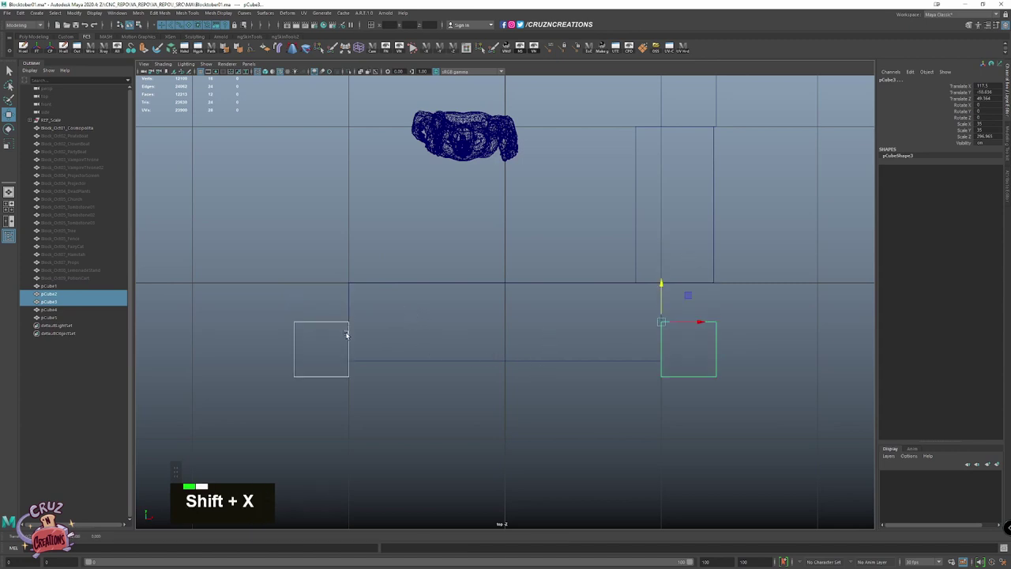
{"action": "left_click", "coordinate": [707, 244]}
{"action": "scroll", "scroll_direction": "down", "scroll_amount": 3}
{"action": "key", "text": "w"}
{"action": "scroll", "scroll_direction": "down", "scroll_amount": 3}
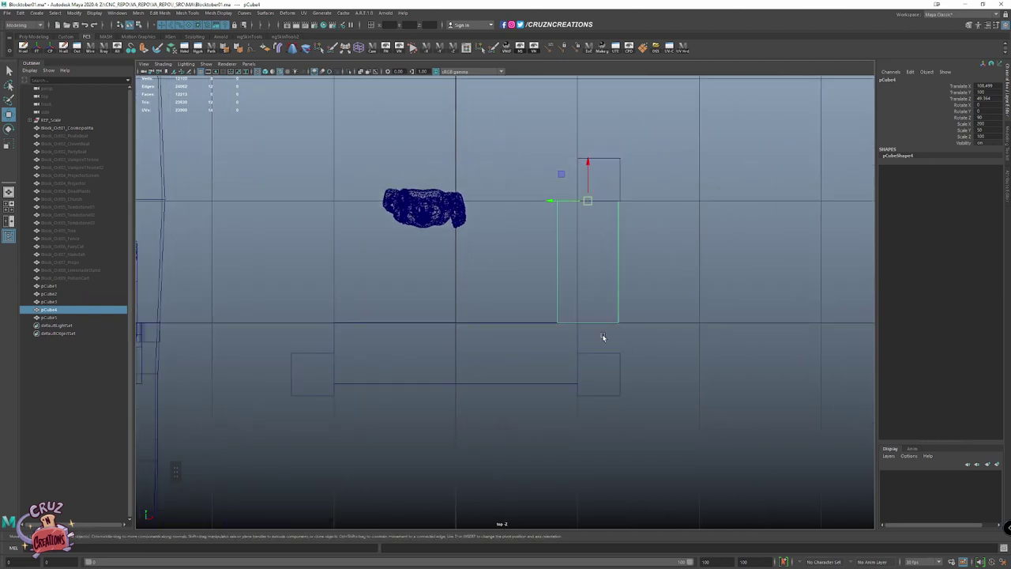
{"action": "left_click", "coordinate": [529, 388]}
{"action": "key", "text": "w"}
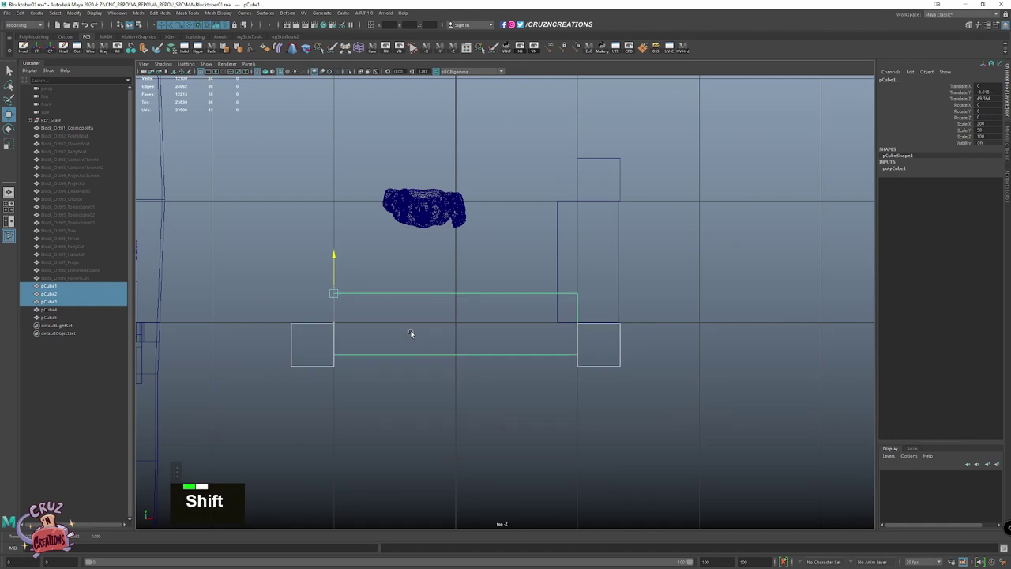
Snap the remaining counter pieces into line with the pillars seen from above
{"action": "key", "text": "space"}
{"action": "left_click", "coordinate": [701, 215]}
{"action": "scroll", "scroll_direction": "down", "scroll_amount": 3}
{"action": "left_click", "coordinate": [555, 250]}
{"action": "scroll", "scroll_direction": "up", "scroll_amount": 3}
{"action": "left_click", "coordinate": [562, 380]}
{"action": "key", "text": "w"}
{"action": "key", "text": "shift+v"}
{"action": "right_click", "coordinate": [469, 276]}
{"action": "left_click", "coordinate": [476, 270]}
{"action": "right_click", "coordinate": [457, 244]}
{"action": "key", "text": "d"}
Start scaling the new counter block flat in the front view
{"action": "key", "text": "space"}
{"action": "scroll", "scroll_direction": "up", "scroll_amount": 3}
{"action": "key", "text": "r"}
{"action": "key", "text": "z"}
{"action": "key", "text": "1"}
{"action": "key", "text": "Return"}
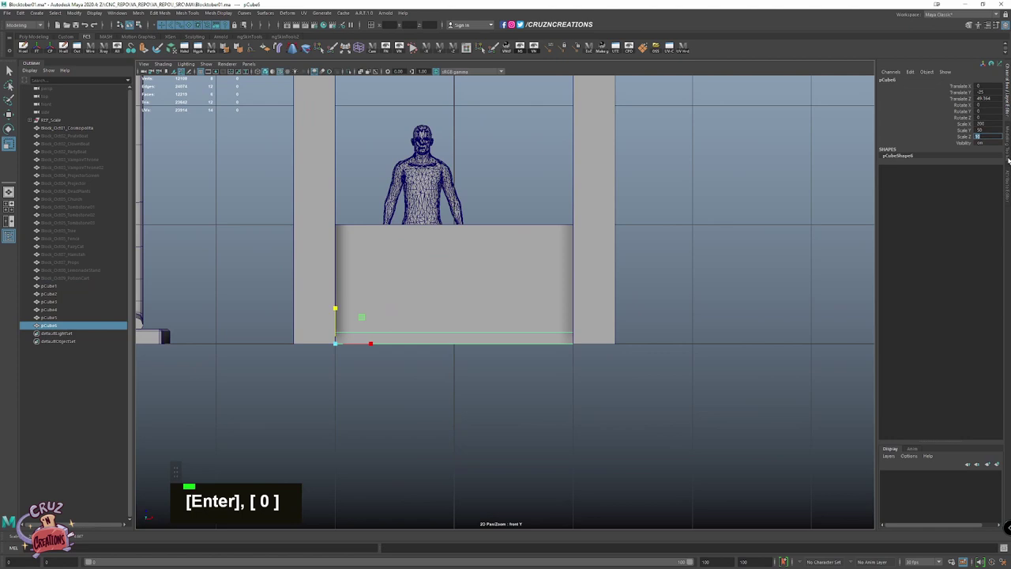
Set the counter slab's Scale values to 8 and 5 in the Channel Box to flatten it
{"action": "key", "text": "alt+w"}
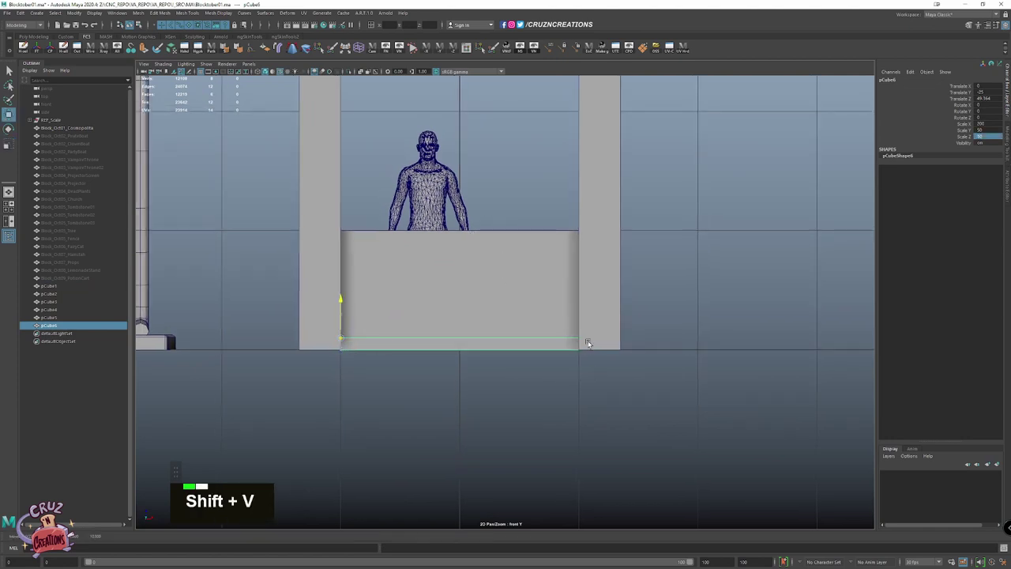
{"action": "key", "text": "`"}
{"action": "key", "text": "space"}
{"action": "left_click", "coordinate": [504, 244]}
{"action": "key", "text": "alt+r"}
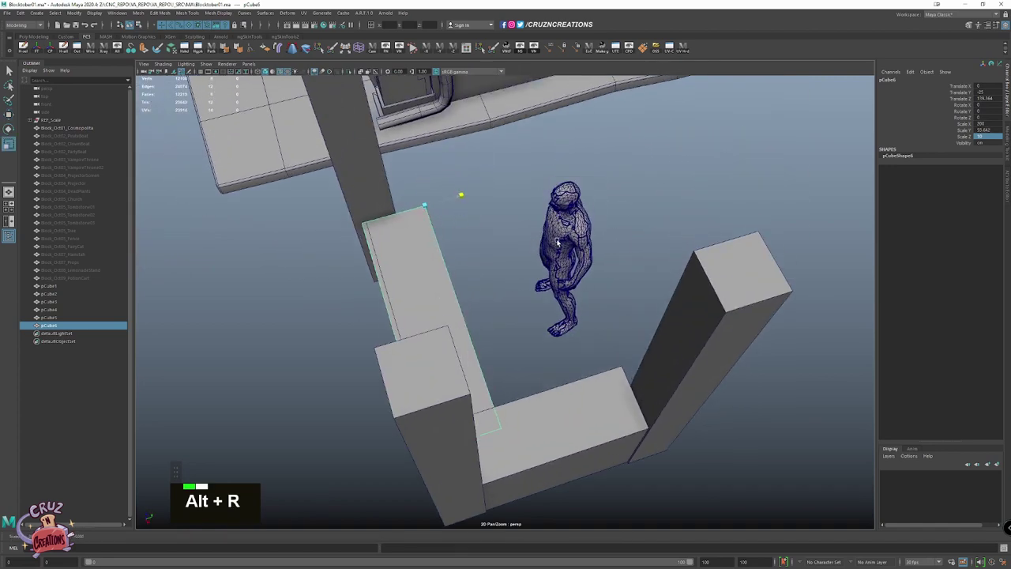
{"action": "key", "text": "z"}
{"action": "key", "text": "alt+r"}
{"action": "key", "text": "z"}
{"action": "key", "text": "Tab"}
{"action": "key", "text": "Return"}
{"action": "key", "text": "Return"}
{"action": "key", "text": "8"}
{"action": "key", "text": "Return"}
{"action": "key", "text": "Return"}
{"action": "key", "text": "5"}
{"action": "key", "text": "Return"}
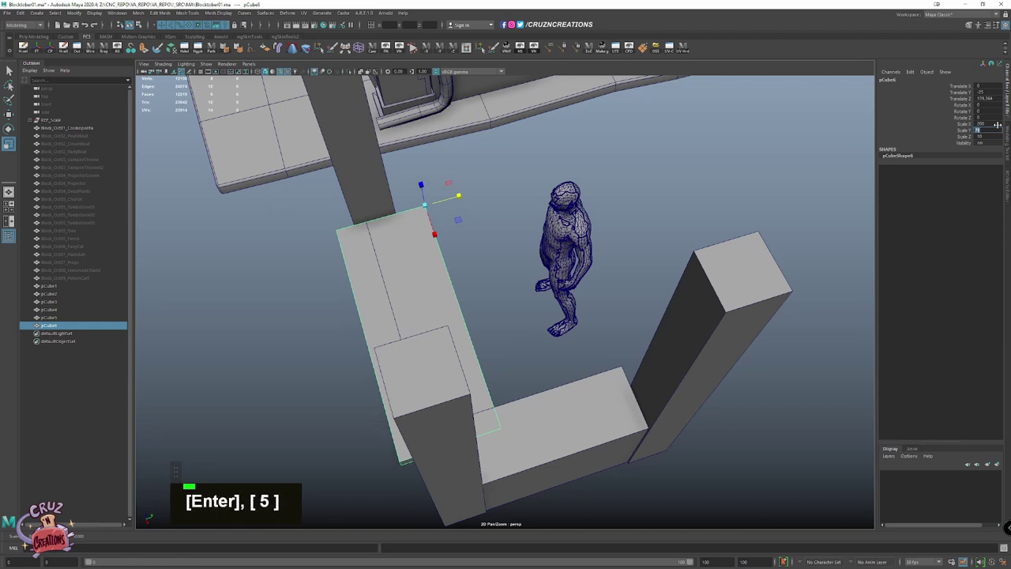
Duplicate the slab, rotate the copy 90 degrees in Y and move it to the stall's right side
{"action": "scroll", "scroll_direction": "down", "scroll_amount": 3}
{"action": "key", "text": "alt+w"}
{"action": "scroll", "scroll_direction": "down", "scroll_amount": 3}
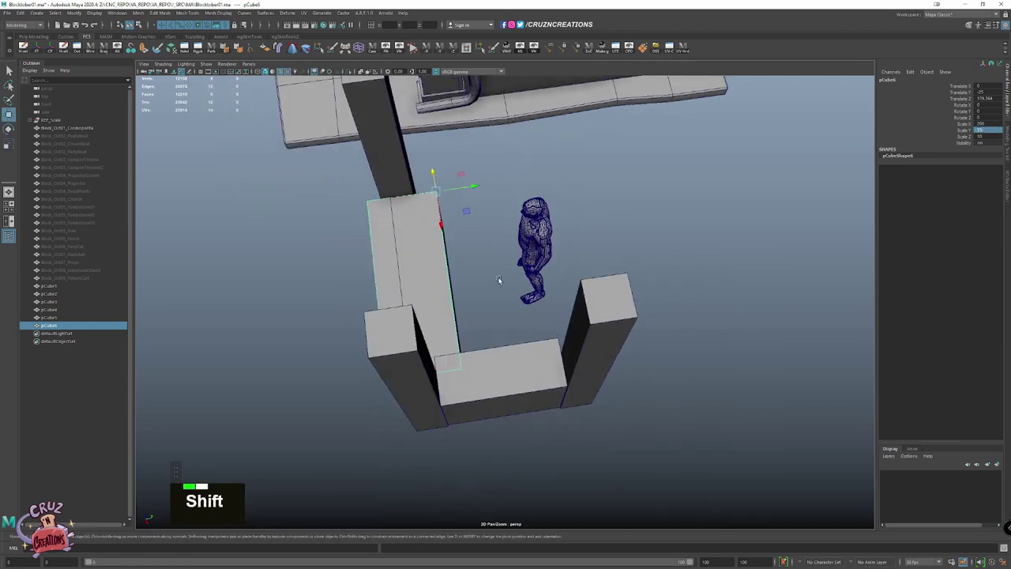
{"action": "key", "text": "e"}
{"action": "key", "text": "s"}
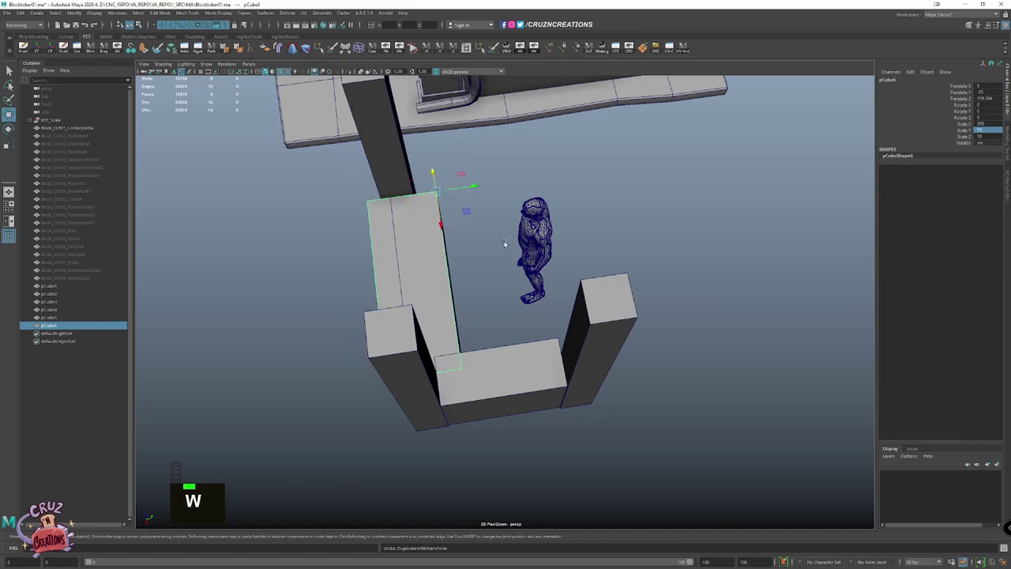
{"action": "key", "text": "e"}
{"action": "left_click", "coordinate": [456, 224]}
{"action": "key", "text": "w"}
{"action": "key", "text": "shift+v"}
{"action": "left_click", "coordinate": [497, 417]}
{"action": "key", "text": "shift+x"}
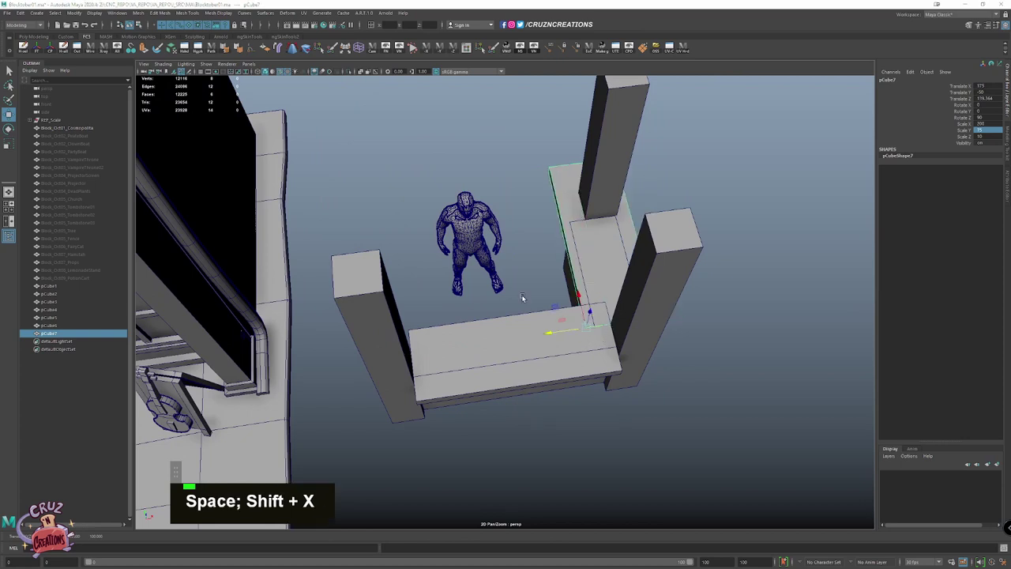
Move the side counter panel into line with the counter and return to the perspective view
{"action": "scroll", "scroll_direction": "up", "scroll_amount": 3}
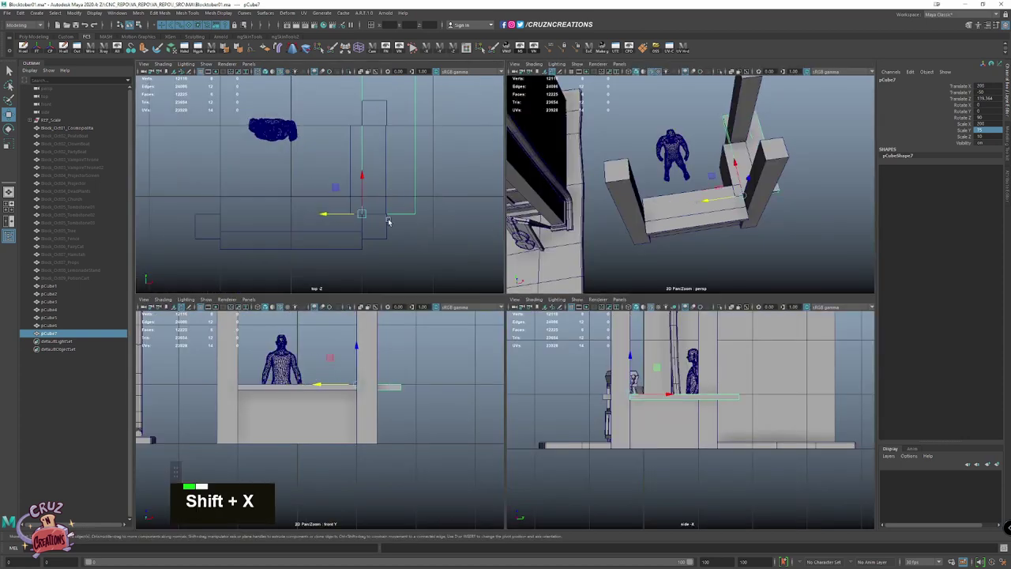
{"action": "left_click", "coordinate": [351, 144]}
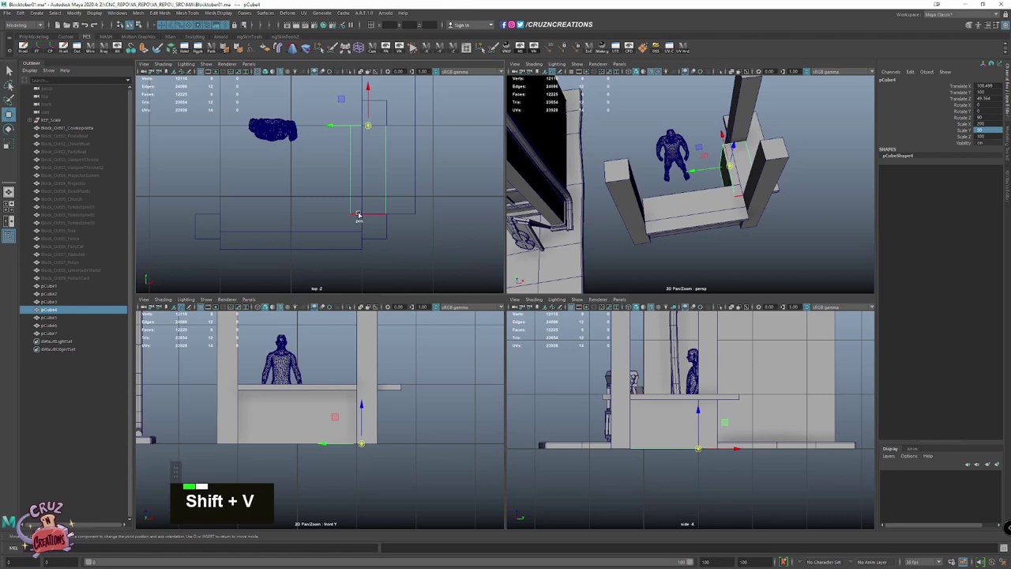
{"action": "key", "text": "v"}
{"action": "left_click", "coordinate": [317, 204]}
{"action": "scroll", "scroll_direction": "down", "scroll_amount": 3}
{"action": "key", "text": "space"}
{"action": "left_click", "coordinate": [632, 248]}
{"action": "scroll", "scroll_direction": "up", "scroll_amount": 3}
{"action": "right_click", "coordinate": [601, 273]}
{"action": "left_click", "coordinate": [598, 232]}
{"action": "key", "text": "w"}
{"action": "key", "text": "shift+v"}
{"action": "left_click", "coordinate": [412, 242]}
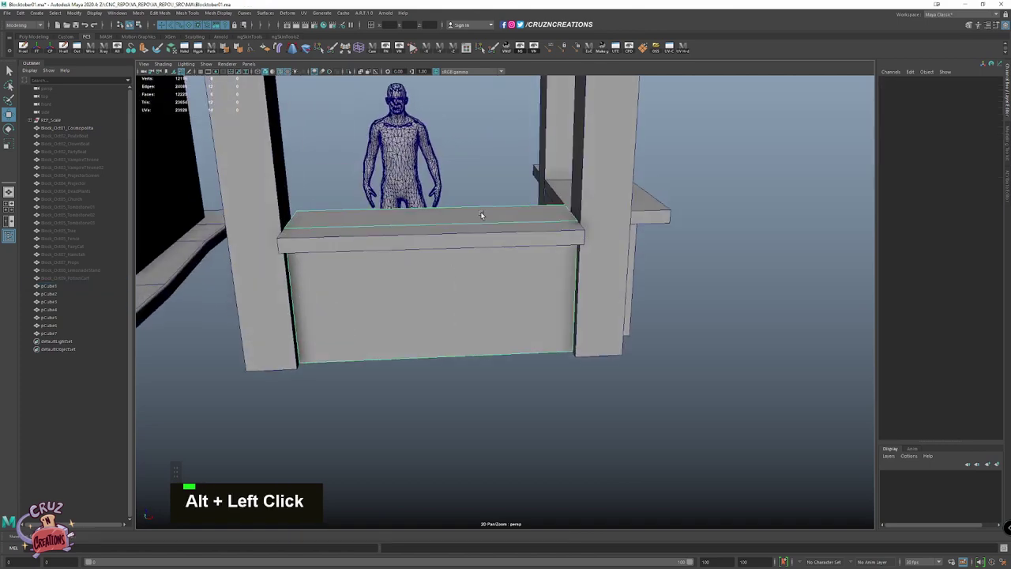
Reposition the front corner post at the counter corner and check it from the side
{"action": "scroll", "scroll_direction": "down", "scroll_amount": 3}
{"action": "key", "text": "e"}
{"action": "left_click", "coordinate": [628, 252]}
{"action": "left_click", "coordinate": [552, 377]}
{"action": "key", "text": "z"}
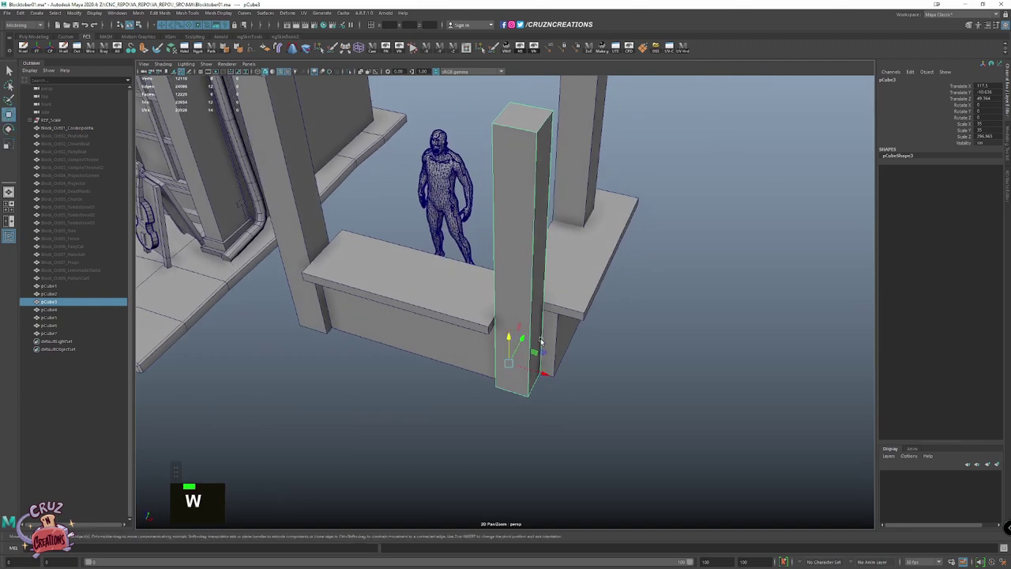
{"action": "left_click", "coordinate": [512, 337]}
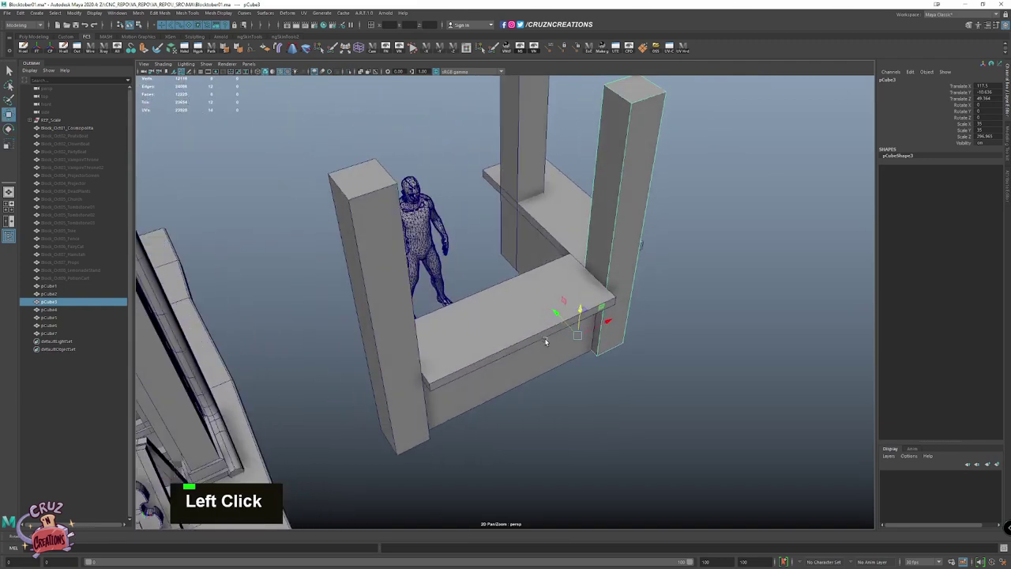
{"action": "scroll", "scroll_direction": "down", "scroll_amount": 3}
{"action": "key", "text": "w"}
{"action": "left_click", "coordinate": [490, 297]}
{"action": "key", "text": "w"}
{"action": "scroll", "scroll_direction": "down", "scroll_amount": 3}
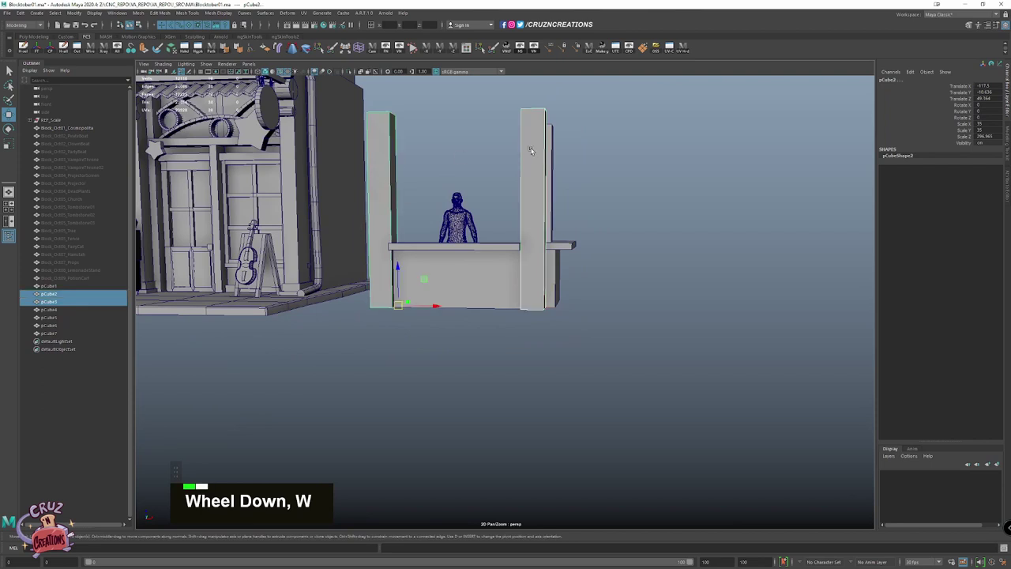
Thicken the selected posts by entering Scale 50 in the Channel Box
{"action": "left_click", "coordinate": [554, 151]}
{"action": "key", "text": "shift+r"}
{"action": "left_click", "coordinate": [536, 261]}
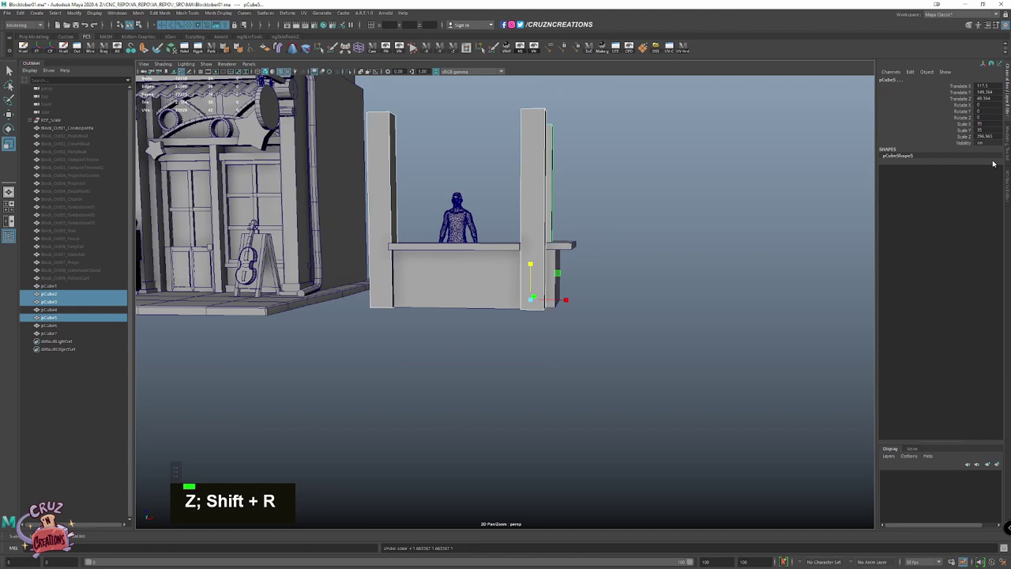
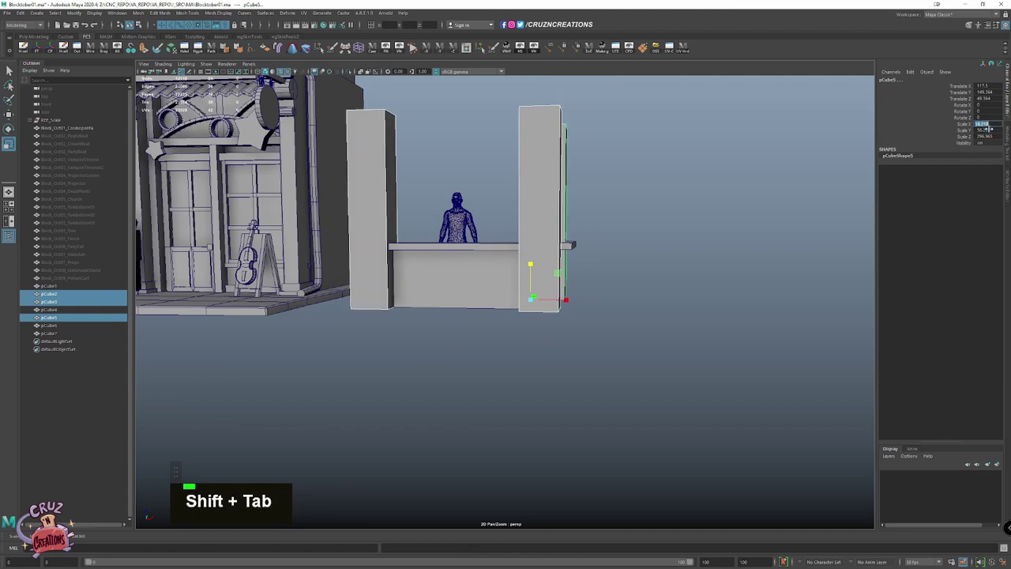
{"action": "key", "text": "5"}
{"action": "key", "text": "0"}
{"action": "key", "text": "Tab"}
{"action": "key", "text": "Tab"}
{"action": "left_click", "coordinate": [521, 310]}
{"action": "key", "text": "Return"}
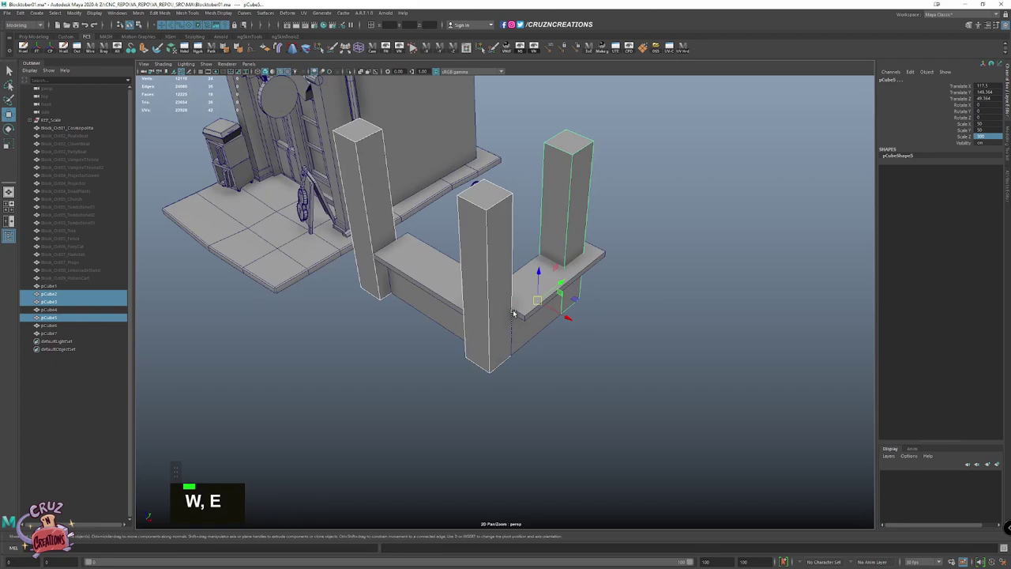
{"action": "left_click", "coordinate": [619, 350]}
Move the side slab against the post and line the side panel up with the posts in the four-view layout
{"action": "scroll", "scroll_direction": "up", "scroll_amount": 3}
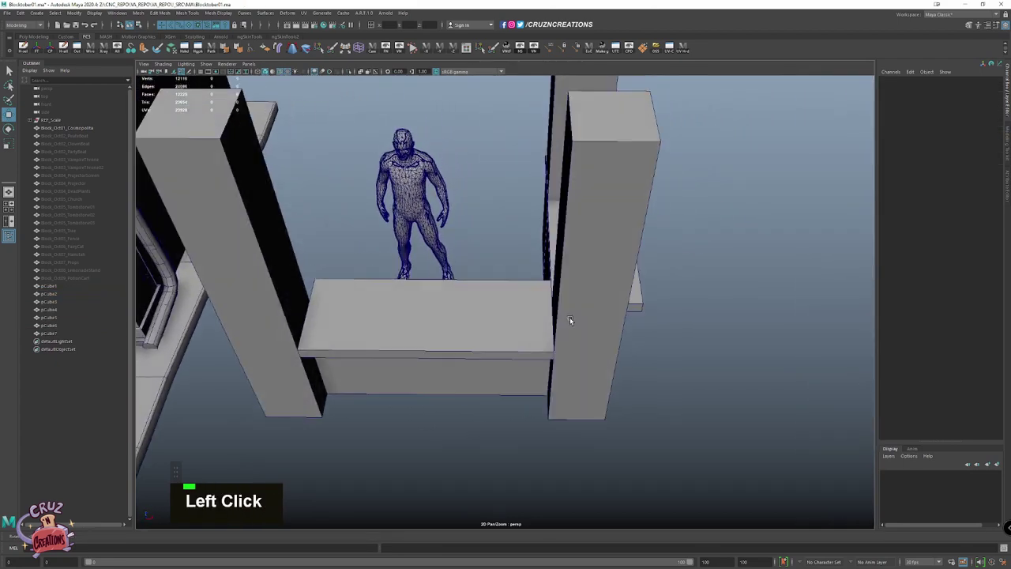
{"action": "key", "text": "w"}
{"action": "scroll", "scroll_direction": "up", "scroll_amount": 3}
{"action": "left_click", "coordinate": [585, 324]}
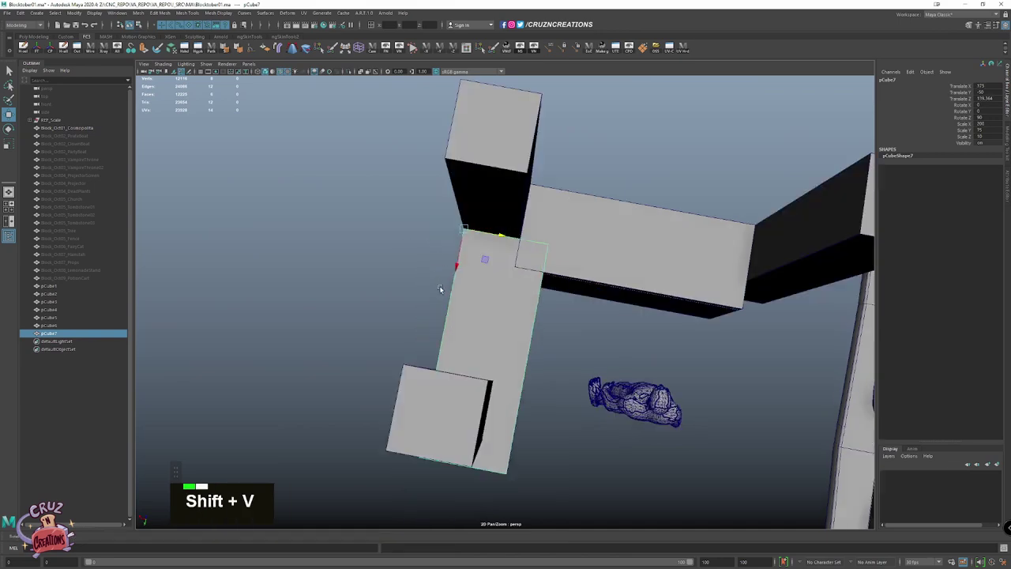
{"action": "left_click", "coordinate": [442, 275]}
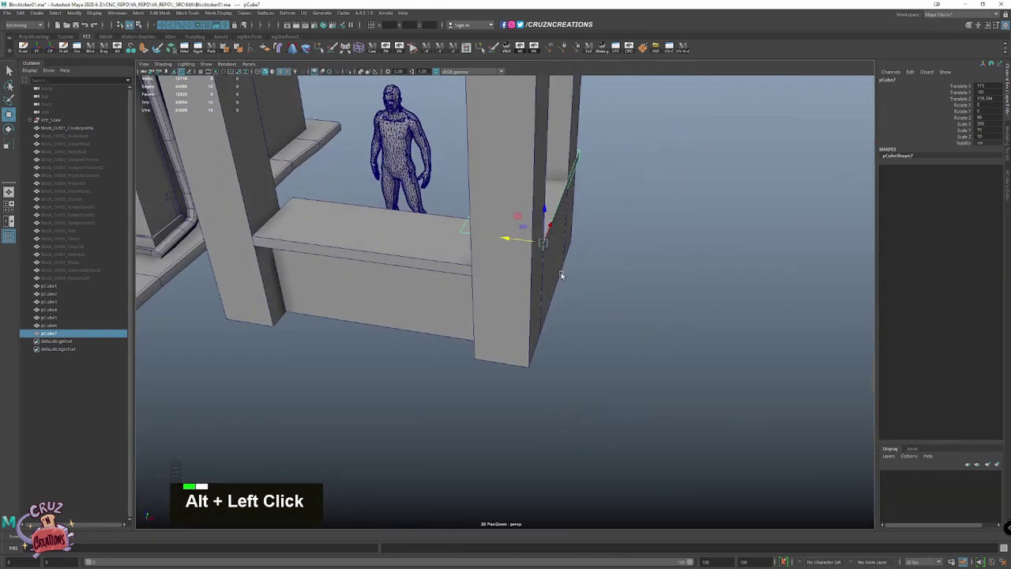
{"action": "key", "text": "space"}
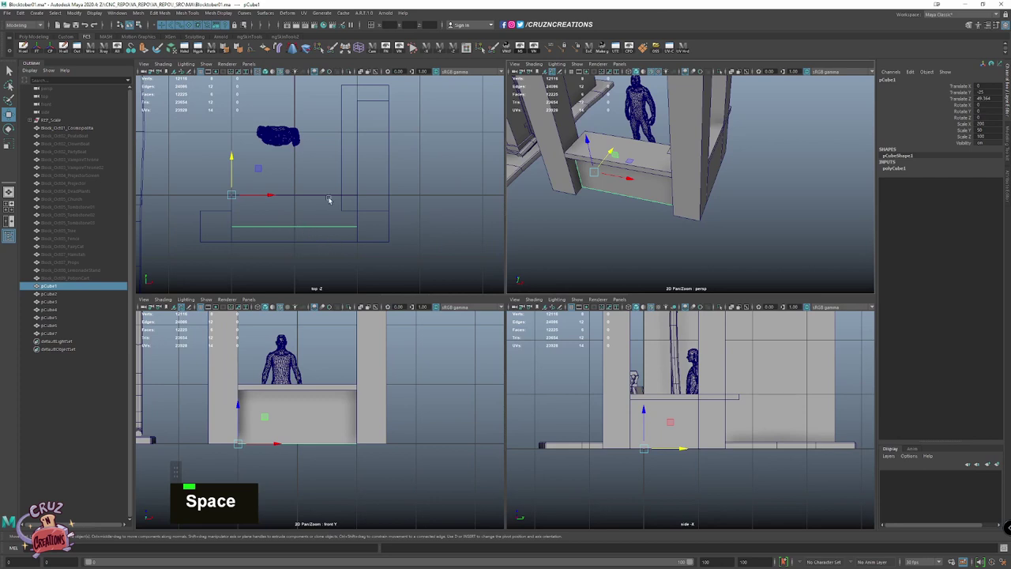
{"action": "left_click", "coordinate": [710, 173]}
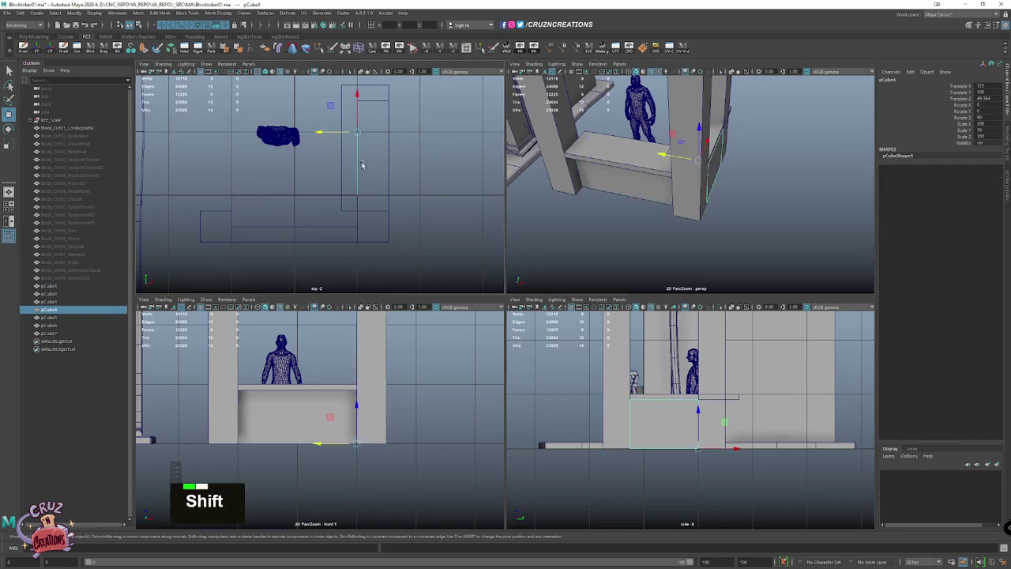
{"action": "key", "text": "z"}
{"action": "left_click", "coordinate": [609, 99]}
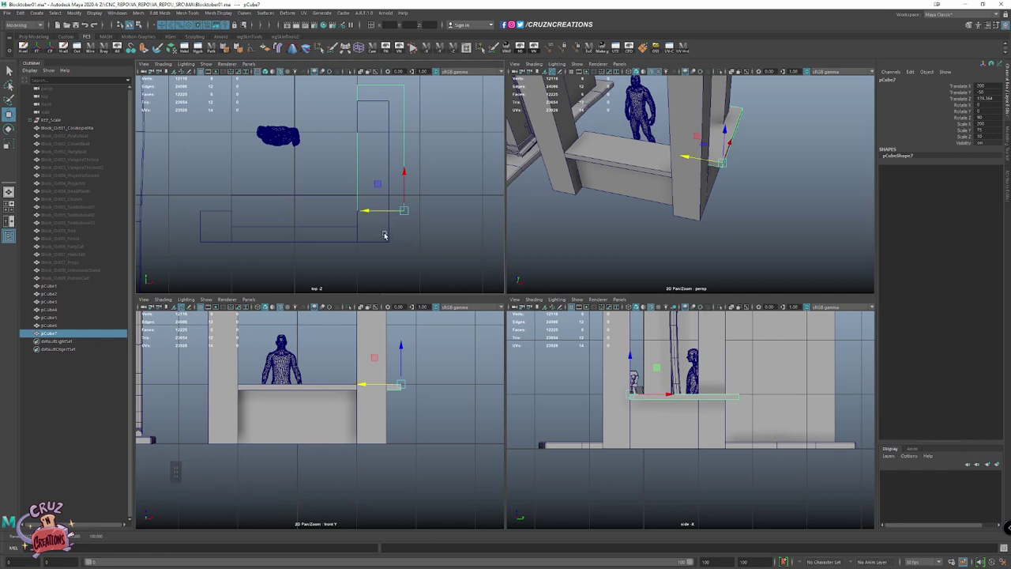
Recess the side slab, then select the outer faces of the side and front panels to inspect them
{"action": "left_click", "coordinate": [609, 98]}
{"action": "key", "text": "shift+x"}
{"action": "key", "text": "x"}
{"action": "left_click", "coordinate": [587, 214]}
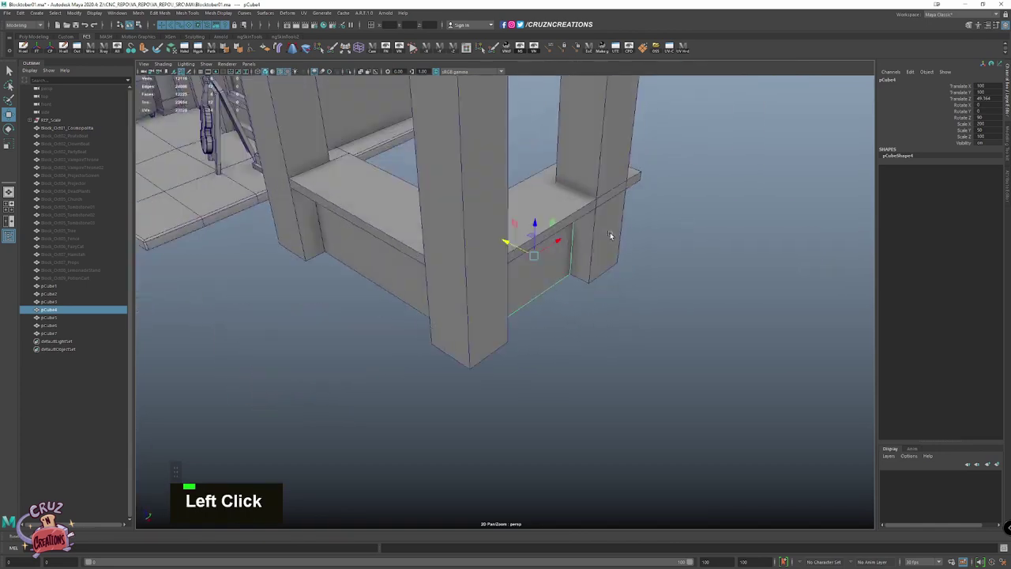
{"action": "key", "text": "z"}
{"action": "left_click", "coordinate": [566, 268]}
{"action": "right_click", "coordinate": [599, 353]}
{"action": "left_click", "coordinate": [574, 293]}
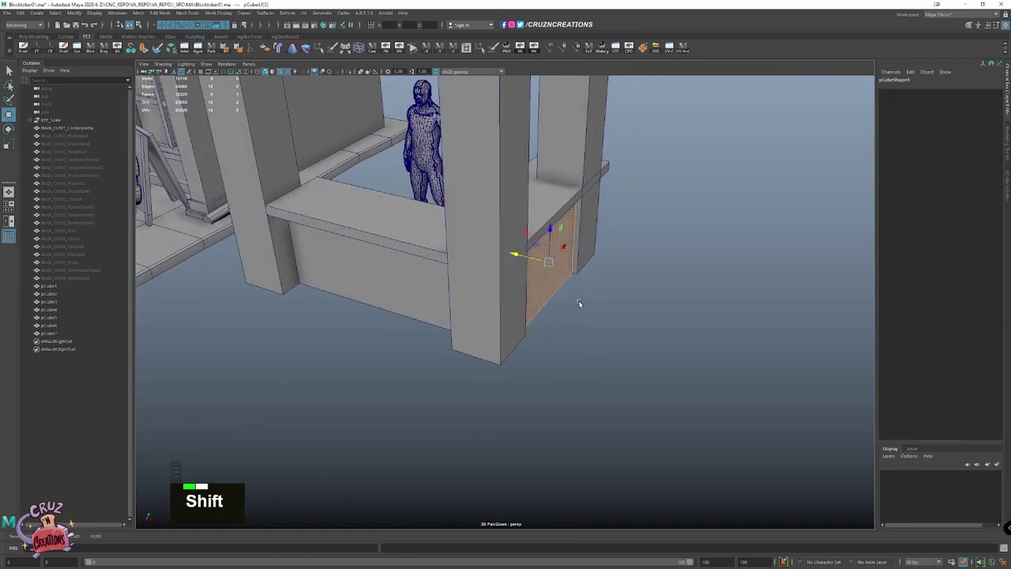
{"action": "right_click", "coordinate": [396, 312]}
{"action": "left_click", "coordinate": [389, 303]}
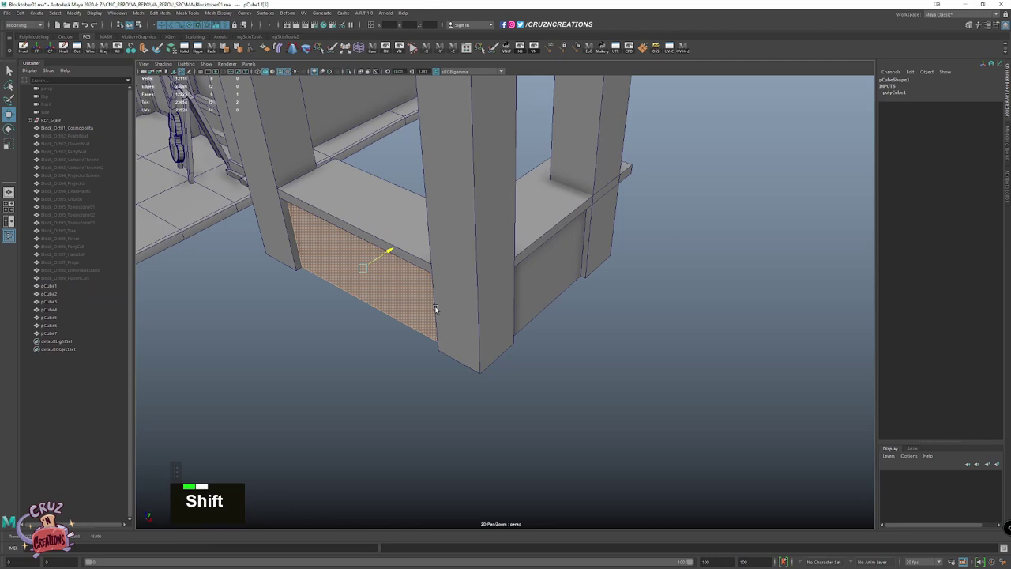
Add a new small polygon cube at the front counter's lower corner
{"action": "key", "text": "w"}
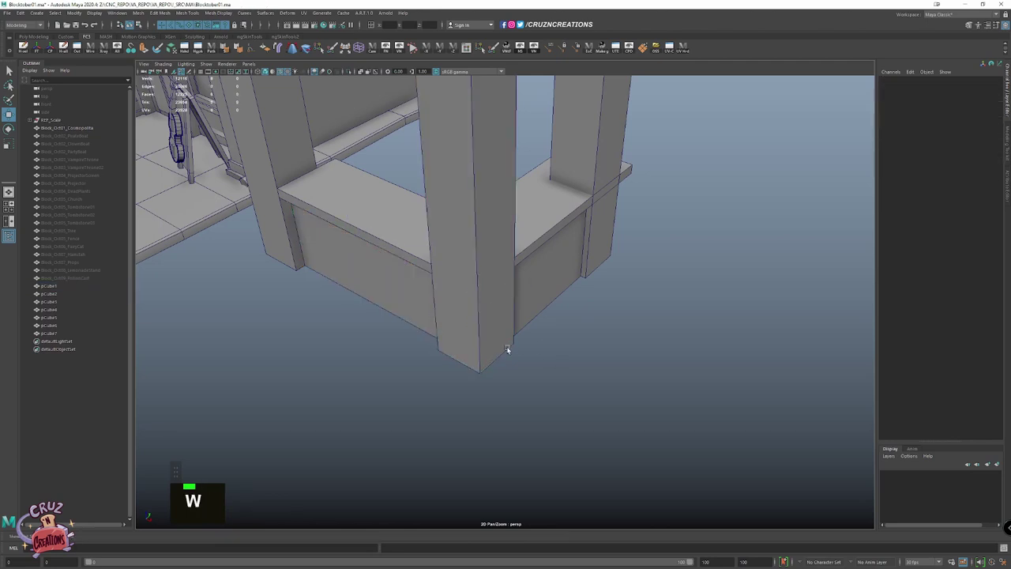
{"action": "left_click", "coordinate": [492, 316]}
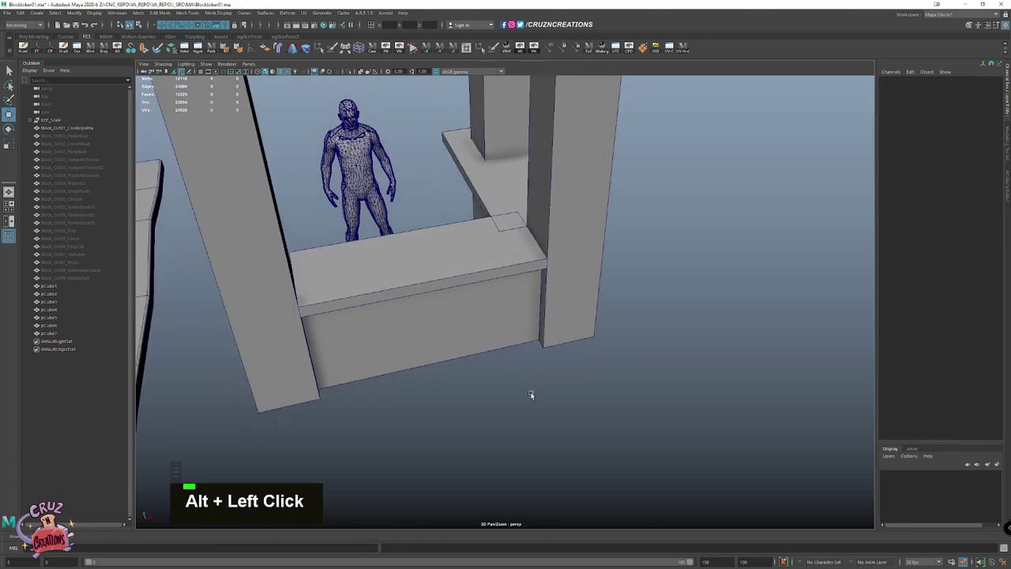
{"action": "right_click", "coordinate": [538, 399]}
{"action": "left_click", "coordinate": [490, 353]}
From the front view, snap a cube to the counter's bottom corner and resize it to panel width
{"action": "key", "text": "alt+w"}
{"action": "key", "text": "v"}
{"action": "key", "text": "r"}
{"action": "key", "text": "space"}
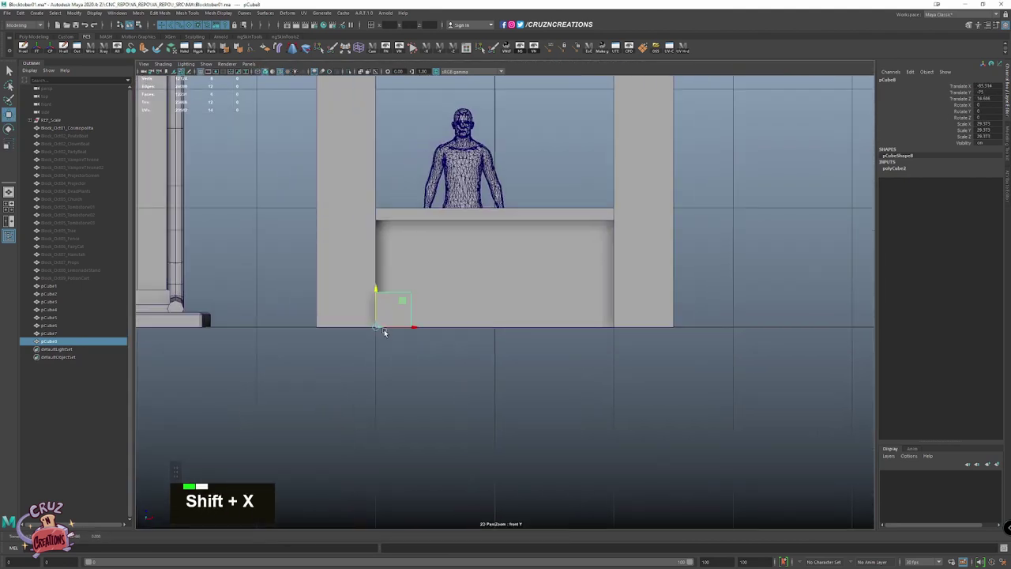
{"action": "key", "text": "r"}
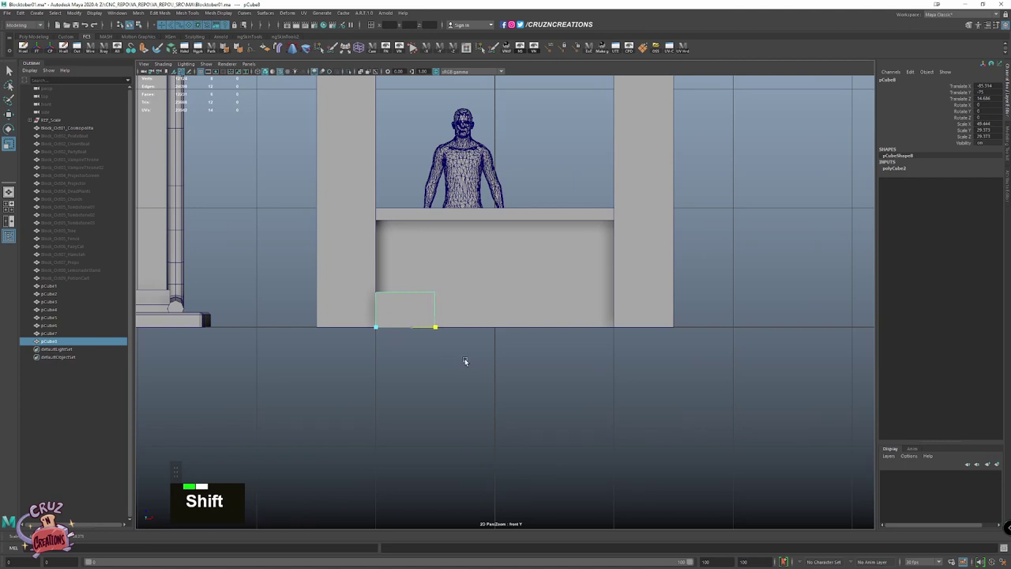
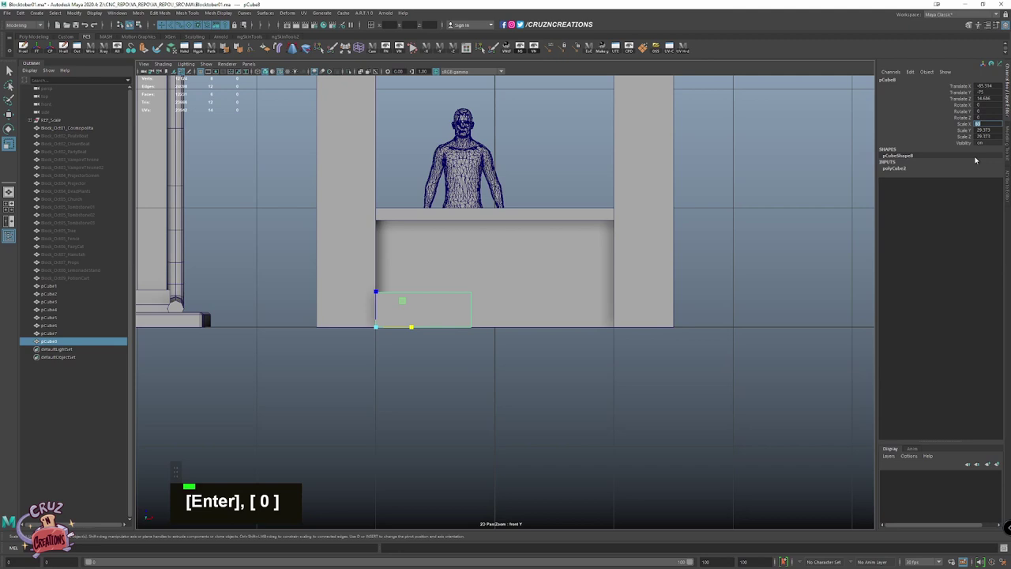
{"action": "key", "text": "Return"}
Duplicate the bottom block across the counter to start the row of panels
{"action": "scroll", "scroll_direction": "up", "scroll_amount": 3}
{"action": "left_click", "coordinate": [370, 302]}
{"action": "key", "text": "shift+d"}
{"action": "key", "text": "shift+x"}
{"action": "key", "text": "space"}
{"action": "key", "text": "f"}
{"action": "scroll", "scroll_direction": "down", "scroll_amount": 3}
{"action": "left_click", "coordinate": [356, 230]}
{"action": "scroll", "scroll_direction": "down", "scroll_amount": 3}
{"action": "key", "text": "`"}
{"action": "key", "text": "`"}
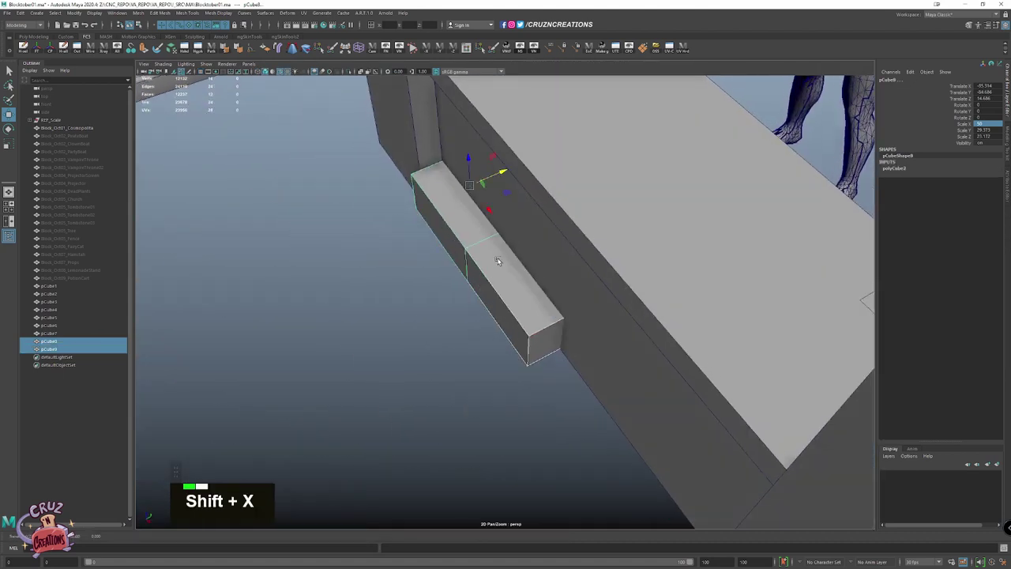
Extrude and scale the panel's front face to form a recessed rectangular panel
{"action": "key", "text": "r"}
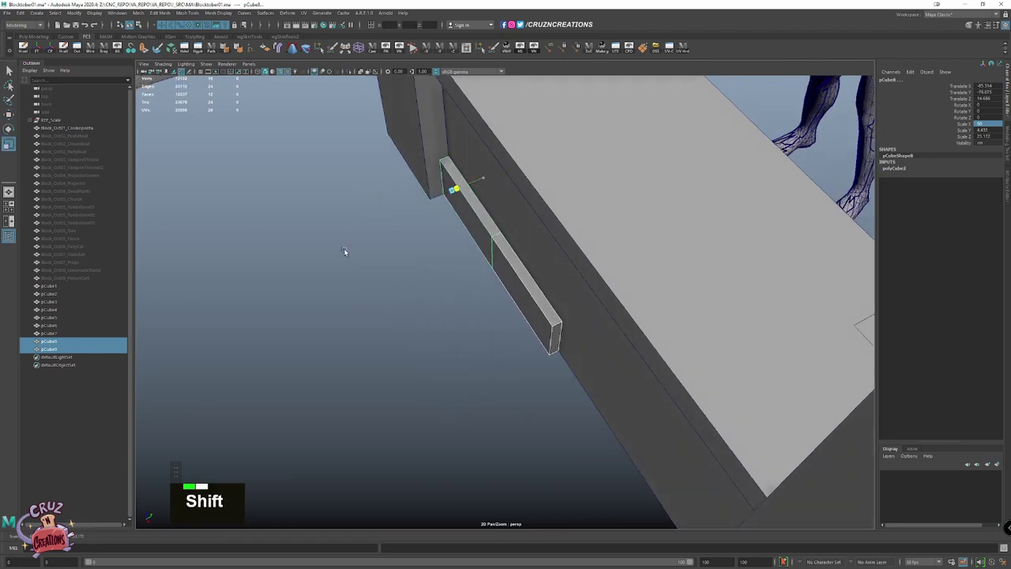
{"action": "right_click", "coordinate": [413, 294]}
{"action": "left_click", "coordinate": [416, 280]}
{"action": "key", "text": "alt+e"}
{"action": "scroll", "scroll_direction": "down", "scroll_amount": 3}
{"action": "key", "text": "r"}
{"action": "left_click", "coordinate": [505, 305]}
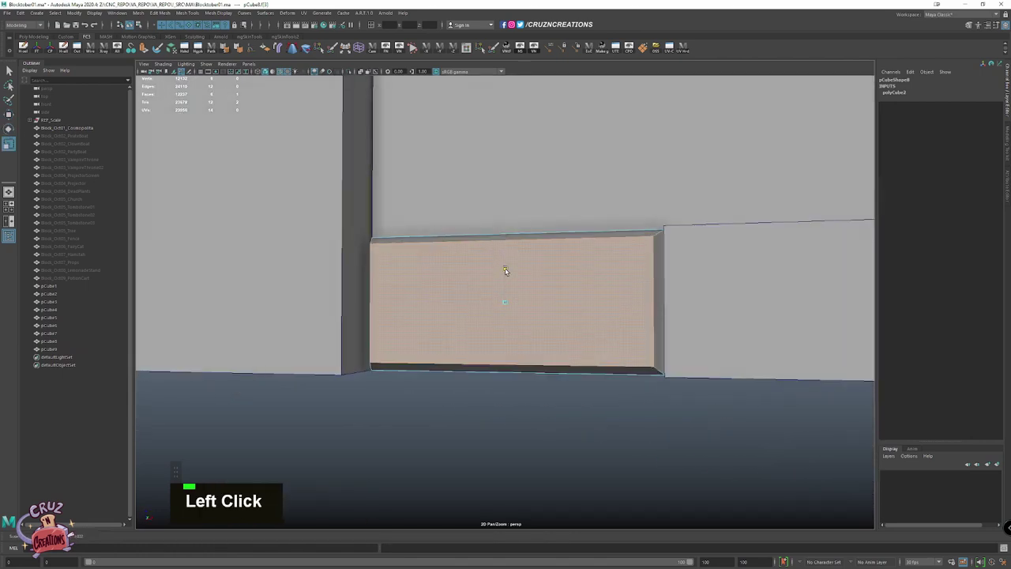
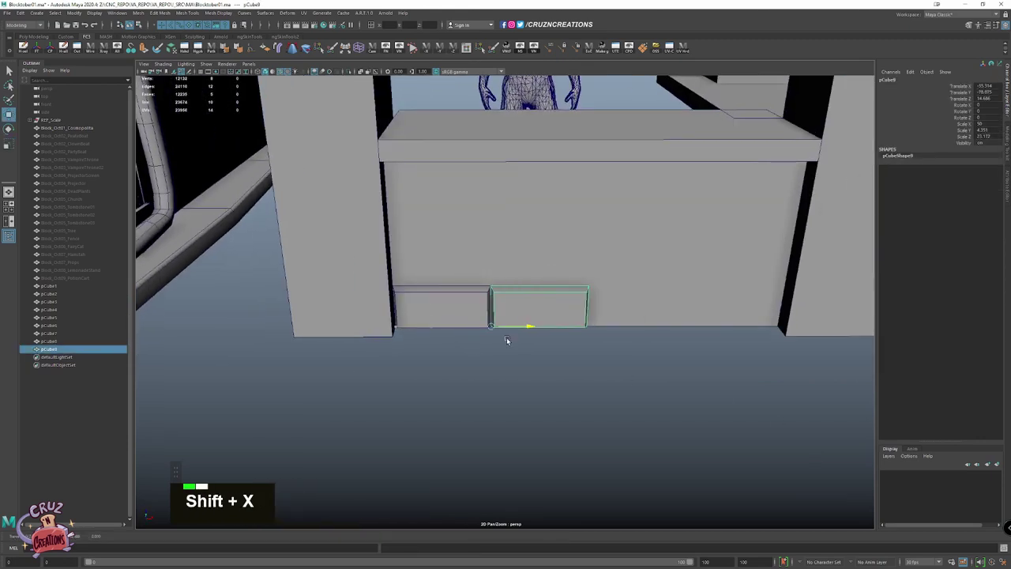
Duplicate the panel along the row, then stack the row upward into a grid, deleting the extra copy
{"action": "left_click", "coordinate": [619, 307]}
{"action": "key", "text": "space"}
{"action": "key", "text": "shift+d"}
{"action": "left_click", "coordinate": [464, 346]}
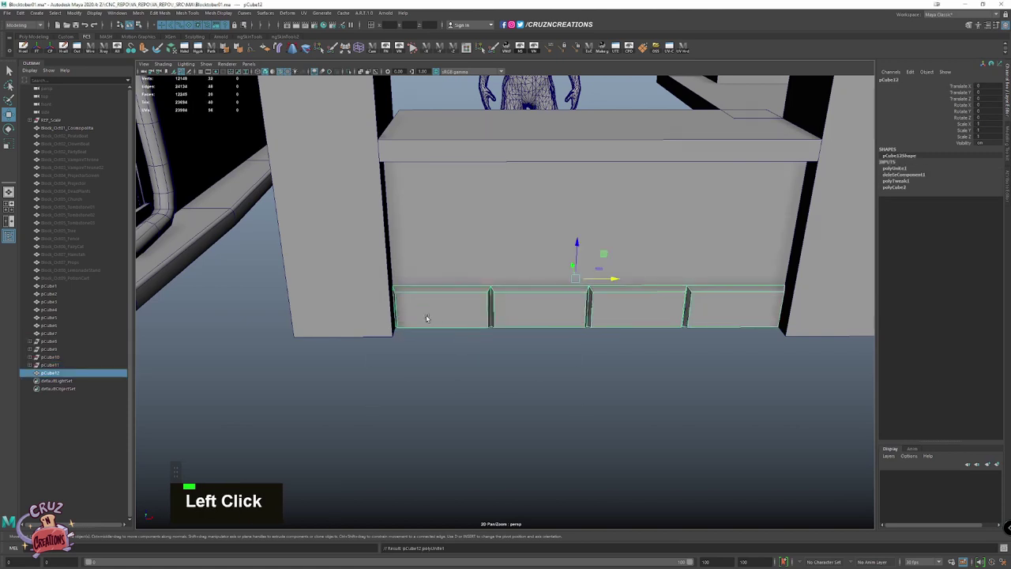
{"action": "key", "text": "`"}
{"action": "left_click", "coordinate": [450, 303]}
{"action": "key", "text": "space"}
{"action": "key", "text": "space"}
{"action": "scroll", "scroll_direction": "up", "scroll_amount": 3}
{"action": "key", "text": "Delete"}
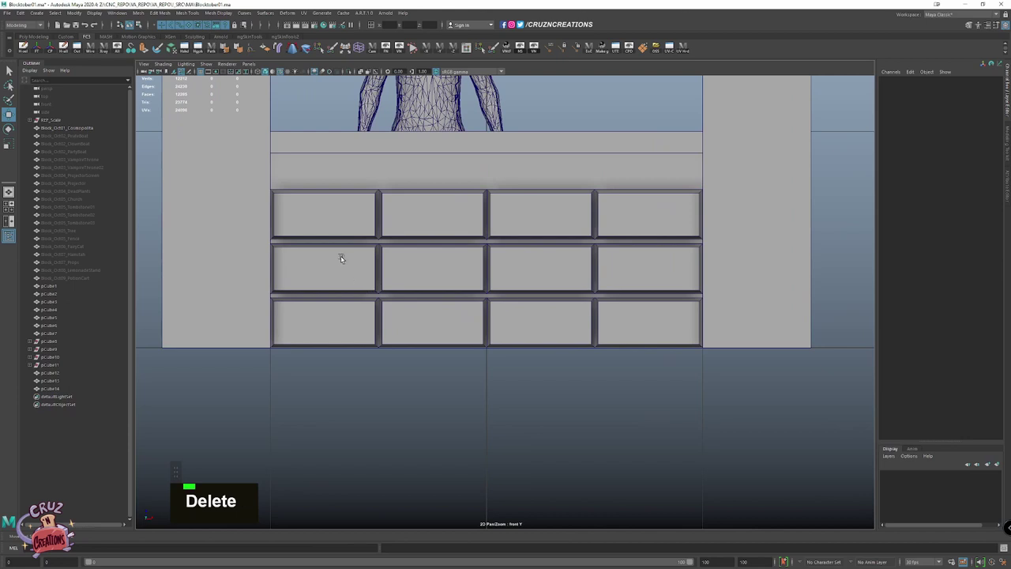
Add further rows of drawer panels to complete the four-by-four grid
{"action": "left_click", "coordinate": [342, 212]}
{"action": "key", "text": "Delete"}
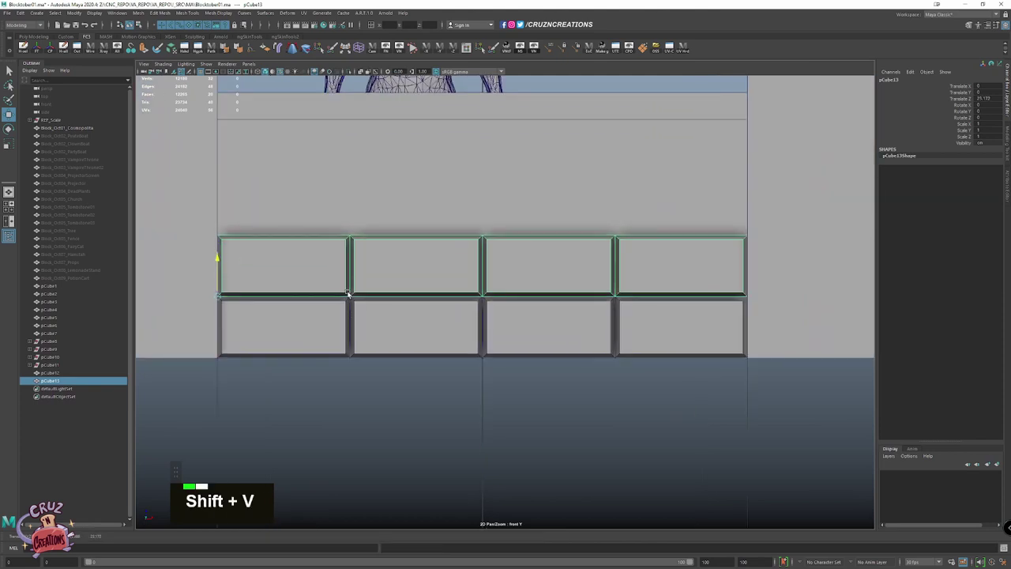
{"action": "key", "text": "shift+v"}
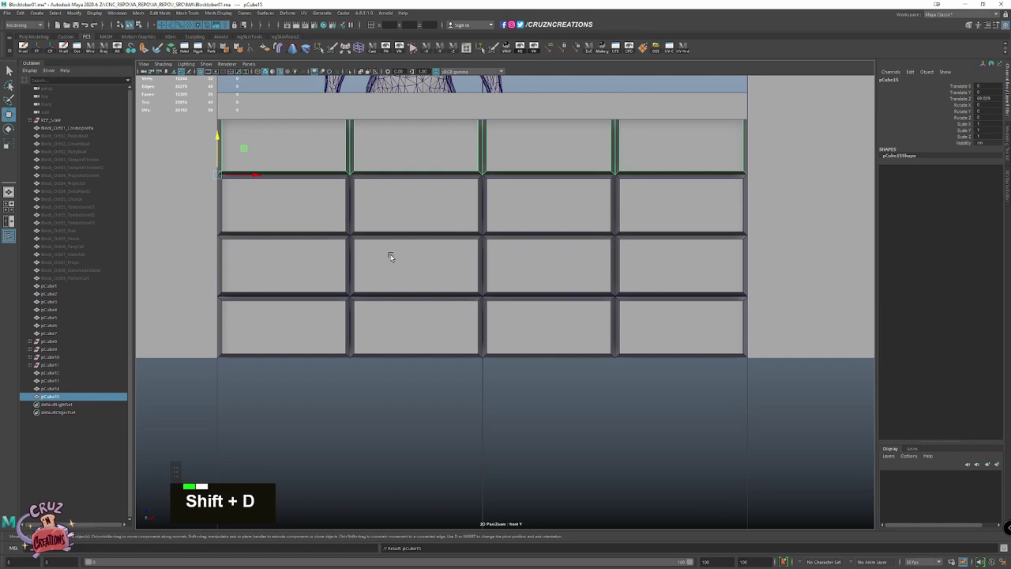
{"action": "left_click", "coordinate": [325, 275]}
{"action": "scroll", "scroll_direction": "down", "scroll_amount": 3}
{"action": "left_click", "coordinate": [302, 151]}
{"action": "key", "text": "w"}
{"action": "key", "text": "shift+v"}
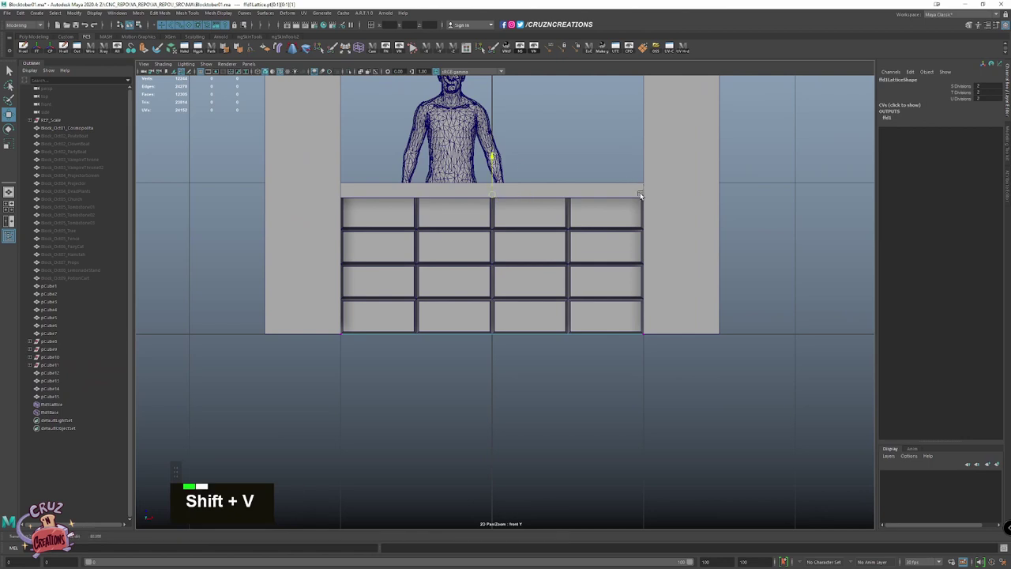
Select all drawer panels and deform them with a Lattice to fit the counter front
{"action": "left_click", "coordinate": [584, 276]}
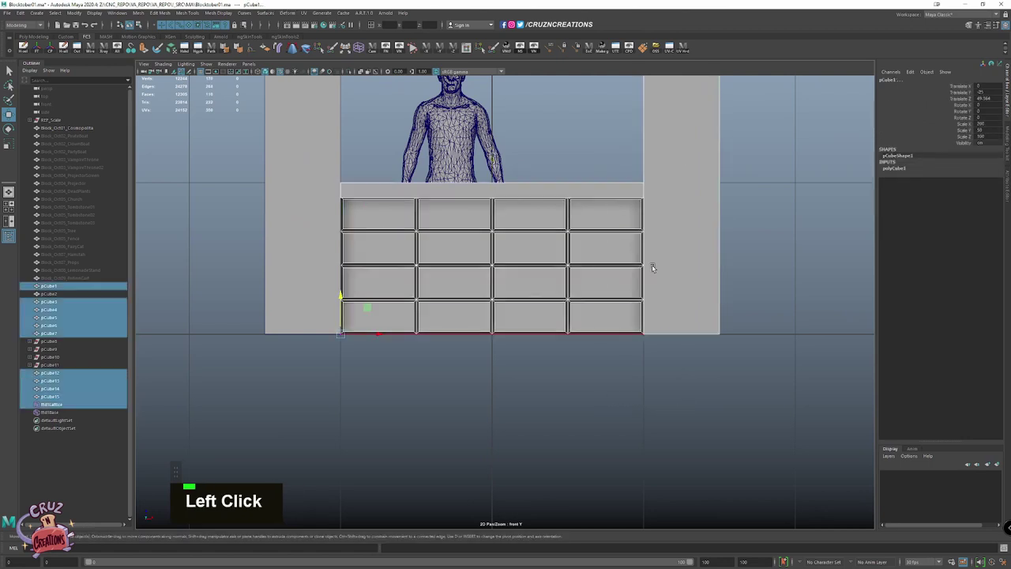
{"action": "key", "text": "space"}
{"action": "left_click", "coordinate": [646, 165]}
{"action": "key", "text": "ctrl+s"}
{"action": "key", "text": "space"}
{"action": "scroll", "scroll_direction": "down", "scroll_amount": 3}
{"action": "scroll", "scroll_direction": "down", "scroll_amount": 3}
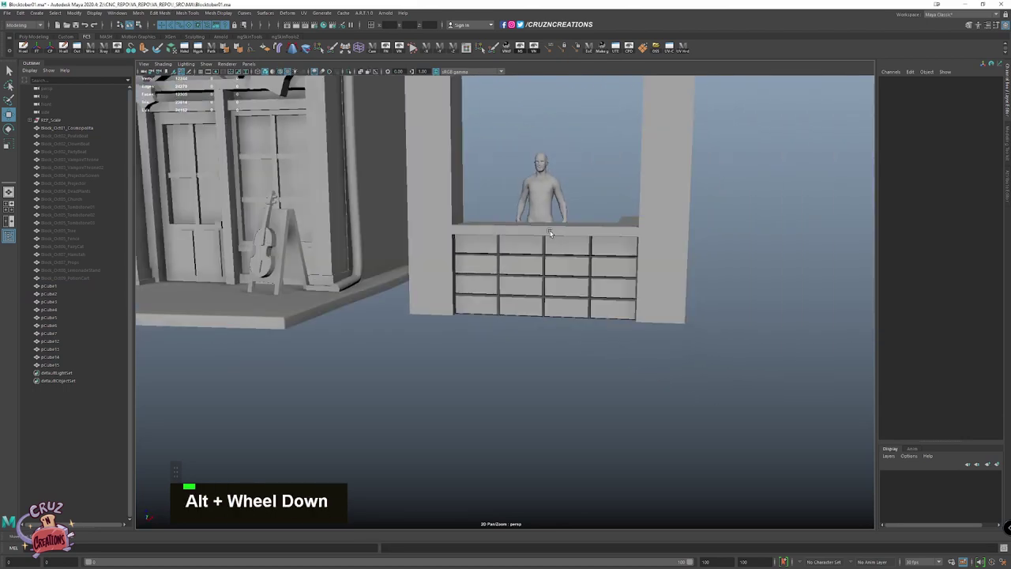
{"action": "scroll", "scroll_direction": "up", "scroll_amount": 3}
{"action": "left_click", "coordinate": [532, 233]}
{"action": "left_click", "coordinate": [485, 282]}
{"action": "key", "text": "space"}
Combine the panel blocks into a single mesh with Mesh > Combine
{"action": "left_click", "coordinate": [511, 256]}
{"action": "scroll", "scroll_direction": "up", "scroll_amount": 3}
{"action": "key", "text": "space"}
{"action": "left_click", "coordinate": [501, 224]}
{"action": "key", "text": "w"}
{"action": "left_click", "coordinate": [601, 222]}
{"action": "right_click", "coordinate": [562, 238]}
{"action": "left_click", "coordinate": [526, 140]}
{"action": "scroll", "scroll_direction": "down", "scroll_amount": 3}
{"action": "key", "text": "space"}
{"action": "scroll", "scroll_direction": "down", "scroll_amount": 3}
{"action": "scroll", "scroll_direction": "down", "scroll_amount": 3}
Merge the overlapping vertices of the combined panel mesh
{"action": "key", "text": "f"}
{"action": "scroll", "scroll_direction": "down", "scroll_amount": 3}
{"action": "left_click", "coordinate": [628, 321]}
{"action": "right_click", "coordinate": [705, 172]}
{"action": "key", "text": "space"}
{"action": "scroll", "scroll_direction": "down", "scroll_amount": 3}
{"action": "left_click", "coordinate": [593, 211]}
{"action": "key", "text": "space"}
{"action": "key", "text": "z"}
{"action": "left_click", "coordinate": [396, 344]}
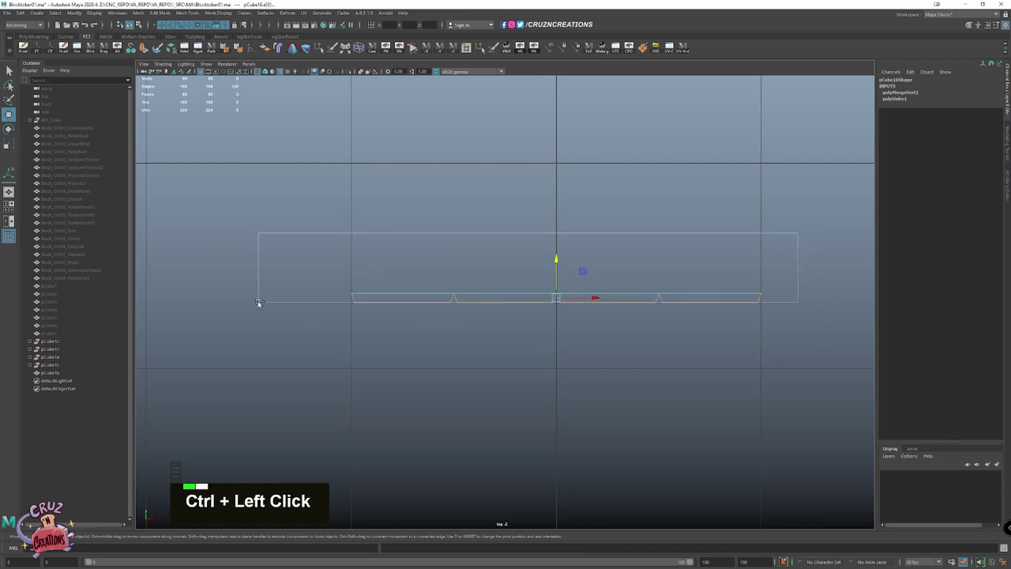
Bevel the combined drawer-panel mesh edges with Edit Mesh > Bevel, adjusting Fraction
{"action": "right_click", "coordinate": [387, 218]}
{"action": "left_click", "coordinate": [600, 236]}
{"action": "key", "text": "space"}
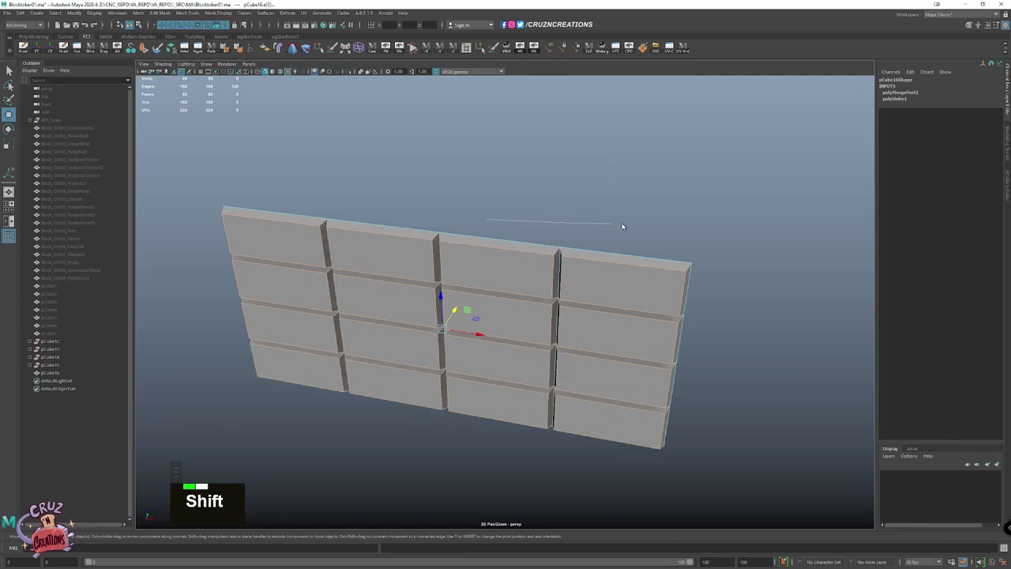
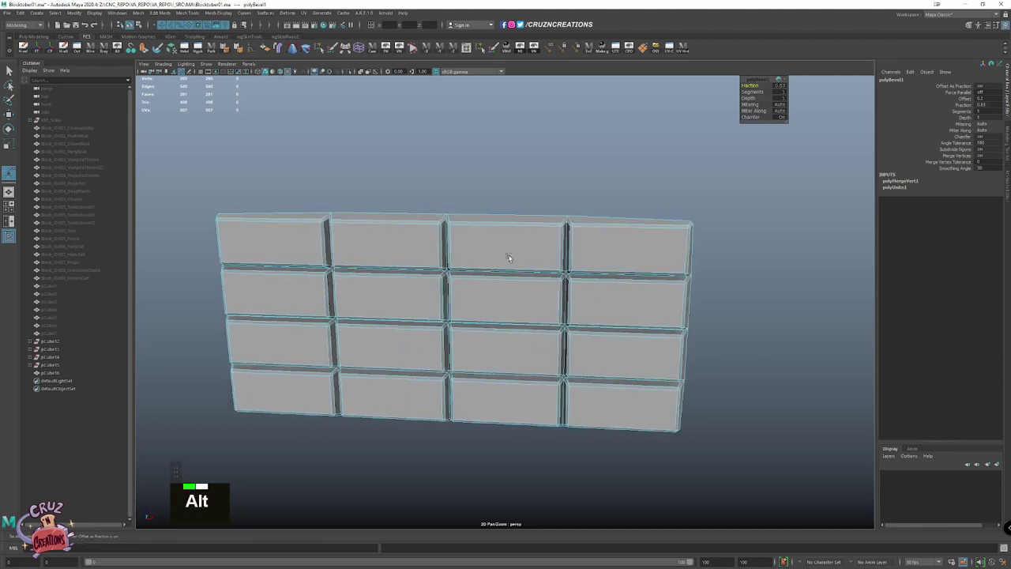
{"action": "left_click", "coordinate": [228, 47]}
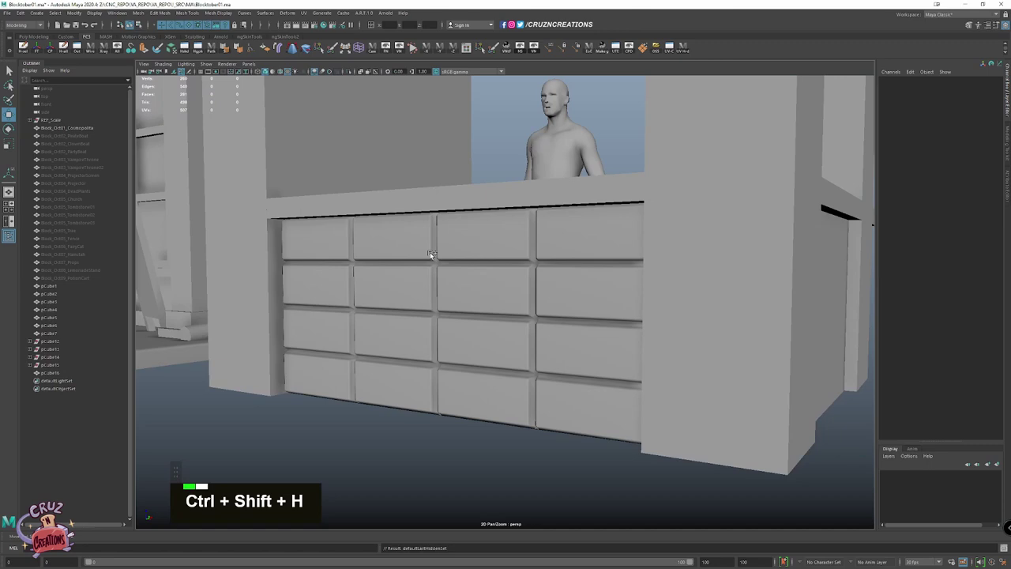
{"action": "scroll", "scroll_direction": "down", "scroll_amount": 3}
{"action": "left_click", "coordinate": [494, 297]}
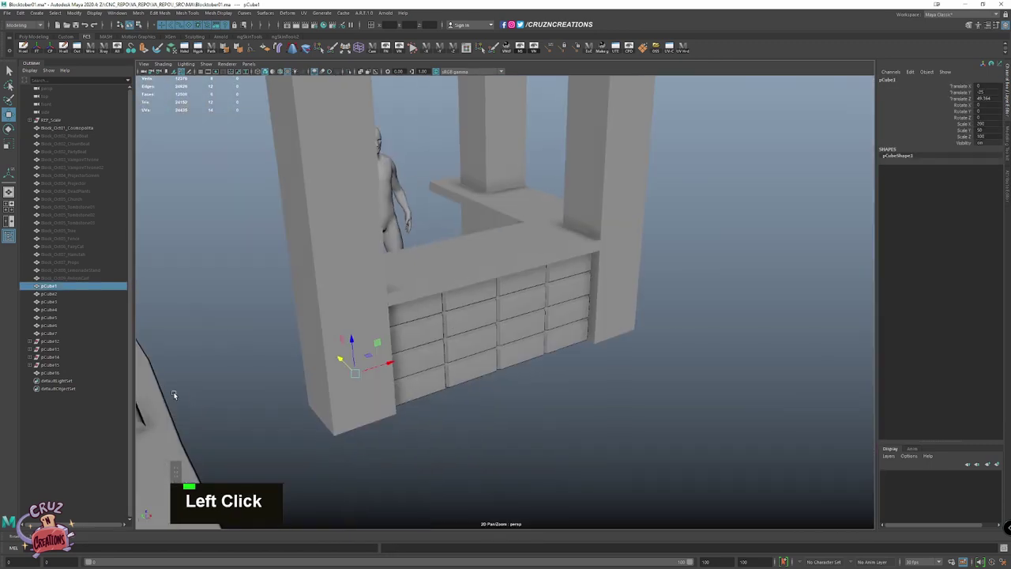
Select the counter block and pick its top face and edges in component mode
{"action": "key", "text": "w"}
{"action": "left_click", "coordinate": [542, 354]}
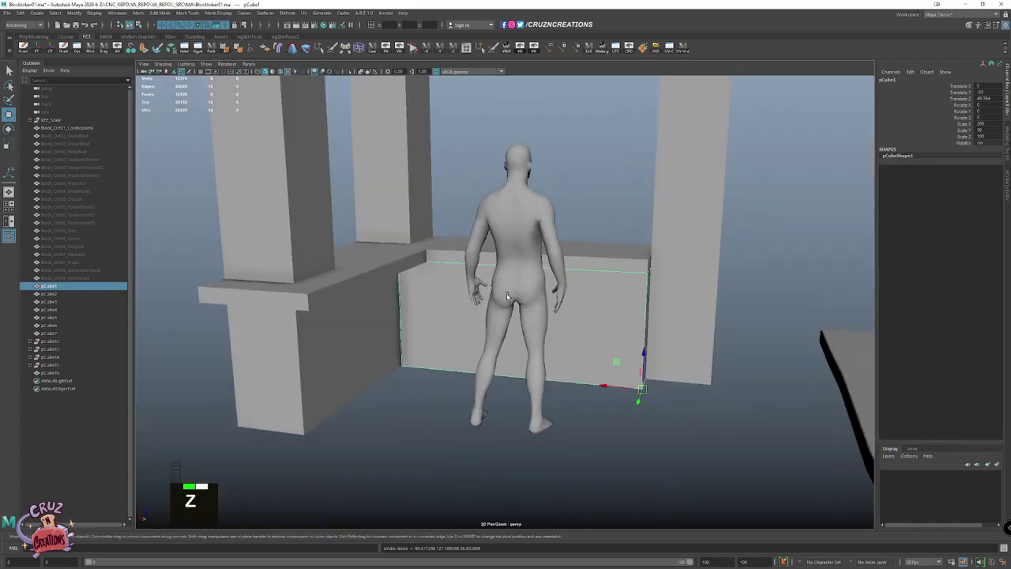
{"action": "right_click", "coordinate": [554, 375]}
{"action": "left_click", "coordinate": [536, 376]}
{"action": "key", "text": "z"}
{"action": "scroll", "scroll_direction": "up", "scroll_amount": 3}
{"action": "key", "text": "z"}
{"action": "left_click", "coordinate": [524, 368]}
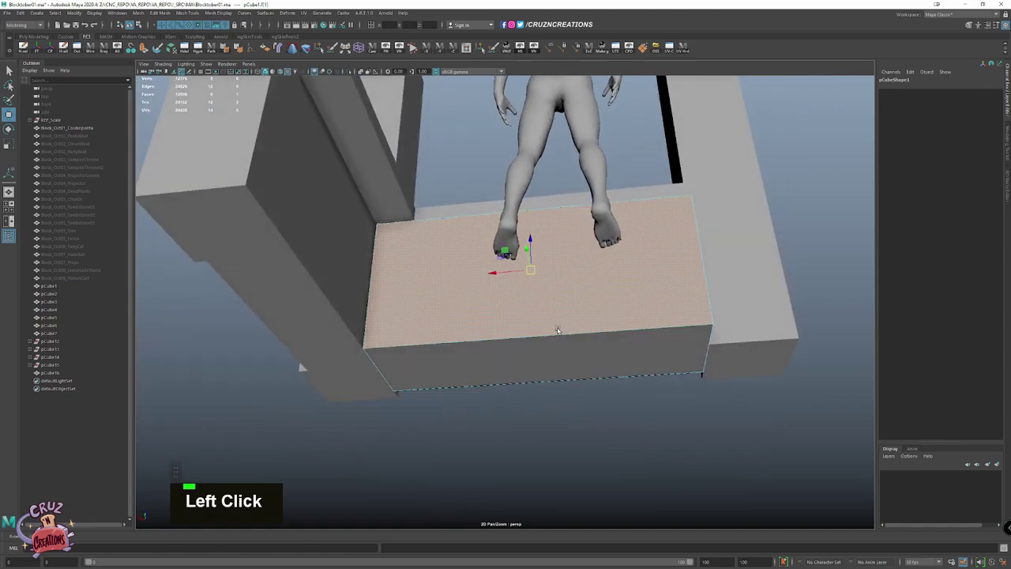
Bevel the selected counter edges and adjust the bevel settings
{"action": "right_click", "coordinate": [548, 305]}
{"action": "left_click", "coordinate": [494, 311]}
{"action": "key", "text": "Left"}
{"action": "right_click", "coordinate": [444, 269]}
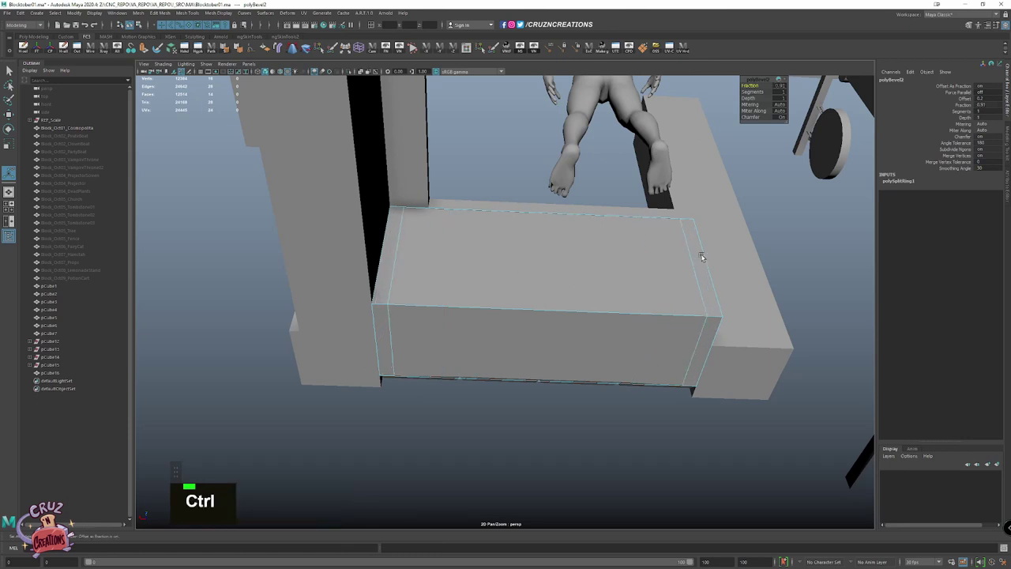
{"action": "left_click", "coordinate": [705, 254]}
{"action": "right_click", "coordinate": [681, 214]}
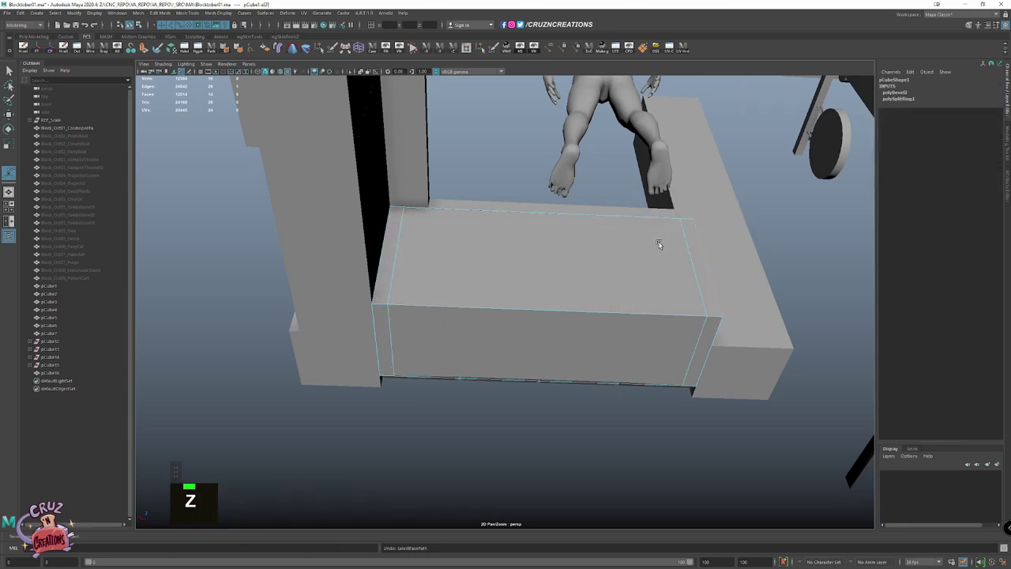
{"action": "right_click", "coordinate": [670, 208]}
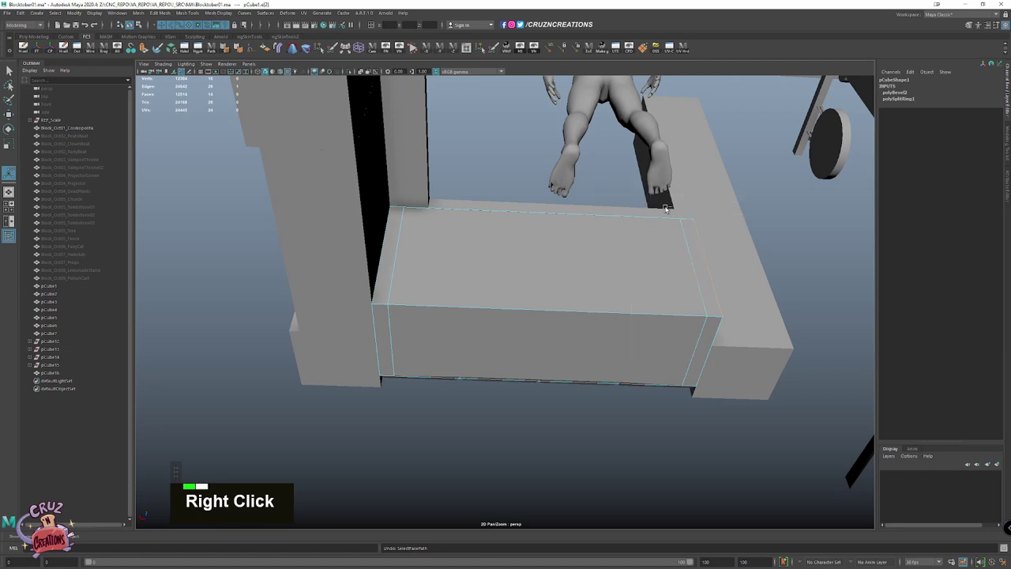
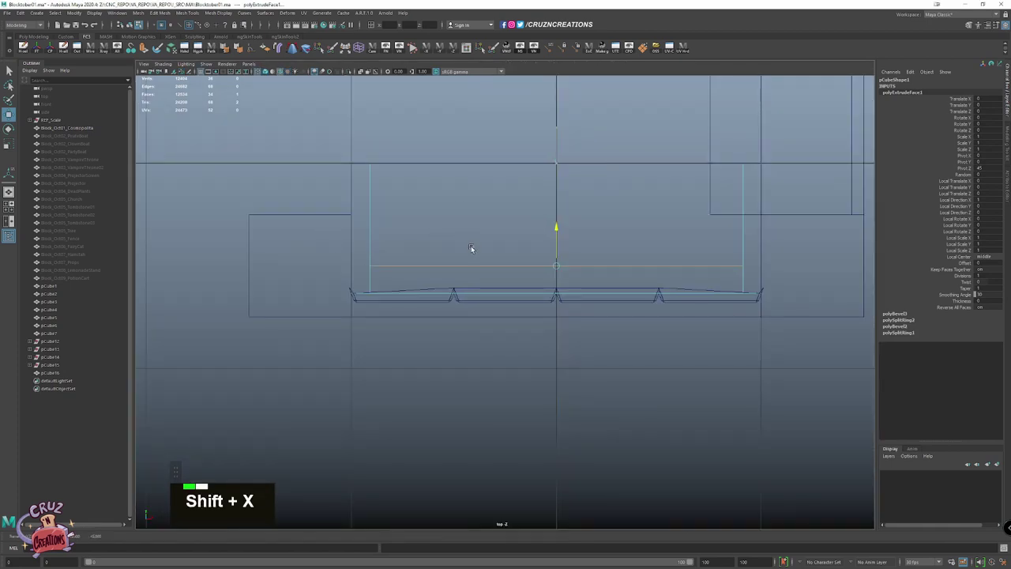
Add an edge loop with Multi-Cut and extrude the back face inward
{"action": "key", "text": "space"}
{"action": "left_click", "coordinate": [577, 262]}
{"action": "scroll", "scroll_direction": "down", "scroll_amount": 3}
{"action": "scroll", "scroll_direction": "up", "scroll_amount": 3}
{"action": "key", "text": "Delete"}
{"action": "right_click", "coordinate": [382, 312]}
{"action": "left_click", "coordinate": [353, 337]}
Delete the inset face to leave an open hollow storage frame under the countertop
{"action": "scroll", "scroll_direction": "down", "scroll_amount": 3}
{"action": "left_click", "coordinate": [559, 324]}
{"action": "key", "text": "Delete"}
{"action": "left_click", "coordinate": [545, 330]}
{"action": "key", "text": "shift+alt+w"}
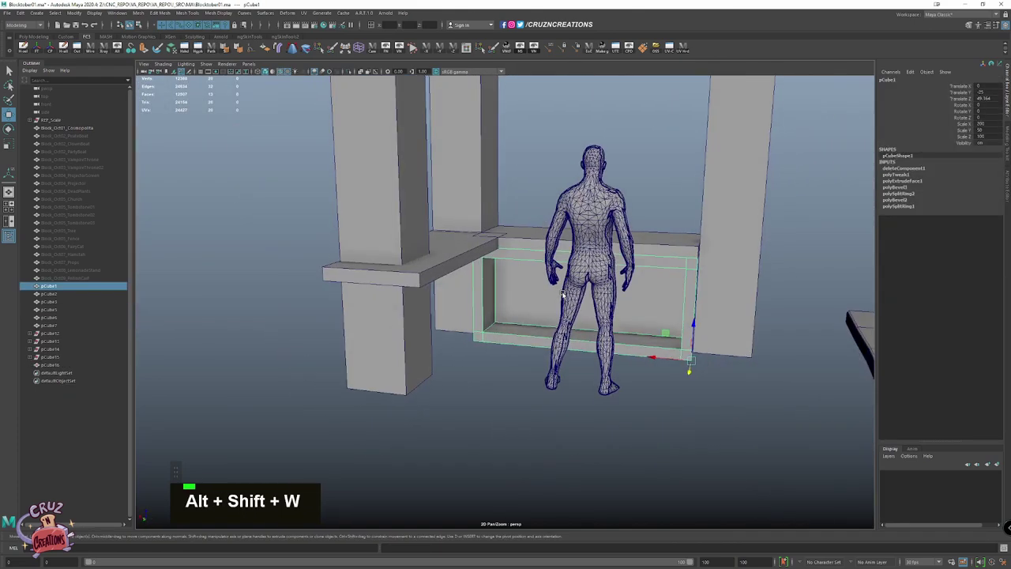
{"action": "left_click", "coordinate": [583, 307]}
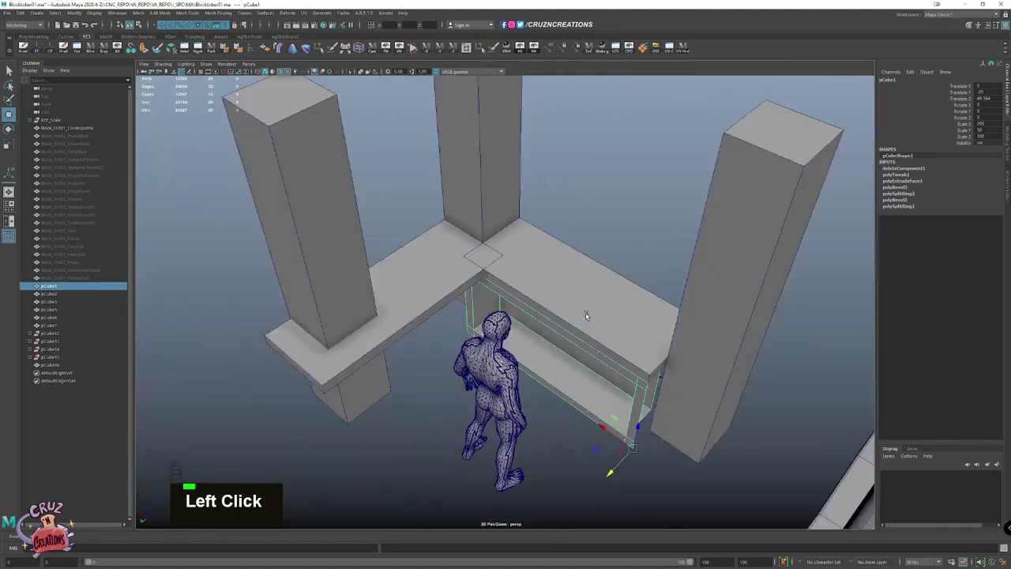
Select the countertop slab edges and the corner seam where the slabs meet
{"action": "left_click", "coordinate": [513, 290]}
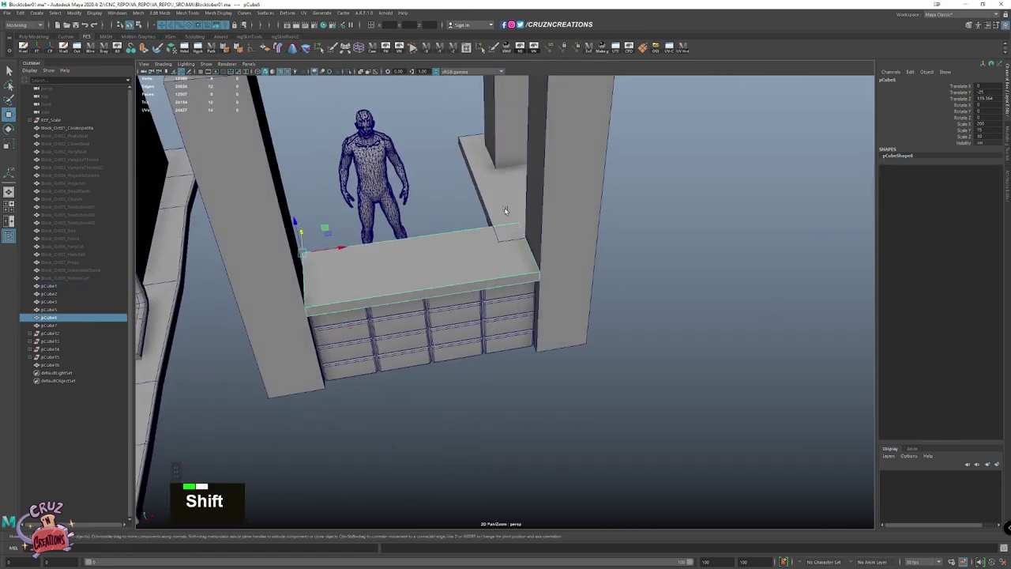
{"action": "left_click", "coordinate": [530, 293]}
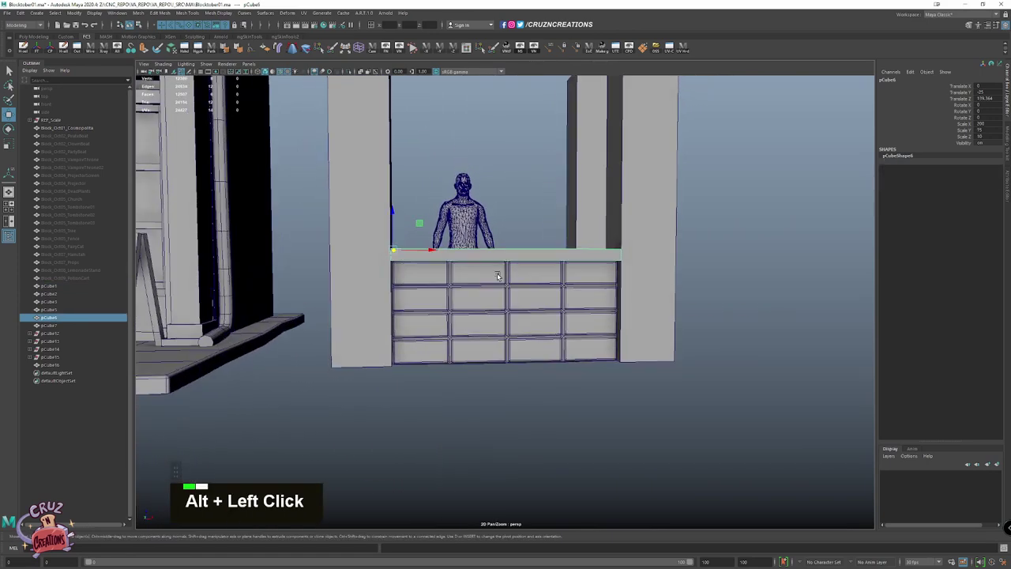
{"action": "left_click", "coordinate": [495, 298]}
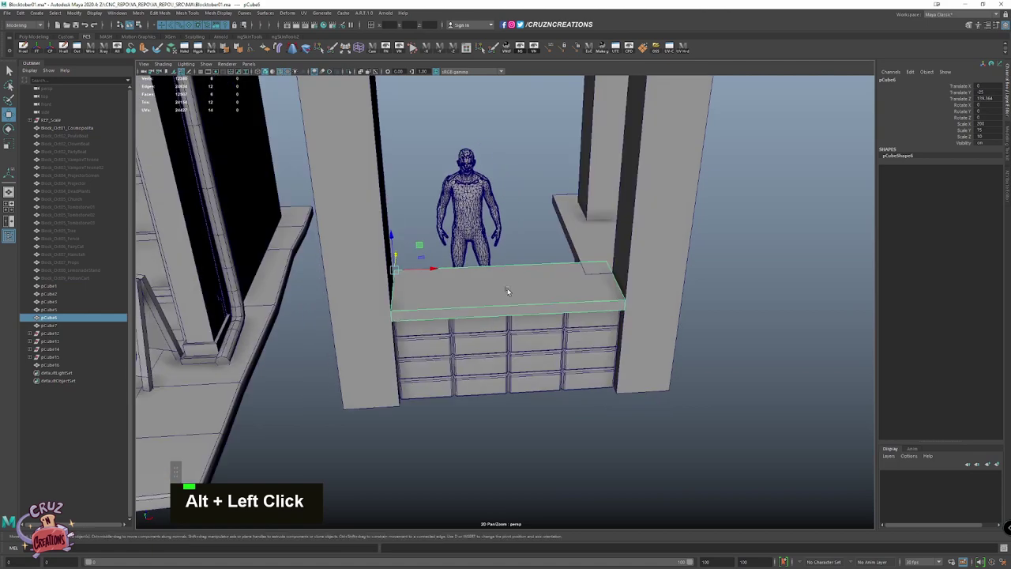
{"action": "left_click", "coordinate": [532, 281]}
{"action": "scroll", "scroll_direction": "up", "scroll_amount": 3}
{"action": "left_click", "coordinate": [521, 271]}
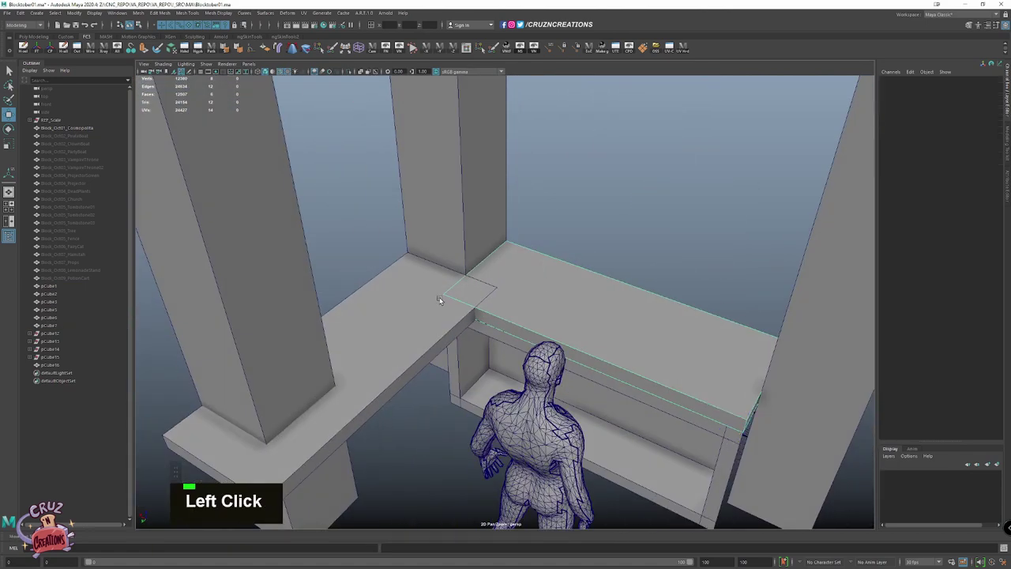
Bevel the countertop edges via Bevel Edge and tweak Fraction to soften the corner
{"action": "right_click", "coordinate": [561, 290]}
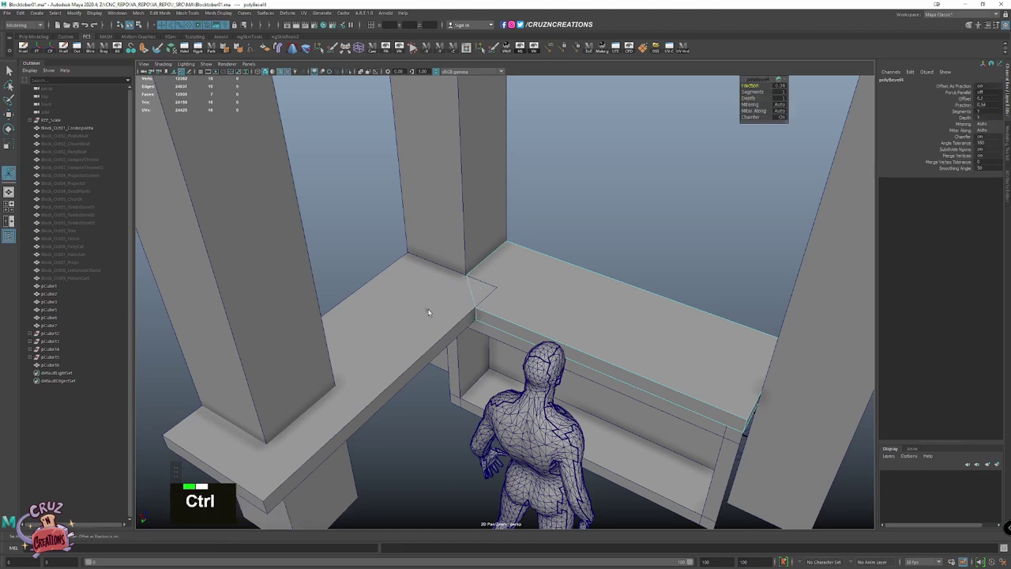
{"action": "right_click", "coordinate": [425, 279]}
{"action": "left_click", "coordinate": [502, 290]}
{"action": "key", "text": "w"}
{"action": "right_click", "coordinate": [593, 283]}
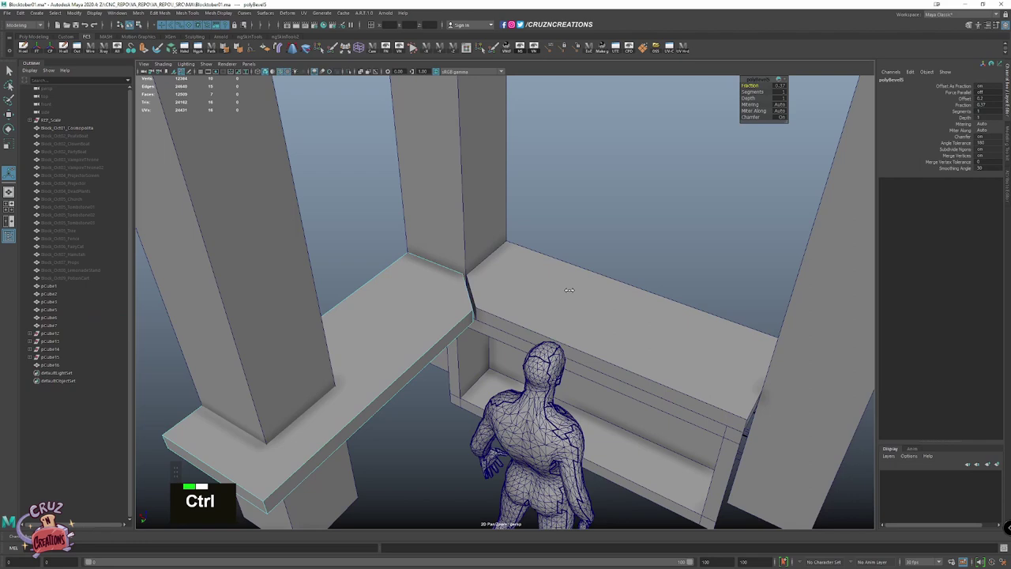
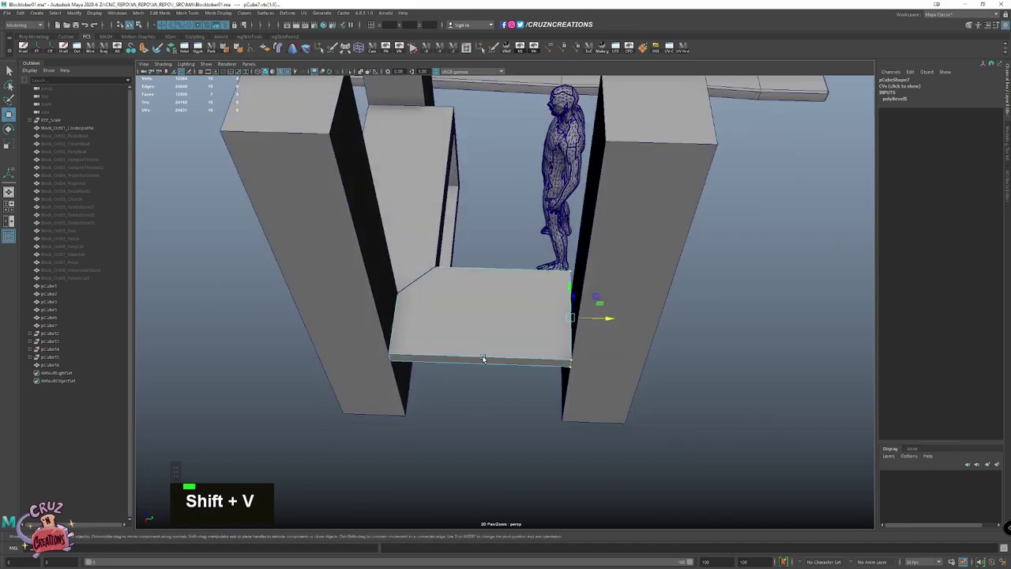
{"action": "left_click", "coordinate": [459, 354]}
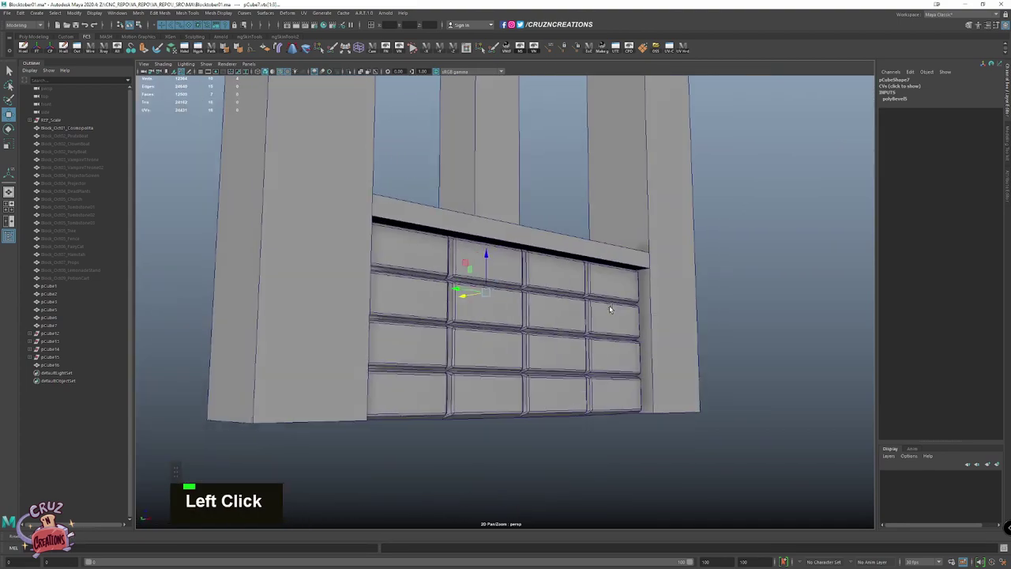
{"action": "right_click", "coordinate": [471, 356]}
{"action": "left_click", "coordinate": [470, 353]}
{"action": "scroll", "scroll_direction": "down", "scroll_amount": 3}
{"action": "left_click", "coordinate": [578, 349]}
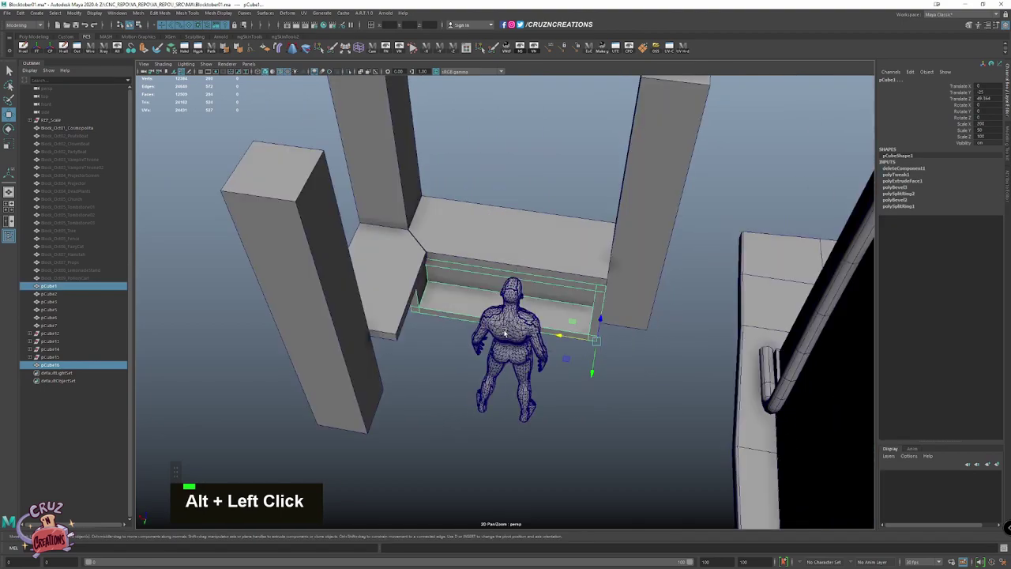
{"action": "key", "text": "w"}
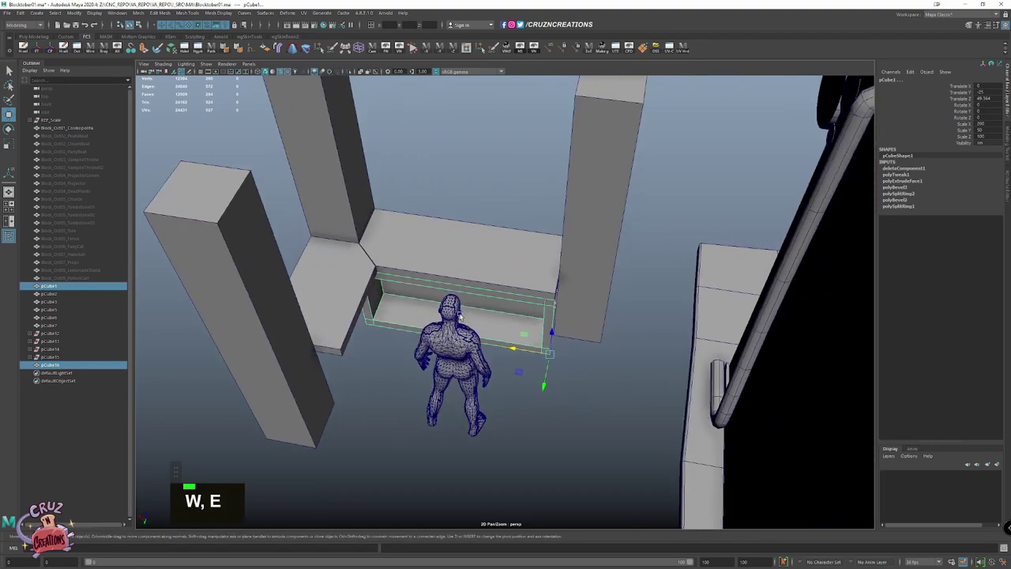
{"action": "left_click", "coordinate": [527, 311]}
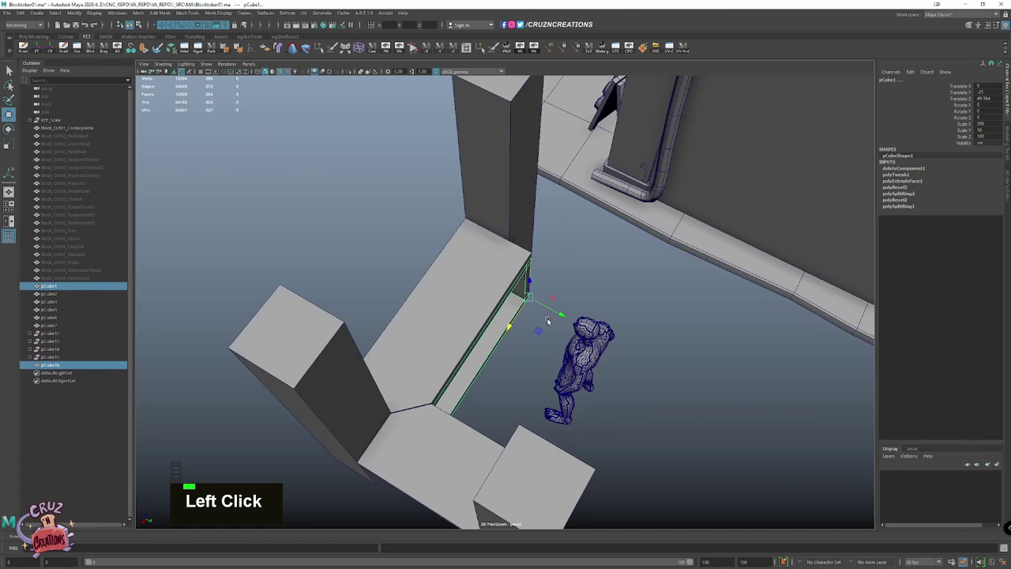
{"action": "right_click", "coordinate": [585, 287]}
{"action": "left_click", "coordinate": [575, 248]}
{"action": "scroll", "scroll_direction": "down", "scroll_amount": 3}
{"action": "key", "text": "shift+x"}
{"action": "scroll", "scroll_direction": "down", "scroll_amount": 3}
{"action": "scroll", "scroll_direction": "down", "scroll_amount": 3}
{"action": "scroll", "scroll_direction": "up", "scroll_amount": 3}
{"action": "key", "text": "shift+x"}
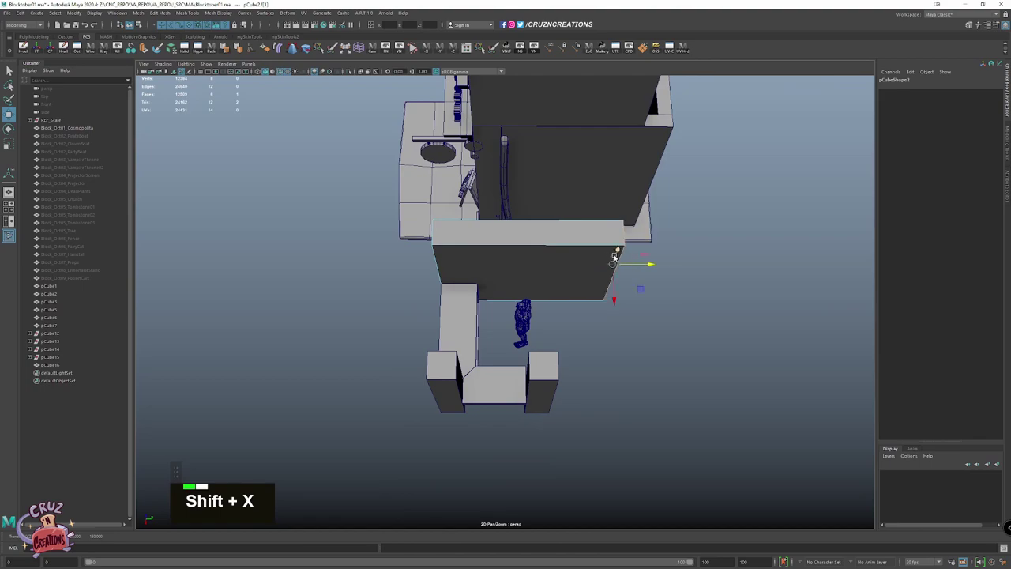
{"action": "left_click", "coordinate": [549, 279]}
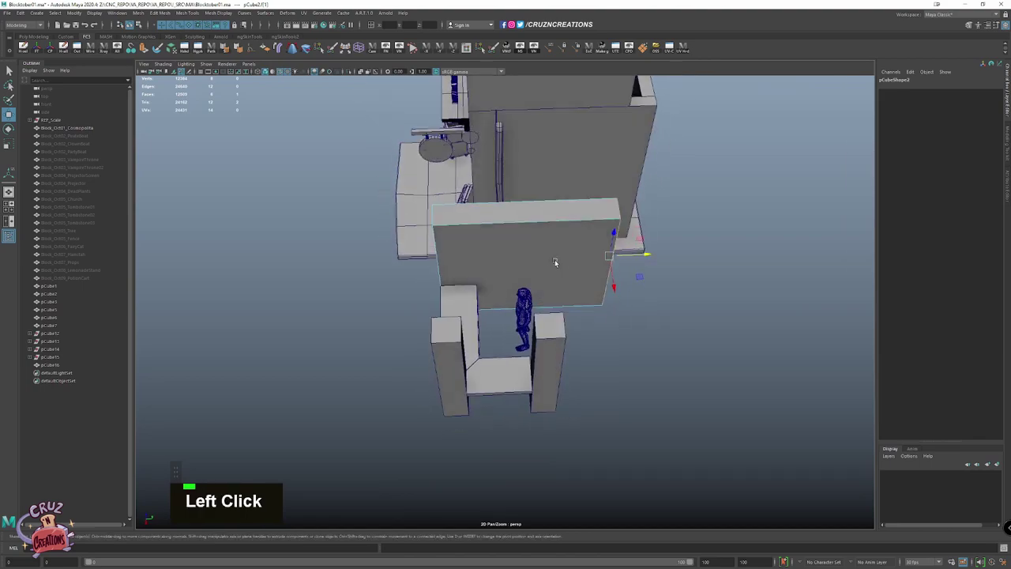
{"action": "scroll", "scroll_direction": "up", "scroll_amount": 3}
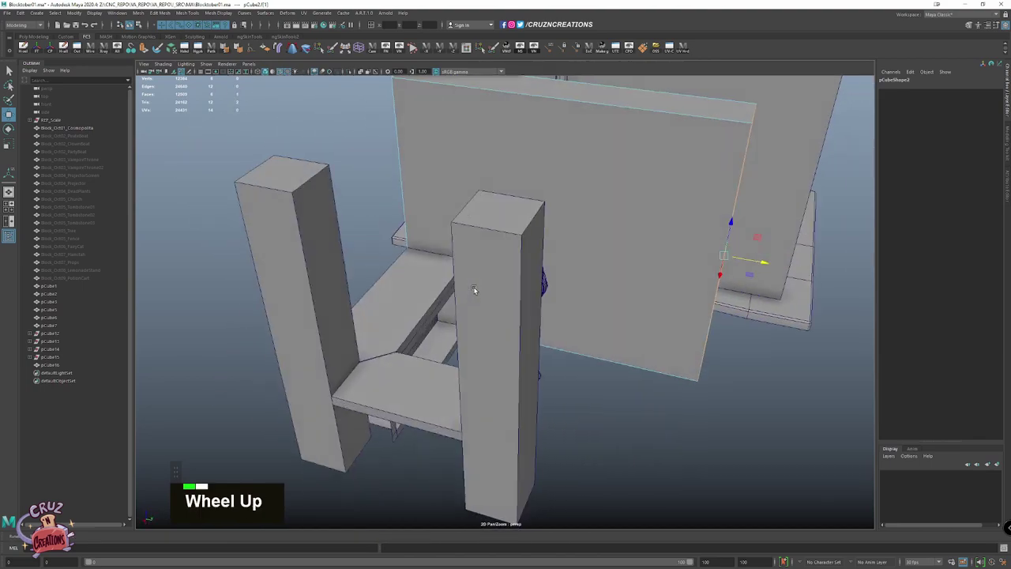
{"action": "left_click", "coordinate": [514, 277]}
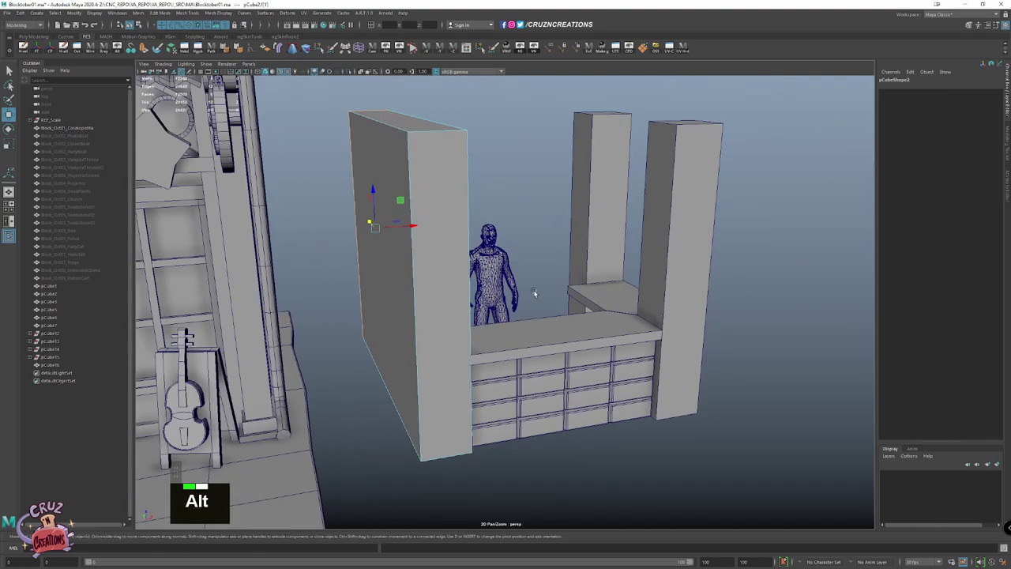
{"action": "key", "text": "w"}
{"action": "scroll", "scroll_direction": "up", "scroll_amount": 3}
{"action": "left_click", "coordinate": [553, 260]}
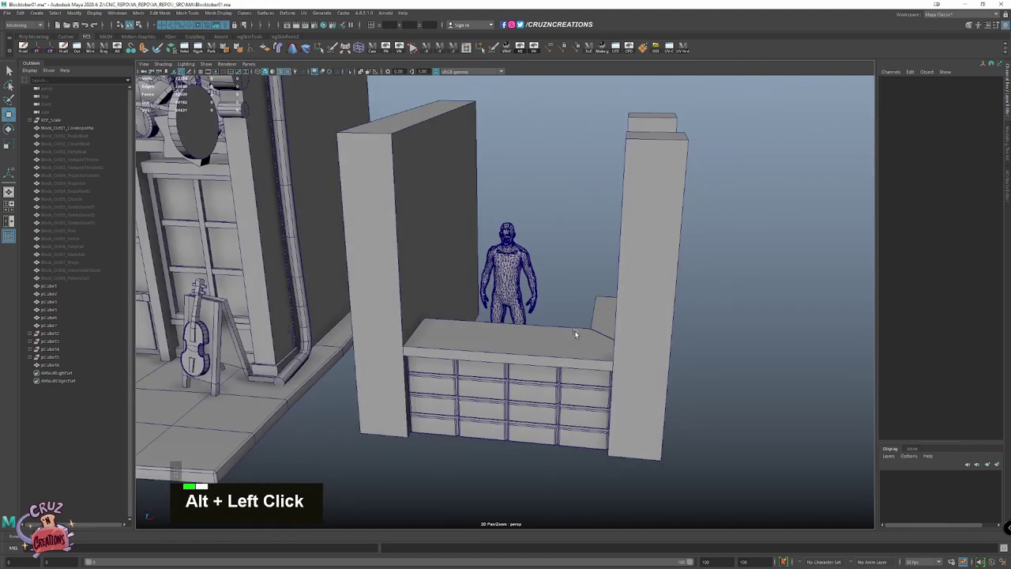
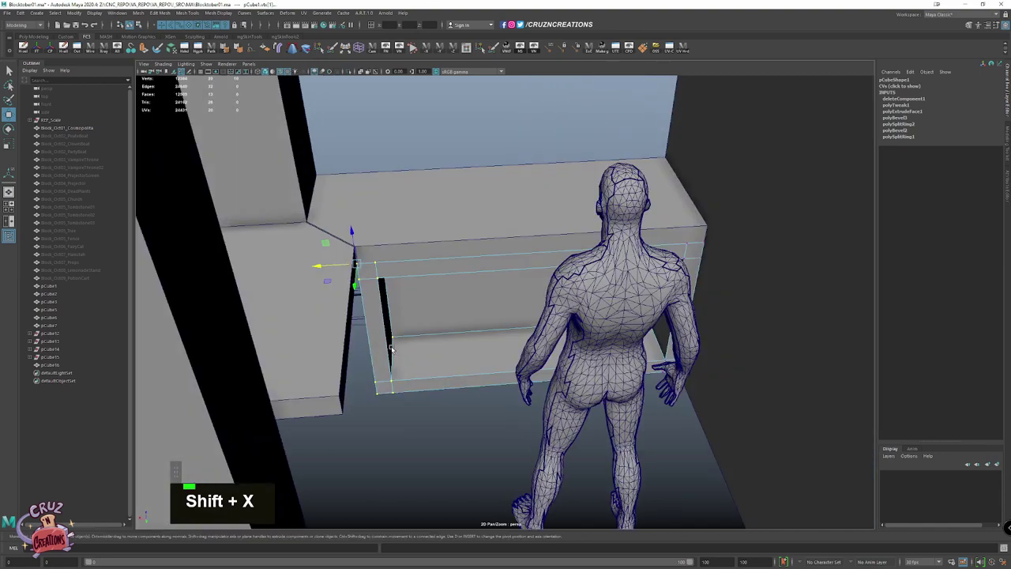
Insert extra edge loops on the counter shelf cube
{"action": "right_click", "coordinate": [457, 339]}
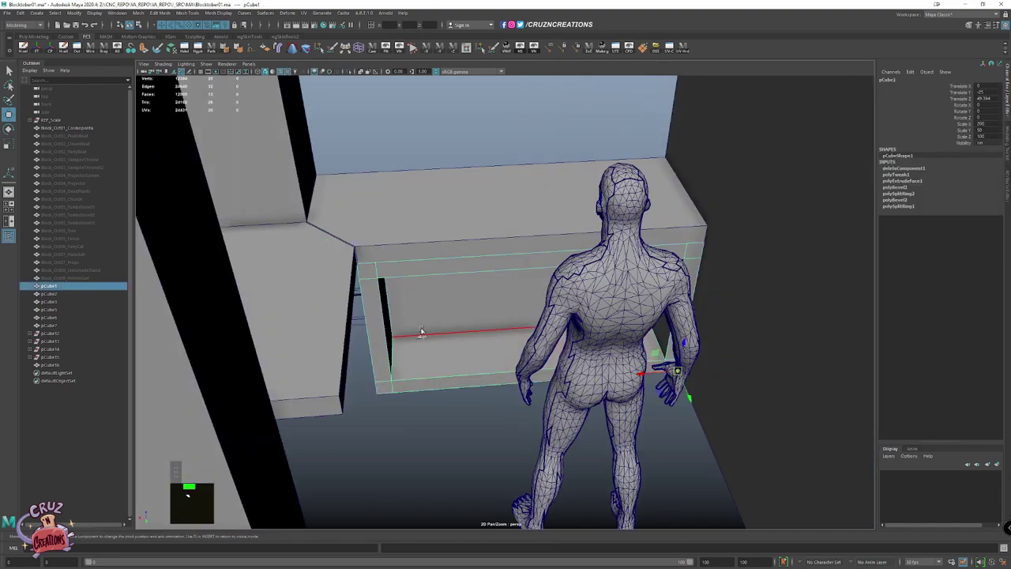
{"action": "left_click", "coordinate": [476, 379]}
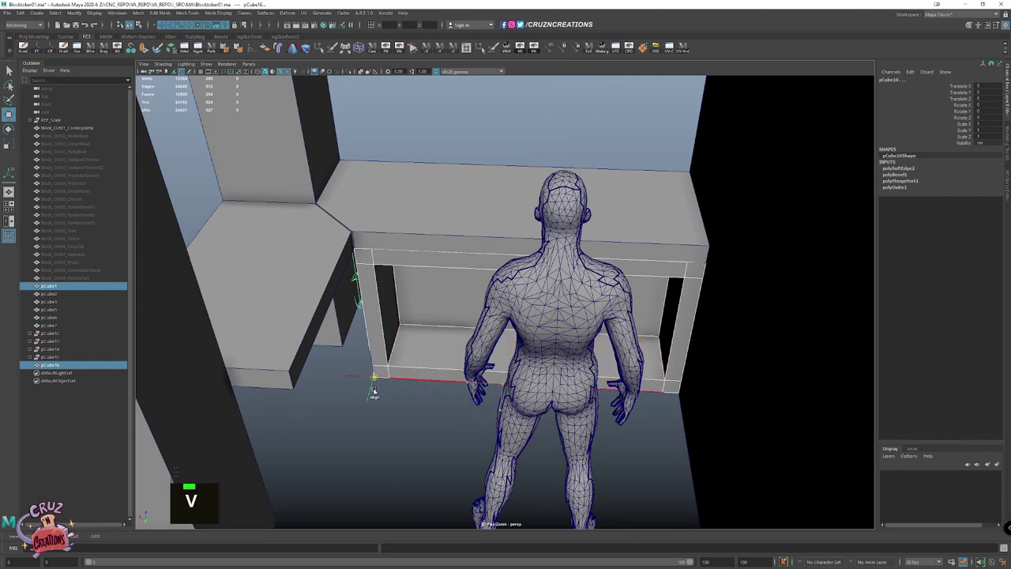
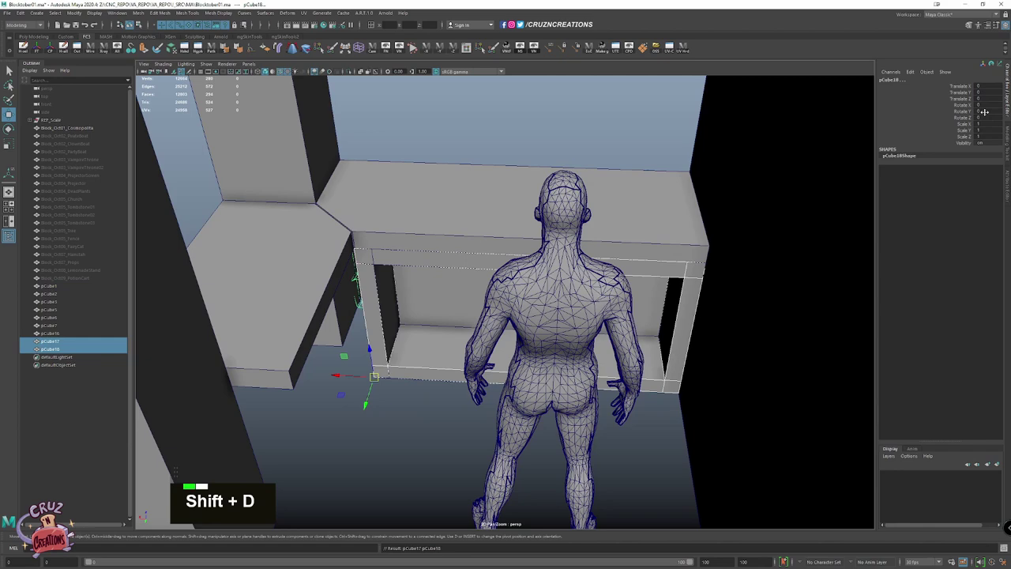
{"action": "key", "text": "Tab"}
{"action": "key", "text": "-"}
{"action": "left_click", "coordinate": [562, 287]}
Duplicate the drawer grid, rotate it 90° in Z and move it onto the stall's side
{"action": "key", "text": "e"}
{"action": "scroll", "scroll_direction": "down", "scroll_amount": 3}
{"action": "left_click", "coordinate": [464, 350]}
{"action": "key", "text": "w"}
{"action": "left_click", "coordinate": [523, 327]}
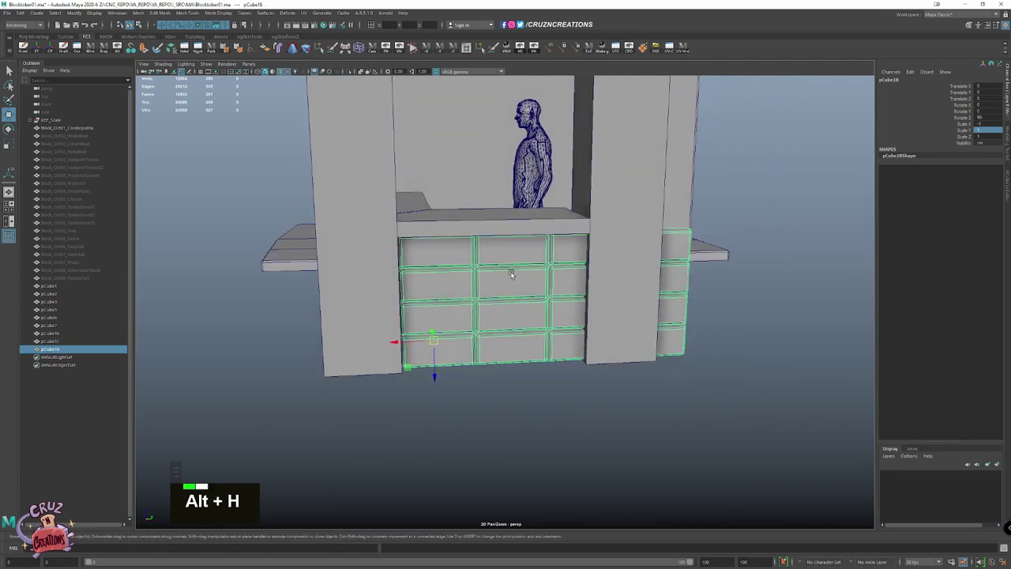
Isolate the drawer grid and delete its unwanted faces so it fits between the pillars
{"action": "right_click", "coordinate": [595, 308]}
{"action": "left_click", "coordinate": [699, 260]}
{"action": "scroll", "scroll_direction": "up", "scroll_amount": 3}
{"action": "scroll", "scroll_direction": "down", "scroll_amount": 3}
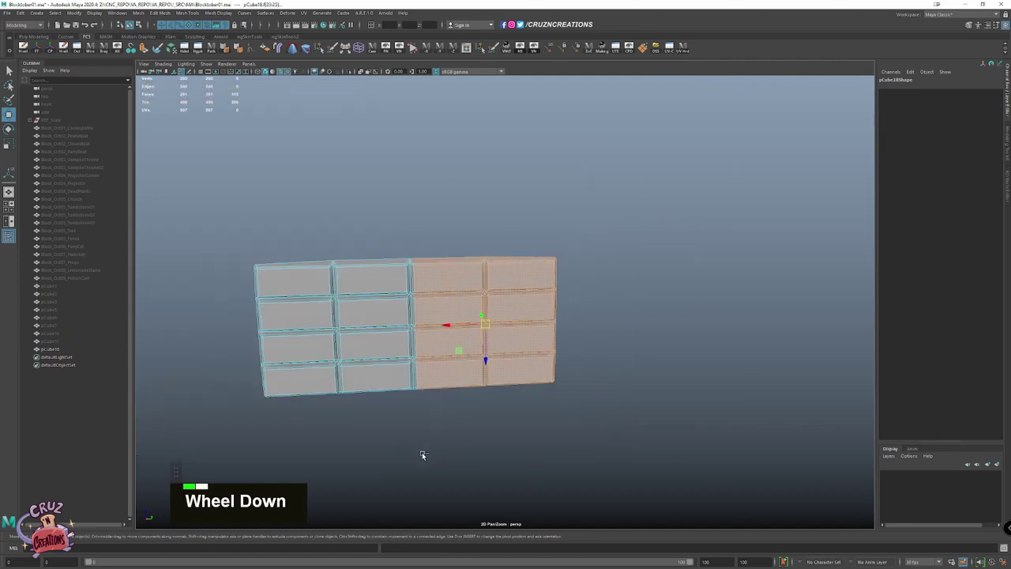
{"action": "left_click", "coordinate": [406, 266]}
{"action": "left_click", "coordinate": [611, 351]}
{"action": "scroll", "scroll_direction": "up", "scroll_amount": 3}
{"action": "key", "text": "Delete"}
{"action": "left_click", "coordinate": [516, 174]}
{"action": "key", "text": "Delete"}
{"action": "left_click", "coordinate": [470, 463]}
{"action": "key", "text": "Delete"}
{"action": "left_click", "coordinate": [488, 456]}
{"action": "key", "text": "Delete"}
Apply a lattice deformer to the grid and scale its points to fit the counter front
{"action": "scroll", "scroll_direction": "down", "scroll_amount": 3}
{"action": "key", "text": "space"}
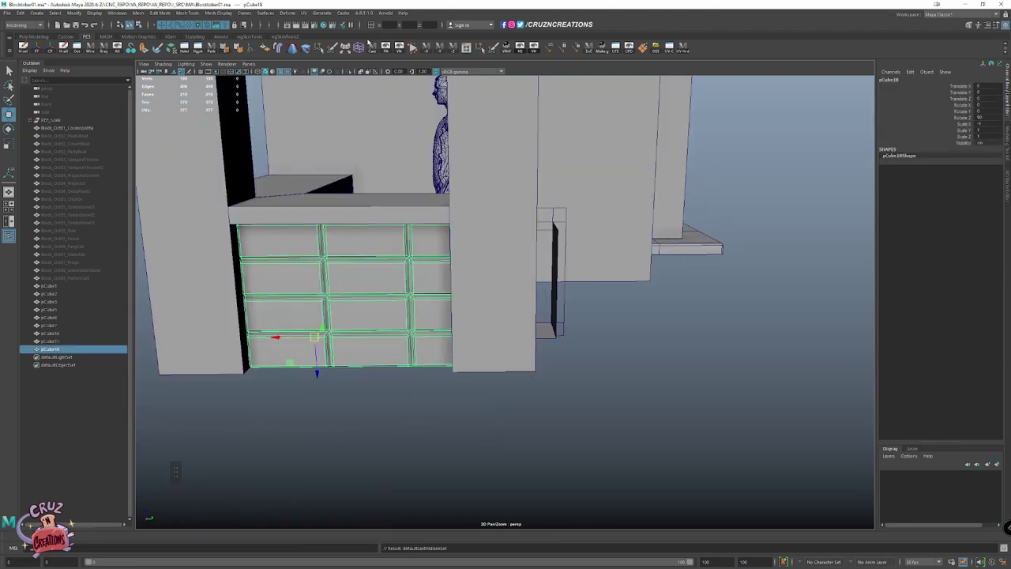
{"action": "scroll", "scroll_direction": "down", "scroll_amount": 3}
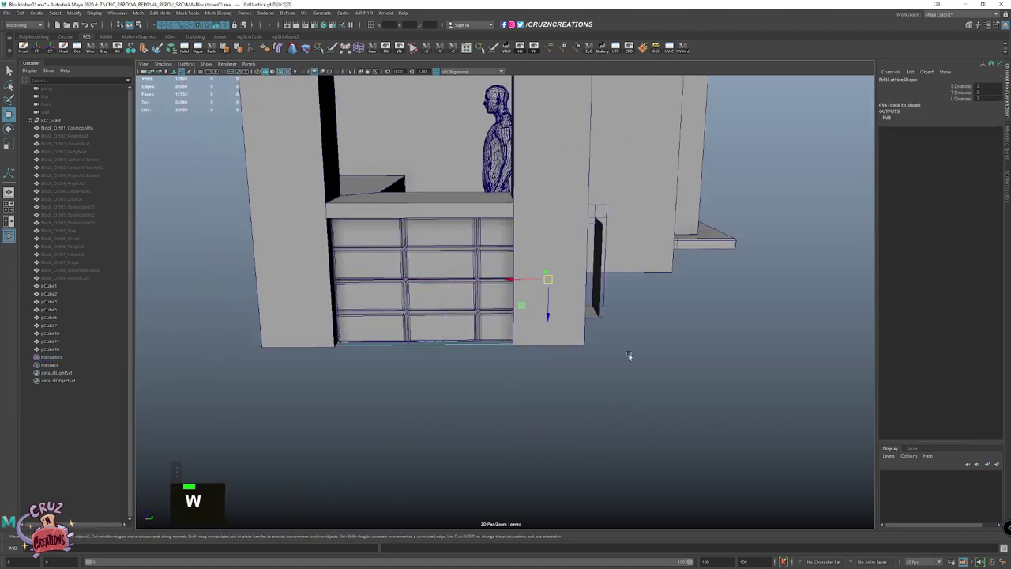
{"action": "key", "text": "space"}
{"action": "left_click", "coordinate": [386, 203]}
{"action": "right_click", "coordinate": [580, 352]}
{"action": "left_click", "coordinate": [629, 223]}
{"action": "scroll", "scroll_direction": "up", "scroll_amount": 3}
In vertex mode, move the counter frame's vertices to sit flush against the pillar
{"action": "key", "text": "`"}
{"action": "key", "text": "v"}
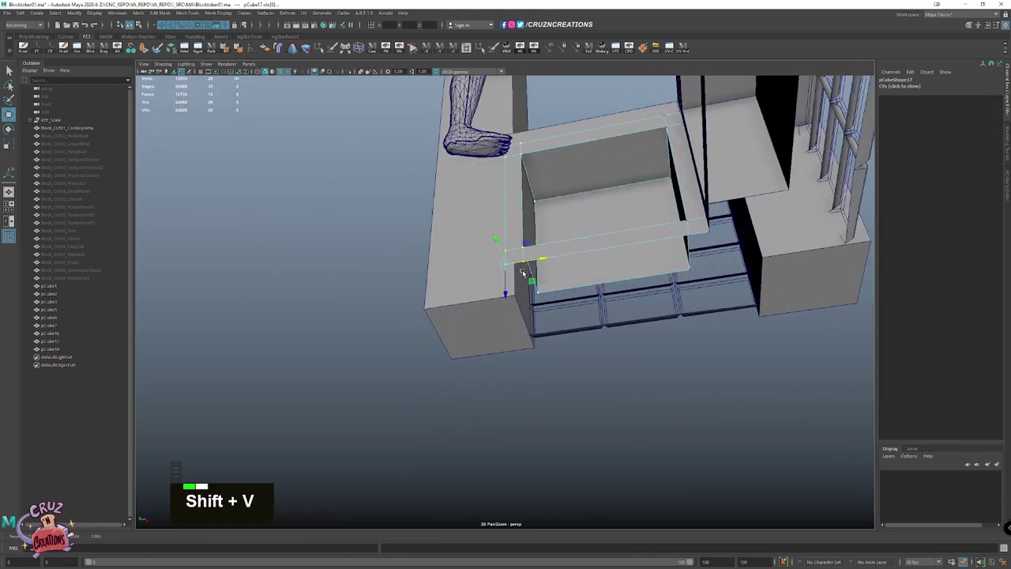
{"action": "left_click", "coordinate": [582, 276]}
{"action": "scroll", "scroll_direction": "down", "scroll_amount": 3}
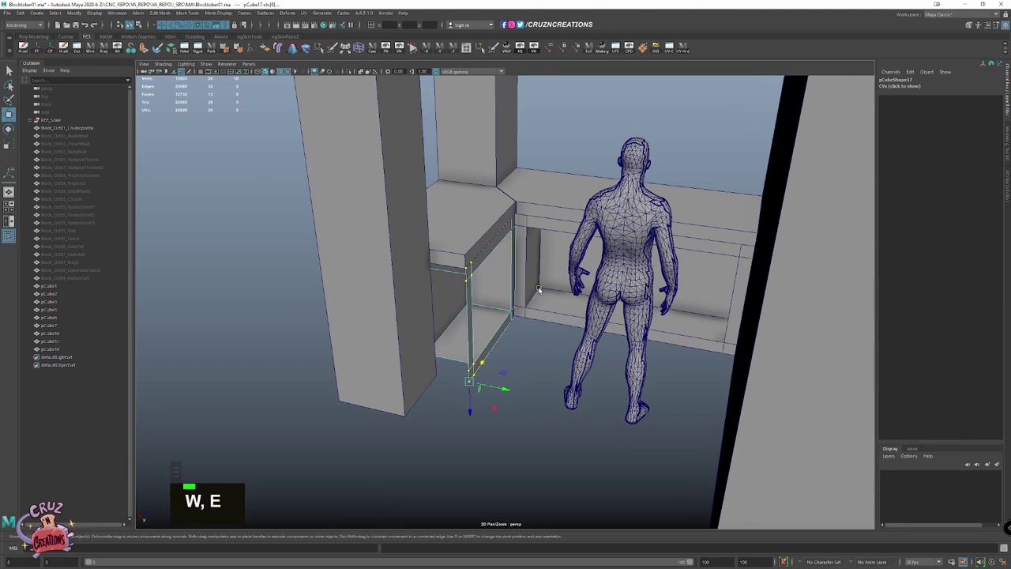
{"action": "left_click", "coordinate": [501, 266]}
{"action": "right_click", "coordinate": [473, 303]}
{"action": "left_click", "coordinate": [464, 284]}
{"action": "left_click", "coordinate": [468, 375]}
{"action": "right_click", "coordinate": [474, 478]}
{"action": "key", "text": "w"}
{"action": "right_click", "coordinate": [495, 337]}
{"action": "left_click", "coordinate": [479, 215]}
{"action": "right_click", "coordinate": [541, 143]}
{"action": "left_click", "coordinate": [508, 162]}
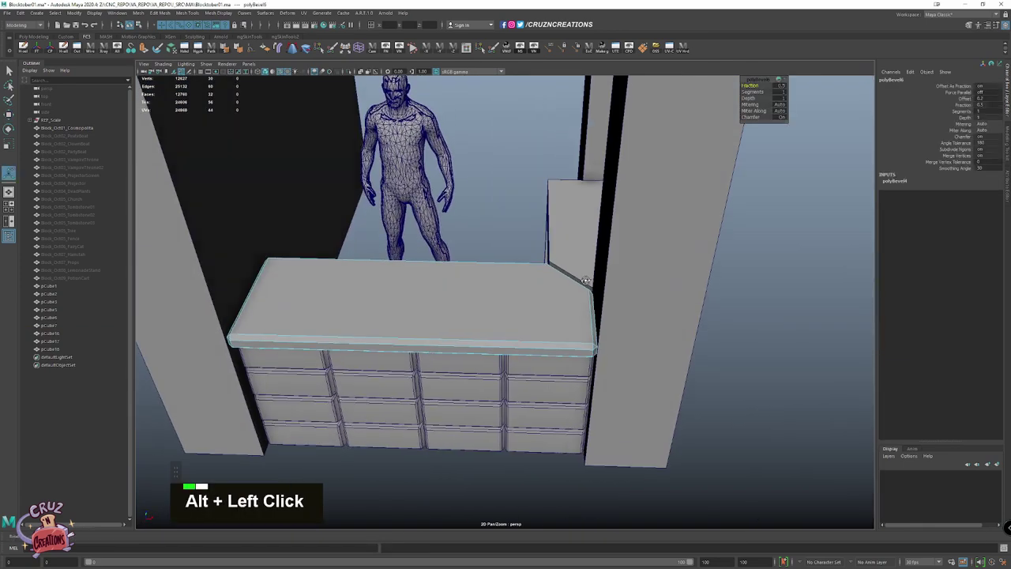
Bevel the edges of both countertop slabs to give them angled, rounded corners
{"action": "left_click", "coordinate": [586, 243]}
{"action": "right_click", "coordinate": [571, 172]}
{"action": "left_click", "coordinate": [531, 191]}
{"action": "right_click", "coordinate": [762, 323]}
{"action": "left_click", "coordinate": [187, 99]}
{"action": "scroll", "scroll_direction": "up", "scroll_amount": 3}
{"action": "left_click", "coordinate": [186, 99]}
{"action": "key", "text": "w"}
{"action": "scroll", "scroll_direction": "up", "scroll_amount": 3}
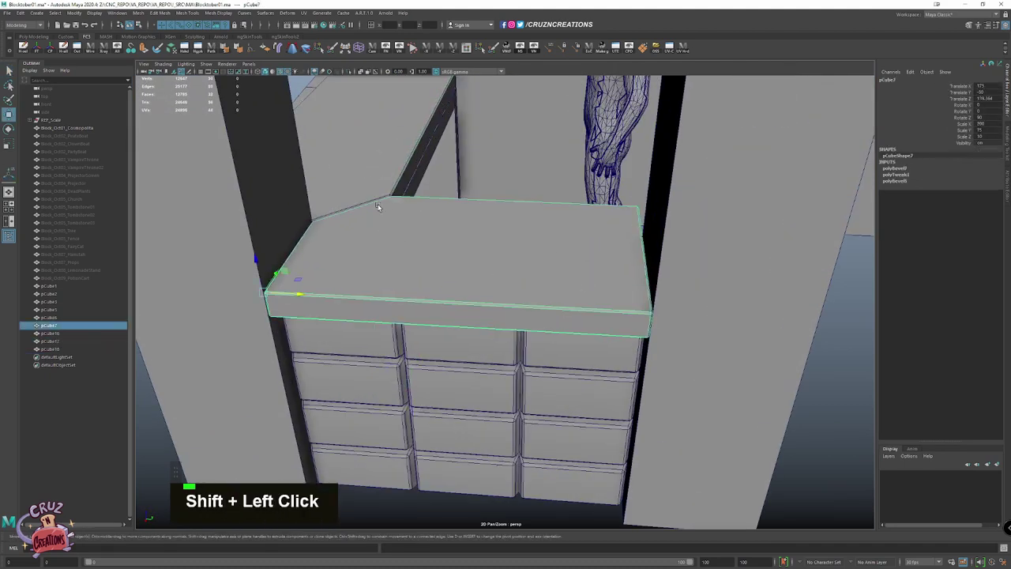
{"action": "key", "text": "w"}
{"action": "left_click", "coordinate": [227, 47]}
{"action": "scroll", "scroll_direction": "down", "scroll_amount": 3}
{"action": "scroll", "scroll_direction": "down", "scroll_amount": 3}
{"action": "key", "text": "shift+alt+w"}
{"action": "left_click", "coordinate": [212, 107]}
{"action": "scroll", "scroll_direction": "down", "scroll_amount": 3}
{"action": "scroll", "scroll_direction": "up", "scroll_amount": 3}
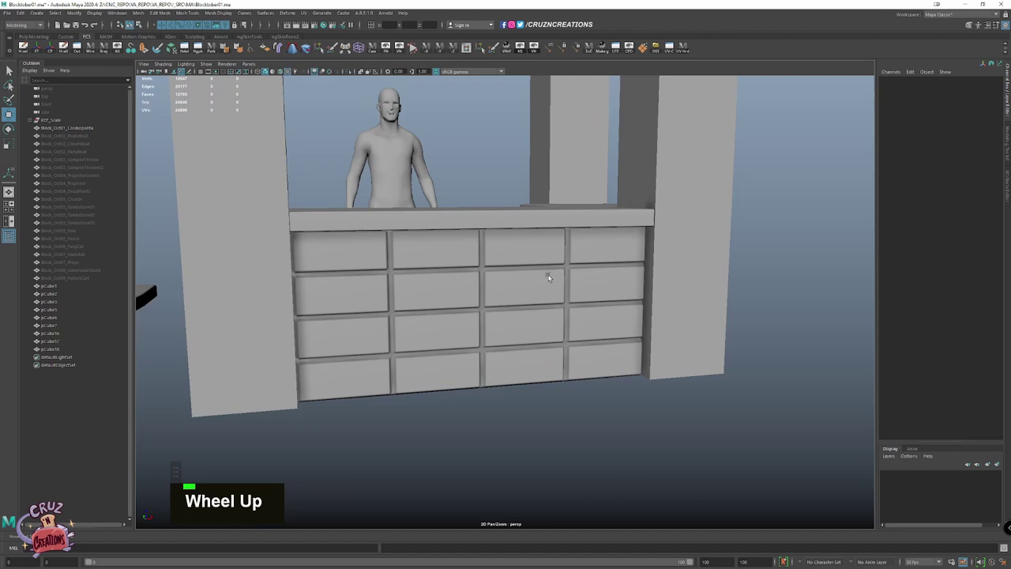
Duplicate the countertop slab and scale it into a thin plank
{"action": "left_click", "coordinate": [529, 212]}
{"action": "key", "text": "w"}
{"action": "scroll", "scroll_direction": "up", "scroll_amount": 3}
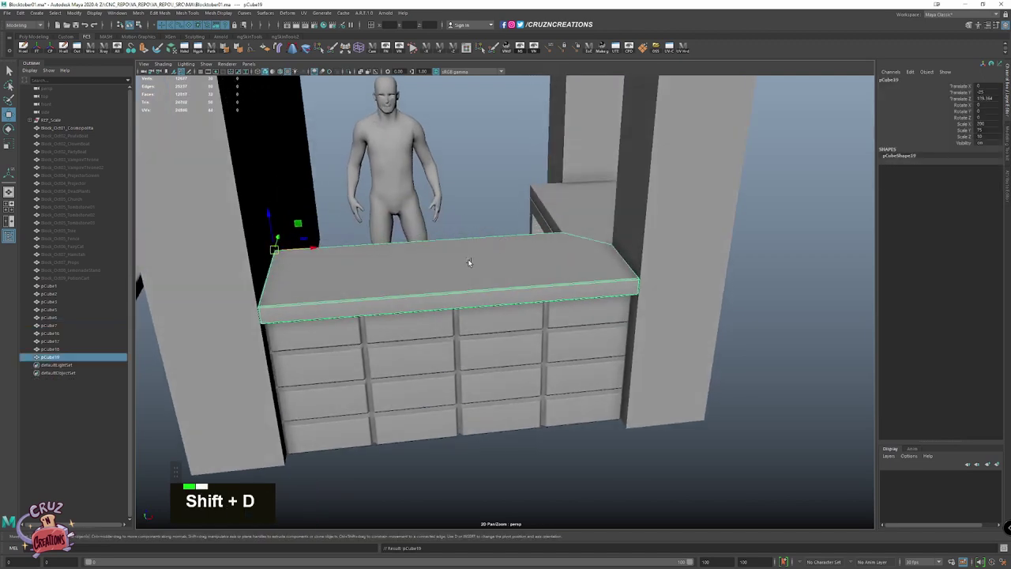
{"action": "left_click", "coordinate": [272, 274]}
{"action": "key", "text": "w"}
{"action": "key", "text": "`"}
{"action": "left_click", "coordinate": [200, 322]}
{"action": "key", "text": "w"}
{"action": "left_click", "coordinate": [309, 309]}
{"action": "scroll", "scroll_direction": "up", "scroll_amount": 3}
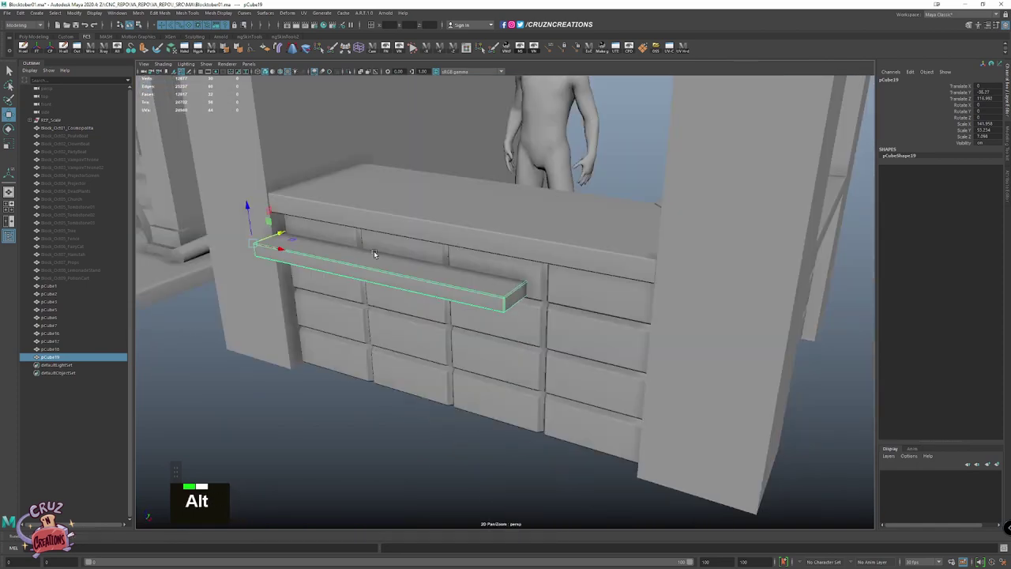
Position the plank as a ledge over the upper-left drawers and add a small cube at its corner
{"action": "left_click", "coordinate": [398, 240]}
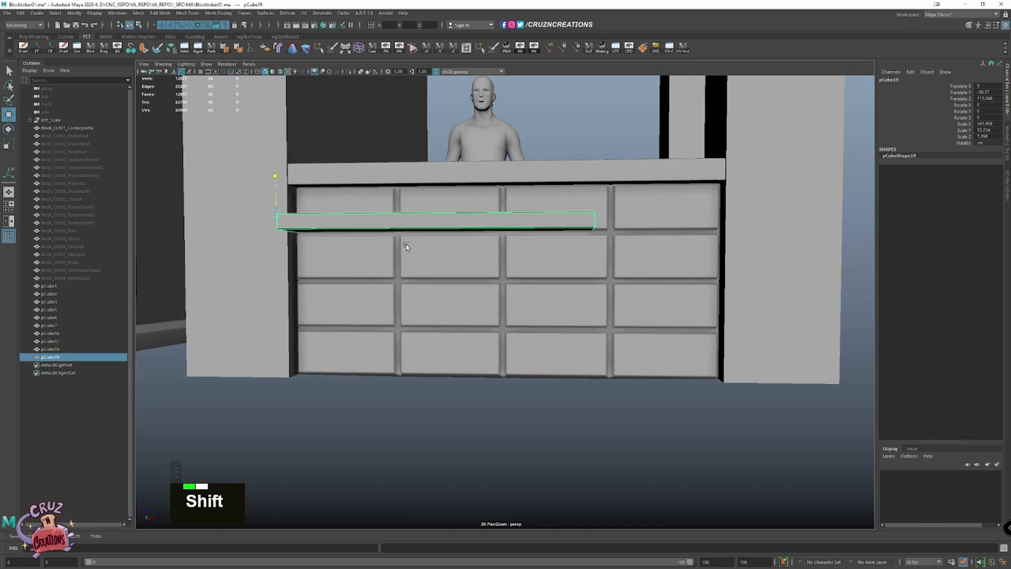
{"action": "left_click", "coordinate": [400, 260]}
{"action": "scroll", "scroll_direction": "down", "scroll_amount": 3}
{"action": "left_click", "coordinate": [428, 281]}
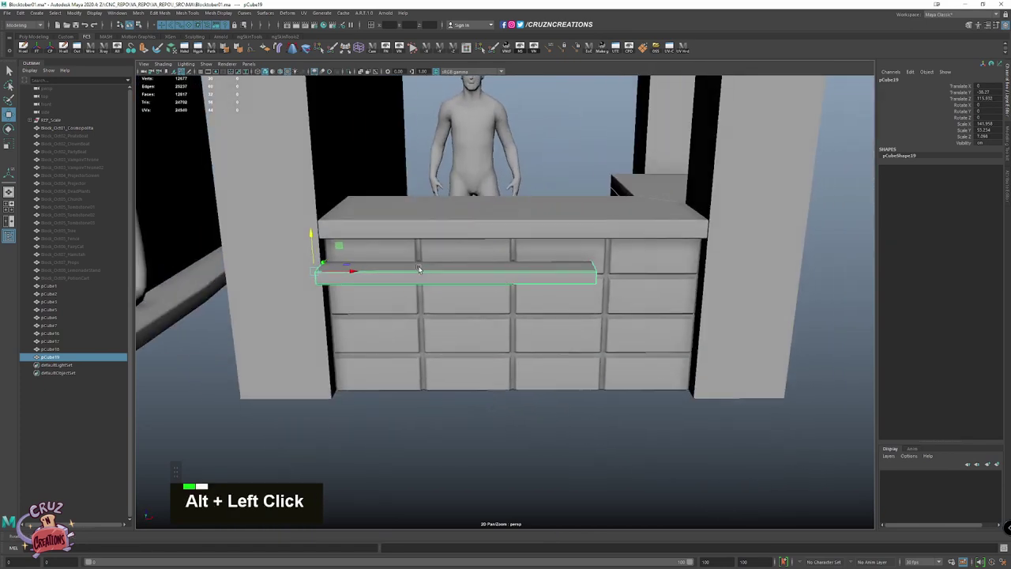
{"action": "left_click", "coordinate": [503, 196]}
{"action": "left_click", "coordinate": [539, 165]}
{"action": "key", "text": "w"}
{"action": "right_click", "coordinate": [562, 142]}
{"action": "left_click", "coordinate": [510, 200]}
{"action": "scroll", "scroll_direction": "up", "scroll_amount": 3}
Scale the cube into a small bracket and snap it under one end of the ledge
{"action": "key", "text": "alt+w"}
{"action": "key", "text": "shift+alt+w"}
{"action": "key", "text": "v"}
{"action": "key", "text": "r"}
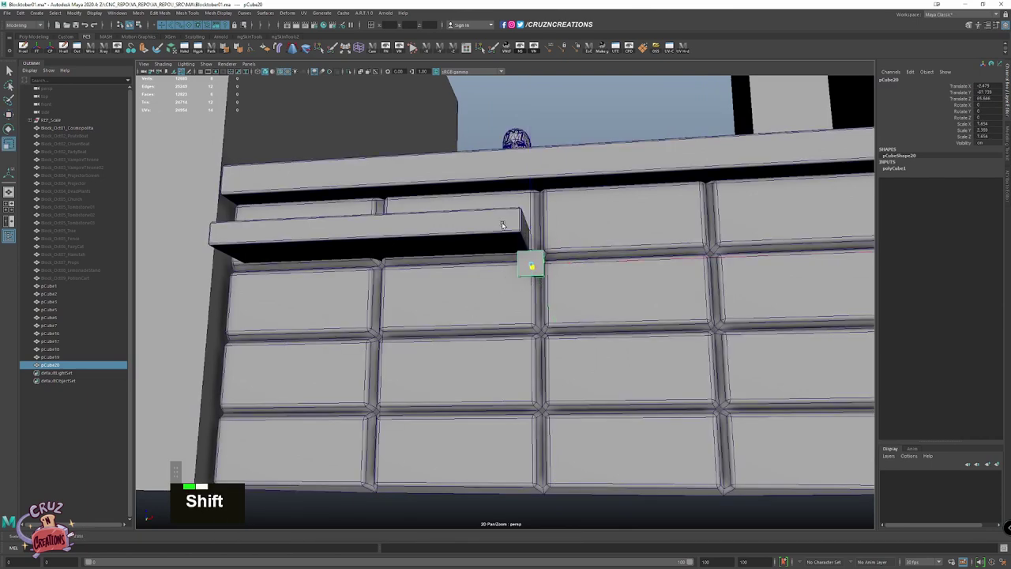
{"action": "left_click", "coordinate": [499, 197]}
{"action": "key", "text": "shift+w"}
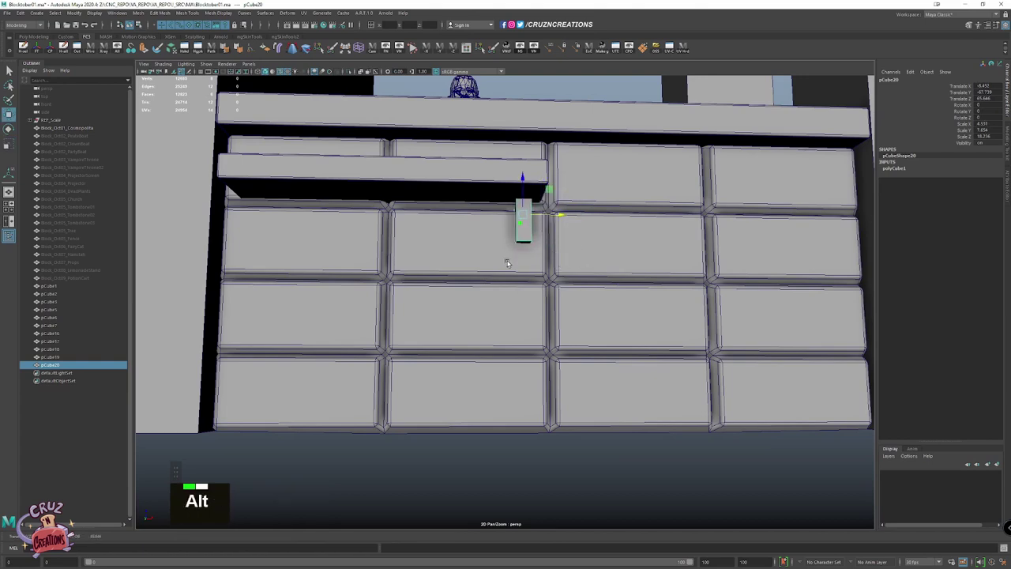
{"action": "left_click", "coordinate": [464, 267]}
{"action": "key", "text": "alt+h"}
{"action": "key", "text": "f"}
{"action": "left_click", "coordinate": [569, 236]}
{"action": "key", "text": "ctrl+shift+h"}
{"action": "key", "text": "shift+v"}
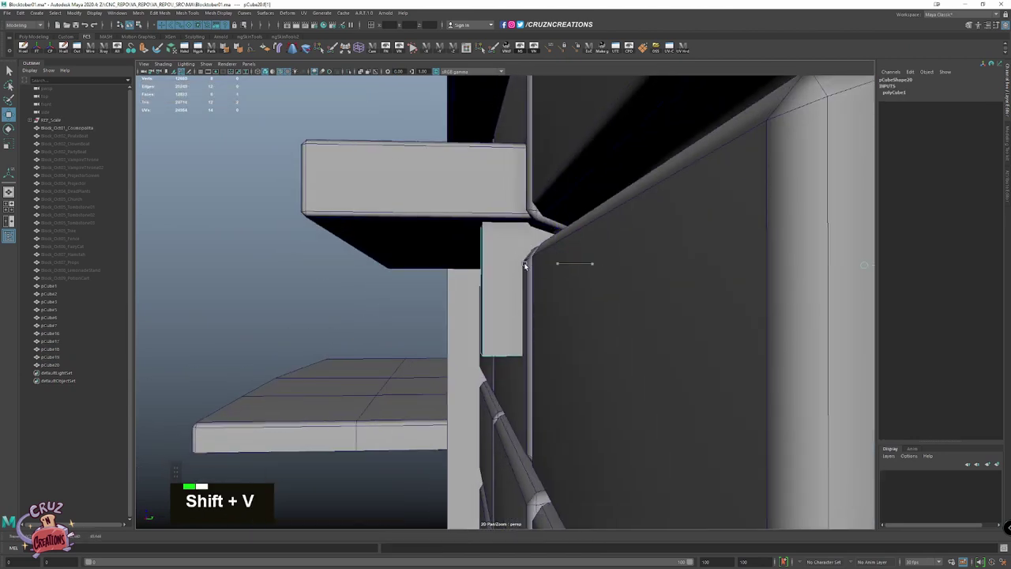
{"action": "left_click", "coordinate": [534, 251]}
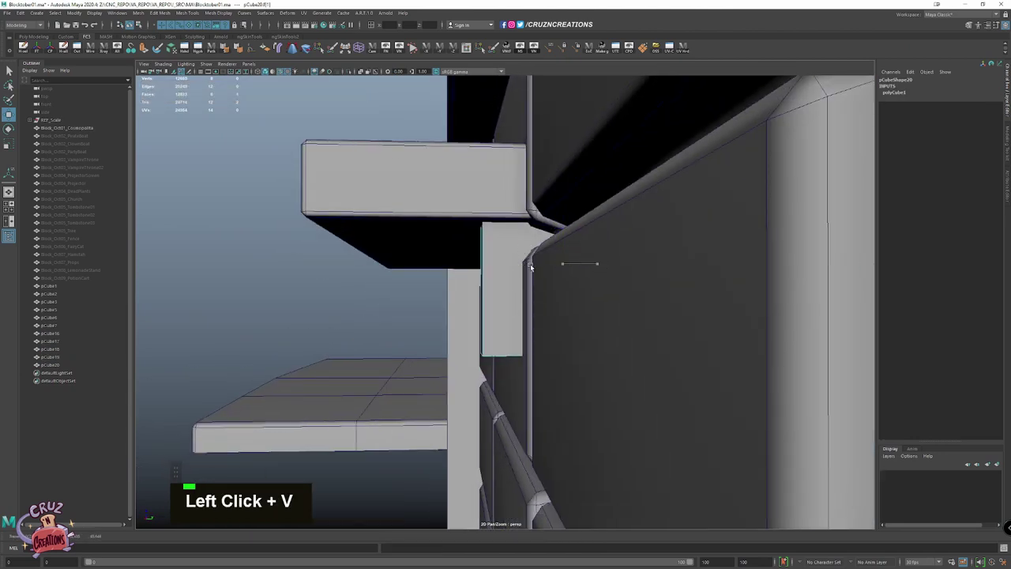
{"action": "key", "text": "v"}
{"action": "left_click", "coordinate": [506, 287]}
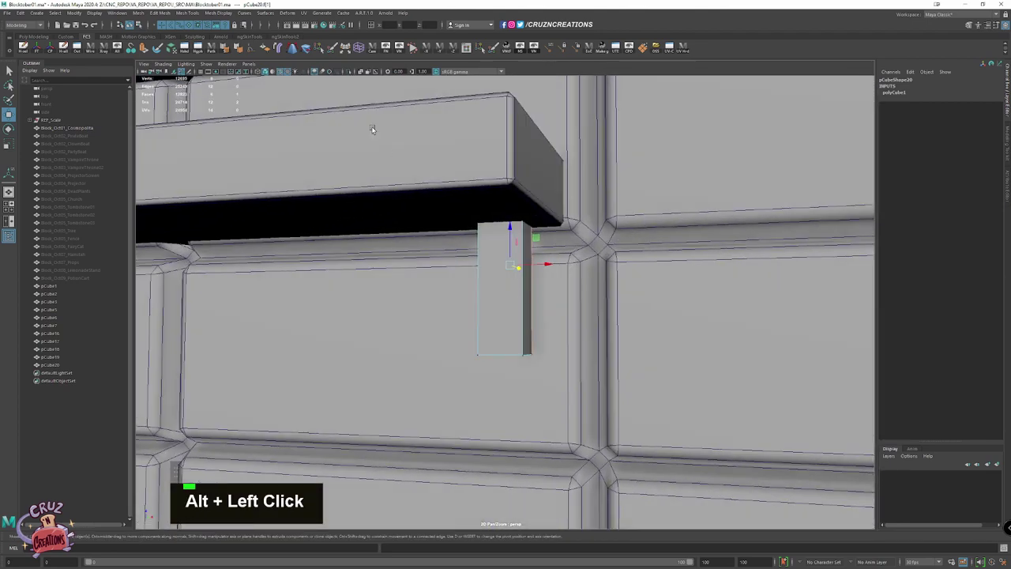
{"action": "key", "text": "w"}
{"action": "key", "text": "shift+v"}
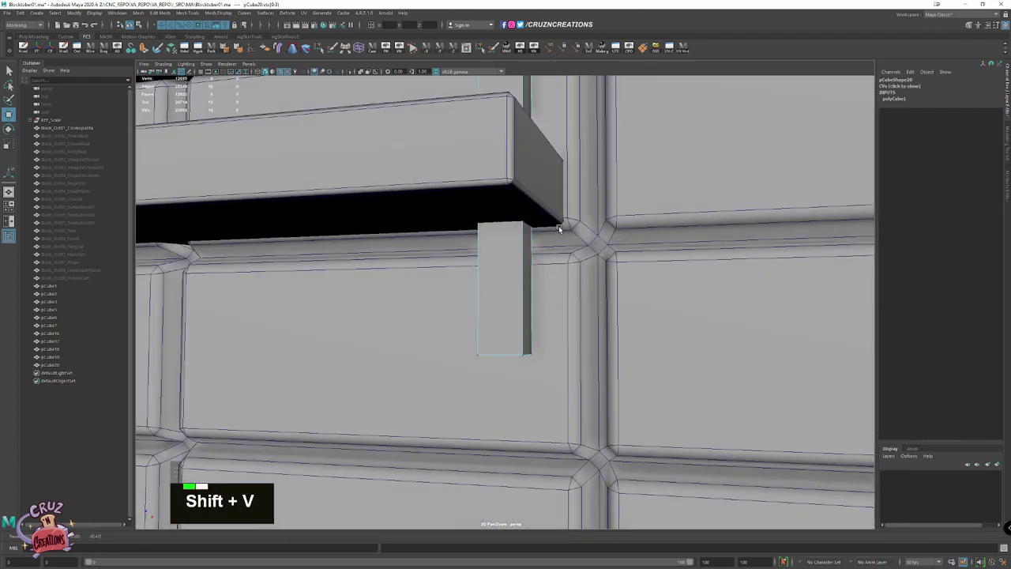
{"action": "key", "text": "z"}
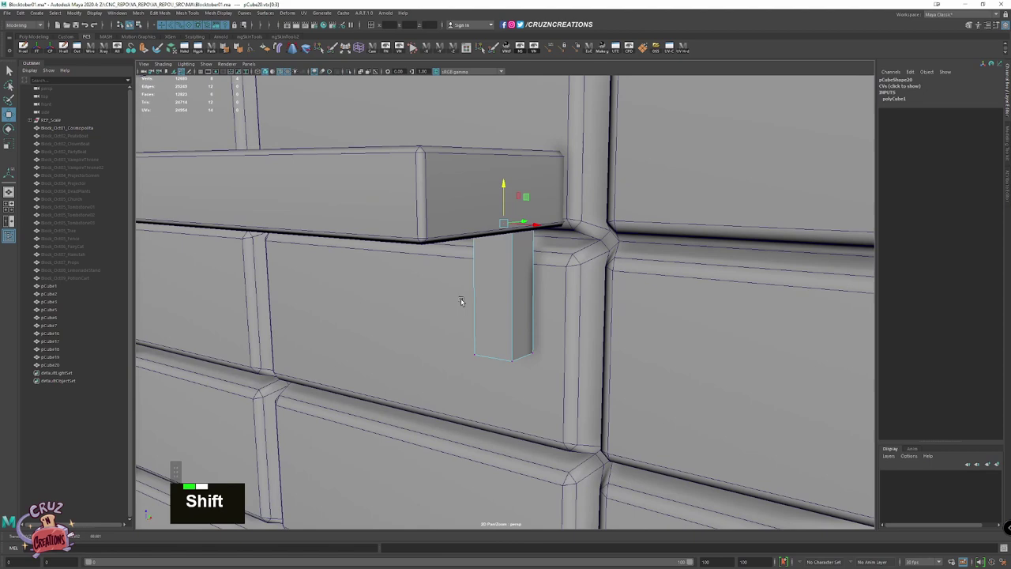
{"action": "scroll", "scroll_direction": "down", "scroll_amount": 3}
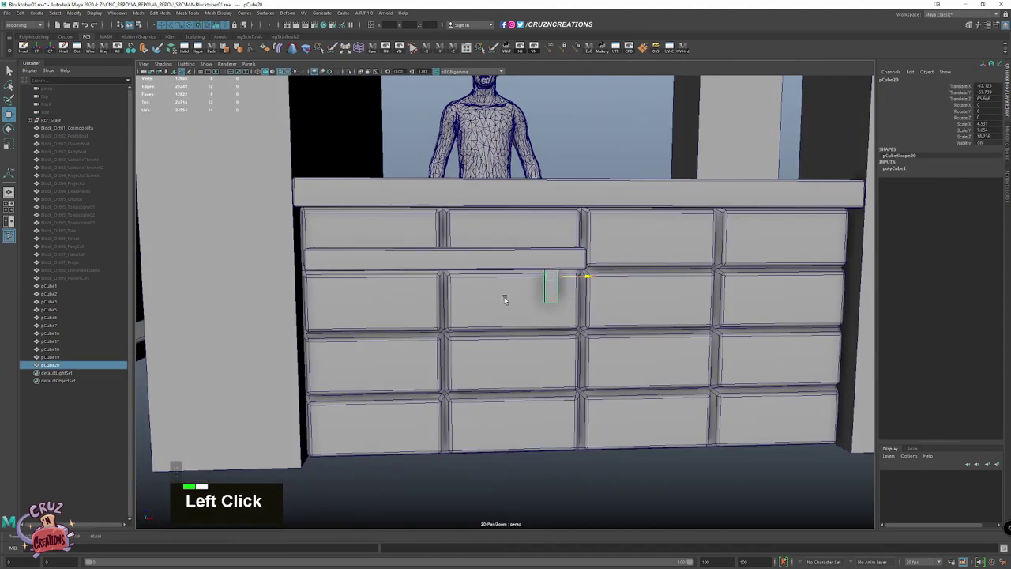
Duplicate the bracket to the ledge's other end, make a clipped-corner slab and isolate it
{"action": "key", "text": "shift+d"}
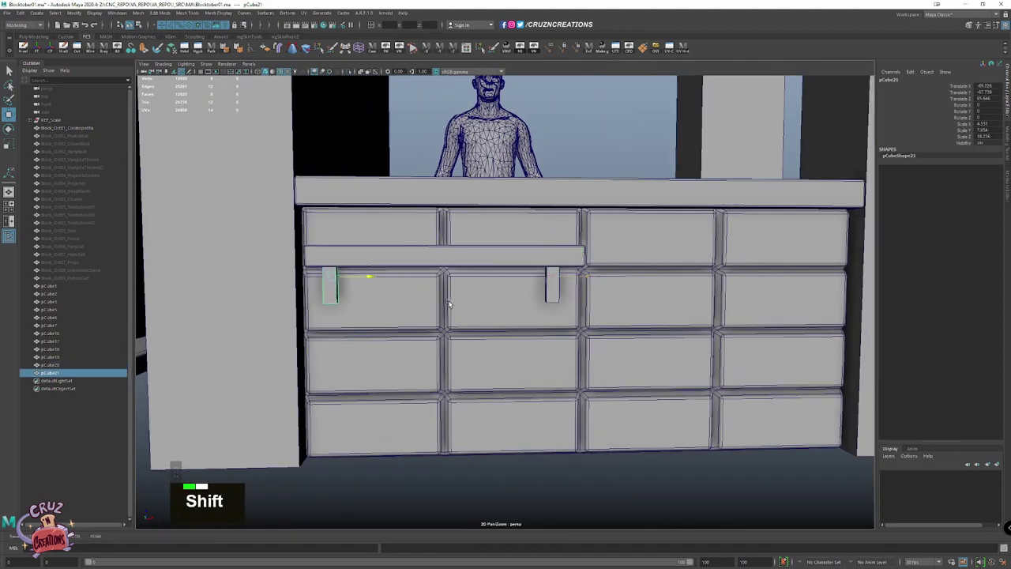
{"action": "key", "text": "d"}
{"action": "scroll", "scroll_direction": "down", "scroll_amount": 3}
{"action": "key", "text": "w"}
{"action": "left_click", "coordinate": [490, 301]}
{"action": "key", "text": "alt+w"}
{"action": "scroll", "scroll_direction": "down", "scroll_amount": 3}
{"action": "scroll", "scroll_direction": "down", "scroll_amount": 3}
{"action": "left_click", "coordinate": [468, 281]}
{"action": "key", "text": "space"}
{"action": "scroll", "scroll_direction": "down", "scroll_amount": 3}
{"action": "key", "text": "alt+h"}
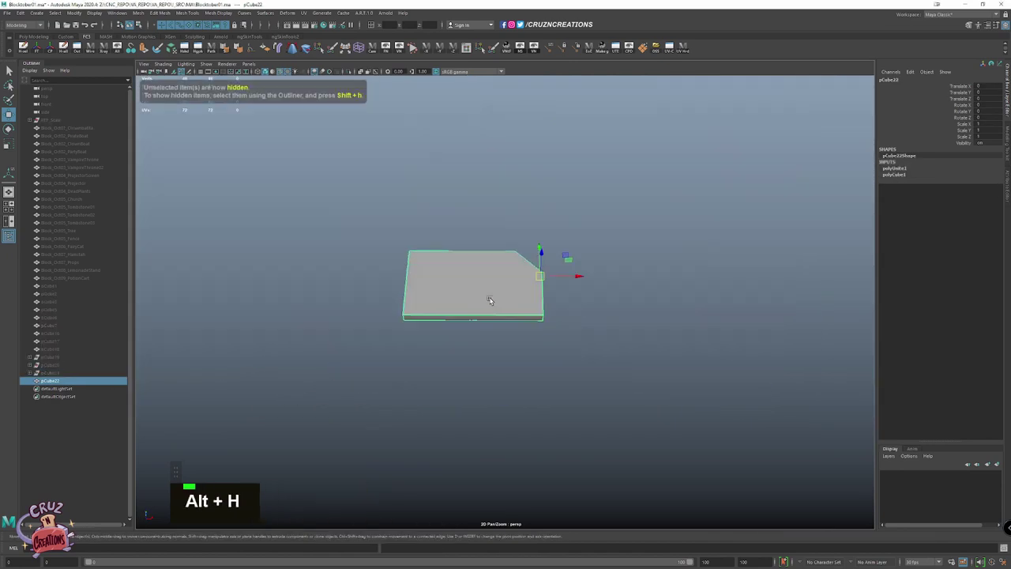
Place the clipped slab on the ledge and delete the leftover helper geometry
{"action": "right_click", "coordinate": [493, 321]}
{"action": "left_click", "coordinate": [484, 261]}
{"action": "left_click", "coordinate": [584, 359]}
{"action": "left_click", "coordinate": [561, 268]}
{"action": "scroll", "scroll_direction": "up", "scroll_amount": 3}
{"action": "left_click", "coordinate": [584, 253]}
{"action": "key", "text": "Delete"}
{"action": "left_click", "coordinate": [436, 249]}
Unhide all objects to show the finished stall beside the storefront block and save the scene
{"action": "right_click", "coordinate": [568, 231]}
{"action": "key", "text": "ctrl+shift+h"}
{"action": "scroll", "scroll_direction": "down", "scroll_amount": 3}
{"action": "key", "text": "space"}
{"action": "left_click", "coordinate": [565, 202]}
{"action": "key", "text": "ctrl+s"}
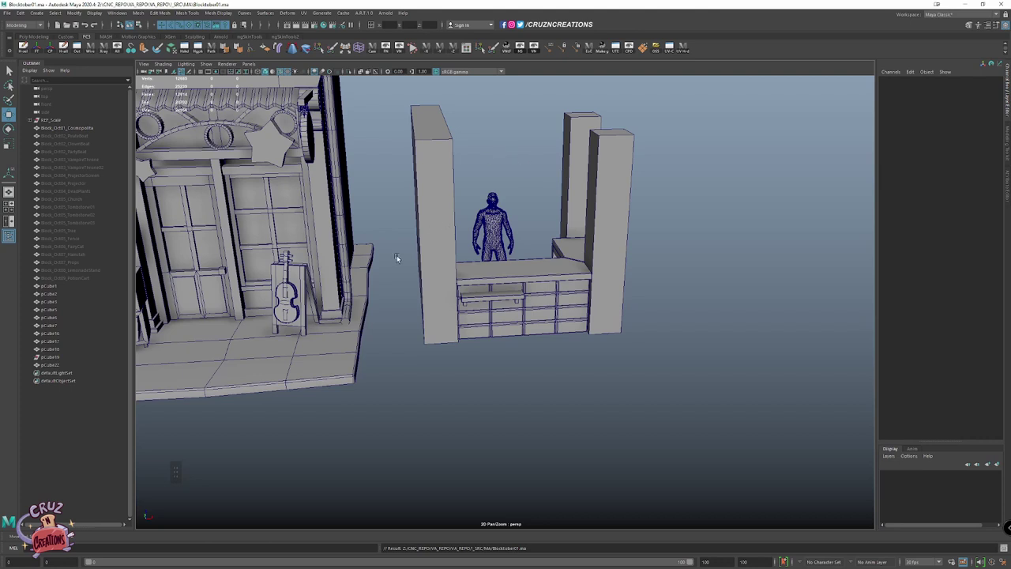
Separate the copied block's mesh and delete its building pieces, keeping only the counter stall
{"action": "scroll", "scroll_direction": "down", "scroll_amount": 3}
{"action": "left_click", "coordinate": [306, 342]}
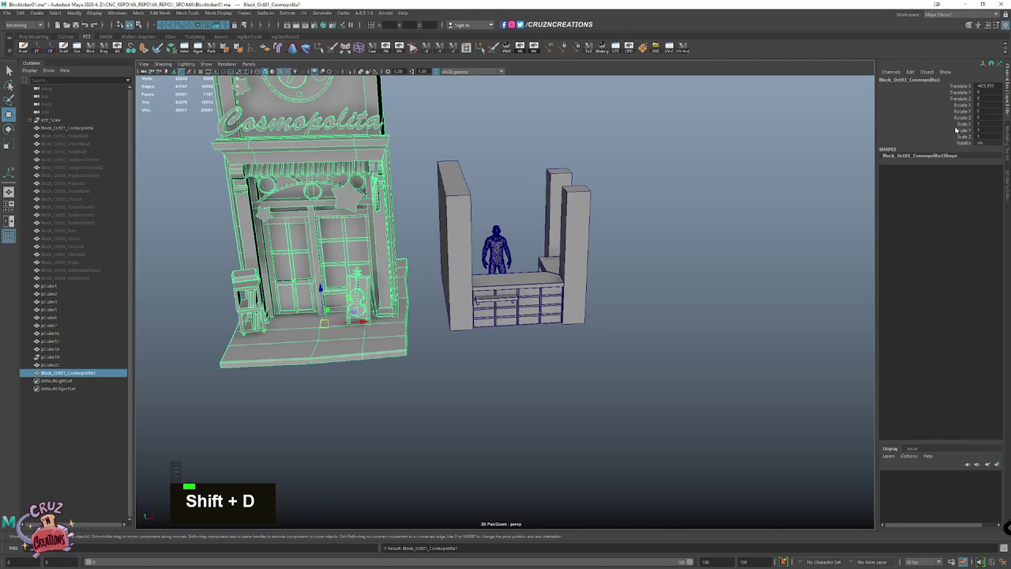
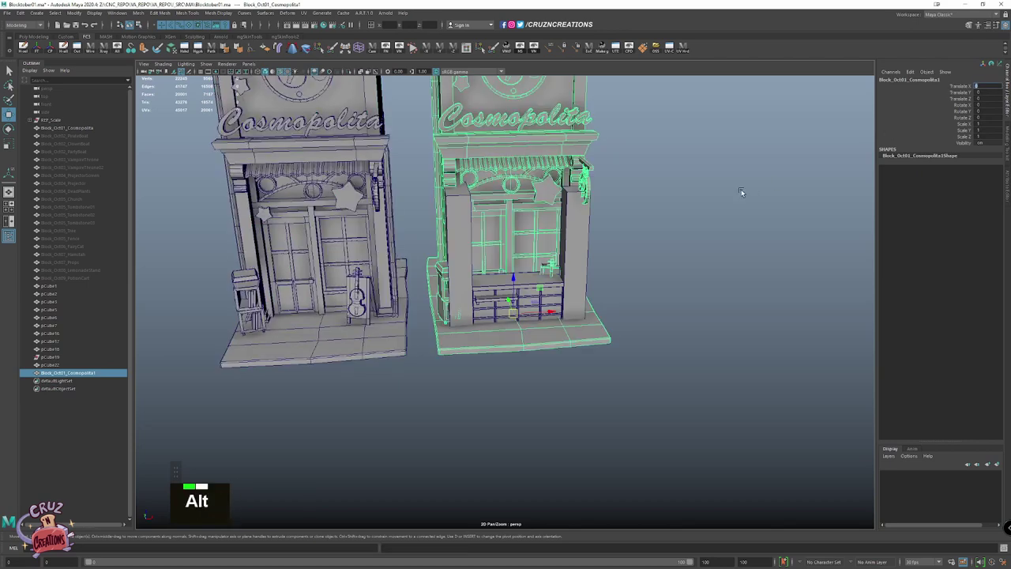
{"action": "key", "text": "f"}
{"action": "scroll", "scroll_direction": "up", "scroll_amount": 3}
{"action": "key", "text": "space"}
{"action": "left_click", "coordinate": [483, 312]}
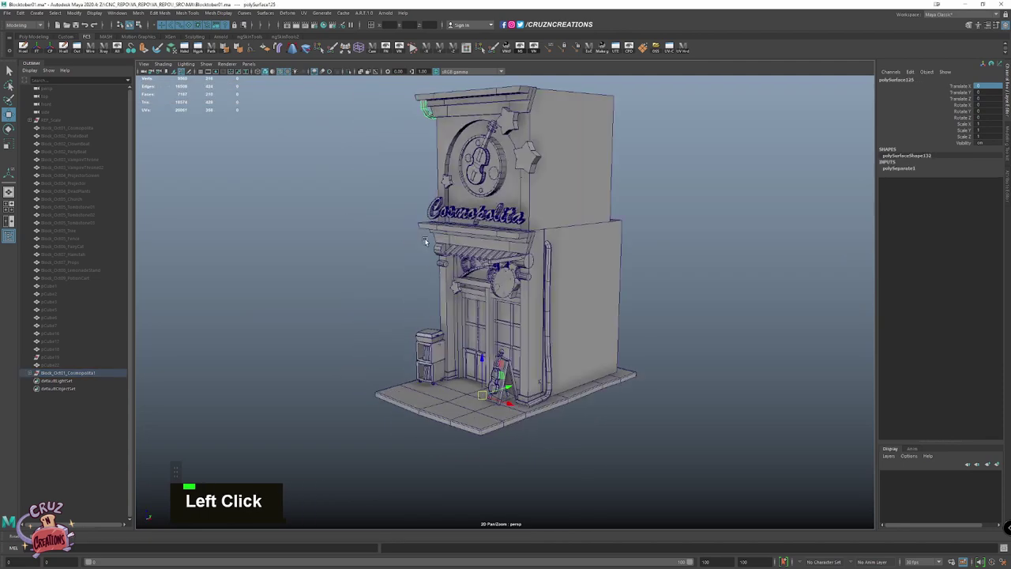
{"action": "left_click", "coordinate": [548, 270]}
{"action": "scroll", "scroll_direction": "up", "scroll_amount": 3}
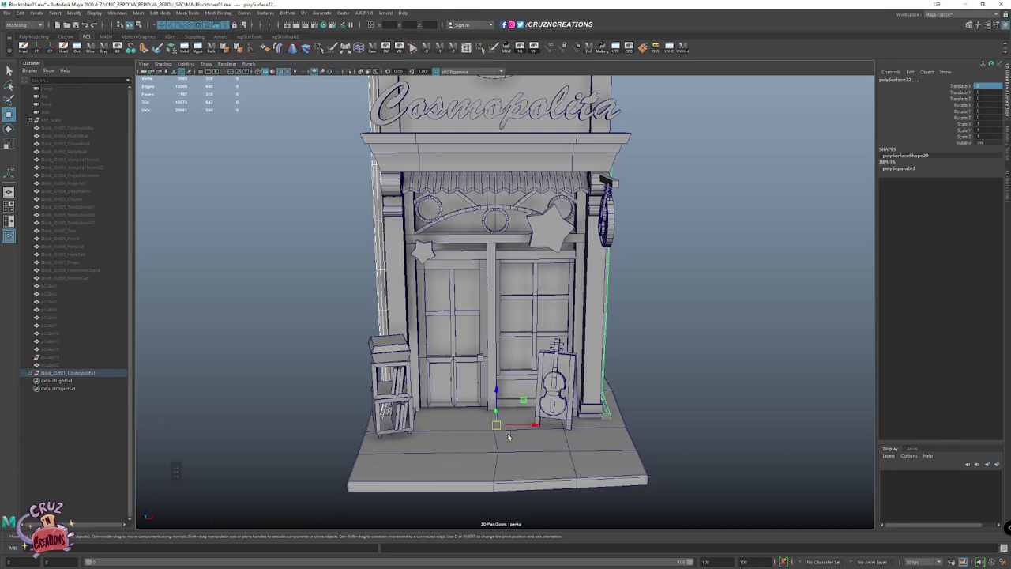
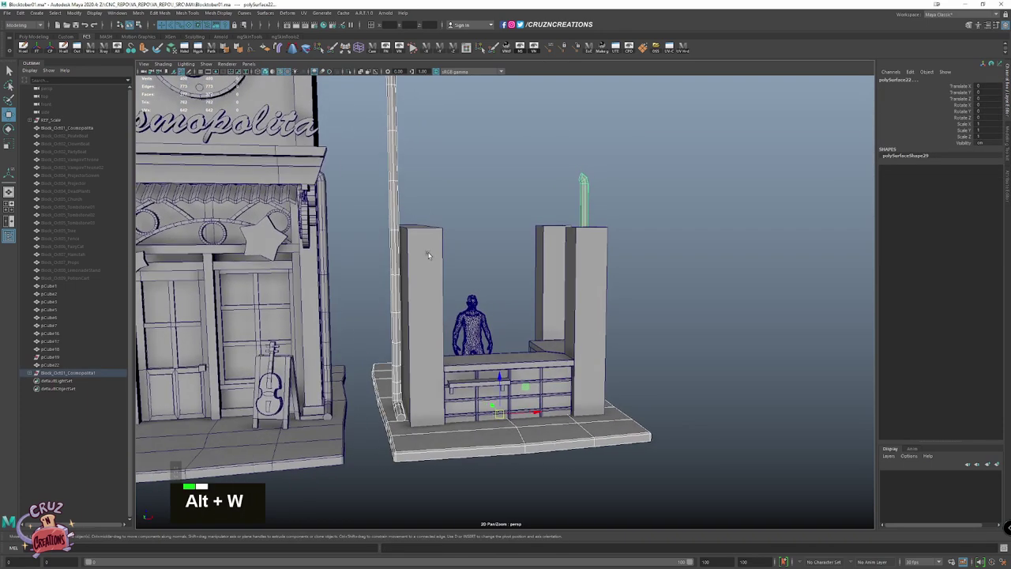
Group the counter and the figure together into one node
{"action": "scroll", "scroll_direction": "down", "scroll_amount": 3}
{"action": "left_click", "coordinate": [408, 426]}
{"action": "key", "text": "alt+w"}
{"action": "scroll", "scroll_direction": "up", "scroll_amount": 3}
{"action": "key", "text": "space"}
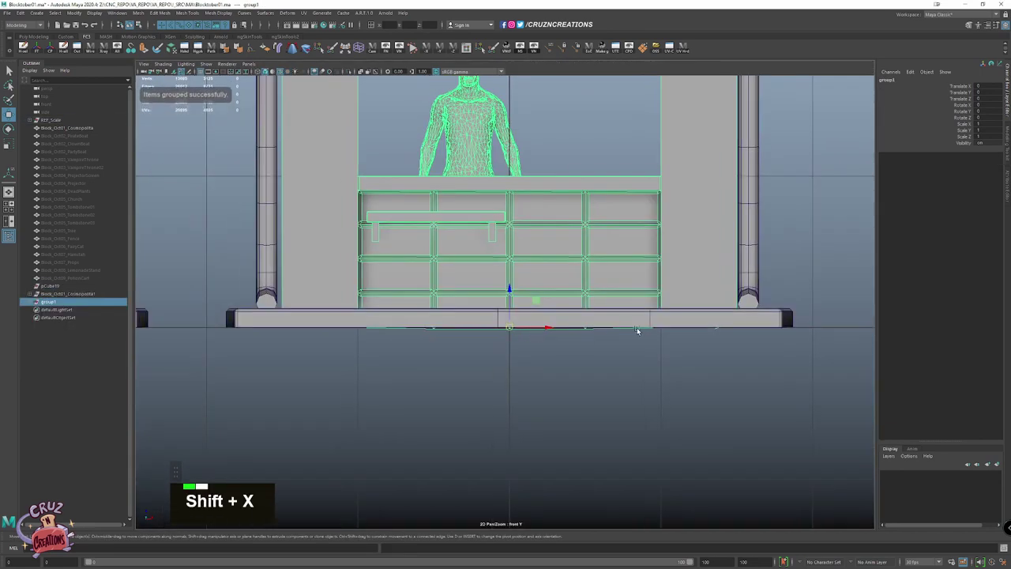
{"action": "key", "text": "shift+v"}
{"action": "scroll", "scroll_direction": "down", "scroll_amount": 3}
{"action": "key", "text": "space"}
Move the drainpipes aside, away from the stall, with the Move tool
{"action": "left_click", "coordinate": [646, 227]}
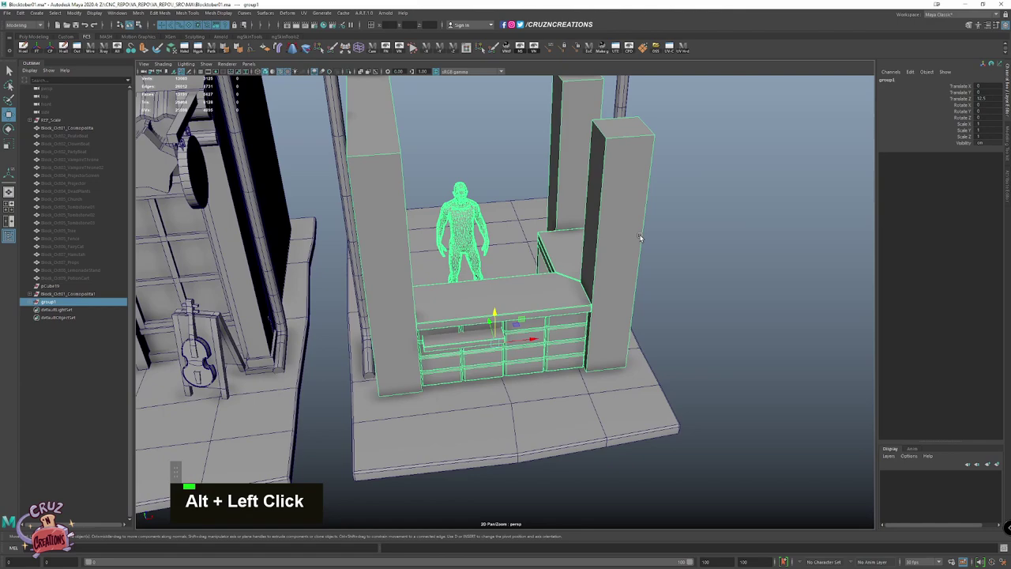
{"action": "scroll", "scroll_direction": "down", "scroll_amount": 3}
{"action": "left_click", "coordinate": [636, 270]}
{"action": "key", "text": "w"}
{"action": "scroll", "scroll_direction": "down", "scroll_amount": 3}
{"action": "left_click", "coordinate": [561, 278]}
{"action": "left_click", "coordinate": [593, 280]}
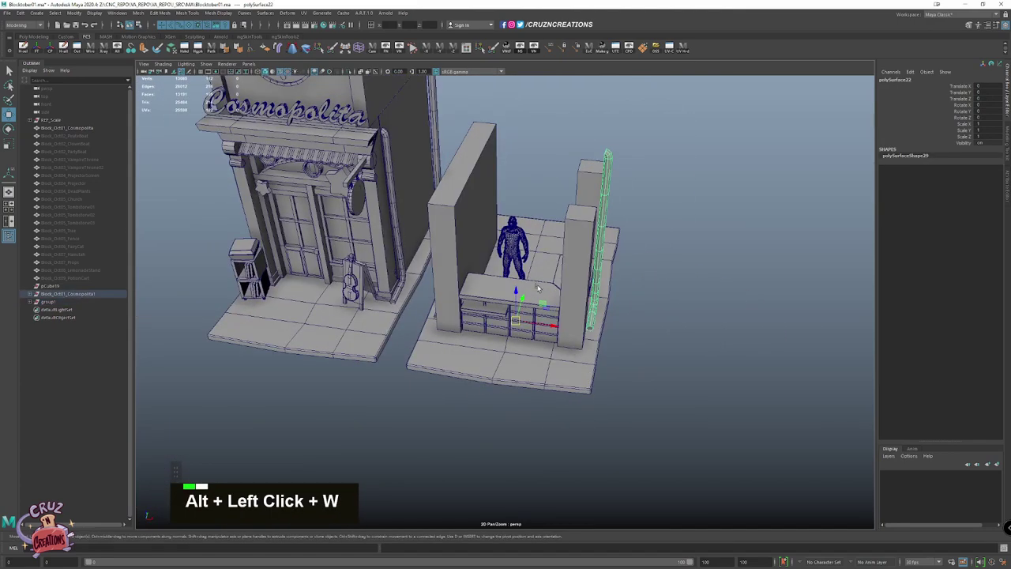
{"action": "left_click", "coordinate": [443, 184]}
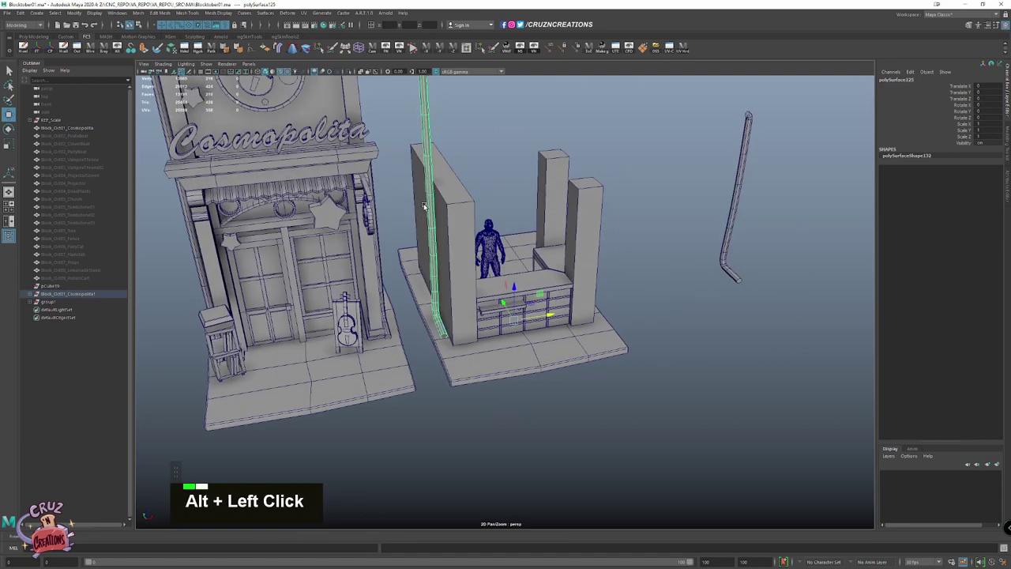
{"action": "scroll", "scroll_direction": "up", "scroll_amount": 3}
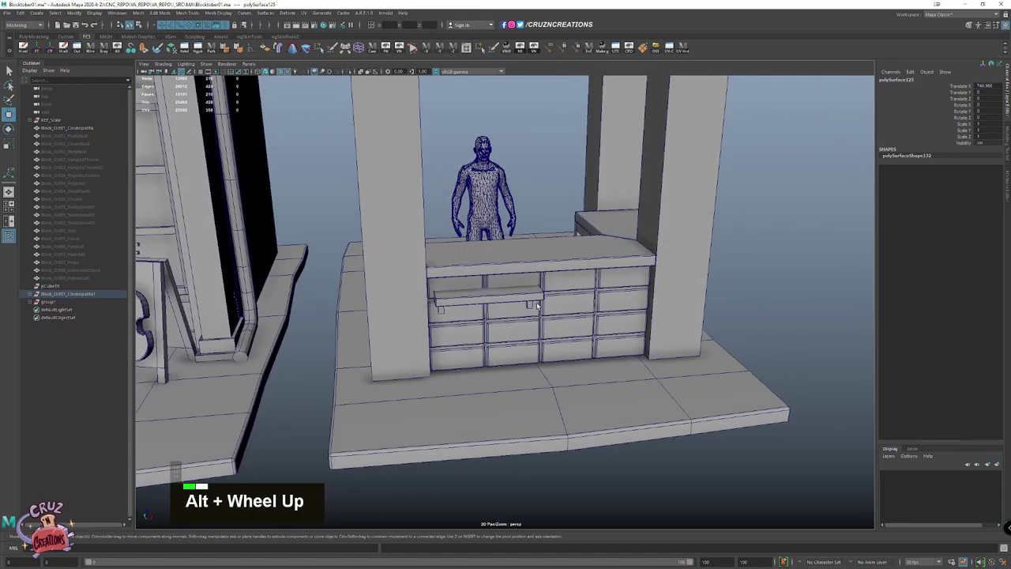
{"action": "left_click", "coordinate": [531, 443]}
Bring in the storefront copy's platform base and set stepped slabs along the stall's side
{"action": "key", "text": "w"}
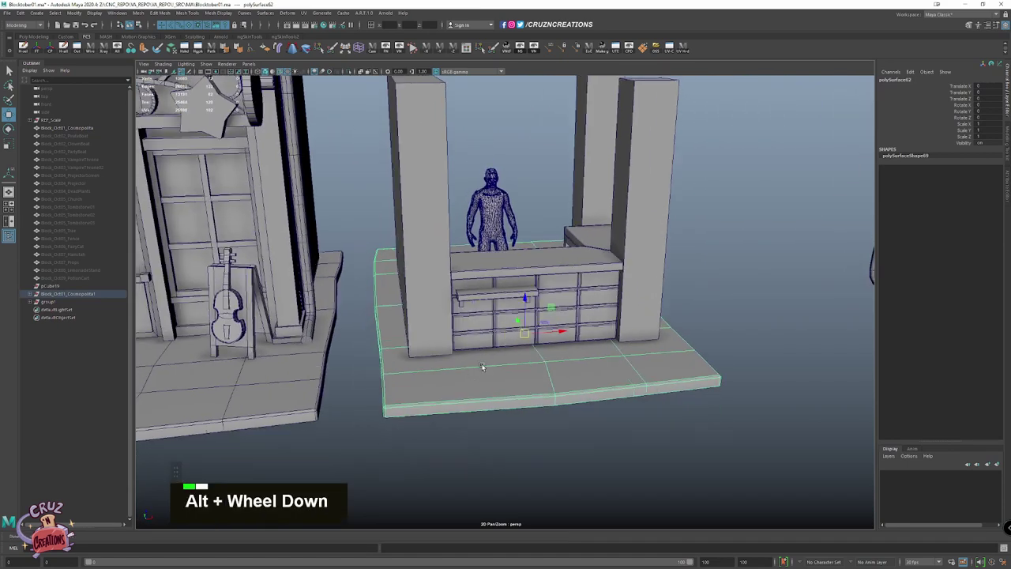
{"action": "left_click", "coordinate": [490, 338]}
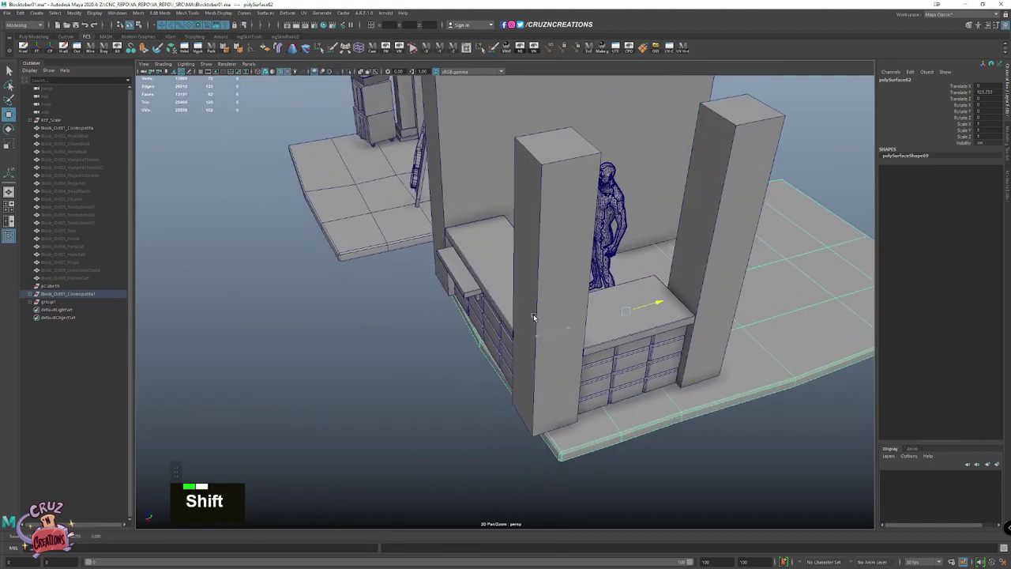
{"action": "left_click", "coordinate": [459, 334]}
{"action": "scroll", "scroll_direction": "up", "scroll_amount": 3}
{"action": "scroll", "scroll_direction": "up", "scroll_amount": 3}
{"action": "left_click", "coordinate": [490, 353]}
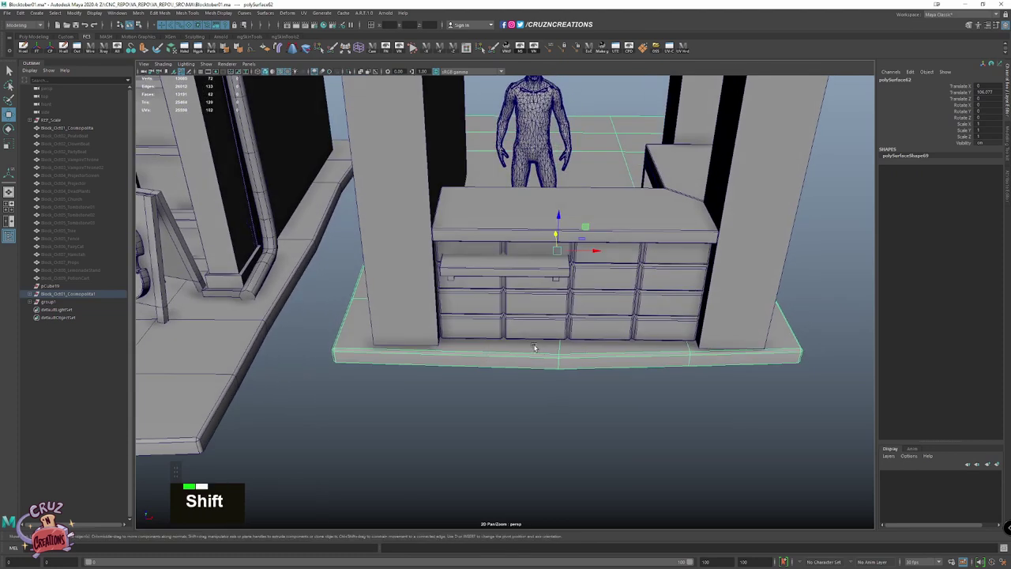
{"action": "scroll", "scroll_direction": "down", "scroll_amount": 3}
{"action": "left_click", "coordinate": [532, 340]}
{"action": "scroll", "scroll_direction": "down", "scroll_amount": 3}
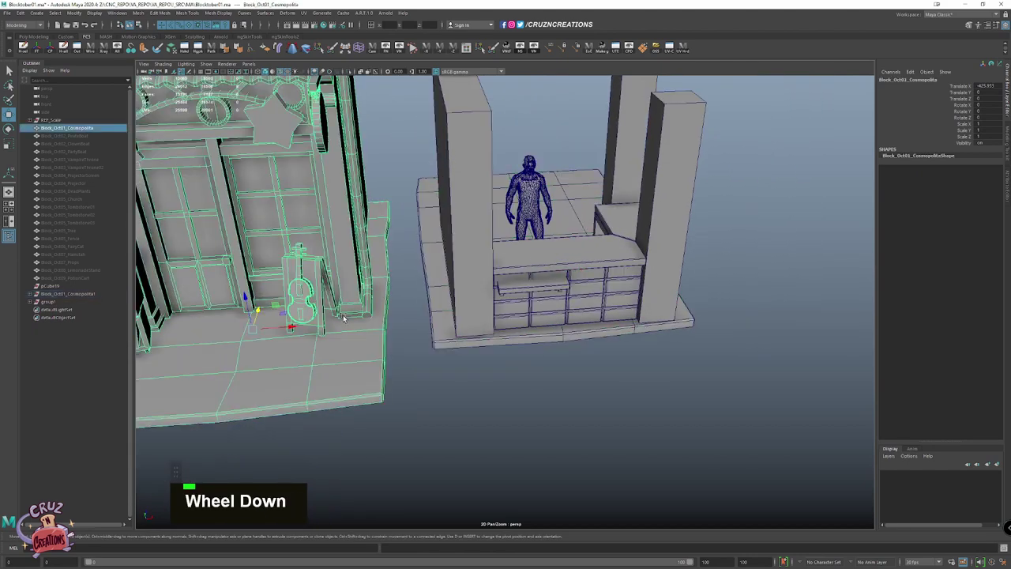
{"action": "left_click", "coordinate": [443, 300]}
{"action": "scroll", "scroll_direction": "up", "scroll_amount": 3}
{"action": "left_click", "coordinate": [437, 347]}
{"action": "left_click", "coordinate": [505, 327]}
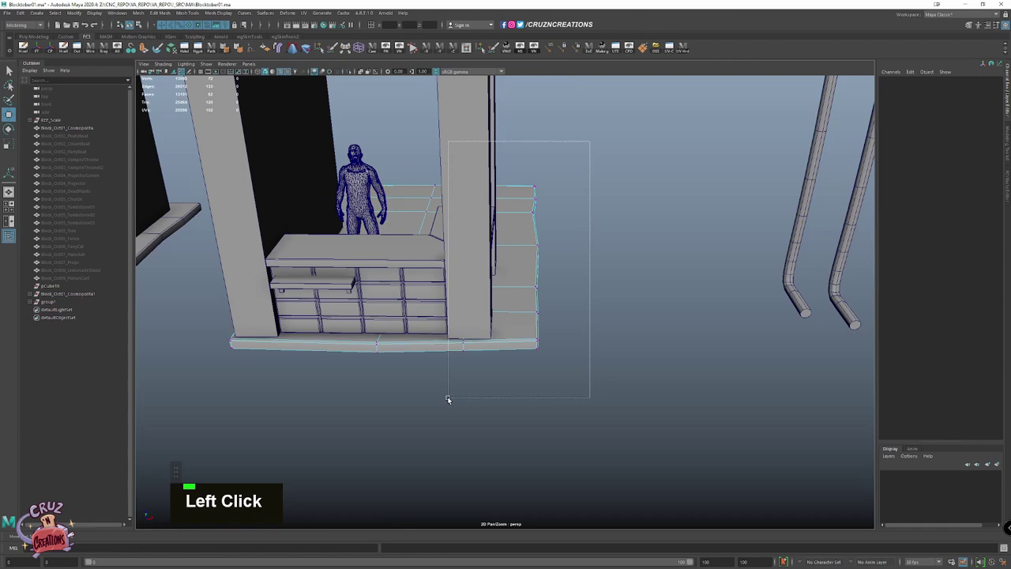
Pull the platform's side vertices outward and divide the extension with extra edge loops
{"action": "key", "text": "w"}
{"action": "left_click", "coordinate": [603, 357]}
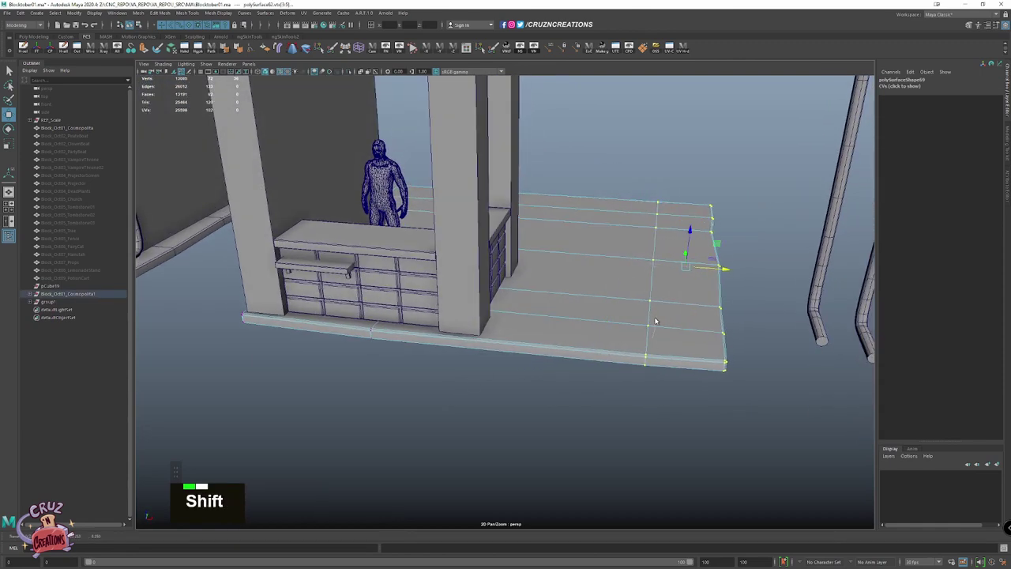
{"action": "left_click", "coordinate": [654, 279]}
{"action": "right_click", "coordinate": [621, 331]}
{"action": "left_click", "coordinate": [558, 277]}
{"action": "key", "text": "w"}
{"action": "scroll", "scroll_direction": "up", "scroll_amount": 3}
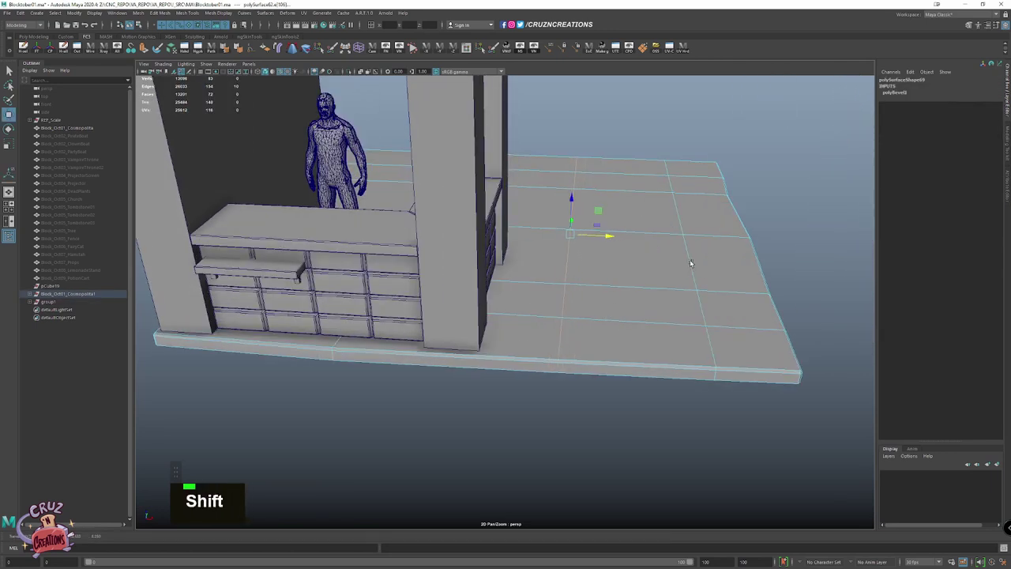
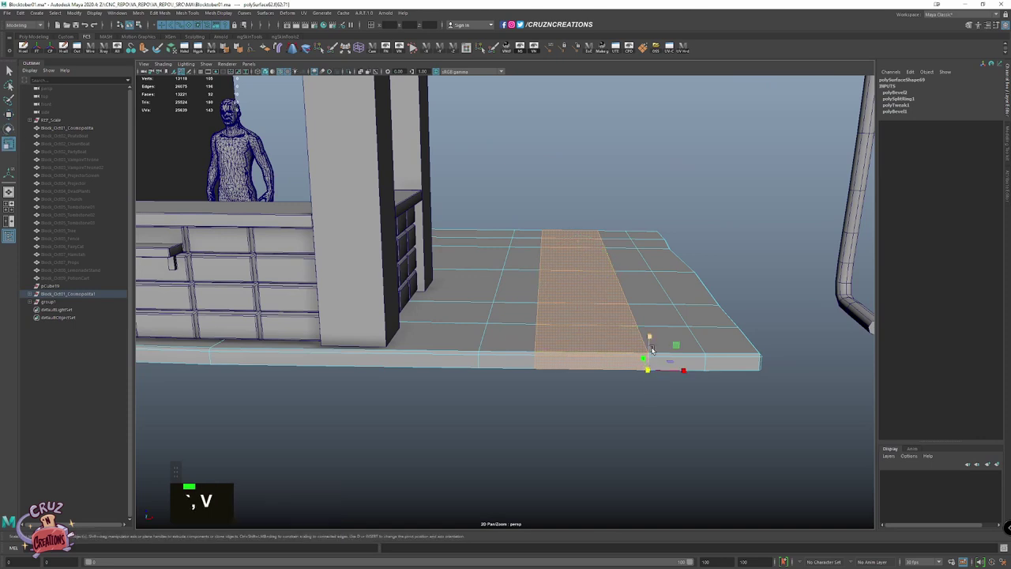
Lower the platform's face strip to form a sunken street channel
{"action": "left_click", "coordinate": [658, 348]}
{"action": "key", "text": "z"}
{"action": "left_click", "coordinate": [653, 345]}
{"action": "scroll", "scroll_direction": "down", "scroll_amount": 3}
{"action": "key", "text": "w"}
{"action": "left_click", "coordinate": [510, 279]}
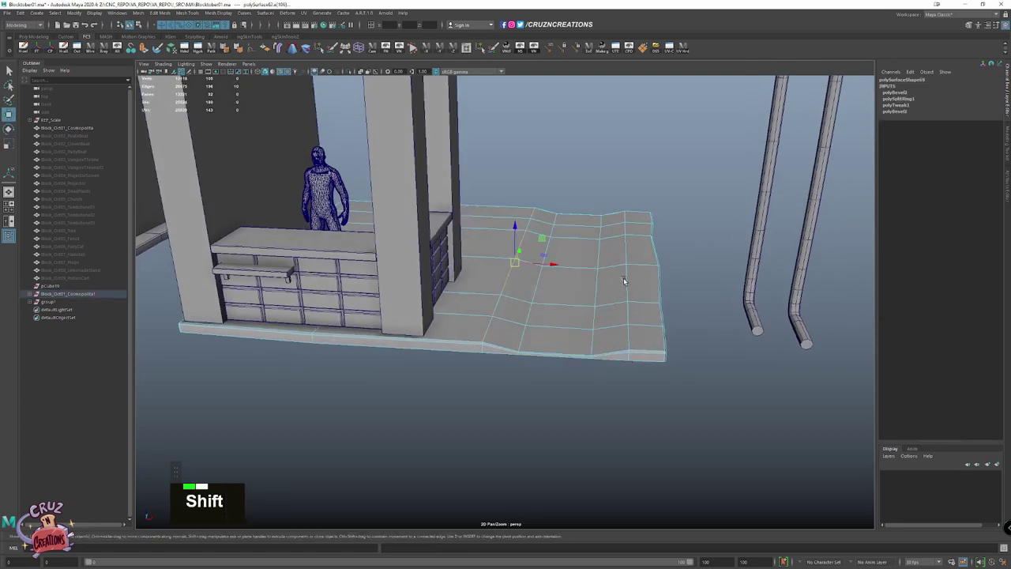
{"action": "left_click", "coordinate": [630, 277]}
{"action": "scroll", "scroll_direction": "up", "scroll_amount": 3}
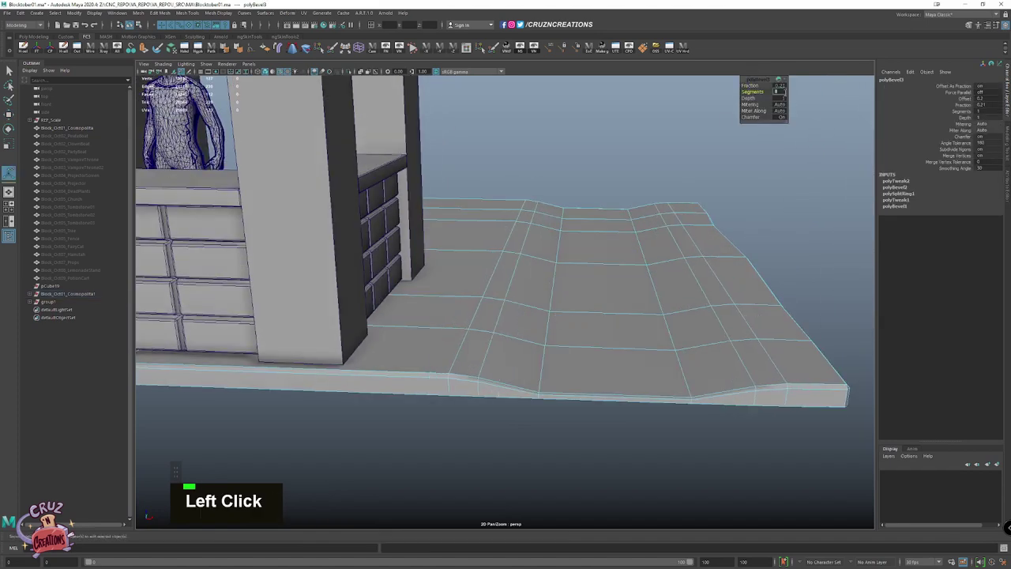
{"action": "key", "text": "2"}
{"action": "key", "text": "Tab"}
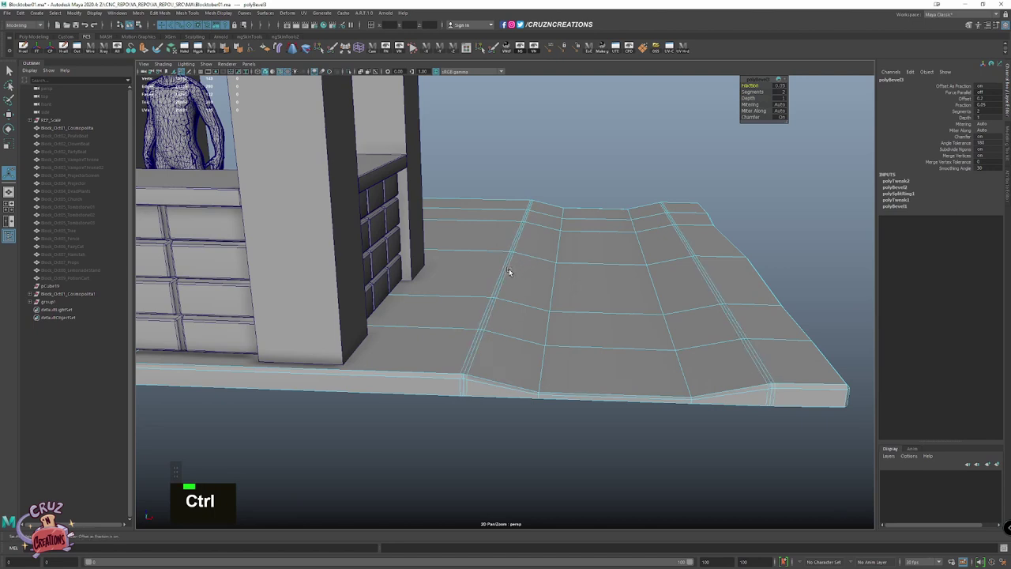
Bevel the curb edges on both sides of the strip, adjusting Fraction and Segments
{"action": "left_click", "coordinate": [507, 269]}
{"action": "left_click", "coordinate": [730, 312]}
{"action": "key", "text": "Tab"}
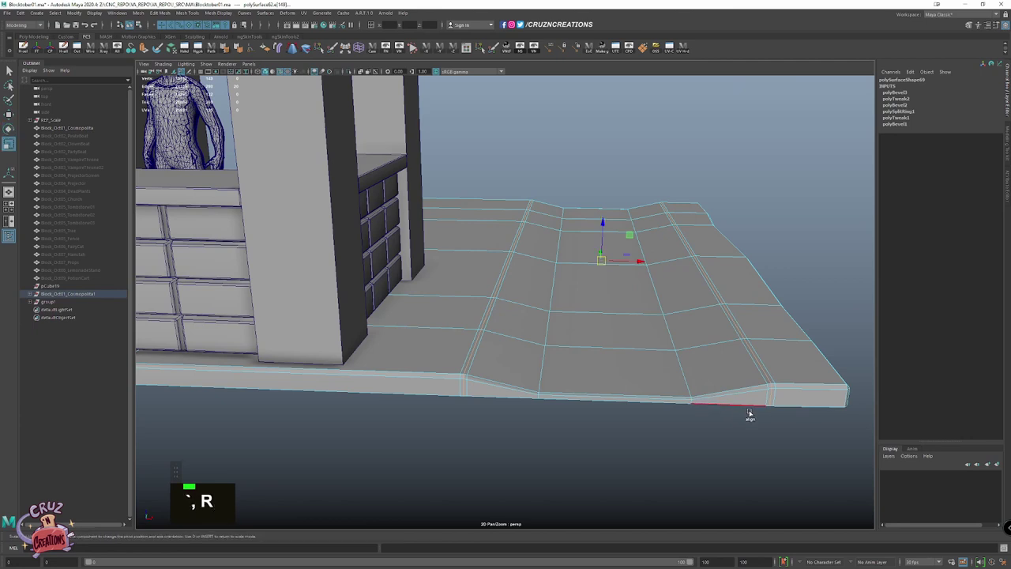
{"action": "key", "text": "v"}
{"action": "left_click", "coordinate": [777, 387]}
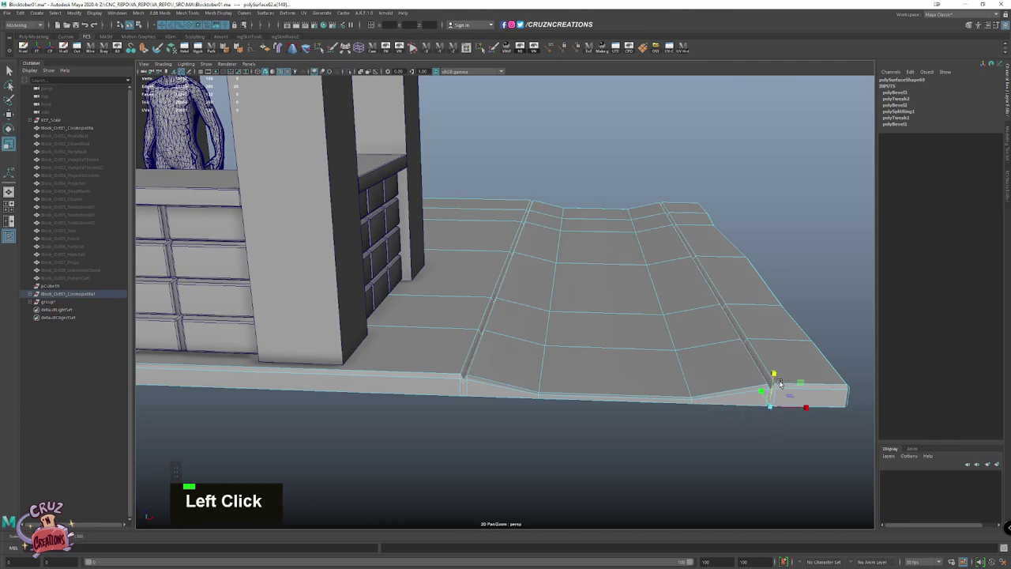
{"action": "left_click", "coordinate": [477, 355]}
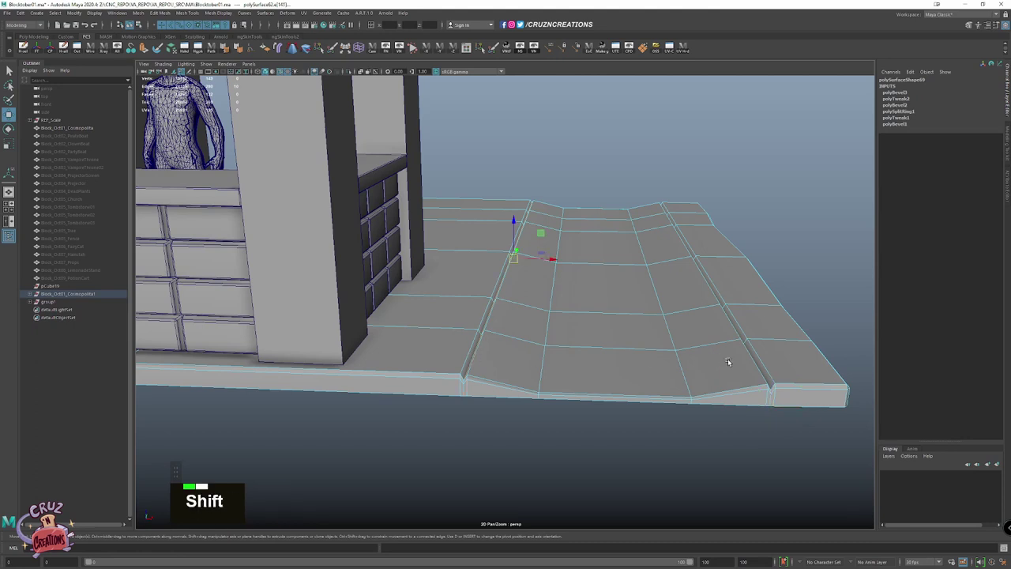
{"action": "left_click", "coordinate": [752, 355]}
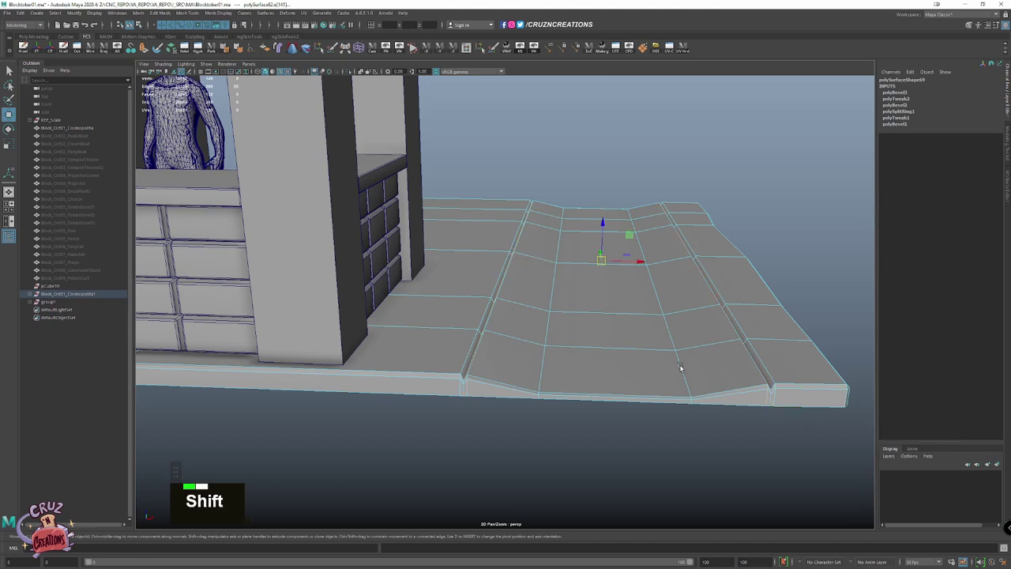
{"action": "left_click", "coordinate": [684, 364]}
{"action": "left_click", "coordinate": [551, 325]}
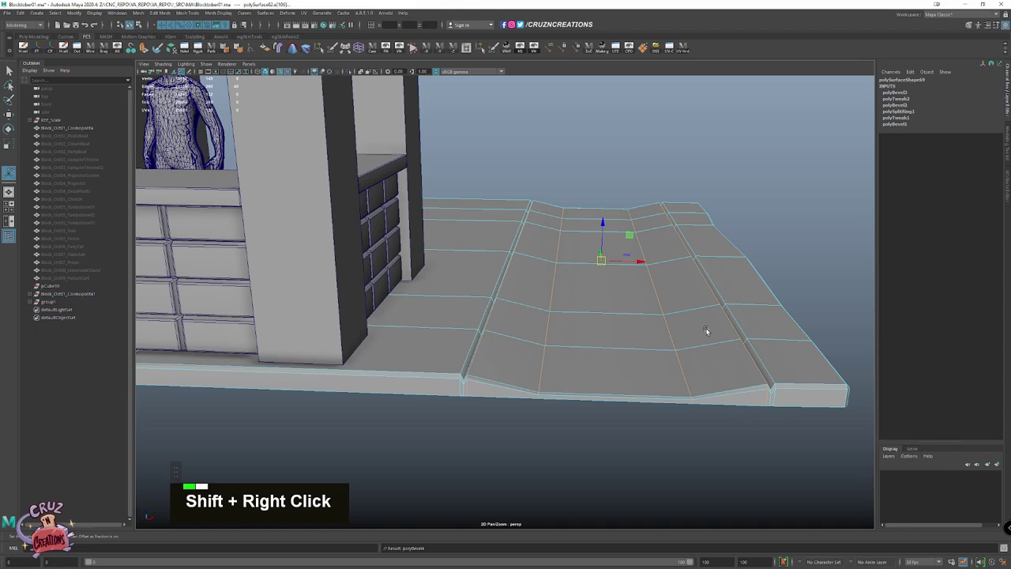
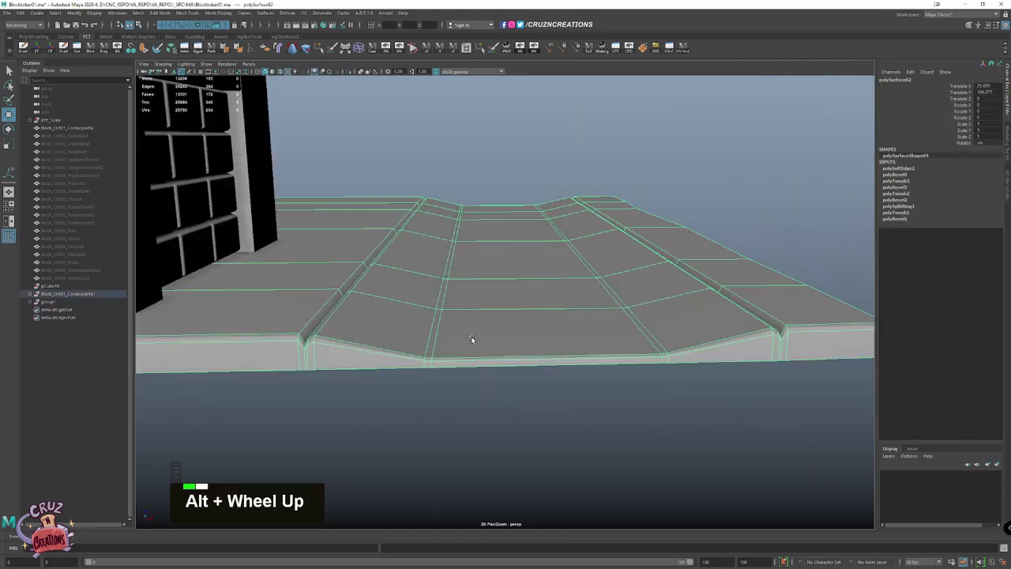
Bevel the middle edges of the street strip so it dips into a soft channel
{"action": "right_click", "coordinate": [495, 363]}
{"action": "left_click", "coordinate": [495, 361]}
{"action": "left_click", "coordinate": [483, 358]}
{"action": "left_click", "coordinate": [538, 248]}
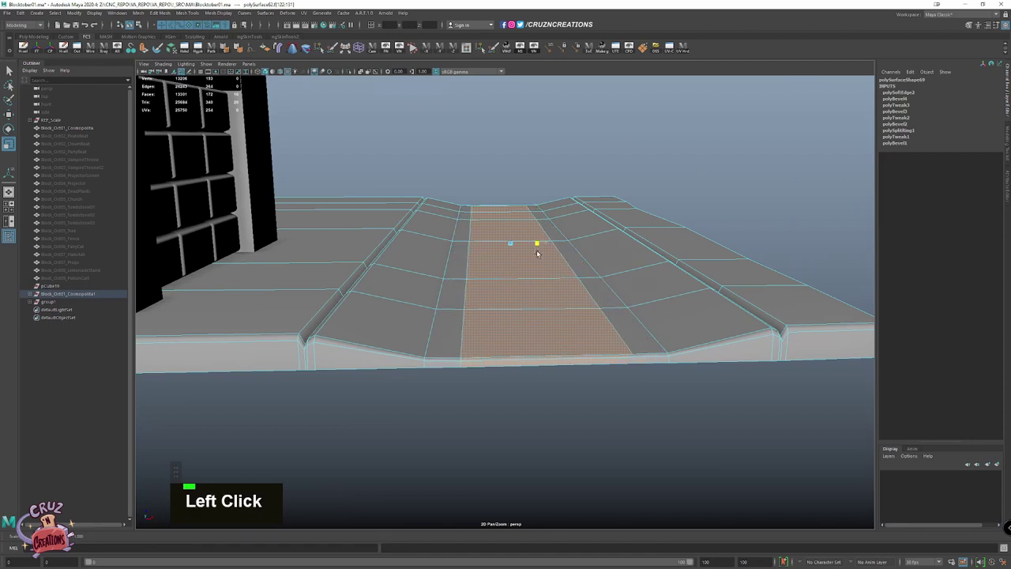
{"action": "left_click", "coordinate": [442, 287]}
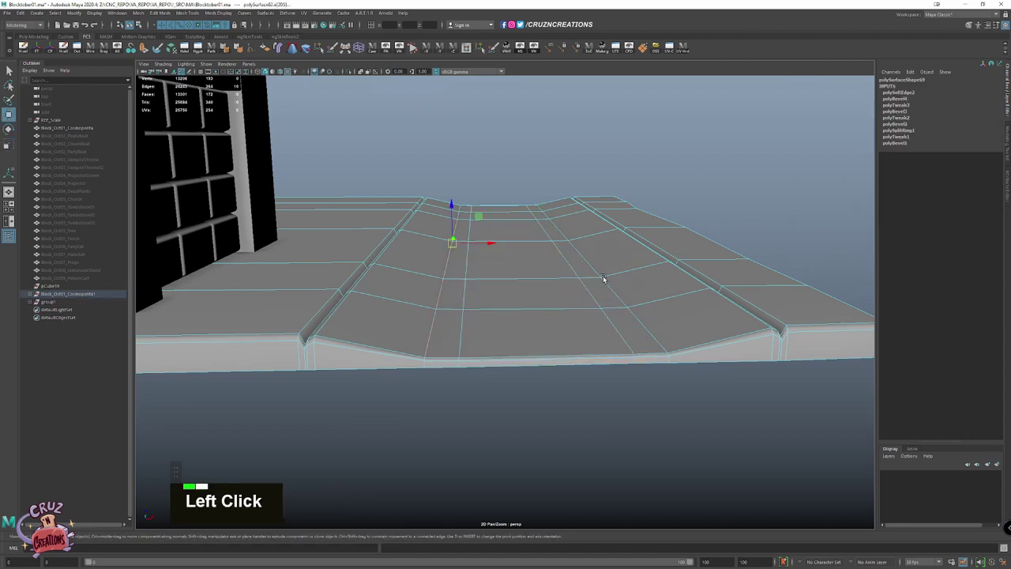
{"action": "left_click", "coordinate": [607, 282]}
{"action": "right_click", "coordinate": [615, 281]}
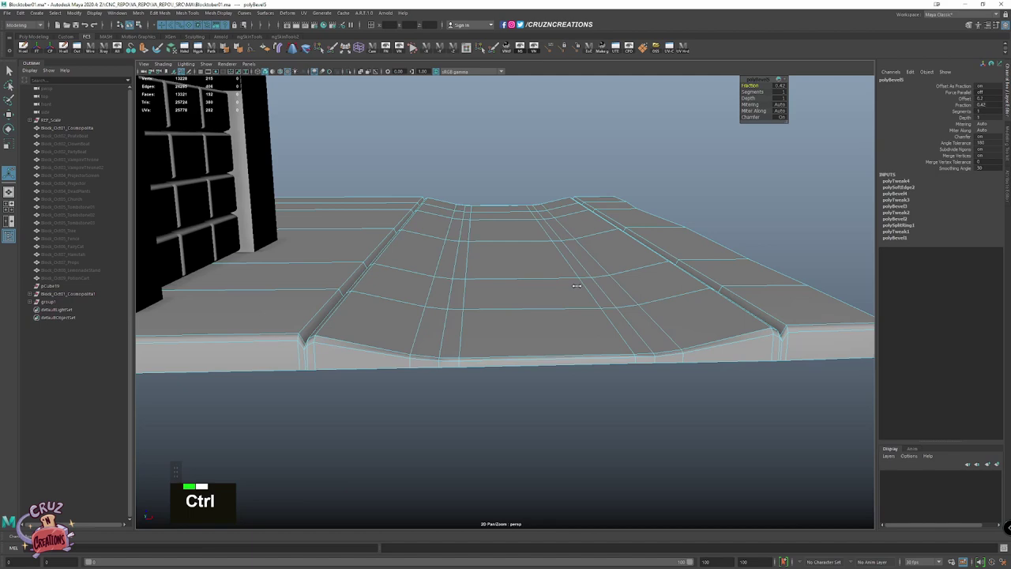
Turn wireframe off and place a new polygon cube at the counter's corner
{"action": "key", "text": "w"}
{"action": "key", "text": "space"}
{"action": "left_click", "coordinate": [566, 250]}
{"action": "scroll", "scroll_direction": "down", "scroll_amount": 3}
{"action": "key", "text": "shift+alt+w"}
{"action": "scroll", "scroll_direction": "down", "scroll_amount": 3}
{"action": "scroll", "scroll_direction": "up", "scroll_amount": 3}
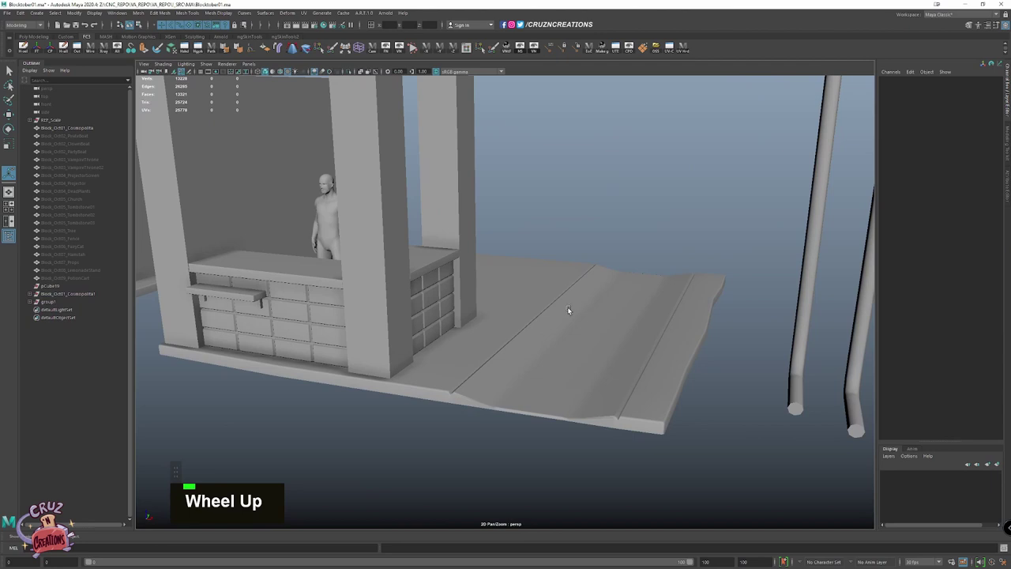
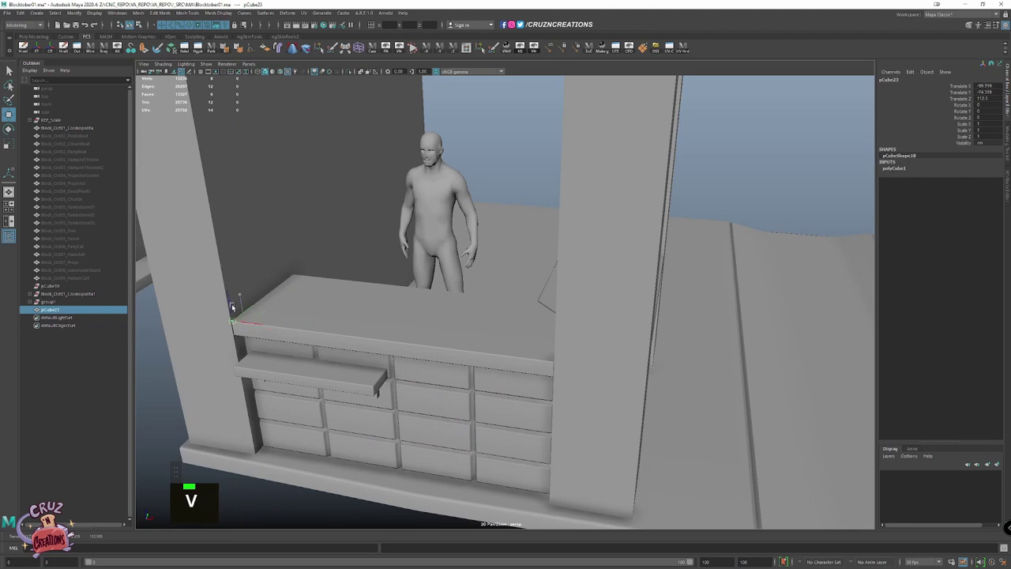
Scale and move the cube into a tall block on the counter between the two pillars
{"action": "key", "text": "r"}
{"action": "key", "text": "space"}
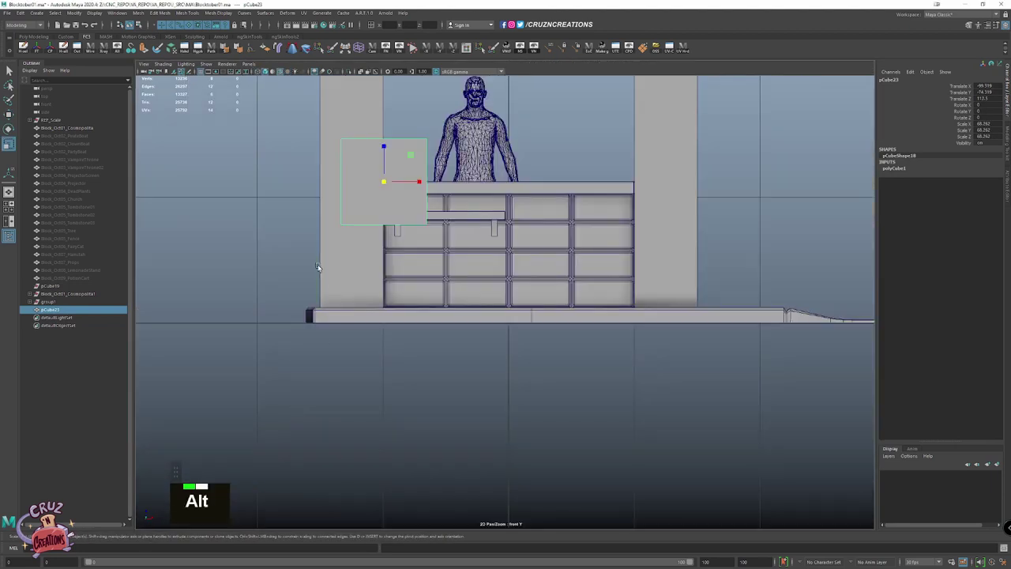
{"action": "scroll", "scroll_direction": "up", "scroll_amount": 3}
{"action": "key", "text": "e"}
{"action": "key", "text": "shift+v"}
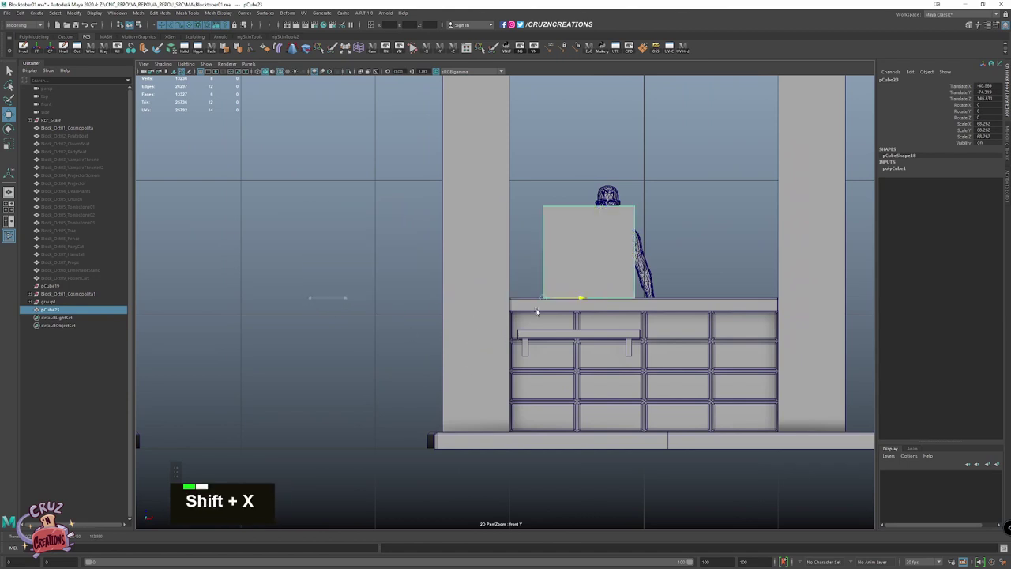
{"action": "key", "text": "r"}
{"action": "key", "text": "w"}
{"action": "left_click", "coordinate": [453, 401]}
{"action": "key", "text": "w"}
{"action": "key", "text": "shift+v"}
Isolate the block on its own and frame the view on it
{"action": "key", "text": "shift+x"}
{"action": "left_click", "coordinate": [346, 274]}
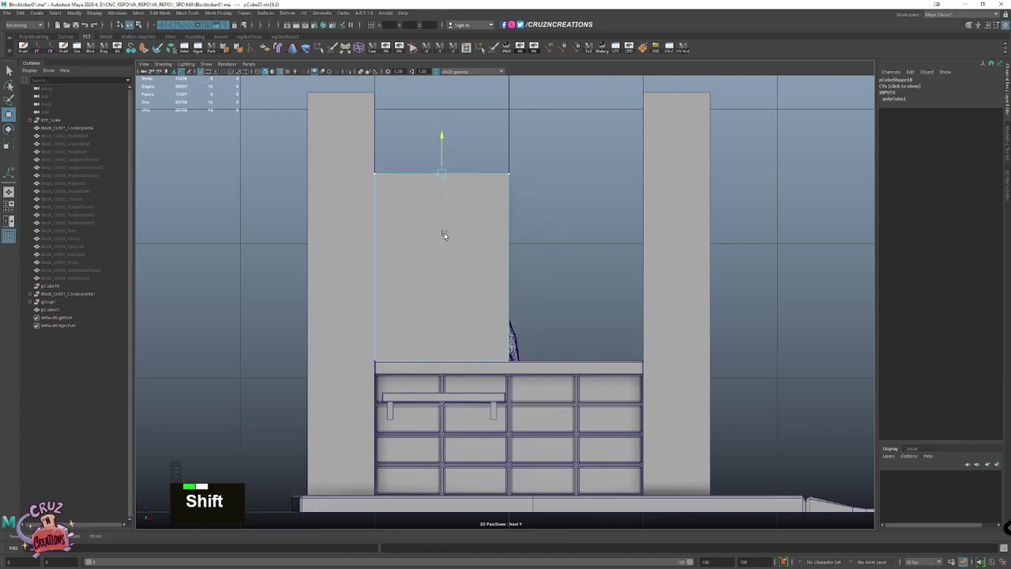
{"action": "key", "text": "w"}
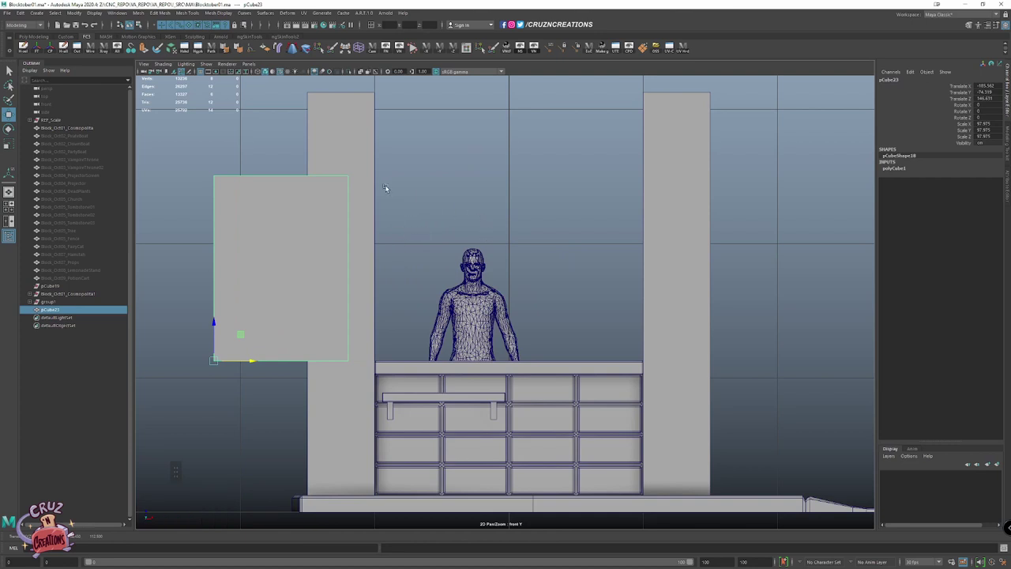
{"action": "scroll", "scroll_direction": "down", "scroll_amount": 3}
{"action": "scroll", "scroll_direction": "up", "scroll_amount": 3}
{"action": "key", "text": "z"}
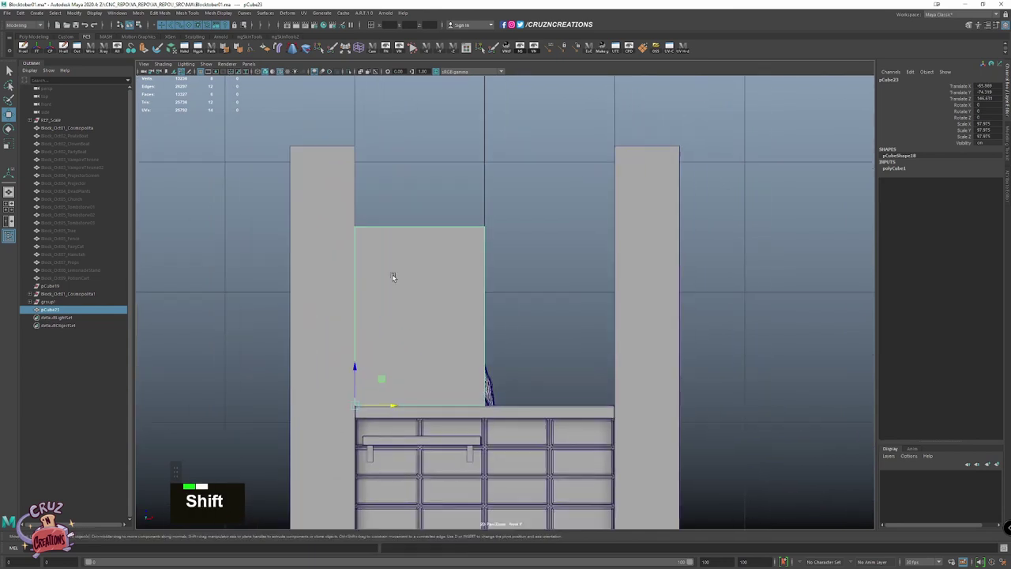
{"action": "key", "text": "Delete"}
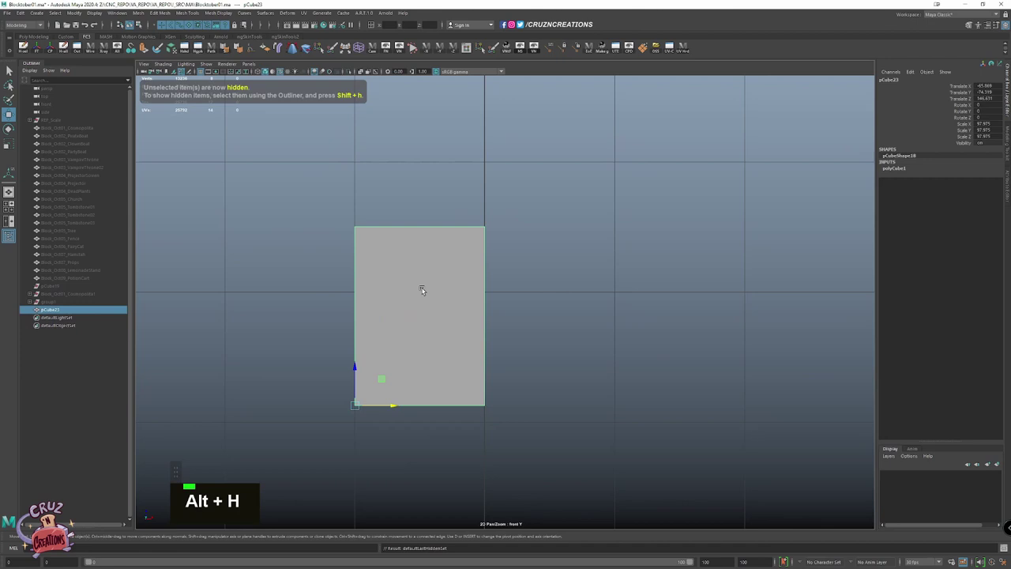
Insert offset edge loops around the block to mark out the frame border
{"action": "right_click", "coordinate": [400, 244]}
{"action": "left_click", "coordinate": [406, 225]}
{"action": "right_click", "coordinate": [413, 194]}
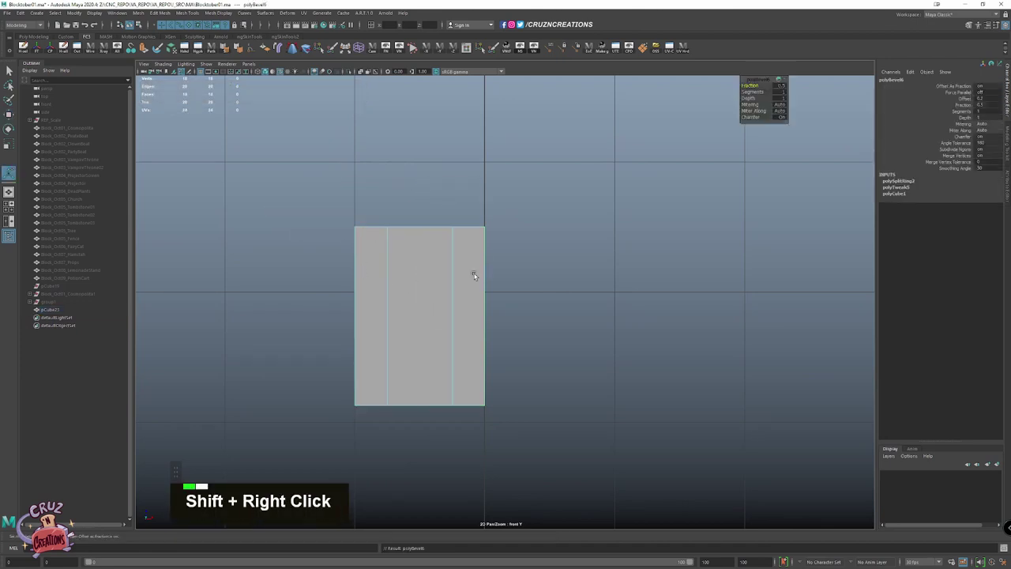
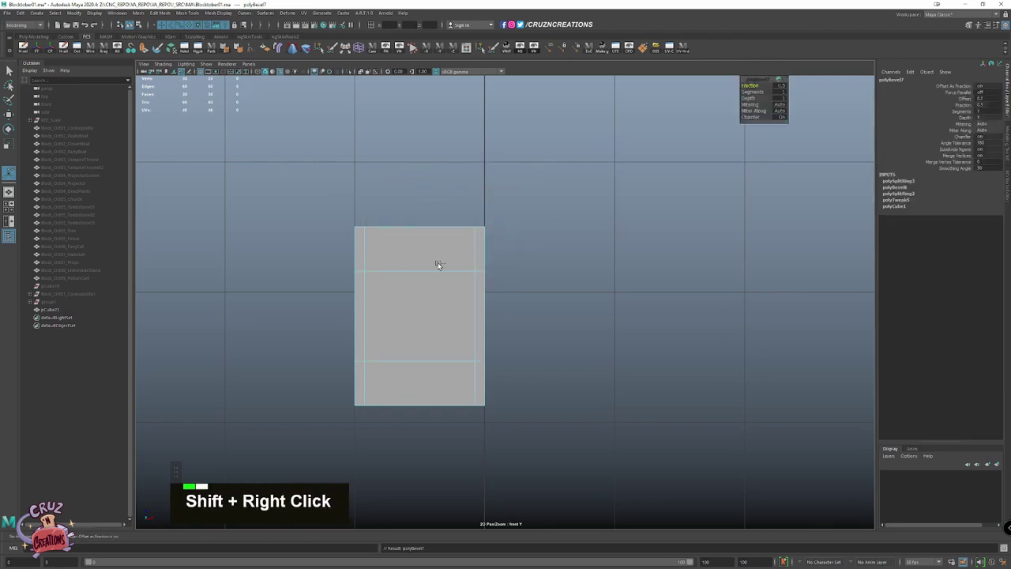
{"action": "key", "text": "w"}
{"action": "key", "text": "alt+h"}
{"action": "left_click", "coordinate": [447, 307]}
{"action": "key", "text": "space"}
{"action": "key", "text": "f"}
{"action": "scroll", "scroll_direction": "down", "scroll_amount": 3}
Extrude the centre faces and delete them to hollow the block into a frame
{"action": "key", "text": "w"}
{"action": "key", "text": "w"}
{"action": "left_click", "coordinate": [422, 193]}
{"action": "key", "text": "shift+v"}
{"action": "key", "text": "w"}
{"action": "left_click", "coordinate": [347, 176]}
{"action": "key", "text": "shift+v"}
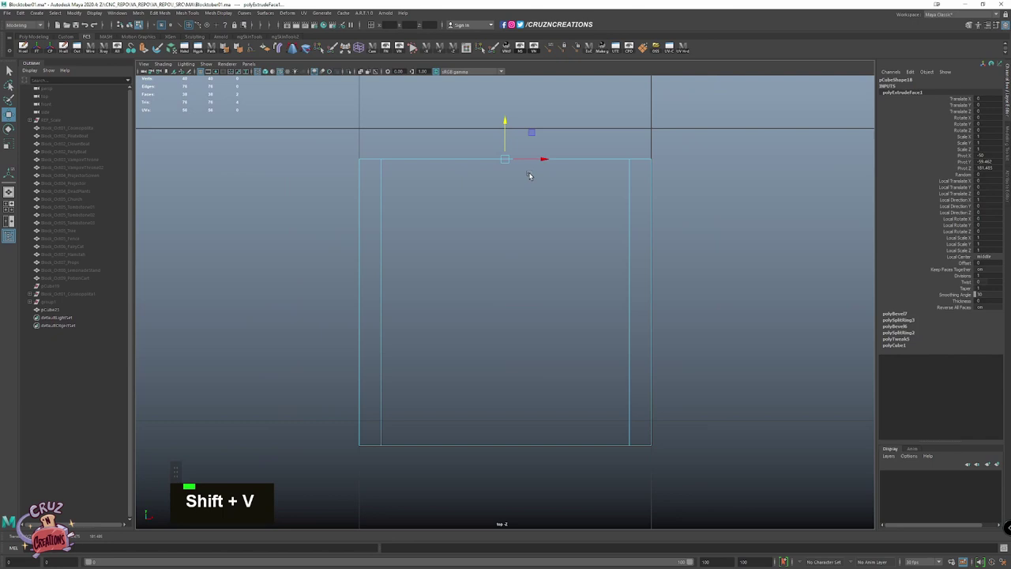
{"action": "key", "text": "Delete"}
{"action": "key", "text": "space"}
{"action": "right_click", "coordinate": [626, 119]}
{"action": "key", "text": "space"}
{"action": "left_click", "coordinate": [446, 187]}
{"action": "key", "text": "alt+r"}
{"action": "scroll", "scroll_direction": "down", "scroll_amount": 3}
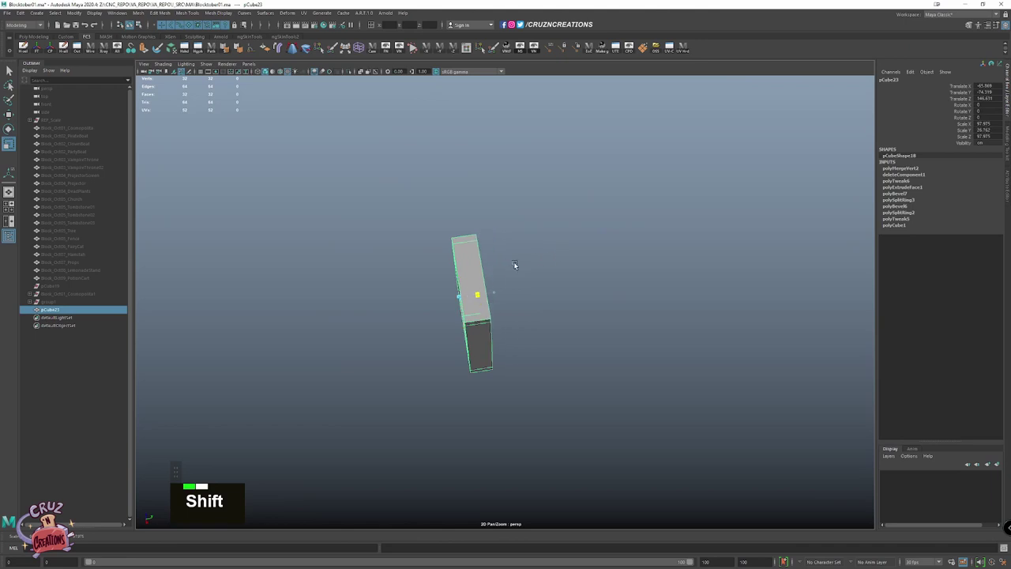
Merge the frame's loose vertices and bevel its outer edges
{"action": "left_click", "coordinate": [519, 258]}
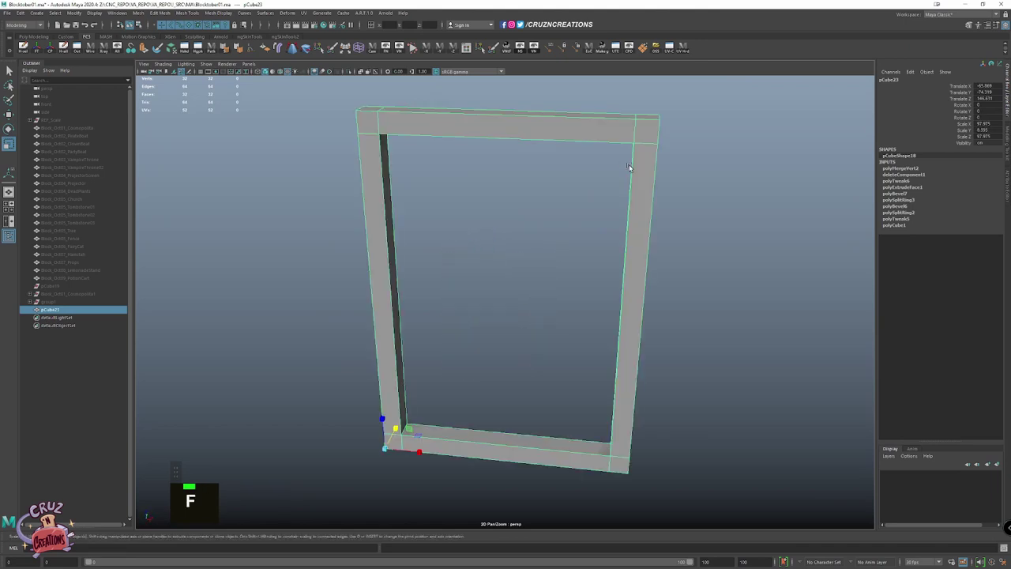
{"action": "right_click", "coordinate": [634, 231]}
{"action": "left_click", "coordinate": [636, 126]}
{"action": "left_click", "coordinate": [376, 121]}
{"action": "key", "text": "w"}
{"action": "left_click", "coordinate": [396, 447]}
{"action": "left_click", "coordinate": [617, 465]}
{"action": "right_click", "coordinate": [576, 400]}
{"action": "left_click", "coordinate": [480, 388]}
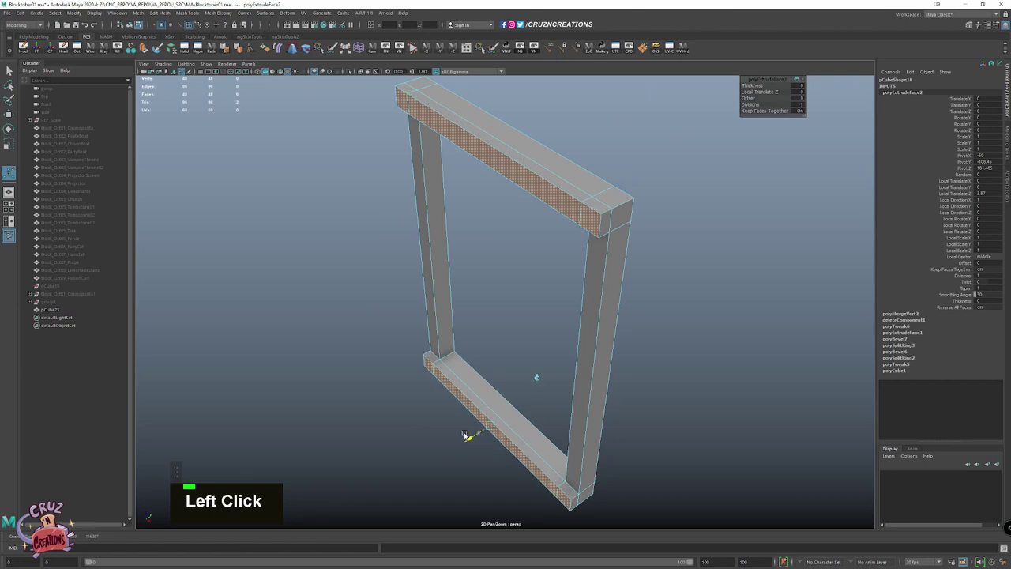
{"action": "key", "text": "w"}
{"action": "left_click", "coordinate": [450, 355]}
{"action": "right_click", "coordinate": [402, 302]}
{"action": "left_click", "coordinate": [466, 307]}
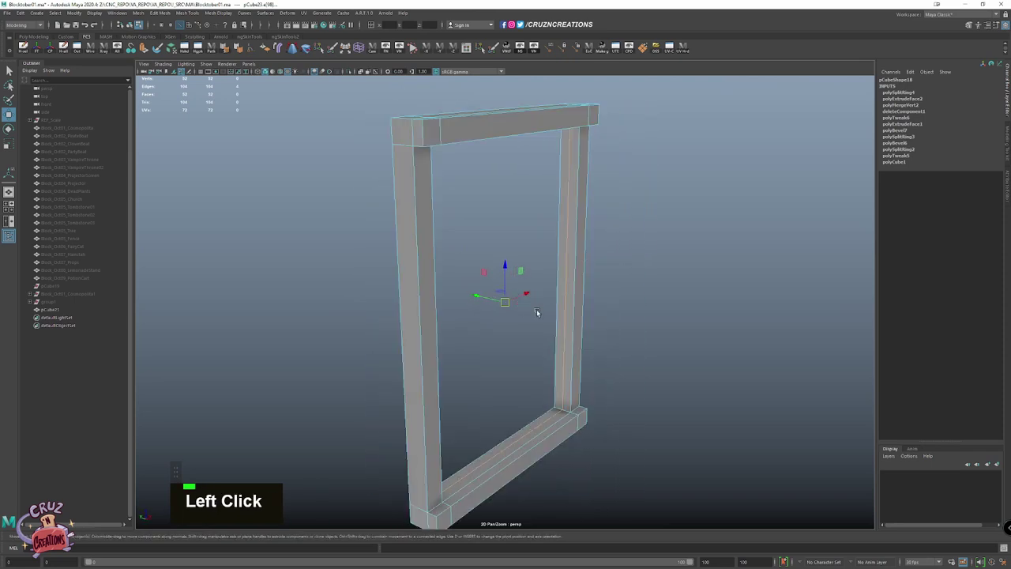
Extrude the inner faces inward to give the window frame a thin lip groove
{"action": "right_click", "coordinate": [607, 325]}
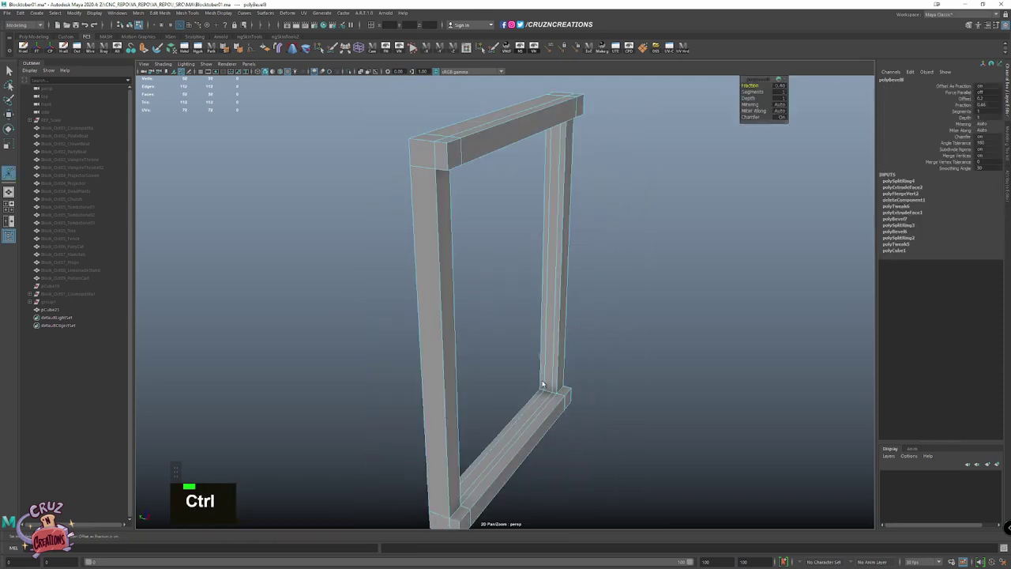
{"action": "left_click", "coordinate": [548, 388]}
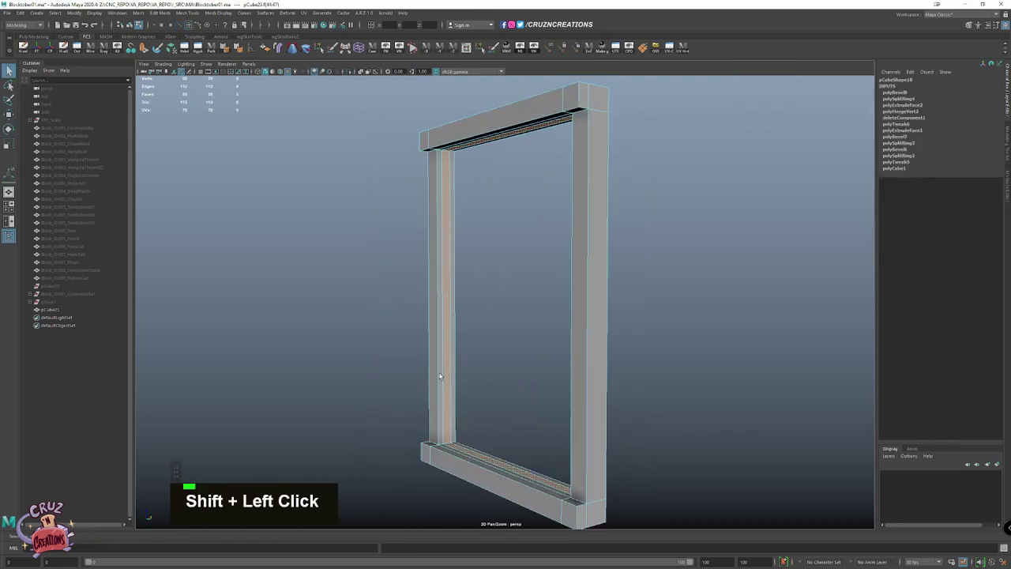
{"action": "right_click", "coordinate": [147, 98]}
{"action": "left_click", "coordinate": [186, 83]}
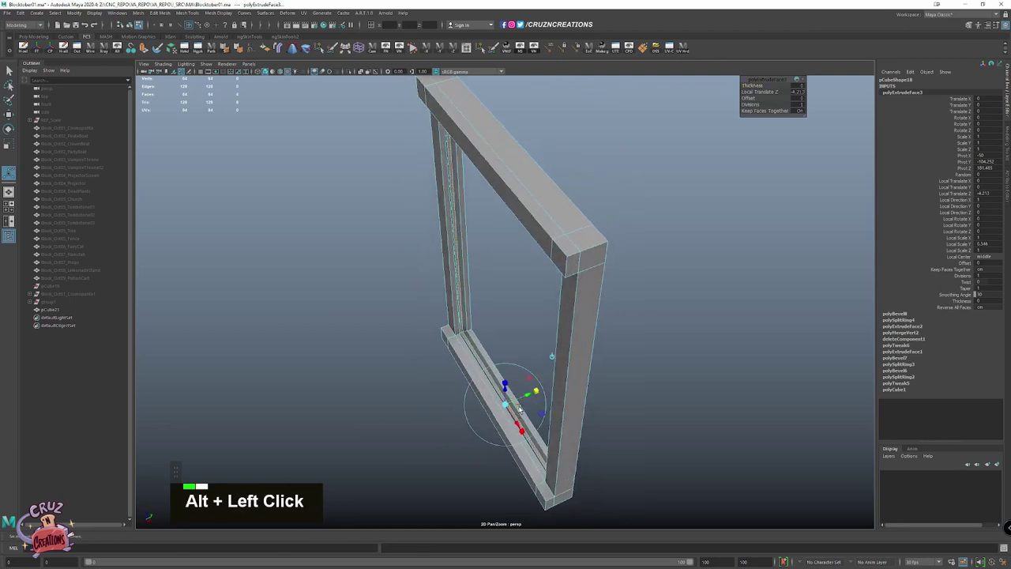
{"action": "key", "text": "shift+z"}
{"action": "left_click", "coordinate": [527, 394]}
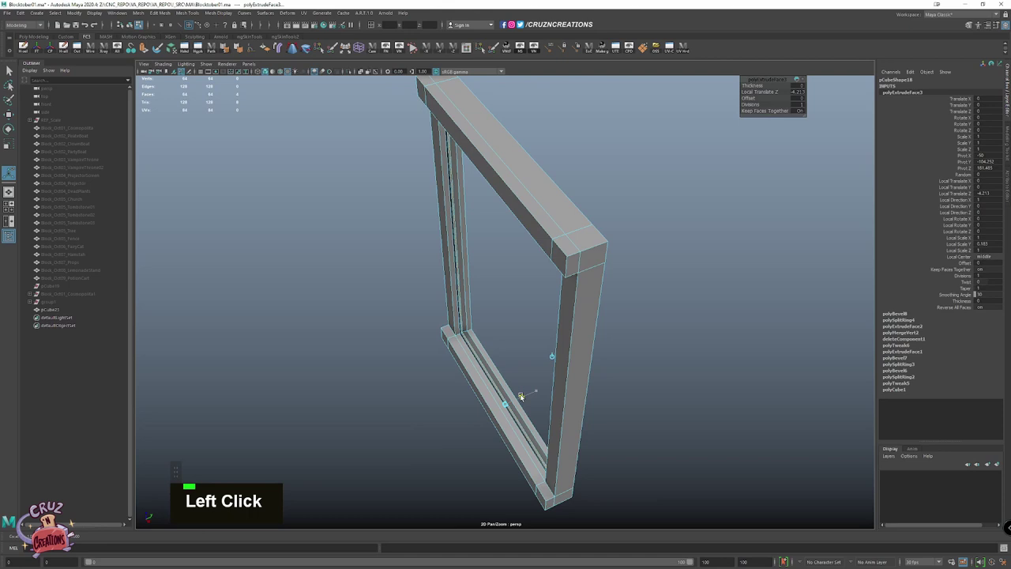
{"action": "key", "text": "w"}
{"action": "left_click", "coordinate": [690, 224]}
{"action": "scroll", "scroll_direction": "down", "scroll_amount": 3}
{"action": "scroll", "scroll_direction": "down", "scroll_amount": 3}
{"action": "left_click", "coordinate": [564, 294]}
{"action": "key", "text": "w"}
{"action": "key", "text": "space"}
{"action": "left_click", "coordinate": [497, 243]}
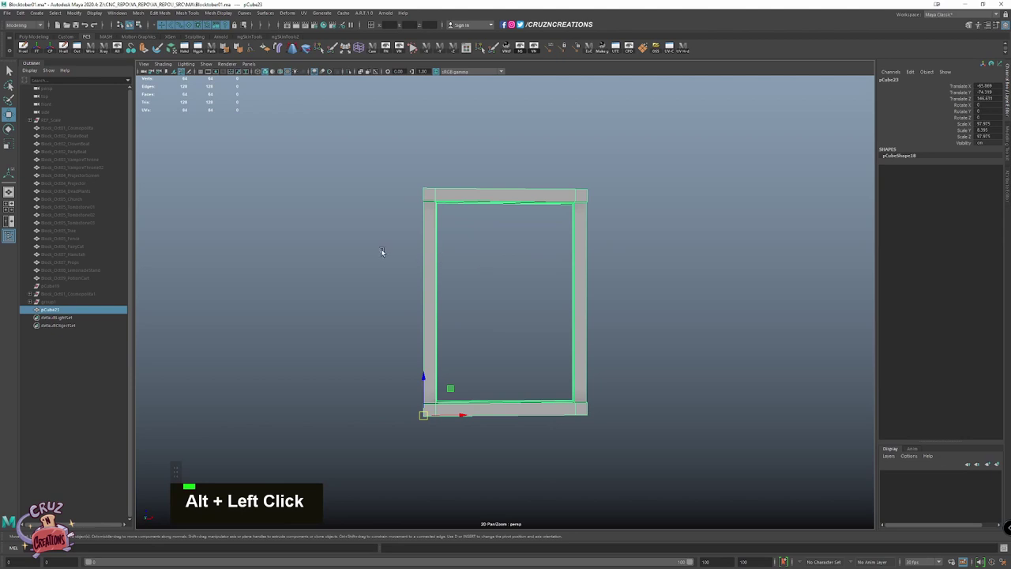
Bevel the window frame's edges and soften them with Soften Edge
{"action": "right_click", "coordinate": [355, 180]}
{"action": "left_click", "coordinate": [383, 205]}
{"action": "right_click", "coordinate": [187, 83]}
{"action": "left_click", "coordinate": [212, 107]}
{"action": "scroll", "scroll_direction": "up", "scroll_amount": 3}
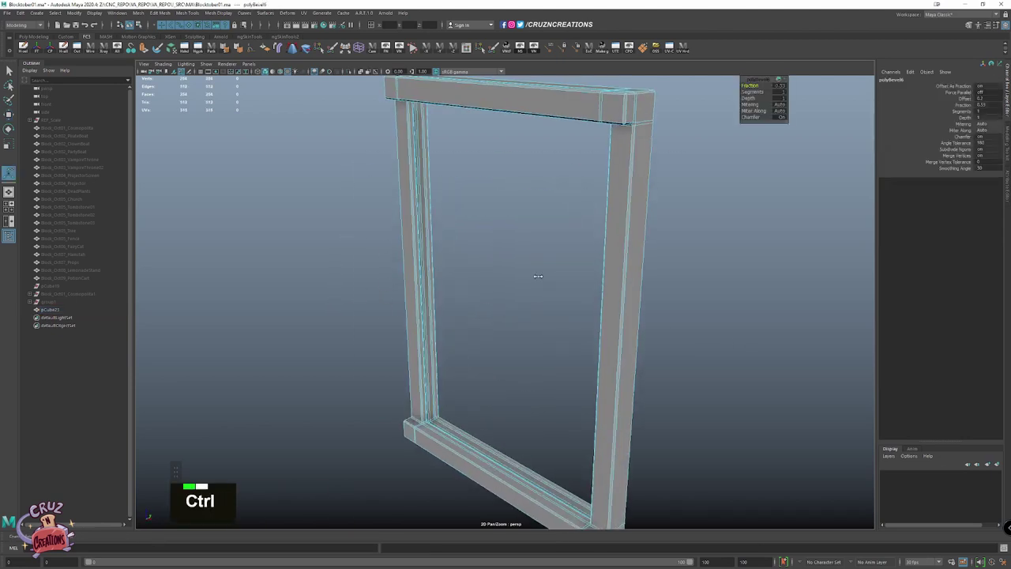
Duplicate the window frame, move the copy up above it, and leave isolate to show the full stall
{"action": "key", "text": "w"}
{"action": "left_click", "coordinate": [212, 107]}
{"action": "scroll", "scroll_direction": "down", "scroll_amount": 3}
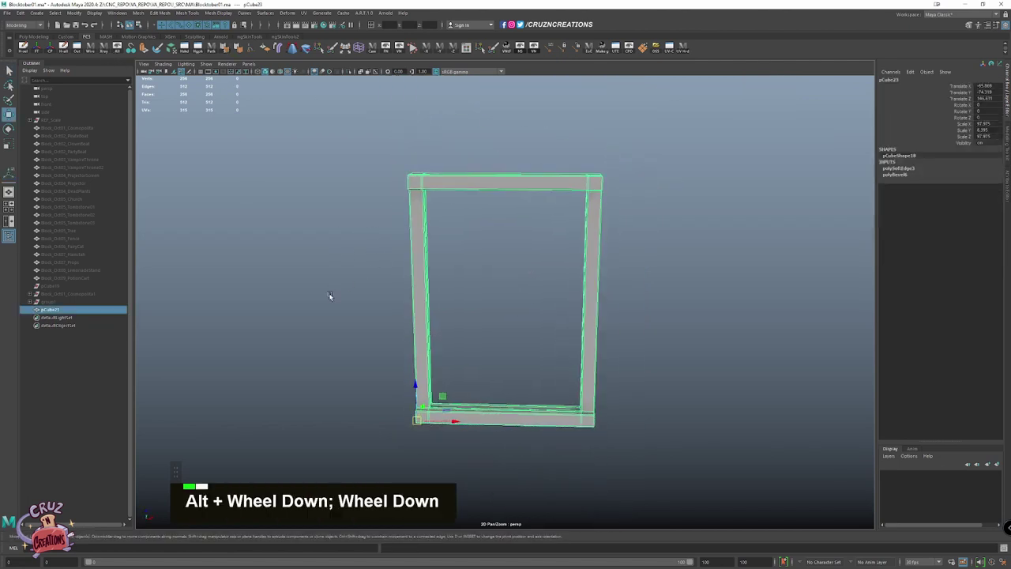
{"action": "key", "text": "shift+d"}
{"action": "key", "text": "shift+v"}
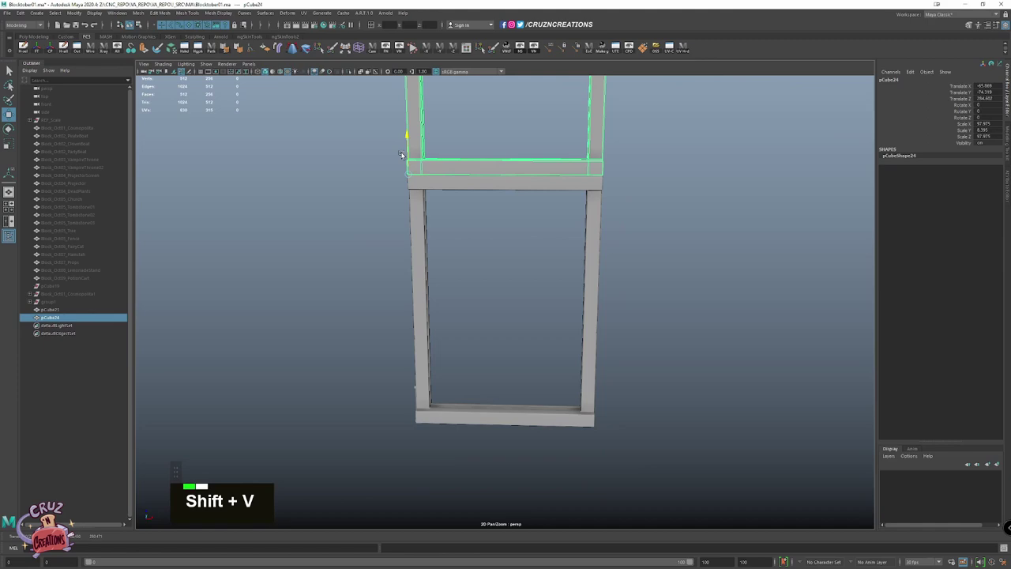
{"action": "scroll", "scroll_direction": "down", "scroll_amount": 3}
Reveal the rest of the scene and move the frames into position between the stall's pillars
{"action": "key", "text": "w"}
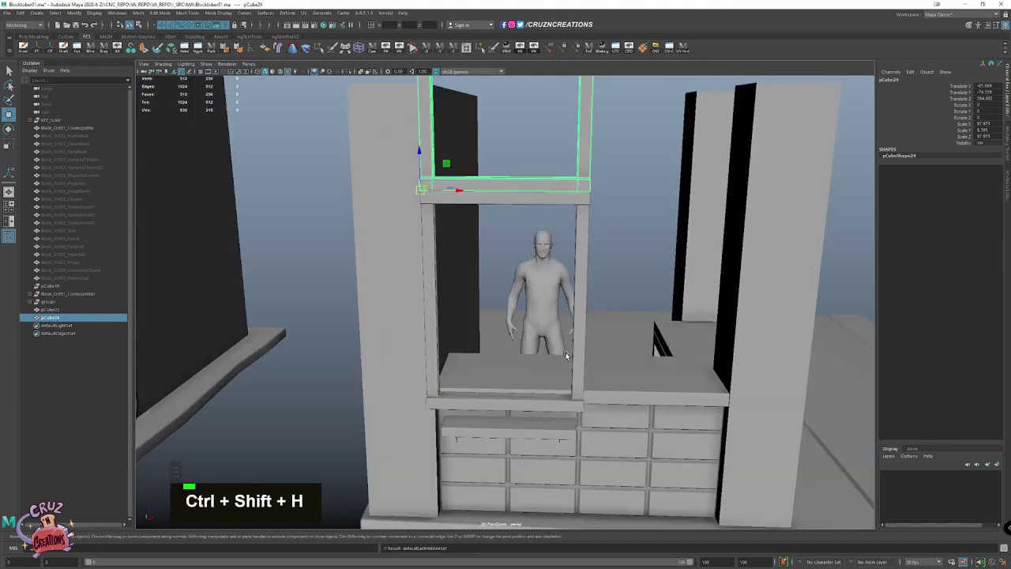
{"action": "left_click", "coordinate": [586, 346]}
{"action": "key", "text": "shift+h"}
{"action": "key", "text": "space"}
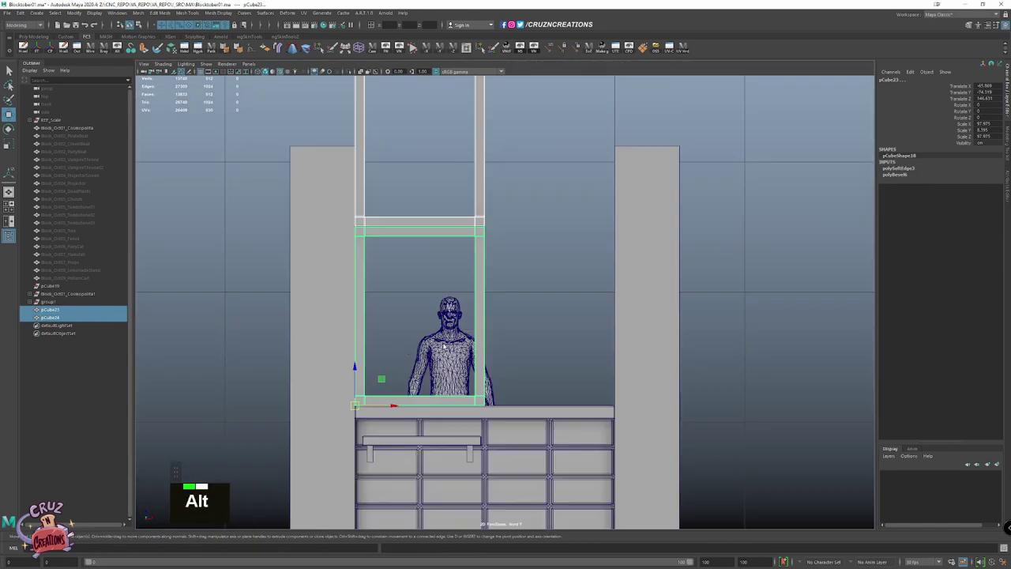
{"action": "key", "text": "space"}
{"action": "left_click", "coordinate": [563, 275]}
{"action": "key", "text": "w"}
{"action": "key", "text": "space"}
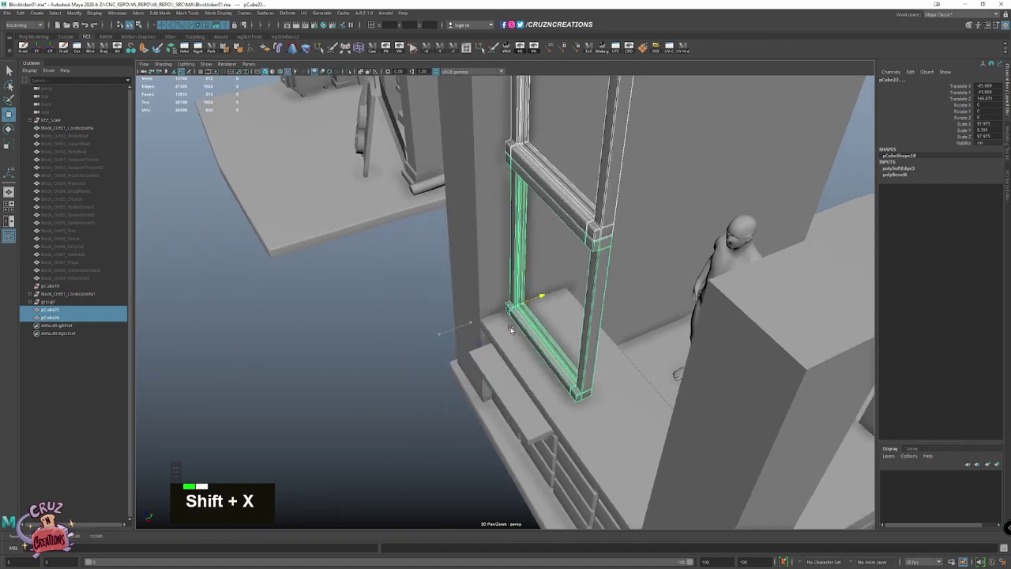
{"action": "key", "text": "z"}
{"action": "left_click", "coordinate": [411, 342]}
{"action": "key", "text": "w"}
Duplicate the frame sideways, combine the frames into one mesh and delete the leftover piece
{"action": "scroll", "scroll_direction": "down", "scroll_amount": 3}
{"action": "scroll", "scroll_direction": "down", "scroll_amount": 3}
{"action": "scroll", "scroll_direction": "up", "scroll_amount": 3}
{"action": "key", "text": "shift+d"}
{"action": "key", "text": "shift+x"}
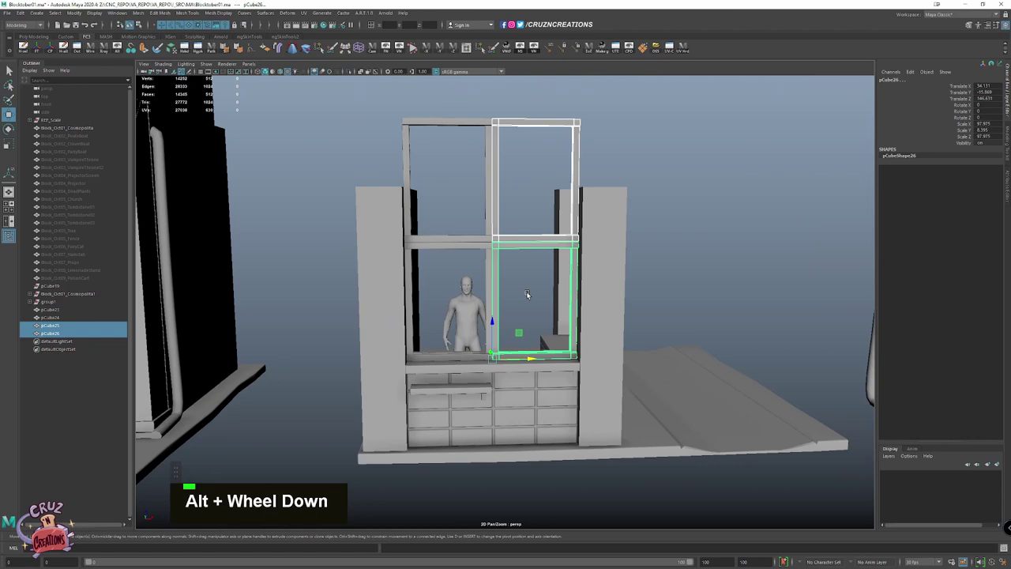
{"action": "left_click", "coordinate": [465, 261]}
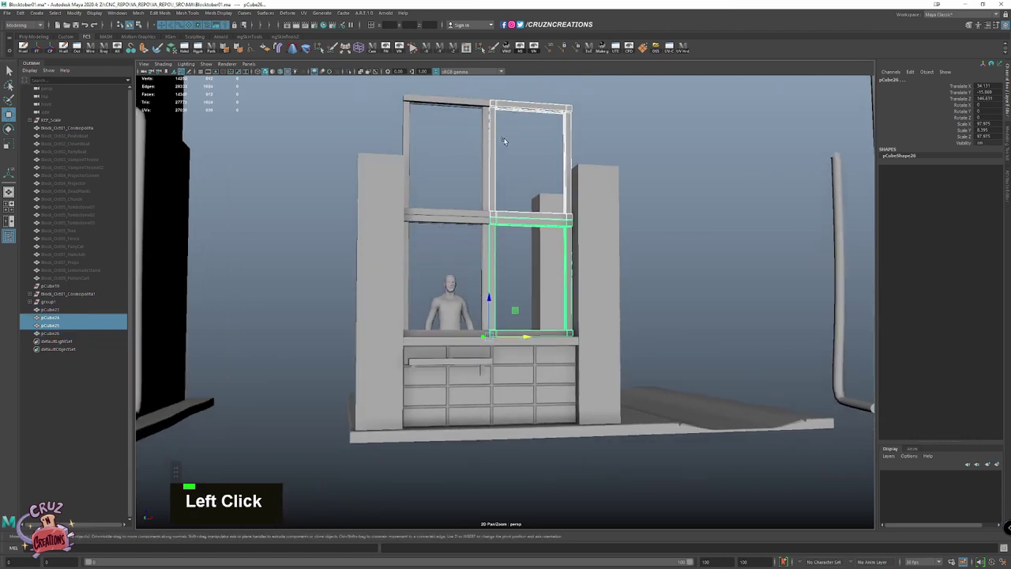
{"action": "key", "text": "Delete"}
{"action": "scroll", "scroll_direction": "down", "scroll_amount": 3}
{"action": "scroll", "scroll_direction": "down", "scroll_amount": 3}
{"action": "scroll", "scroll_direction": "up", "scroll_amount": 3}
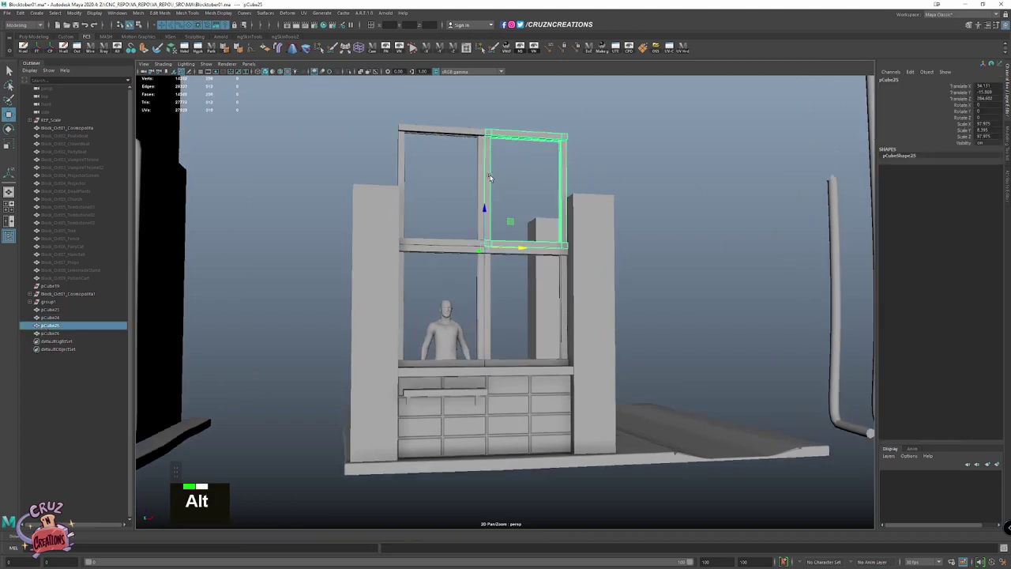
{"action": "scroll", "scroll_direction": "up", "scroll_amount": 3}
Merge the frame's vertices and snap it into the opening using the four-view layout and front view
{"action": "left_click", "coordinate": [448, 183]}
{"action": "key", "text": "F8"}
{"action": "left_click", "coordinate": [184, 26]}
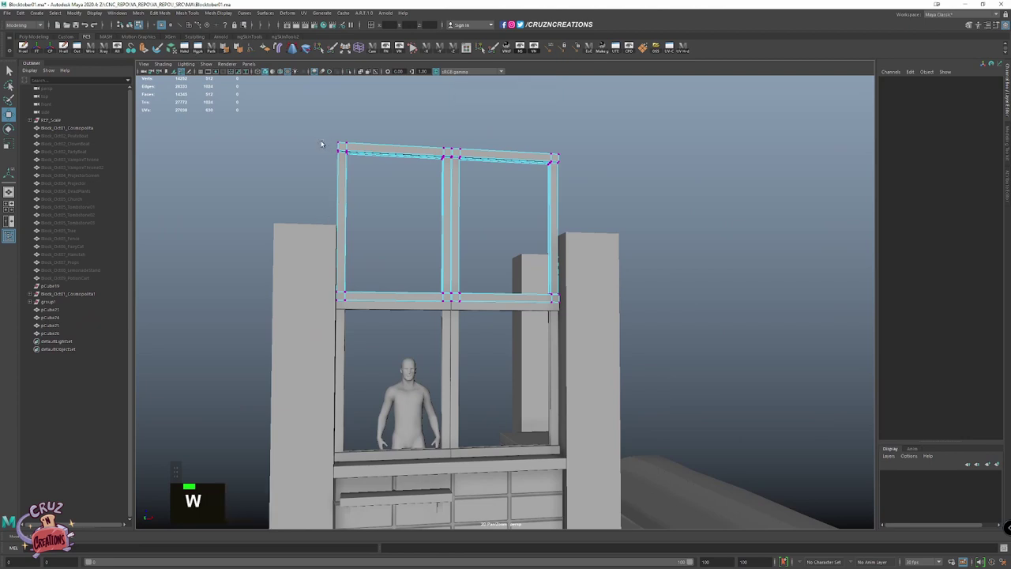
{"action": "key", "text": "space"}
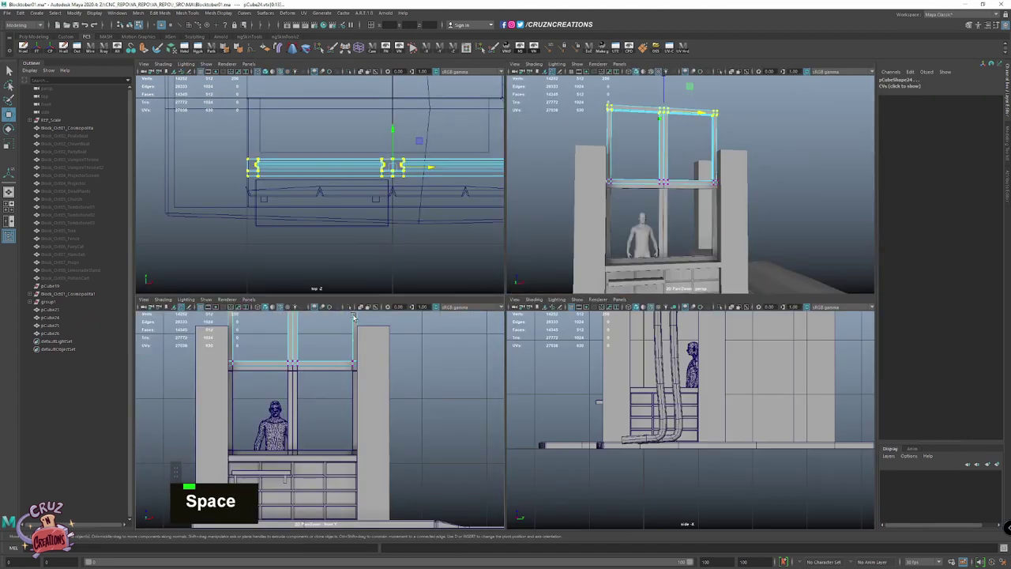
{"action": "key", "text": "v"}
{"action": "key", "text": "shift+x"}
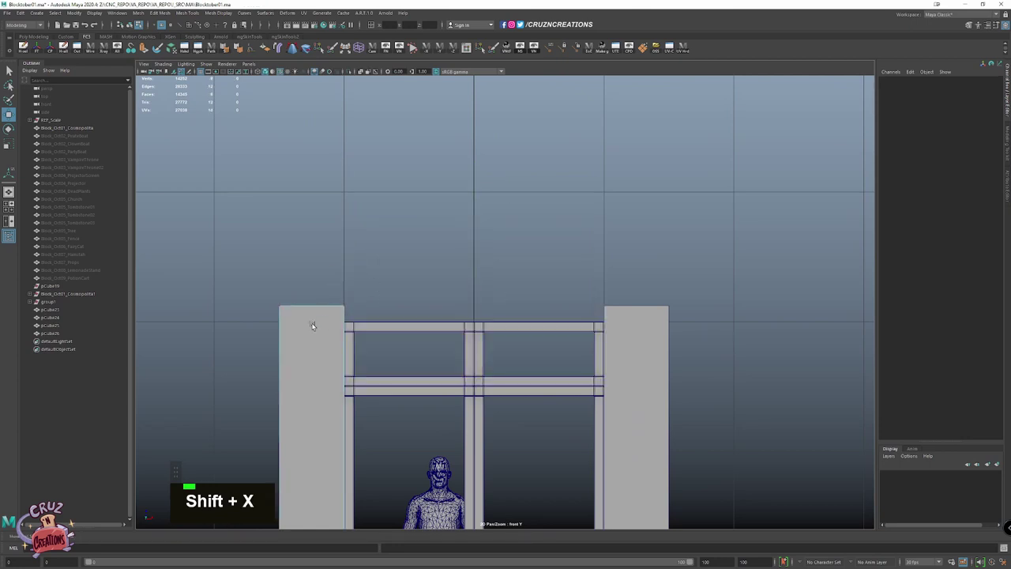
{"action": "right_click", "coordinate": [186, 106]}
{"action": "left_click", "coordinate": [186, 107]}
{"action": "key", "text": "shift+x"}
Scale the combined frame to span the gap between the posts and raise its top to the post tops
{"action": "right_click", "coordinate": [671, 296]}
{"action": "left_click", "coordinate": [672, 295]}
{"action": "key", "text": "F8"}
{"action": "left_click", "coordinate": [535, 324]}
{"action": "key", "text": "shift+x"}
{"action": "key", "text": "space"}
{"action": "scroll", "scroll_direction": "down", "scroll_amount": 3}
{"action": "scroll", "scroll_direction": "down", "scroll_amount": 3}
{"action": "left_click", "coordinate": [699, 151]}
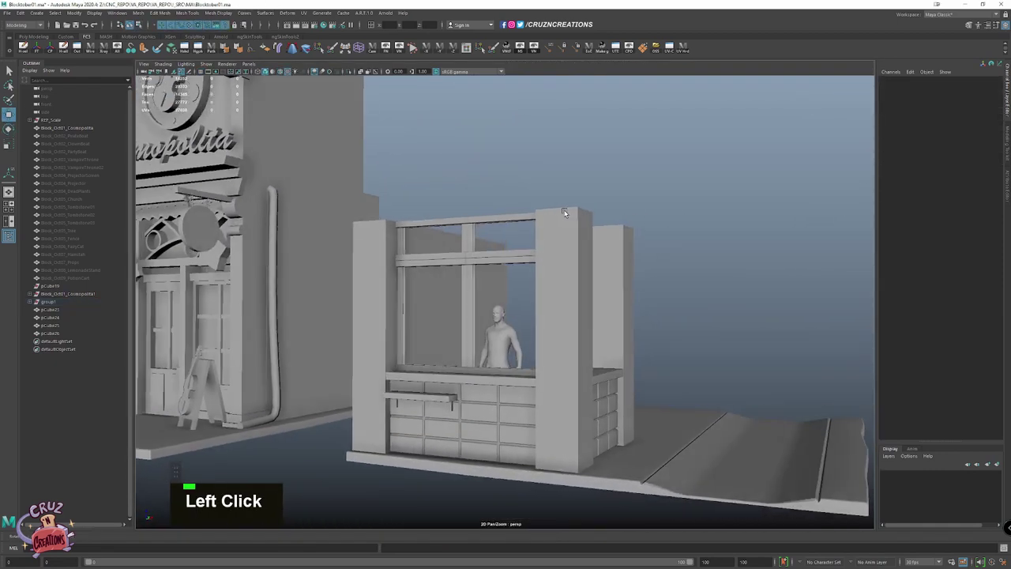
Move the window frame's rail pieces into place in the opening above the counter
{"action": "scroll", "scroll_direction": "down", "scroll_amount": 3}
{"action": "key", "text": "w"}
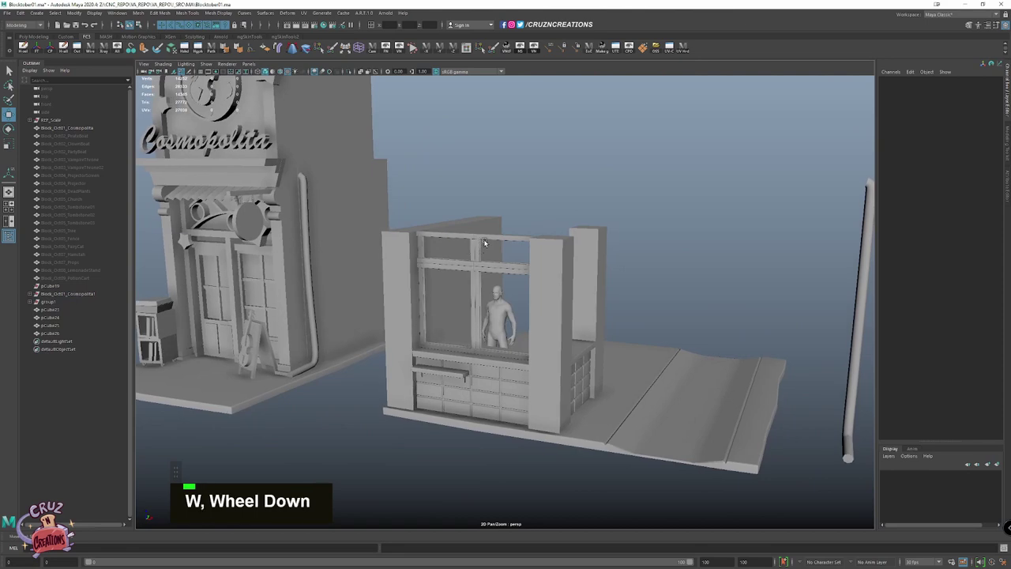
{"action": "scroll", "scroll_direction": "up", "scroll_amount": 3}
{"action": "left_click", "coordinate": [479, 266]}
{"action": "scroll", "scroll_direction": "up", "scroll_amount": 3}
{"action": "left_click", "coordinate": [527, 258]}
{"action": "left_click", "coordinate": [525, 265]}
{"action": "left_click", "coordinate": [516, 379]}
{"action": "key", "text": "w"}
{"action": "key", "text": "shift+x"}
{"action": "left_click", "coordinate": [456, 337]}
Nudge the rail vertices into shape in component mode using the four-view layout
{"action": "scroll", "scroll_direction": "up", "scroll_amount": 3}
{"action": "key", "text": "shift+v"}
{"action": "key", "text": "1"}
{"action": "key", "text": "F8"}
{"action": "scroll", "scroll_direction": "down", "scroll_amount": 3}
{"action": "left_click", "coordinate": [530, 298]}
{"action": "scroll", "scroll_direction": "up", "scroll_amount": 3}
{"action": "key", "text": "space"}
{"action": "key", "text": "f"}
{"action": "scroll", "scroll_direction": "down", "scroll_amount": 3}
{"action": "key", "text": "`"}
{"action": "scroll", "scroll_direction": "down", "scroll_amount": 3}
{"action": "scroll", "scroll_direction": "down", "scroll_amount": 3}
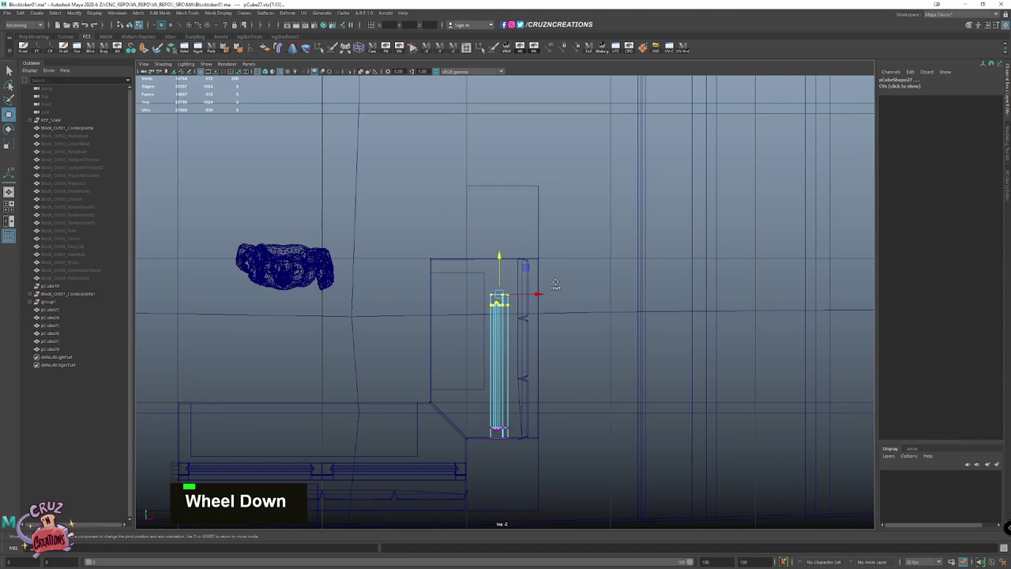
{"action": "key", "text": "space"}
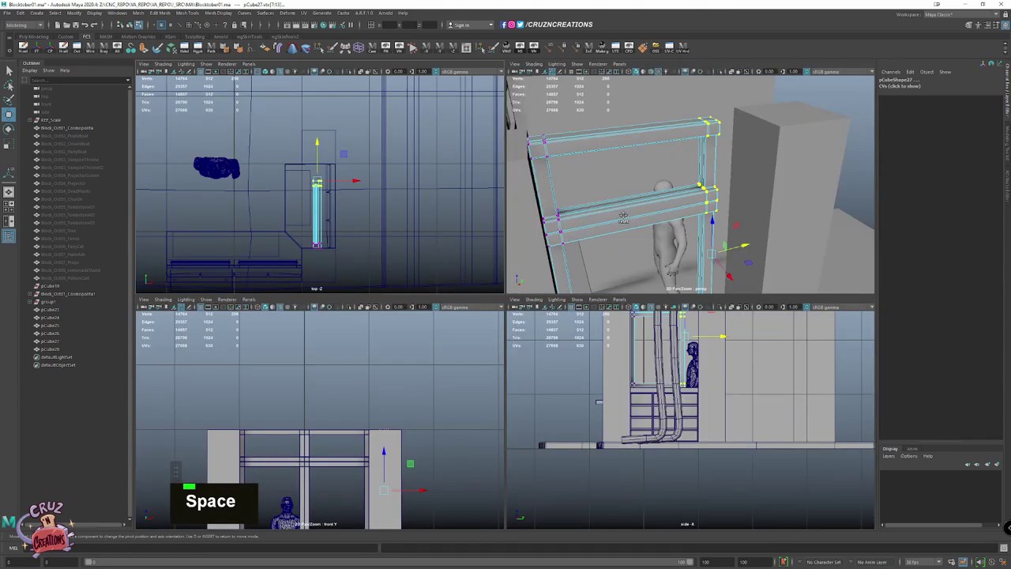
{"action": "key", "text": "`"}
{"action": "scroll", "scroll_direction": "down", "scroll_amount": 3}
Select the frame pieces, switch to a single perspective panel framing the stall, and save
{"action": "key", "text": "w"}
{"action": "left_click", "coordinate": [502, 235]}
{"action": "scroll", "scroll_direction": "down", "scroll_amount": 3}
{"action": "left_click", "coordinate": [652, 467]}
{"action": "key", "text": "space"}
{"action": "left_click", "coordinate": [593, 285]}
{"action": "key", "text": "ctrl+s"}
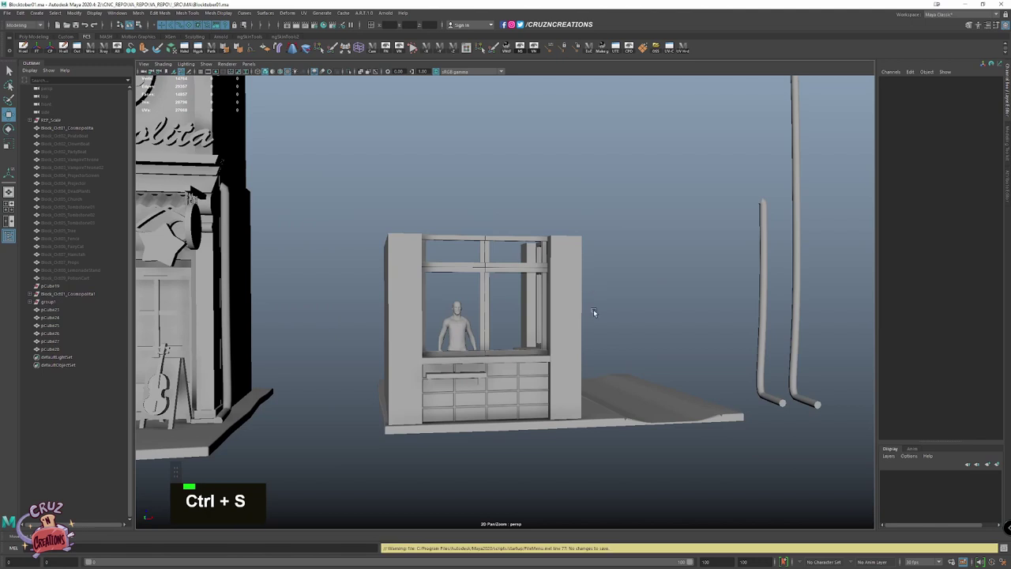
Position the remaining frame part, save, and select the pillar at the window's right
{"action": "left_click", "coordinate": [549, 305]}
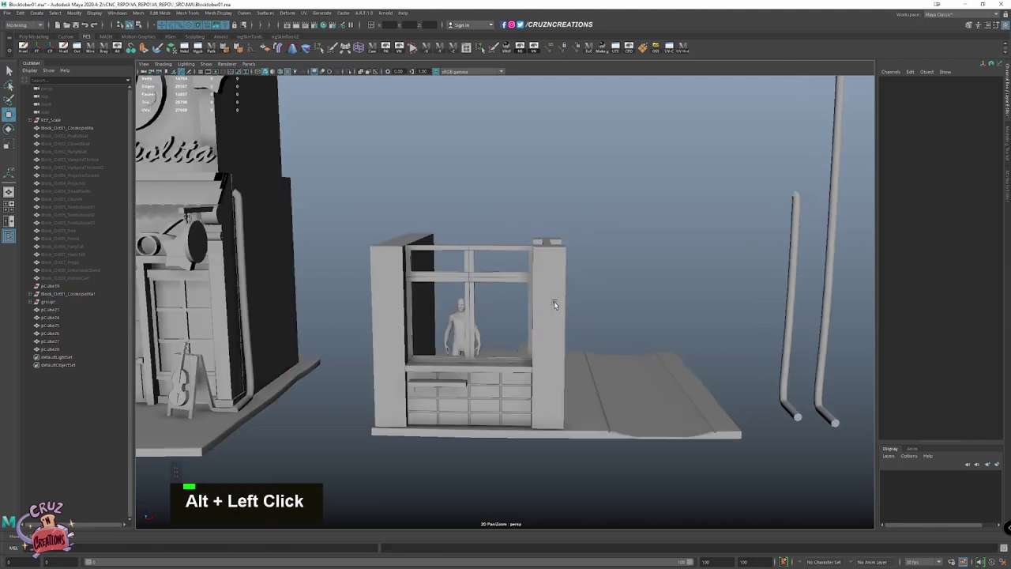
{"action": "key", "text": "w"}
{"action": "key", "text": "ctrl+s"}
{"action": "left_click", "coordinate": [509, 308]}
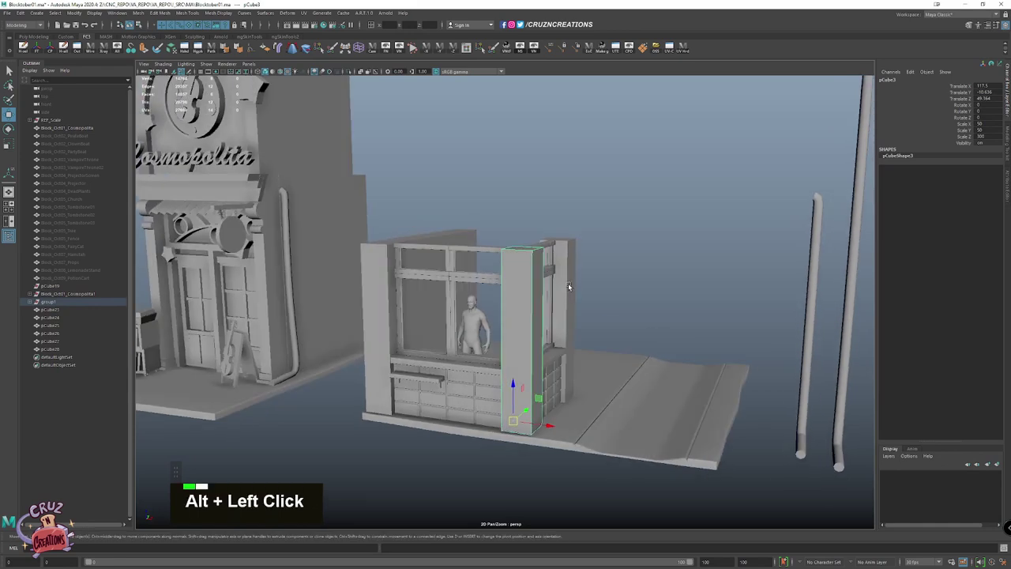
Add the neighbouring pillar to the selection and combine the pillar pieces into one mesh
{"action": "key", "text": "Left"}
{"action": "key", "text": "space"}
{"action": "left_click", "coordinate": [475, 254]}
{"action": "right_click", "coordinate": [483, 175]}
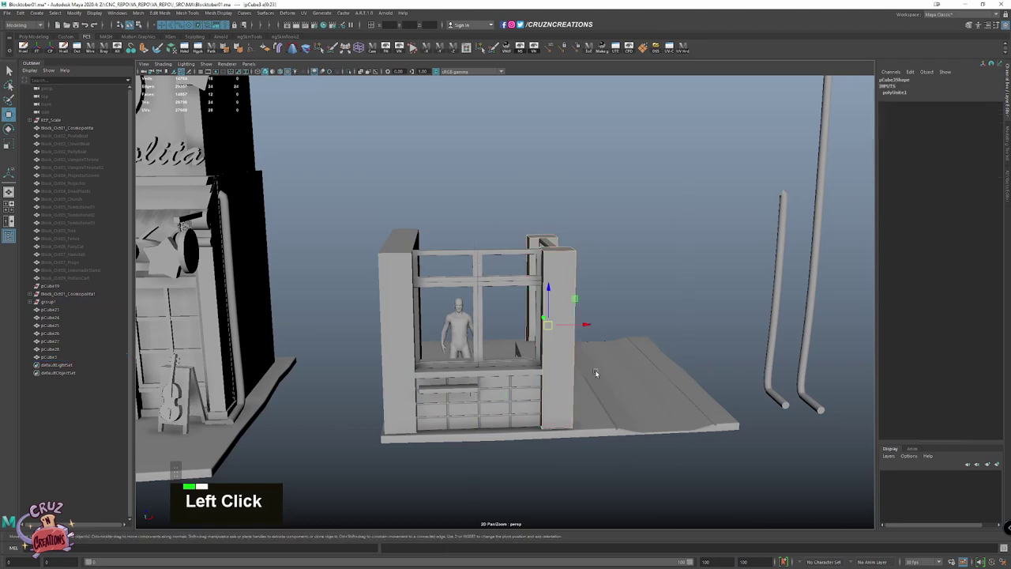
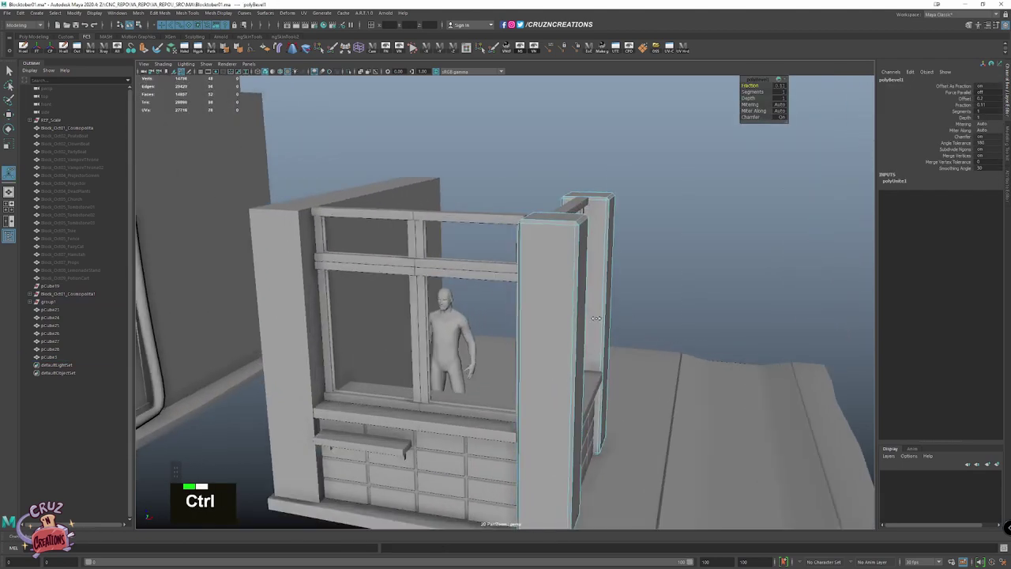
{"action": "scroll", "scroll_direction": "down", "scroll_amount": 3}
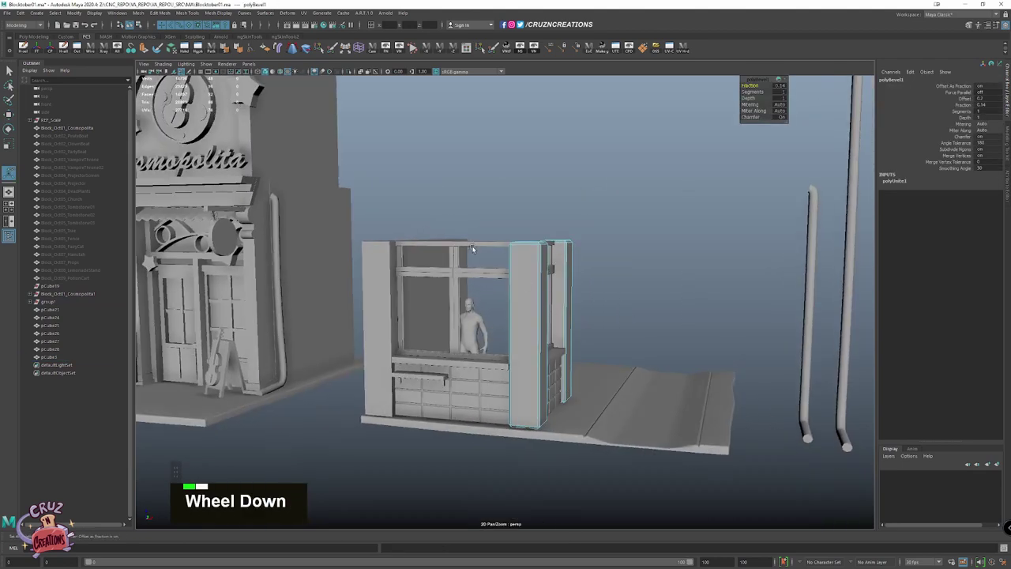
Bevel the right corner pillar's edges, adjusting the Fraction in the in-view bevel box
{"action": "left_click", "coordinate": [743, 547]}
{"action": "right_click", "coordinate": [623, 337]}
{"action": "scroll", "scroll_direction": "down", "scroll_amount": 3}
{"action": "scroll", "scroll_direction": "up", "scroll_amount": 3}
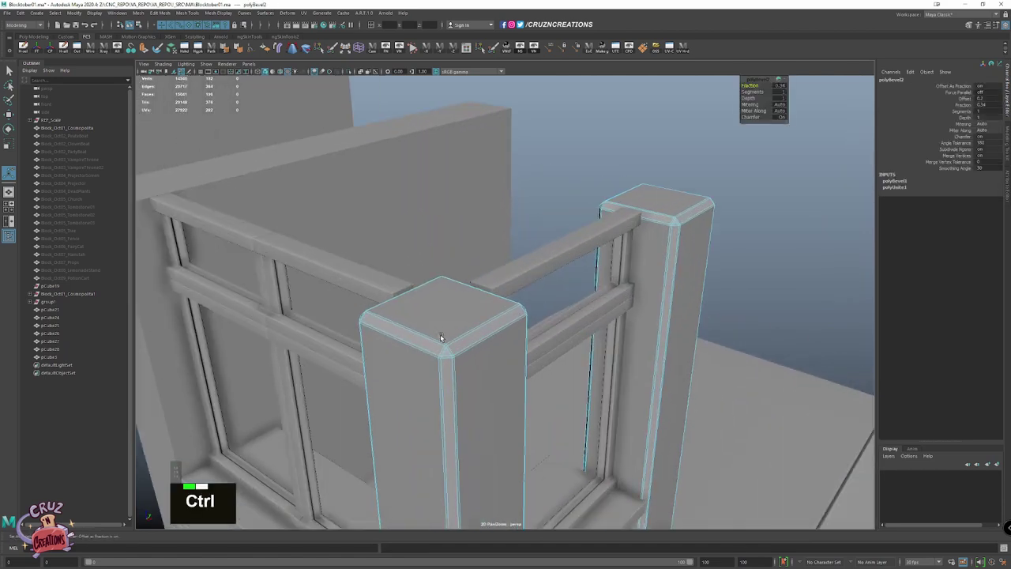
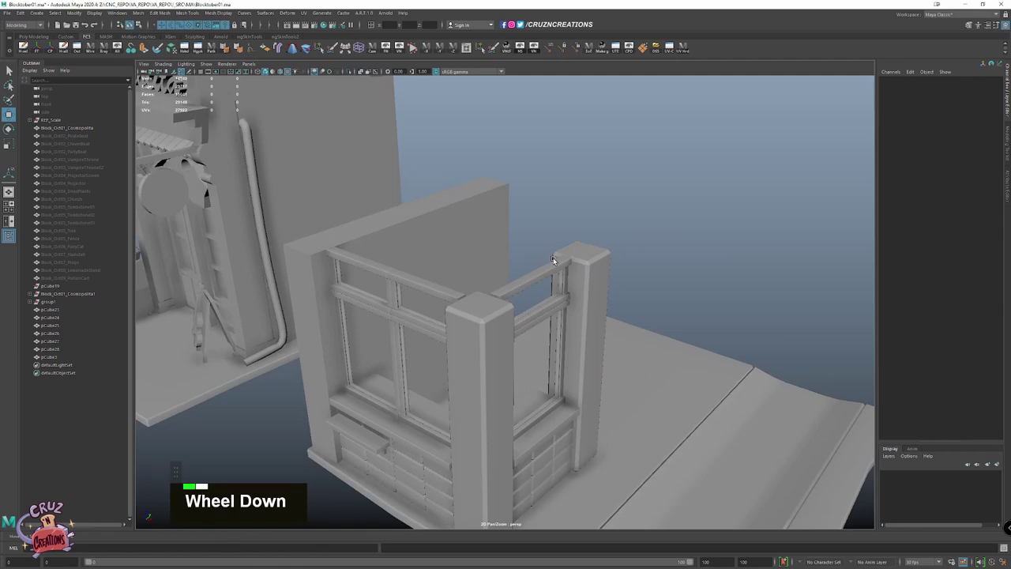
{"action": "right_click", "coordinate": [461, 249]}
Bevel the next pillar's edges and confirm, leaving the pillars chamfered instead of sharp
{"action": "left_click", "coordinate": [423, 252]}
{"action": "right_click", "coordinate": [601, 347]}
{"action": "left_click", "coordinate": [508, 323]}
{"action": "scroll", "scroll_direction": "up", "scroll_amount": 3}
{"action": "scroll", "scroll_direction": "down", "scroll_amount": 3}
{"action": "scroll", "scroll_direction": "up", "scroll_amount": 3}
{"action": "scroll", "scroll_direction": "up", "scroll_amount": 3}
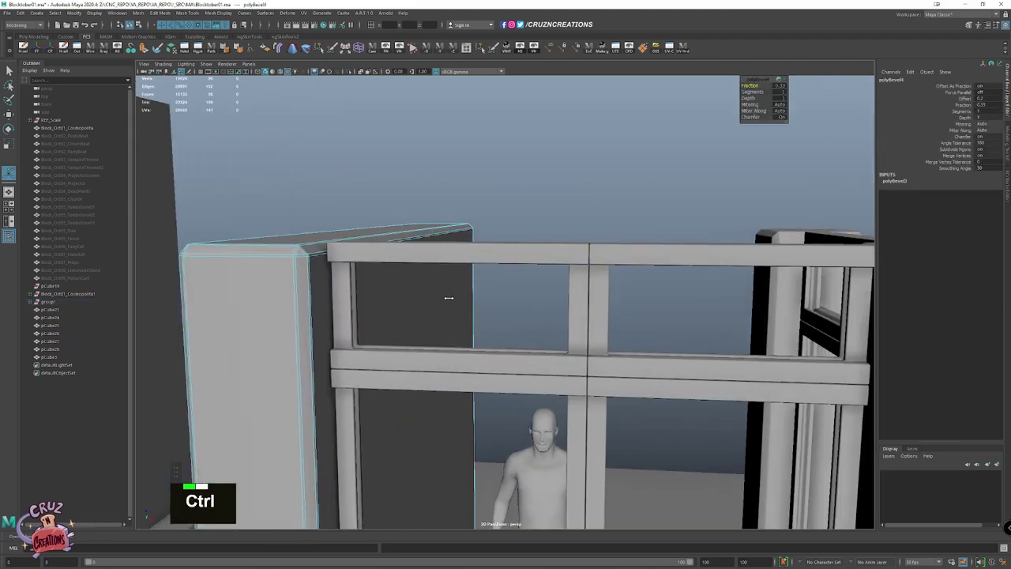
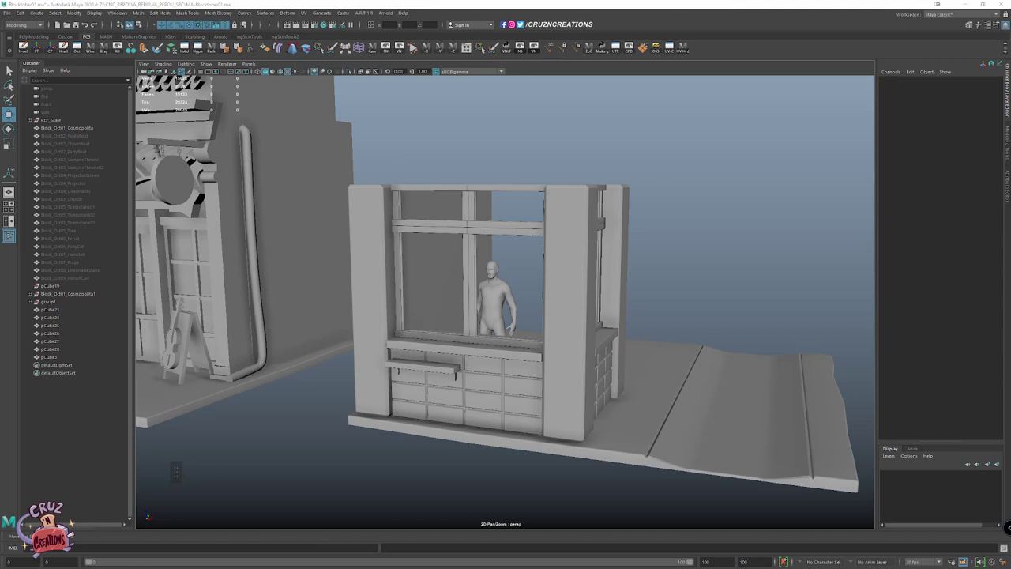
{"action": "scroll", "scroll_direction": "up", "scroll_amount": 3}
Hide everything but the reference figure and create a polygon cylinder for the bar stool
{"action": "left_click", "coordinate": [501, 471]}
{"action": "key", "text": "alt+h"}
{"action": "key", "text": "z"}
{"action": "key", "text": "alt+h"}
{"action": "right_click", "coordinate": [388, 291]}
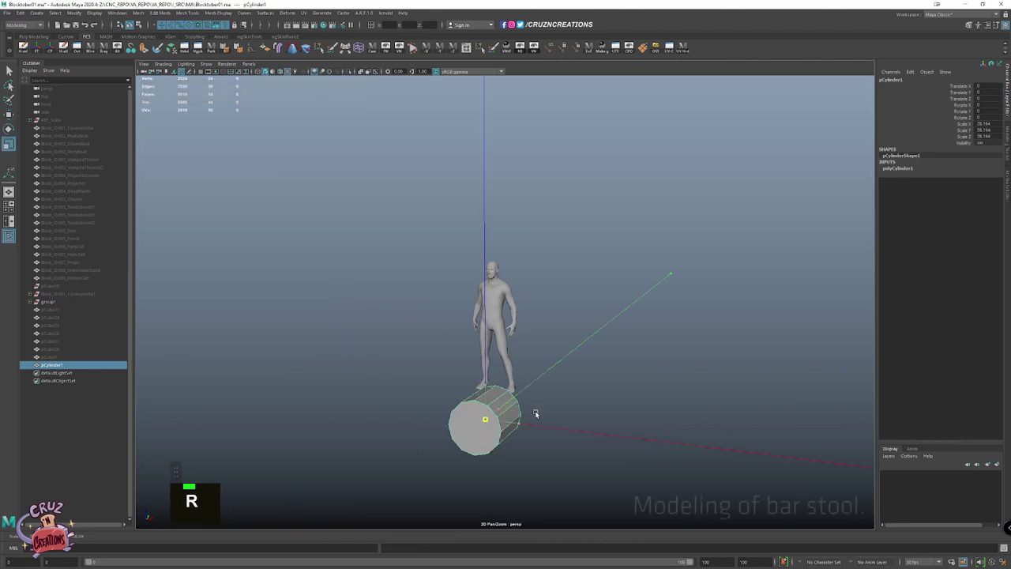
In the front view, scale the cylinder into a thin stool post beside the figure
{"action": "key", "text": "space"}
{"action": "key", "text": "f"}
{"action": "scroll", "scroll_direction": "down", "scroll_amount": 3}
{"action": "key", "text": "e"}
{"action": "left_click", "coordinate": [508, 313]}
{"action": "scroll", "scroll_direction": "down", "scroll_amount": 3}
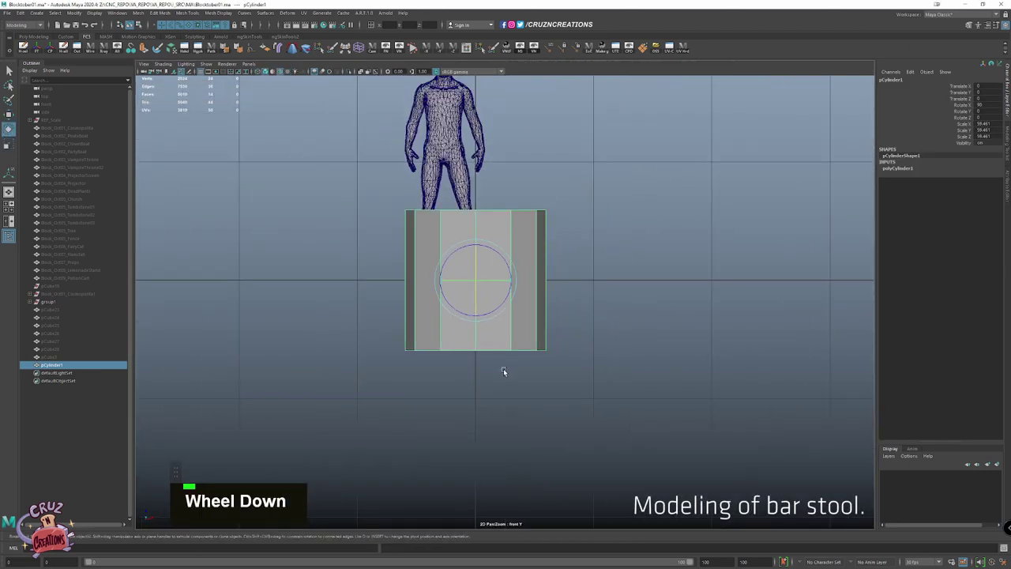
{"action": "right_click", "coordinate": [477, 401]}
{"action": "left_click", "coordinate": [483, 338]}
Duplicate the post into a wider second cylinder and bring another reference figure beside them
{"action": "key", "text": "shift+d"}
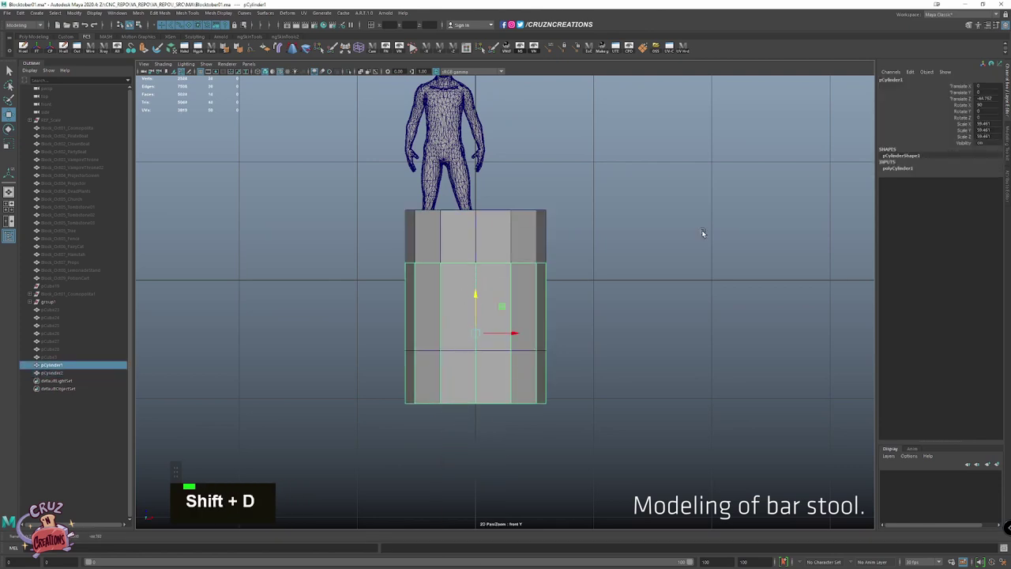
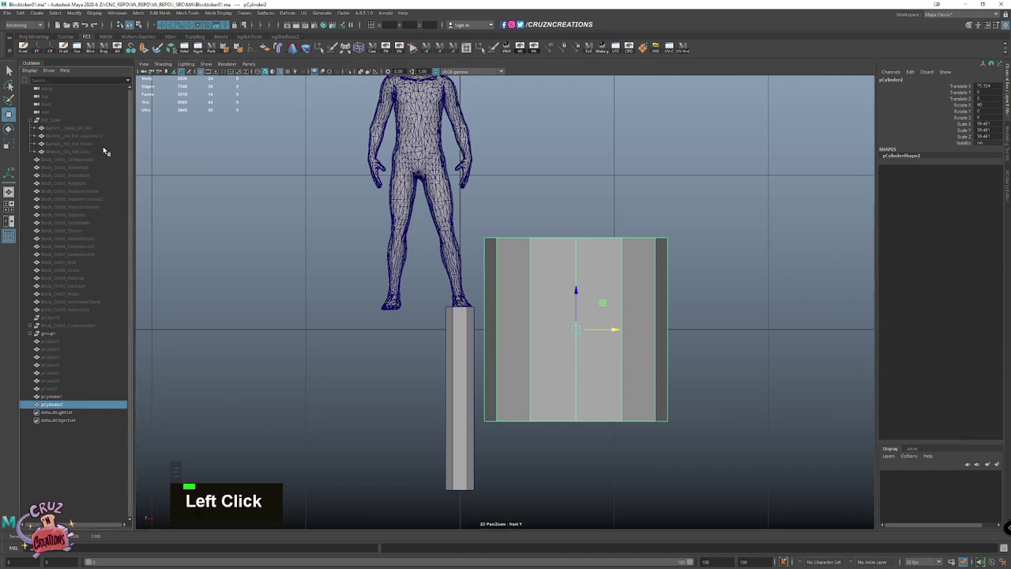
{"action": "key", "text": "shift+h"}
{"action": "key", "text": "w"}
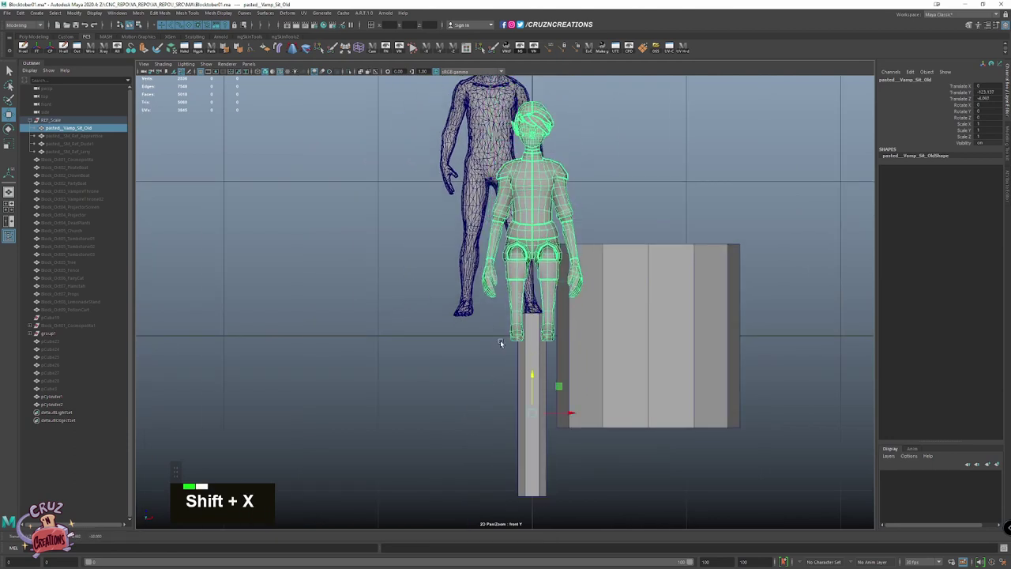
Check the stool and reference figures from a side view against the sitting pose
{"action": "key", "text": "x"}
{"action": "scroll", "scroll_direction": "down", "scroll_amount": 3}
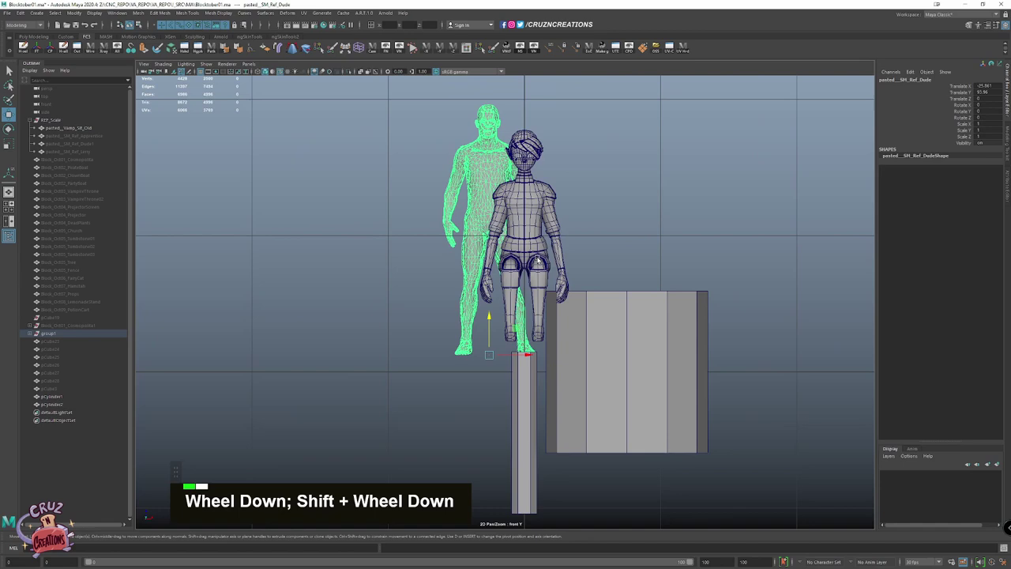
{"action": "scroll", "scroll_direction": "down", "scroll_amount": 3}
{"action": "left_click", "coordinate": [637, 340]}
{"action": "key", "text": "shift+space"}
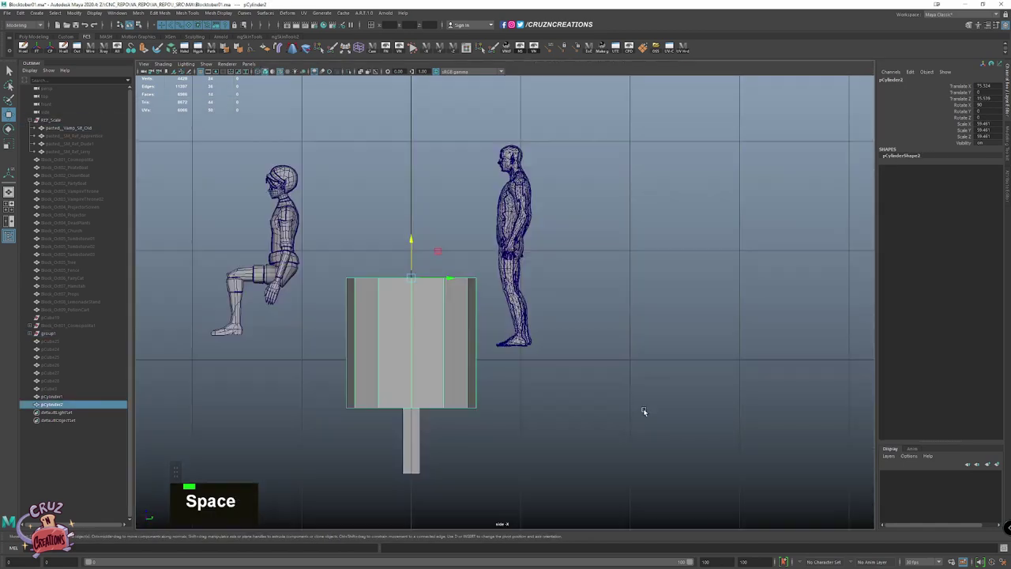
{"action": "scroll", "scroll_direction": "up", "scroll_amount": 3}
{"action": "key", "text": "shift+x"}
{"action": "key", "text": "alt+`"}
{"action": "key", "text": "shift+v"}
{"action": "key", "text": "`"}
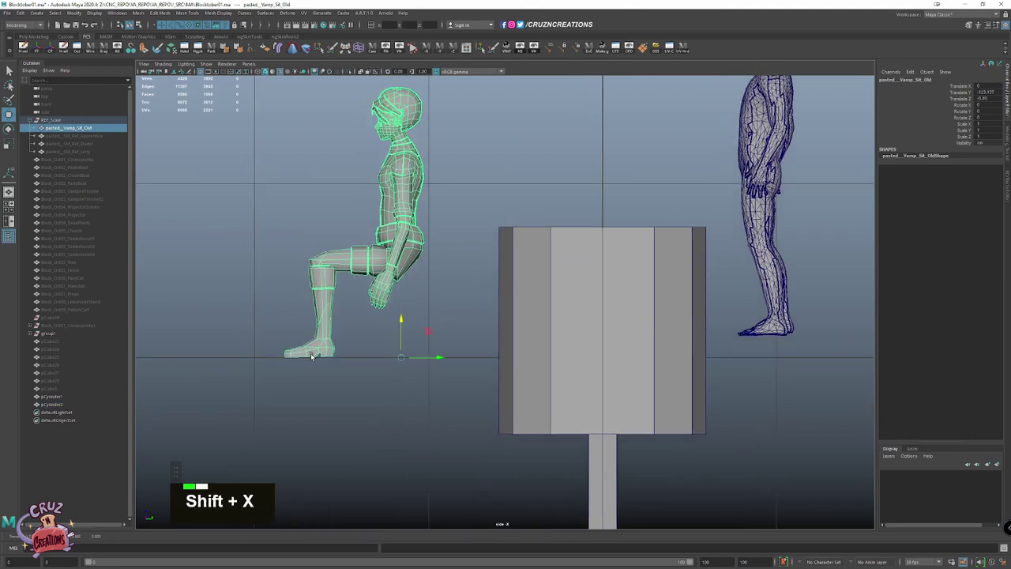
{"action": "scroll", "scroll_direction": "up", "scroll_amount": 3}
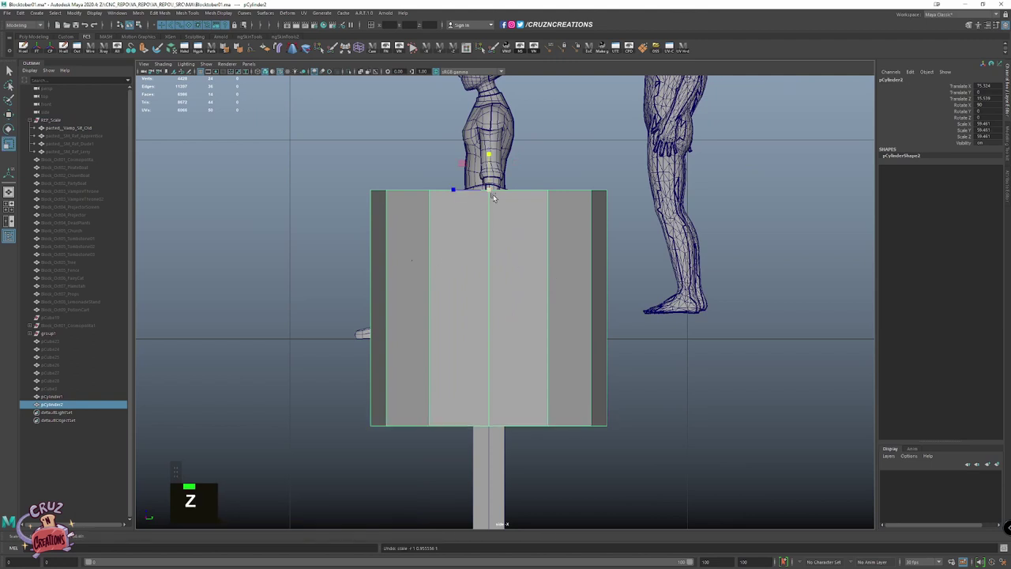
Flatten the wide cylinder into a thin seat disc and raise it under the sitting figure's hips
{"action": "left_click", "coordinate": [414, 217]}
{"action": "key", "text": "w"}
{"action": "scroll", "scroll_direction": "up", "scroll_amount": 3}
{"action": "key", "text": "shift+x"}
{"action": "key", "text": "r"}
{"action": "left_click", "coordinate": [418, 291]}
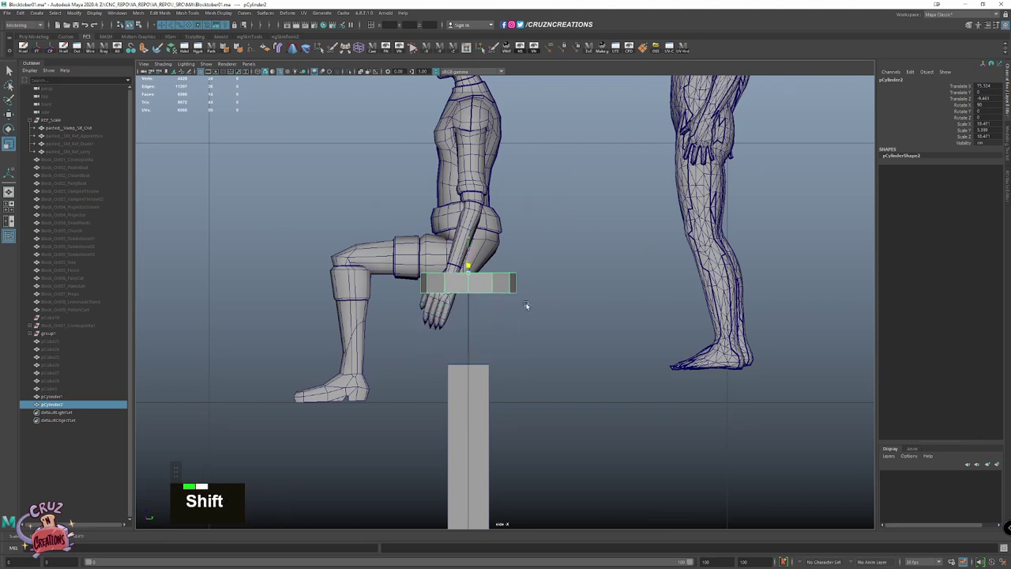
{"action": "key", "text": "shift+space"}
{"action": "key", "text": "shift+s"}
{"action": "left_click", "coordinate": [510, 278]}
{"action": "scroll", "scroll_direction": "down", "scroll_amount": 3}
{"action": "left_click", "coordinate": [449, 294]}
Widen the seat to fit the figure in perspective view and move the sitting figure aside
{"action": "key", "text": "w"}
{"action": "key", "text": "f"}
{"action": "scroll", "scroll_direction": "down", "scroll_amount": 3}
{"action": "key", "text": "r"}
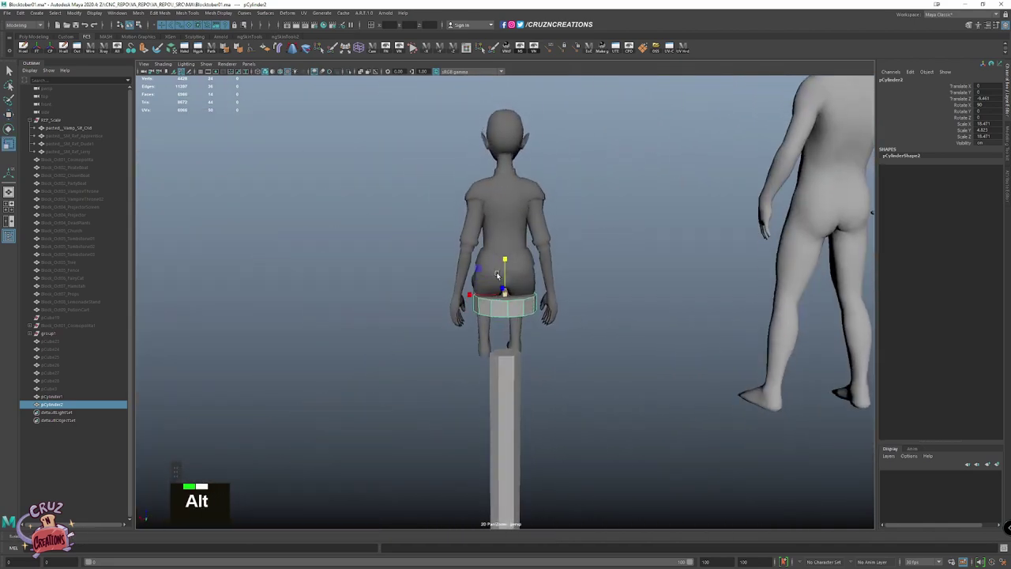
{"action": "left_click", "coordinate": [513, 249]}
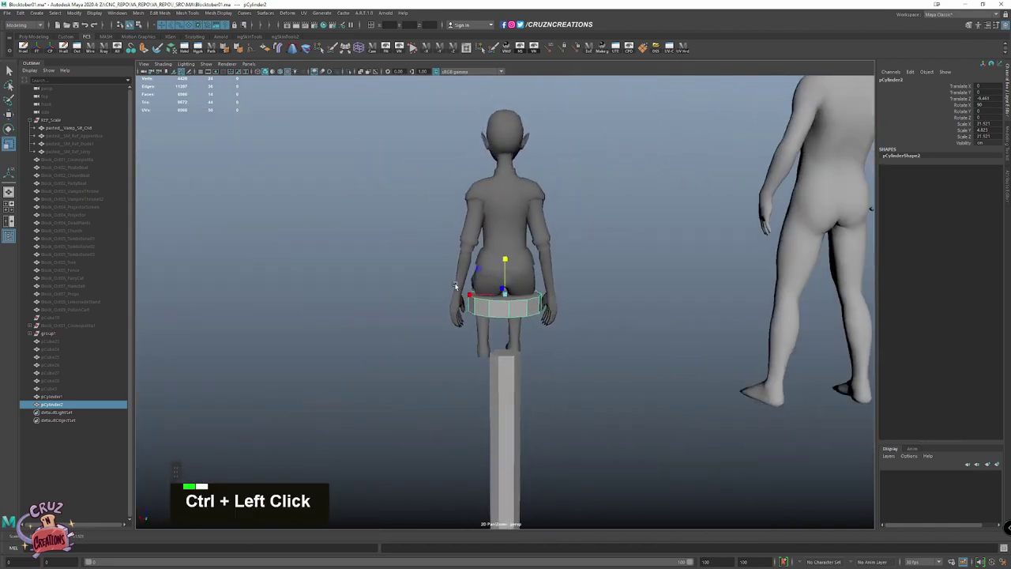
{"action": "key", "text": "w"}
{"action": "scroll", "scroll_direction": "down", "scroll_amount": 3}
{"action": "left_click", "coordinate": [474, 286]}
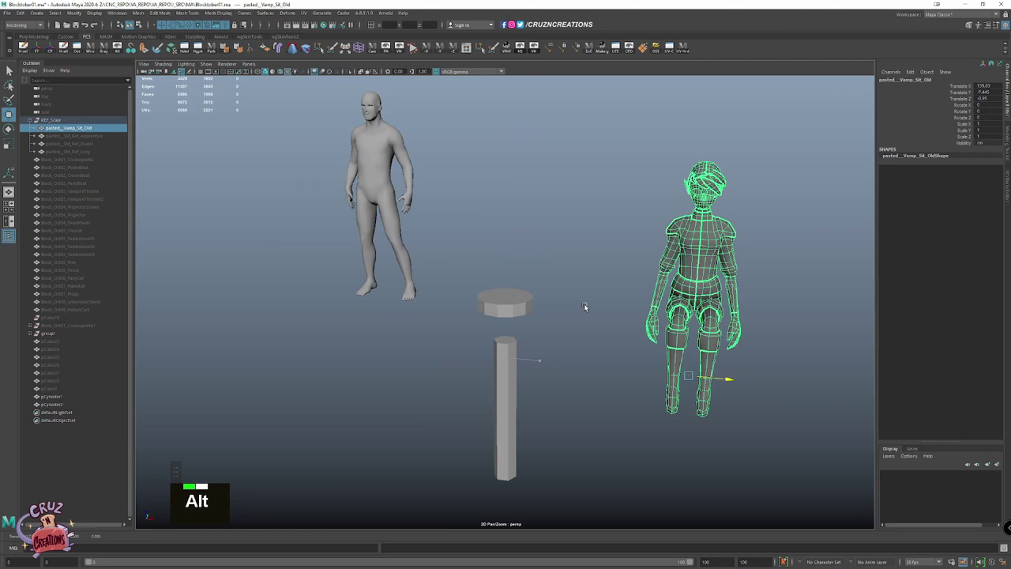
Add a torus footrest with subdivisions lowered to 8 and reduced height subdivisions
{"action": "key", "text": "z"}
{"action": "scroll", "scroll_direction": "down", "scroll_amount": 3}
{"action": "right_click", "coordinate": [548, 290]}
{"action": "left_click", "coordinate": [565, 348]}
{"action": "key", "text": "e"}
{"action": "left_click", "coordinate": [500, 357]}
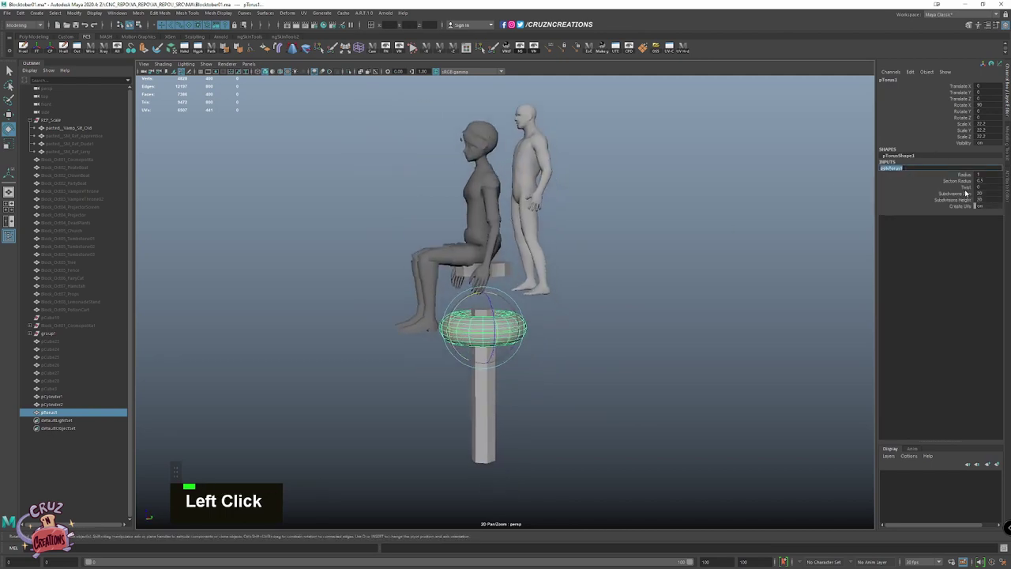
{"action": "left_click", "coordinate": [705, 252]}
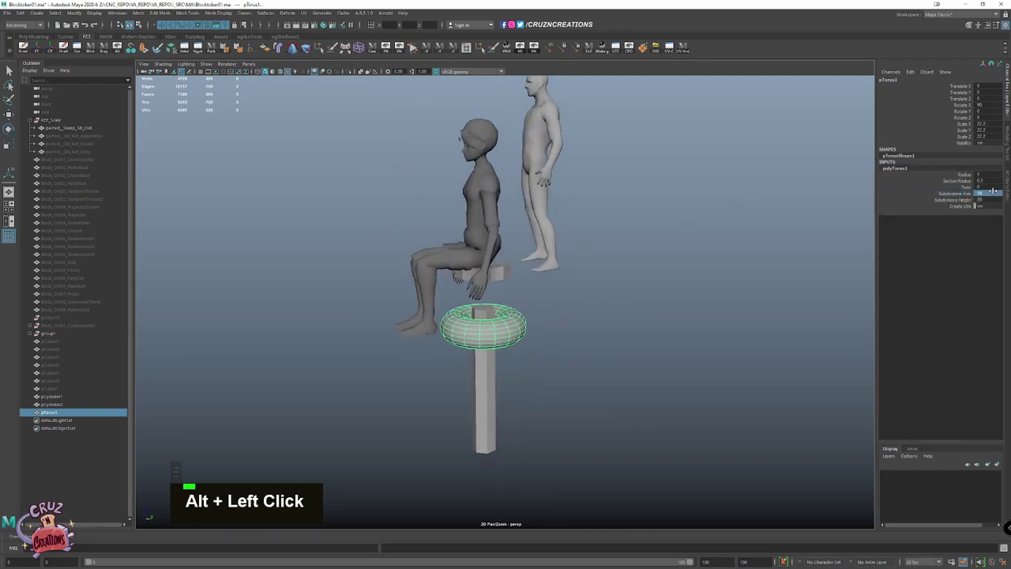
{"action": "key", "text": "Tab"}
{"action": "key", "text": "Return"}
{"action": "key", "text": "8"}
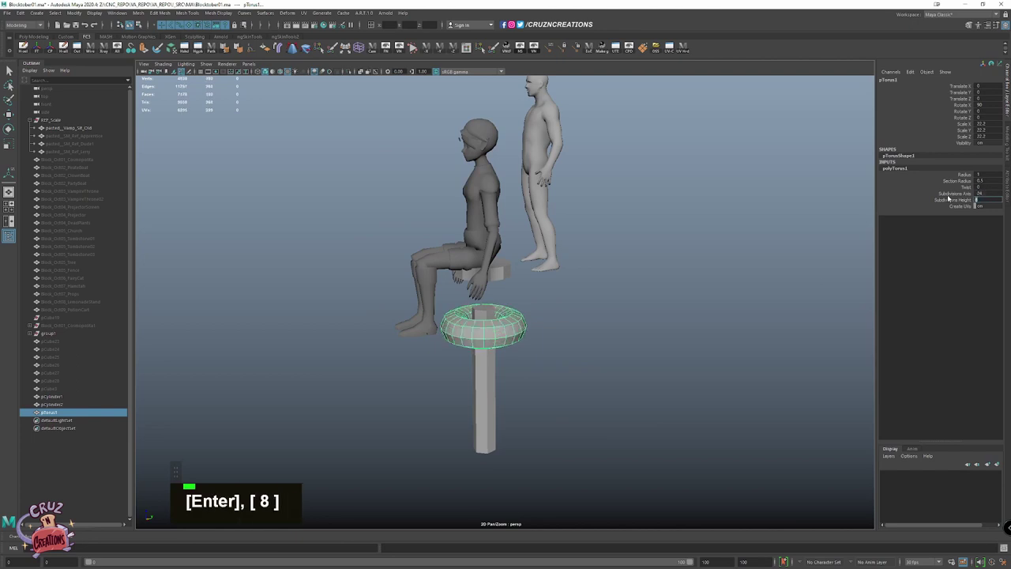
{"action": "left_click", "coordinate": [961, 177]}
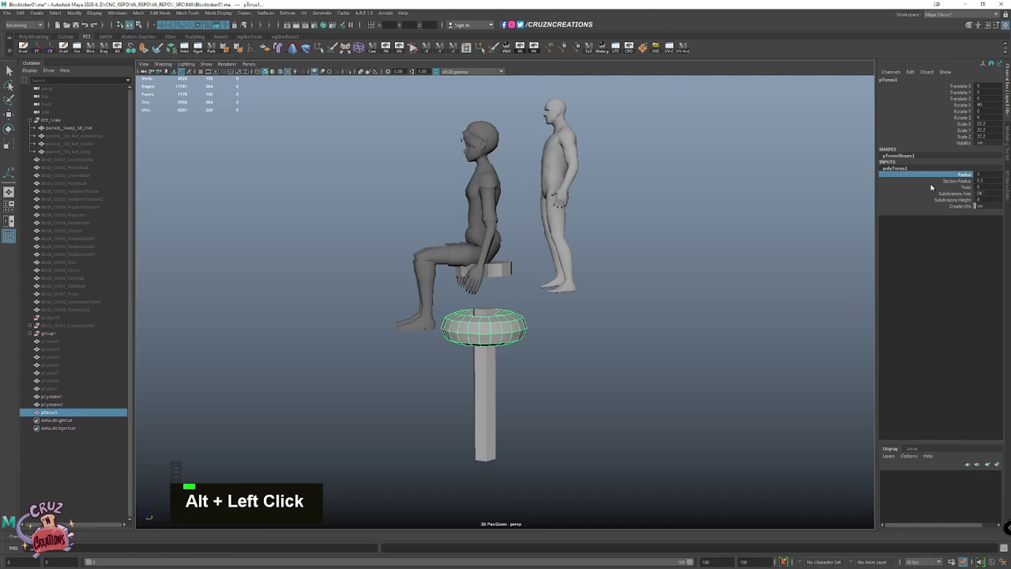
Thin the torus section radius and lower the sitting figure onto the seat
{"action": "key", "text": "ctrl+space"}
{"action": "key", "text": "space"}
{"action": "scroll", "scroll_direction": "down", "scroll_amount": 3}
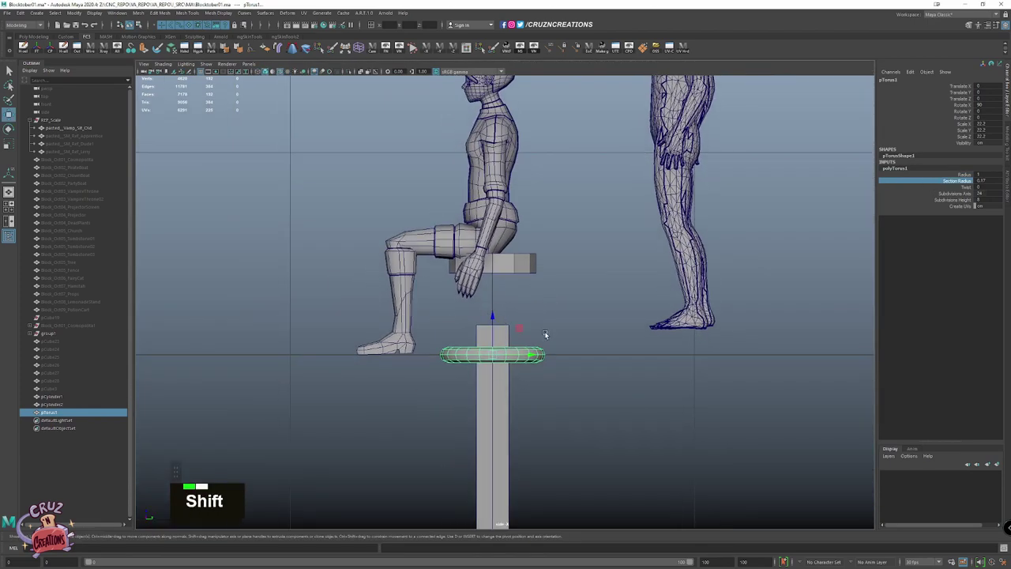
{"action": "key", "text": "w"}
{"action": "scroll", "scroll_direction": "down", "scroll_amount": 3}
{"action": "scroll", "scroll_direction": "down", "scroll_amount": 3}
{"action": "left_click", "coordinate": [503, 291]}
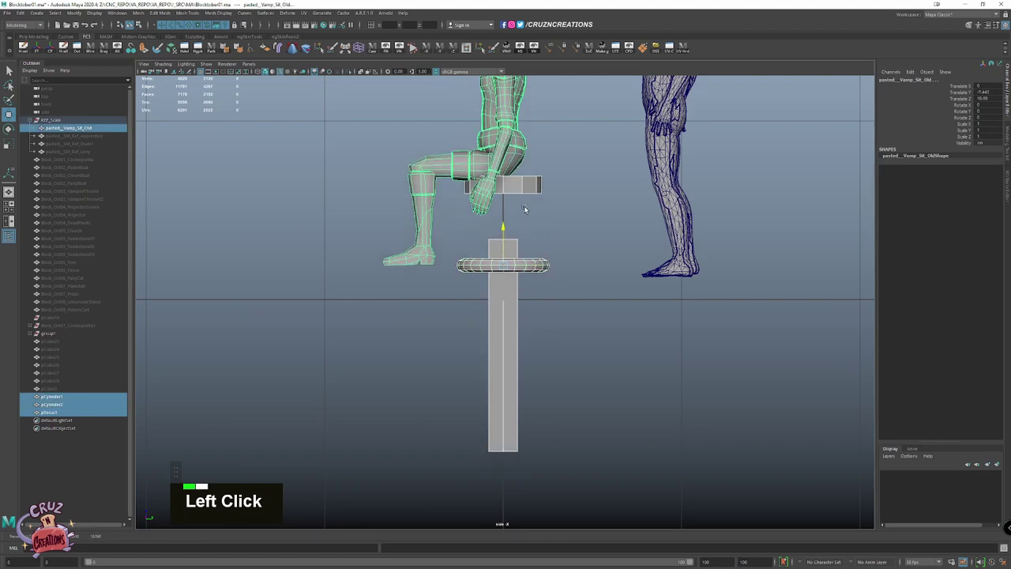
{"action": "key", "text": "z"}
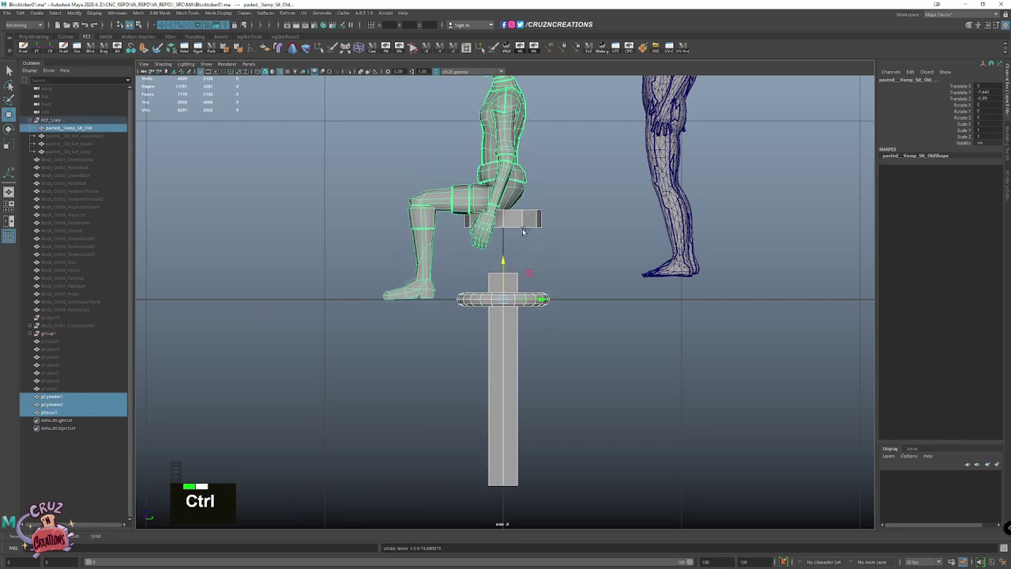
Adjust the seat, tall post and flat seat cylinder positions under the seated character
{"action": "left_click", "coordinate": [535, 224]}
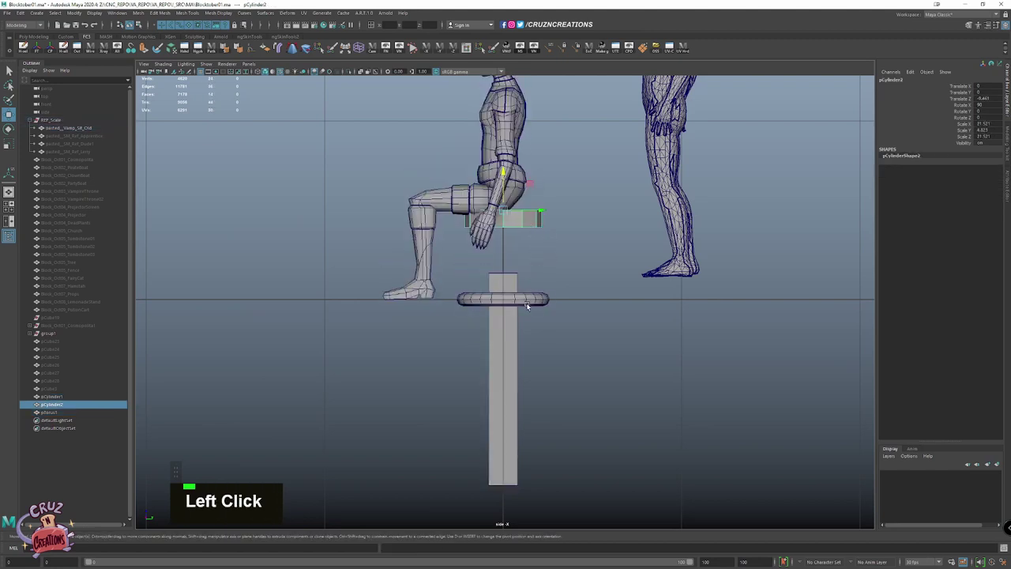
{"action": "key", "text": "Left"}
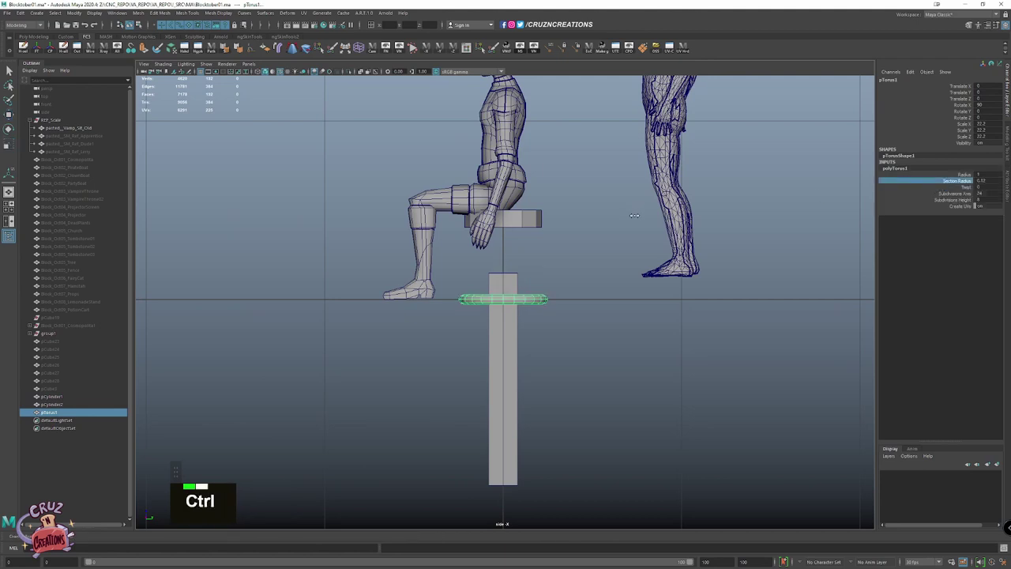
{"action": "key", "text": "ctrl+w"}
{"action": "key", "text": "w"}
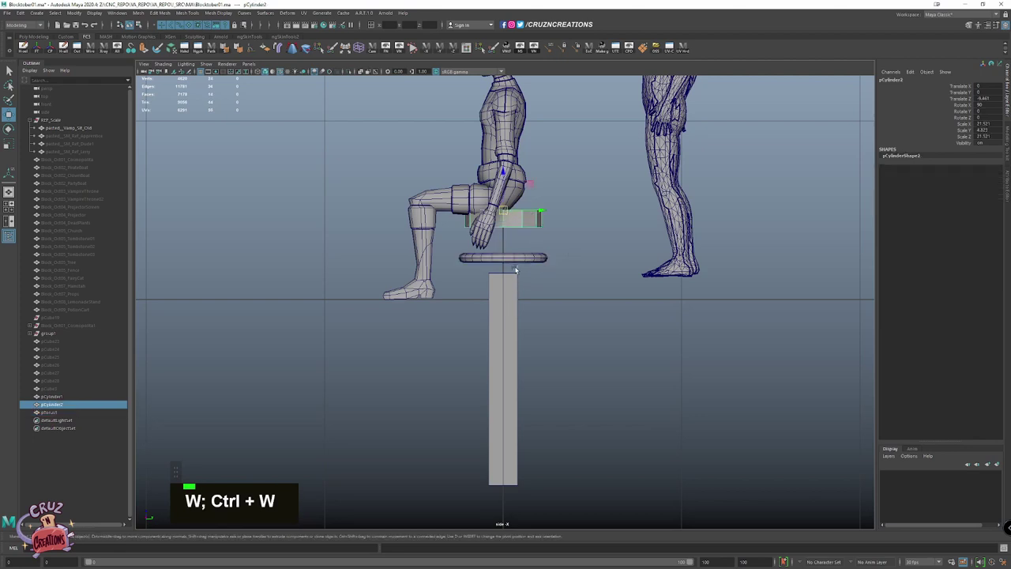
{"action": "left_click", "coordinate": [522, 262]}
{"action": "key", "text": "w"}
{"action": "key", "text": "shift+x"}
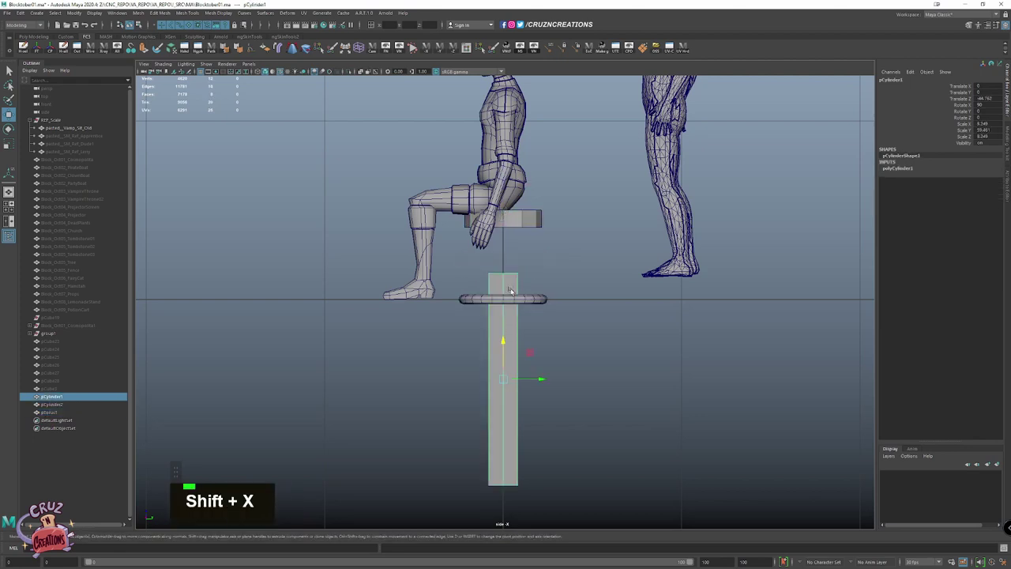
{"action": "scroll", "scroll_direction": "up", "scroll_amount": 3}
{"action": "key", "text": "space"}
{"action": "key", "text": "f"}
{"action": "left_click", "coordinate": [602, 203]}
{"action": "scroll", "scroll_direction": "down", "scroll_amount": 3}
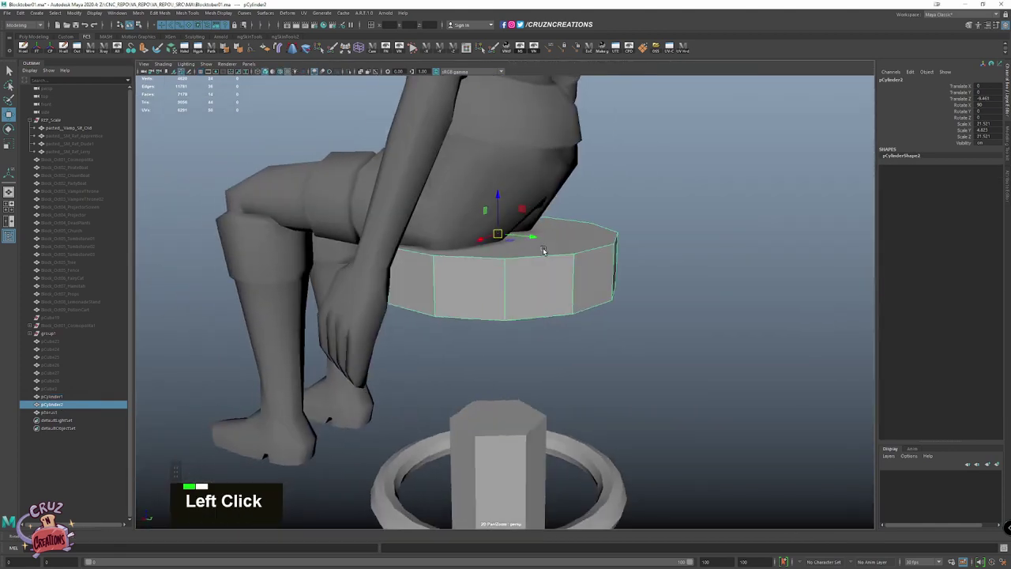
Extrude the seat's side faces outward in face mode
{"action": "right_click", "coordinate": [584, 245]}
{"action": "left_click", "coordinate": [584, 262]}
{"action": "right_click", "coordinate": [547, 229]}
{"action": "scroll", "scroll_direction": "down", "scroll_amount": 3}
{"action": "left_click", "coordinate": [578, 267]}
{"action": "right_click", "coordinate": [574, 286]}
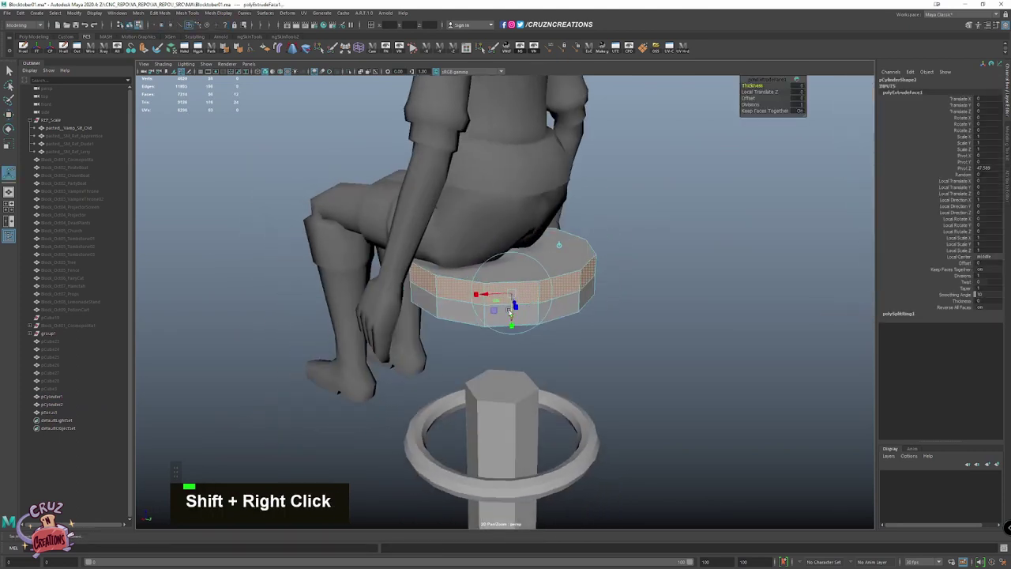
{"action": "left_click", "coordinate": [554, 308]}
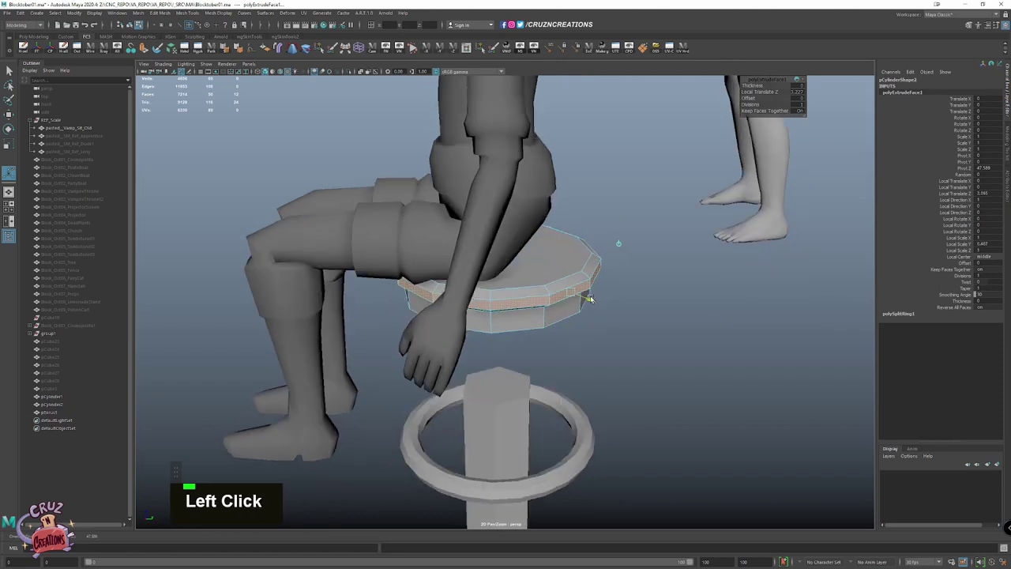
{"action": "key", "text": "w"}
Extrude the seat's top face and scale it inward, then select the lower faces
{"action": "left_click", "coordinate": [558, 260]}
{"action": "right_click", "coordinate": [569, 327]}
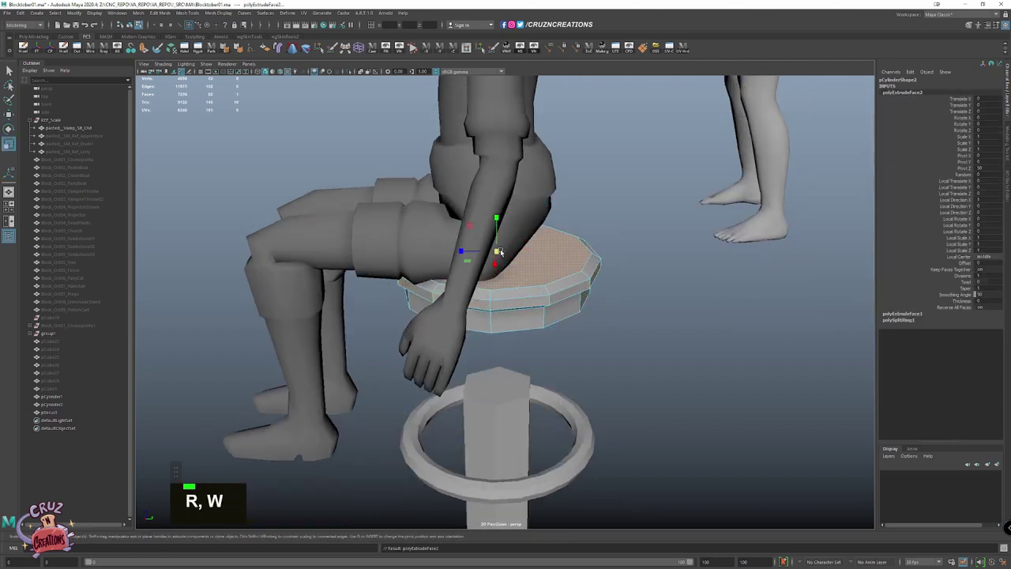
{"action": "right_click", "coordinate": [536, 308]}
{"action": "key", "text": "r"}
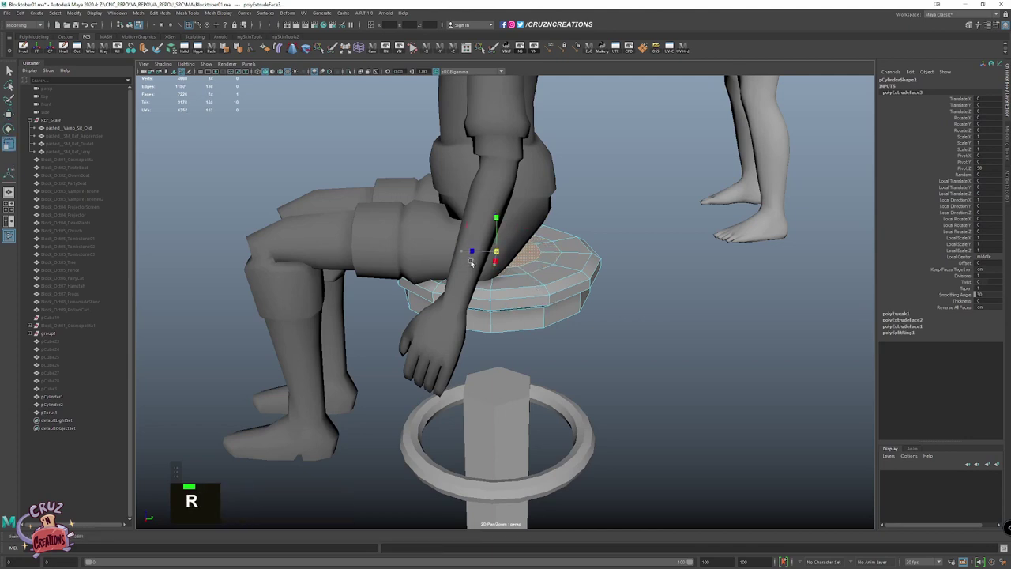
{"action": "left_click", "coordinate": [501, 223]}
{"action": "right_click", "coordinate": [572, 259]}
{"action": "left_click", "coordinate": [578, 254]}
{"action": "right_click", "coordinate": [581, 239]}
{"action": "left_click", "coordinate": [503, 218]}
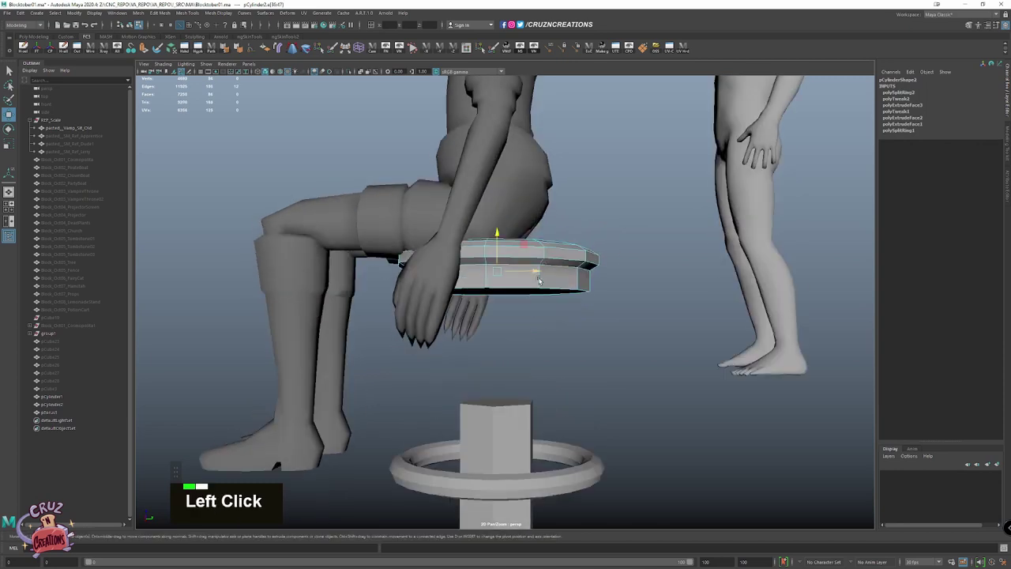
{"action": "scroll", "scroll_direction": "up", "scroll_amount": 3}
Bevel the seat's rim edges into a rounded cushion
{"action": "left_click", "coordinate": [581, 244]}
{"action": "right_click", "coordinate": [585, 268]}
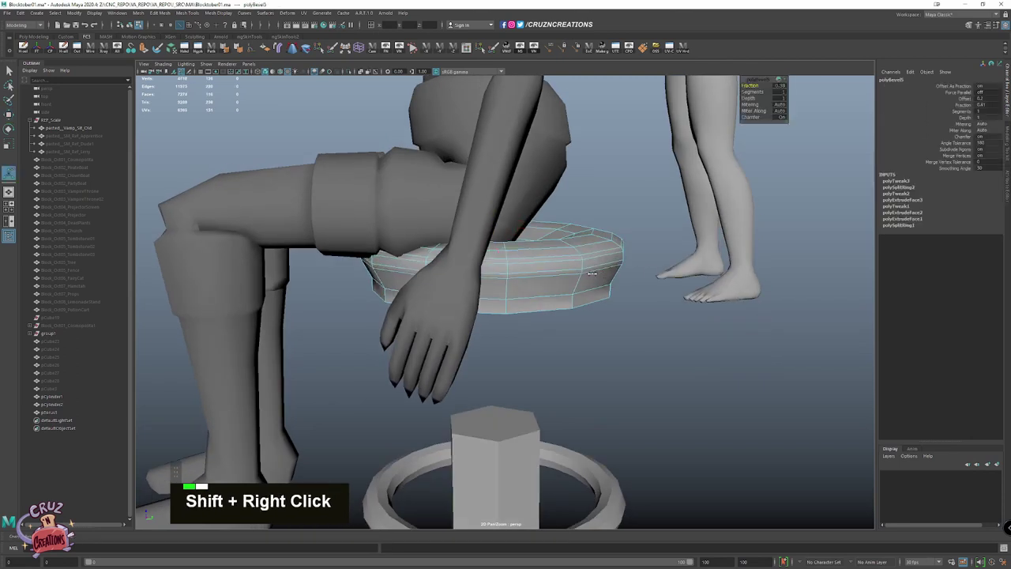
{"action": "left_click", "coordinate": [569, 283]}
{"action": "right_click", "coordinate": [580, 314]}
{"action": "key", "text": "r"}
{"action": "scroll", "scroll_direction": "up", "scroll_amount": 3}
{"action": "key", "text": "w"}
{"action": "key", "text": "w"}
Narrow the seat's underside and bevel its bottom edge ring
{"action": "right_click", "coordinate": [573, 225]}
{"action": "left_click", "coordinate": [582, 255]}
{"action": "right_click", "coordinate": [574, 295]}
{"action": "key", "text": "w"}
{"action": "scroll", "scroll_direction": "down", "scroll_amount": 3}
{"action": "scroll", "scroll_direction": "down", "scroll_amount": 3}
{"action": "left_click", "coordinate": [553, 290]}
{"action": "scroll", "scroll_direction": "up", "scroll_amount": 3}
{"action": "left_click", "coordinate": [560, 278]}
{"action": "left_click", "coordinate": [212, 107]}
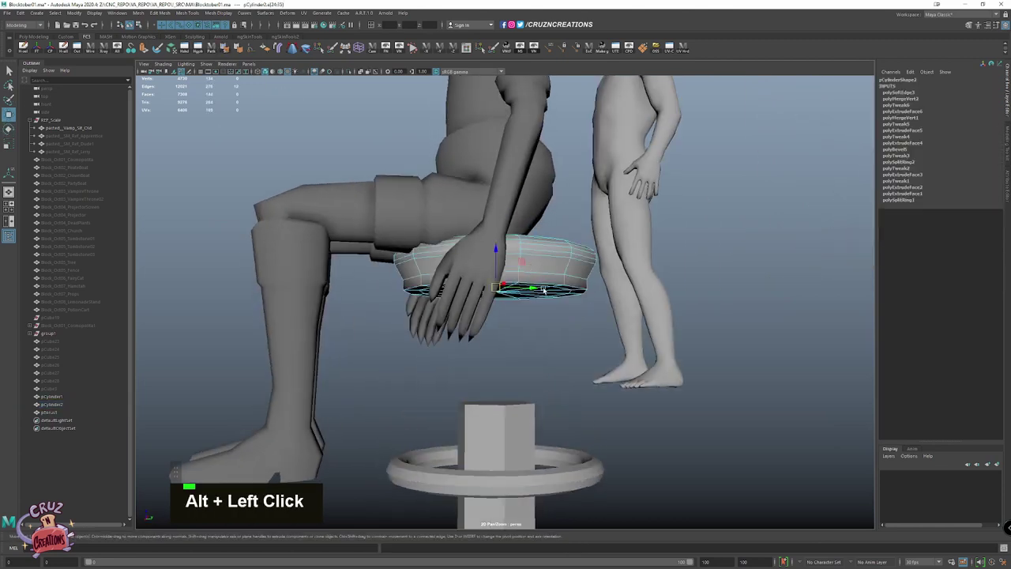
{"action": "key", "text": "w"}
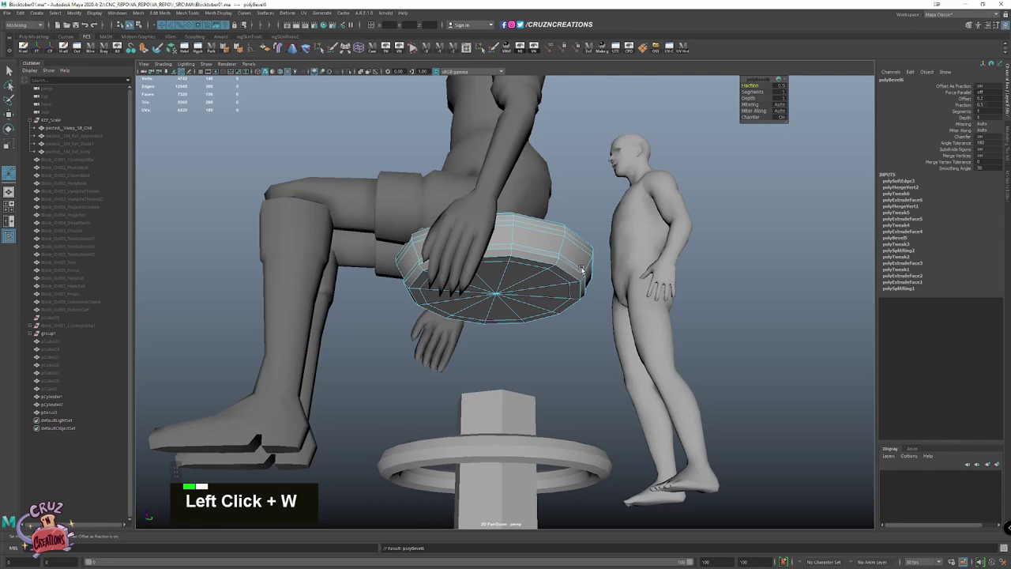
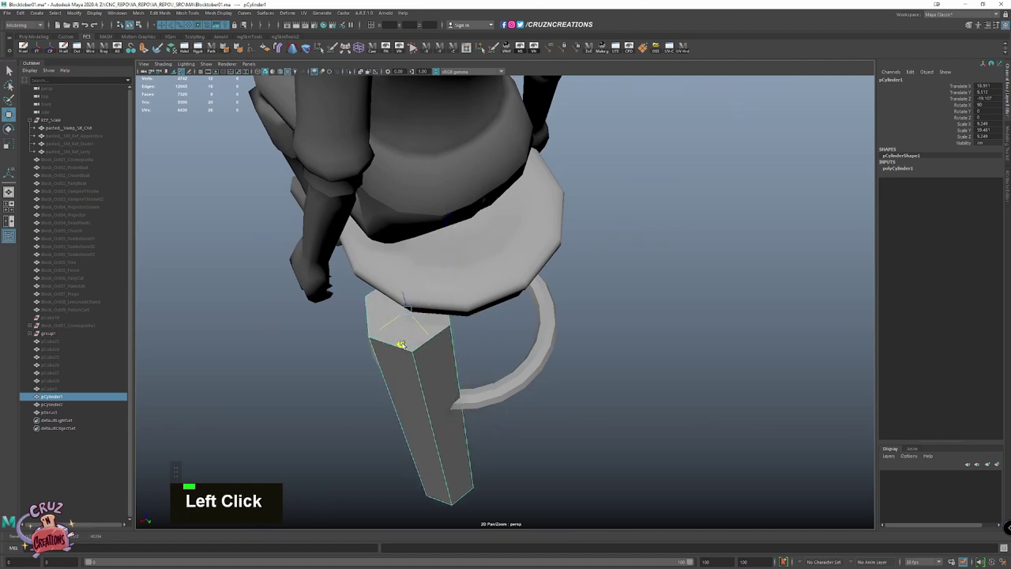
Scale the tall post cylinder down into a slim leg
{"action": "key", "text": "r"}
{"action": "left_click", "coordinate": [500, 259]}
{"action": "left_click", "coordinate": [515, 215]}
{"action": "key", "text": "z"}
{"action": "scroll", "scroll_direction": "down", "scroll_amount": 3}
{"action": "left_click", "coordinate": [519, 229]}
{"action": "key", "text": "z"}
{"action": "scroll", "scroll_direction": "down", "scroll_amount": 3}
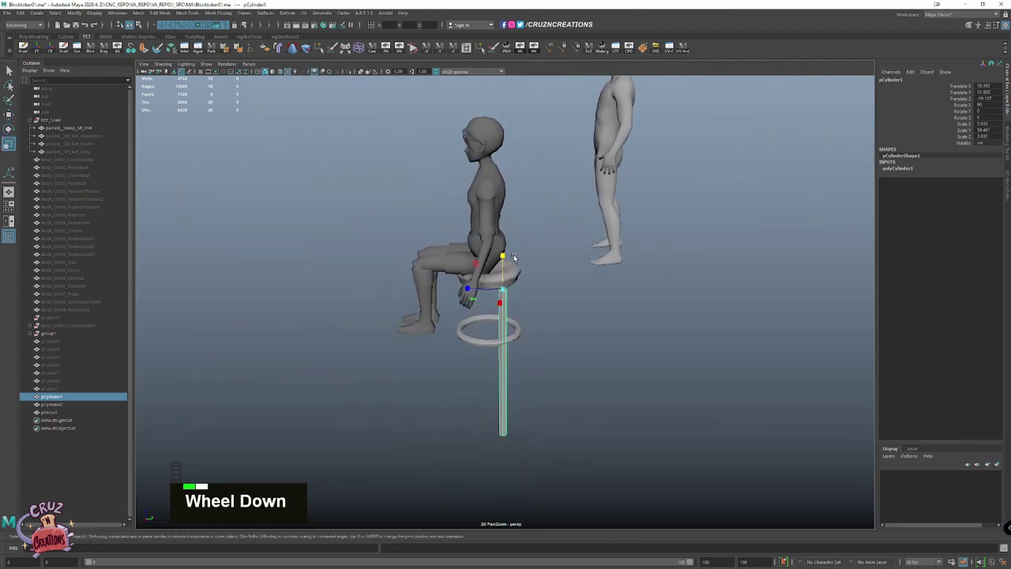
{"action": "left_click", "coordinate": [504, 251]}
{"action": "key", "text": "ctrl+space"}
{"action": "key", "text": "f"}
{"action": "scroll", "scroll_direction": "down", "scroll_amount": 3}
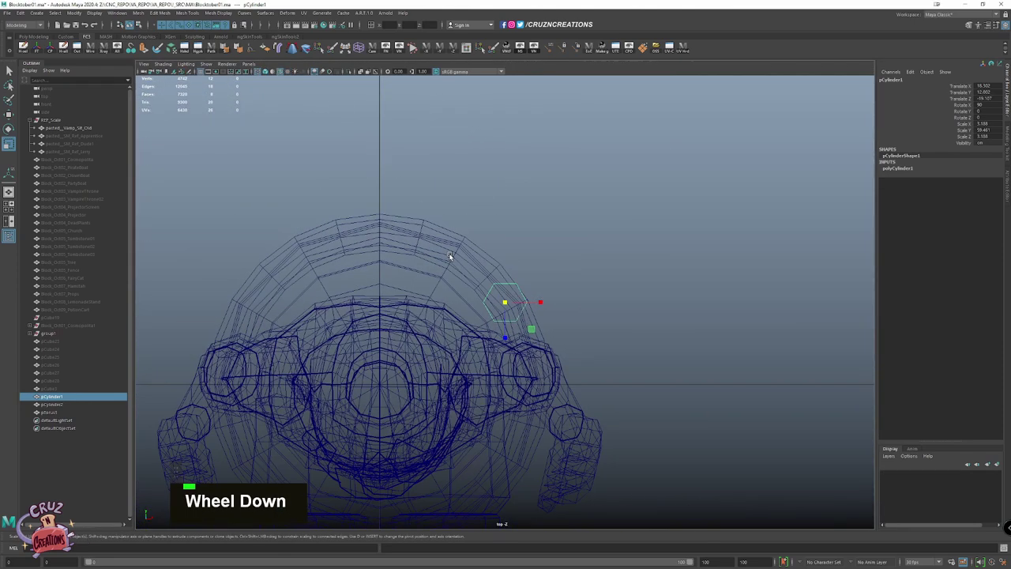
Move the leg toward the seat rim from the top view
{"action": "key", "text": "alt+w"}
{"action": "key", "text": "space"}
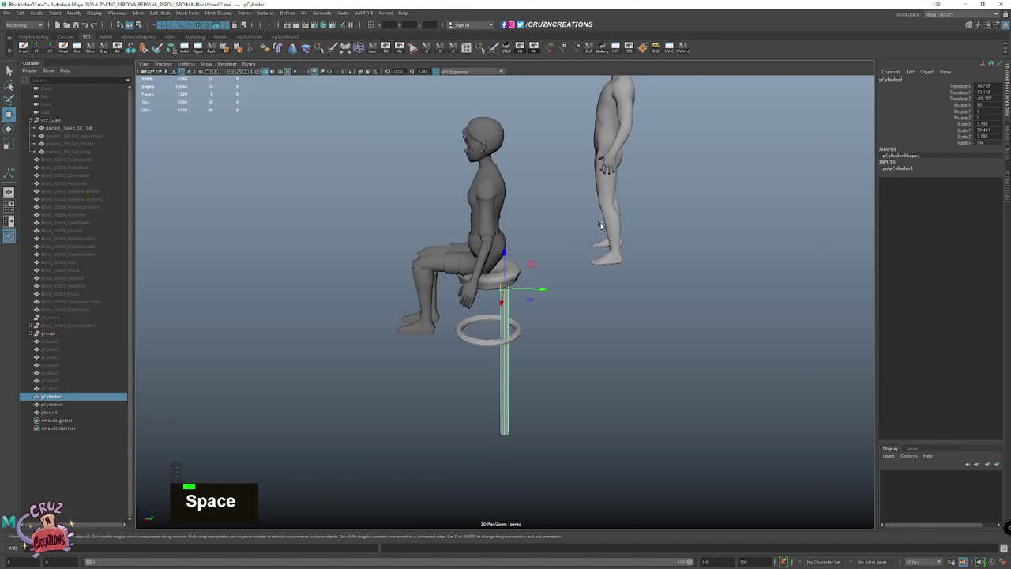
{"action": "left_click", "coordinate": [526, 251]}
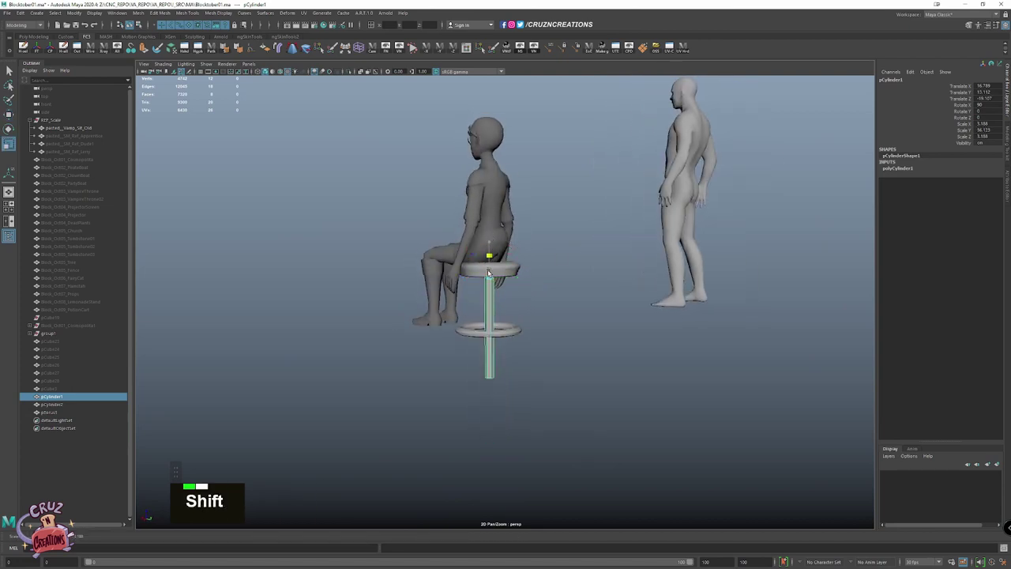
{"action": "left_click", "coordinate": [491, 317]}
{"action": "key", "text": "w"}
{"action": "key", "text": "space"}
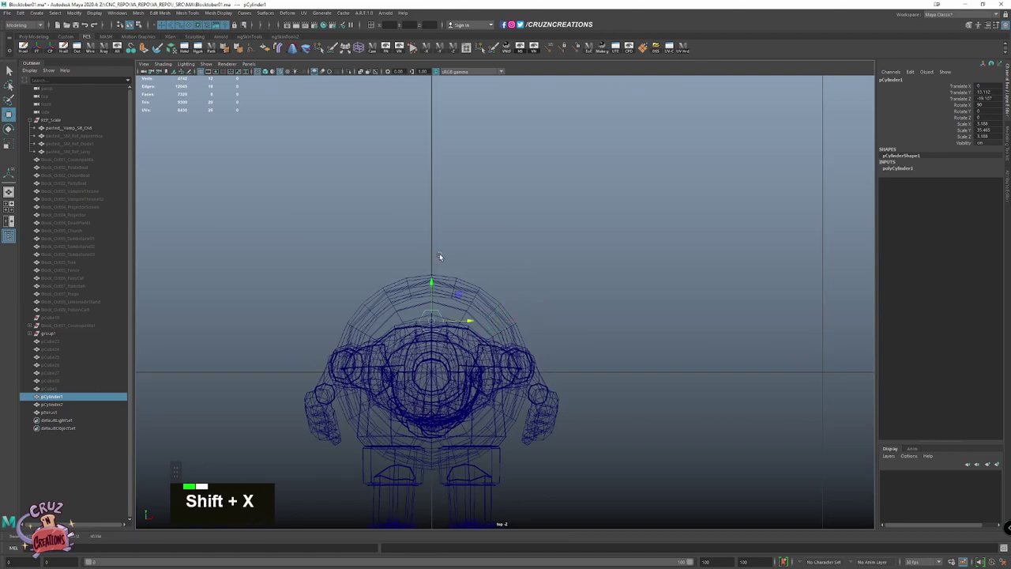
{"action": "key", "text": "shift+space"}
Position the leg under the seat edge, reaching through the footrest, checked from the side view
{"action": "key", "text": "x"}
{"action": "key", "text": "space"}
{"action": "left_click", "coordinate": [615, 222]}
{"action": "left_click", "coordinate": [558, 212]}
{"action": "scroll", "scroll_direction": "down", "scroll_amount": 3}
{"action": "key", "text": "space"}
{"action": "key", "text": "r"}
{"action": "scroll", "scroll_direction": "down", "scroll_amount": 3}
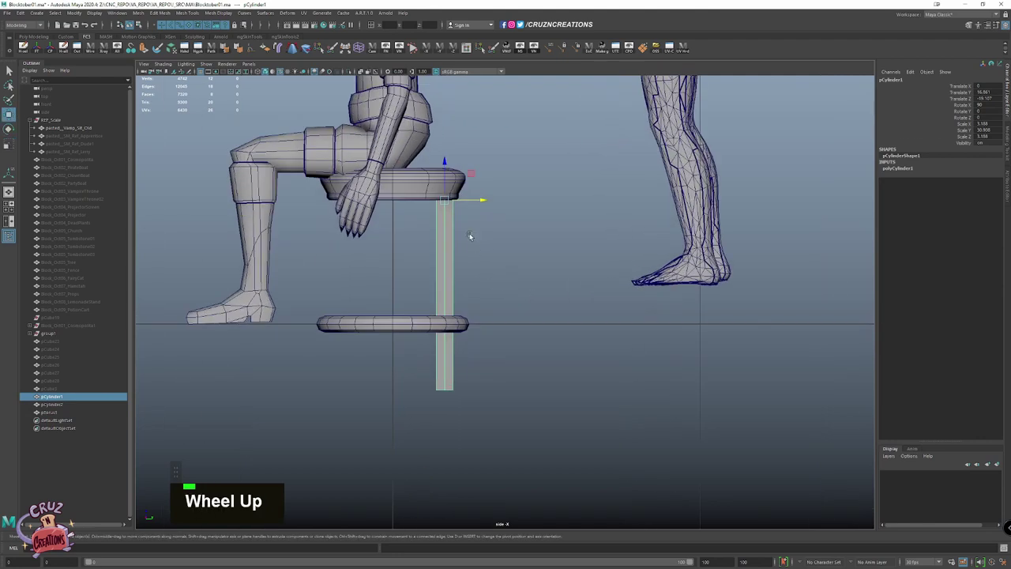
Insert two edge loops across the slim stool leg where it will bend
{"action": "right_click", "coordinate": [456, 297]}
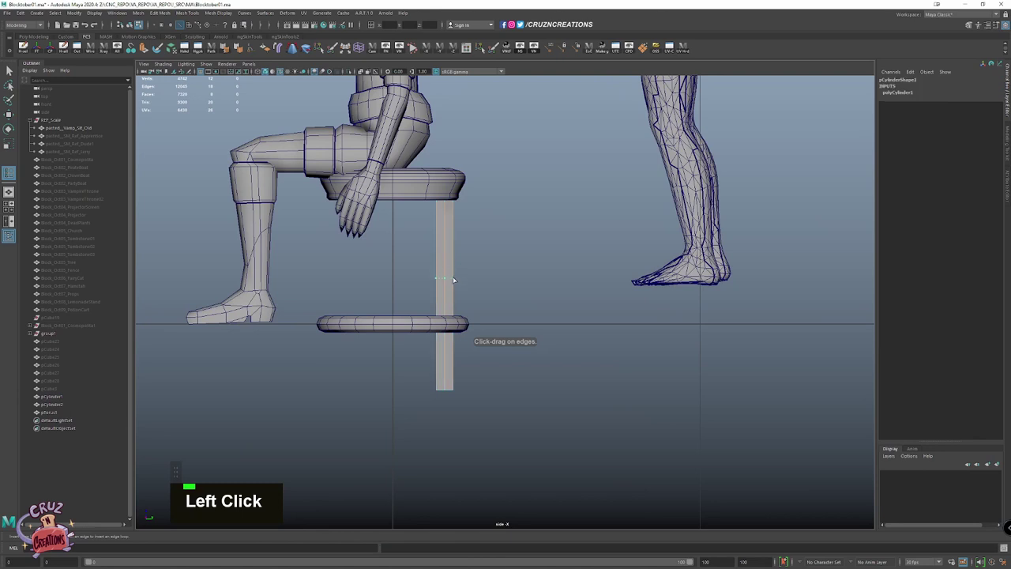
{"action": "left_click", "coordinate": [396, 452]}
{"action": "key", "text": "w"}
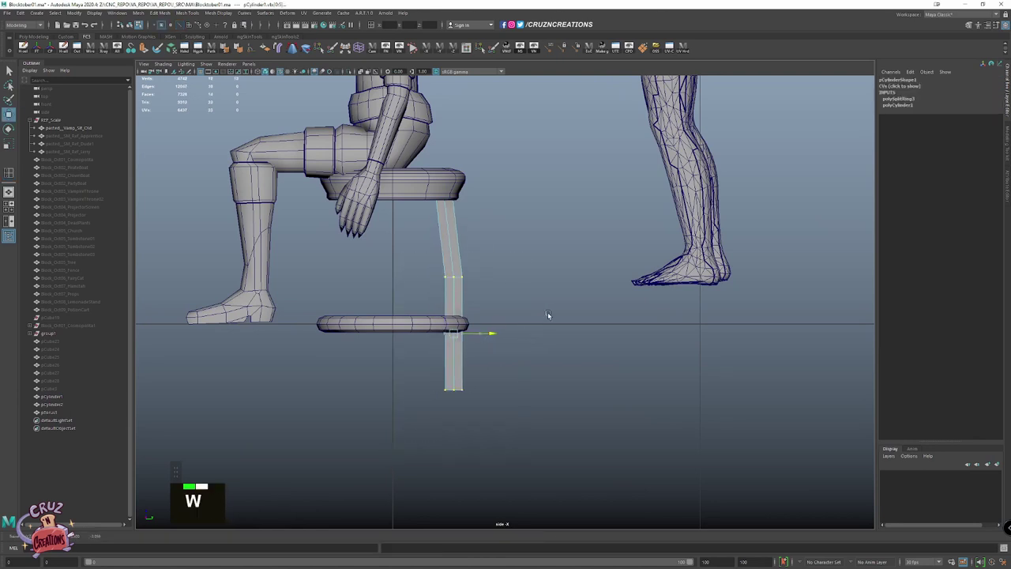
{"action": "left_click", "coordinate": [383, 312]}
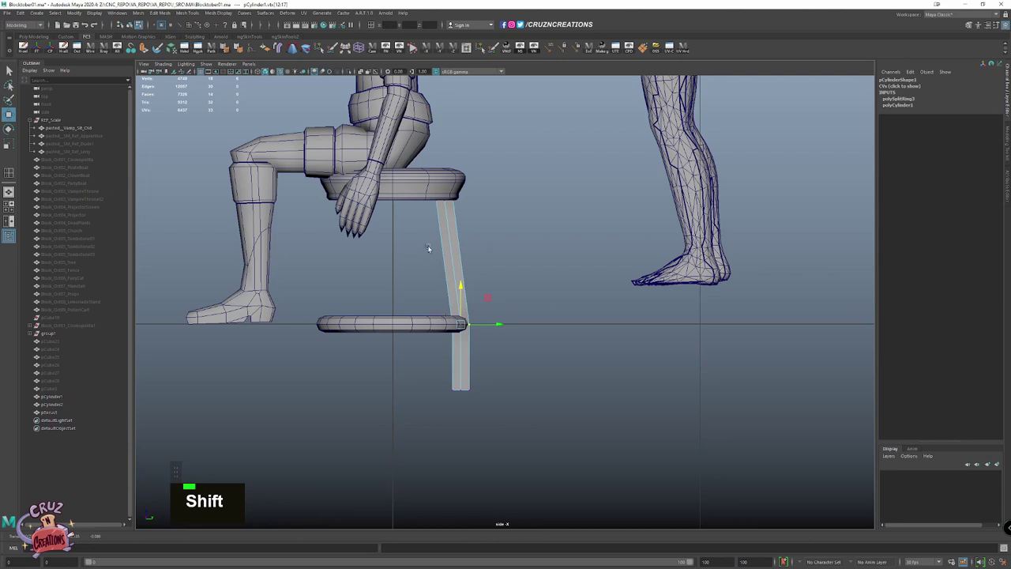
Move the leg's lower vertices outward so the bottom splays past the footrest ring
{"action": "right_click", "coordinate": [482, 213]}
{"action": "left_click", "coordinate": [456, 251]}
{"action": "key", "text": "w"}
{"action": "left_click", "coordinate": [484, 254]}
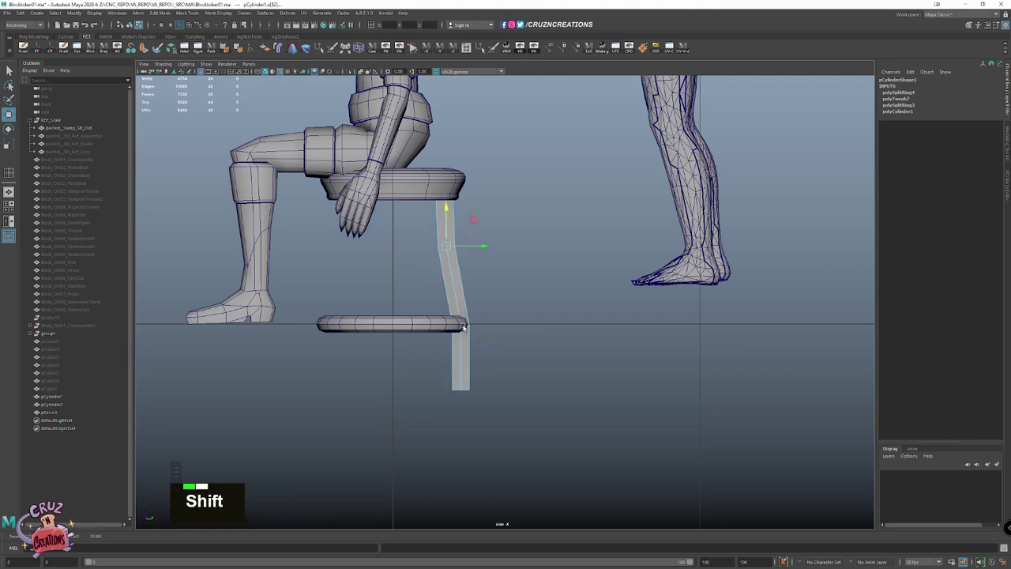
{"action": "left_click", "coordinate": [468, 323]}
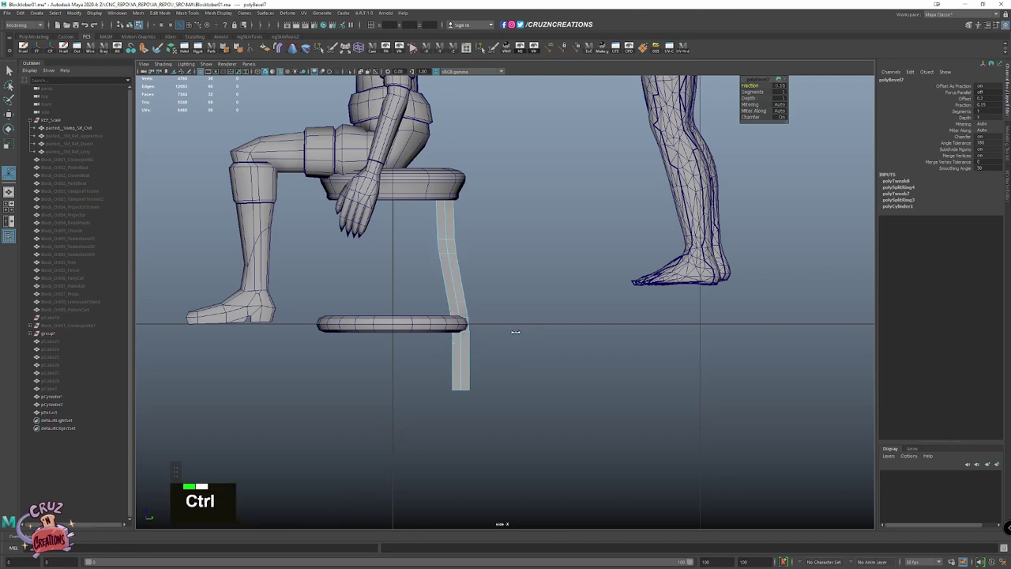
Bevel the bend edges to round the leg's joint, then select the footrest ring
{"action": "key", "text": "w"}
{"action": "key", "text": "w"}
{"action": "right_click", "coordinate": [553, 216]}
{"action": "left_click", "coordinate": [452, 270]}
{"action": "right_click", "coordinate": [527, 258]}
{"action": "left_click", "coordinate": [713, 263]}
{"action": "key", "text": "space"}
{"action": "scroll", "scroll_direction": "down", "scroll_amount": 3}
{"action": "key", "text": "w"}
{"action": "left_click", "coordinate": [234, 49]}
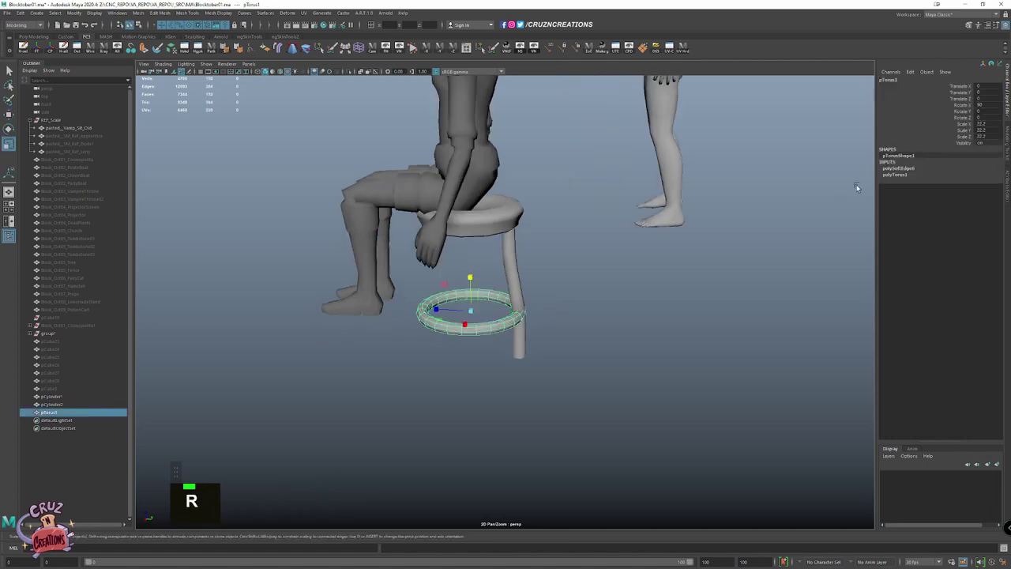
Increase the footrest torus Radius so the ring reaches the splayed leg
{"action": "left_click", "coordinate": [187, 99]}
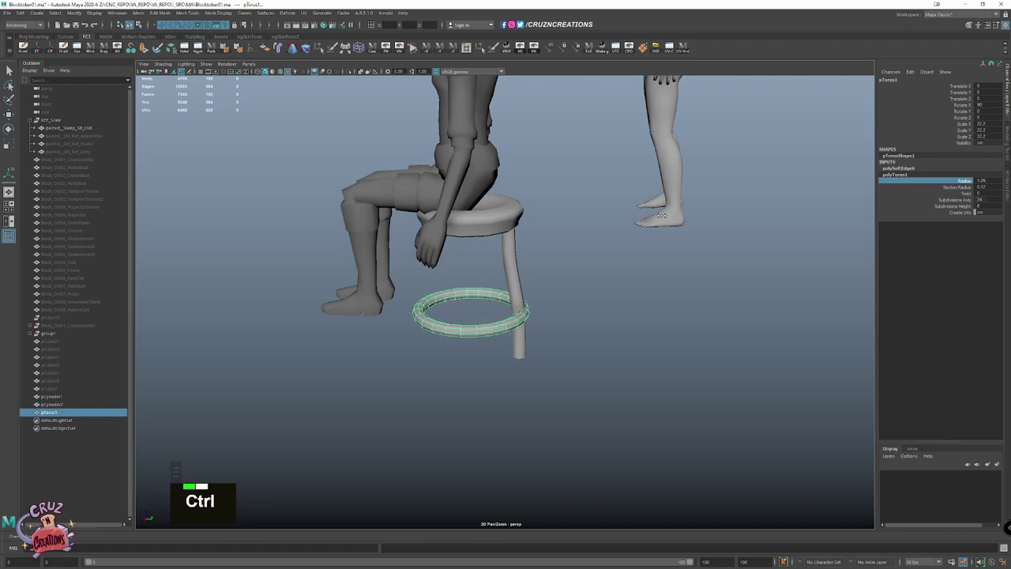
{"action": "key", "text": "z"}
{"action": "scroll", "scroll_direction": "down", "scroll_amount": 3}
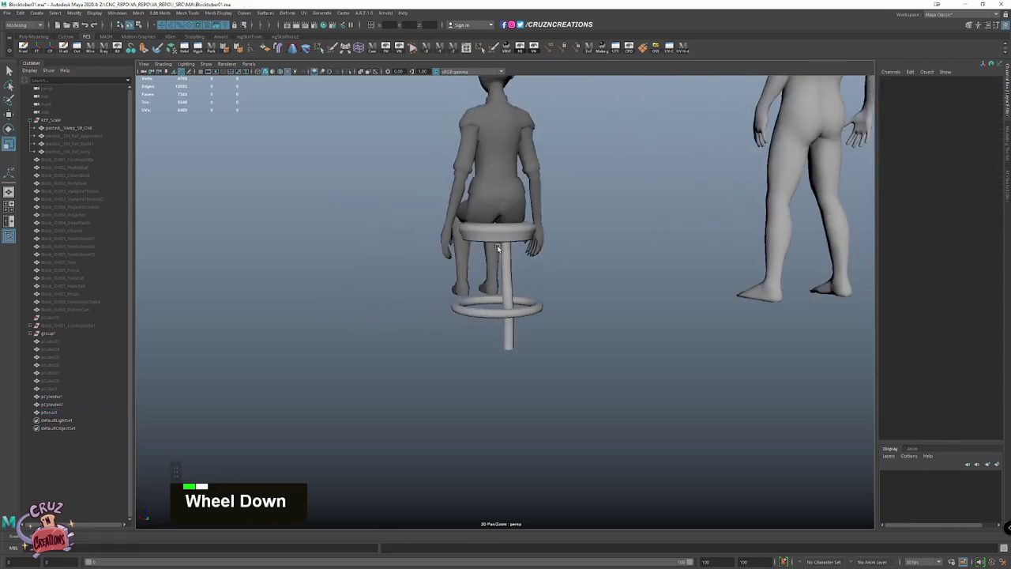
{"action": "left_click", "coordinate": [487, 235]}
{"action": "scroll", "scroll_direction": "up", "scroll_amount": 3}
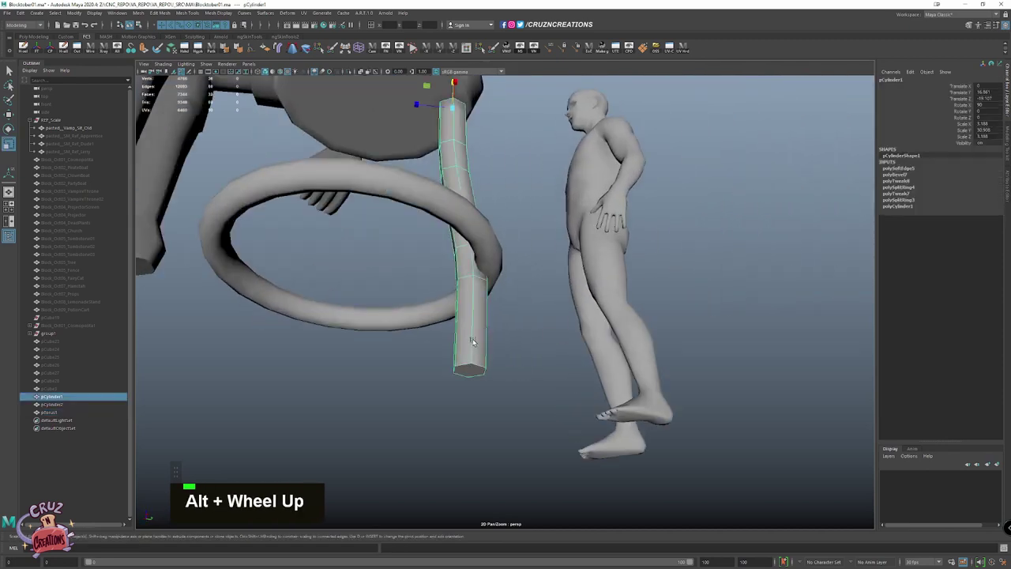
Extrude a cap on the bottom end of the bent leg to form a foot
{"action": "key", "text": "alt+w"}
{"action": "left_click", "coordinate": [467, 331]}
{"action": "right_click", "coordinate": [514, 374]}
{"action": "key", "text": "shift+Right"}
{"action": "right_click", "coordinate": [477, 381]}
{"action": "key", "text": "shift+w"}
{"action": "left_click", "coordinate": [434, 358]}
{"action": "right_click", "coordinate": [443, 331]}
{"action": "left_click", "coordinate": [464, 342]}
{"action": "right_click", "coordinate": [364, 389]}
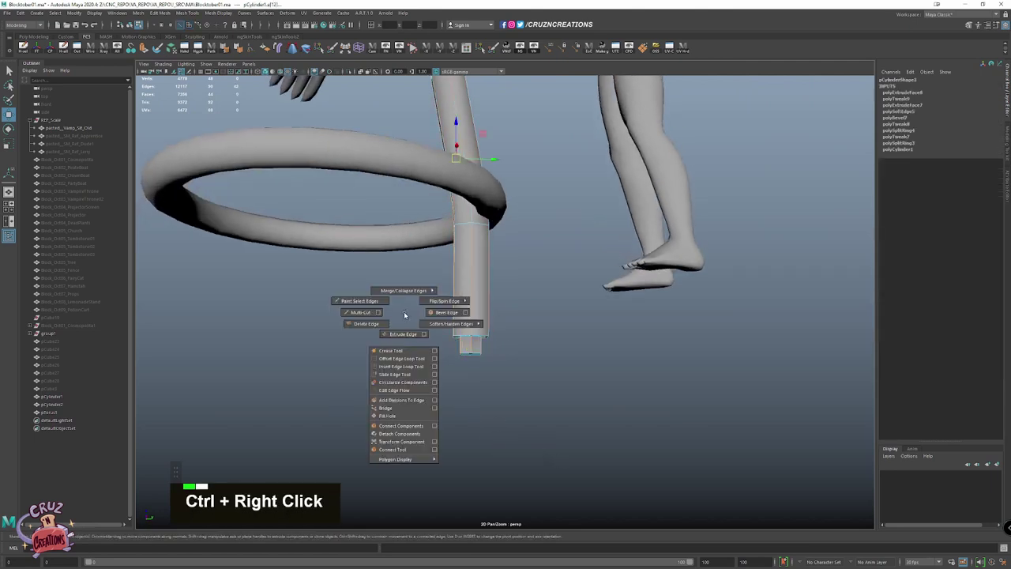
{"action": "left_click", "coordinate": [506, 276]}
{"action": "scroll", "scroll_direction": "down", "scroll_amount": 3}
{"action": "key", "text": "w"}
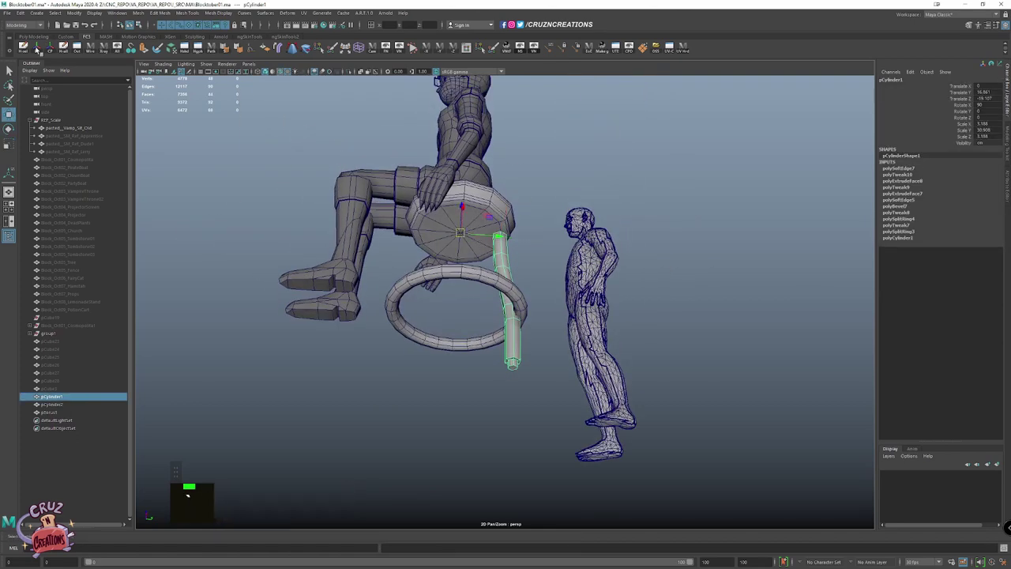
Duplicate Special the leg around the seat centre to make four splayed legs
{"action": "left_click", "coordinate": [355, 219]}
{"action": "left_click", "coordinate": [469, 212]}
{"action": "key", "text": "shift+d"}
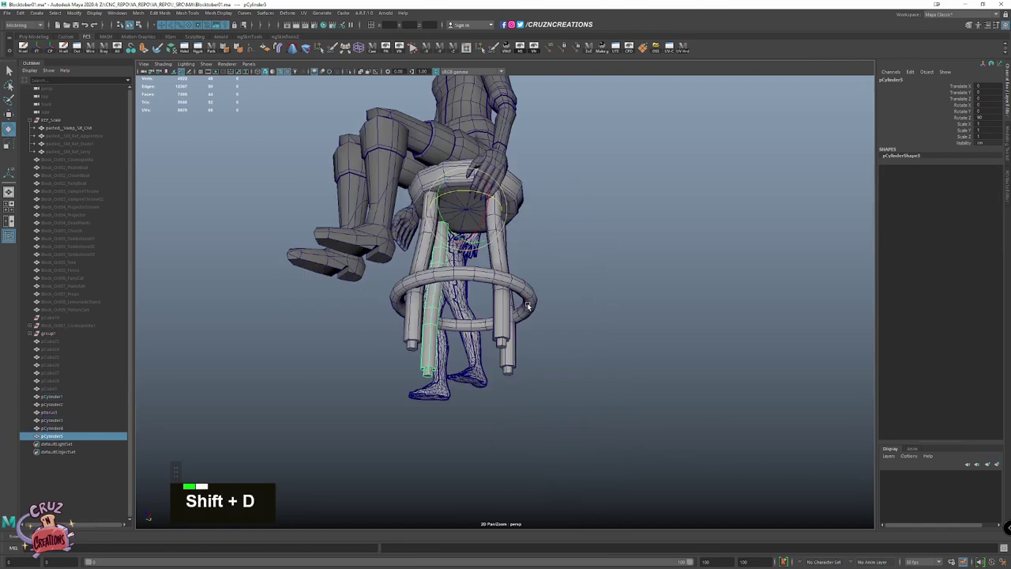
{"action": "left_click", "coordinate": [494, 318]}
{"action": "scroll", "scroll_direction": "down", "scroll_amount": 3}
{"action": "key", "text": "w"}
{"action": "left_click", "coordinate": [414, 327]}
{"action": "scroll", "scroll_direction": "down", "scroll_amount": 3}
{"action": "left_click", "coordinate": [572, 264]}
{"action": "scroll", "scroll_direction": "up", "scroll_amount": 3}
{"action": "left_click", "coordinate": [505, 228]}
{"action": "scroll", "scroll_direction": "up", "scroll_amount": 3}
Review the four-legged stool from several angles and select the seated character
{"action": "key", "text": "`"}
{"action": "key", "text": "shift+v"}
{"action": "key", "text": "`"}
{"action": "key", "text": ";"}
{"action": "scroll", "scroll_direction": "down", "scroll_amount": 3}
{"action": "key", "text": "r"}
{"action": "scroll", "scroll_direction": "down", "scroll_amount": 3}
{"action": "left_click", "coordinate": [448, 208]}
{"action": "scroll", "scroll_direction": "down", "scroll_amount": 3}
Enter vertex mode on the stool and select the centre vertices of the seat top
{"action": "key", "text": "w"}
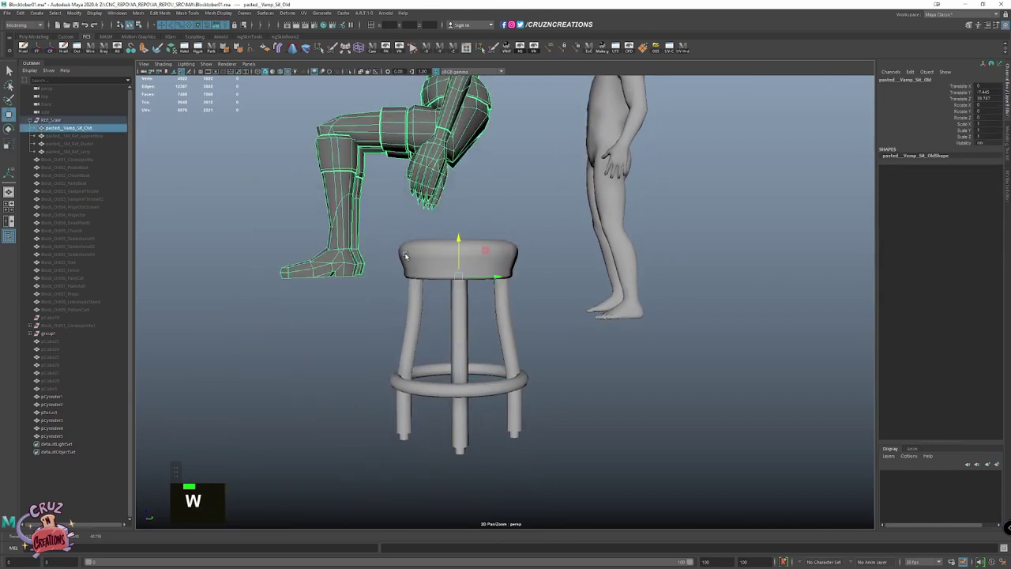
{"action": "left_click", "coordinate": [434, 301]}
{"action": "key", "text": "space"}
{"action": "left_click", "coordinate": [605, 232]}
{"action": "scroll", "scroll_direction": "down", "scroll_amount": 3}
{"action": "scroll", "scroll_direction": "up", "scroll_amount": 3}
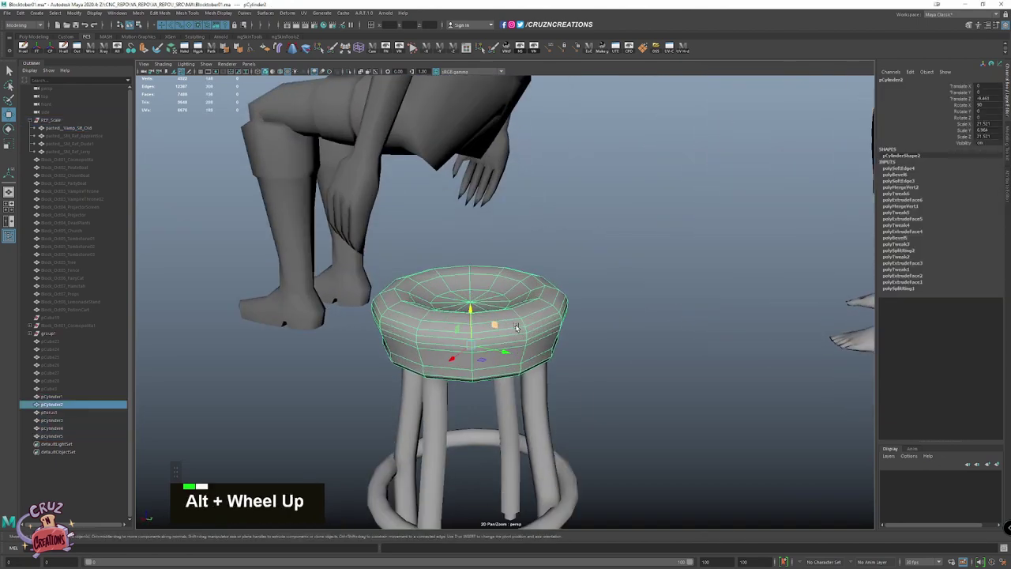
{"action": "key", "text": "w"}
{"action": "left_click", "coordinate": [478, 271]}
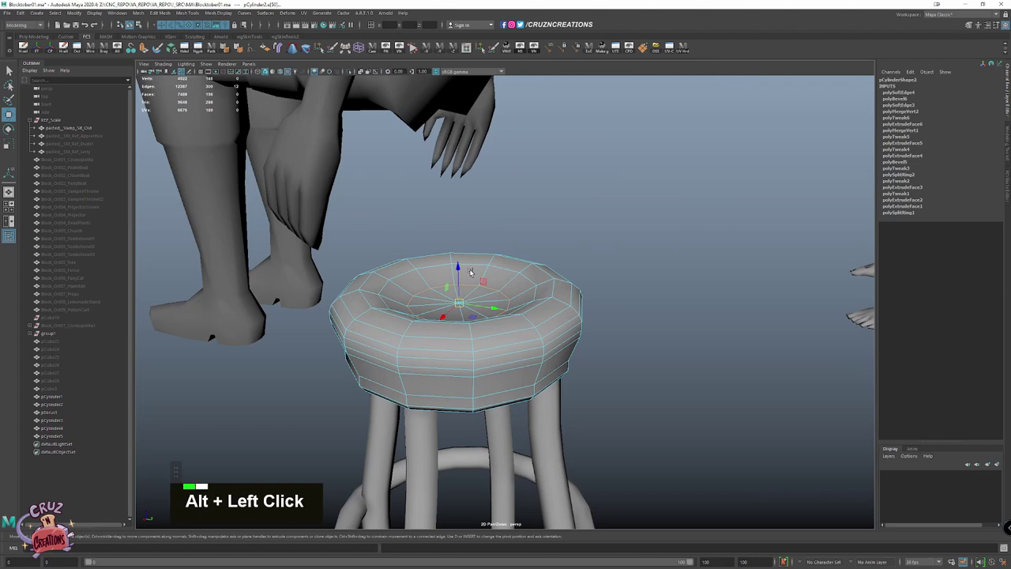
{"action": "right_click", "coordinate": [416, 302]}
{"action": "left_click", "coordinate": [461, 301]}
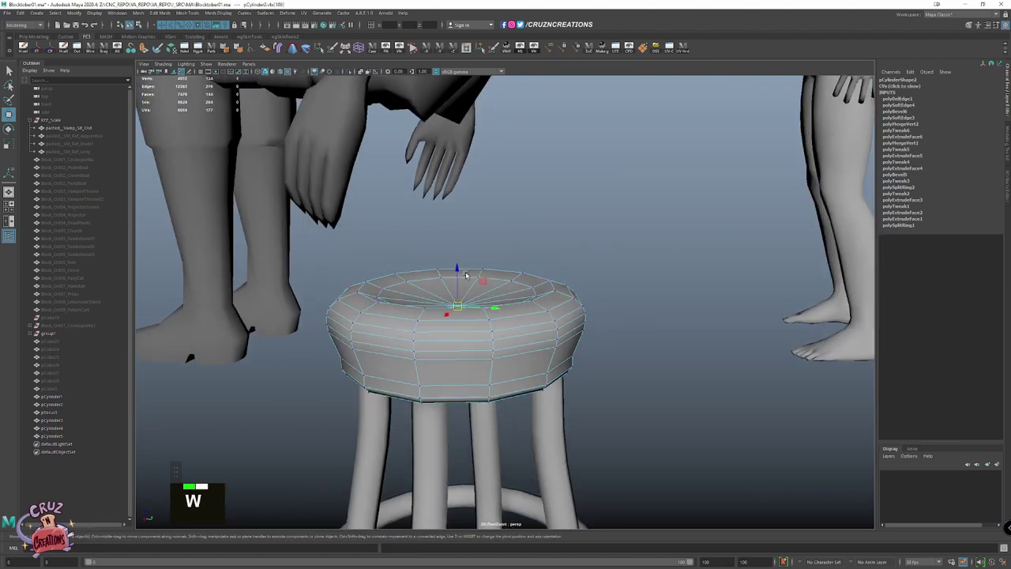
{"action": "left_click", "coordinate": [462, 259]}
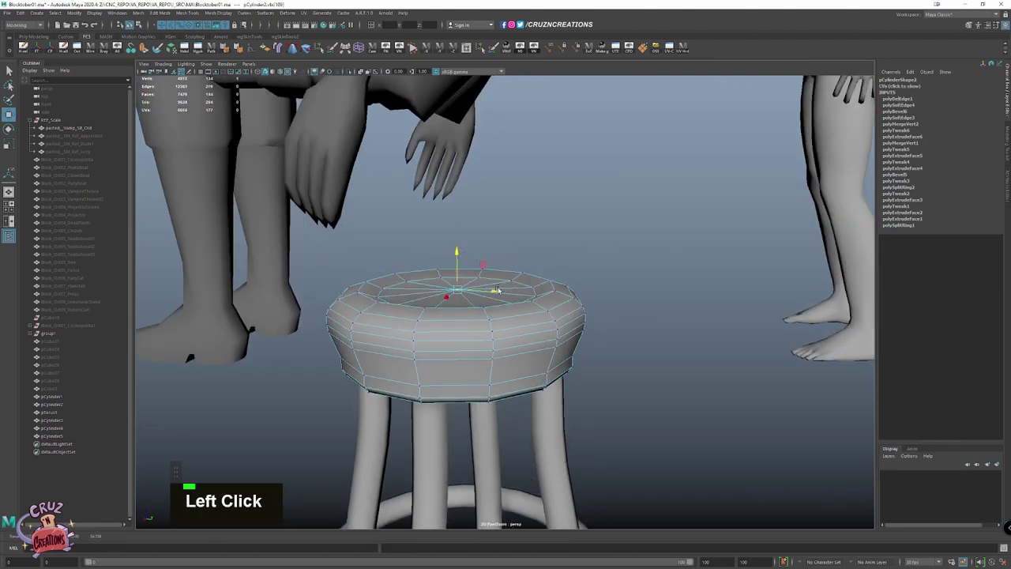
Scale and move the centre vertices to flatten the seat top, then return to object mode
{"action": "right_click", "coordinate": [524, 281]}
{"action": "left_click", "coordinate": [524, 281]}
{"action": "key", "text": "r"}
{"action": "left_click", "coordinate": [520, 280]}
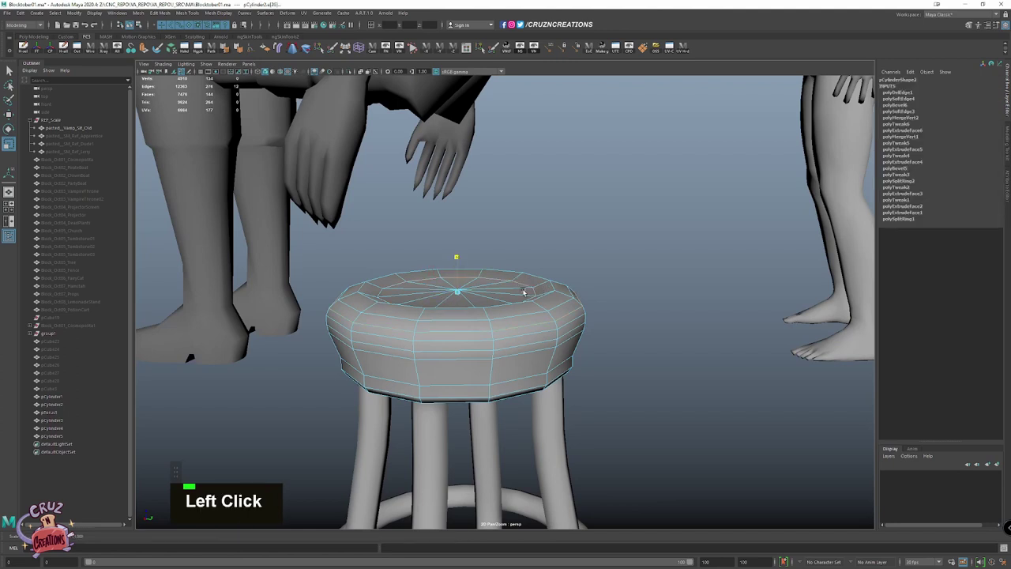
{"action": "left_click", "coordinate": [435, 297]}
{"action": "key", "text": "w"}
{"action": "left_click", "coordinate": [583, 307]}
{"action": "scroll", "scroll_direction": "up", "scroll_amount": 3}
{"action": "scroll", "scroll_direction": "down", "scroll_amount": 3}
{"action": "key", "text": "space"}
Lower the seated reference figure onto the finished stool seat
{"action": "left_click", "coordinate": [561, 333]}
{"action": "key", "text": "space"}
{"action": "key", "text": "alt+`"}
{"action": "key", "text": "shift+v"}
{"action": "key", "text": "`"}
{"action": "key", "text": "x"}
{"action": "scroll", "scroll_direction": "down", "scroll_amount": 3}
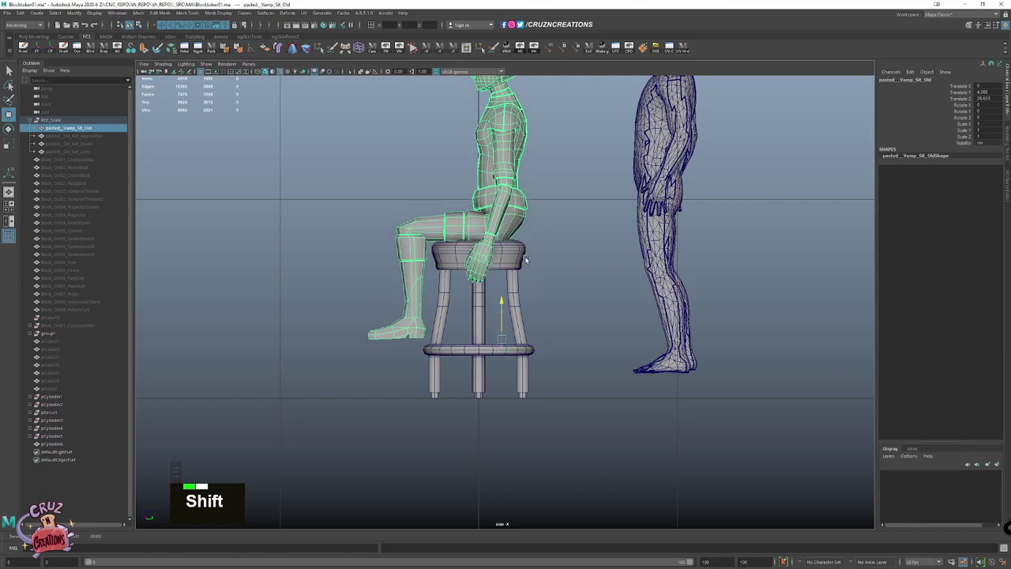
Show the stool by the stall and move the stool and figure to the counter
{"action": "scroll", "scroll_direction": "down", "scroll_amount": 3}
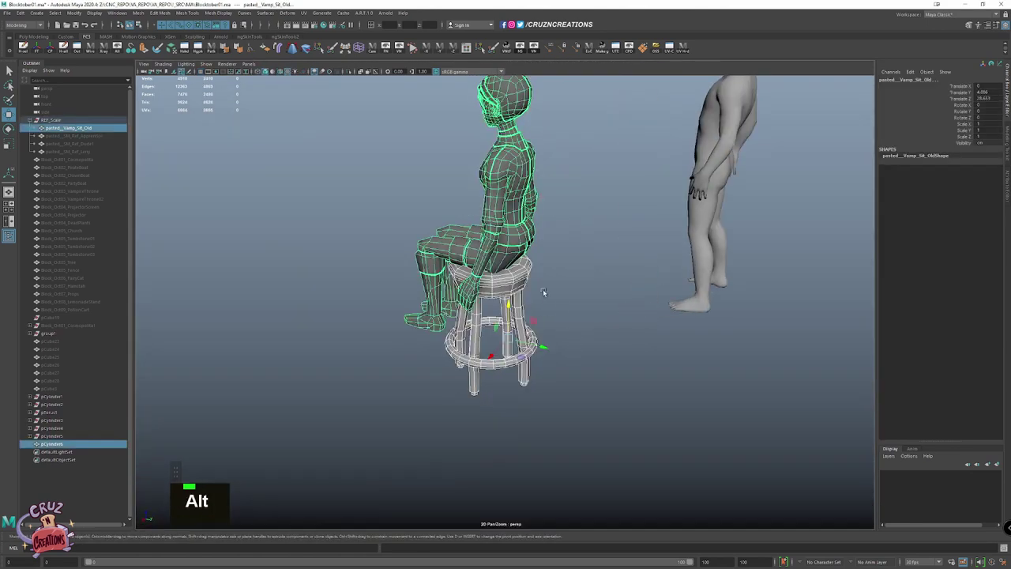
{"action": "key", "text": "space"}
{"action": "left_click", "coordinate": [501, 239]}
{"action": "key", "text": "ctrl+shift+h"}
{"action": "scroll", "scroll_direction": "down", "scroll_amount": 3}
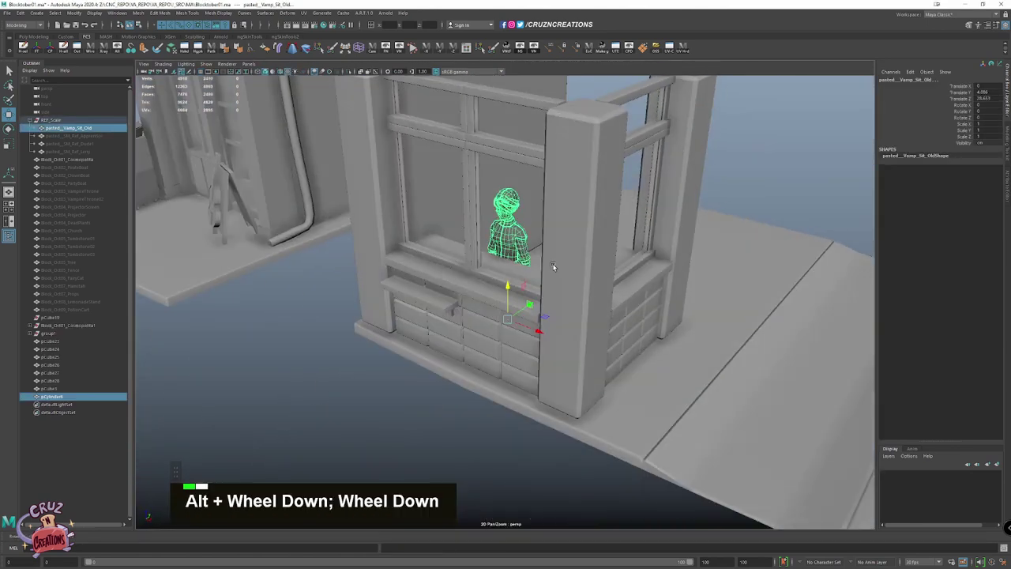
{"action": "left_click", "coordinate": [492, 277]}
{"action": "key", "text": "Left"}
{"action": "left_click", "coordinate": [511, 410]}
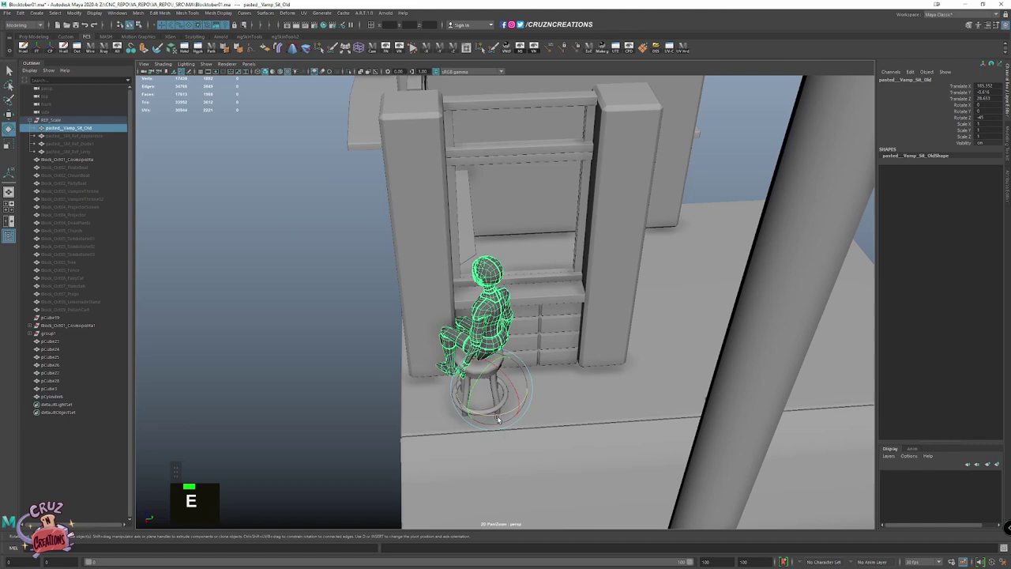
{"action": "left_click", "coordinate": [475, 420]}
Rotate the figure to face the counter and fine-tune its position
{"action": "key", "text": "w"}
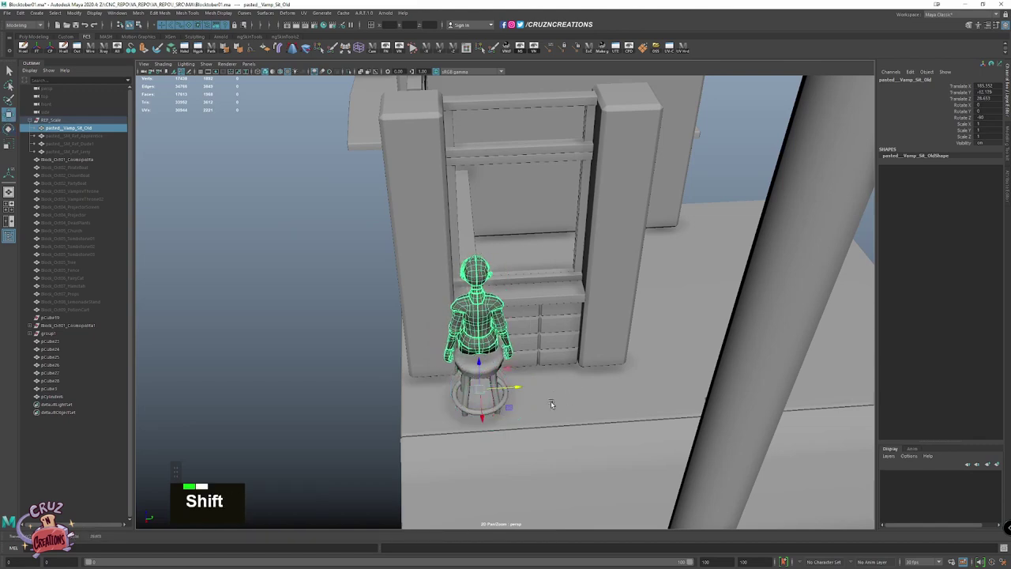
{"action": "left_click", "coordinate": [555, 385]}
{"action": "scroll", "scroll_direction": "up", "scroll_amount": 3}
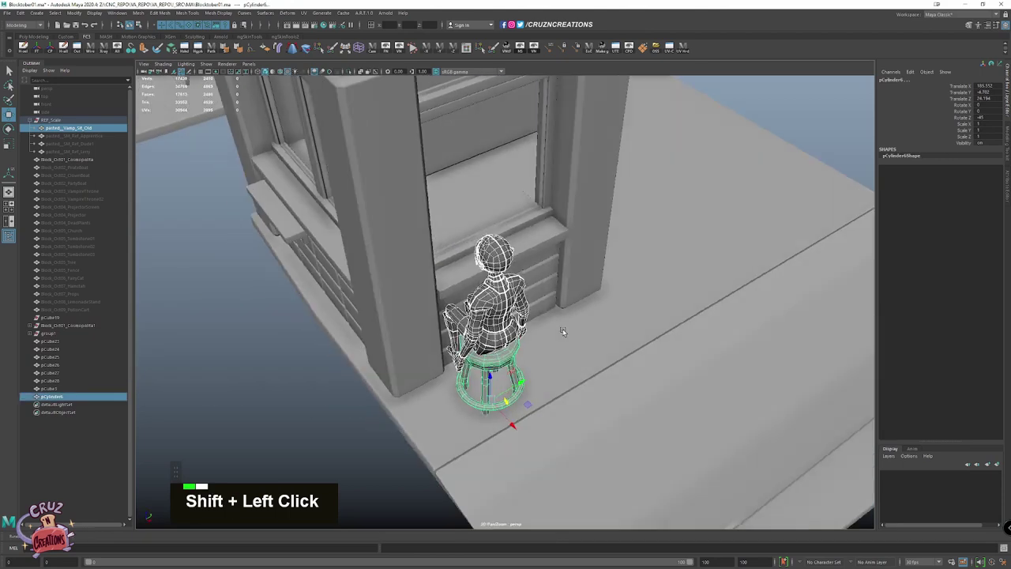
{"action": "left_click", "coordinate": [542, 346]}
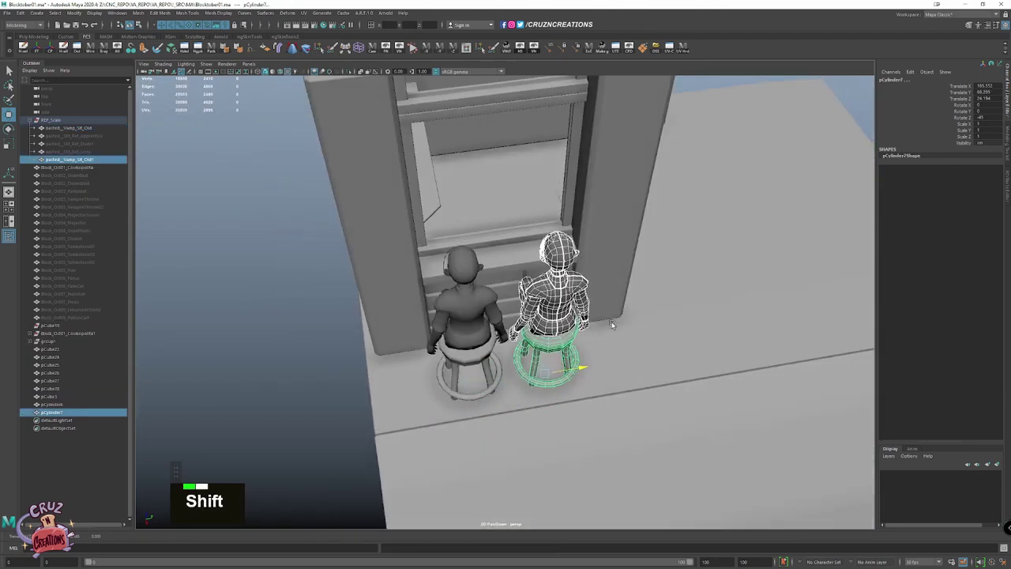
{"action": "left_click", "coordinate": [571, 344]}
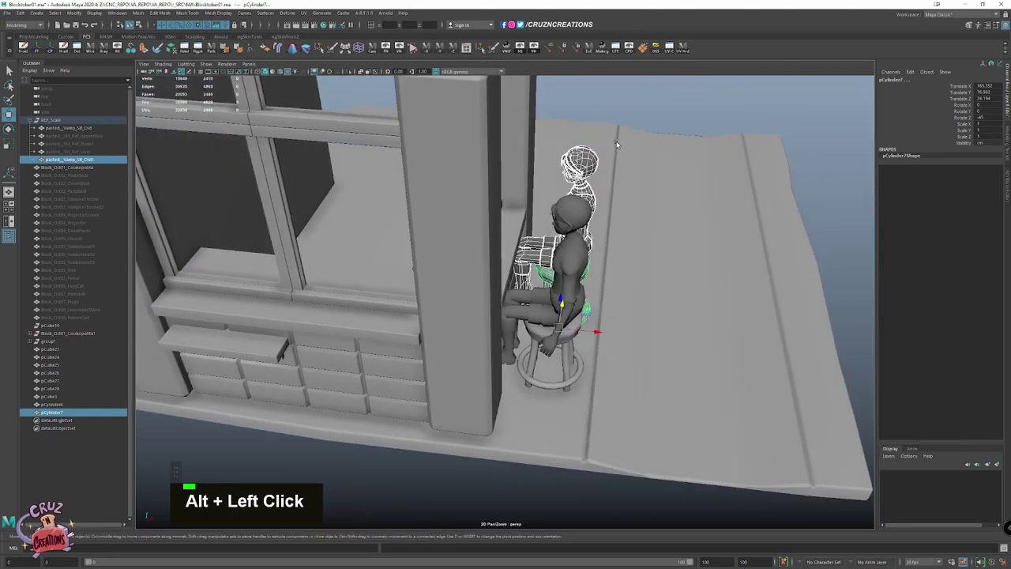
{"action": "scroll", "scroll_direction": "down", "scroll_amount": 3}
{"action": "scroll", "scroll_direction": "down", "scroll_amount": 3}
Remove the reference figures from view and duplicate the stool for a second seat
{"action": "left_click", "coordinate": [516, 259]}
{"action": "left_click", "coordinate": [538, 256]}
{"action": "key", "text": "Delete"}
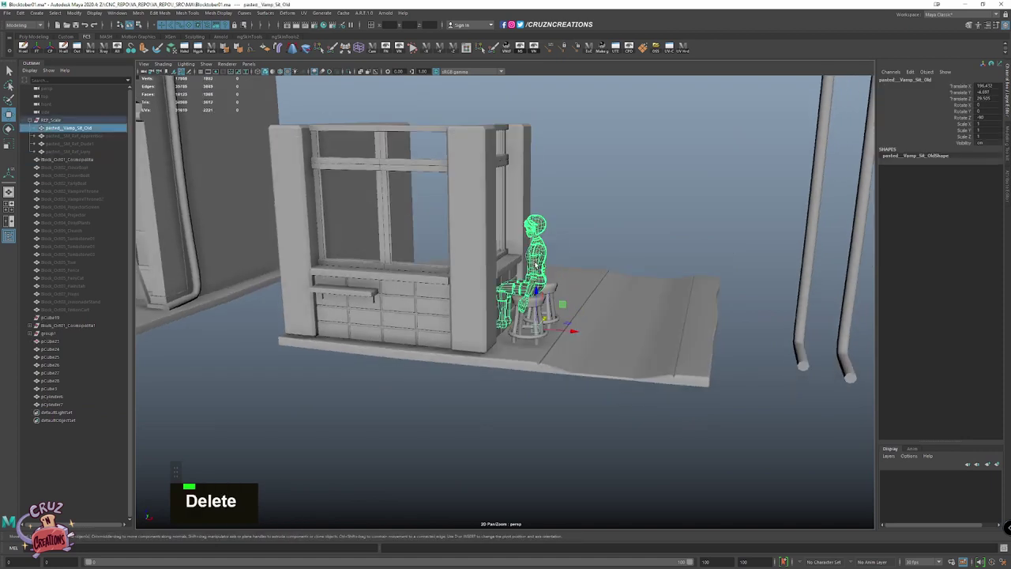
{"action": "scroll", "scroll_direction": "up", "scroll_amount": 3}
{"action": "left_click", "coordinate": [567, 276]}
{"action": "key", "text": "shift+space"}
{"action": "key", "text": "space"}
Position the second stool beside the counter and frame the whole stall scene
{"action": "scroll", "scroll_direction": "up", "scroll_amount": 3}
{"action": "key", "text": "shift+v"}
{"action": "key", "text": "space"}
{"action": "left_click", "coordinate": [582, 196]}
{"action": "key", "text": "shift+z"}
{"action": "key", "text": "w"}
{"action": "scroll", "scroll_direction": "down", "scroll_amount": 3}
{"action": "scroll", "scroll_direction": "down", "scroll_amount": 3}
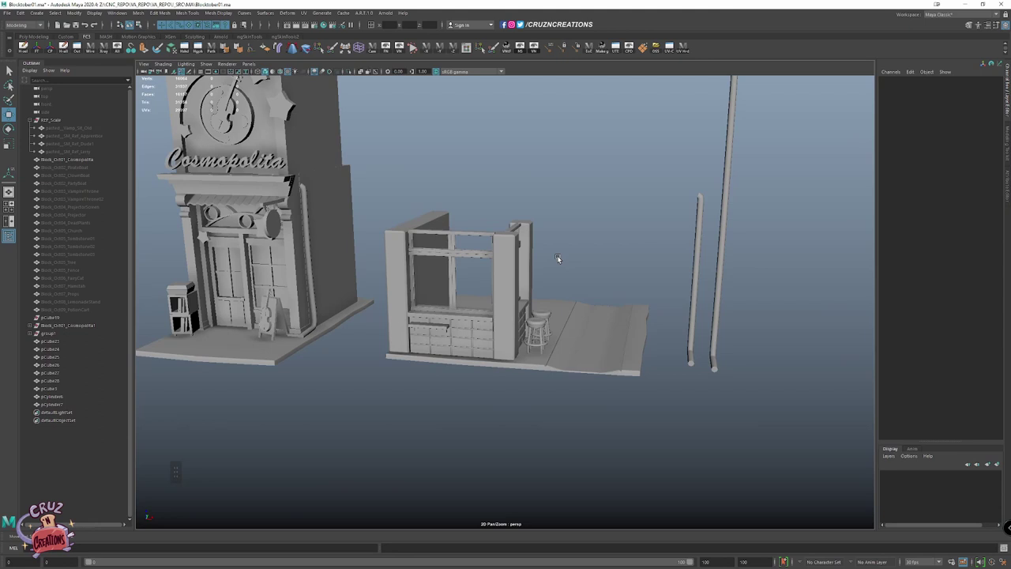
{"action": "scroll", "scroll_direction": "down", "scroll_amount": 3}
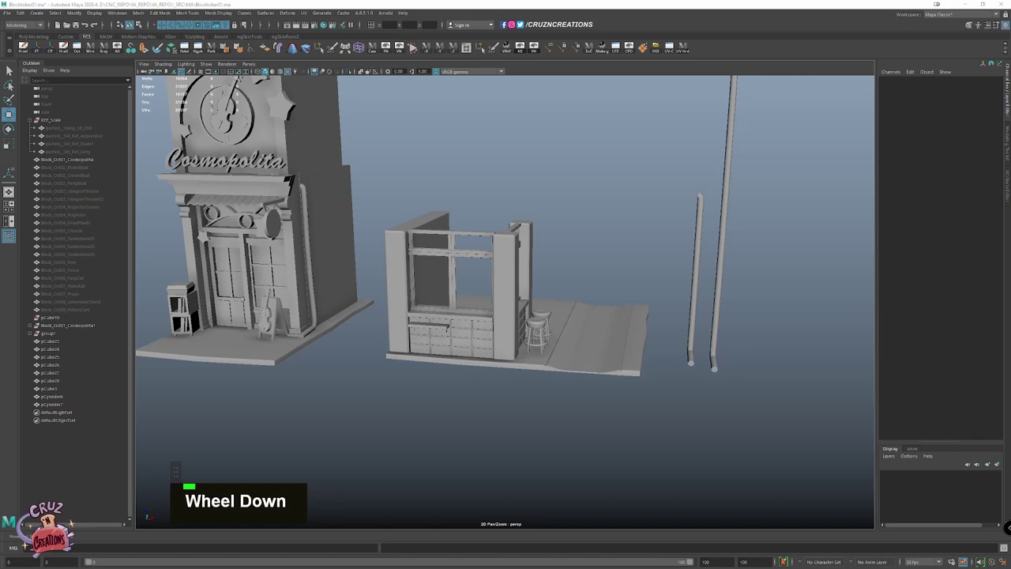
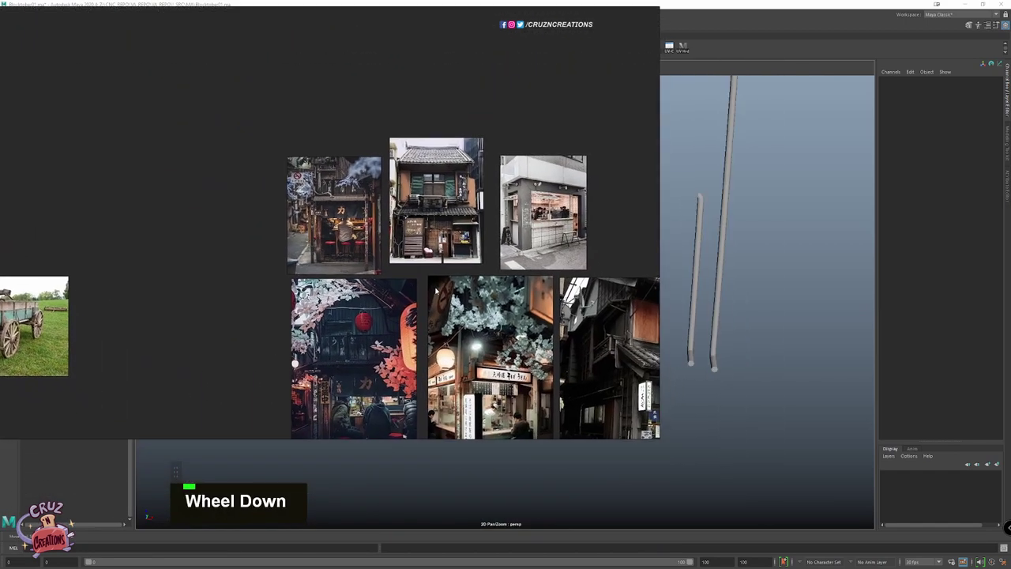
{"action": "right_click", "coordinate": [411, 256]}
{"action": "scroll", "scroll_direction": "up", "scroll_amount": 3}
{"action": "scroll", "scroll_direction": "up", "scroll_amount": 3}
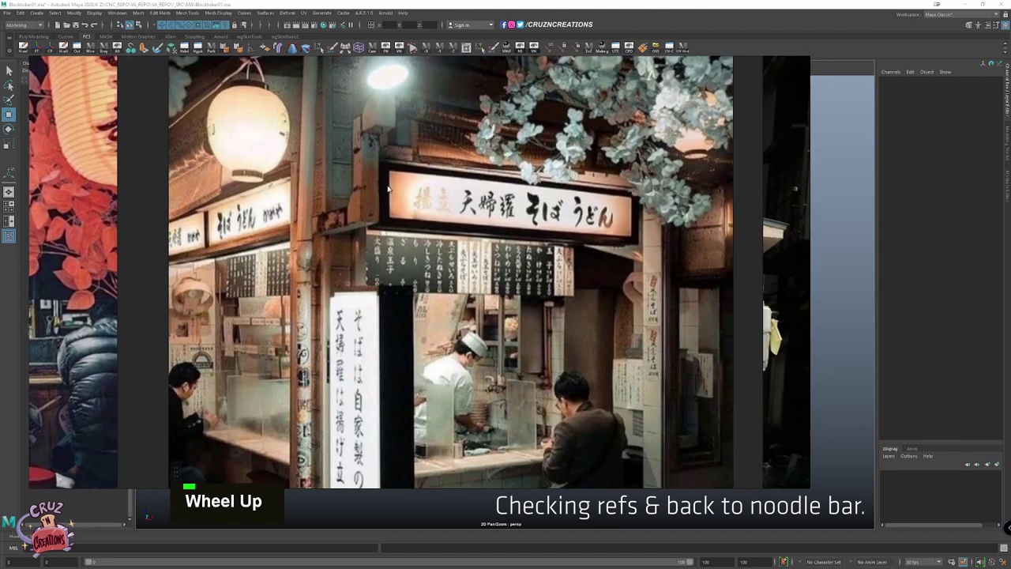
{"action": "scroll", "scroll_direction": "down", "scroll_amount": 3}
{"action": "right_click", "coordinate": [604, 275]}
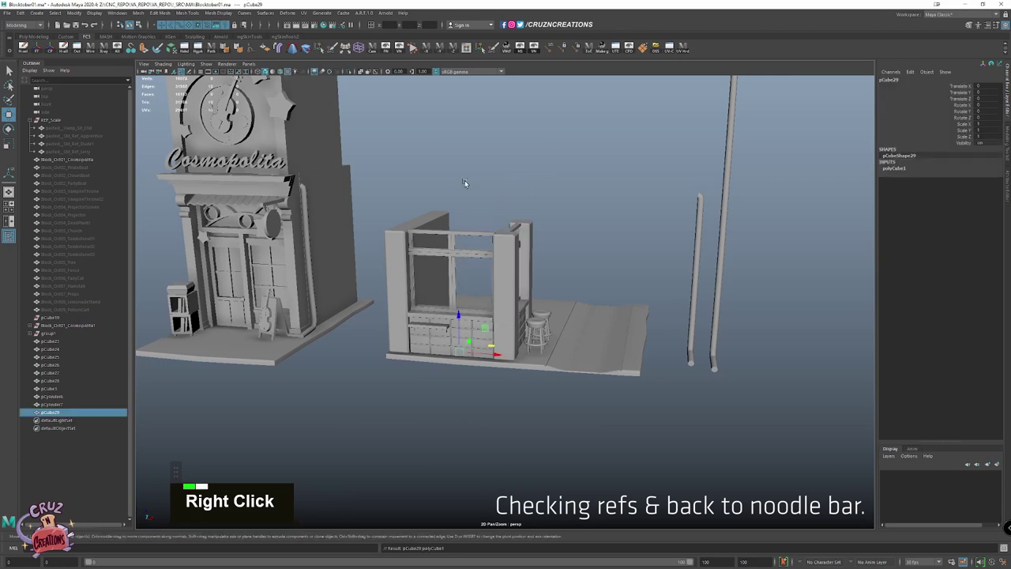
Create a cube and snap-scale it into a long board above the stall's front frame
{"action": "scroll", "scroll_direction": "up", "scroll_amount": 3}
{"action": "key", "text": "w"}
{"action": "key", "text": "r"}
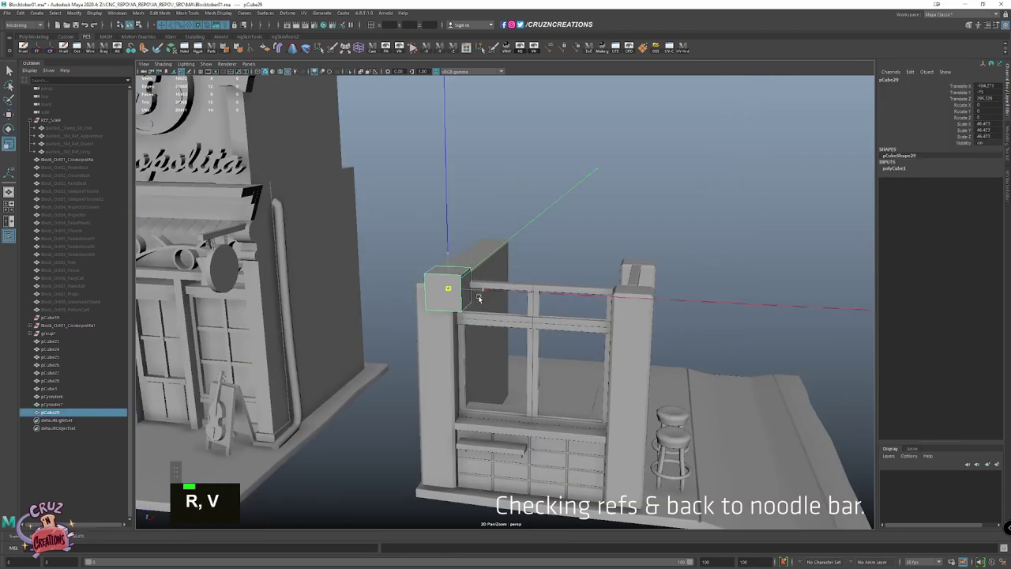
{"action": "scroll", "scroll_direction": "down", "scroll_amount": 3}
{"action": "key", "text": "shift+w"}
{"action": "key", "text": "shift+x"}
{"action": "key", "text": "r"}
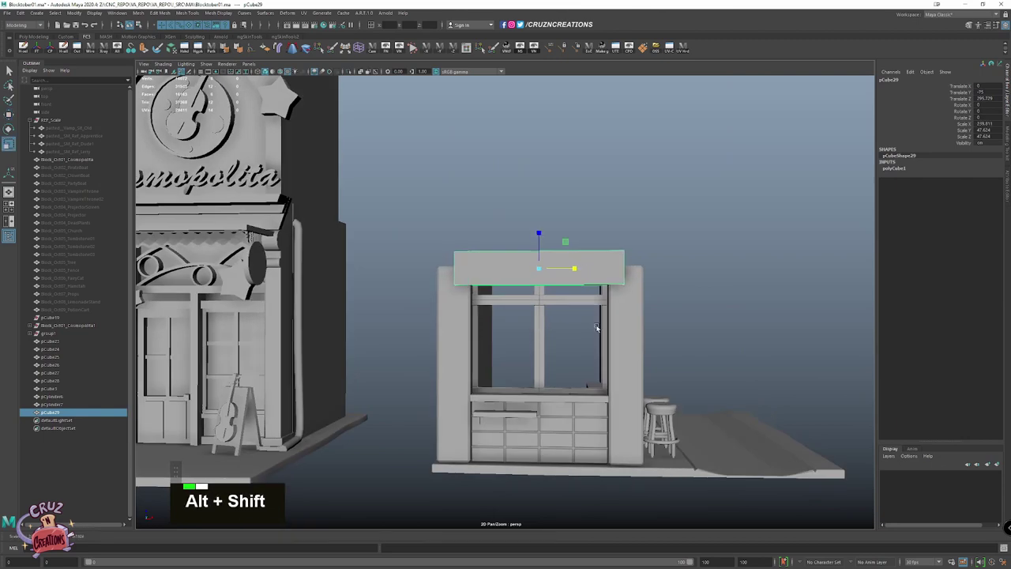
{"action": "left_click", "coordinate": [524, 344]}
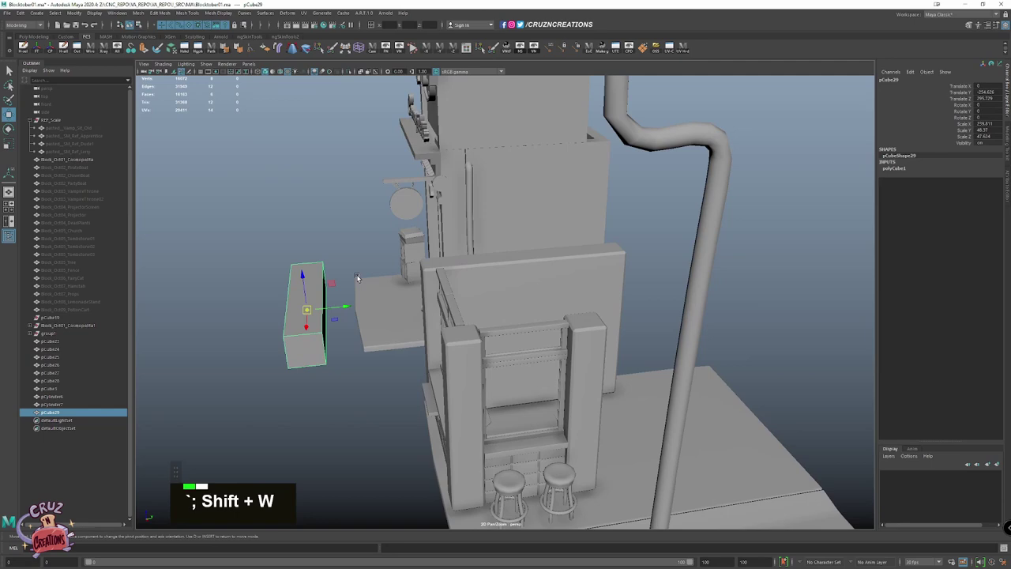
{"action": "key", "text": "`"}
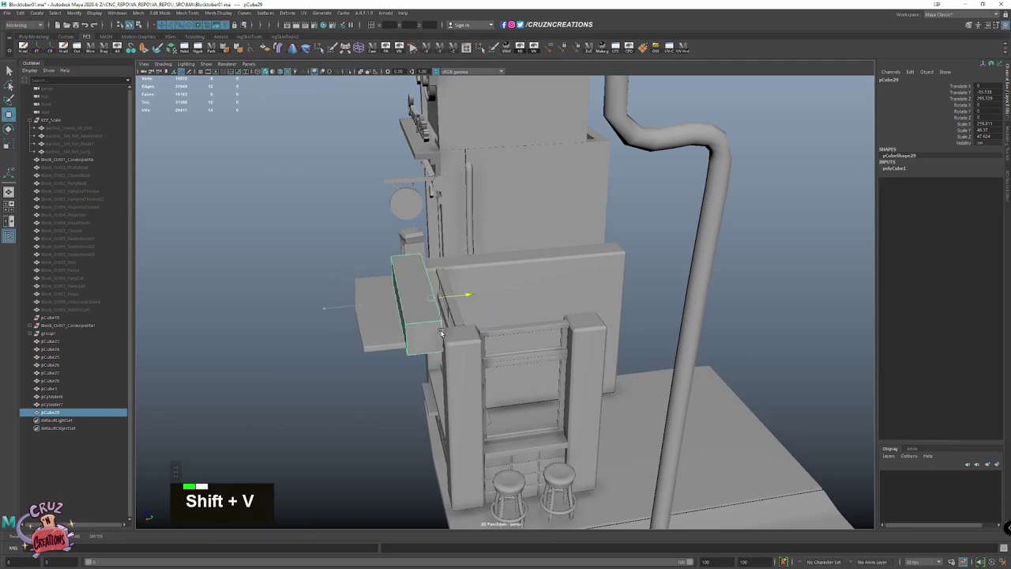
{"action": "key", "text": "shift+v"}
{"action": "scroll", "scroll_direction": "up", "scroll_amount": 3}
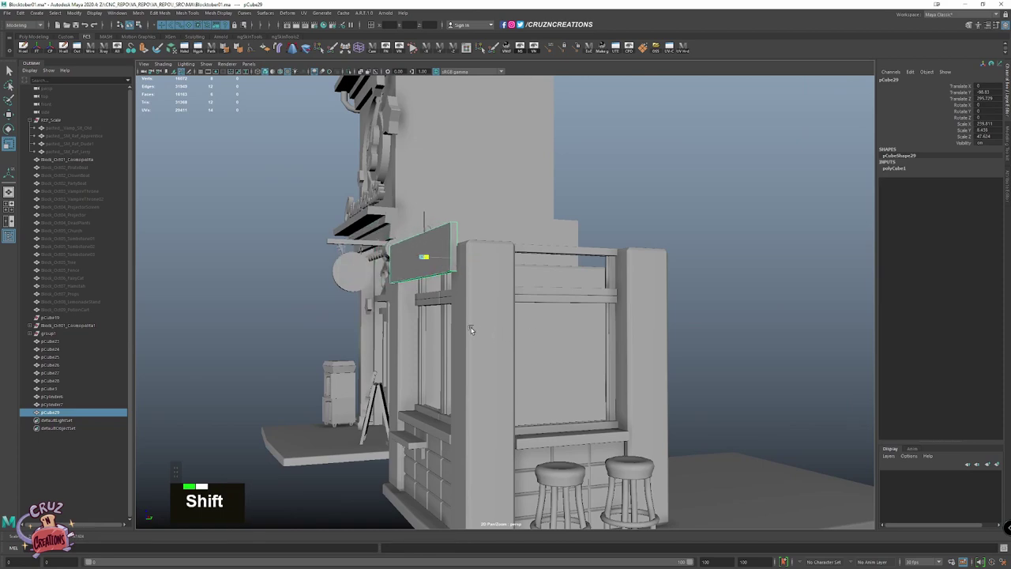
{"action": "key", "text": "r"}
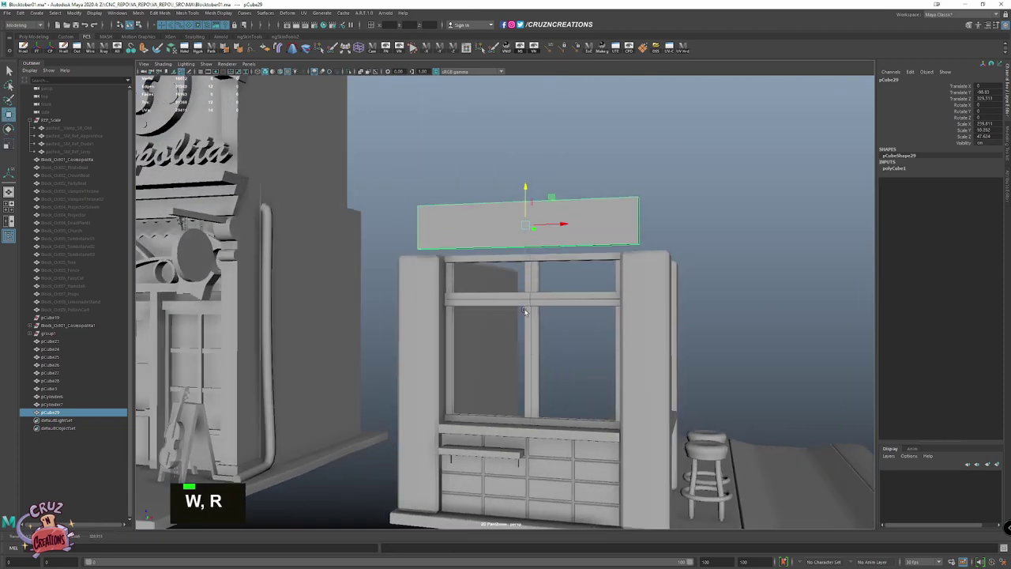
{"action": "left_click", "coordinate": [529, 189]}
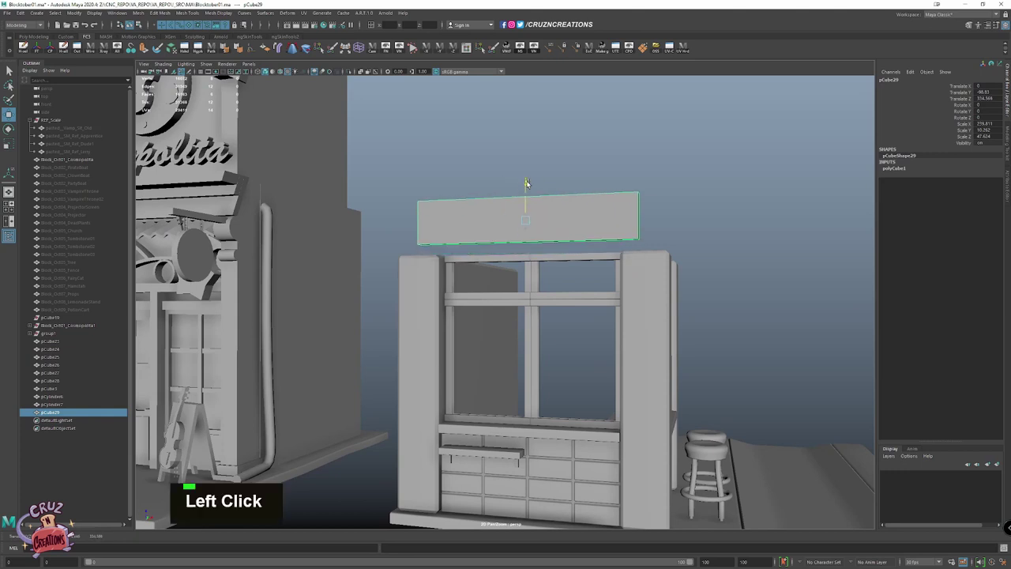
{"action": "key", "text": "f"}
Inset the board's front face and extrude it inward to form a recessed panel
{"action": "right_click", "coordinate": [457, 309]}
{"action": "left_click", "coordinate": [451, 299]}
{"action": "right_click", "coordinate": [465, 321]}
{"action": "key", "text": "r"}
{"action": "scroll", "scroll_direction": "down", "scroll_amount": 3}
{"action": "left_click", "coordinate": [500, 305]}
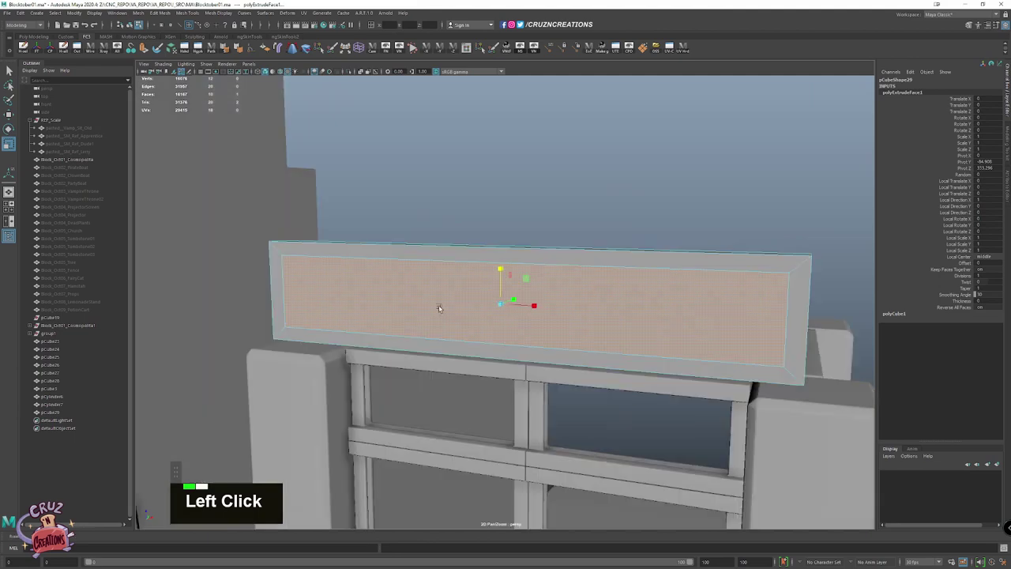
{"action": "left_click", "coordinate": [491, 315]}
{"action": "left_click", "coordinate": [531, 293]}
{"action": "key", "text": "z"}
{"action": "left_click", "coordinate": [483, 314]}
{"action": "key", "text": "w"}
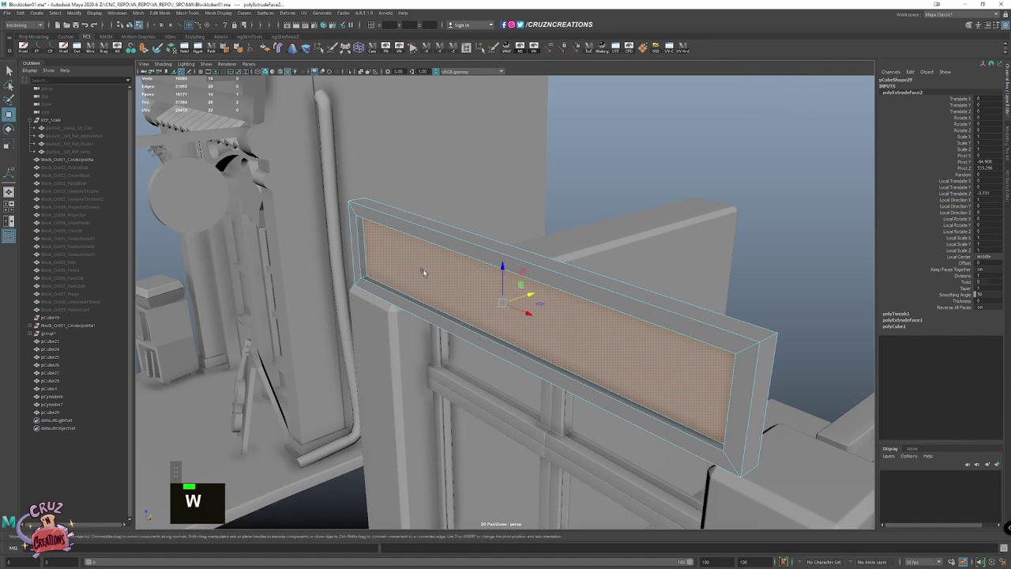
Bevel the signboard's edges with Ctrl+B and save the scene
{"action": "right_click", "coordinate": [457, 245]}
{"action": "scroll", "scroll_direction": "down", "scroll_amount": 3}
{"action": "key", "text": "w"}
{"action": "scroll", "scroll_direction": "down", "scroll_amount": 3}
{"action": "scroll", "scroll_direction": "down", "scroll_amount": 3}
{"action": "left_click", "coordinate": [567, 263]}
{"action": "right_click", "coordinate": [538, 205]}
{"action": "left_click", "coordinate": [568, 216]}
{"action": "right_click", "coordinate": [406, 309]}
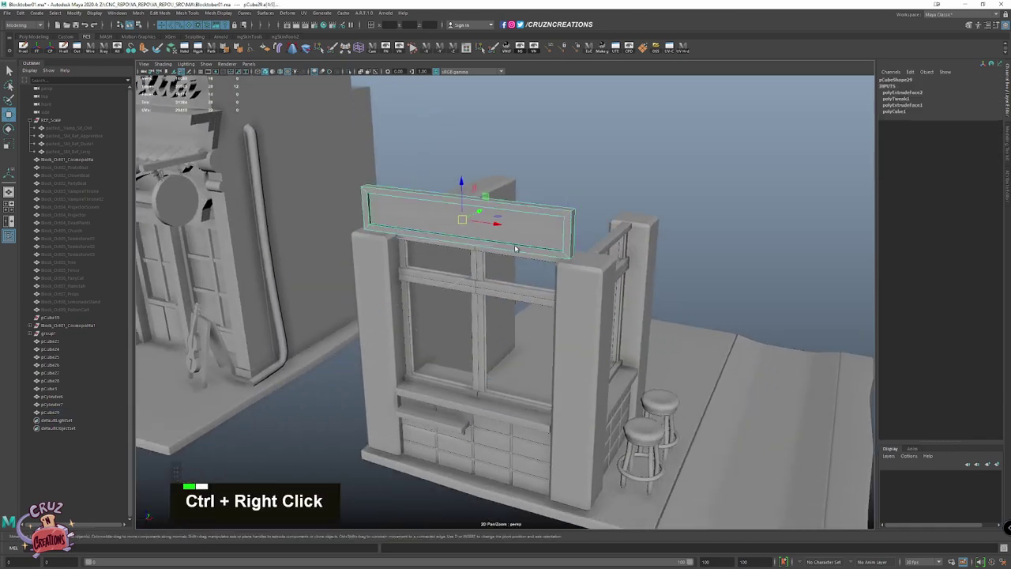
{"action": "scroll", "scroll_direction": "up", "scroll_amount": 3}
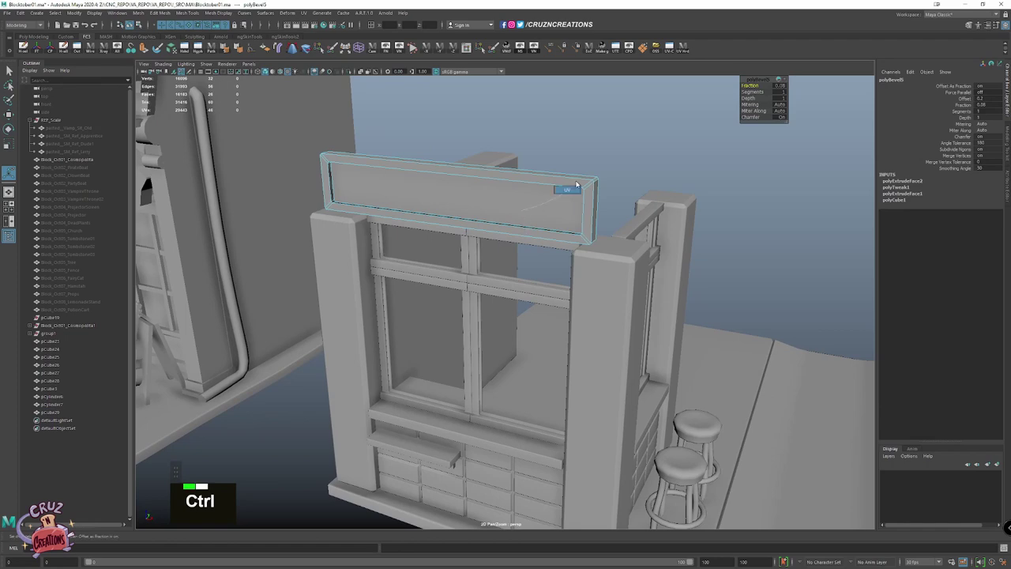
{"action": "left_click", "coordinate": [599, 118]}
{"action": "key", "text": "w"}
{"action": "scroll", "scroll_direction": "down", "scroll_amount": 3}
{"action": "key", "text": "w"}
{"action": "key", "text": "ctrl+s"}
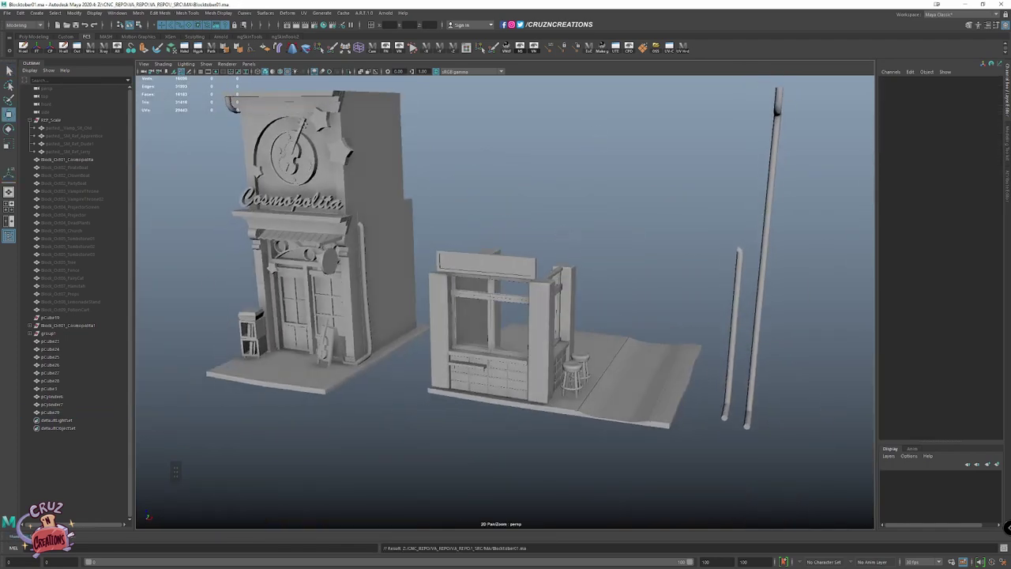
Dolly in and frame pCube24 to inspect the stall's window frame up close
{"action": "scroll", "scroll_direction": "down", "scroll_amount": 3}
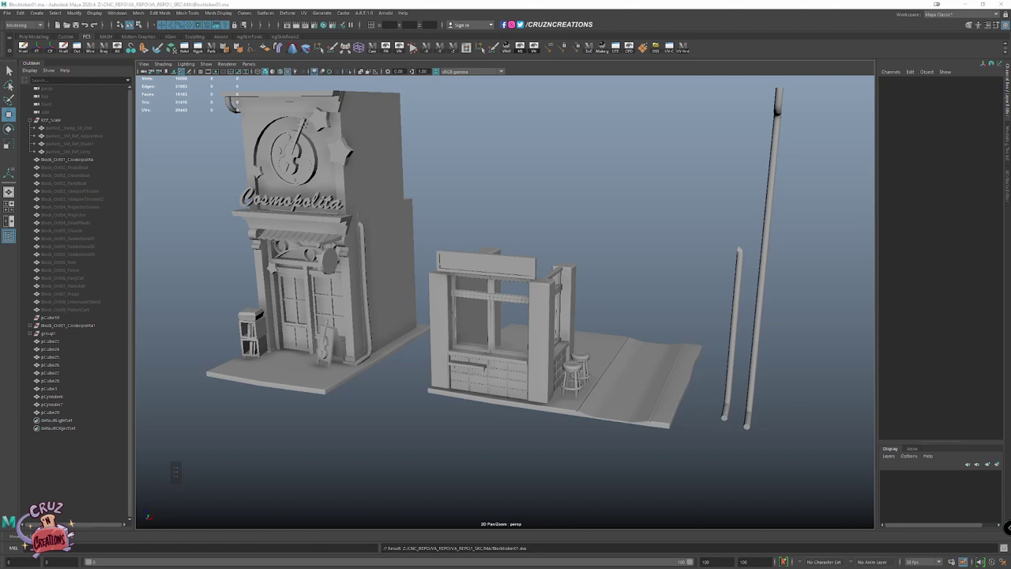
{"action": "scroll", "scroll_direction": "down", "scroll_amount": 3}
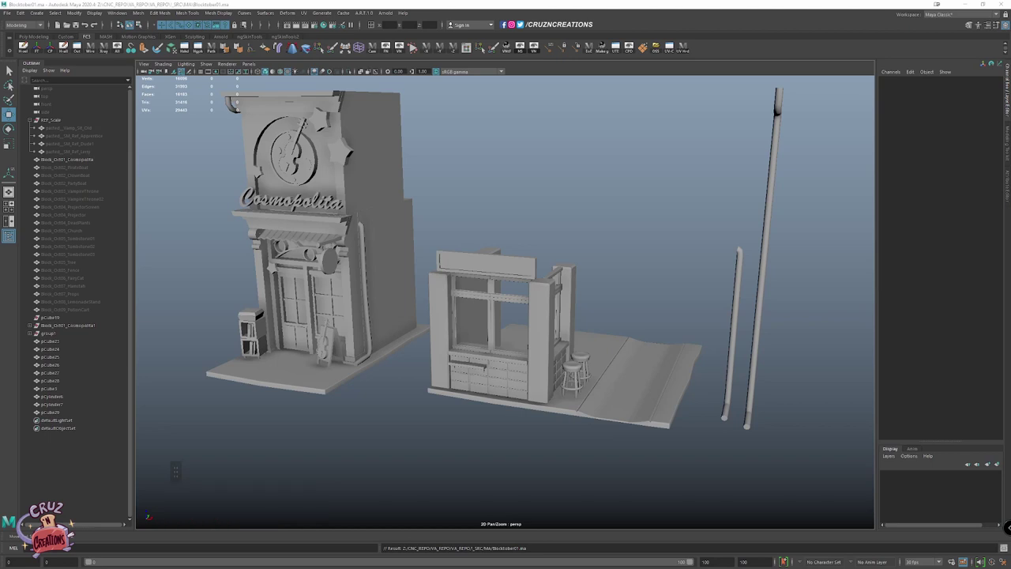
{"action": "scroll", "scroll_direction": "up", "scroll_amount": 3}
{"action": "scroll", "scroll_direction": "down", "scroll_amount": 3}
{"action": "scroll", "scroll_direction": "up", "scroll_amount": 3}
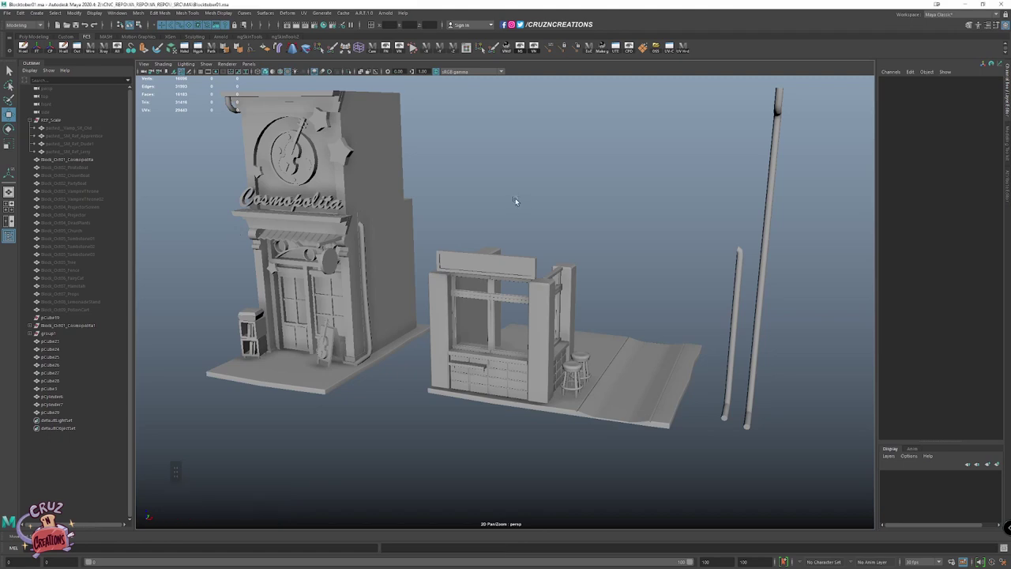
{"action": "scroll", "scroll_direction": "up", "scroll_amount": 3}
{"action": "double_click", "coordinate": [467, 249]}
{"action": "scroll", "scroll_direction": "down", "scroll_amount": 3}
Create a new polygon cube beside the window frame and view it straight-on from the front
{"action": "left_click", "coordinate": [589, 288]}
{"action": "right_click", "coordinate": [591, 270]}
{"action": "left_click", "coordinate": [601, 292]}
{"action": "key", "text": "shift+alt+w"}
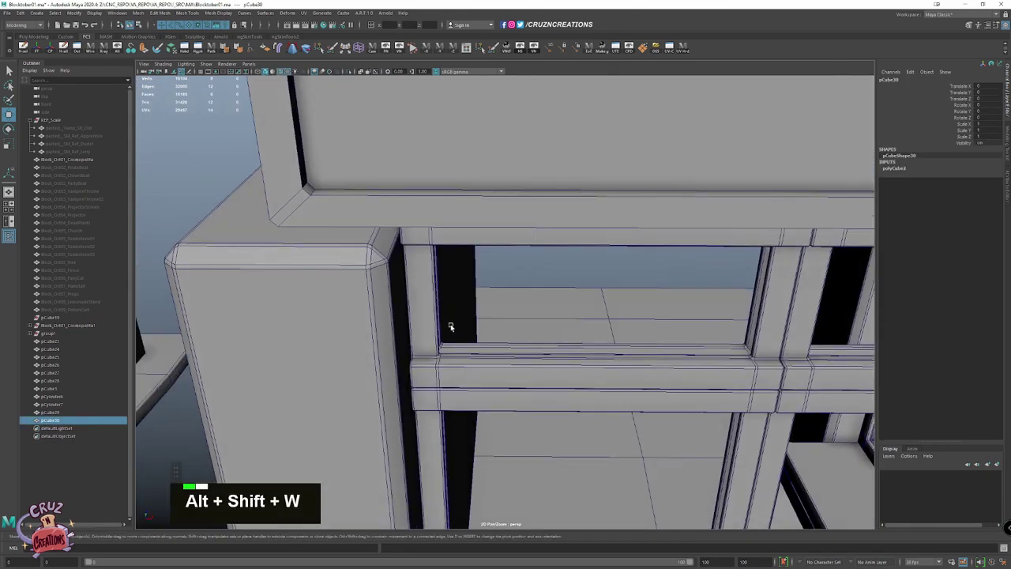
{"action": "key", "text": "space"}
{"action": "key", "text": "f"}
{"action": "scroll", "scroll_direction": "down", "scroll_amount": 3}
{"action": "key", "text": "w"}
{"action": "scroll", "scroll_direction": "down", "scroll_amount": 3}
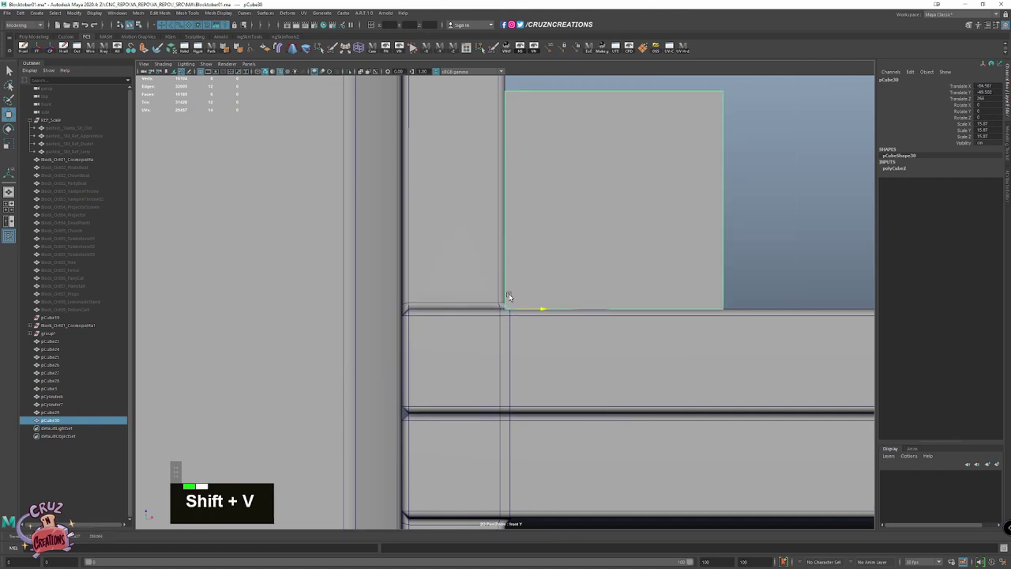
{"action": "scroll", "scroll_direction": "down", "scroll_amount": 3}
Snap and scale the box to fill the stall's window opening
{"action": "left_click", "coordinate": [352, 243]}
{"action": "key", "text": "w"}
{"action": "left_click", "coordinate": [373, 135]}
{"action": "key", "text": "shift+v"}
{"action": "left_click", "coordinate": [447, 394]}
{"action": "scroll", "scroll_direction": "down", "scroll_amount": 3}
{"action": "scroll", "scroll_direction": "up", "scroll_amount": 3}
{"action": "key", "text": "shift+v"}
{"action": "scroll", "scroll_direction": "down", "scroll_amount": 3}
{"action": "left_click", "coordinate": [433, 262]}
Extrude the box's front face inward twice and inset it to form the frame border
{"action": "right_click", "coordinate": [467, 321]}
{"action": "left_click", "coordinate": [466, 278]}
{"action": "key", "text": "r"}
{"action": "left_click", "coordinate": [445, 259]}
{"action": "left_click", "coordinate": [480, 259]}
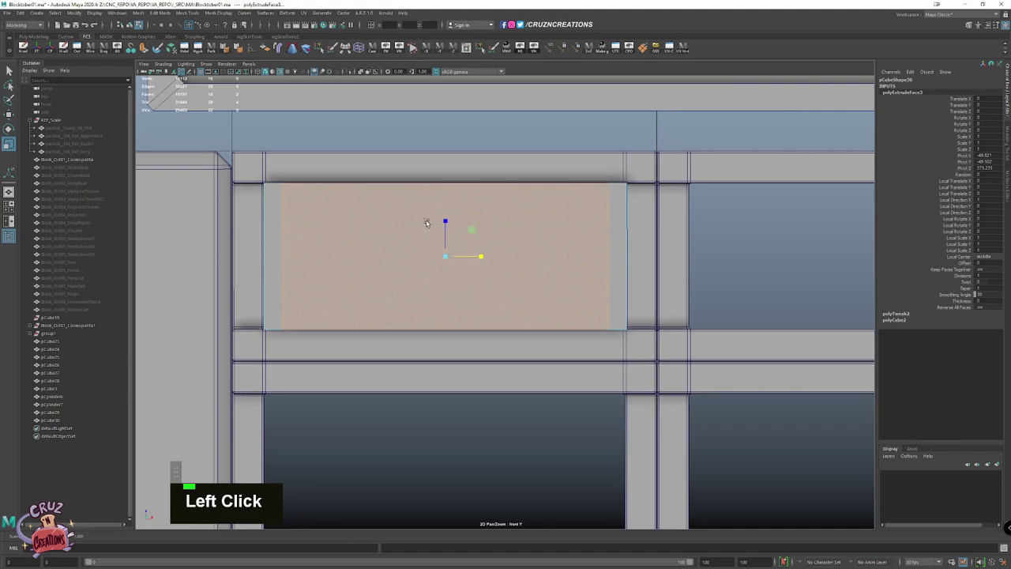
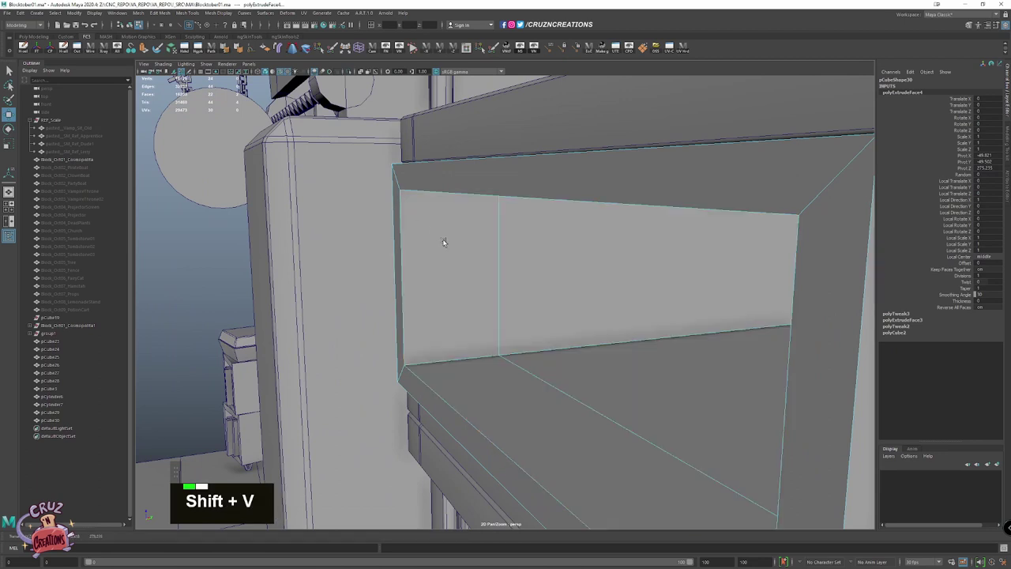
{"action": "key", "text": "w"}
{"action": "left_click", "coordinate": [446, 223]}
{"action": "key", "text": "z"}
{"action": "key", "text": "w"}
{"action": "left_click", "coordinate": [459, 217]}
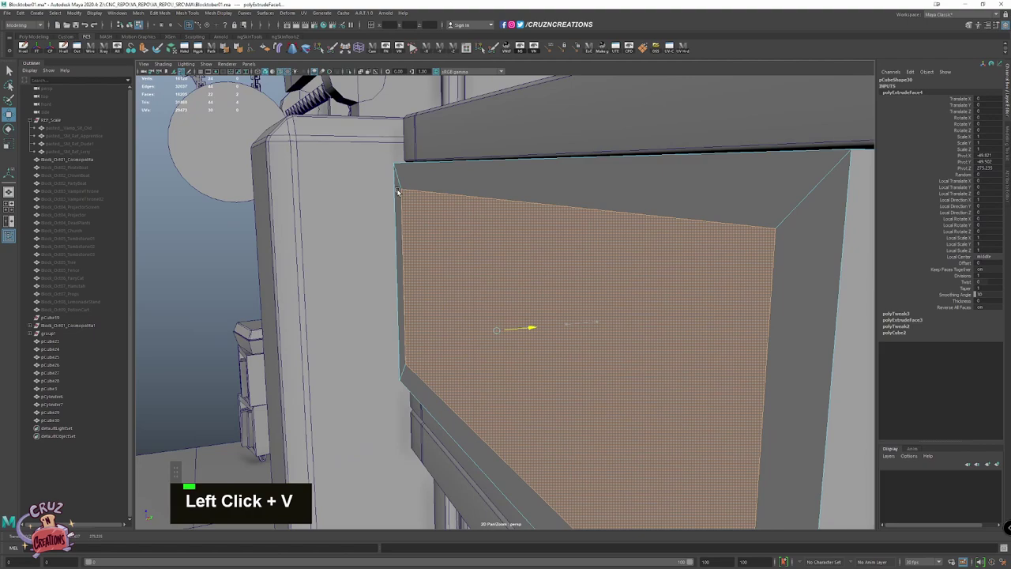
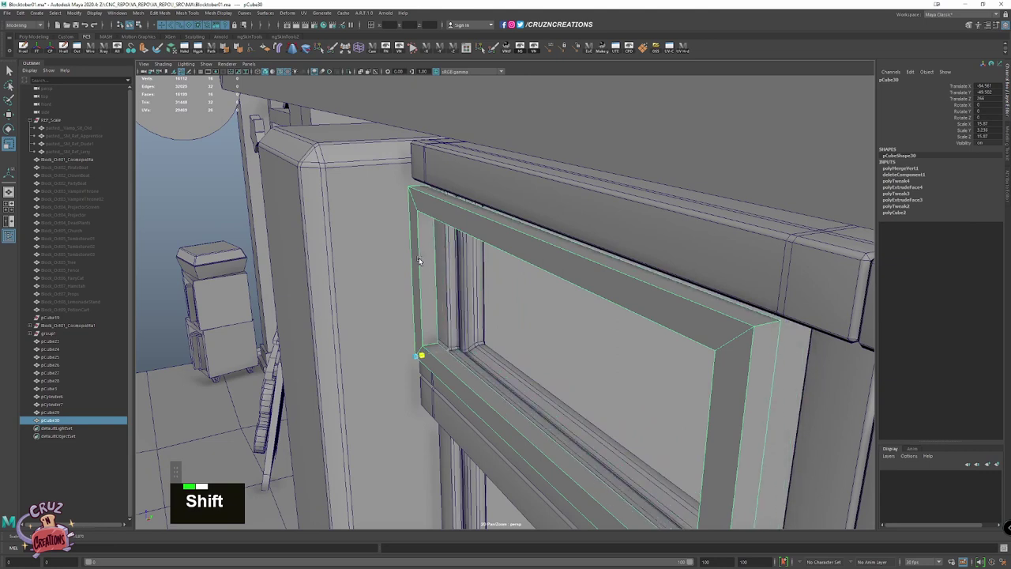
Delete the inner faces to hollow the frame and isolate it on its own
{"action": "key", "text": "shift+w"}
{"action": "key", "text": "alt+h"}
{"action": "scroll", "scroll_direction": "down", "scroll_amount": 3}
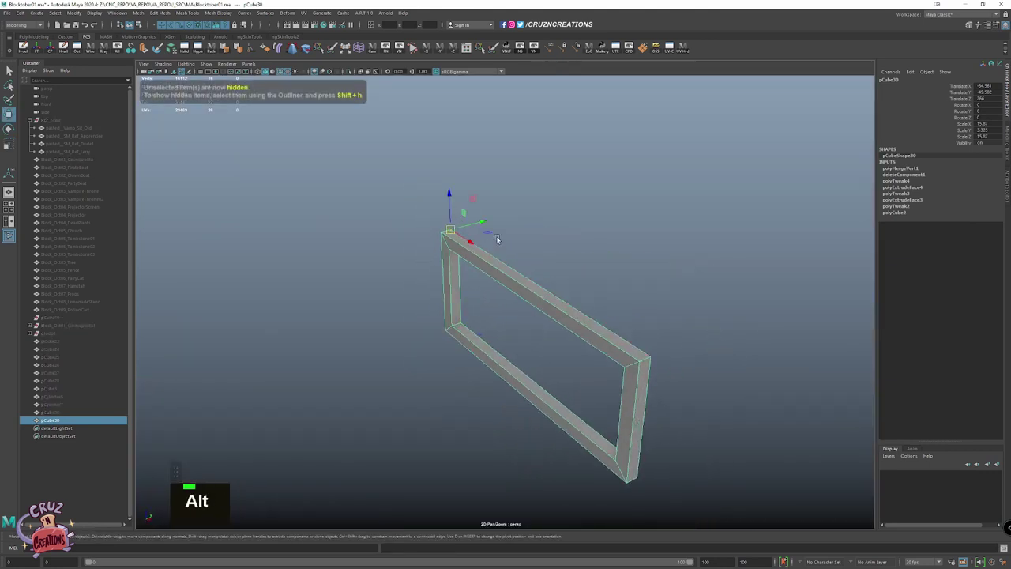
Create a polygon plane and stand it upright facing front in the maximised front view
{"action": "left_click", "coordinate": [570, 218]}
{"action": "right_click", "coordinate": [576, 212]}
{"action": "left_click", "coordinate": [510, 267]}
{"action": "key", "text": "alt+w"}
{"action": "key", "text": "v"}
{"action": "key", "text": "r"}
{"action": "key", "text": "space"}
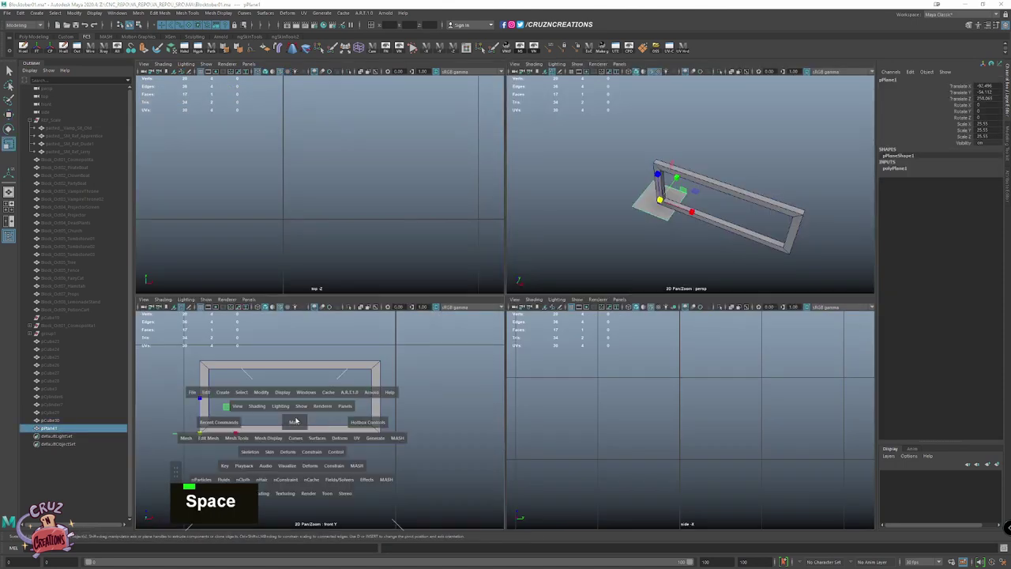
{"action": "key", "text": "e"}
{"action": "left_click", "coordinate": [267, 339]}
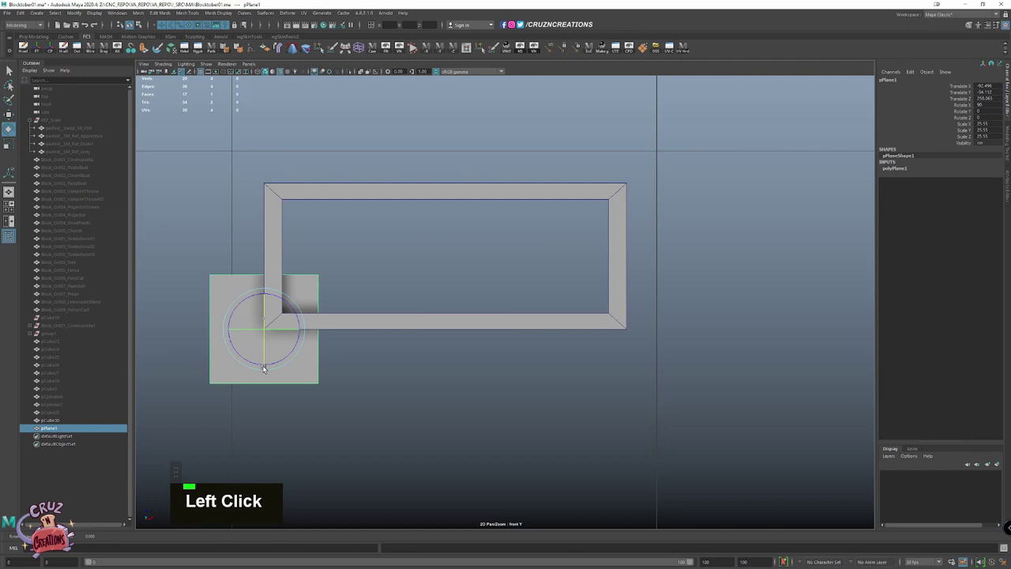
Move and stretch the plane to fill the window frame opening
{"action": "key", "text": "w"}
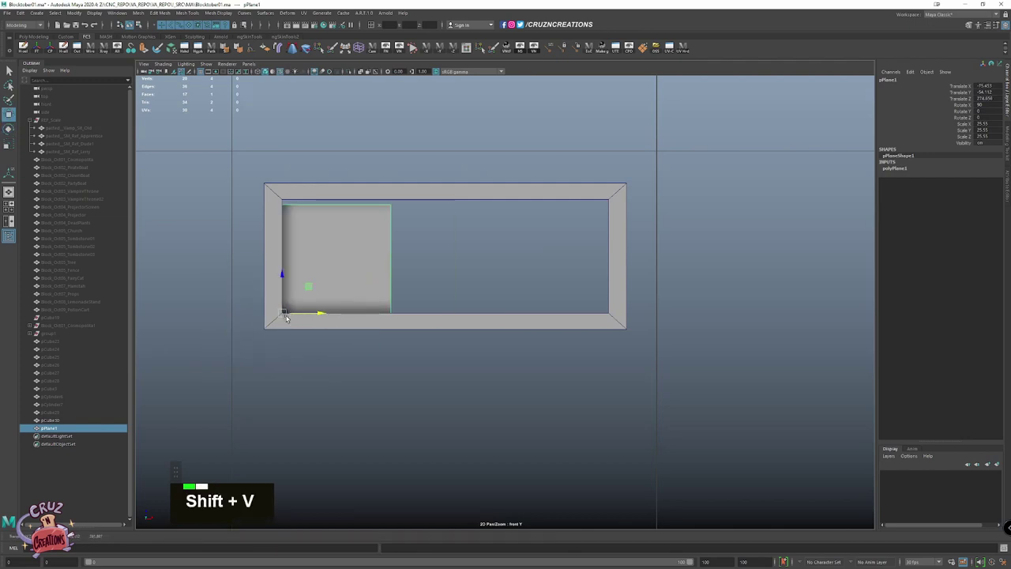
{"action": "key", "text": "v"}
{"action": "right_click", "coordinate": [323, 227]}
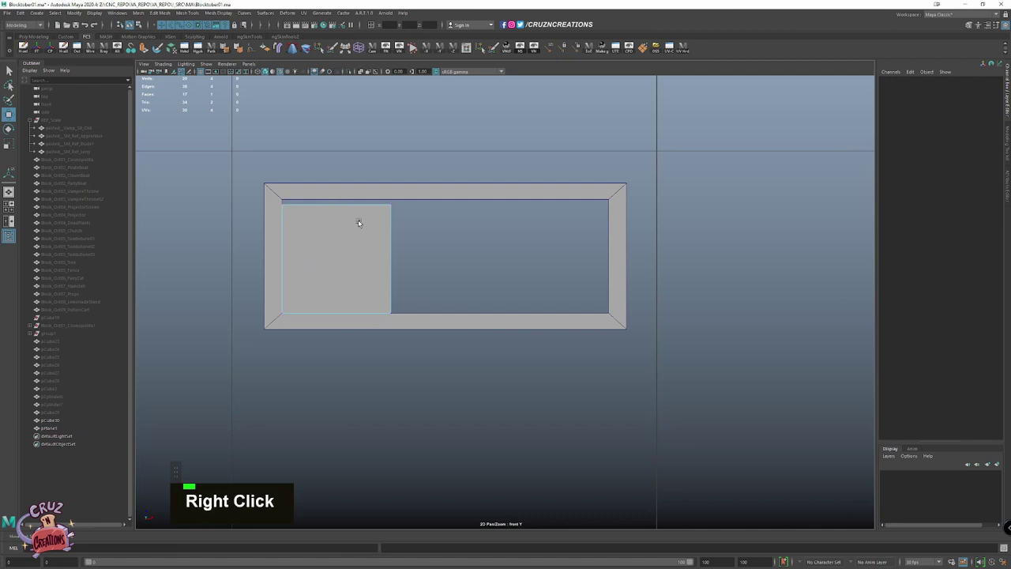
{"action": "left_click", "coordinate": [349, 229]}
{"action": "key", "text": "shift+v"}
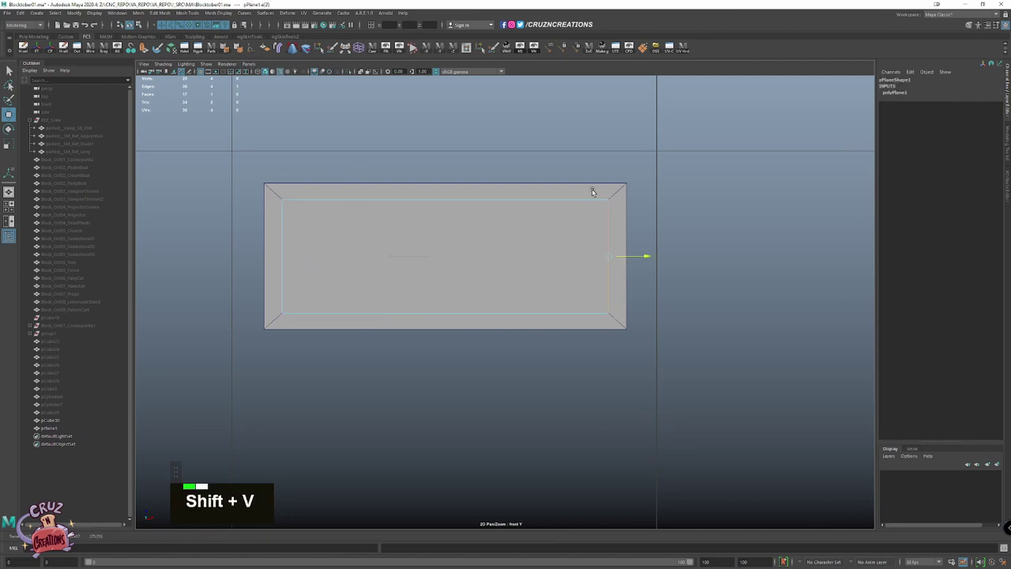
Assign the teal glass material to the pane
{"action": "right_click", "coordinate": [468, 225]}
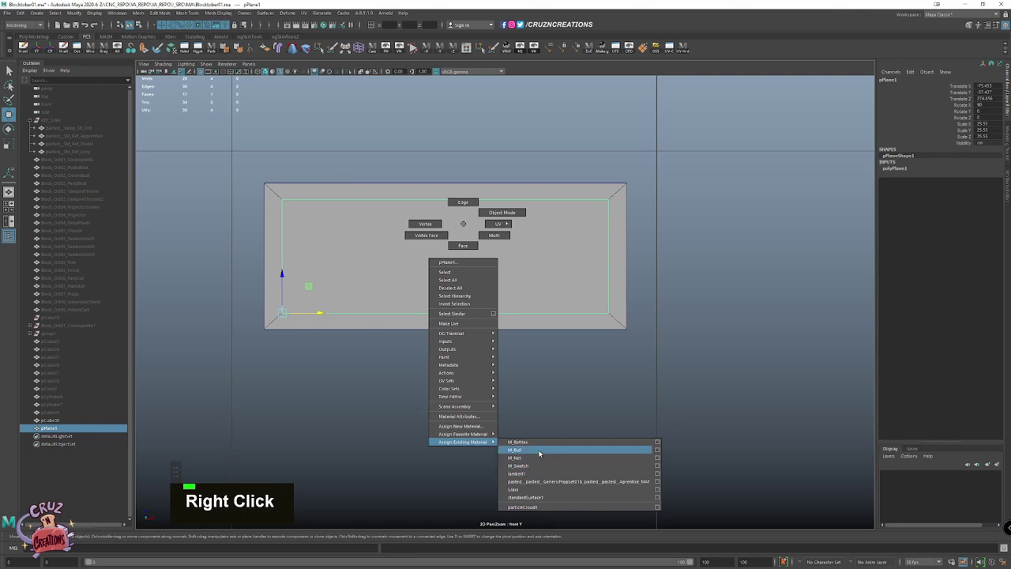
{"action": "left_click", "coordinate": [517, 409]}
{"action": "key", "text": "space"}
{"action": "left_click", "coordinate": [486, 239]}
{"action": "left_click", "coordinate": [502, 309]}
{"action": "key", "text": "space"}
{"action": "left_click", "coordinate": [542, 241]}
{"action": "left_click", "coordinate": [517, 338]}
Combine the pane with the frame, exit isolation and place it in the stall's upper window
{"action": "key", "text": "shift+d"}
{"action": "left_click", "coordinate": [513, 306]}
{"action": "key", "text": "space"}
{"action": "left_click", "coordinate": [533, 276]}
{"action": "key", "text": "w"}
{"action": "left_click", "coordinate": [536, 253]}
{"action": "key", "text": "`"}
{"action": "key", "text": "`"}
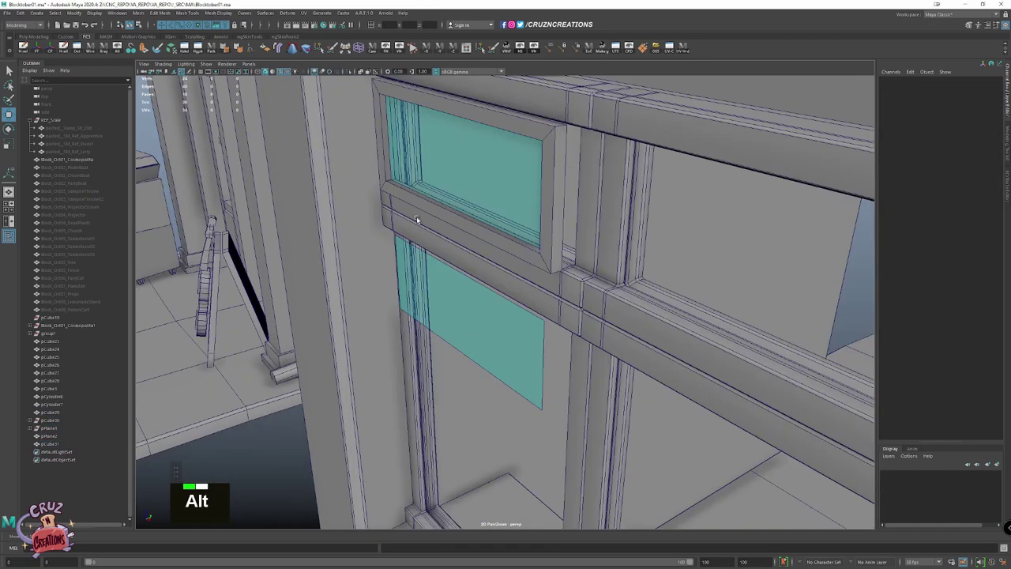
Frame the front window frame in view and ready the transform tools on it
{"action": "scroll", "scroll_direction": "down", "scroll_amount": 3}
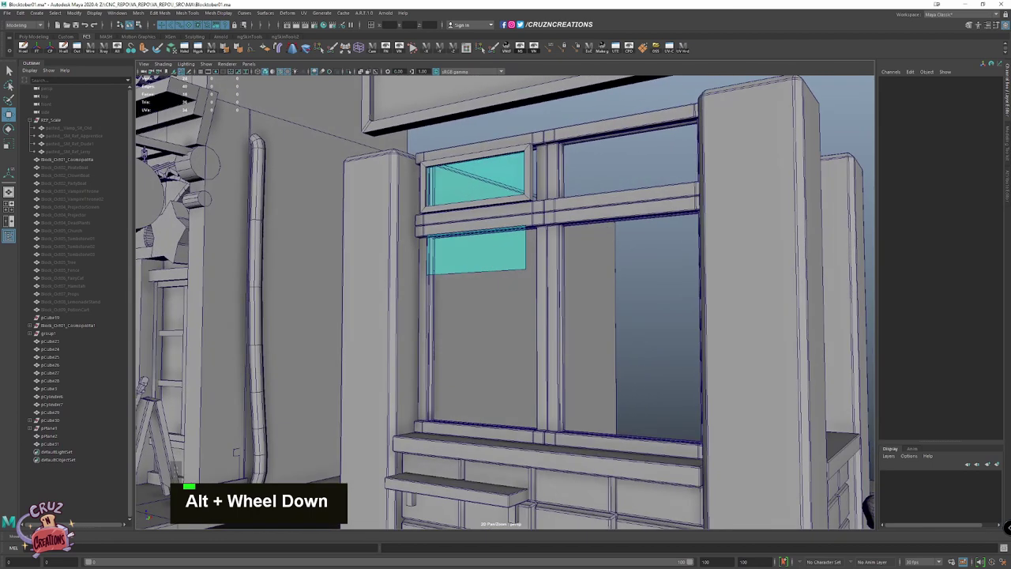
{"action": "scroll", "scroll_direction": "down", "scroll_amount": 3}
{"action": "scroll", "scroll_direction": "up", "scroll_amount": 3}
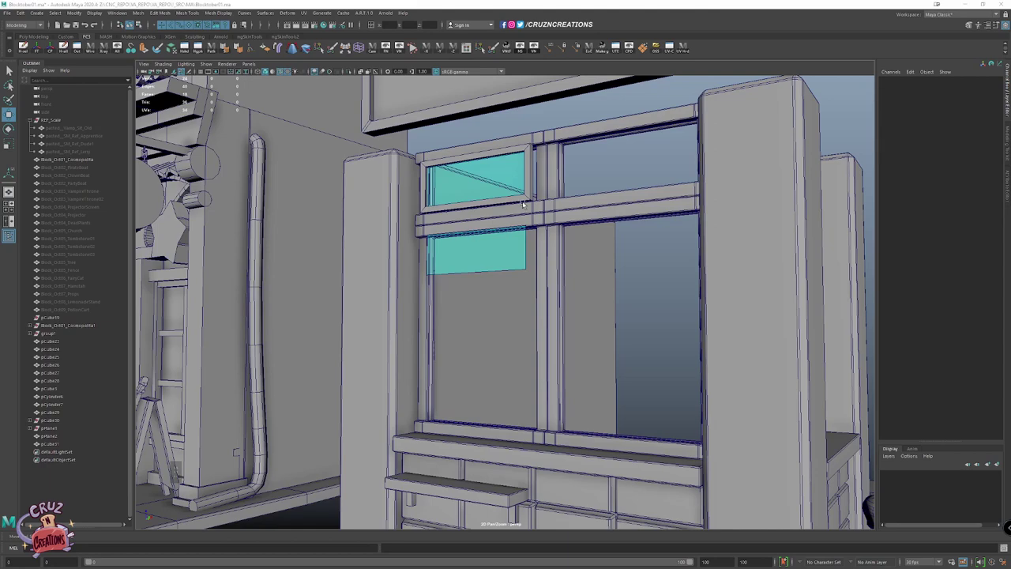
{"action": "left_click", "coordinate": [514, 192]}
{"action": "key", "text": "f"}
{"action": "left_click", "coordinate": [406, 210]}
{"action": "scroll", "scroll_direction": "down", "scroll_amount": 3}
{"action": "key", "text": "e"}
{"action": "left_click", "coordinate": [473, 196]}
Raise the glazed window up against the stall's top rail
{"action": "key", "text": "w"}
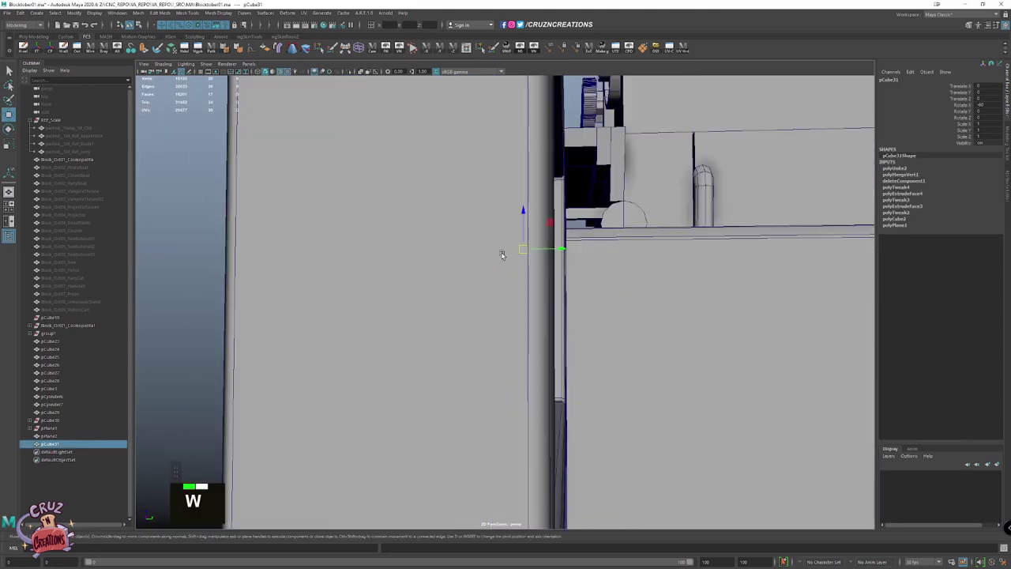
{"action": "left_click", "coordinate": [518, 257]}
{"action": "left_click", "coordinate": [549, 247]}
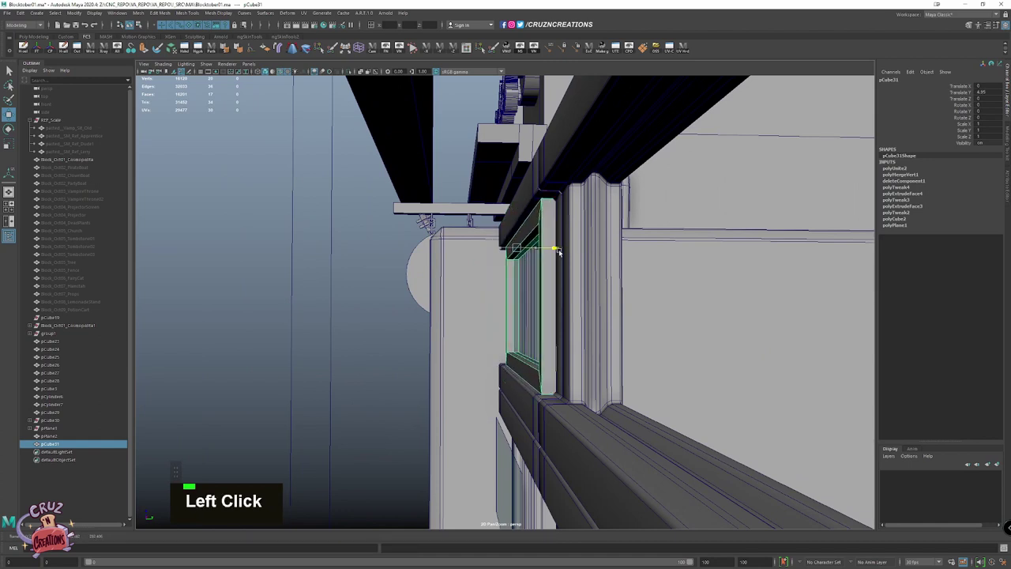
{"action": "key", "text": "e"}
{"action": "left_click", "coordinate": [505, 266]}
{"action": "left_click", "coordinate": [482, 259]}
Duplicate the glazed window and rotate the copy on X so it hangs tilted open
{"action": "key", "text": "shift+d"}
{"action": "scroll", "scroll_direction": "down", "scroll_amount": 3}
{"action": "key", "text": "alt+w"}
{"action": "key", "text": "z"}
{"action": "key", "text": "alt+z"}
{"action": "left_click", "coordinate": [487, 281]}
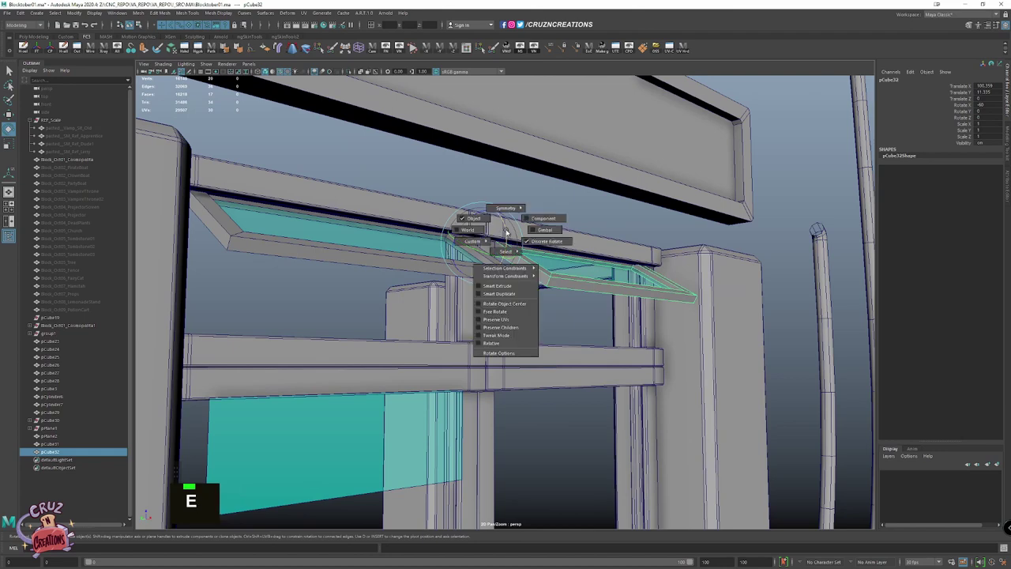
{"action": "left_click", "coordinate": [511, 231]}
Move a window copy to the stall's side and turn it 90° to face the side opening
{"action": "key", "text": "w"}
{"action": "scroll", "scroll_direction": "down", "scroll_amount": 3}
{"action": "left_click", "coordinate": [516, 295]}
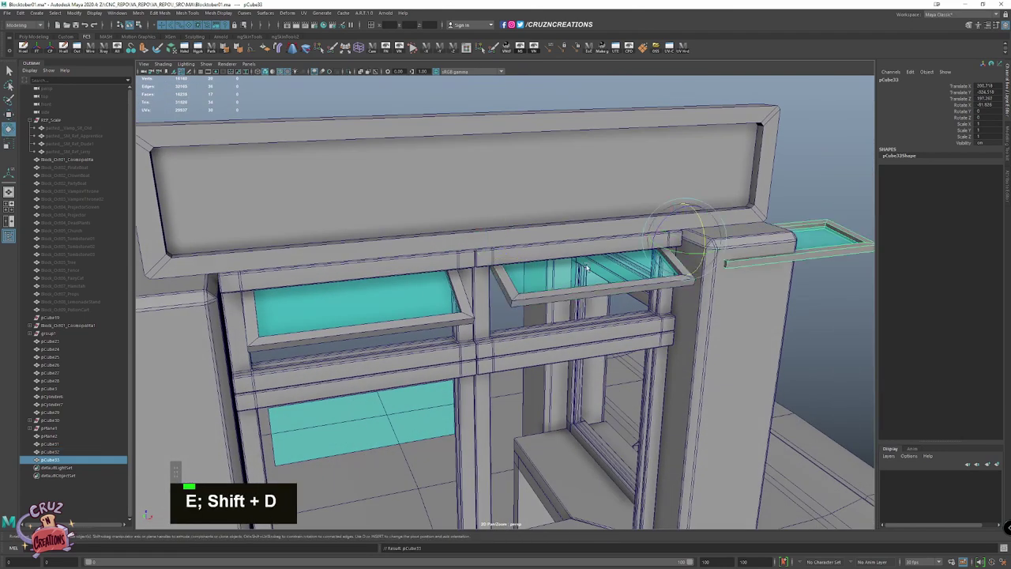
{"action": "left_click", "coordinate": [600, 261]}
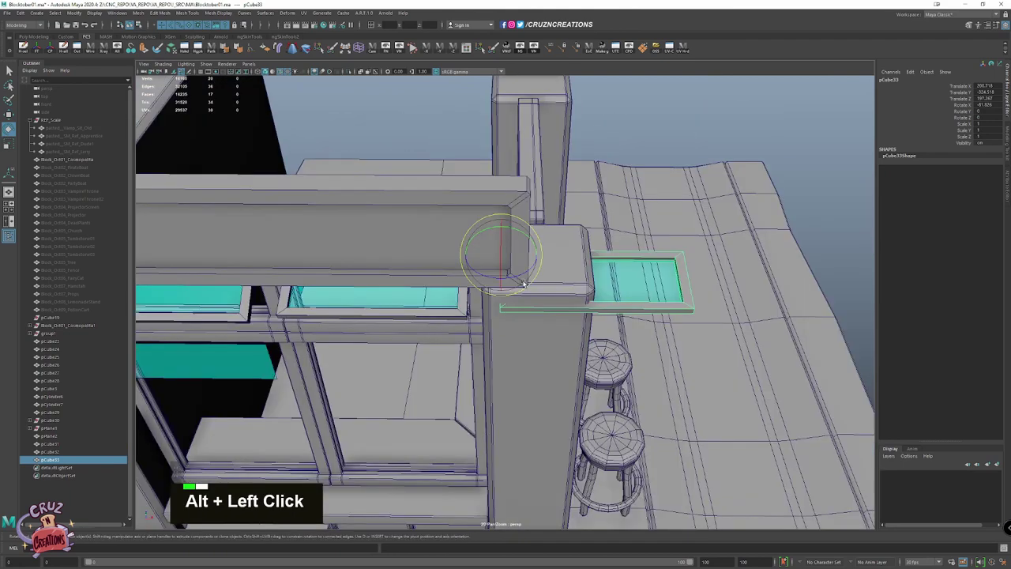
{"action": "left_click", "coordinate": [529, 274]}
{"action": "key", "text": "z"}
{"action": "left_click", "coordinate": [577, 266]}
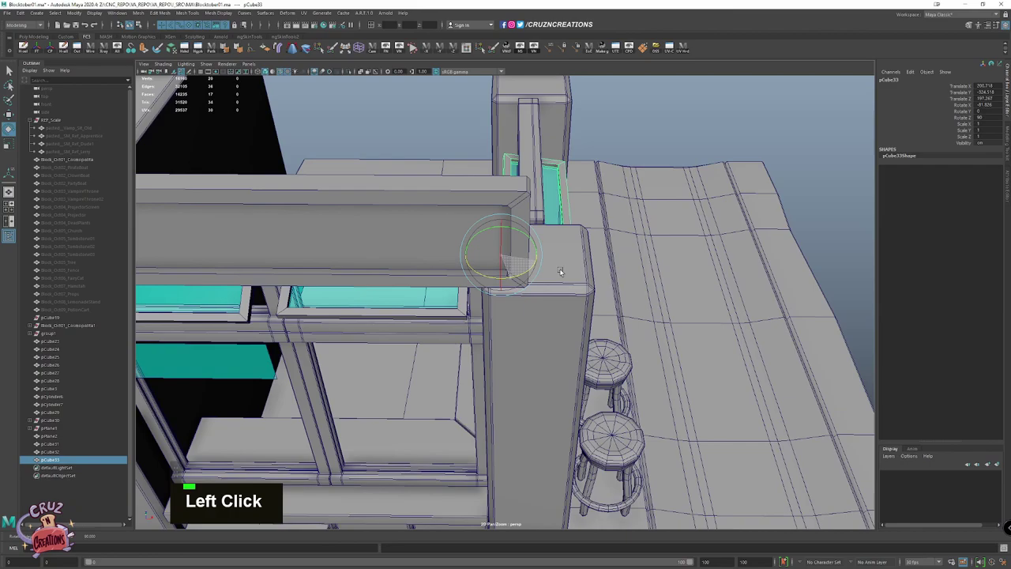
Slide the side window along the top rail into its opening
{"action": "scroll", "scroll_direction": "up", "scroll_amount": 3}
{"action": "key", "text": "w"}
{"action": "left_click", "coordinate": [452, 249]}
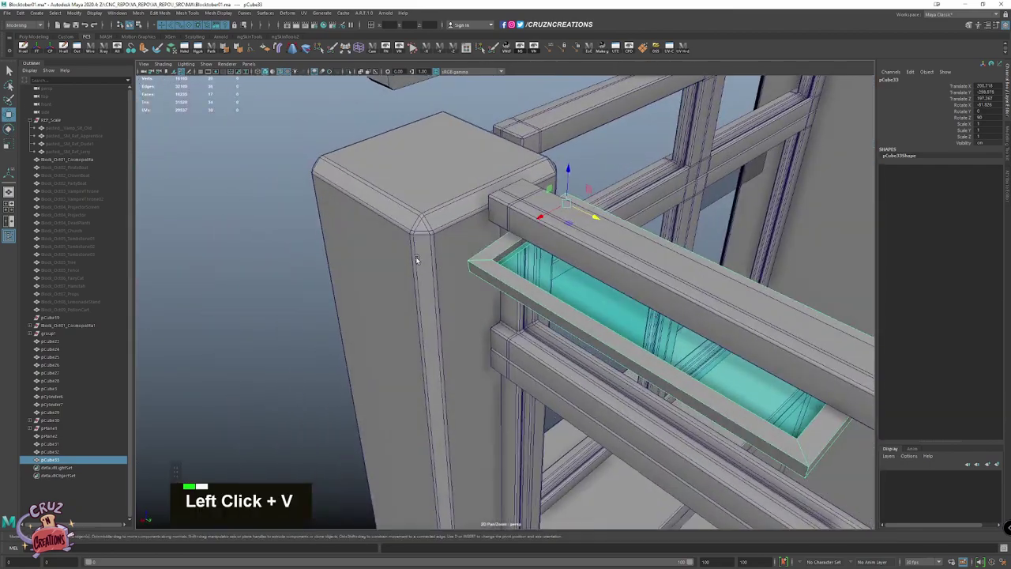
{"action": "left_click", "coordinate": [461, 264]}
{"action": "left_click", "coordinate": [512, 237]}
{"action": "left_click", "coordinate": [504, 235]}
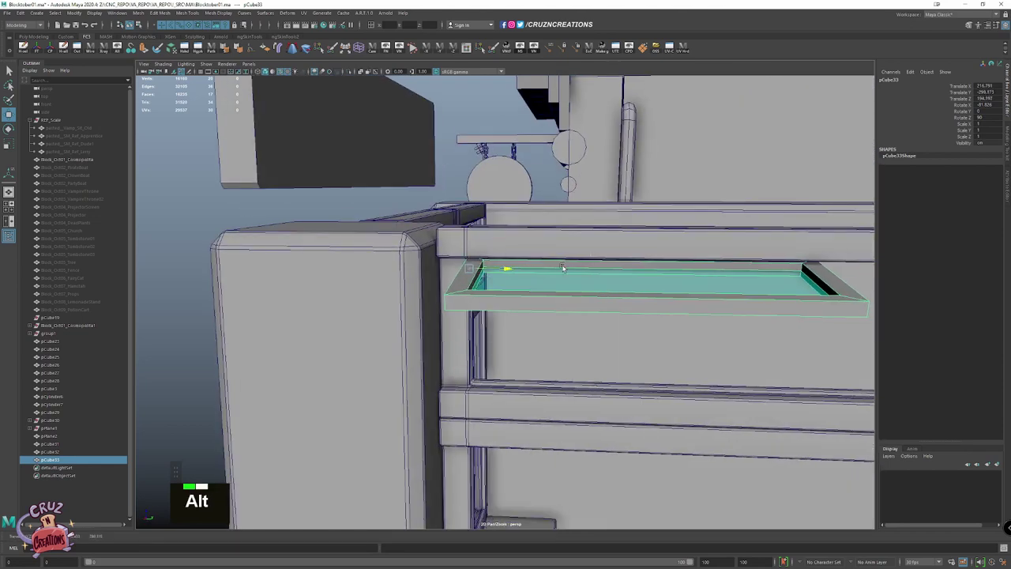
{"action": "key", "text": "shift+w"}
{"action": "scroll", "scroll_direction": "down", "scroll_amount": 3}
Fit the remaining window copies into the other upper openings, adjusting position and tilt
{"action": "right_click", "coordinate": [568, 293]}
{"action": "left_click", "coordinate": [616, 327]}
{"action": "scroll", "scroll_direction": "up", "scroll_amount": 3}
{"action": "left_click", "coordinate": [654, 261]}
{"action": "left_click", "coordinate": [553, 276]}
{"action": "scroll", "scroll_direction": "down", "scroll_amount": 3}
{"action": "key", "text": "e"}
{"action": "left_click", "coordinate": [395, 287]}
{"action": "scroll", "scroll_direction": "down", "scroll_amount": 3}
{"action": "left_click", "coordinate": [557, 241]}
{"action": "scroll", "scroll_direction": "down", "scroll_amount": 3}
{"action": "scroll", "scroll_direction": "up", "scroll_amount": 3}
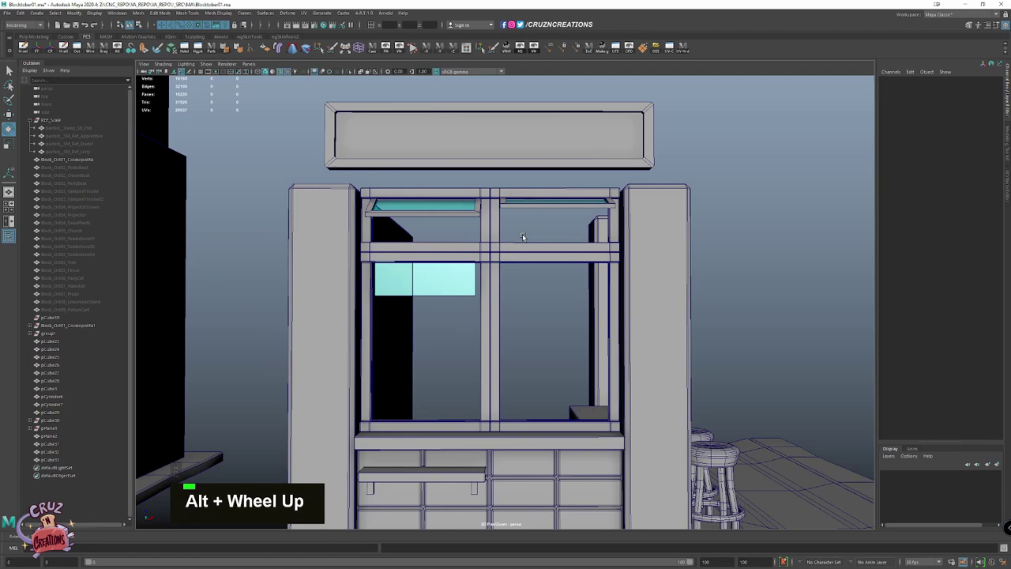
Set the glass pane's translate values so it sits beneath the front frame's middle crossbar
{"action": "left_click", "coordinate": [450, 218]}
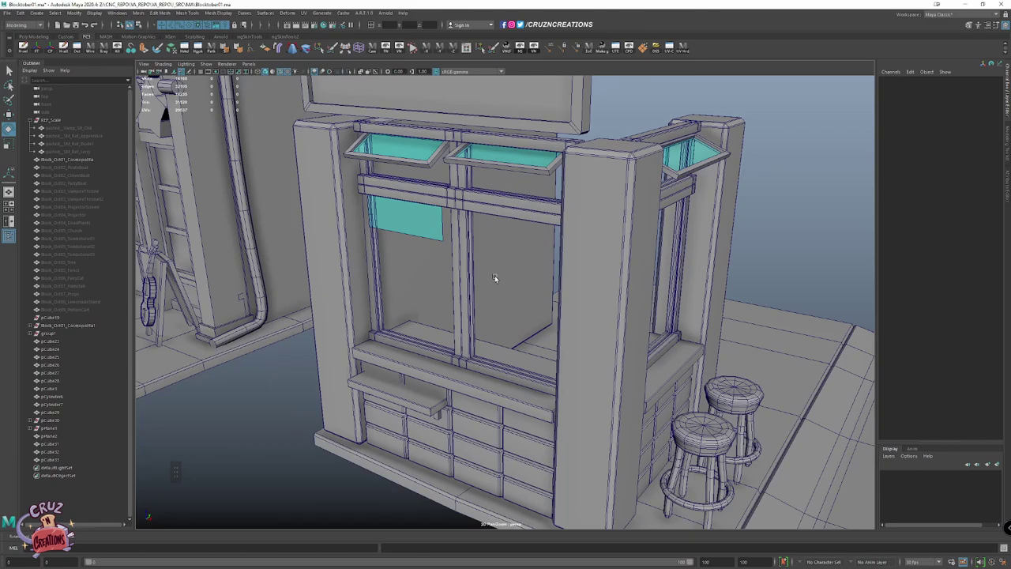
{"action": "scroll", "scroll_direction": "down", "scroll_amount": 3}
{"action": "left_click", "coordinate": [394, 286]}
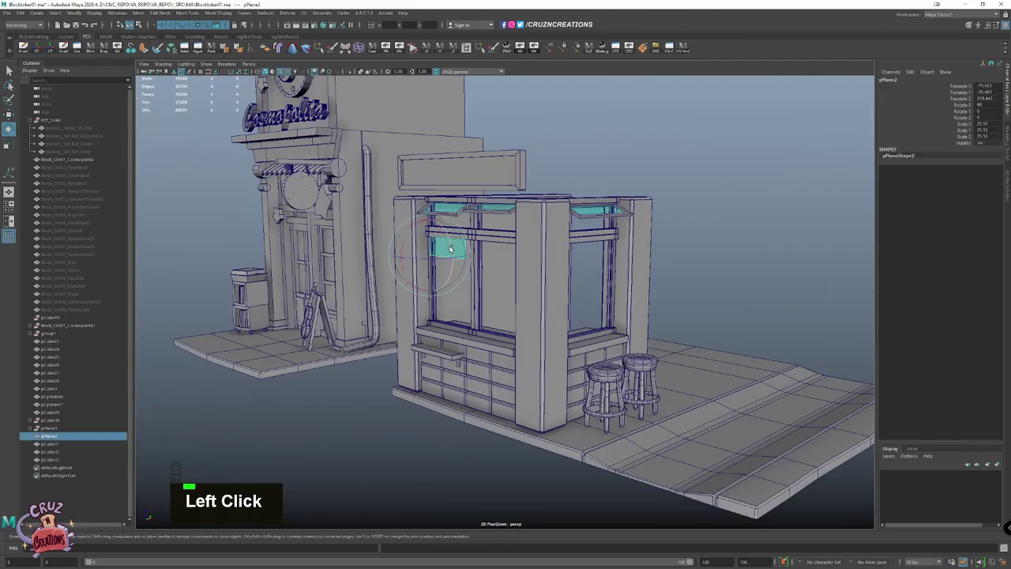
{"action": "key", "text": "Delete"}
{"action": "key", "text": "w"}
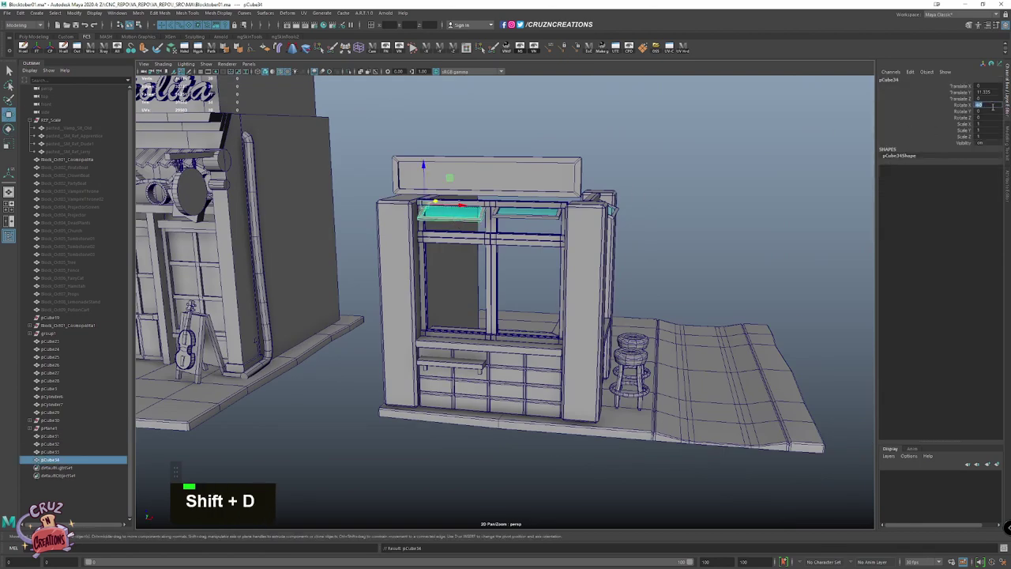
{"action": "key", "text": "Return"}
Switch viewport layout and zoom out to check the pane lines up with the post
{"action": "key", "text": "alt+space"}
{"action": "key", "text": "space"}
{"action": "left_click", "coordinate": [304, 253]}
{"action": "key", "text": "alt+Tab"}
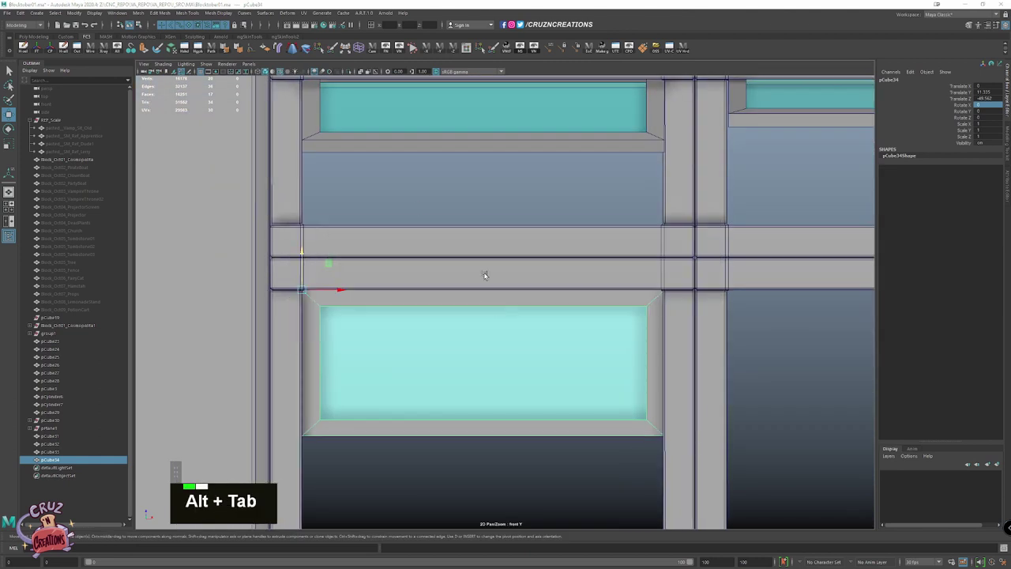
{"action": "key", "text": "Tab"}
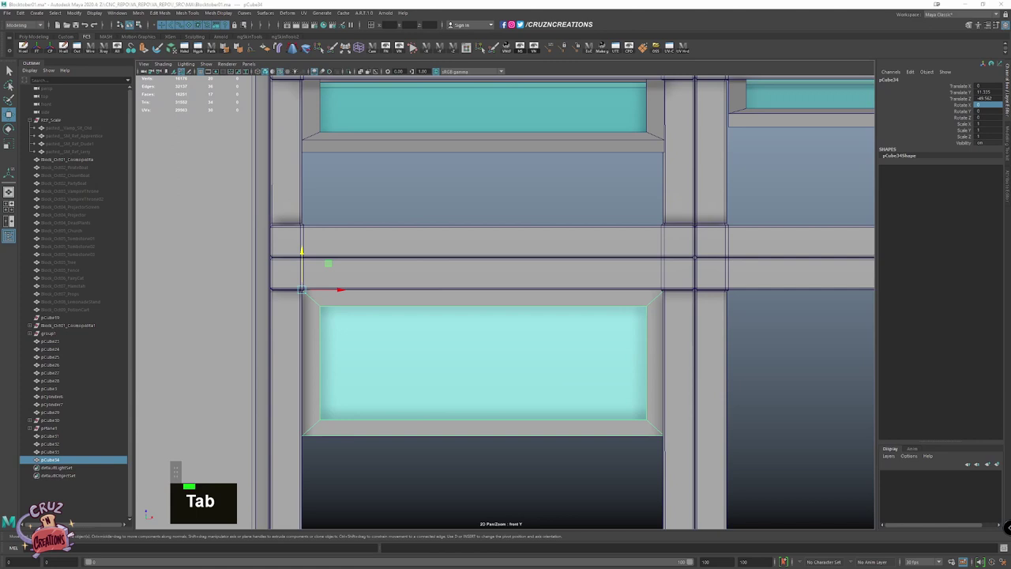
{"action": "scroll", "scroll_direction": "down", "scroll_amount": 3}
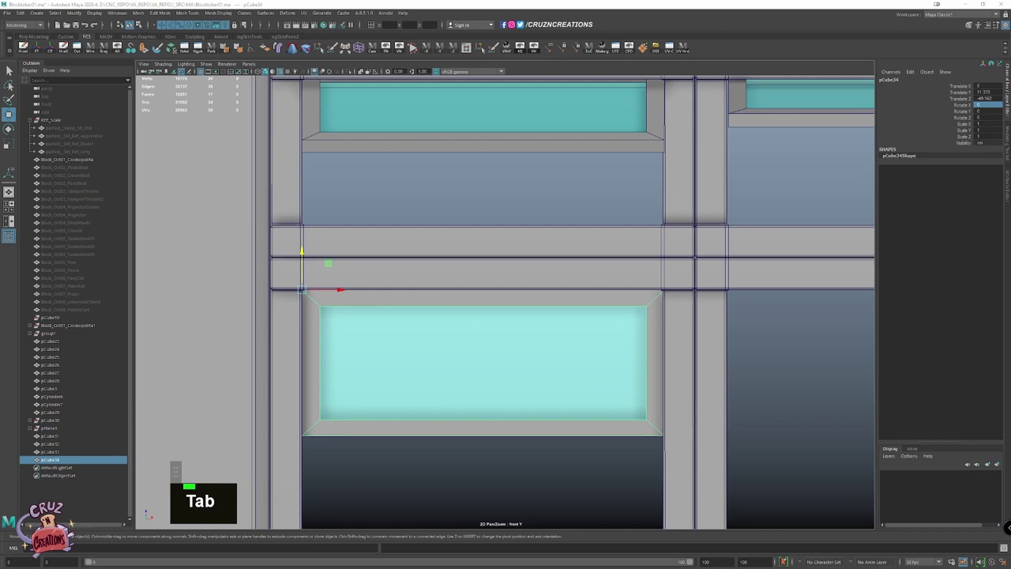
{"action": "scroll", "scroll_direction": "down", "scroll_amount": 3}
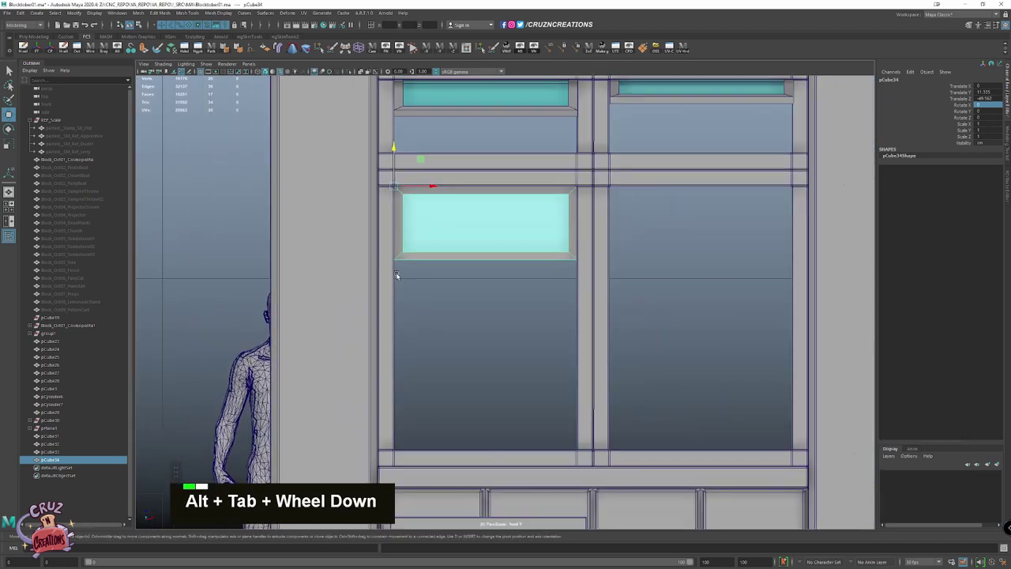
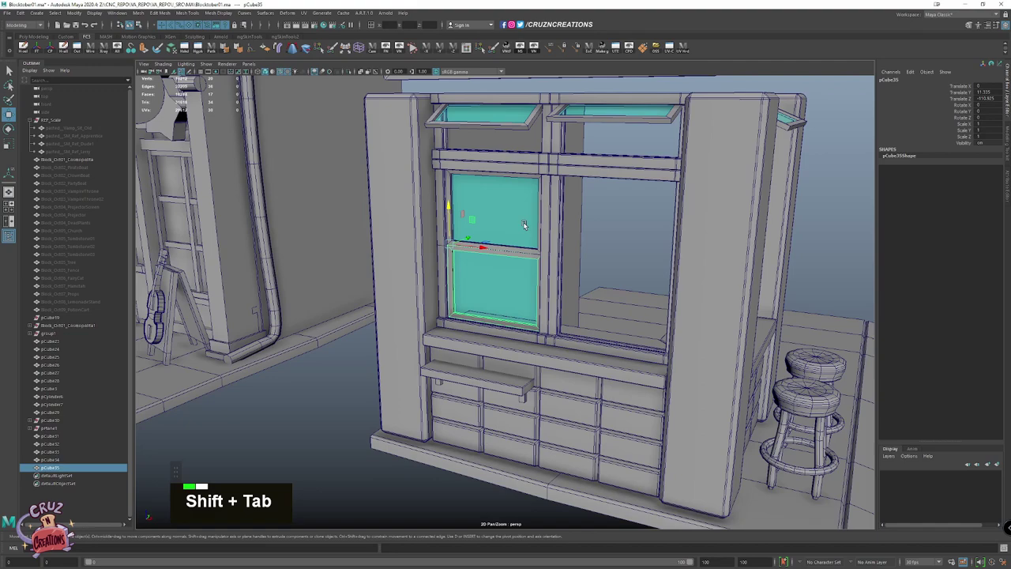
Select the lower glass pane and set its pivot at the top edge
{"action": "left_click", "coordinate": [535, 221]}
{"action": "key", "text": "Tab"}
{"action": "key", "text": "p"}
{"action": "left_click", "coordinate": [513, 224]}
{"action": "key", "text": "Tab"}
{"action": "key", "text": "alt+Tab"}
{"action": "scroll", "scroll_direction": "up", "scroll_amount": 3}
{"action": "key", "text": "Tab"}
{"action": "left_click", "coordinate": [421, 222]}
{"action": "left_click", "coordinate": [377, 195]}
{"action": "key", "text": "Tab"}
Enter the pane's channel box values so it tilts open outward below the crossbar
{"action": "double_click", "coordinate": [430, 240]}
{"action": "key", "text": "Tab"}
{"action": "left_click", "coordinate": [414, 215]}
{"action": "left_click", "coordinate": [411, 214]}
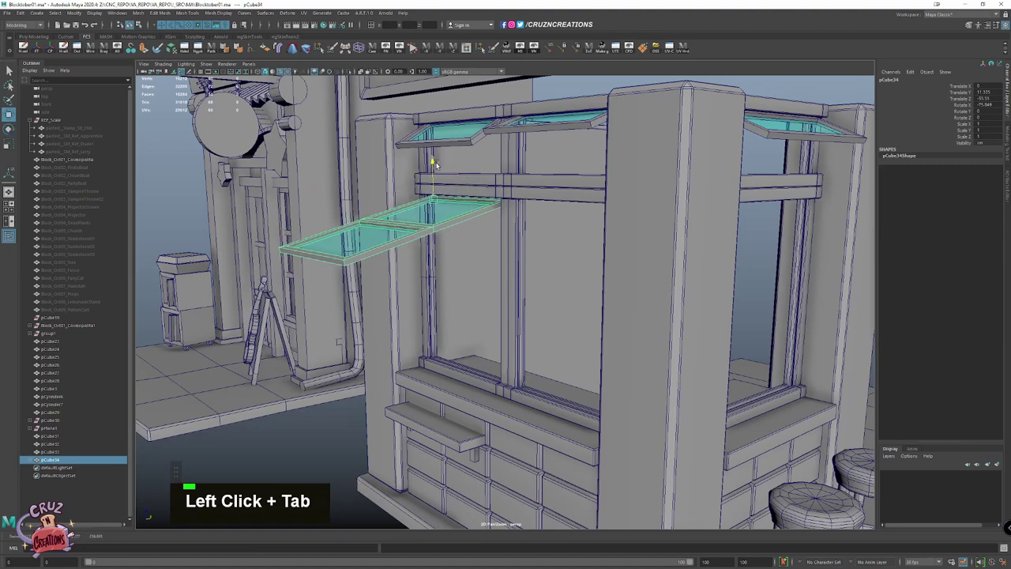
{"action": "key", "text": "Tab"}
{"action": "left_click", "coordinate": [405, 235]}
{"action": "key", "text": "Tab"}
{"action": "left_click", "coordinate": [340, 215]}
{"action": "key", "text": "Tab"}
{"action": "left_click", "coordinate": [371, 251]}
{"action": "scroll", "scroll_direction": "up", "scroll_amount": 3}
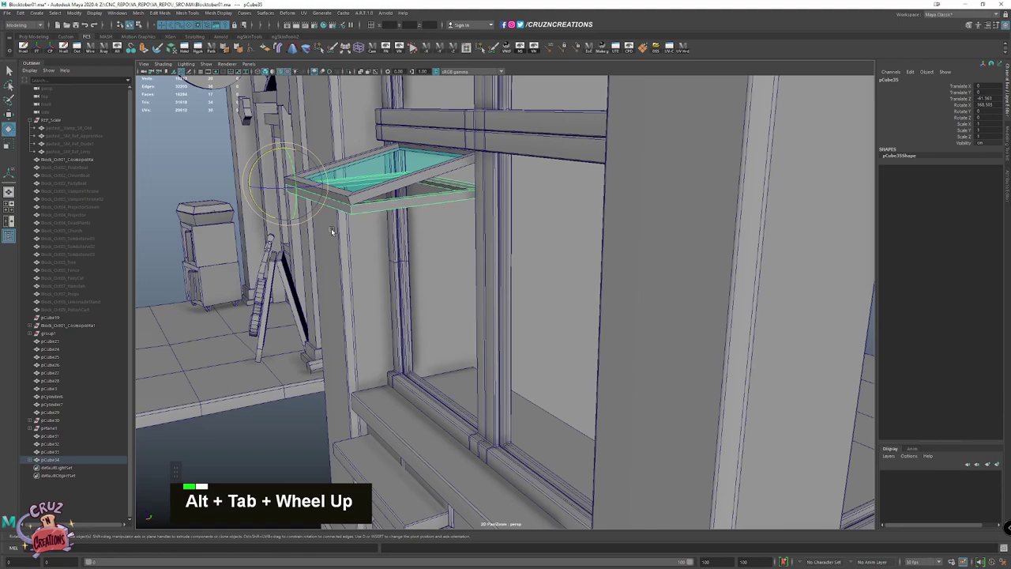
{"action": "scroll", "scroll_direction": "down", "scroll_amount": 3}
Duplicate the tilted pane and place the copy in the next front opening
{"action": "key", "text": "alt+w"}
{"action": "key", "text": "shift+Tab"}
{"action": "key", "text": "Tab"}
{"action": "key", "text": "alt+Tab"}
{"action": "scroll", "scroll_direction": "down", "scroll_amount": 3}
{"action": "key", "text": "shift+d"}
{"action": "left_click", "coordinate": [470, 228]}
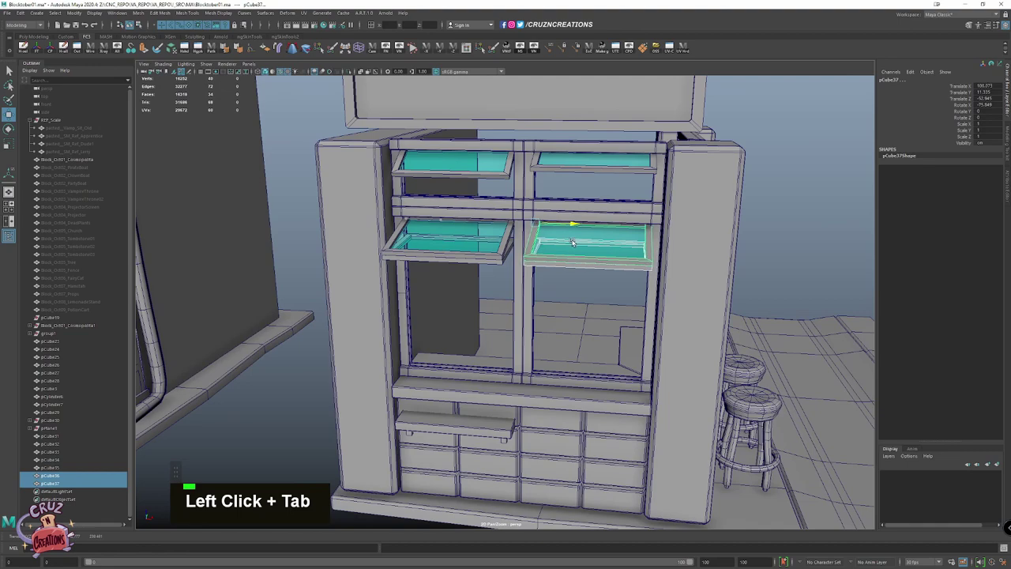
{"action": "key", "text": "shift+Tab"}
{"action": "left_click", "coordinate": [543, 305]}
Duplicate again and move the new flap toward the stall's side opening
{"action": "key", "text": "shift+d"}
{"action": "left_click", "coordinate": [589, 250]}
{"action": "key", "text": "Tab"}
{"action": "left_click", "coordinate": [446, 291]}
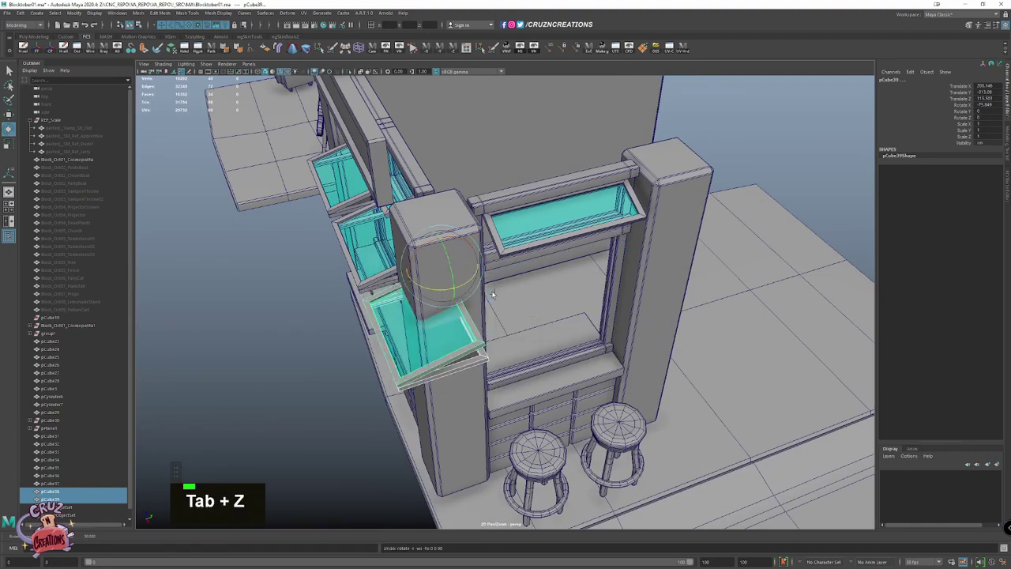
{"action": "key", "text": "Tab"}
{"action": "left_click", "coordinate": [438, 333]}
{"action": "left_click", "coordinate": [410, 352]}
Snap and orient the side flap so it hangs open in the side opening
{"action": "key", "text": "alt+Tab"}
{"action": "key", "text": "alt+`"}
{"action": "key", "text": "v"}
{"action": "key", "text": "Tab"}
{"action": "left_click", "coordinate": [542, 346]}
{"action": "key", "text": "ctrl+shift+Tab"}
{"action": "left_click", "coordinate": [501, 327]}
Fine-tune the side flap's channel box values to align it under the crossbar
{"action": "key", "text": "alt+Tab"}
{"action": "scroll", "scroll_direction": "up", "scroll_amount": 3}
{"action": "scroll", "scroll_direction": "up", "scroll_amount": 3}
{"action": "left_click", "coordinate": [418, 288]}
{"action": "key", "text": "Tab"}
{"action": "left_click", "coordinate": [586, 402]}
{"action": "left_click", "coordinate": [643, 404]}
Review the second row of open flaps on the front and side from a wider view
{"action": "scroll", "scroll_direction": "up", "scroll_amount": 3}
{"action": "key", "text": "shift+Tab"}
{"action": "scroll", "scroll_direction": "down", "scroll_amount": 3}
{"action": "key", "text": "shift+alt+w"}
{"action": "scroll", "scroll_direction": "down", "scroll_amount": 3}
{"action": "scroll", "scroll_direction": "up", "scroll_amount": 3}
{"action": "key", "text": "Tab"}
{"action": "key", "text": "alt+Tab"}
Deselect everything, review the glazed stall and save the Maya scene
{"action": "left_click", "coordinate": [492, 206]}
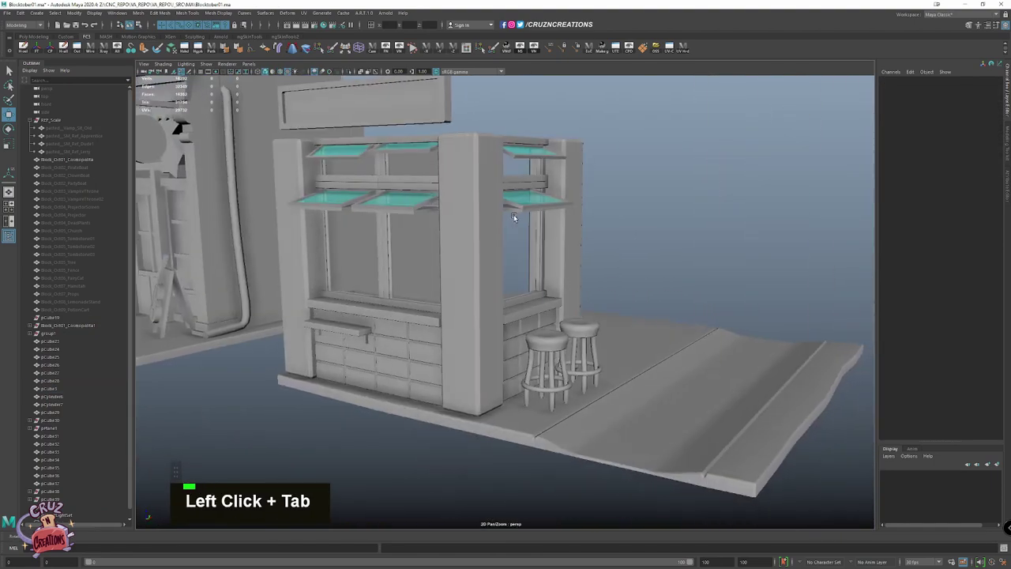
{"action": "key", "text": "Tab"}
{"action": "scroll", "scroll_direction": "down", "scroll_amount": 3}
{"action": "key", "text": "ctrl+s"}
{"action": "key", "text": "Tab"}
{"action": "key", "text": "Tab"}
{"action": "scroll", "scroll_direction": "down", "scroll_amount": 3}
{"action": "key", "text": "Tab"}
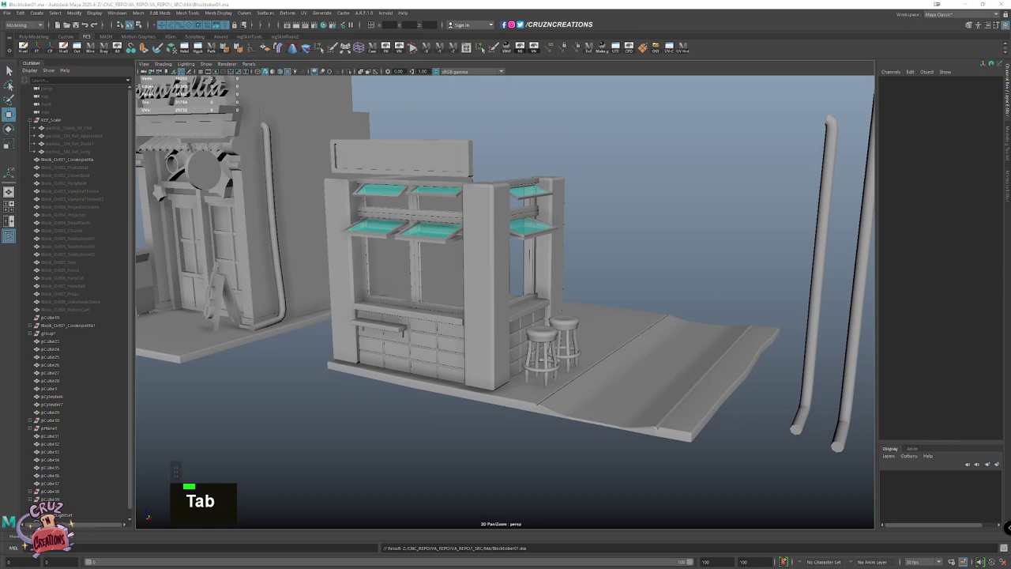
Orbit around the stall and switch to the front orthographic view
{"action": "left_click", "coordinate": [223, 293]}
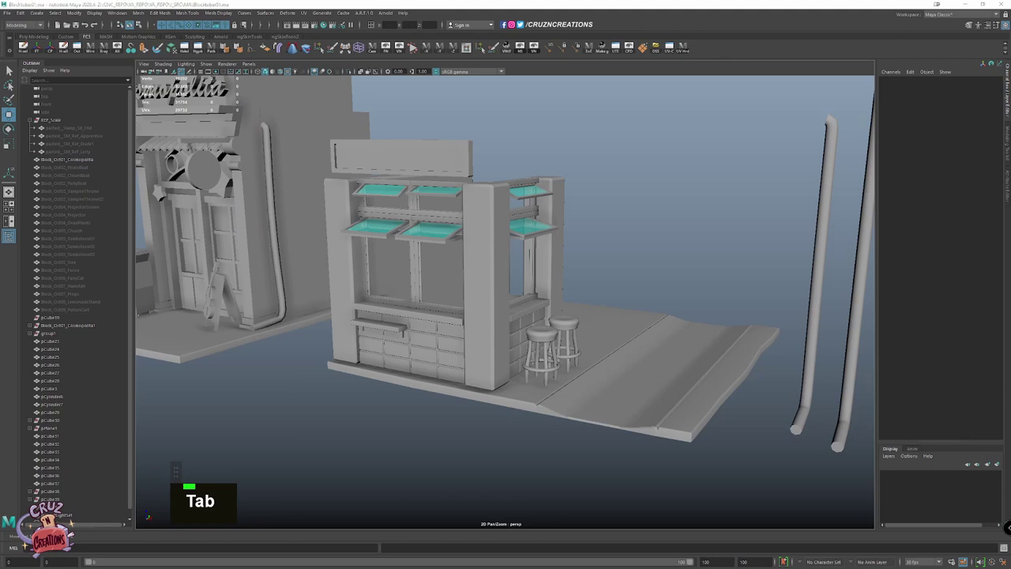
{"action": "key", "text": "Tab"}
{"action": "scroll", "scroll_direction": "down", "scroll_amount": 3}
{"action": "key", "text": "Tab"}
{"action": "scroll", "scroll_direction": "up", "scroll_amount": 3}
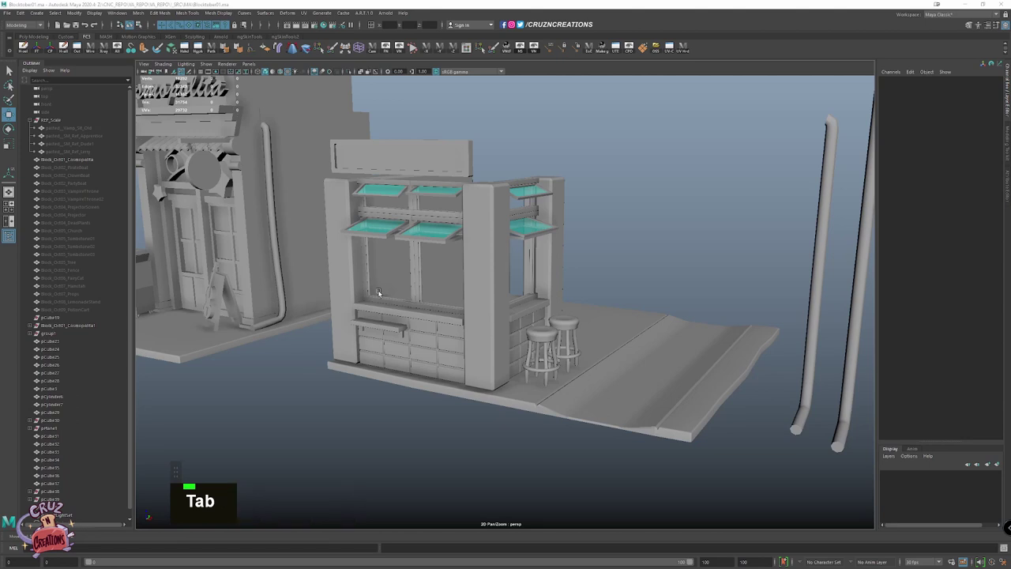
{"action": "scroll", "scroll_direction": "down", "scroll_amount": 3}
{"action": "key", "text": "Tab"}
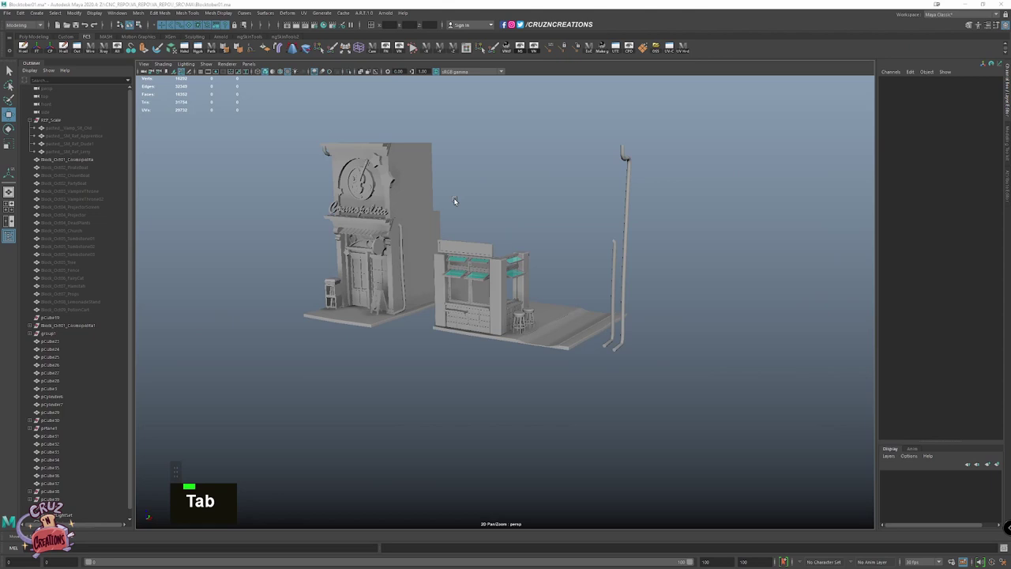
{"action": "scroll", "scroll_direction": "up", "scroll_amount": 3}
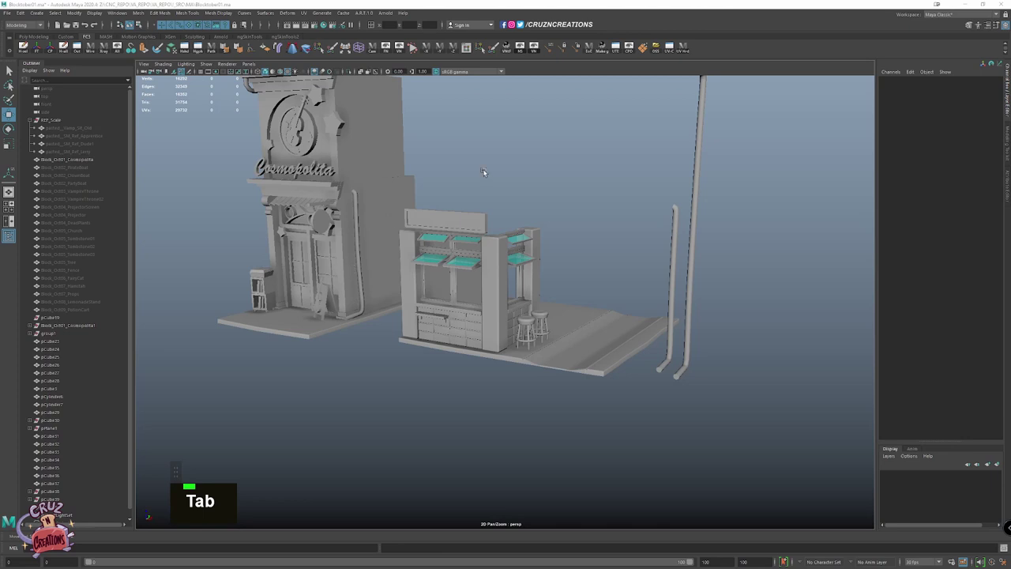
{"action": "key", "text": "alt+Tab"}
{"action": "key", "text": "Tab"}
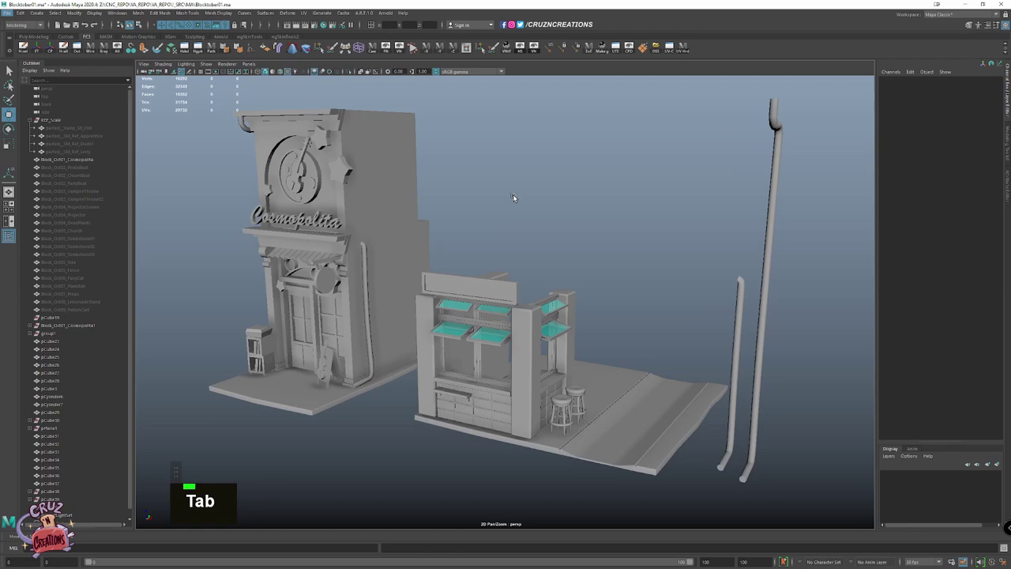
Create a polygon cube and move it just above the stall's long signboard
{"action": "right_click", "coordinate": [517, 196]}
{"action": "key", "text": "Tab"}
{"action": "right_click", "coordinate": [514, 209]}
{"action": "scroll", "scroll_direction": "up", "scroll_amount": 3}
{"action": "key", "text": "Tab"}
{"action": "left_click", "coordinate": [535, 457]}
{"action": "key", "text": "Tab"}
{"action": "key", "text": "space"}
{"action": "scroll", "scroll_direction": "down", "scroll_amount": 3}
{"action": "key", "text": "alt+w"}
{"action": "key", "text": "shift+Tab"}
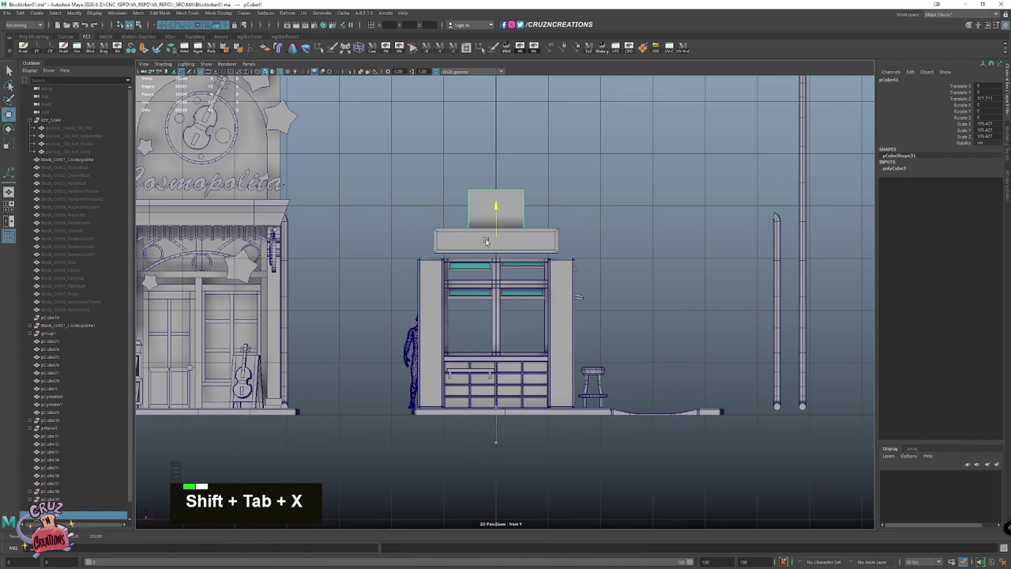
Scale the small cube up into a large block via the channel box
{"action": "left_click", "coordinate": [603, 241]}
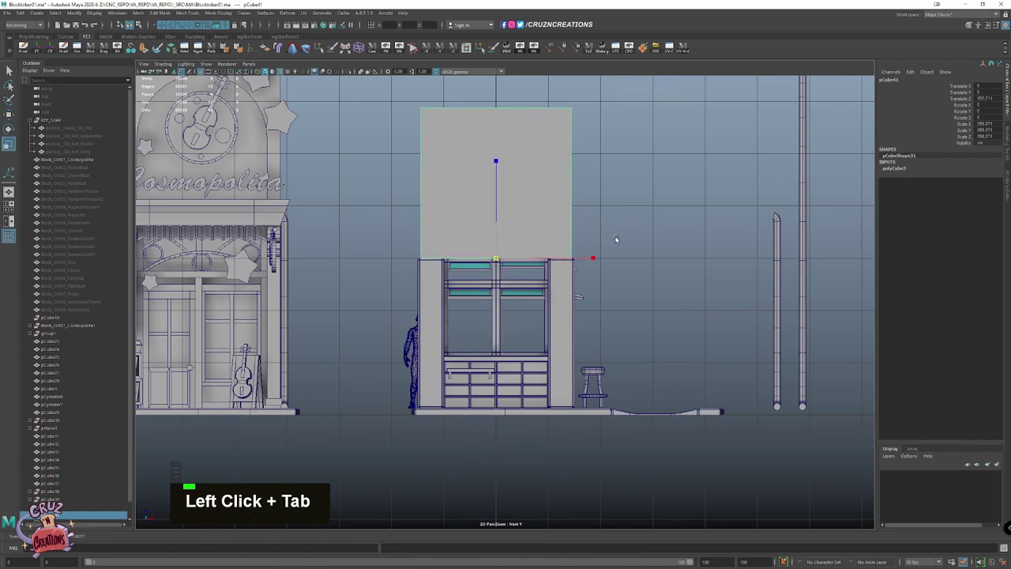
{"action": "key", "text": "shift+z"}
{"action": "key", "text": "Tab"}
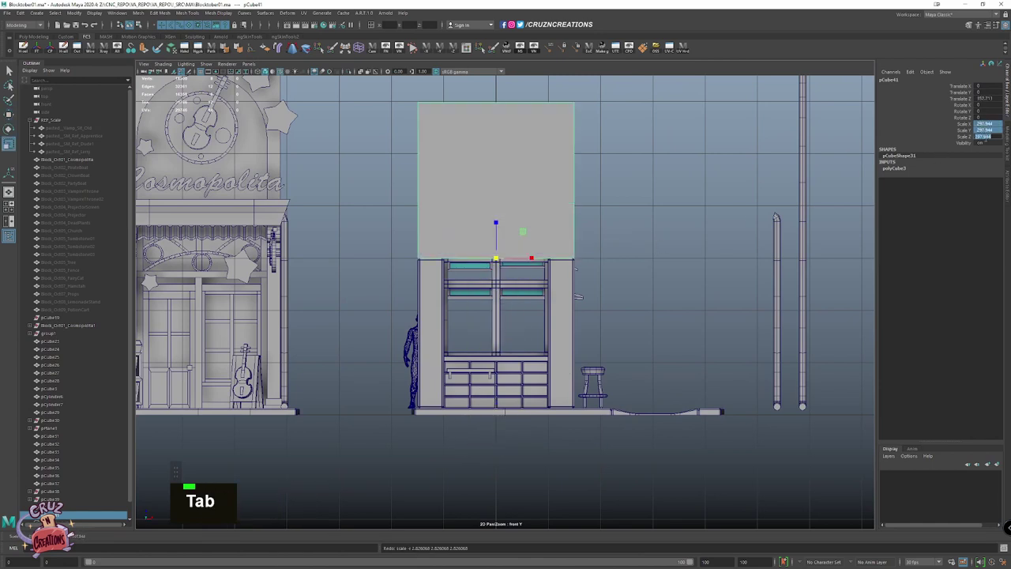
{"action": "key", "text": "Return"}
{"action": "scroll", "scroll_direction": "down", "scroll_amount": 3}
{"action": "key", "text": "w"}
{"action": "key", "text": "space"}
{"action": "key", "text": "Tab"}
{"action": "key", "text": "s"}
{"action": "scroll", "scroll_direction": "down", "scroll_amount": 3}
{"action": "key", "text": "alt+Tab"}
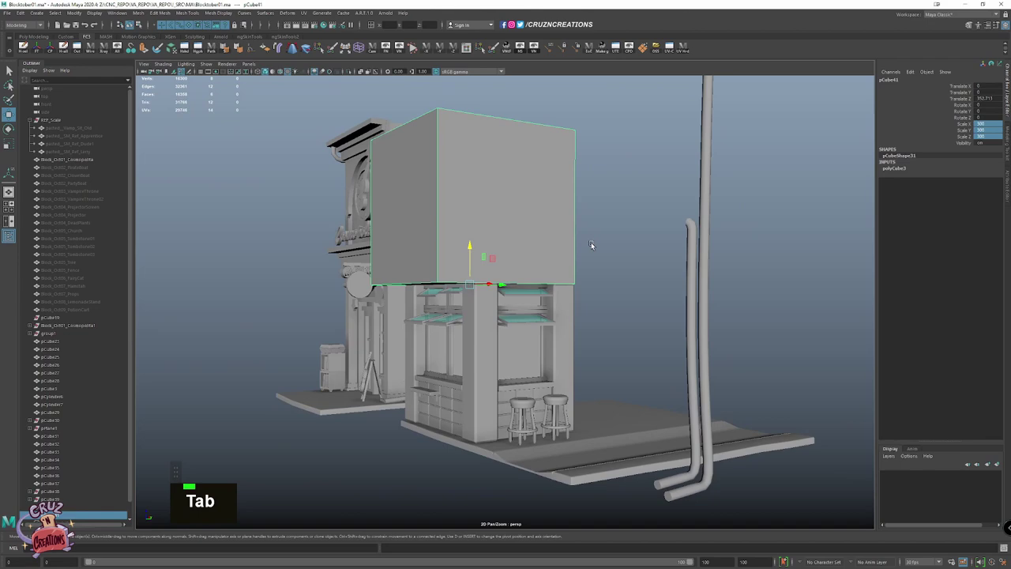
{"action": "key", "text": "alt+Tab"}
{"action": "key", "text": "Tab"}
{"action": "left_click", "coordinate": [619, 286]}
{"action": "key", "text": "shift+Tab"}
{"action": "left_click", "coordinate": [495, 264]}
{"action": "key", "text": "shift+Tab"}
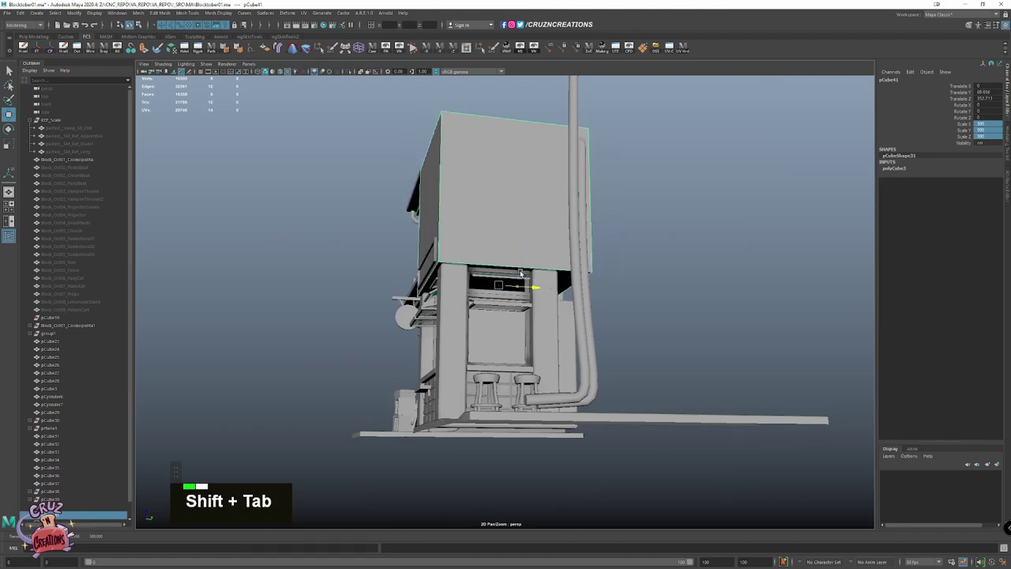
Move the block onto the stall so it rests there like an upper storey
{"action": "left_click", "coordinate": [573, 288]}
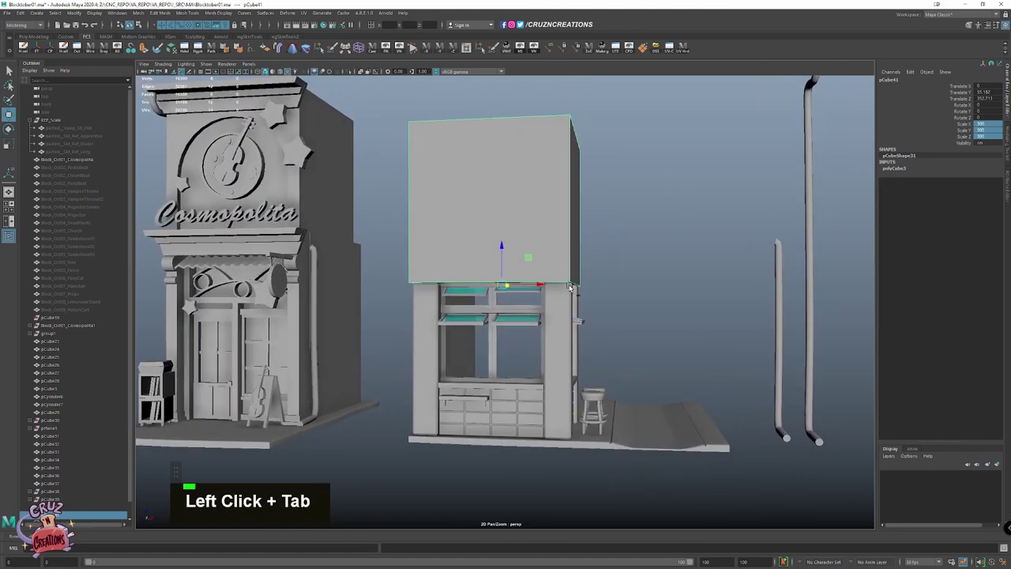
{"action": "key", "text": "Tab"}
{"action": "left_click", "coordinate": [593, 286]}
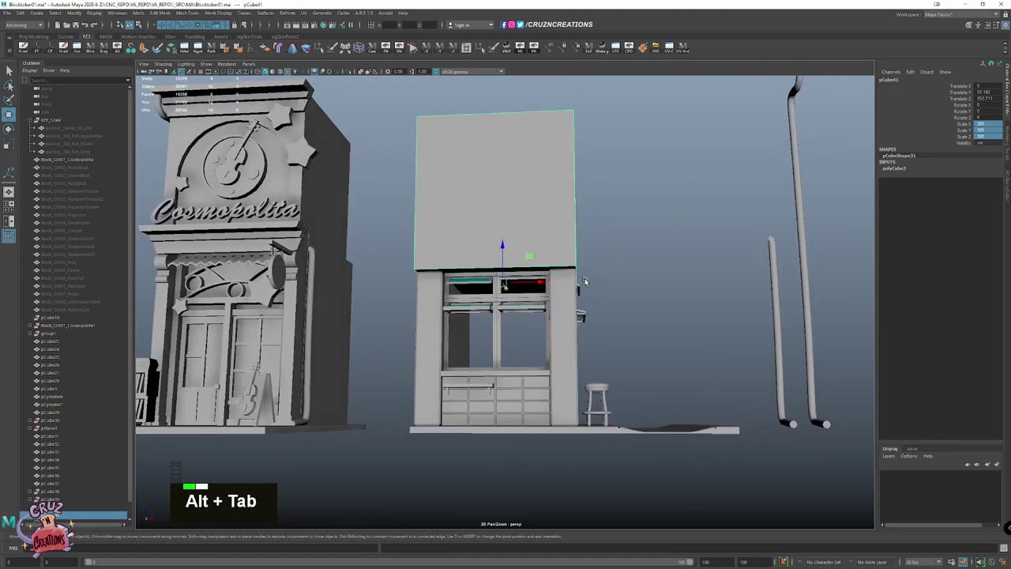
{"action": "left_click", "coordinate": [642, 290]}
{"action": "scroll", "scroll_direction": "down", "scroll_amount": 3}
{"action": "scroll", "scroll_direction": "up", "scroll_amount": 3}
{"action": "left_click", "coordinate": [554, 287]}
{"action": "left_click", "coordinate": [539, 284]}
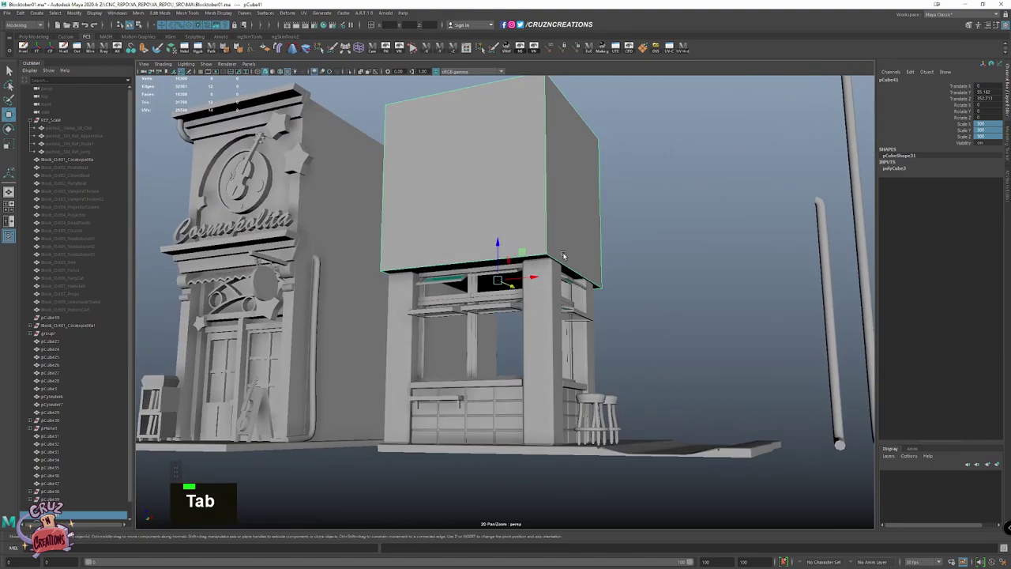
{"action": "key", "text": "Tab"}
{"action": "scroll", "scroll_direction": "up", "scroll_amount": 3}
{"action": "key", "text": "alt+w"}
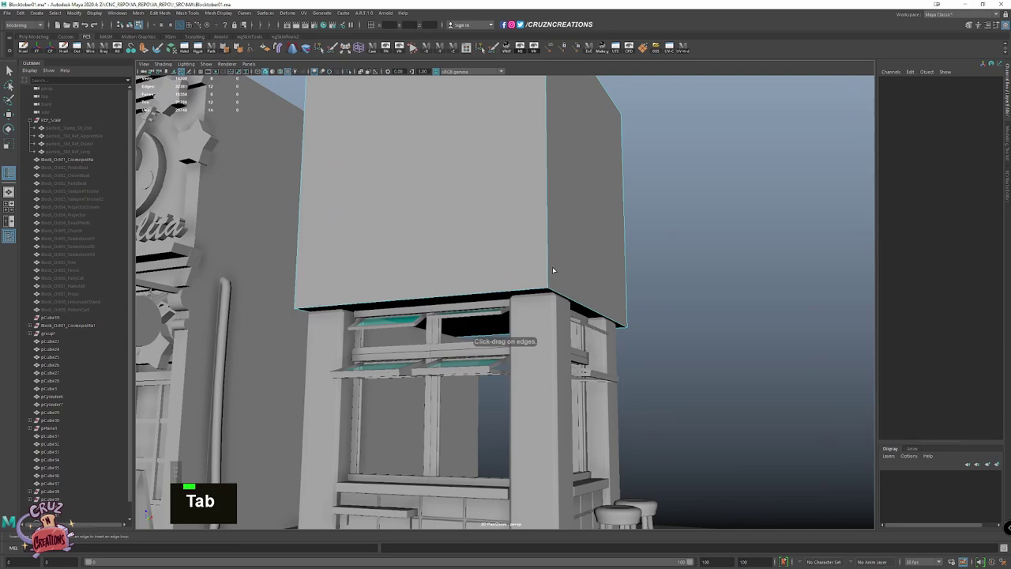
{"action": "left_click", "coordinate": [551, 231]}
{"action": "key", "text": "Tab"}
{"action": "left_click", "coordinate": [549, 210]}
{"action": "key", "text": "Tab"}
{"action": "key", "text": "Tab"}
{"action": "key", "text": "w"}
{"action": "scroll", "scroll_direction": "up", "scroll_amount": 3}
{"action": "key", "text": "shift+x"}
{"action": "key", "text": "shift+x"}
Add a horizontal edge loop across the block with the Insert Edge Loop tool
{"action": "right_click", "coordinate": [424, 255]}
{"action": "left_click", "coordinate": [516, 187]}
{"action": "key", "text": "shift+Tab"}
{"action": "key", "text": "Tab"}
{"action": "key", "text": "space"}
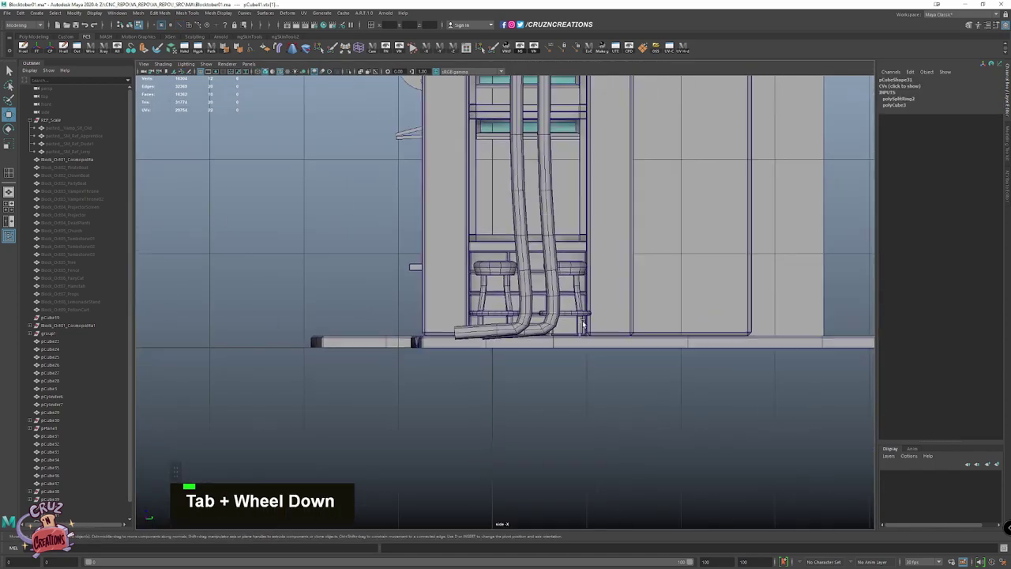
{"action": "scroll", "scroll_direction": "down", "scroll_amount": 3}
{"action": "left_click", "coordinate": [459, 78]}
{"action": "left_click", "coordinate": [466, 68]}
{"action": "key", "text": "shift+Tab"}
{"action": "key", "text": "shift+x"}
{"action": "key", "text": "Tab"}
{"action": "key", "text": "Tab"}
Check the divided wall block and select the sign board on the shop front
{"action": "double_click", "coordinate": [539, 240]}
{"action": "left_click", "coordinate": [463, 288]}
{"action": "left_click", "coordinate": [415, 280]}
{"action": "scroll", "scroll_direction": "up", "scroll_amount": 3}
{"action": "left_click", "coordinate": [487, 379]}
{"action": "key", "text": "Tab"}
{"action": "scroll", "scroll_direction": "down", "scroll_amount": 3}
{"action": "key", "text": "shift+v"}
{"action": "scroll", "scroll_direction": "down", "scroll_amount": 3}
{"action": "left_click", "coordinate": [427, 296]}
{"action": "left_click", "coordinate": [478, 335]}
{"action": "key", "text": "Tab"}
{"action": "left_click", "coordinate": [454, 343]}
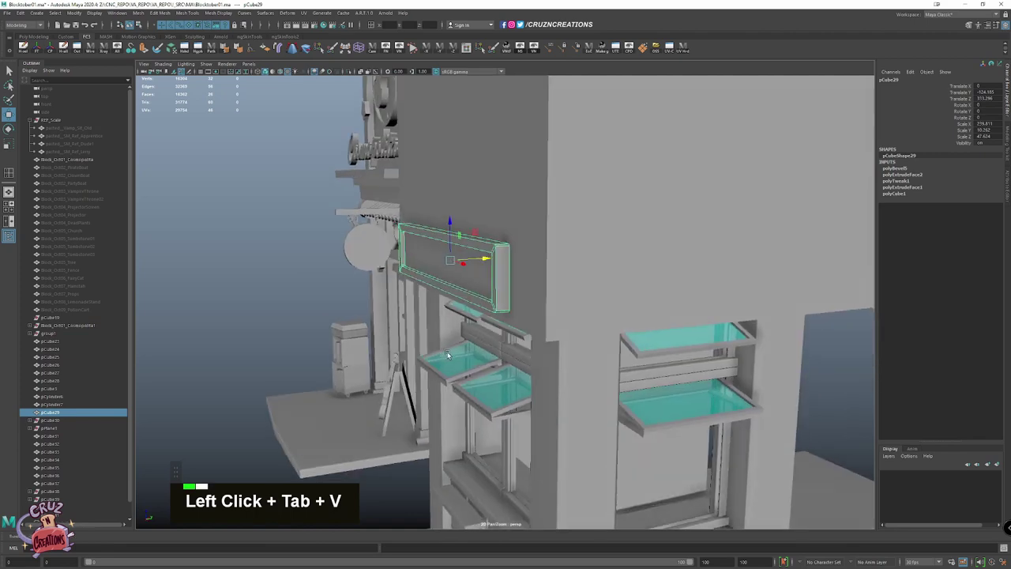
Duplicate the sign board and move the copy onto the block's front band as a recessed panel
{"action": "left_click", "coordinate": [515, 340]}
{"action": "scroll", "scroll_direction": "down", "scroll_amount": 3}
{"action": "key", "text": "shift+alt+w"}
{"action": "key", "text": "Tab"}
{"action": "key", "text": "Tab"}
{"action": "scroll", "scroll_direction": "down", "scroll_amount": 3}
{"action": "scroll", "scroll_direction": "down", "scroll_amount": 3}
{"action": "scroll", "scroll_direction": "up", "scroll_amount": 3}
{"action": "key", "text": "Tab"}
{"action": "left_click", "coordinate": [571, 203]}
{"action": "key", "text": "w"}
{"action": "scroll", "scroll_direction": "up", "scroll_amount": 3}
{"action": "key", "text": "Tab"}
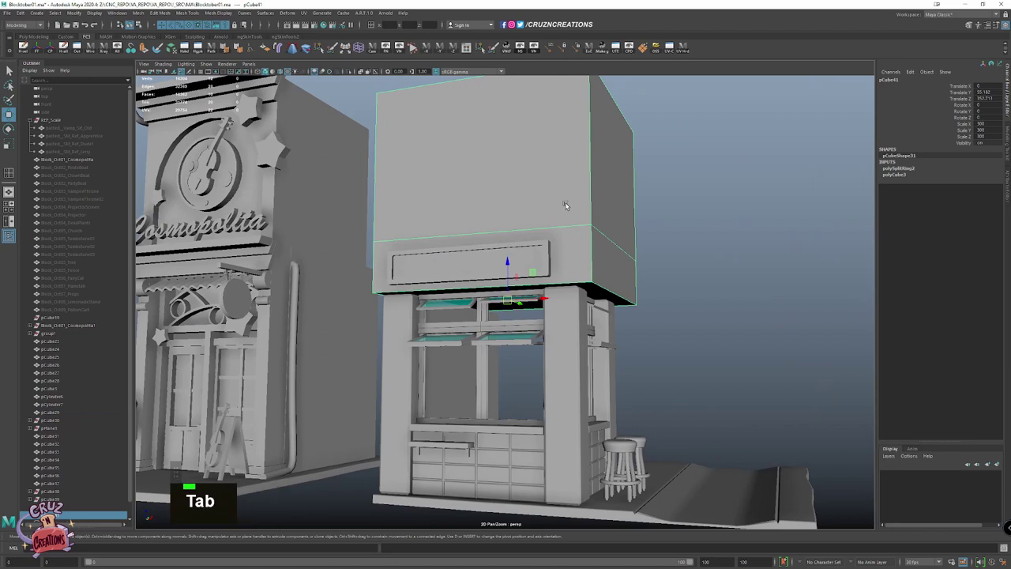
{"action": "left_click", "coordinate": [610, 235]}
Insert another edge loop around the upper block
{"action": "key", "text": "alt+Tab"}
{"action": "right_click", "coordinate": [576, 260]}
{"action": "key", "text": "shift+Tab"}
{"action": "left_click", "coordinate": [597, 223]}
{"action": "key", "text": "w"}
{"action": "scroll", "scroll_direction": "down", "scroll_amount": 3}
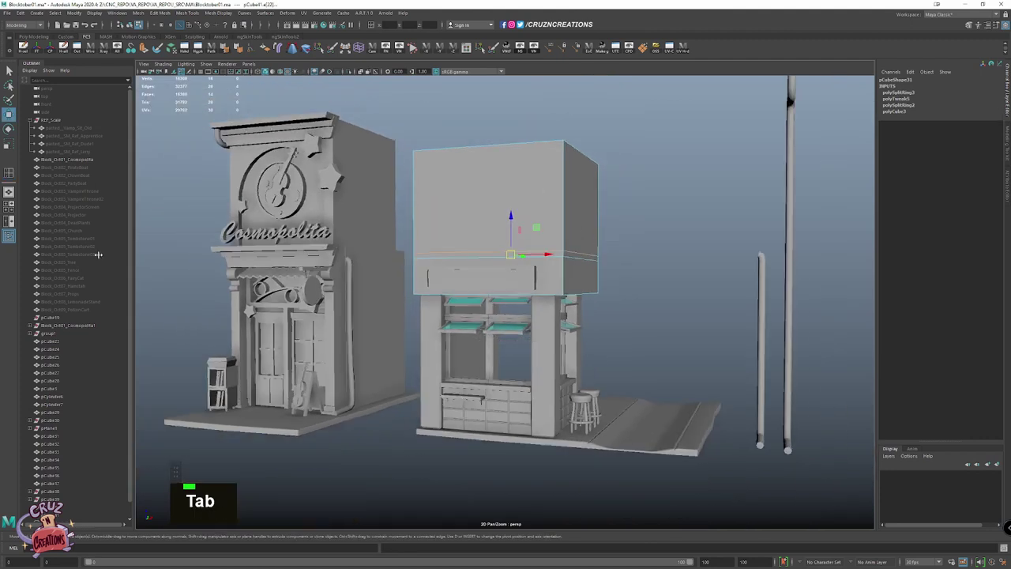
{"action": "scroll", "scroll_direction": "down", "scroll_amount": 3}
{"action": "key", "text": "w"}
{"action": "key", "text": "Tab"}
{"action": "scroll", "scroll_direction": "down", "scroll_amount": 3}
{"action": "scroll", "scroll_direction": "up", "scroll_amount": 3}
{"action": "key", "text": "Tab"}
{"action": "right_click", "coordinate": [541, 209]}
{"action": "key", "text": "w"}
{"action": "right_click", "coordinate": [314, 280]}
{"action": "key", "text": "Tab"}
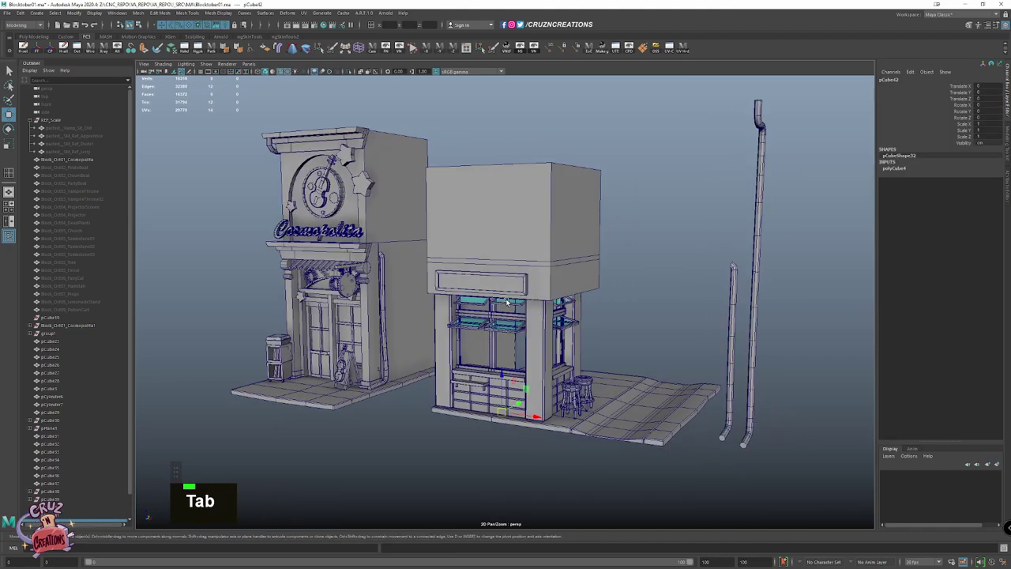
Pull the block's top front edge down so its top slopes toward the front like a roof
{"action": "left_click", "coordinate": [490, 297]}
{"action": "key", "text": "Tab"}
{"action": "left_click", "coordinate": [518, 265]}
{"action": "key", "text": "w"}
{"action": "scroll", "scroll_direction": "up", "scroll_amount": 3}
{"action": "key", "text": "Tab"}
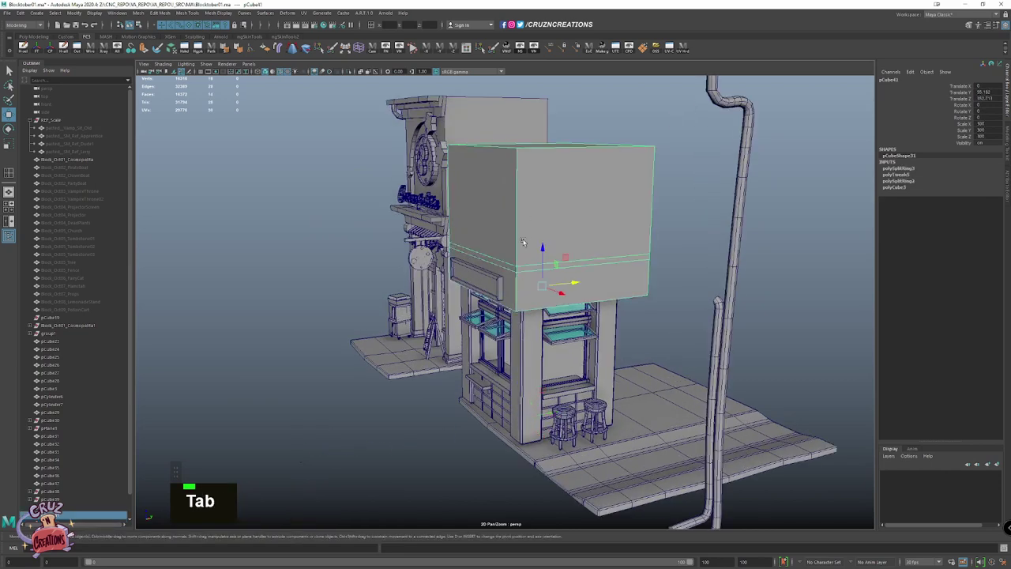
{"action": "left_click", "coordinate": [508, 213]}
{"action": "left_click", "coordinate": [507, 161]}
{"action": "key", "text": "w"}
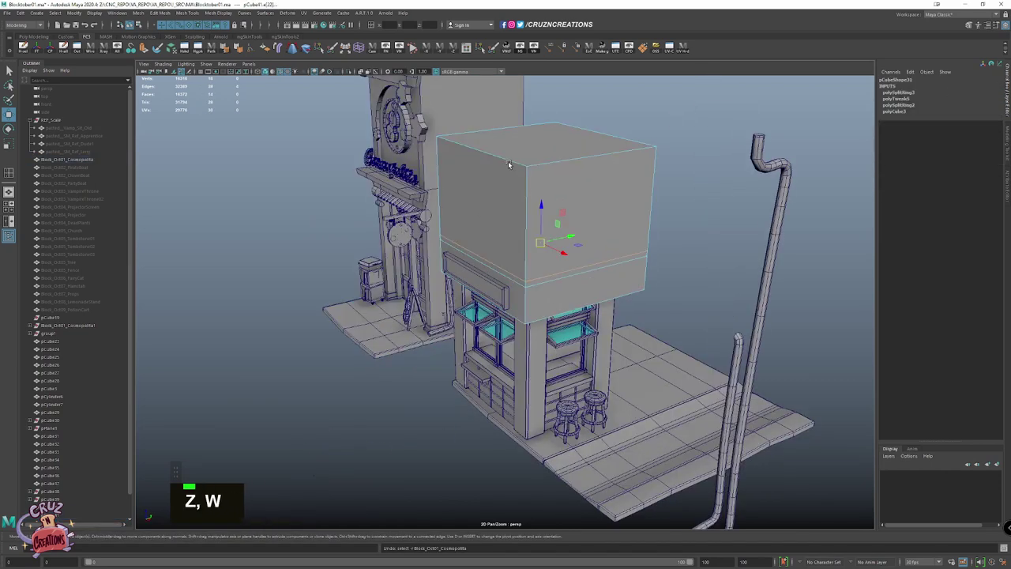
{"action": "left_click", "coordinate": [512, 161]}
{"action": "key", "text": "shift+Tab"}
{"action": "right_click", "coordinate": [327, 329]}
{"action": "left_click", "coordinate": [497, 267]}
{"action": "key", "text": "z"}
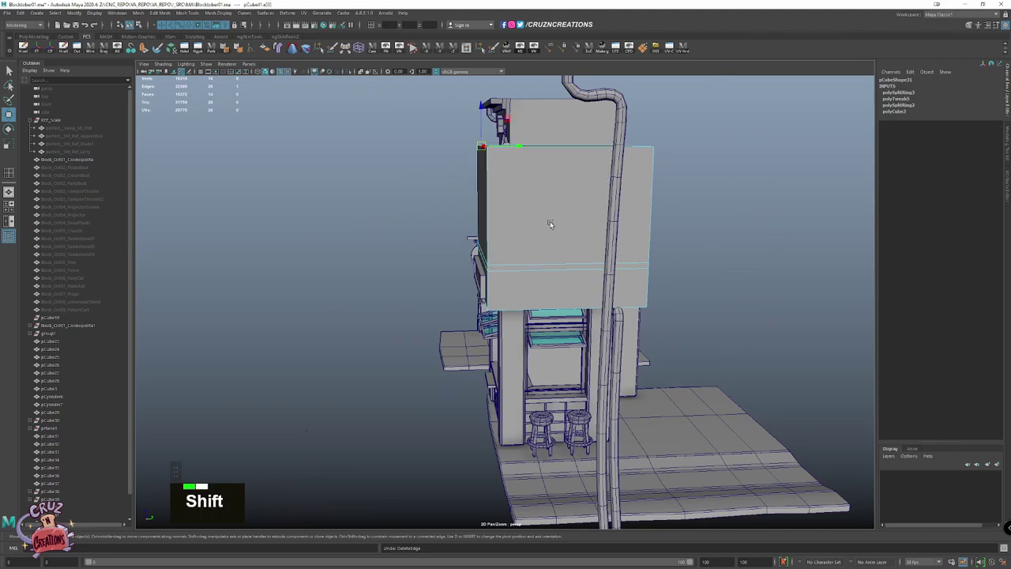
{"action": "key", "text": "shift+Tab"}
Create a new polygon cylinder primitive for the roof tile and switch to the front view
{"action": "left_click", "coordinate": [632, 241]}
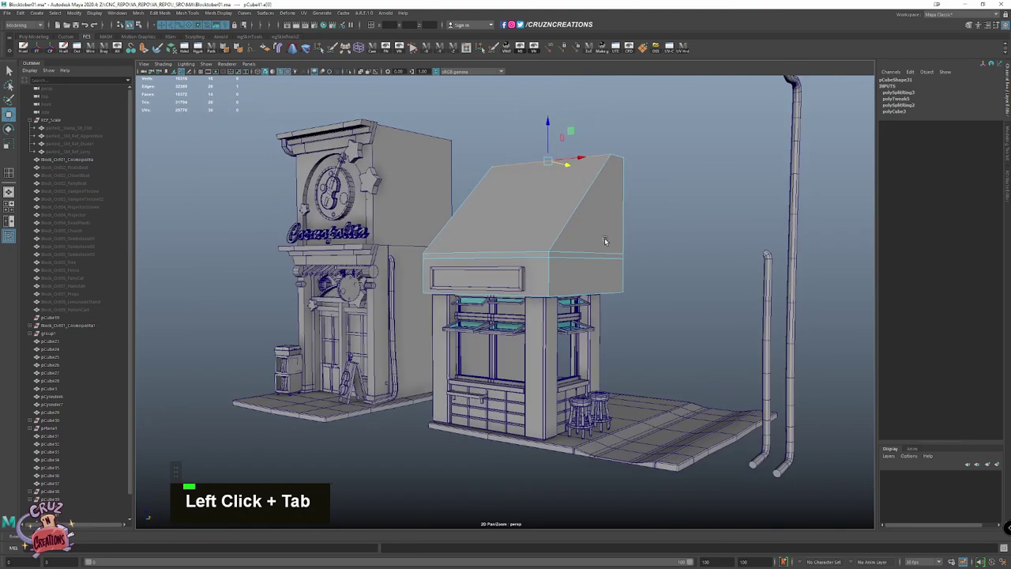
{"action": "right_click", "coordinate": [596, 213]}
{"action": "key", "text": "Tab"}
{"action": "left_click", "coordinate": [648, 249]}
{"action": "left_click", "coordinate": [598, 275]}
{"action": "key", "text": "Tab"}
{"action": "key", "text": "alt+Tab"}
{"action": "left_click", "coordinate": [597, 274]}
{"action": "key", "text": "alt+Tab"}
{"action": "right_click", "coordinate": [617, 263]}
{"action": "right_click", "coordinate": [617, 263]}
{"action": "scroll", "scroll_direction": "up", "scroll_amount": 3}
Move and scale the cylinder down to a small tile size near the sloped roof
{"action": "key", "text": "w"}
{"action": "key", "text": "Tab"}
{"action": "key", "text": "w"}
{"action": "key", "text": "shift+Tab"}
{"action": "left_click", "coordinate": [562, 331]}
{"action": "key", "text": "Tab"}
{"action": "key", "text": "w"}
{"action": "scroll", "scroll_direction": "down", "scroll_amount": 3}
{"action": "key", "text": "r"}
{"action": "scroll", "scroll_direction": "down", "scroll_amount": 3}
{"action": "key", "text": "Tab"}
{"action": "left_click", "coordinate": [443, 285]}
Position the small cylinder at the roof's front edge just above the sign panel
{"action": "key", "text": "alt+Tab"}
{"action": "key", "text": "space"}
{"action": "key", "text": "w"}
{"action": "key", "text": "space"}
{"action": "scroll", "scroll_direction": "down", "scroll_amount": 3}
{"action": "scroll", "scroll_direction": "up", "scroll_amount": 3}
{"action": "key", "text": "shift+x"}
{"action": "key", "text": "s"}
{"action": "scroll", "scroll_direction": "up", "scroll_amount": 3}
{"action": "key", "text": "shift+x"}
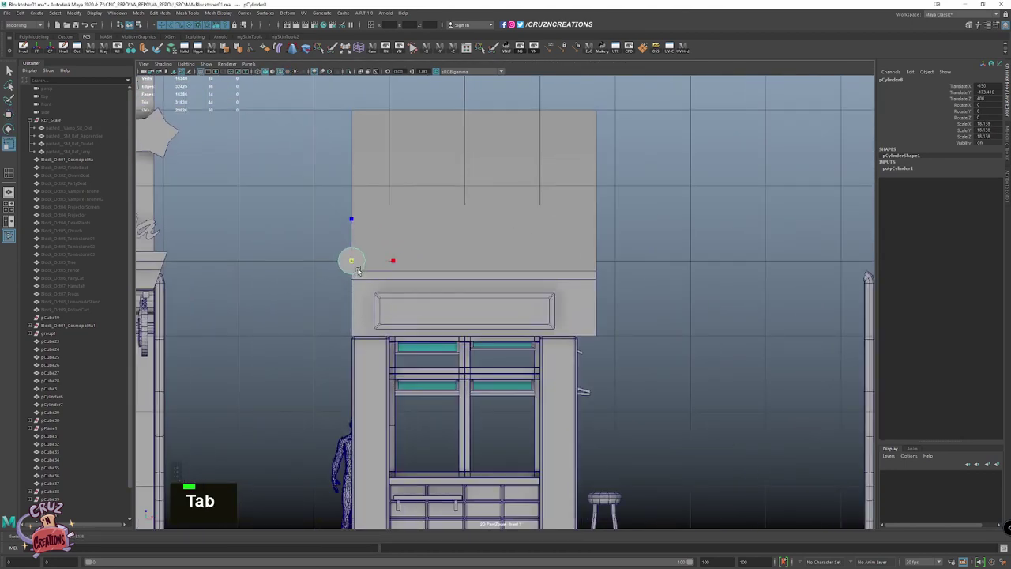
Delete half of the cylinder's faces to leave a curved half-shell
{"action": "key", "text": "Tab"}
{"action": "scroll", "scroll_direction": "down", "scroll_amount": 3}
{"action": "key", "text": "shift+Tab"}
{"action": "key", "text": "w"}
{"action": "scroll", "scroll_direction": "down", "scroll_amount": 3}
{"action": "key", "text": "Tab"}
{"action": "left_click", "coordinate": [395, 371]}
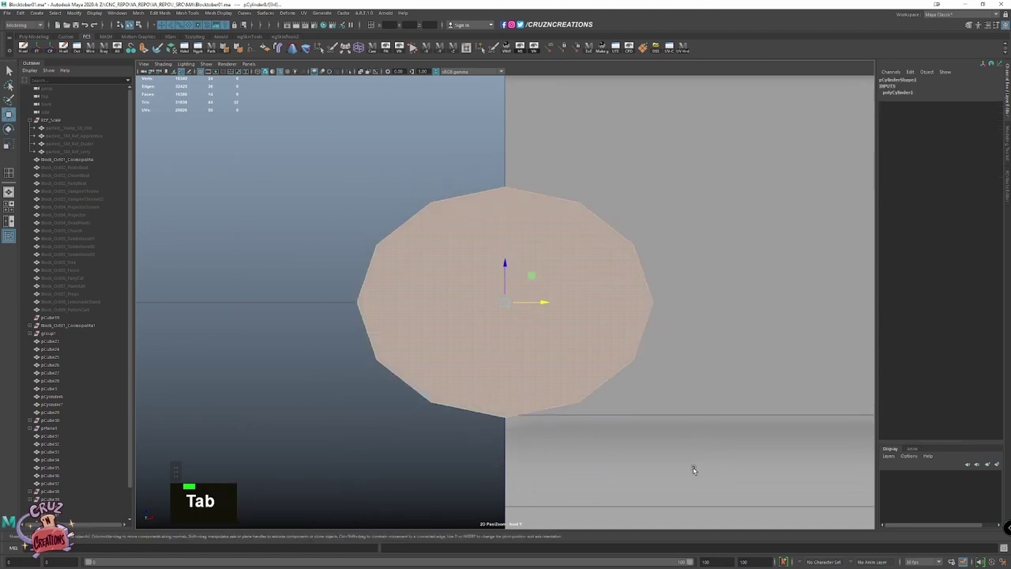
{"action": "key", "text": "Delete"}
{"action": "key", "text": "Tab"}
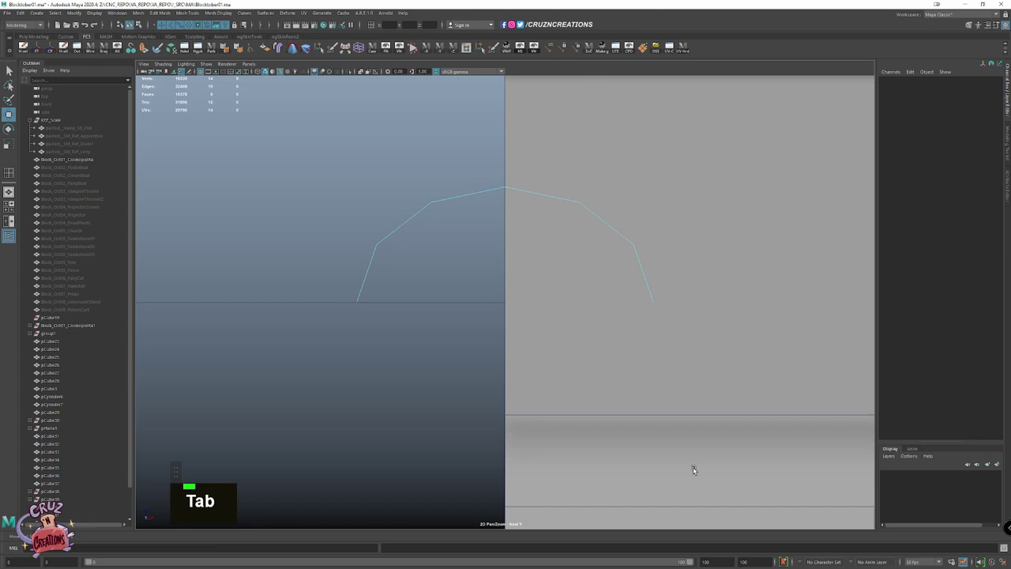
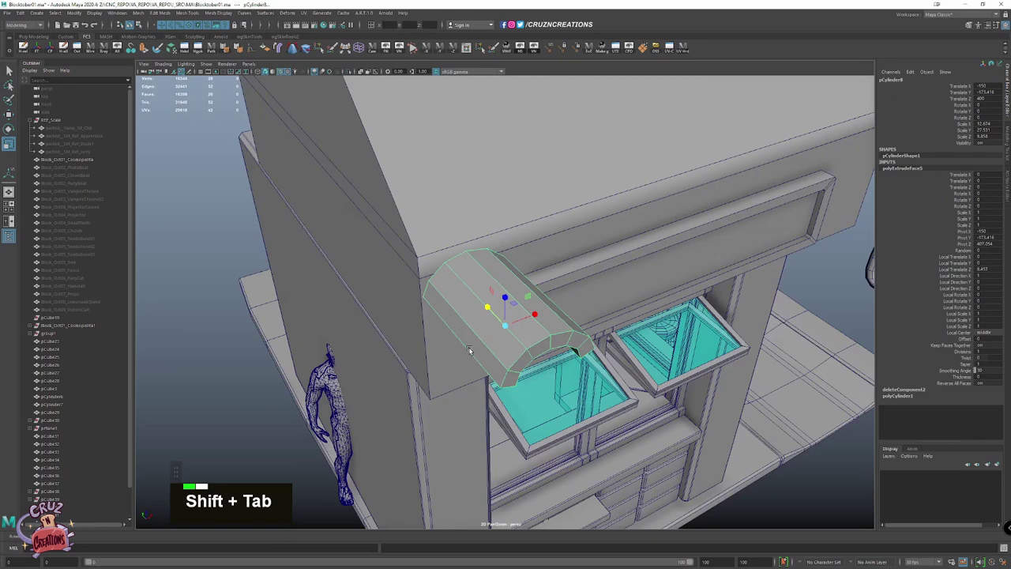
Extrude the half-shell for thickness, then duplicate and flip it to form an S-shaped tile
{"action": "left_click", "coordinate": [483, 332]}
{"action": "key", "text": "w"}
{"action": "key", "text": "alt+Tab"}
{"action": "left_click", "coordinate": [536, 335]}
{"action": "left_click", "coordinate": [519, 378]}
{"action": "key", "text": "Tab"}
{"action": "left_click", "coordinate": [494, 338]}
{"action": "right_click", "coordinate": [561, 263]}
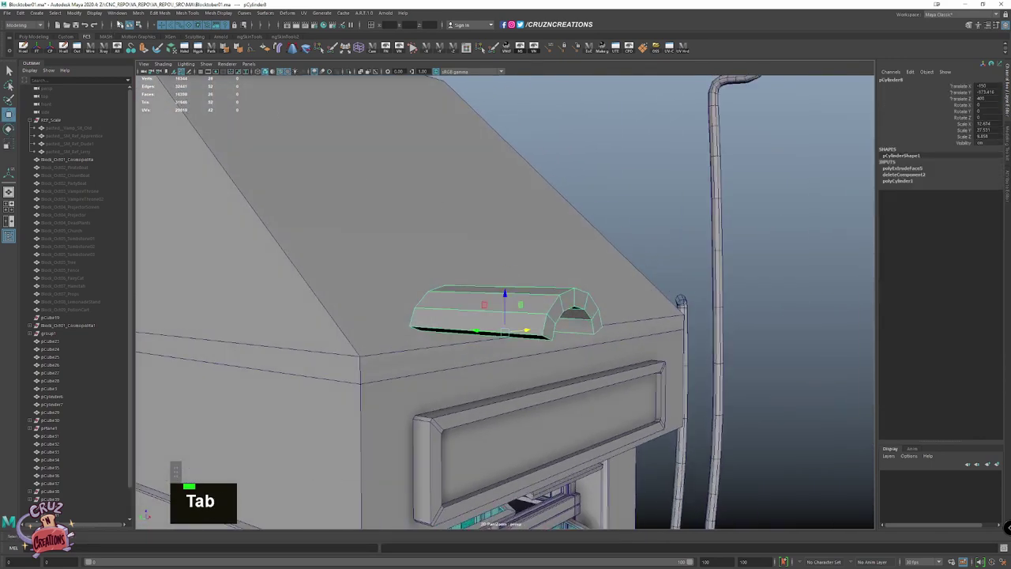
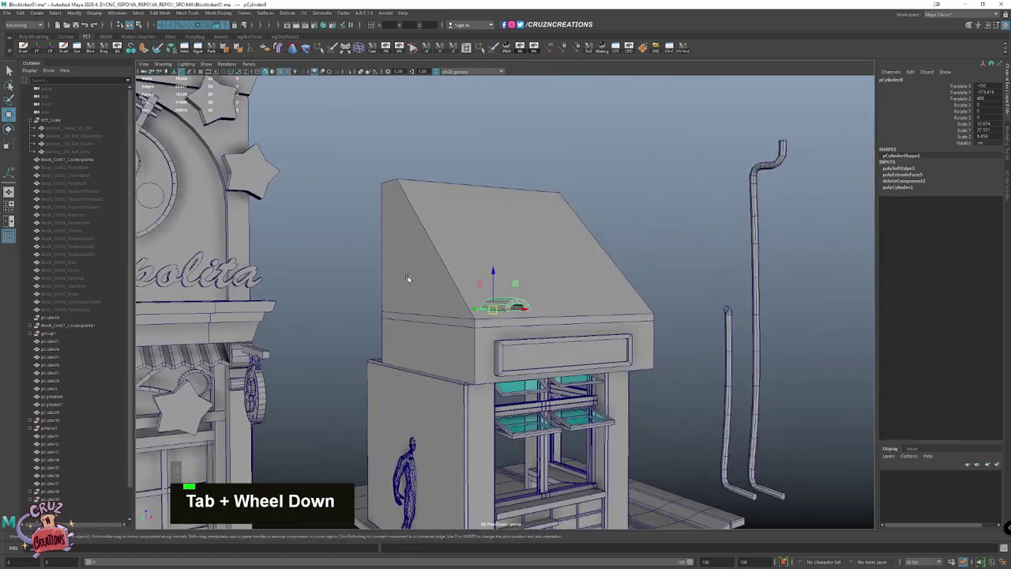
{"action": "key", "text": "Tab"}
{"action": "left_click", "coordinate": [508, 331]}
{"action": "scroll", "scroll_direction": "up", "scroll_amount": 3}
{"action": "key", "text": "shift+d"}
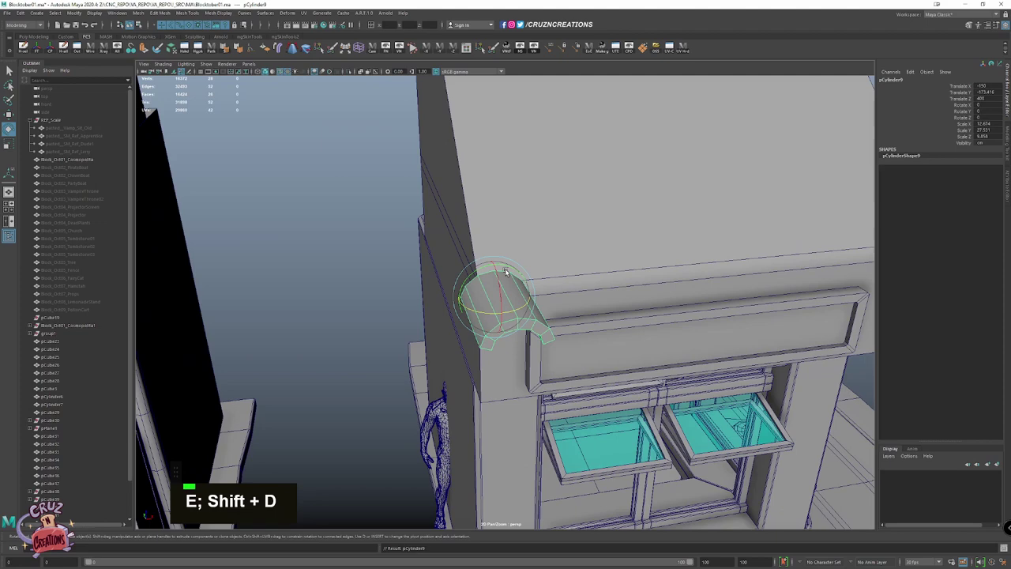
{"action": "key", "text": "e"}
{"action": "left_click", "coordinate": [502, 269]}
{"action": "key", "text": "Tab"}
{"action": "left_click", "coordinate": [432, 303]}
Combine the two halves into one S-tile mesh and delete the leftover stray faces
{"action": "key", "text": "alt+w"}
{"action": "key", "text": "shift+Tab"}
{"action": "key", "text": "shift+w"}
{"action": "left_click", "coordinate": [490, 310]}
{"action": "key", "text": "Tab"}
{"action": "key", "text": "space"}
{"action": "key", "text": "alt+Tab"}
{"action": "scroll", "scroll_direction": "down", "scroll_amount": 3}
{"action": "key", "text": "shift+x"}
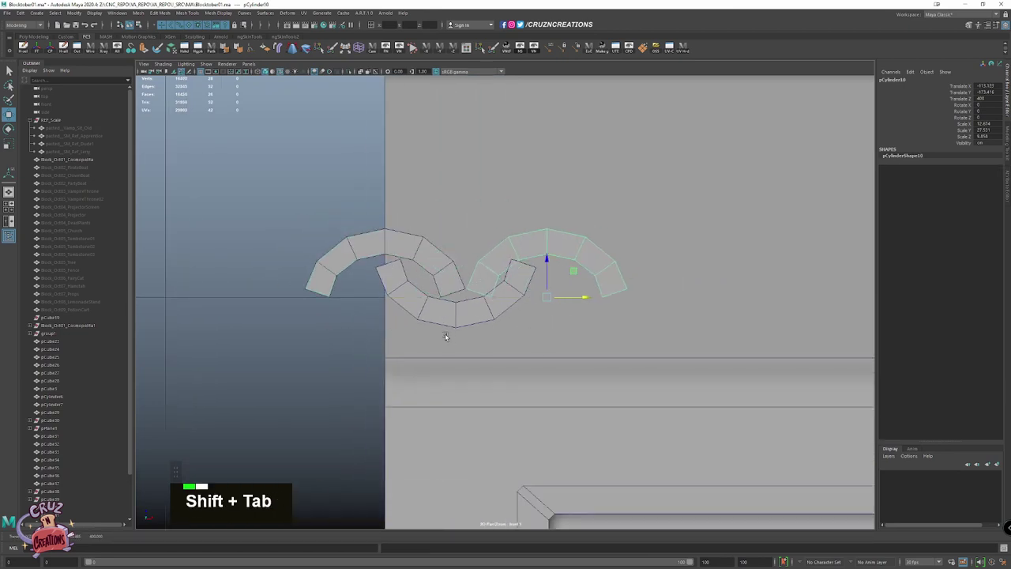
{"action": "left_click", "coordinate": [455, 325]}
{"action": "key", "text": "shift+Tab"}
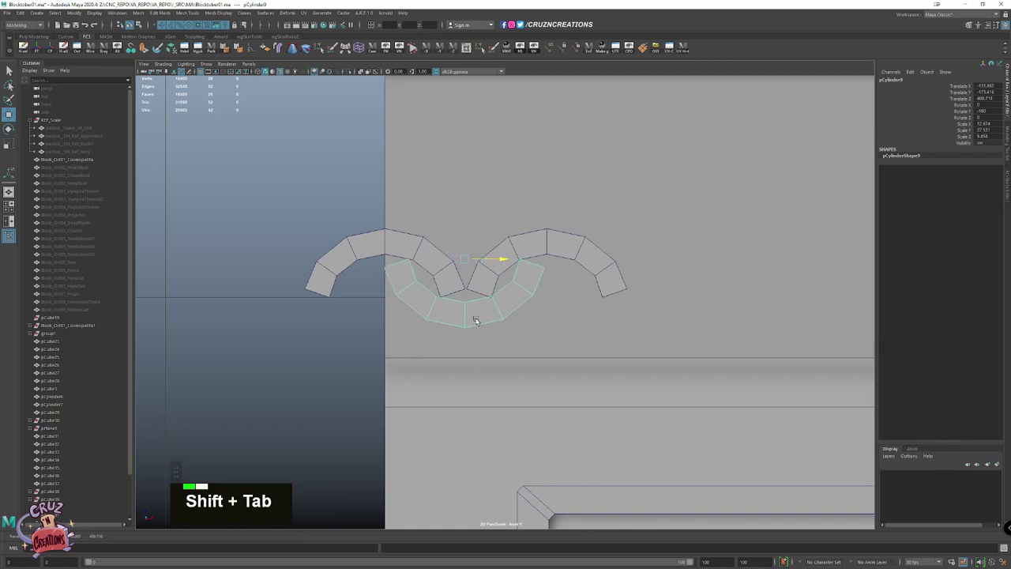
{"action": "scroll", "scroll_direction": "down", "scroll_amount": 3}
{"action": "key", "text": "Delete"}
{"action": "key", "text": "Delete"}
{"action": "key", "text": "shift+Tab"}
{"action": "left_click", "coordinate": [482, 311]}
{"action": "key", "text": "shift+Tab"}
{"action": "key", "text": "space"}
{"action": "key", "text": "Delete"}
{"action": "left_click", "coordinate": [495, 322]}
{"action": "key", "text": "Tab"}
{"action": "key", "text": "x"}
{"action": "key", "text": "Tab"}
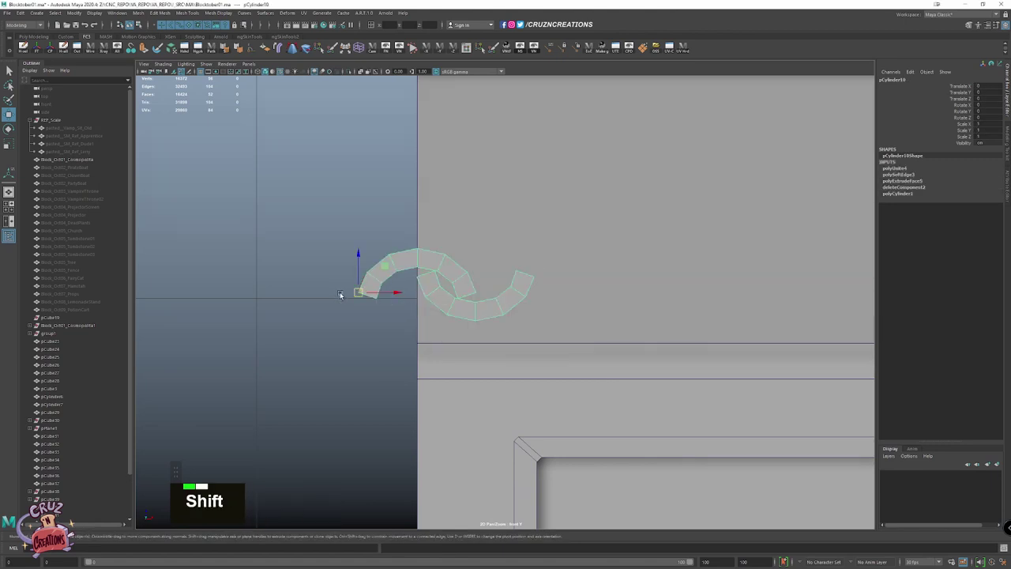
Duplicate the S-tile repeatedly to form a row along the roof's front edge
{"action": "key", "text": "shift+v"}
{"action": "scroll", "scroll_direction": "down", "scroll_amount": 3}
{"action": "key", "text": "space"}
{"action": "scroll", "scroll_direction": "down", "scroll_amount": 3}
{"action": "key", "text": "alt+Tab"}
{"action": "left_click", "coordinate": [533, 285]}
{"action": "key", "text": "shift+d"}
{"action": "scroll", "scroll_direction": "down", "scroll_amount": 3}
{"action": "key", "text": "shift+Tab"}
{"action": "scroll", "scroll_direction": "down", "scroll_amount": 3}
{"action": "key", "text": "shift+d"}
{"action": "scroll", "scroll_direction": "down", "scroll_amount": 3}
{"action": "key", "text": "shift+Tab"}
{"action": "scroll", "scroll_direction": "down", "scroll_amount": 3}
{"action": "key", "text": "shift+d"}
{"action": "left_click", "coordinate": [513, 364]}
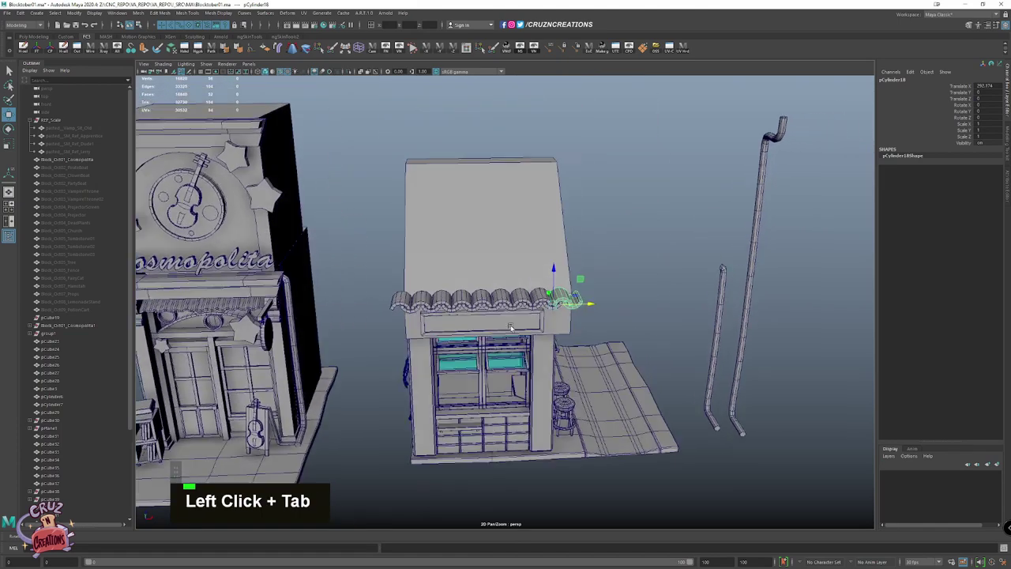
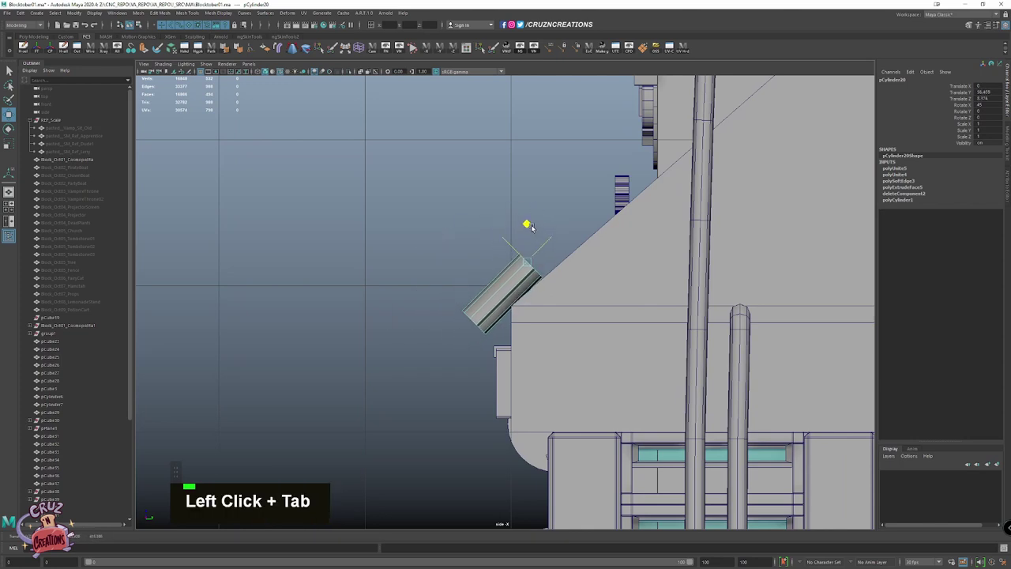
Rotate the curved tile row to match the roof's slope angle
{"action": "key", "text": "Tab"}
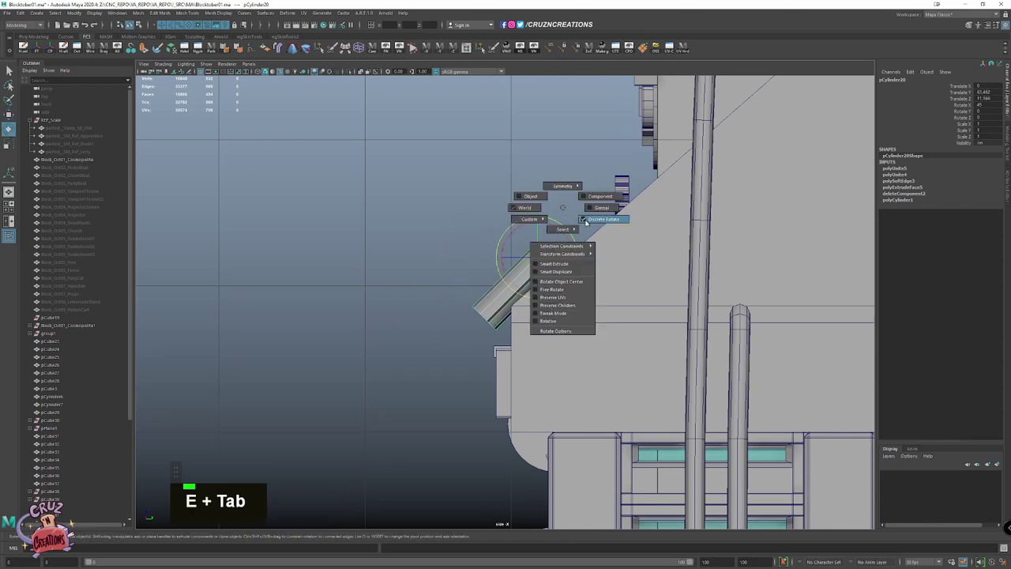
{"action": "left_click", "coordinate": [589, 221]}
{"action": "key", "text": "Tab"}
{"action": "left_click", "coordinate": [566, 279]}
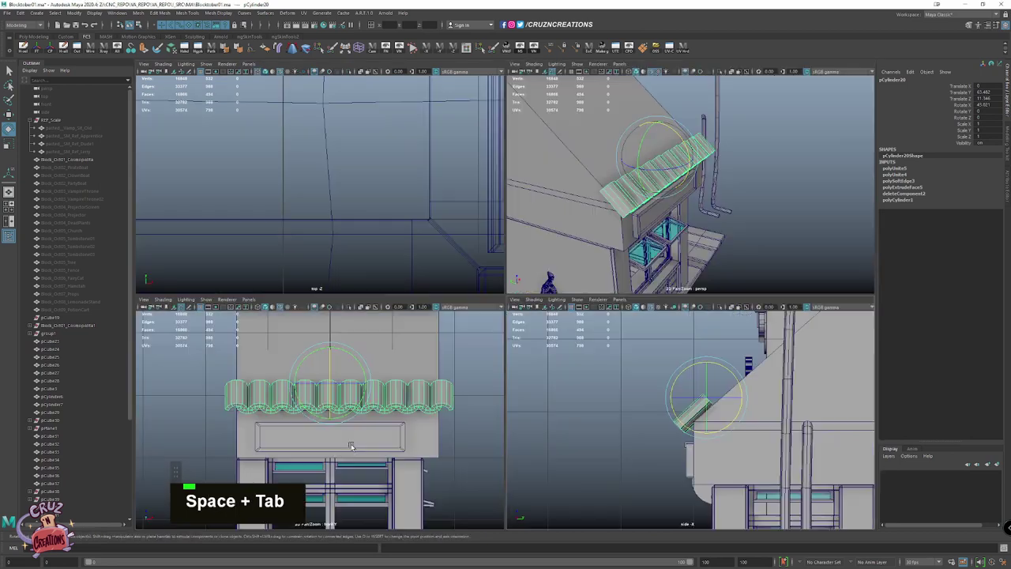
{"action": "key", "text": "w"}
{"action": "key", "text": "shift+x"}
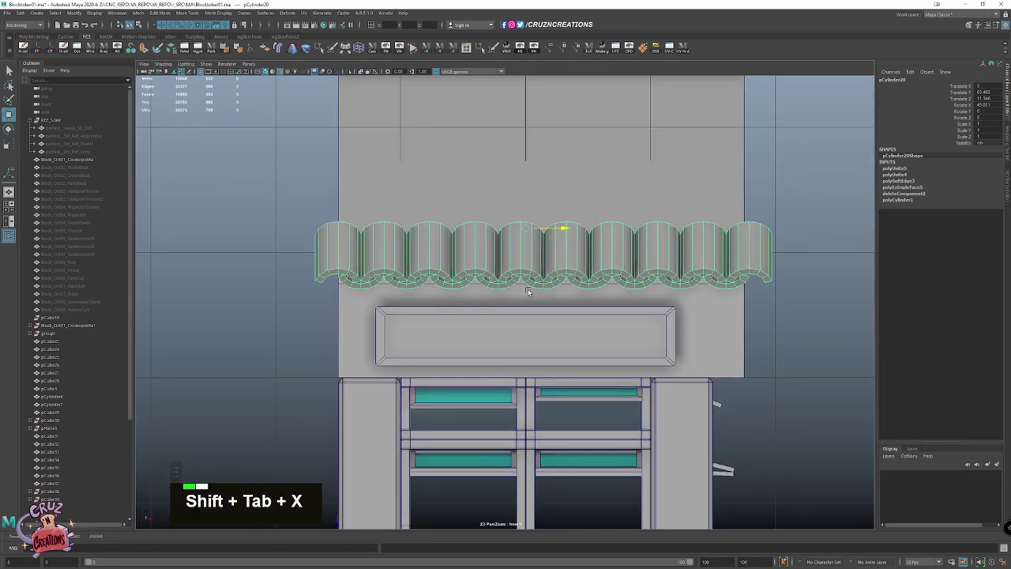
{"action": "left_click", "coordinate": [60, 48]}
{"action": "key", "text": "Tab"}
{"action": "key", "text": "shift+Tab"}
{"action": "key", "text": "space"}
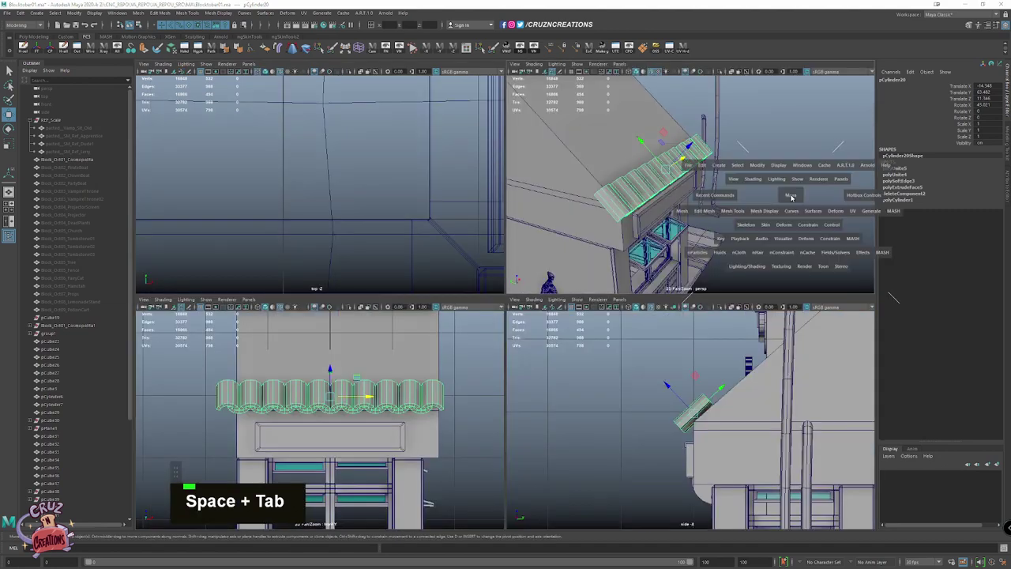
Snap the angled tile row into place at the bottom of the roof slope
{"action": "key", "text": "alt+Tab"}
{"action": "scroll", "scroll_direction": "up", "scroll_amount": 3}
{"action": "key", "text": "`"}
{"action": "left_click", "coordinate": [375, 283]}
{"action": "key", "text": "alt+Tab"}
{"action": "left_click", "coordinate": [442, 311]}
{"action": "scroll", "scroll_direction": "up", "scroll_amount": 3}
{"action": "key", "text": "v"}
{"action": "scroll", "scroll_direction": "up", "scroll_amount": 3}
{"action": "key", "text": "v"}
{"action": "scroll", "scroll_direction": "down", "scroll_amount": 3}
{"action": "left_click", "coordinate": [543, 323]}
Nudge the tile row so it sits flush against the sloped roof surface
{"action": "key", "text": "Tab"}
{"action": "key", "text": "w"}
{"action": "key", "text": "Tab"}
{"action": "left_click", "coordinate": [279, 237]}
{"action": "key", "text": "Tab"}
{"action": "scroll", "scroll_direction": "down", "scroll_amount": 3}
{"action": "key", "text": "Tab"}
{"action": "left_click", "coordinate": [391, 305]}
{"action": "key", "text": "Tab"}
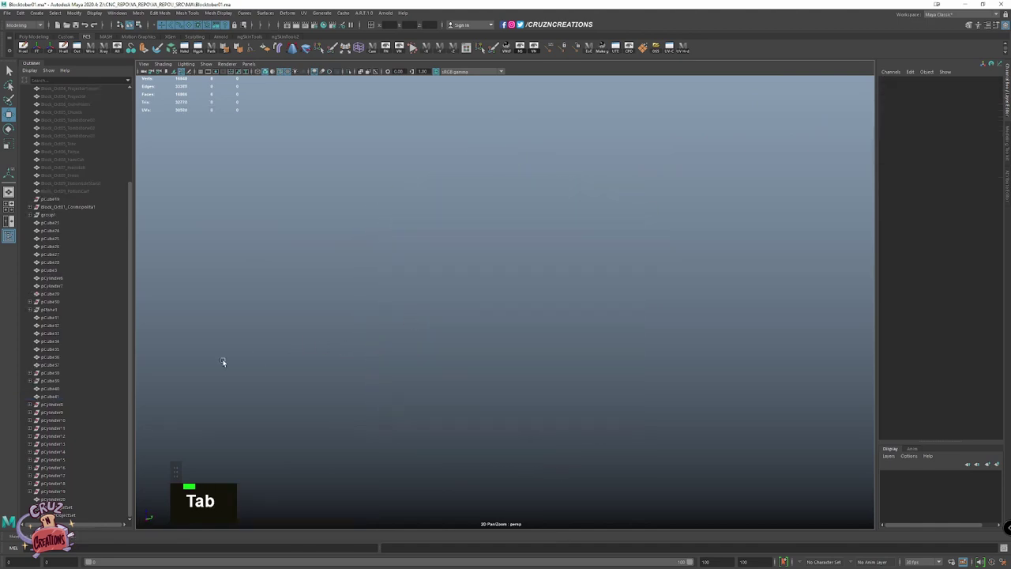
{"action": "key", "text": "w"}
{"action": "scroll", "scroll_direction": "down", "scroll_amount": 3}
{"action": "key", "text": "Tab"}
{"action": "left_click", "coordinate": [323, 383]}
Correct the row's alignment along the roof's lower edge from other viewing angles
{"action": "key", "text": "alt+Tab"}
{"action": "left_click", "coordinate": [494, 356]}
{"action": "scroll", "scroll_direction": "down", "scroll_amount": 3}
{"action": "left_click", "coordinate": [648, 231]}
{"action": "scroll", "scroll_direction": "down", "scroll_amount": 3}
{"action": "key", "text": "shift+alt+w"}
{"action": "scroll", "scroll_direction": "down", "scroll_amount": 3}
{"action": "scroll", "scroll_direction": "up", "scroll_amount": 3}
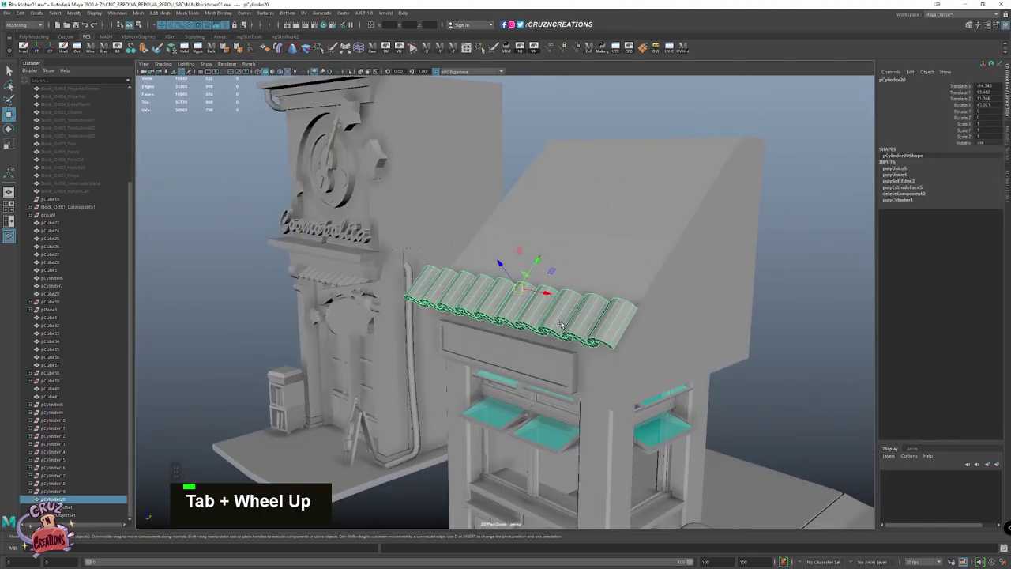
{"action": "left_click", "coordinate": [599, 317]}
{"action": "key", "text": "Tab"}
{"action": "left_click", "coordinate": [542, 337]}
{"action": "key", "text": "alt+Tab"}
{"action": "key", "text": "alt+Tab"}
Duplicate the row up the slope with Shift+D into overlapping rows covering the roof
{"action": "key", "text": "shift+d"}
{"action": "scroll", "scroll_direction": "up", "scroll_amount": 3}
{"action": "key", "text": "Tab"}
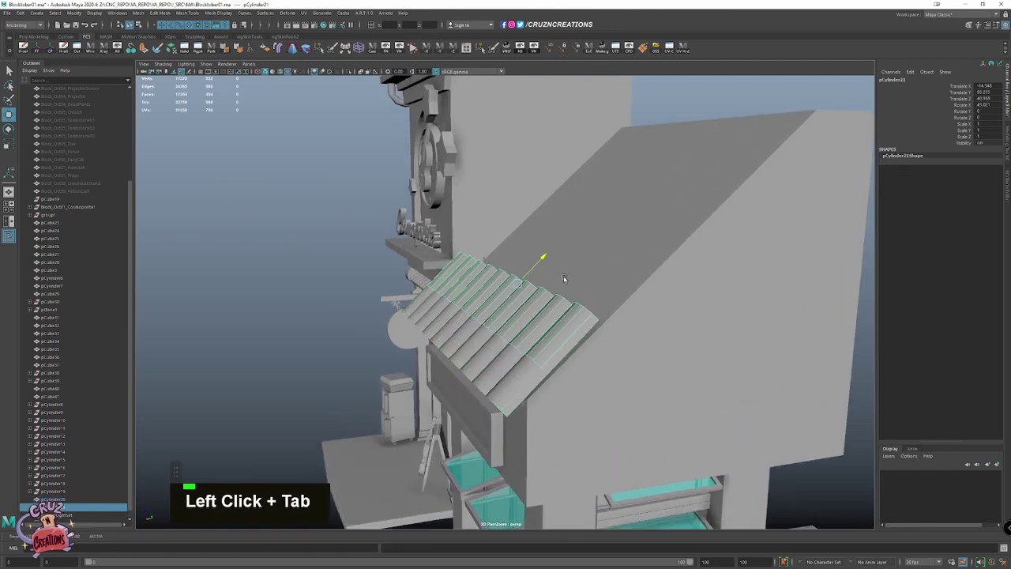
{"action": "scroll", "scroll_direction": "down", "scroll_amount": 3}
{"action": "key", "text": "shift+d"}
{"action": "key", "text": "shift+Tab"}
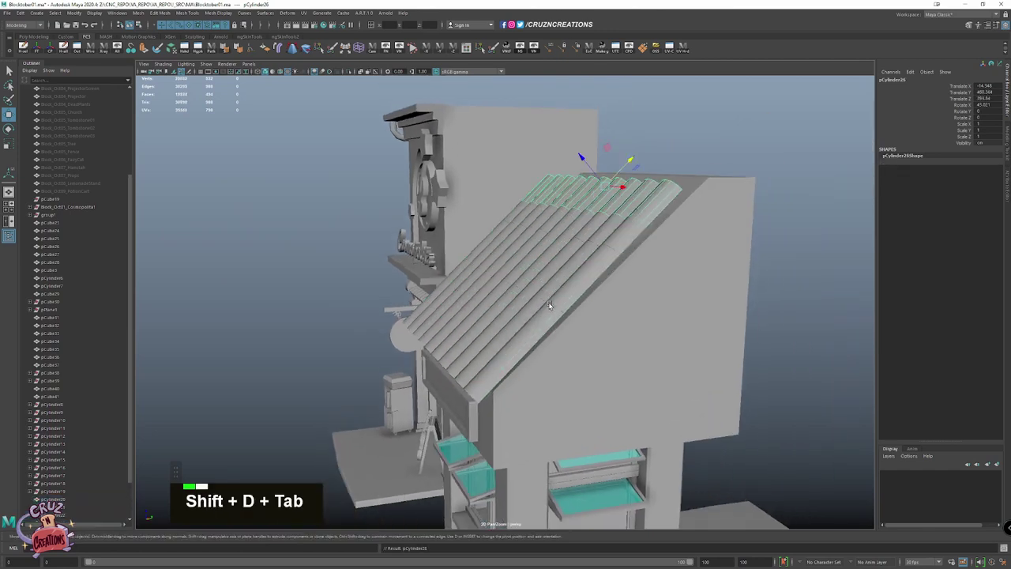
{"action": "key", "text": "shift+Tab"}
{"action": "scroll", "scroll_direction": "down", "scroll_amount": 3}
{"action": "left_click", "coordinate": [61, 439]}
Rotate the stacked rows to follow the slope and combine them into one tile mesh
{"action": "key", "text": "e"}
{"action": "scroll", "scroll_direction": "down", "scroll_amount": 3}
{"action": "key", "text": "alt+Tab"}
{"action": "left_click", "coordinate": [609, 192]}
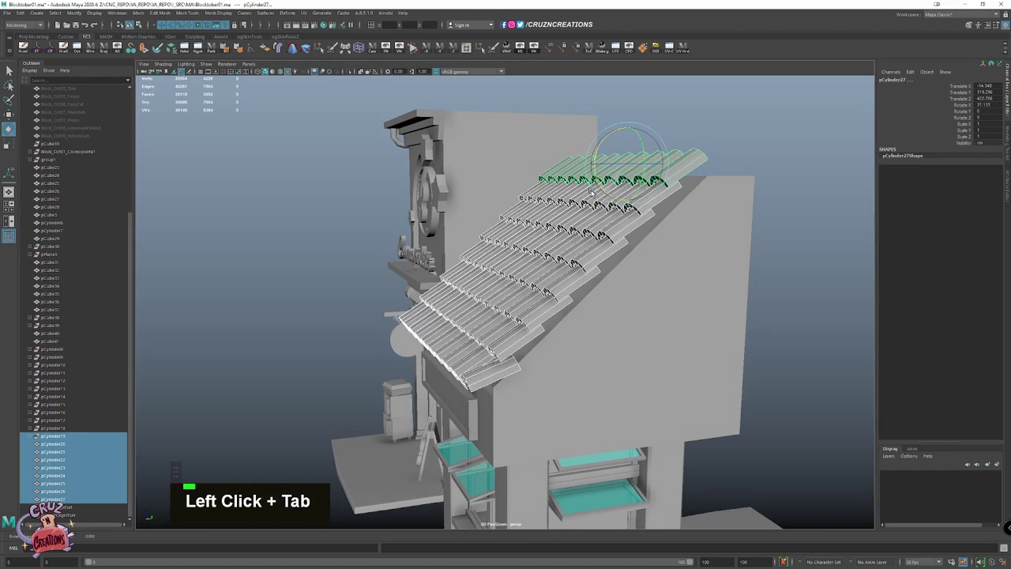
{"action": "key", "text": "Tab"}
{"action": "left_click", "coordinate": [761, 132]}
{"action": "key", "text": "Tab"}
{"action": "left_click", "coordinate": [704, 225]}
{"action": "scroll", "scroll_direction": "down", "scroll_amount": 3}
{"action": "key", "text": "Tab"}
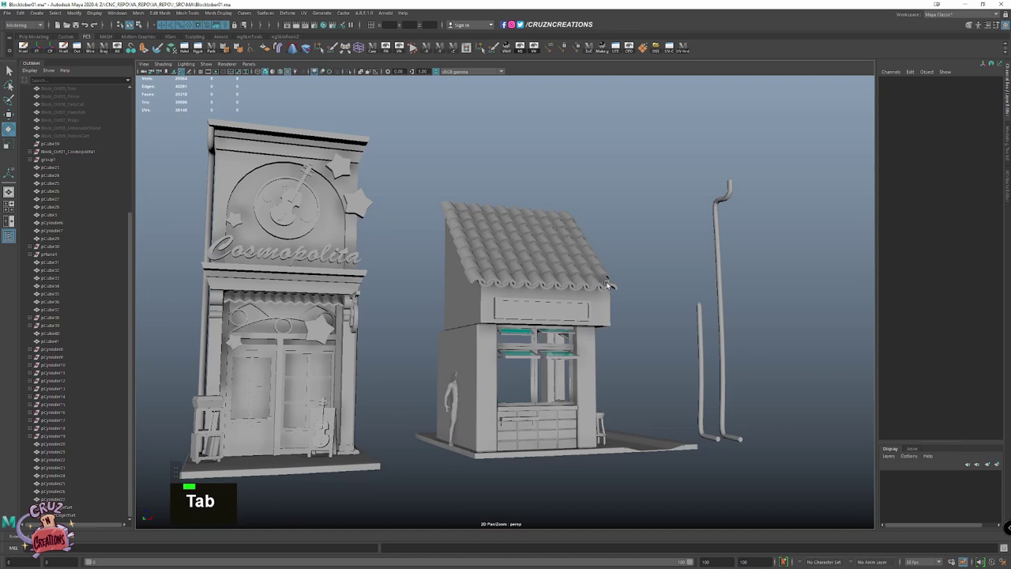
Create a cylinder near the ridge and cut it down to a half-cylinder
{"action": "left_click", "coordinate": [561, 270]}
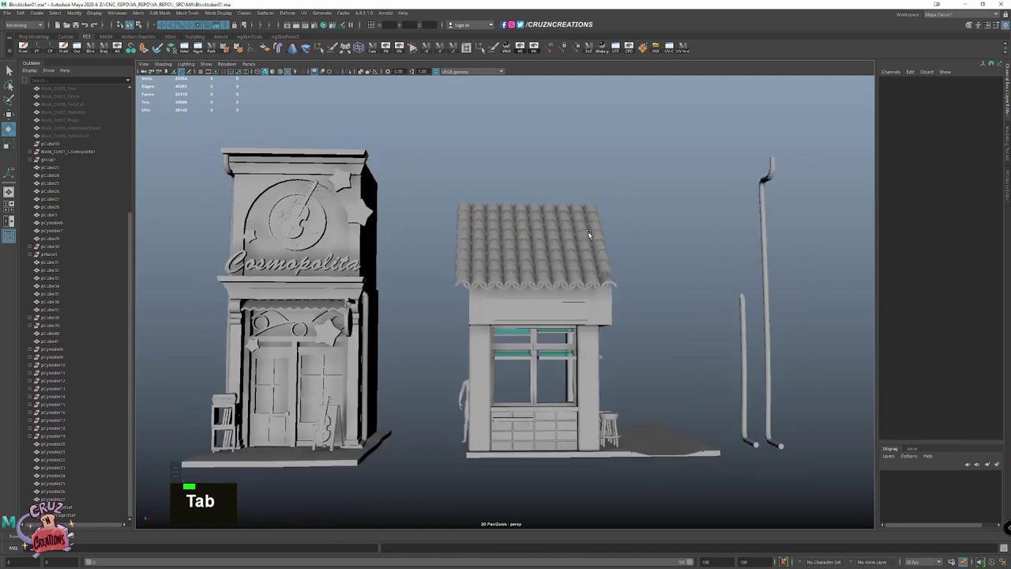
{"action": "left_click", "coordinate": [556, 245]}
{"action": "left_click", "coordinate": [628, 249]}
{"action": "key", "text": "Tab"}
{"action": "left_click", "coordinate": [640, 196]}
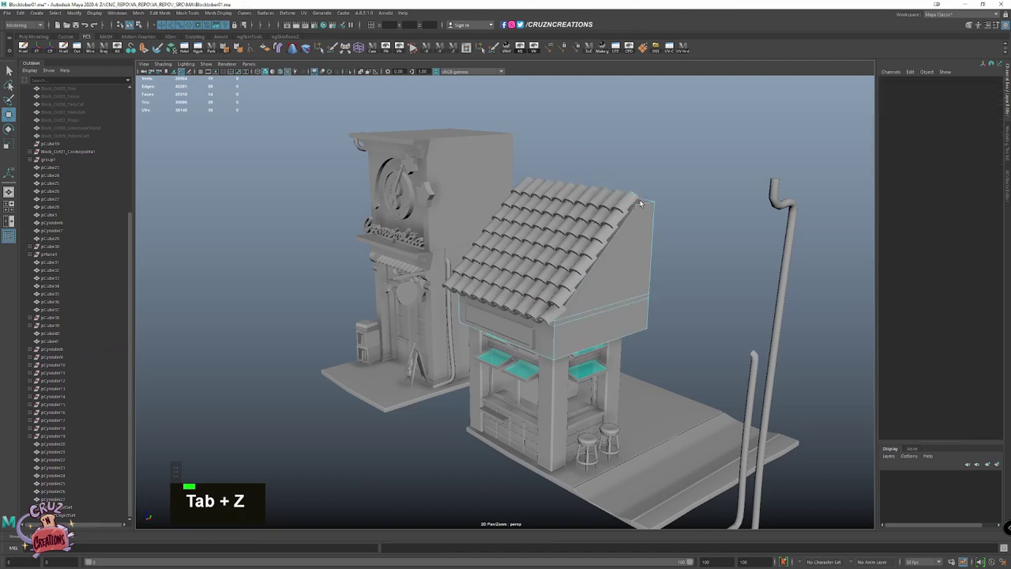
{"action": "key", "text": "shift+Tab"}
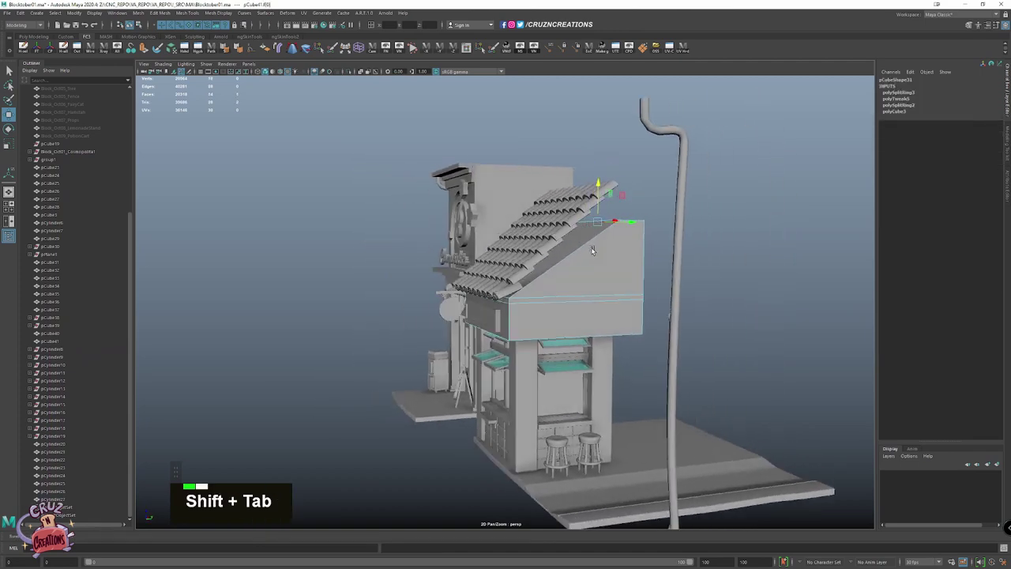
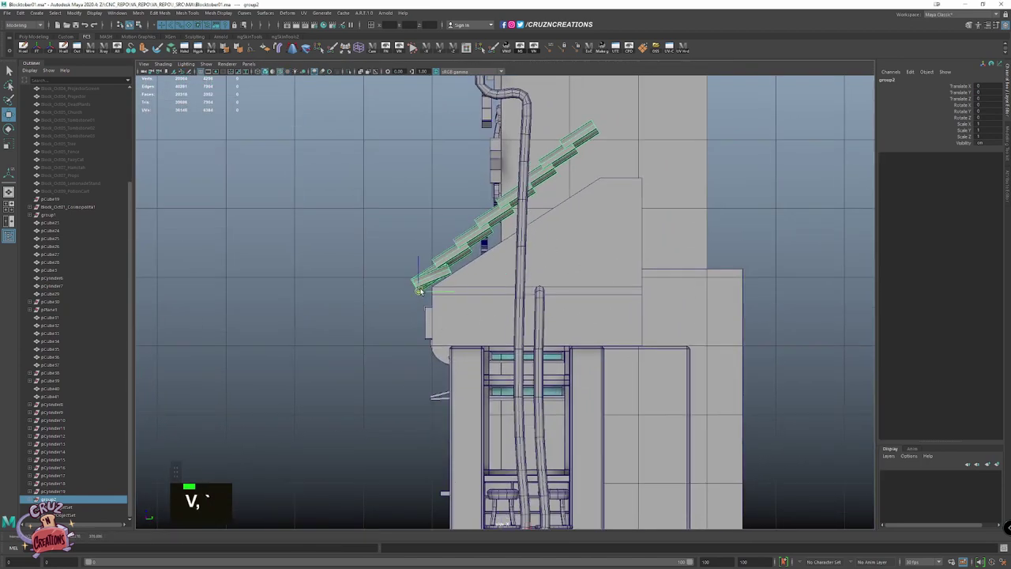
Extrude the half-cylinder into a curved capping piece sitting near the ridge
{"action": "key", "text": "Tab"}
{"action": "left_click", "coordinate": [470, 270]}
{"action": "key", "text": "Tab"}
{"action": "key", "text": "Tab"}
{"action": "key", "text": "alt+Tab"}
{"action": "left_click", "coordinate": [643, 186]}
{"action": "key", "text": "Tab"}
{"action": "left_click", "coordinate": [607, 222]}
{"action": "key", "text": "alt+Tab"}
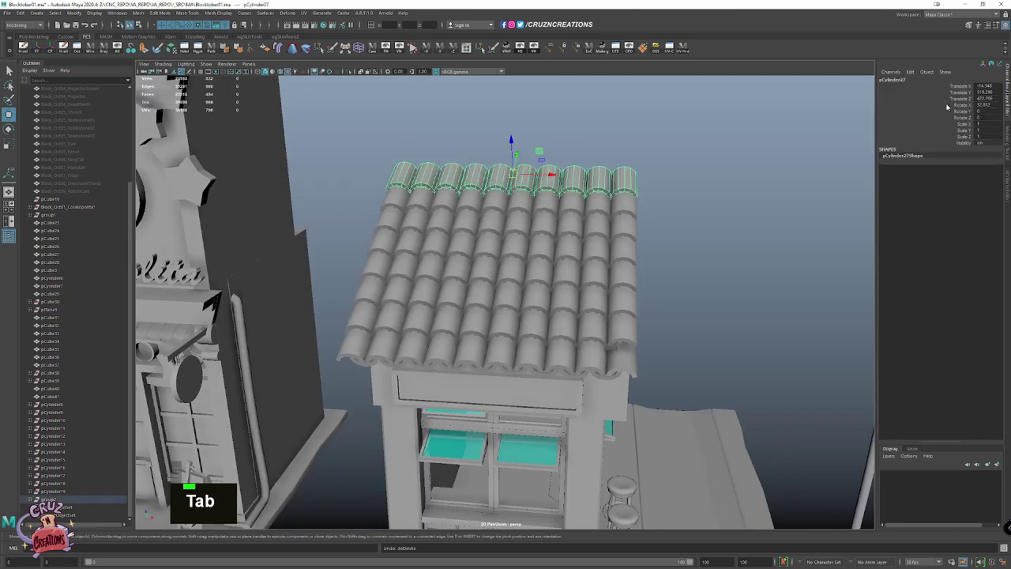
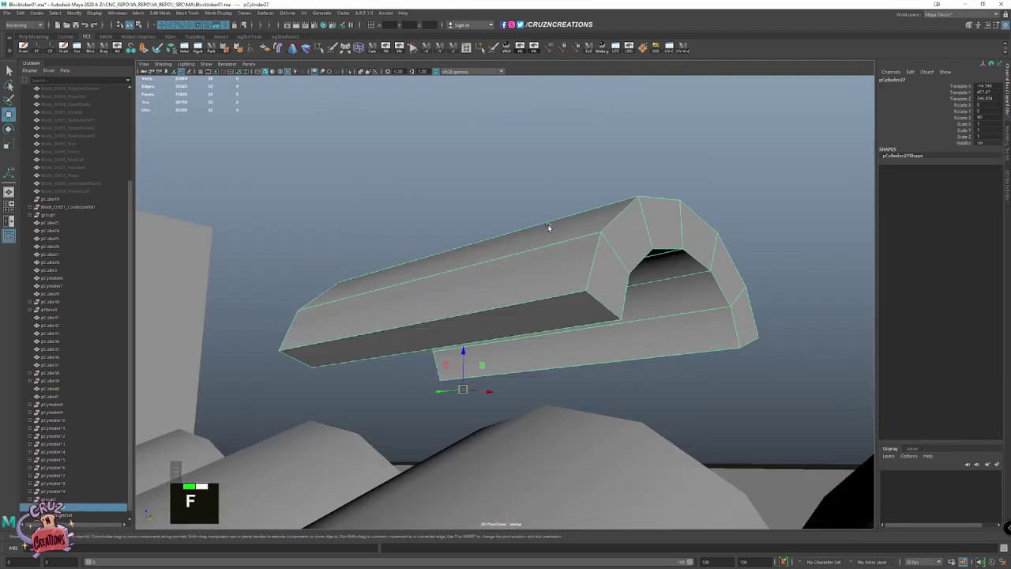
Scale the ridge cylinder to the roof's length and duplicate it along the ridge
{"action": "left_click", "coordinate": [674, 339]}
{"action": "left_click", "coordinate": [629, 339]}
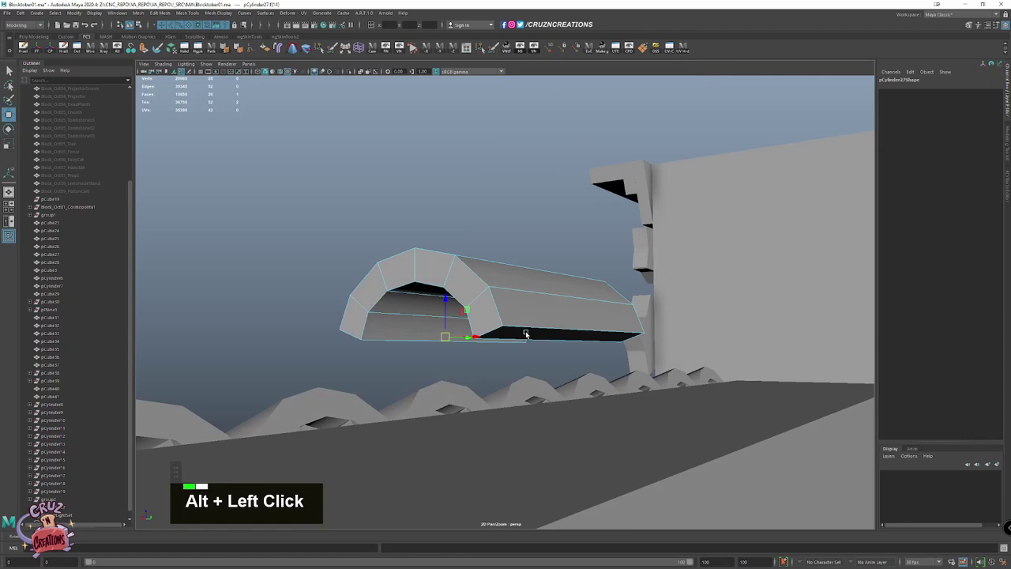
{"action": "right_click", "coordinate": [602, 402]}
{"action": "scroll", "scroll_direction": "down", "scroll_amount": 3}
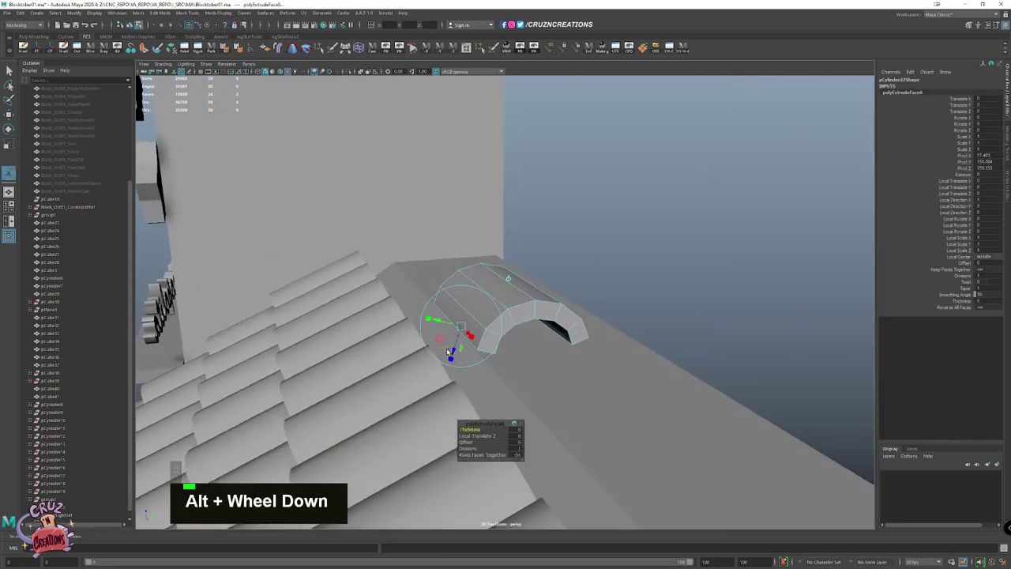
{"action": "key", "text": "r"}
{"action": "key", "text": "alt+w"}
{"action": "scroll", "scroll_direction": "down", "scroll_amount": 3}
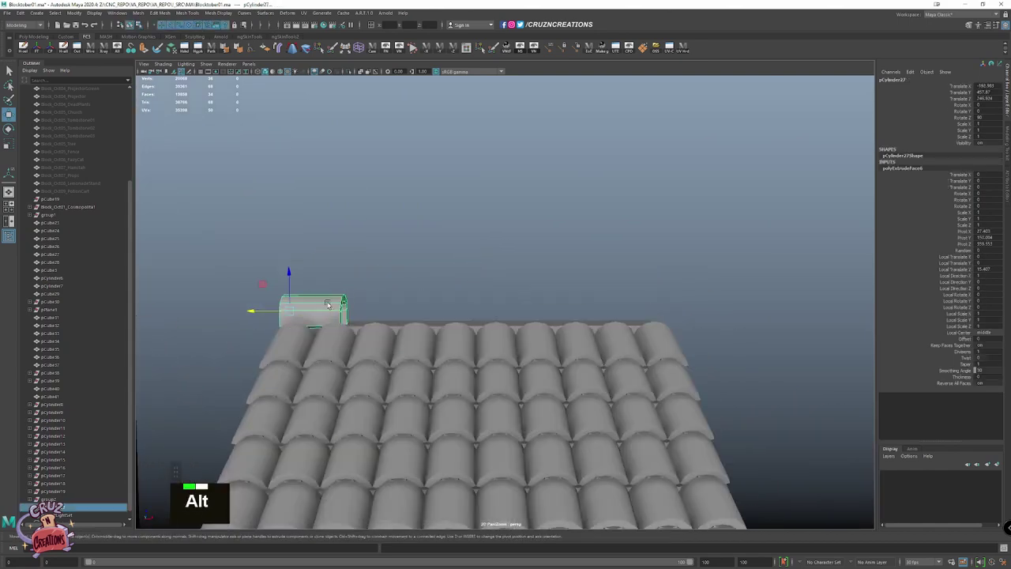
{"action": "key", "text": "shift+d"}
{"action": "scroll", "scroll_direction": "down", "scroll_amount": 3}
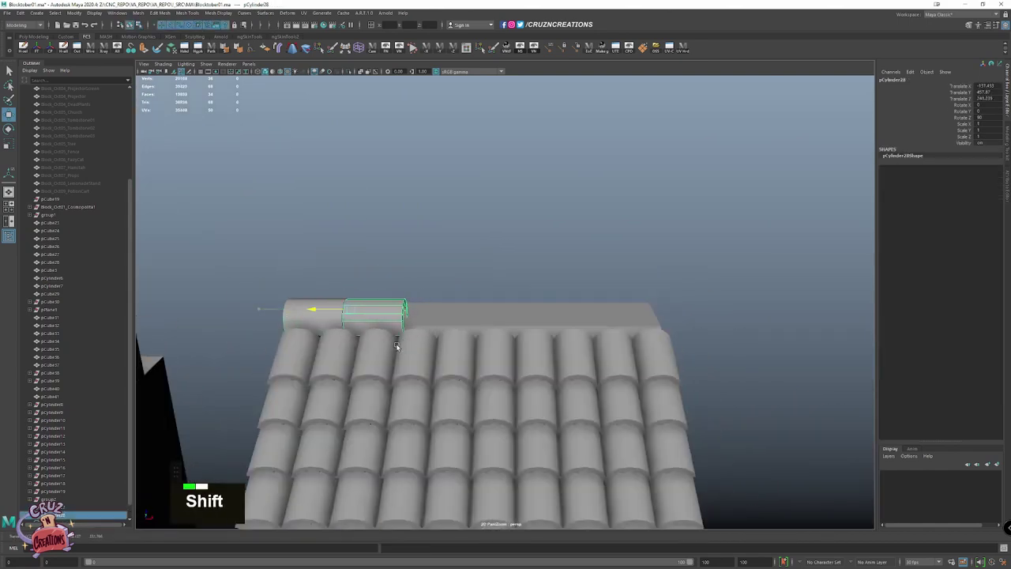
{"action": "left_click", "coordinate": [316, 296]}
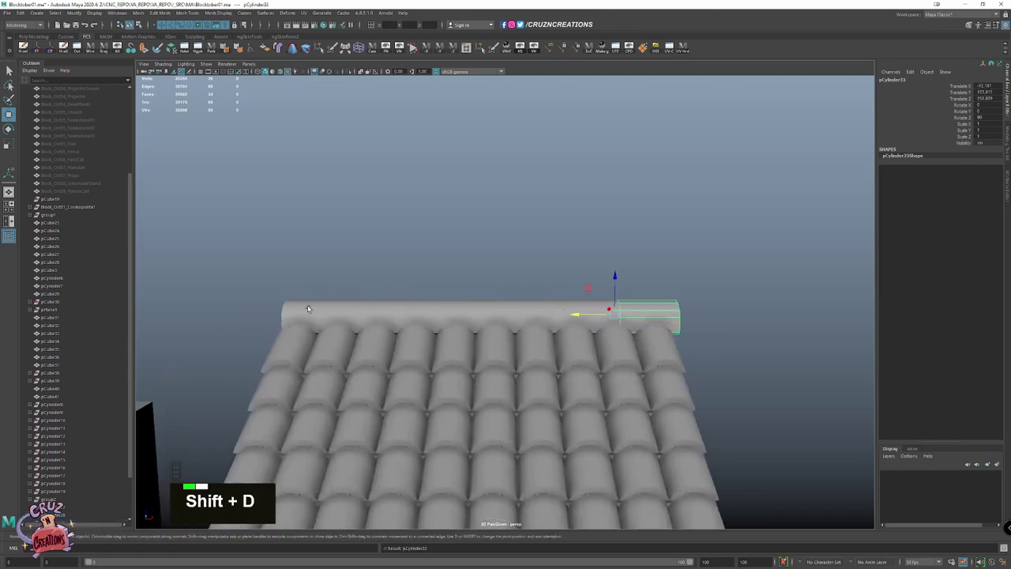
Rotate the cylinder's segments into a full row of overlapping ridge capping tiles
{"action": "left_click", "coordinate": [677, 314]}
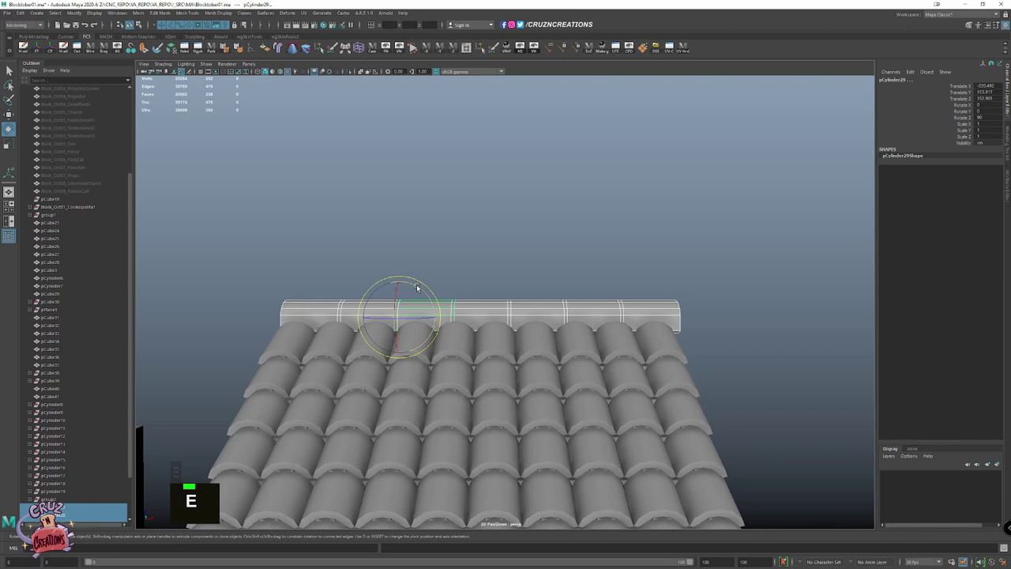
{"action": "left_click", "coordinate": [420, 282]}
{"action": "key", "text": "e"}
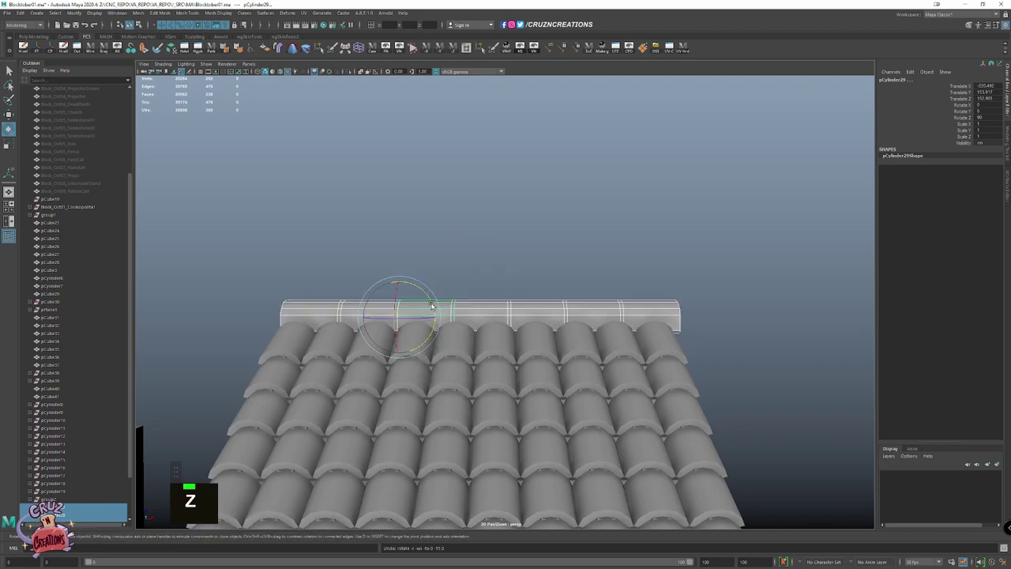
{"action": "left_click", "coordinate": [437, 299]}
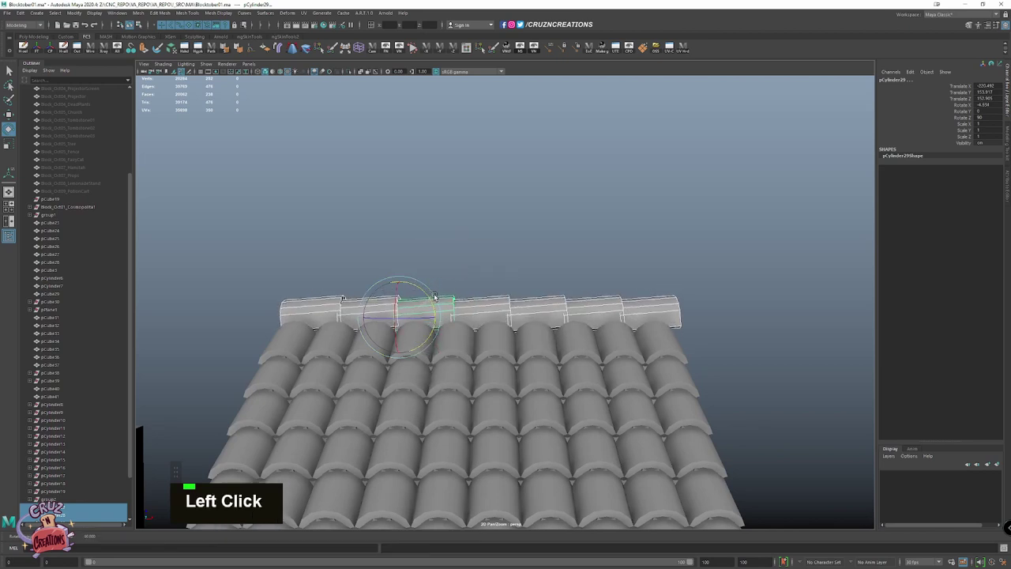
{"action": "scroll", "scroll_direction": "down", "scroll_amount": 3}
{"action": "key", "text": "z"}
{"action": "scroll", "scroll_direction": "down", "scroll_amount": 3}
{"action": "left_click", "coordinate": [606, 298]}
{"action": "scroll", "scroll_direction": "down", "scroll_amount": 3}
{"action": "left_click", "coordinate": [568, 261]}
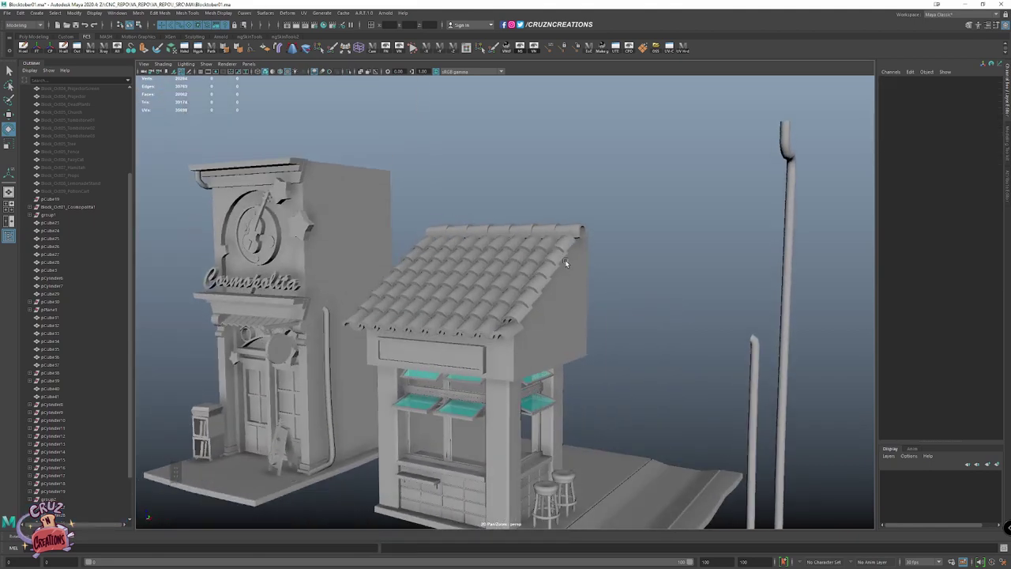
Select the box pCube41 beneath the roof, frame it and bevel its edges
{"action": "left_click", "coordinate": [620, 260]}
{"action": "scroll", "scroll_direction": "up", "scroll_amount": 3}
{"action": "key", "text": "alt+e"}
{"action": "key", "text": "w"}
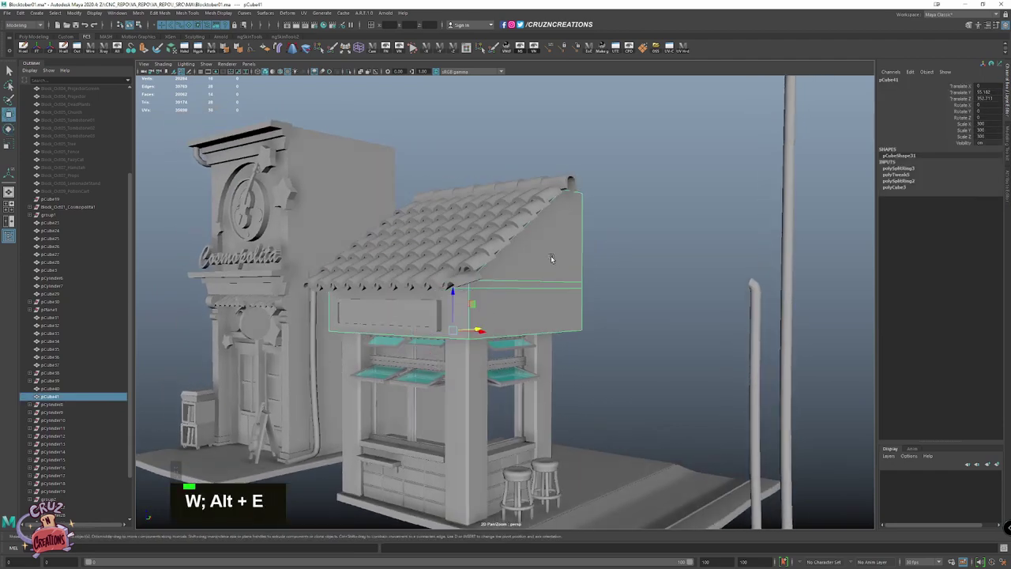
{"action": "left_click", "coordinate": [526, 261]}
{"action": "key", "text": "w"}
{"action": "scroll", "scroll_direction": "up", "scroll_amount": 3}
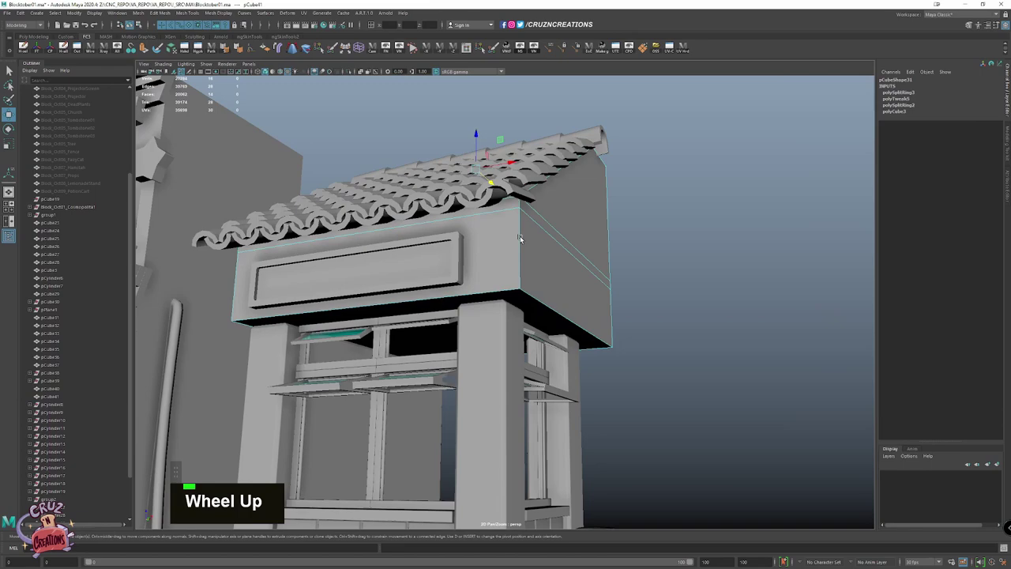
{"action": "left_click", "coordinate": [522, 235]}
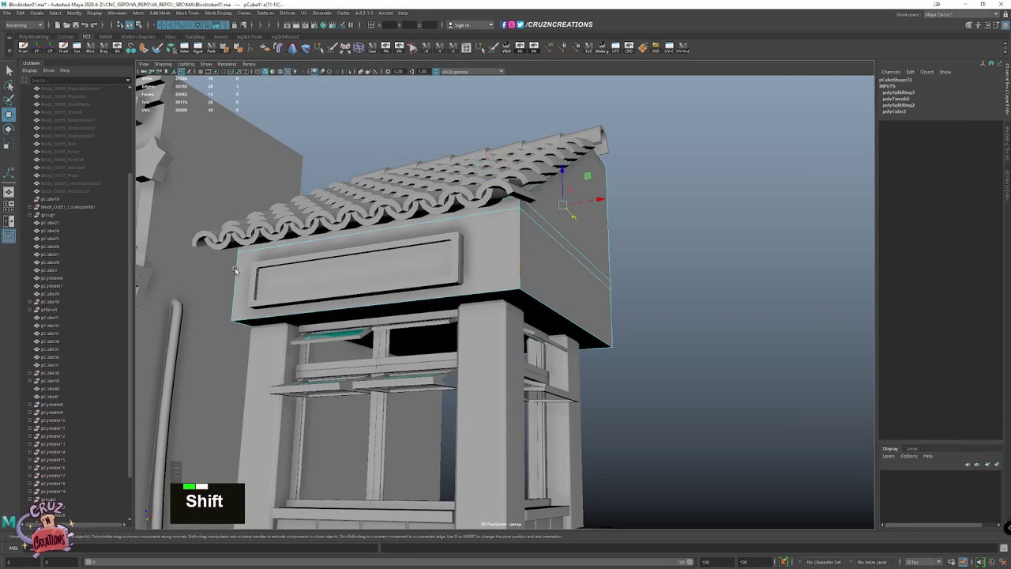
{"action": "left_click", "coordinate": [238, 268]}
{"action": "key", "text": "z"}
{"action": "scroll", "scroll_direction": "up", "scroll_amount": 3}
{"action": "scroll", "scroll_direction": "down", "scroll_amount": 3}
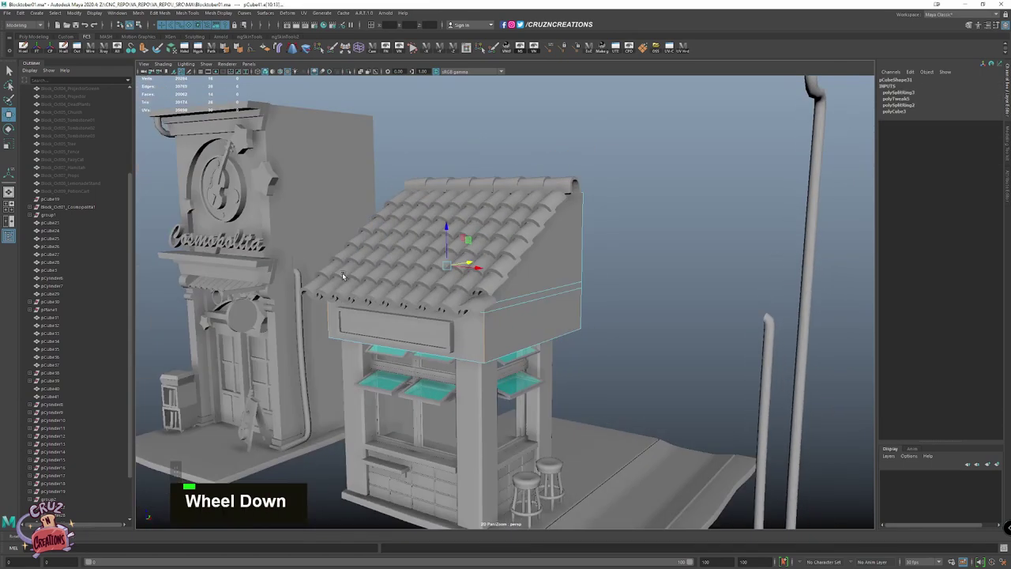
{"action": "left_click", "coordinate": [343, 269]}
Insert an edge loop around the box in edge mode for the thin trim band
{"action": "right_click", "coordinate": [494, 272]}
{"action": "left_click", "coordinate": [495, 262]}
{"action": "scroll", "scroll_direction": "up", "scroll_amount": 3}
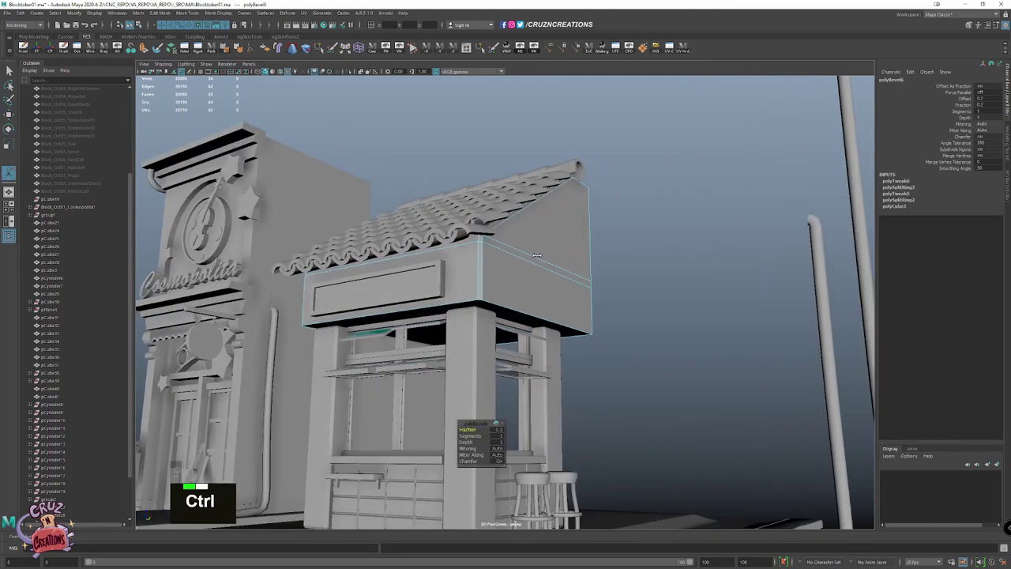
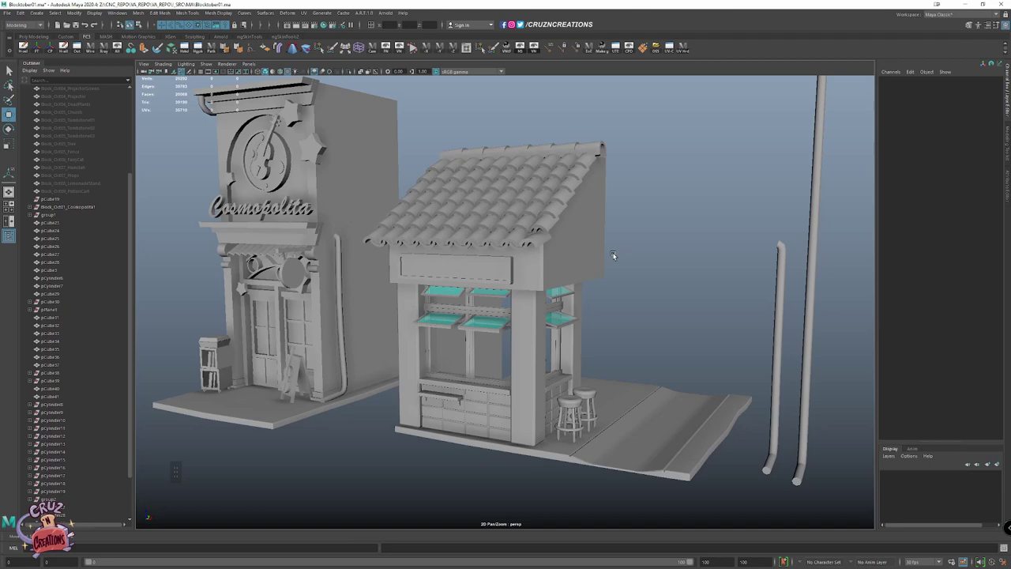
{"action": "scroll", "scroll_direction": "up", "scroll_amount": 3}
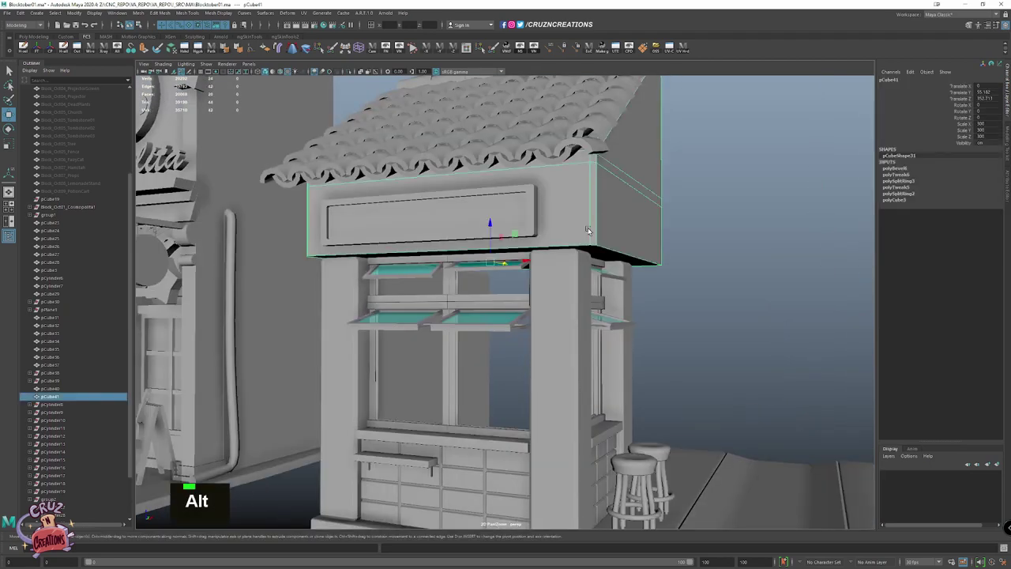
{"action": "right_click", "coordinate": [576, 233]}
{"action": "left_click", "coordinate": [601, 230]}
{"action": "key", "text": "w"}
{"action": "right_click", "coordinate": [584, 255]}
{"action": "left_click", "coordinate": [595, 158]}
{"action": "key", "text": "w"}
{"action": "left_click", "coordinate": [614, 169]}
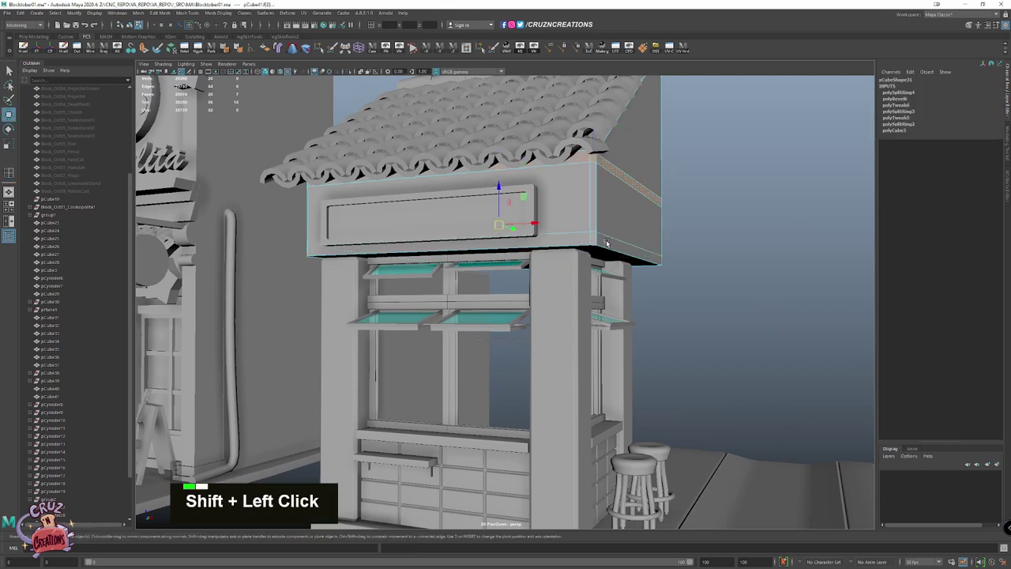
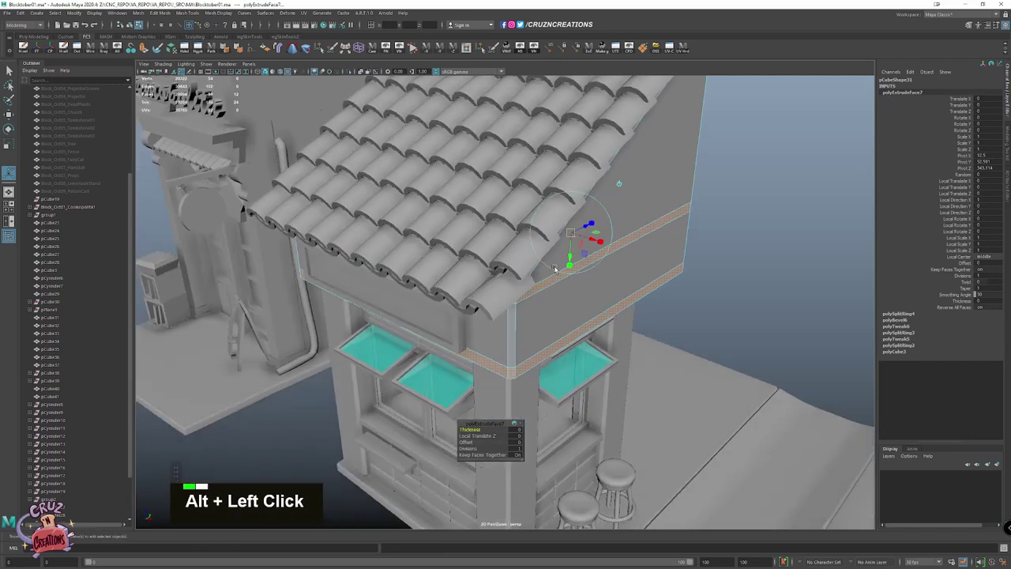
Move the side plank under the roof into place against the stall's upper wall
{"action": "left_click", "coordinate": [588, 227]}
{"action": "left_click", "coordinate": [581, 251]}
{"action": "key", "text": "w"}
{"action": "left_click", "coordinate": [478, 201]}
{"action": "key", "text": "w"}
{"action": "left_click", "coordinate": [406, 176]}
{"action": "left_click", "coordinate": [390, 193]}
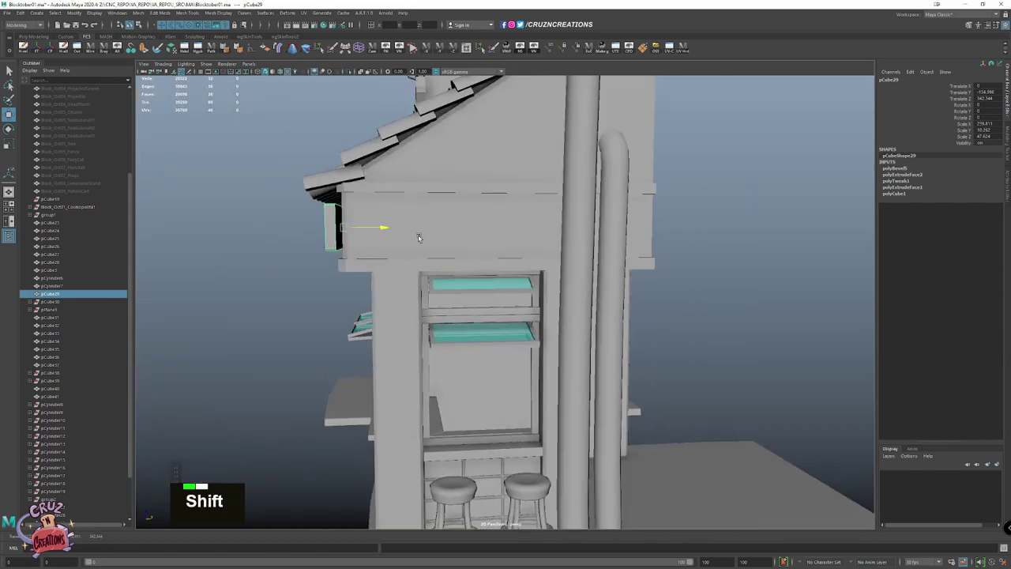
{"action": "left_click", "coordinate": [292, 275]}
{"action": "scroll", "scroll_direction": "down", "scroll_amount": 3}
{"action": "key", "text": "z"}
{"action": "key", "text": "shift+z"}
{"action": "left_click", "coordinate": [439, 284]}
{"action": "right_click", "coordinate": [218, 248]}
{"action": "scroll", "scroll_direction": "up", "scroll_amount": 3}
Clean up a stray piece near the plank and reframe the view on the peg area
{"action": "key", "text": "space"}
{"action": "key", "text": "f"}
{"action": "scroll", "scroll_direction": "down", "scroll_amount": 3}
{"action": "scroll", "scroll_direction": "down", "scroll_amount": 3}
{"action": "left_click", "coordinate": [393, 347]}
{"action": "left_click", "coordinate": [516, 297]}
{"action": "key", "text": "Delete"}
{"action": "right_click", "coordinate": [519, 241]}
{"action": "left_click", "coordinate": [228, 49]}
{"action": "key", "text": "shift+v"}
{"action": "scroll", "scroll_direction": "down", "scroll_amount": 3}
Shrink the small peg piece to size beneath the side plank
{"action": "left_click", "coordinate": [574, 312]}
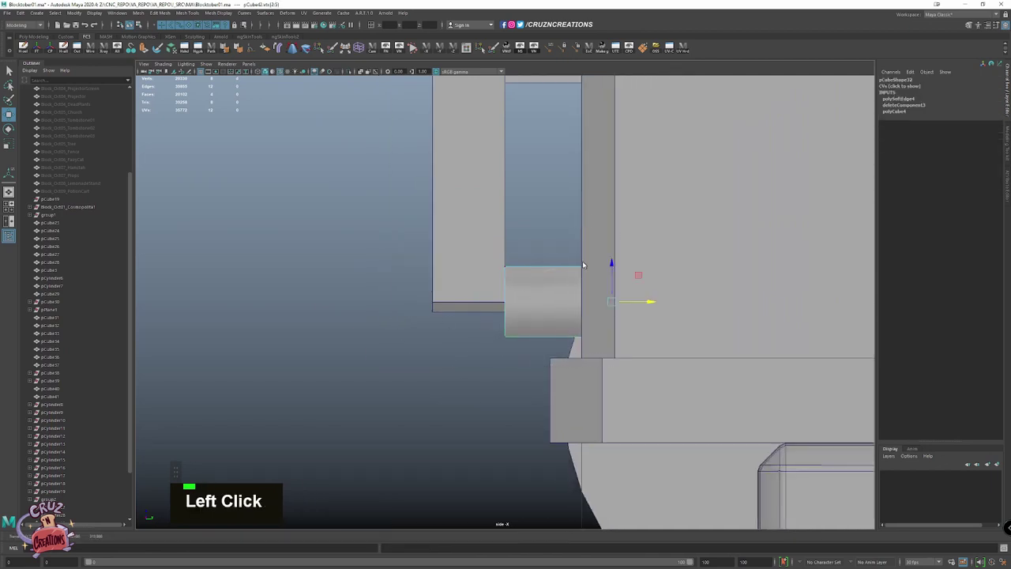
{"action": "key", "text": "w"}
{"action": "key", "text": "space"}
{"action": "key", "text": "f"}
{"action": "scroll", "scroll_direction": "down", "scroll_amount": 3}
{"action": "scroll", "scroll_direction": "down", "scroll_amount": 3}
{"action": "key", "text": "shift+alt+w"}
{"action": "scroll", "scroll_direction": "down", "scroll_amount": 3}
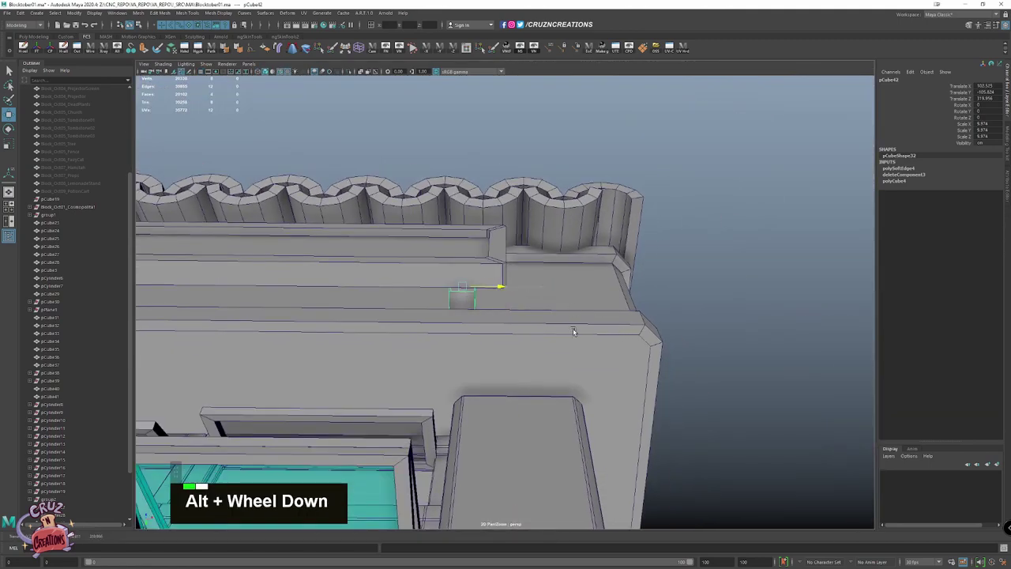
{"action": "scroll", "scroll_direction": "down", "scroll_amount": 3}
{"action": "left_click", "coordinate": [470, 383]}
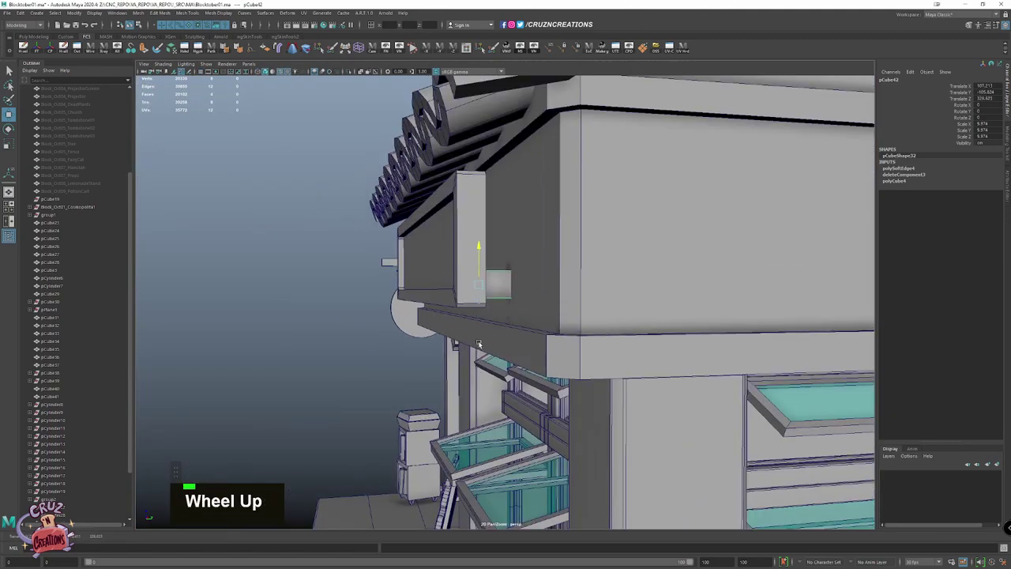
{"action": "left_click", "coordinate": [485, 336]}
{"action": "left_click", "coordinate": [517, 277]}
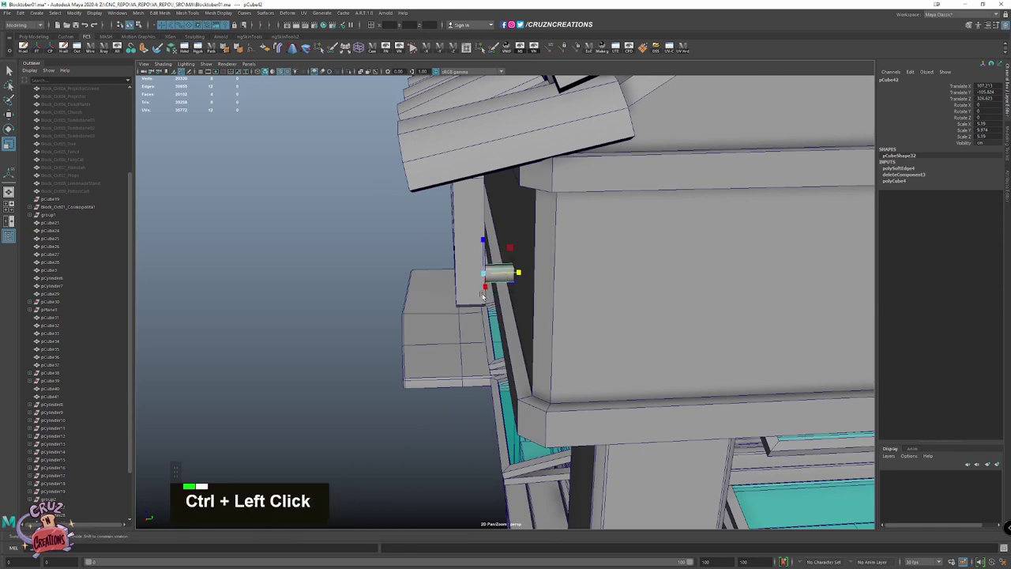
Duplicate the peg, place the copy higher on the plank, then show the four-view layout
{"action": "key", "text": "alt+r"}
{"action": "key", "text": "shift+d"}
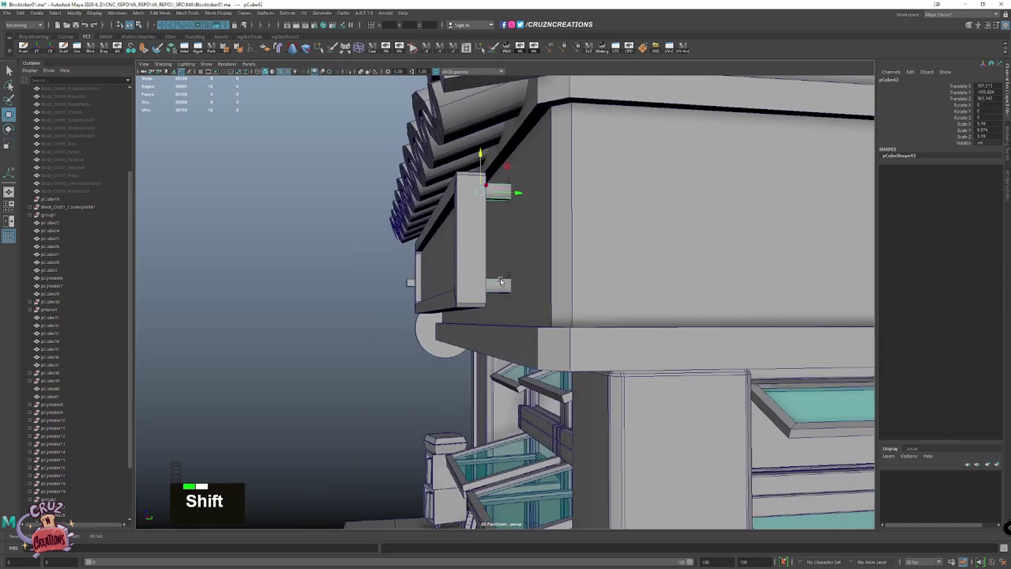
{"action": "left_click", "coordinate": [509, 286]}
{"action": "left_click", "coordinate": [456, 286]}
{"action": "scroll", "scroll_direction": "down", "scroll_amount": 3}
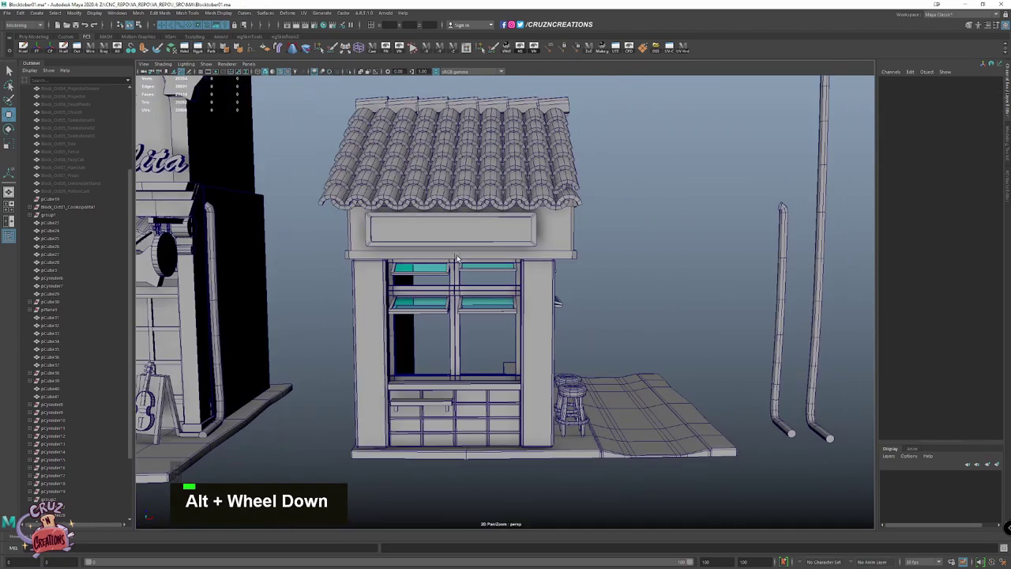
{"action": "left_click", "coordinate": [443, 242]}
{"action": "left_click", "coordinate": [454, 238]}
{"action": "key", "text": "space"}
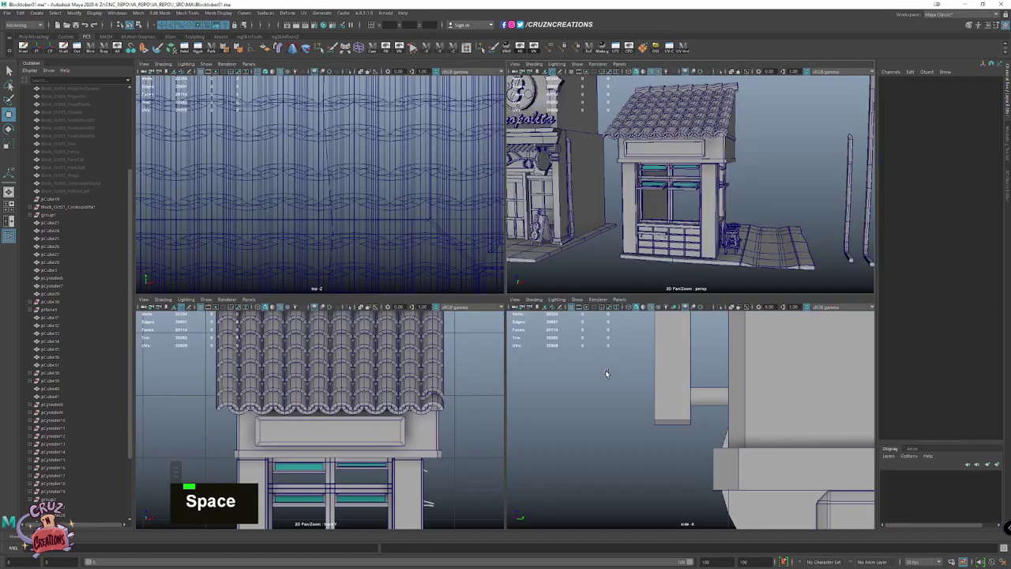
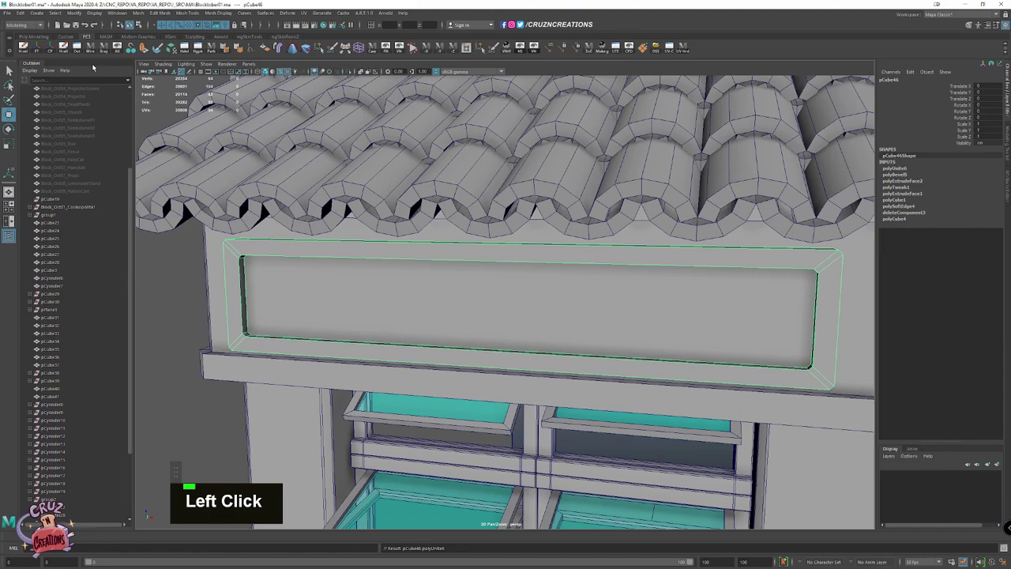
Isolate the recessed sign panel and inspect the box beneath the roof
{"action": "scroll", "scroll_direction": "down", "scroll_amount": 3}
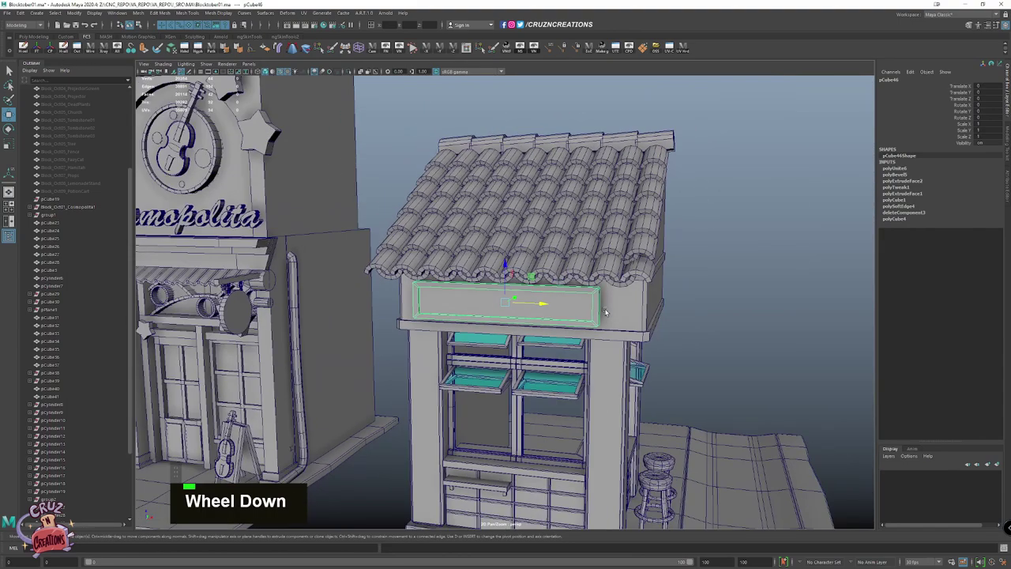
{"action": "left_click", "coordinate": [612, 302]}
{"action": "key", "text": "alt+h"}
{"action": "left_click", "coordinate": [564, 153]}
{"action": "right_click", "coordinate": [571, 129]}
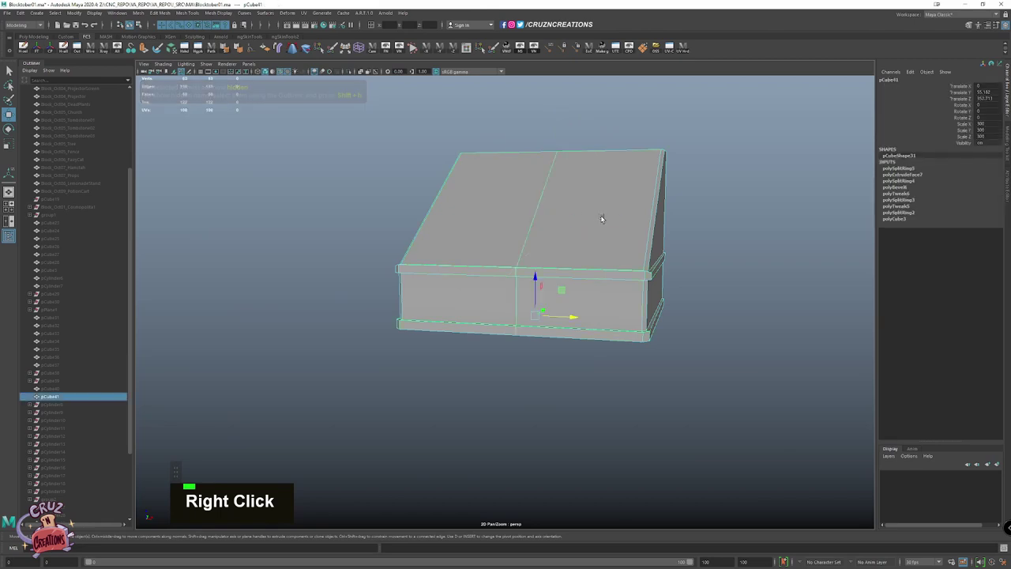
{"action": "scroll", "scroll_direction": "up", "scroll_amount": 3}
{"action": "key", "text": "shift+v"}
{"action": "left_click", "coordinate": [529, 266]}
Exit isolate to show the whole scene and select the sign panel for duplication
{"action": "scroll", "scroll_direction": "down", "scroll_amount": 3}
{"action": "left_click", "coordinate": [646, 301]}
{"action": "key", "text": "shift+alt+w"}
{"action": "scroll", "scroll_direction": "down", "scroll_amount": 3}
{"action": "key", "text": "shift+alt+w"}
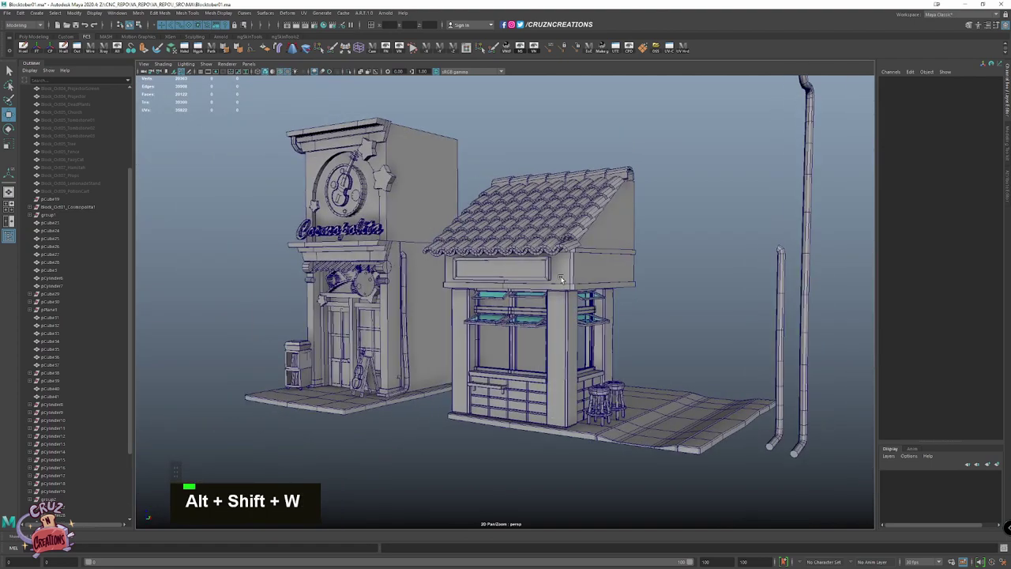
{"action": "key", "text": "w"}
{"action": "scroll", "scroll_direction": "up", "scroll_amount": 3}
{"action": "left_click", "coordinate": [526, 168]}
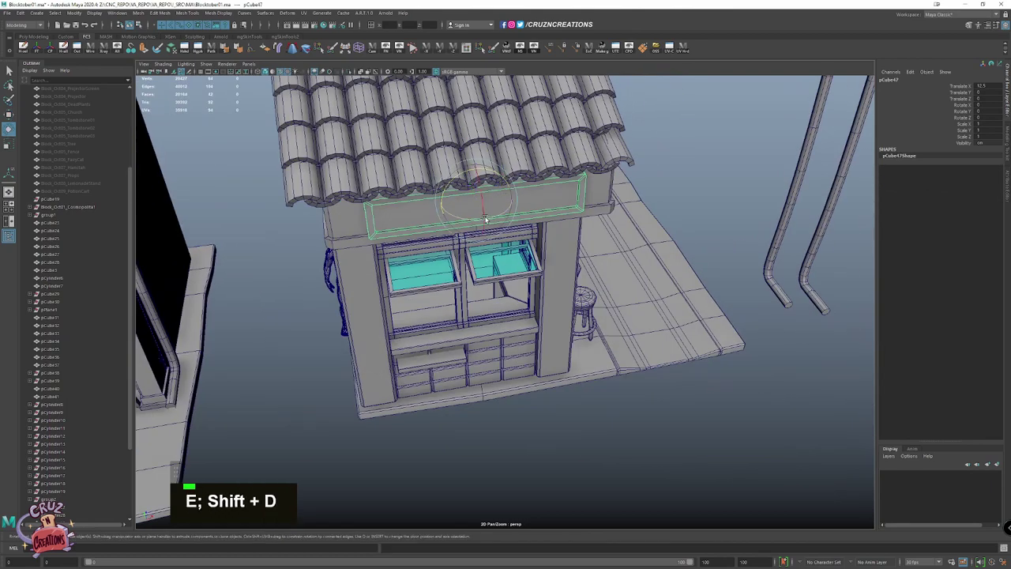
Rotate the duplicated panel upright to hang down and move it beside the corner pillar
{"action": "key", "text": "e"}
{"action": "left_click", "coordinate": [511, 220]}
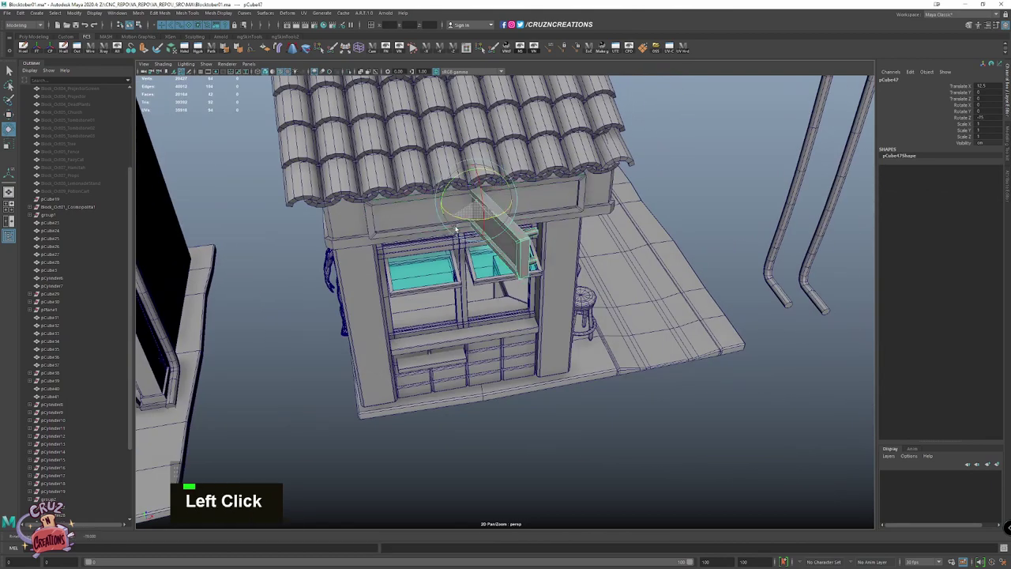
{"action": "key", "text": "w"}
{"action": "double_click", "coordinate": [575, 361]}
{"action": "left_click", "coordinate": [568, 234]}
{"action": "left_click", "coordinate": [568, 246]}
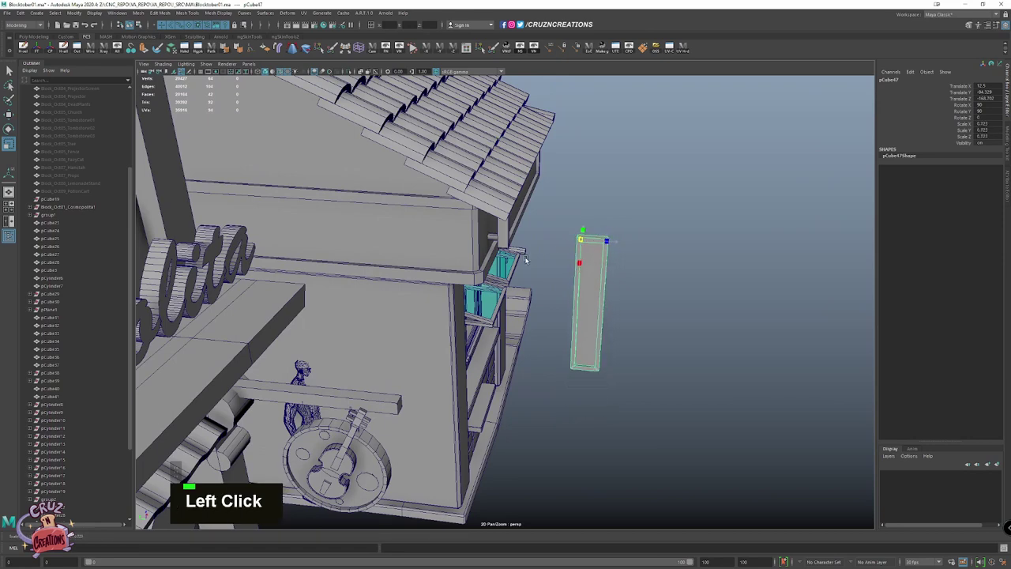
{"action": "left_click", "coordinate": [560, 276]}
Reshape the hanging board's lower end by moving its bottom vertices
{"action": "right_click", "coordinate": [608, 330]}
{"action": "left_click", "coordinate": [590, 286]}
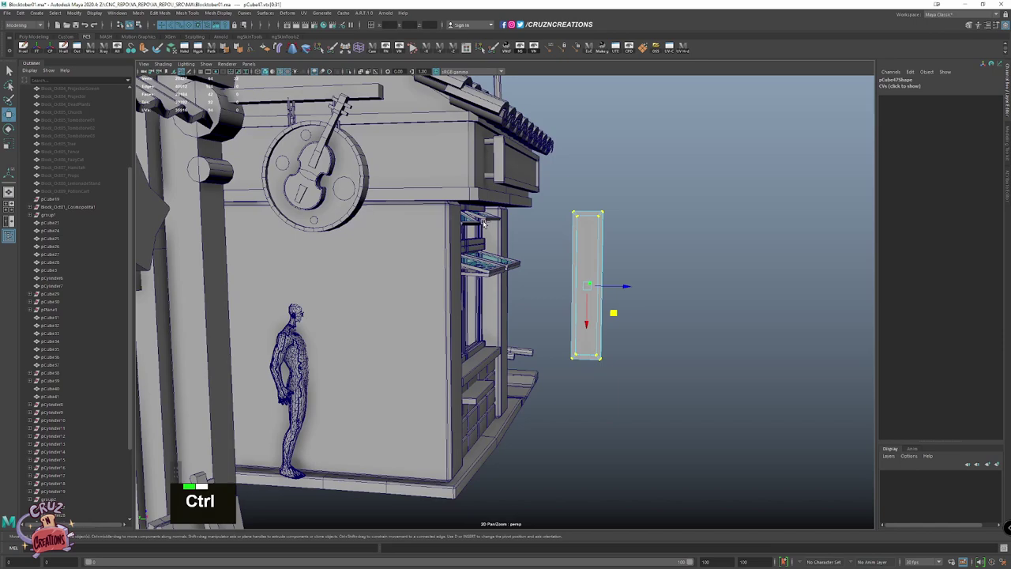
{"action": "left_click", "coordinate": [575, 371]}
{"action": "left_click", "coordinate": [544, 374]}
{"action": "left_click", "coordinate": [511, 383]}
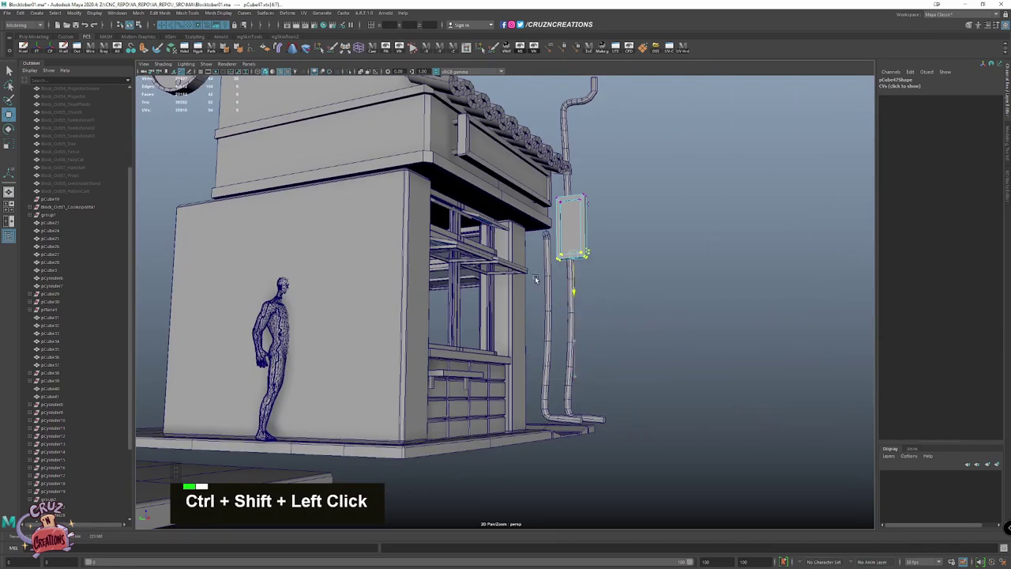
{"action": "scroll", "scroll_direction": "up", "scroll_amount": 3}
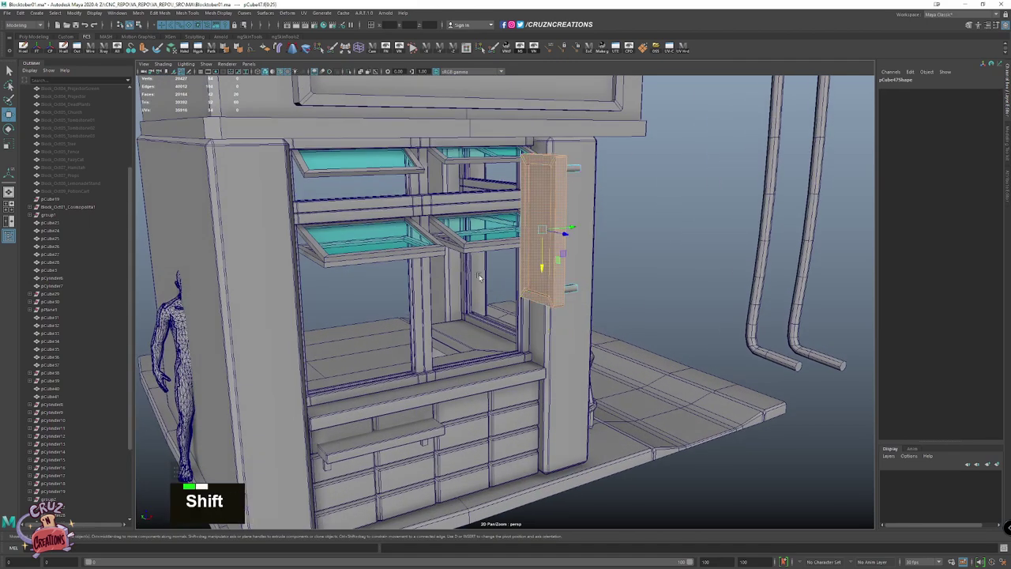
Delete unwanted parts of the sign geometry and return to whole-object mode
{"action": "left_click", "coordinate": [515, 292]}
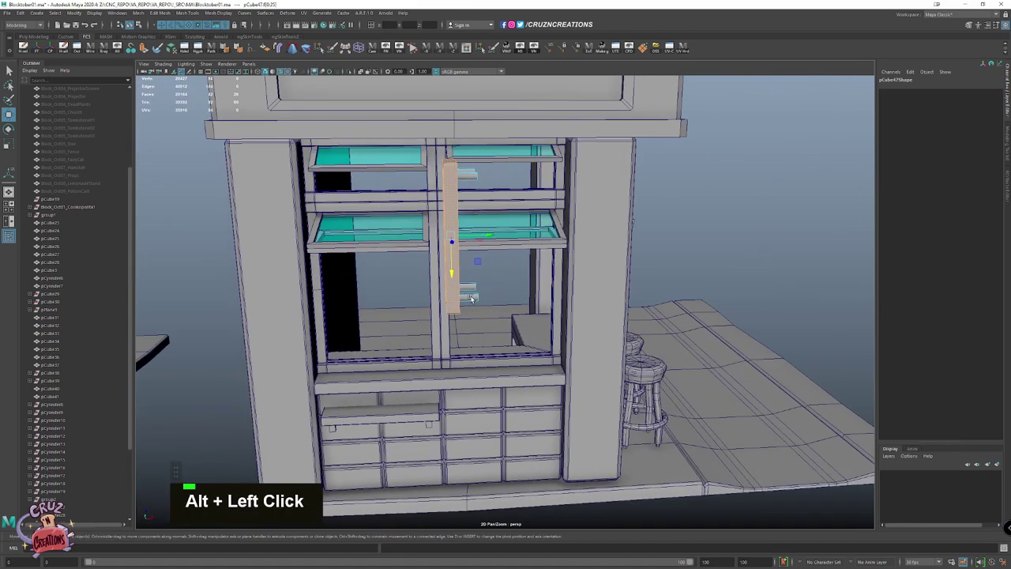
{"action": "key", "text": "Delete"}
{"action": "left_click", "coordinate": [476, 287]}
{"action": "key", "text": "Delete"}
{"action": "scroll", "scroll_direction": "up", "scroll_amount": 3}
{"action": "left_click", "coordinate": [418, 316]}
{"action": "key", "text": "shift+e"}
{"action": "scroll", "scroll_direction": "up", "scroll_amount": 3}
{"action": "key", "text": "w"}
{"action": "left_click", "coordinate": [445, 300]}
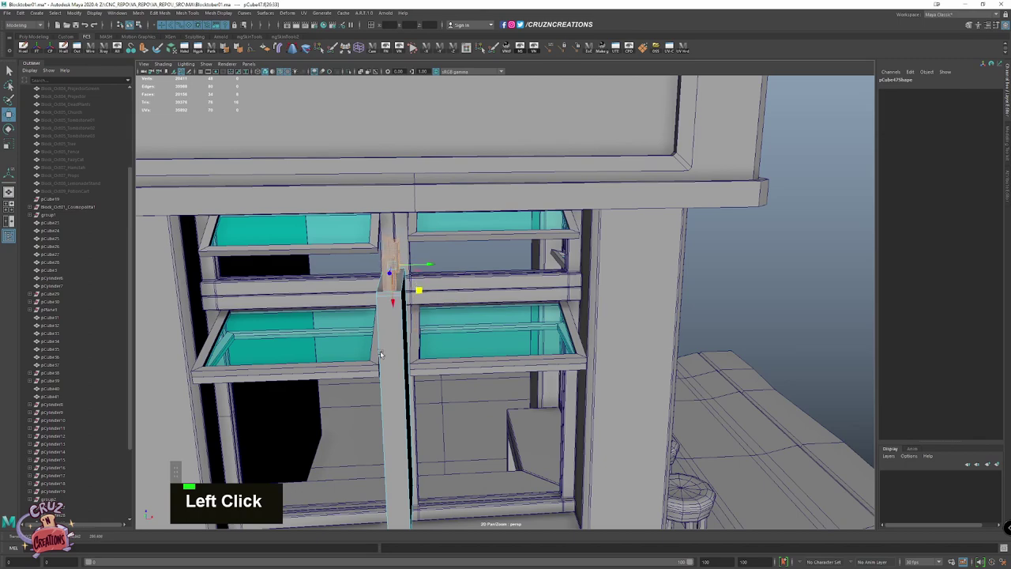
{"action": "right_click", "coordinate": [406, 328]}
{"action": "key", "text": "w"}
Adjust the sign's scale and nudge it closer to the corner pillar
{"action": "scroll", "scroll_direction": "down", "scroll_amount": 3}
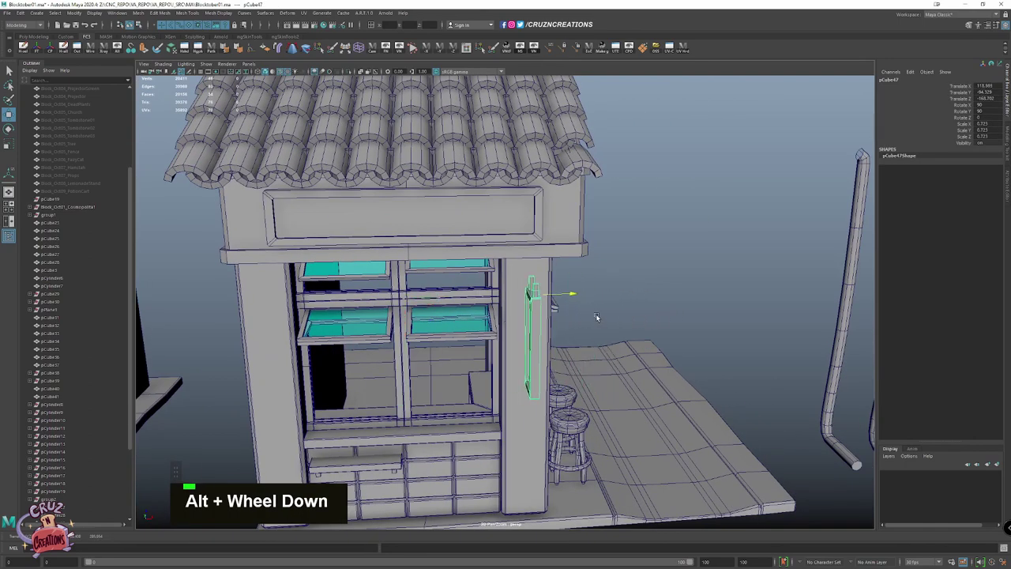
{"action": "left_click", "coordinate": [552, 328]}
{"action": "left_click", "coordinate": [447, 315]}
{"action": "scroll", "scroll_direction": "up", "scroll_amount": 3}
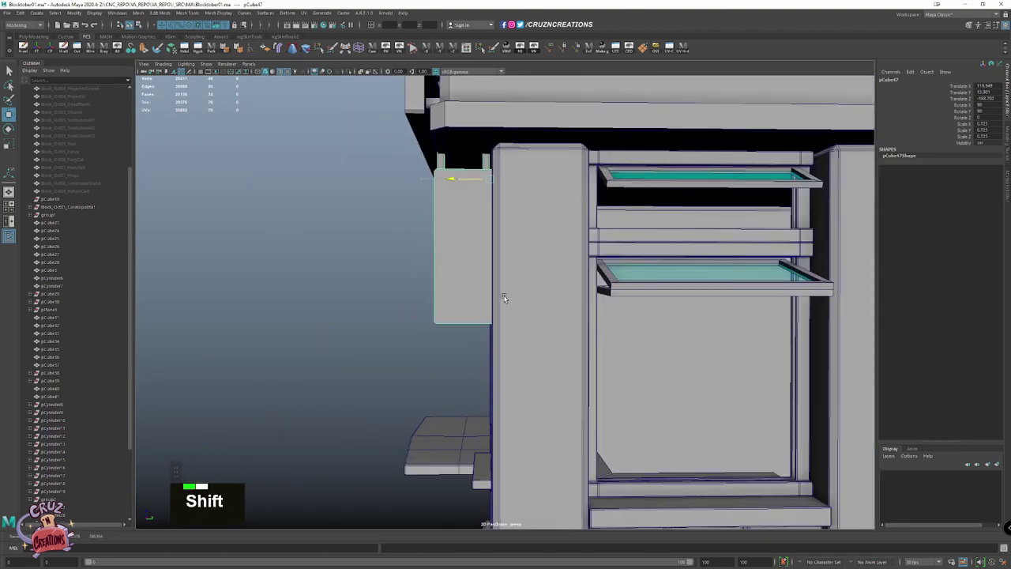
{"action": "left_click", "coordinate": [452, 276]}
{"action": "key", "text": "r"}
{"action": "scroll", "scroll_direction": "up", "scroll_amount": 3}
{"action": "key", "text": "r"}
{"action": "left_click", "coordinate": [496, 203]}
Move the reference human figure to stand beside the stall
{"action": "scroll", "scroll_direction": "down", "scroll_amount": 3}
{"action": "left_click", "coordinate": [578, 279]}
{"action": "scroll", "scroll_direction": "down", "scroll_amount": 3}
{"action": "key", "text": "w"}
{"action": "left_click", "coordinate": [416, 323]}
{"action": "left_click", "coordinate": [415, 344]}
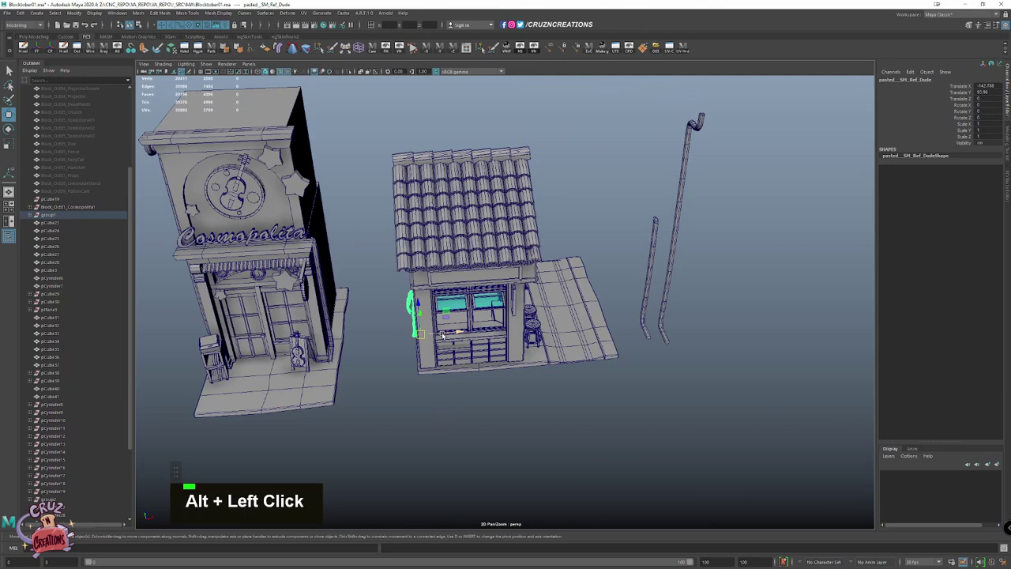
{"action": "left_click", "coordinate": [498, 331]}
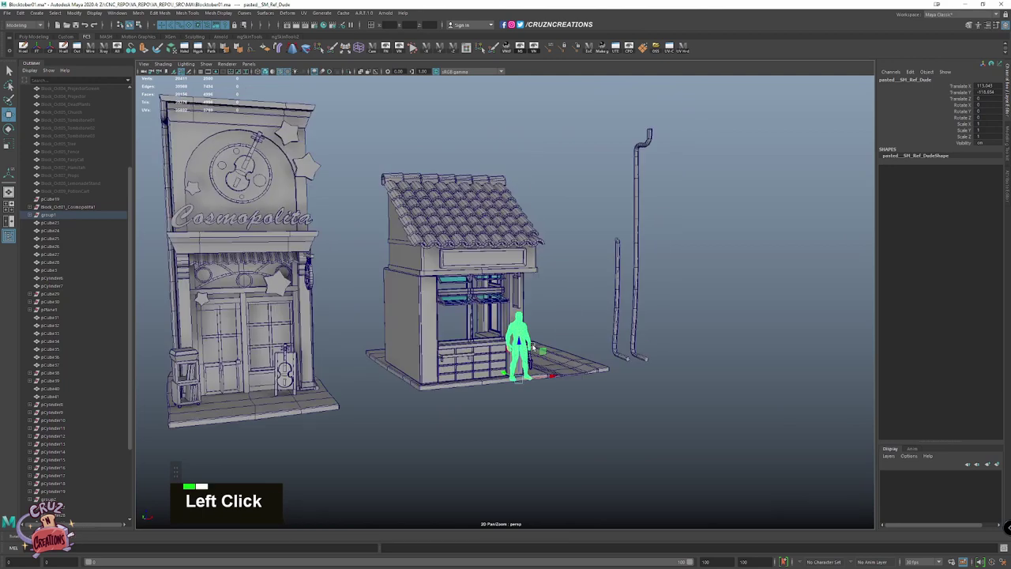
Create a polygon cylinder and bring it up toward the front roof beam
{"action": "scroll", "scroll_direction": "up", "scroll_amount": 3}
{"action": "left_click", "coordinate": [535, 293]}
{"action": "right_click", "coordinate": [579, 288]}
{"action": "left_click", "coordinate": [531, 304]}
{"action": "key", "text": "w"}
{"action": "left_click", "coordinate": [544, 329]}
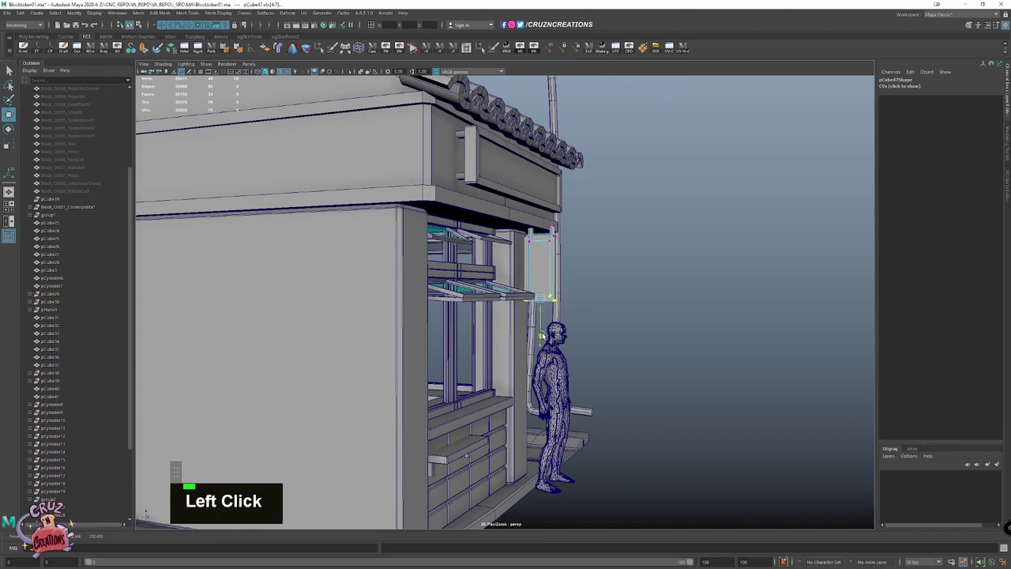
{"action": "scroll", "scroll_direction": "up", "scroll_amount": 3}
{"action": "key", "text": "w"}
{"action": "left_click", "coordinate": [523, 249]}
{"action": "left_click", "coordinate": [575, 241]}
{"action": "left_click", "coordinate": [700, 230]}
Position the small cylinder under the front beam just above the hanging sign
{"action": "key", "text": "w"}
{"action": "right_click", "coordinate": [694, 214]}
{"action": "scroll", "scroll_direction": "up", "scroll_amount": 3}
{"action": "key", "text": "w"}
{"action": "scroll", "scroll_direction": "down", "scroll_amount": 3}
{"action": "left_click", "coordinate": [608, 299]}
{"action": "scroll", "scroll_direction": "up", "scroll_amount": 3}
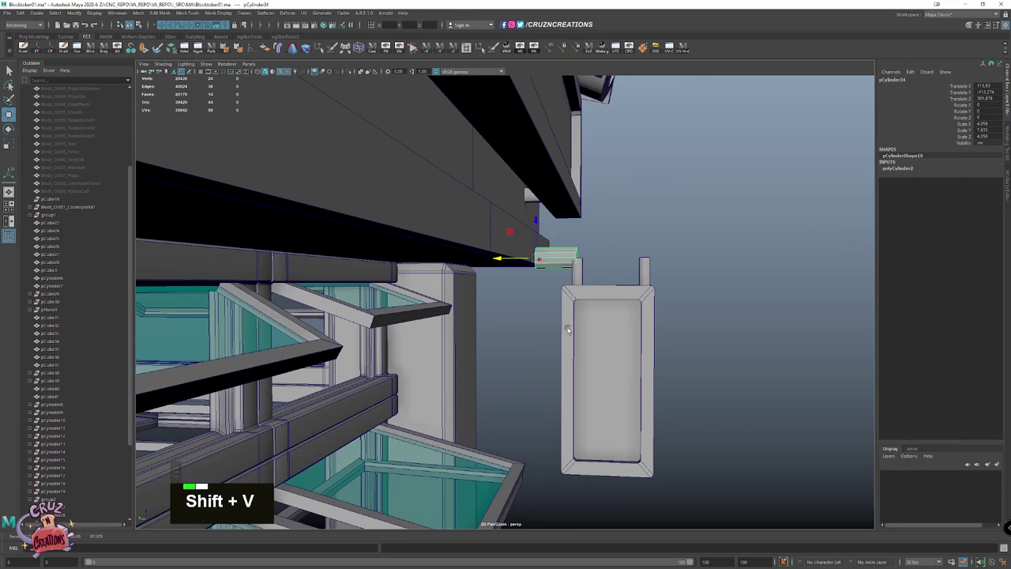
Scale the small cylinder wider and flatter to serve as the bracket base
{"action": "key", "text": "r"}
{"action": "left_click", "coordinate": [508, 248]}
{"action": "scroll", "scroll_direction": "up", "scroll_amount": 3}
{"action": "key", "text": "z"}
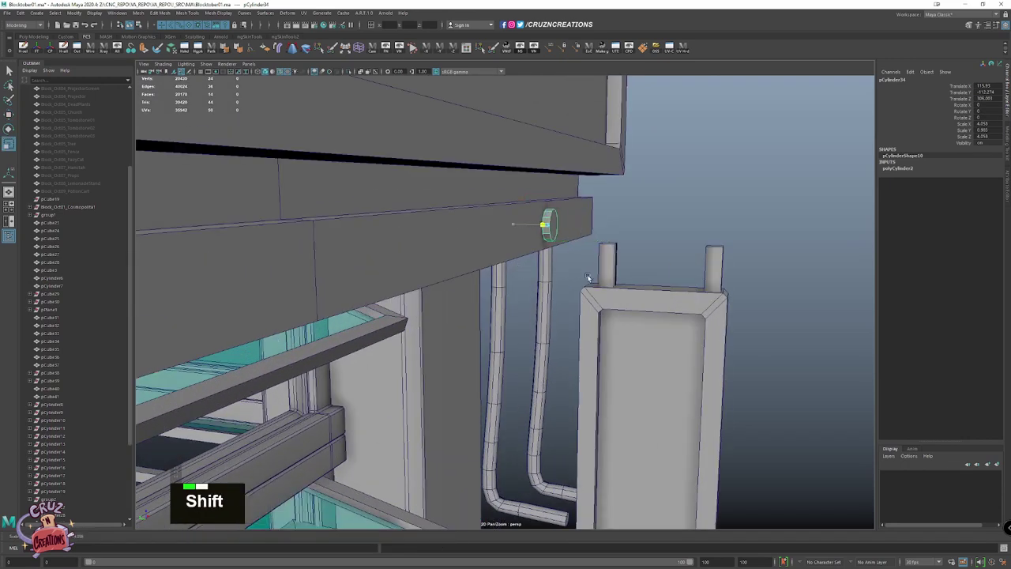
{"action": "left_click", "coordinate": [554, 226]}
{"action": "left_click", "coordinate": [548, 244]}
{"action": "scroll", "scroll_direction": "down", "scroll_amount": 3}
{"action": "left_click", "coordinate": [437, 267]}
Snap-move the flattened cylinder onto the top of the stall's corner pillar
{"action": "key", "text": "alt+w"}
{"action": "scroll", "scroll_direction": "up", "scroll_amount": 3}
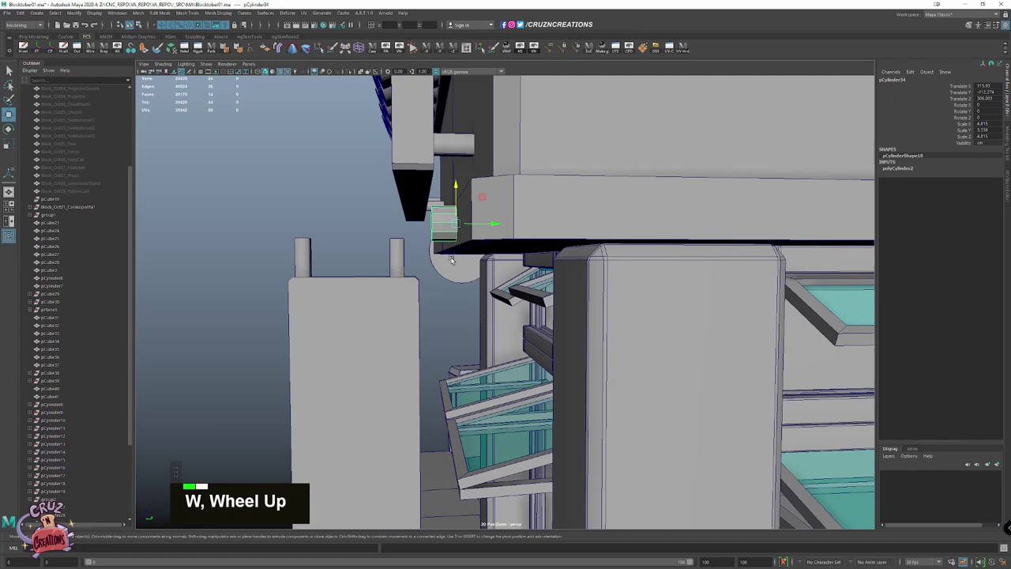
{"action": "key", "text": "shift+v"}
{"action": "key", "text": "z"}
{"action": "left_click", "coordinate": [581, 275]}
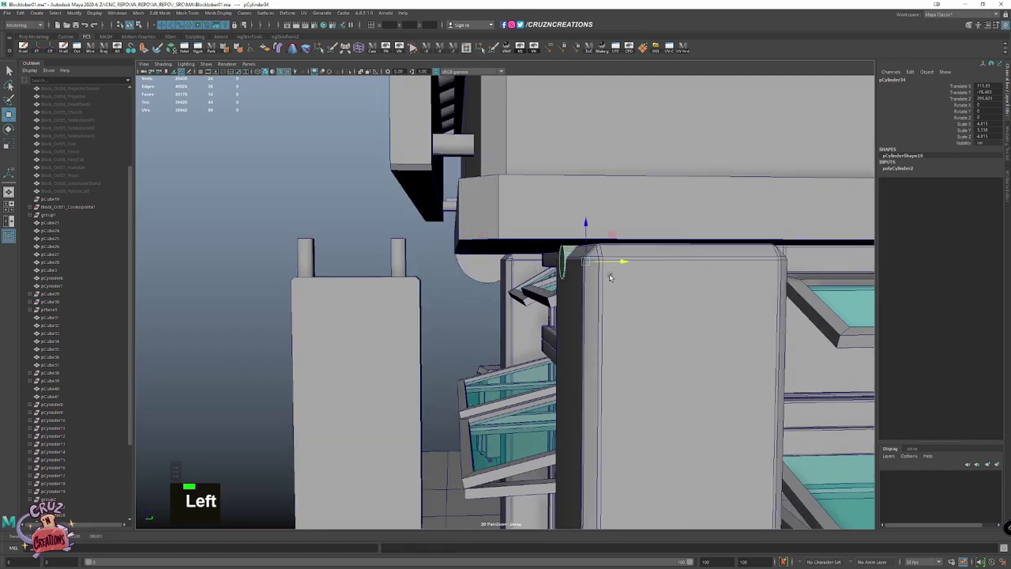
{"action": "left_click", "coordinate": [595, 264]}
{"action": "left_click", "coordinate": [611, 282]}
{"action": "left_click", "coordinate": [579, 276]}
{"action": "scroll", "scroll_direction": "down", "scroll_amount": 3}
{"action": "left_click", "coordinate": [548, 289]}
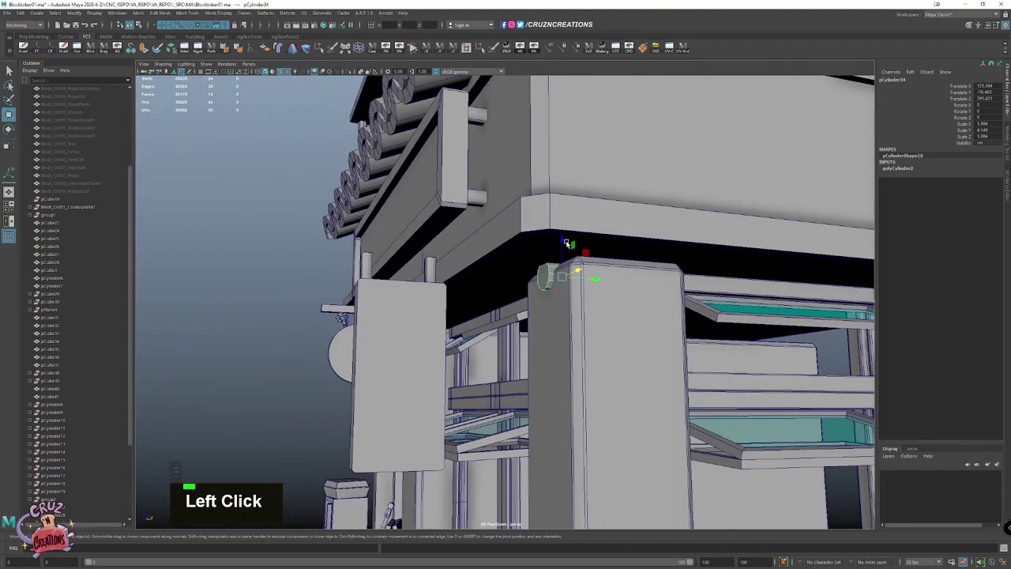
Rotate the cylinder so it juts sideways from the post top under the roof beam
{"action": "key", "text": "z"}
{"action": "left_click", "coordinate": [566, 247]}
{"action": "left_click", "coordinate": [600, 288]}
{"action": "key", "text": "alt+r"}
{"action": "left_click", "coordinate": [534, 280]}
{"action": "left_click", "coordinate": [512, 278]}
{"action": "key", "text": "alt+r"}
{"action": "scroll", "scroll_direction": "up", "scroll_amount": 3}
Select the cylinder's outer end face and extrude it
{"action": "key", "text": "w"}
{"action": "left_click", "coordinate": [546, 284]}
{"action": "right_click", "coordinate": [557, 330]}
{"action": "key", "text": "shift+r"}
{"action": "key", "text": "w"}
{"action": "left_click", "coordinate": [526, 292]}
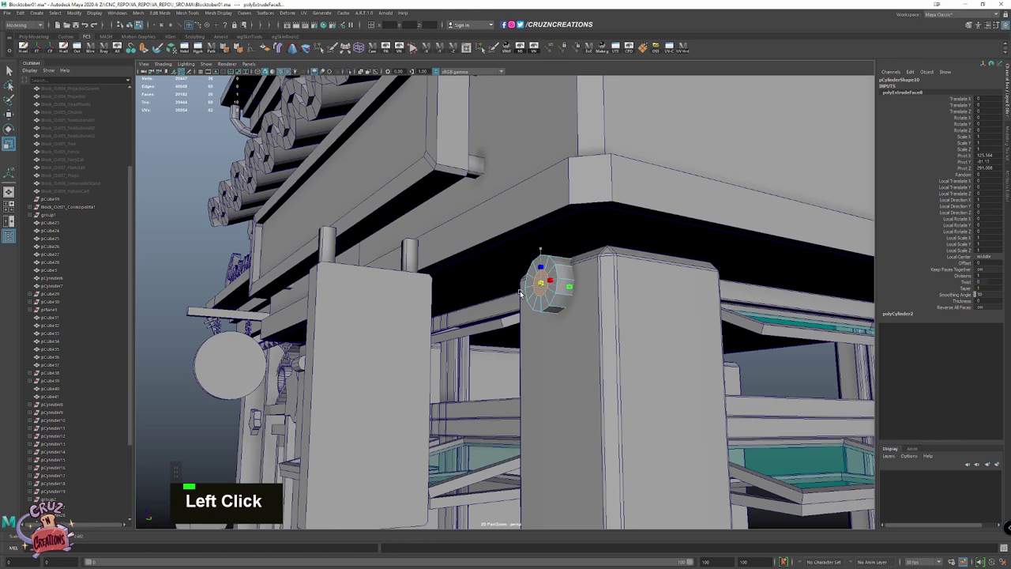
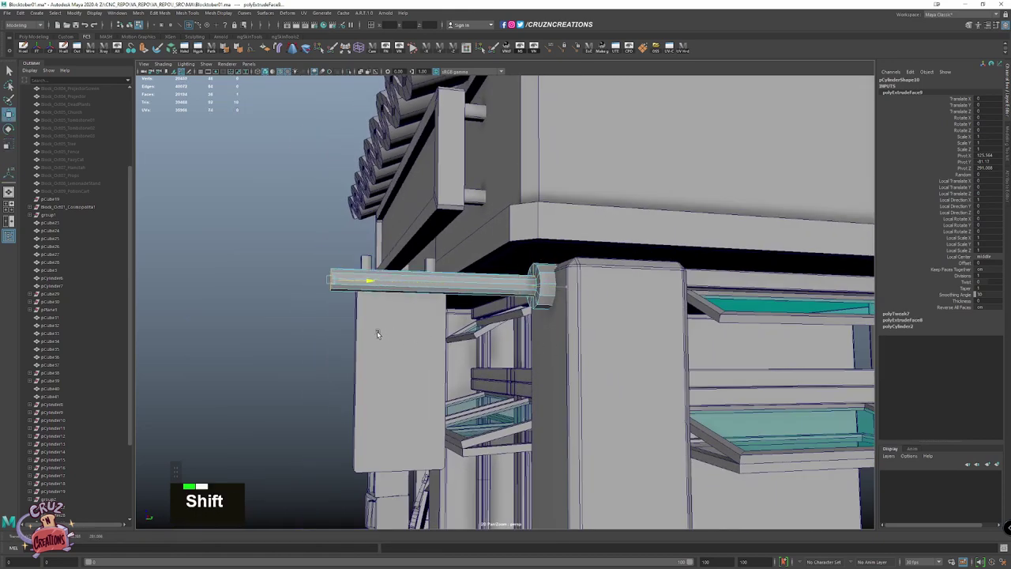
Pull the extruded cap face outward into a long arm
{"action": "scroll", "scroll_direction": "down", "scroll_amount": 3}
{"action": "key", "text": "r"}
{"action": "left_click", "coordinate": [498, 293]}
{"action": "scroll", "scroll_direction": "up", "scroll_amount": 3}
{"action": "right_click", "coordinate": [557, 271]}
{"action": "left_click", "coordinate": [558, 273]}
{"action": "scroll", "scroll_direction": "up", "scroll_amount": 3}
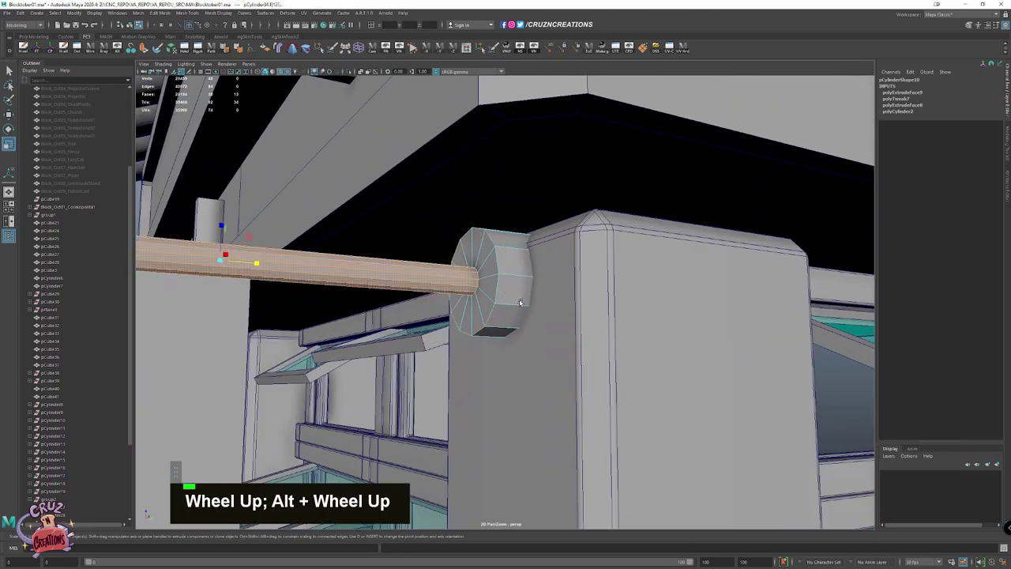
Extrude the mount's faces again and scale the arm thinner toward the neighbouring post
{"action": "left_click", "coordinate": [518, 320]}
{"action": "left_click", "coordinate": [534, 287]}
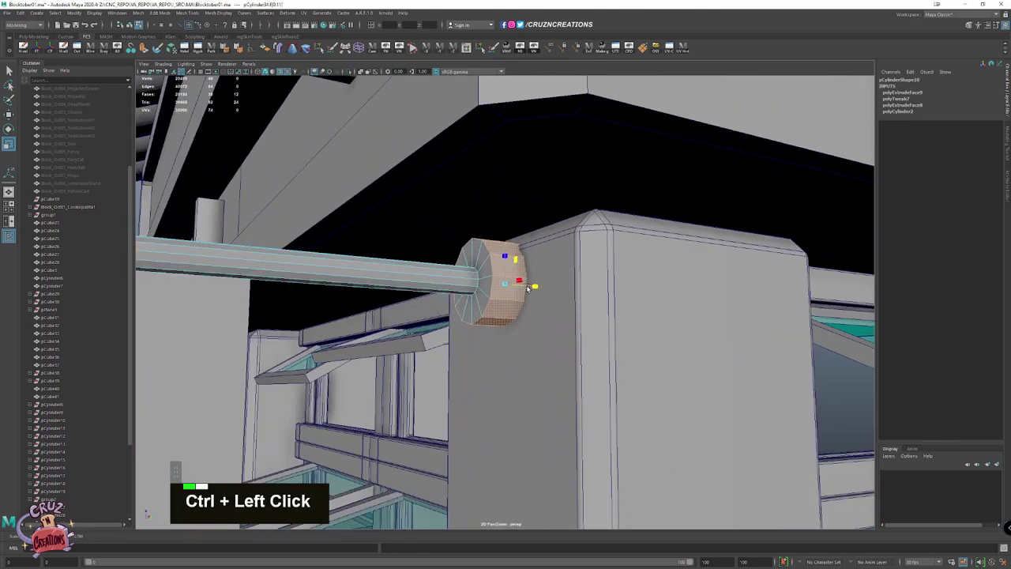
{"action": "key", "text": "w"}
{"action": "scroll", "scroll_direction": "up", "scroll_amount": 3}
{"action": "left_click", "coordinate": [494, 268]}
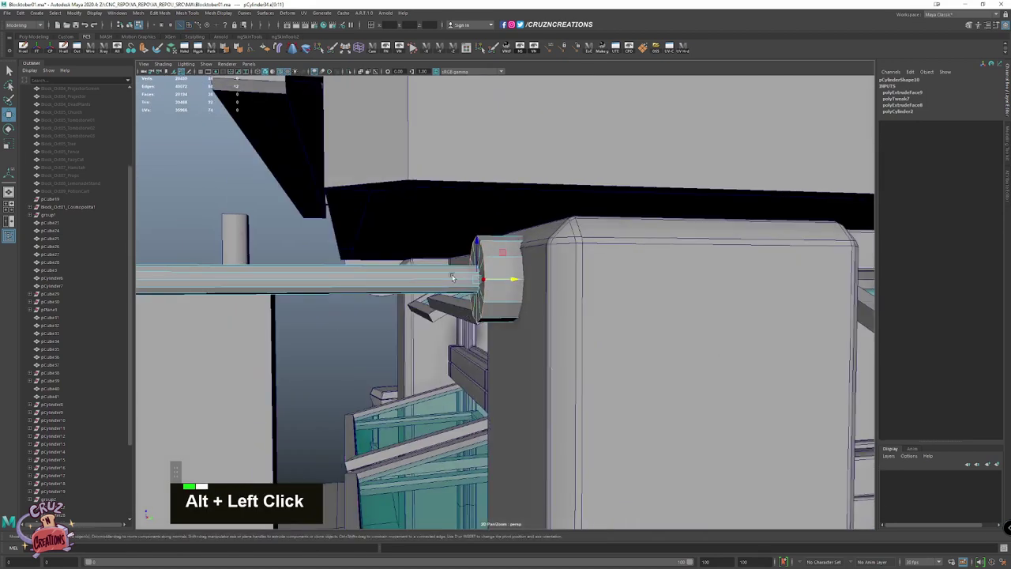
{"action": "key", "text": "w"}
{"action": "key", "text": "z"}
{"action": "left_click", "coordinate": [587, 277]}
{"action": "scroll", "scroll_direction": "down", "scroll_amount": 3}
Bevel the arm's edges and isolate the bracket and arm to inspect them alone
{"action": "left_click", "coordinate": [351, 263]}
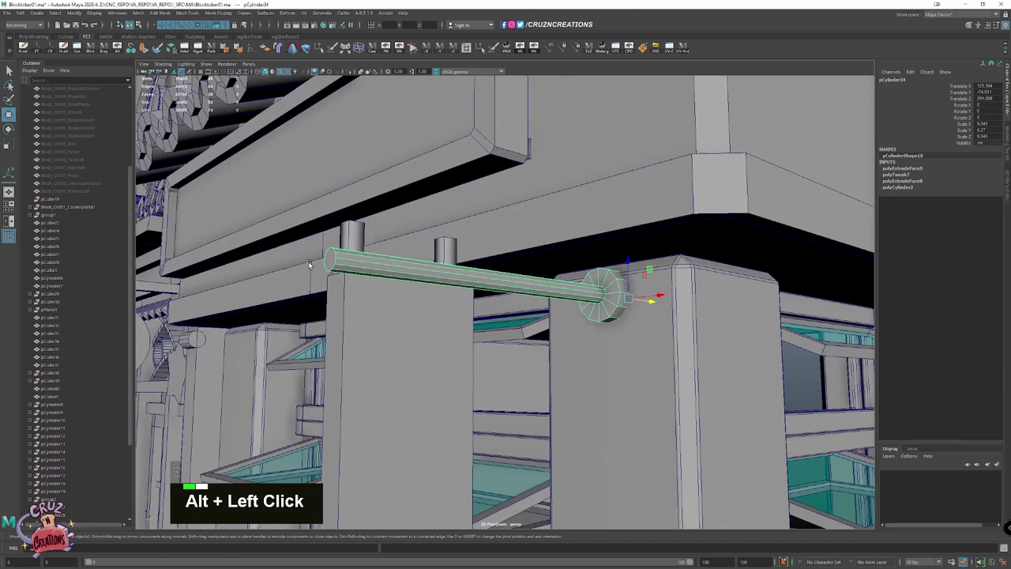
{"action": "right_click", "coordinate": [342, 271]}
{"action": "right_click", "coordinate": [400, 324]}
{"action": "key", "text": "w"}
{"action": "scroll", "scroll_direction": "down", "scroll_amount": 3}
{"action": "key", "text": "w"}
{"action": "left_click", "coordinate": [356, 266]}
{"action": "left_click", "coordinate": [395, 198]}
{"action": "left_click", "coordinate": [236, 51]}
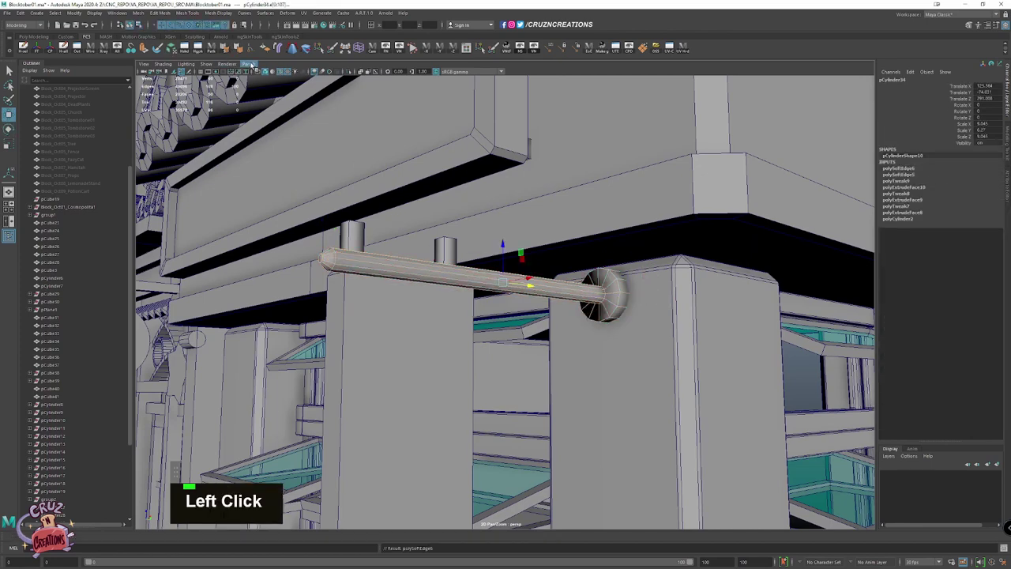
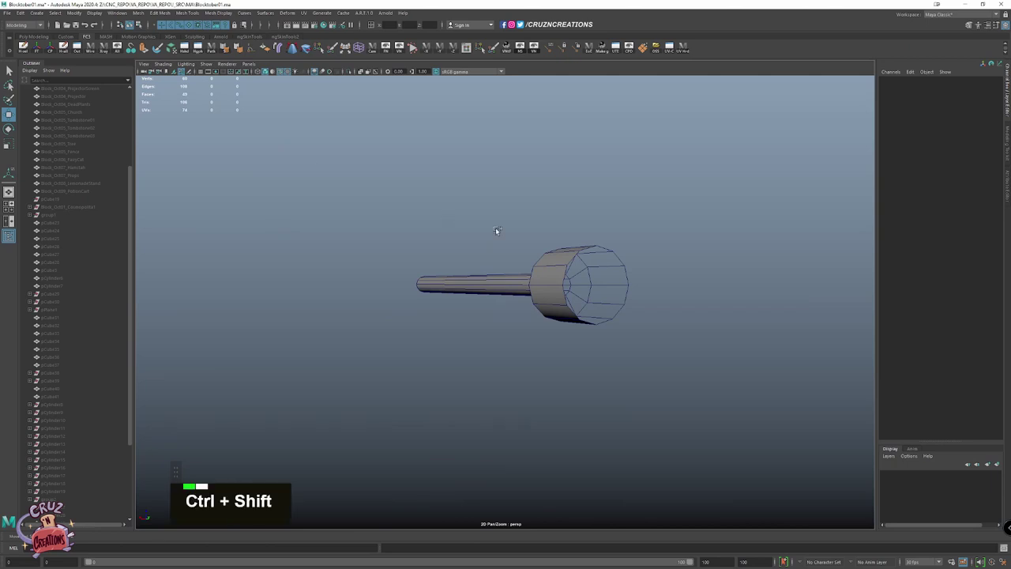
Bring back the full scene and snap-move the sign panel toward the arm's end
{"action": "left_click", "coordinate": [448, 290]}
{"action": "left_click", "coordinate": [478, 338]}
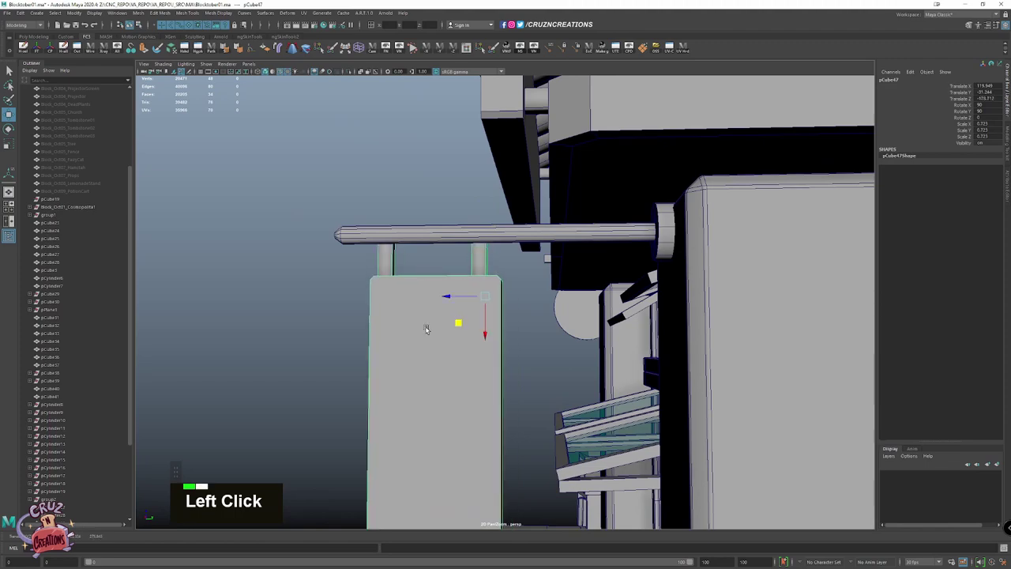
{"action": "key", "text": "w"}
{"action": "key", "text": "shift+v"}
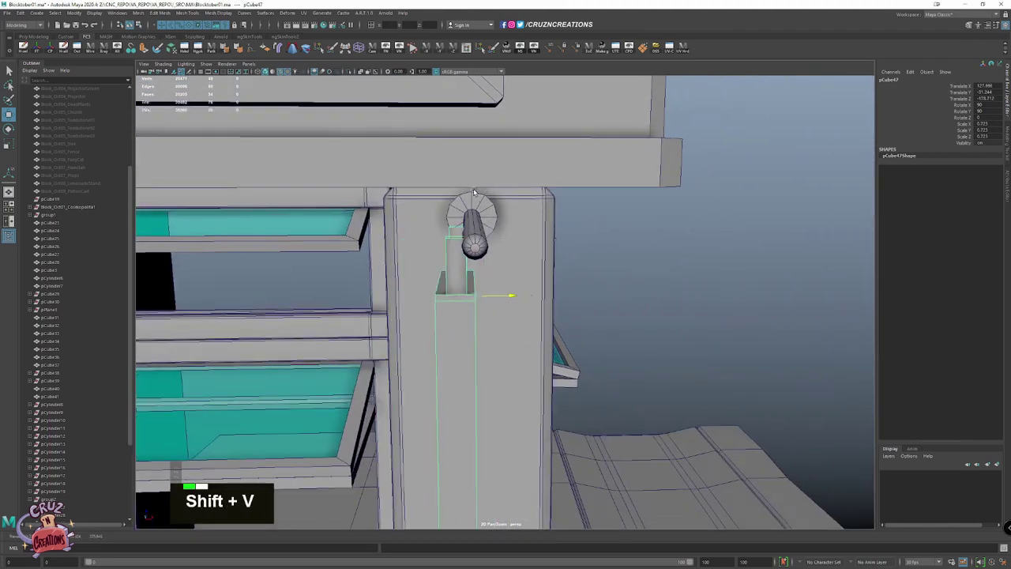
{"action": "key", "text": "w"}
{"action": "key", "text": "shift+v"}
{"action": "key", "text": "v"}
{"action": "scroll", "scroll_direction": "down", "scroll_amount": 3}
{"action": "left_click", "coordinate": [537, 294]}
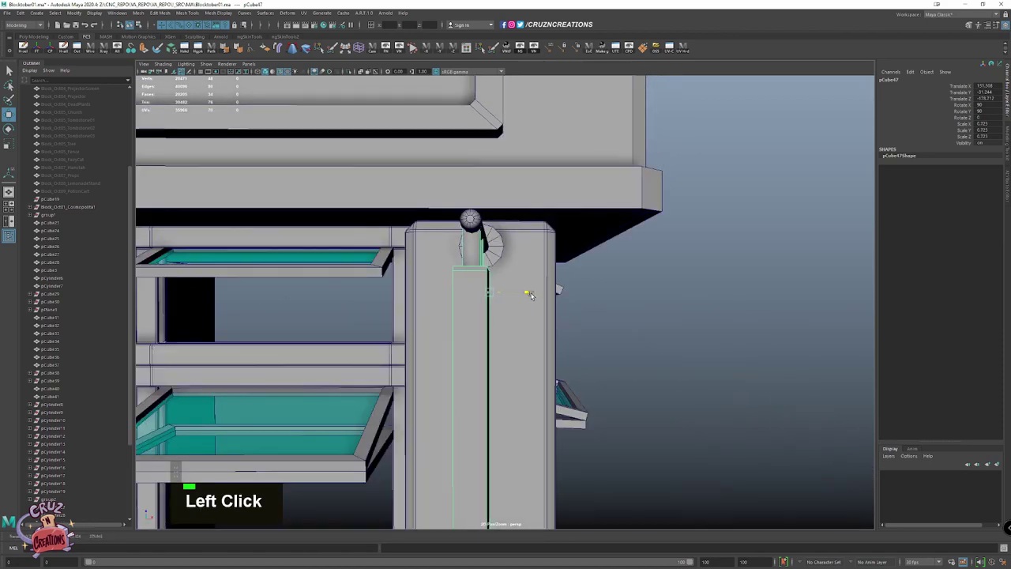
Move the sign's hanger posts up under the arm end and frame the whole stall
{"action": "right_click", "coordinate": [479, 310]}
{"action": "left_click", "coordinate": [467, 230]}
{"action": "left_click", "coordinate": [498, 247]}
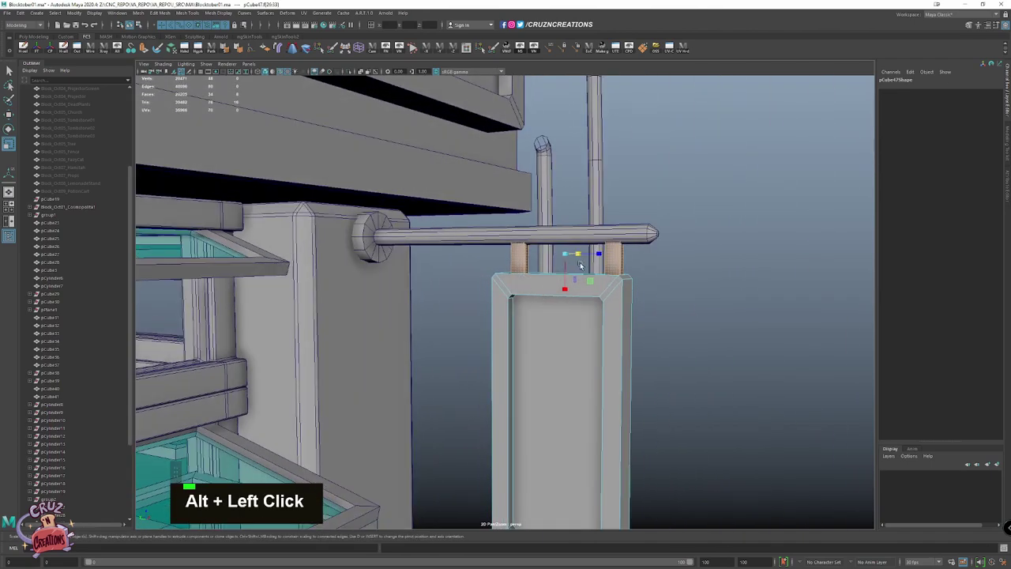
{"action": "scroll", "scroll_direction": "down", "scroll_amount": 3}
{"action": "key", "text": "w"}
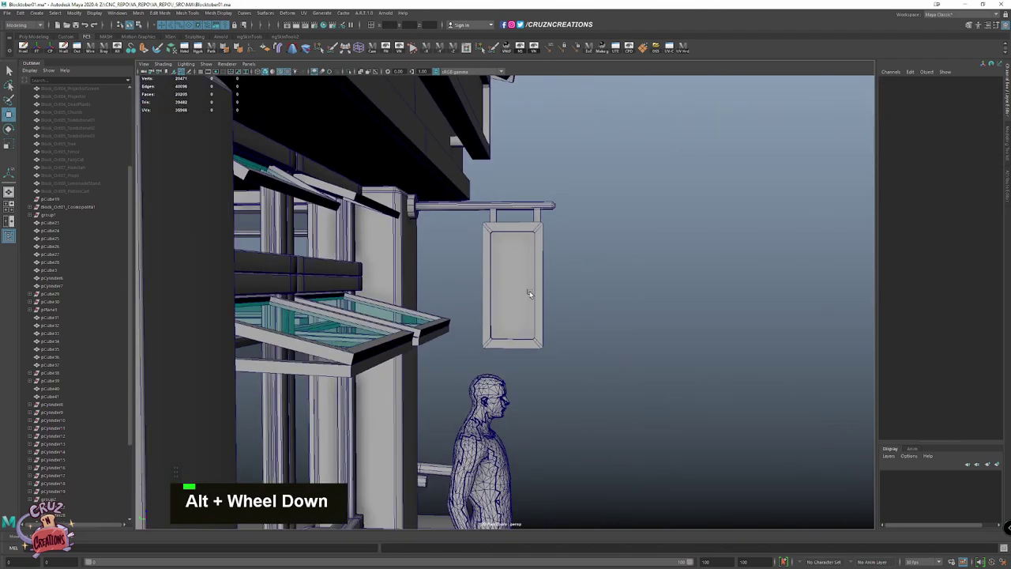
{"action": "scroll", "scroll_direction": "down", "scroll_amount": 3}
{"action": "scroll", "scroll_direction": "down", "scroll_amount": 3}
{"action": "left_click", "coordinate": [596, 324]}
{"action": "double_click", "coordinate": [789, 336]}
Select the drainpipe and move it against the stall's front corner
{"action": "key", "text": "w"}
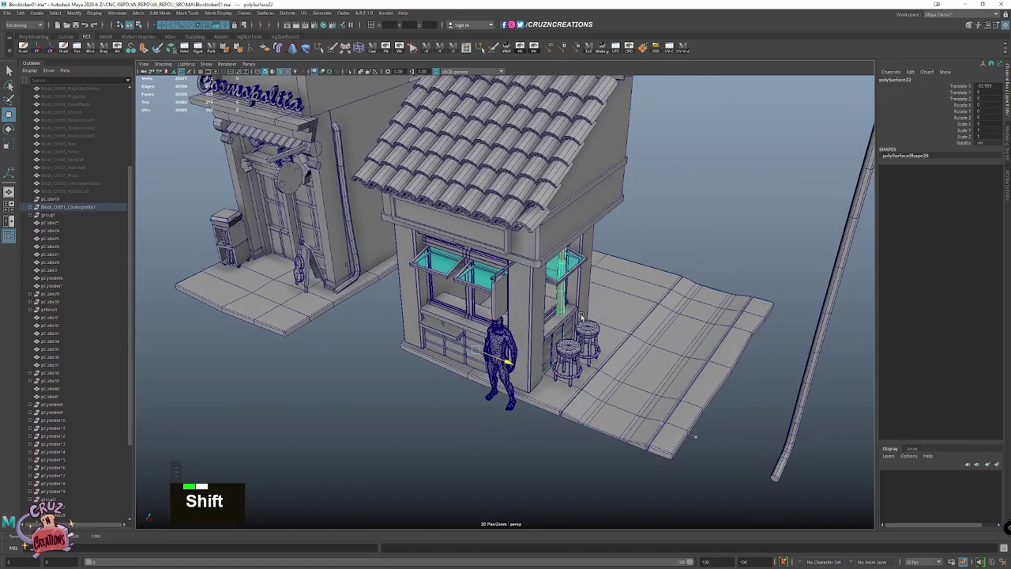
{"action": "left_click", "coordinate": [563, 312]}
{"action": "scroll", "scroll_direction": "up", "scroll_amount": 3}
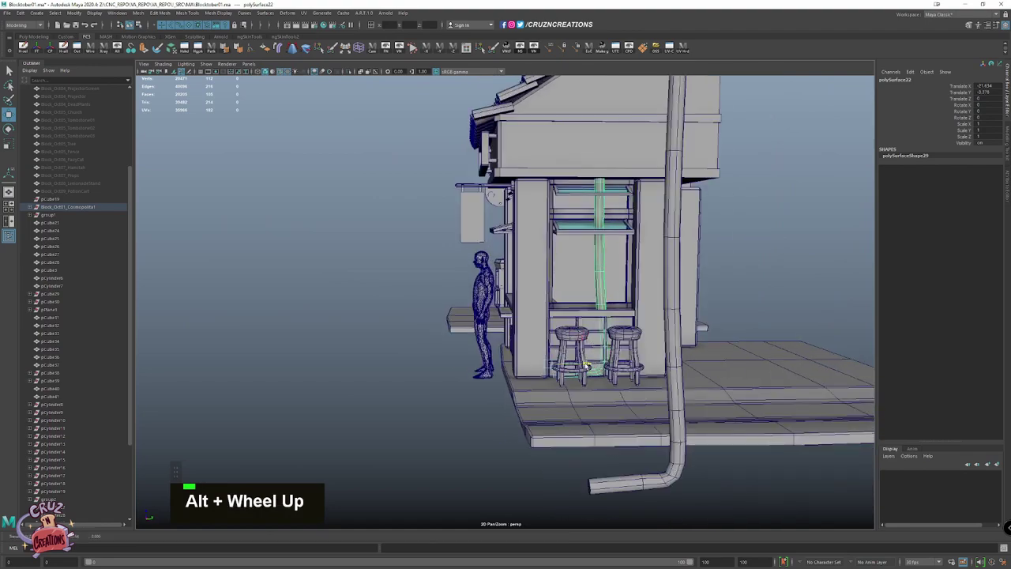
{"action": "left_click", "coordinate": [535, 368]}
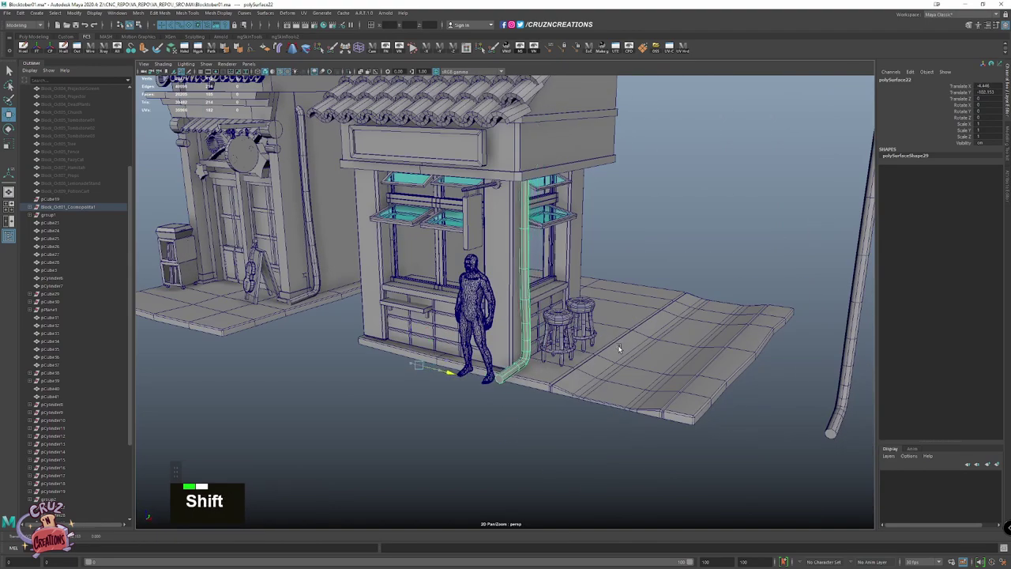
{"action": "left_click", "coordinate": [628, 347]}
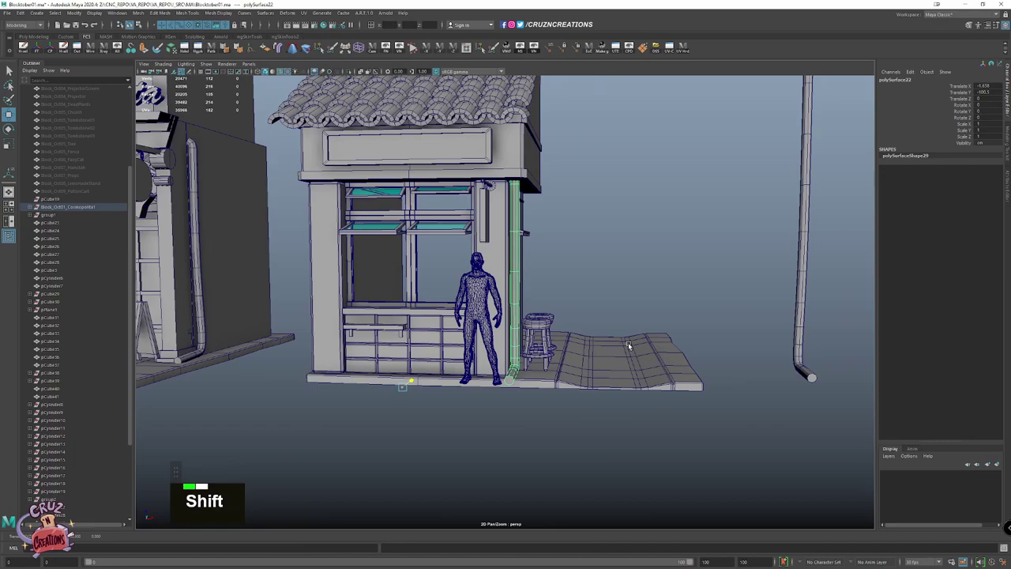
{"action": "left_click", "coordinate": [519, 356]}
{"action": "scroll", "scroll_direction": "up", "scroll_amount": 3}
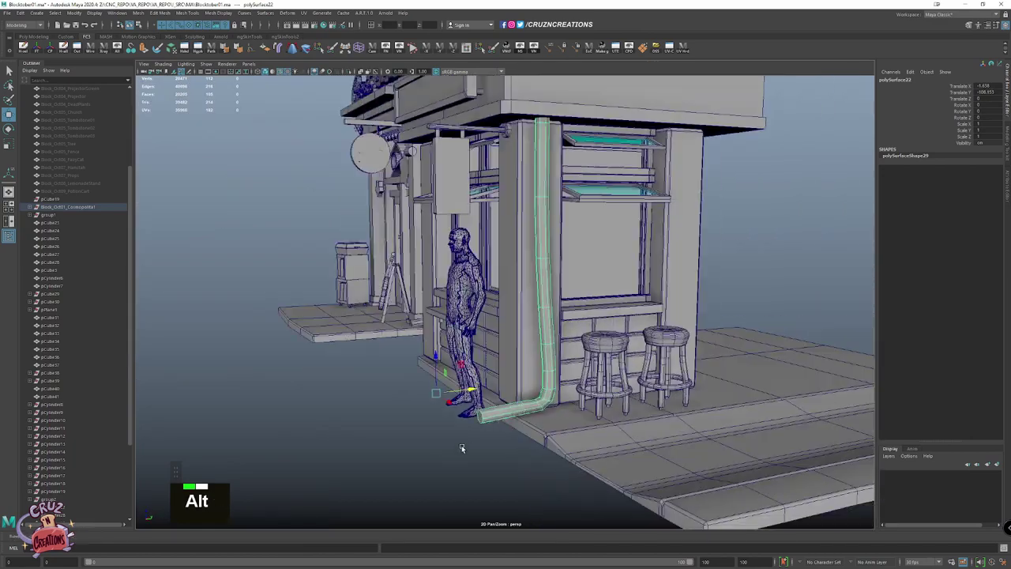
{"action": "scroll", "scroll_direction": "up", "scroll_amount": 3}
Adjust the drainpipe's placement so it runs down the corner to the pavement
{"action": "left_click", "coordinate": [505, 342]}
{"action": "key", "text": "alt+w"}
{"action": "scroll", "scroll_direction": "up", "scroll_amount": 3}
{"action": "left_click", "coordinate": [567, 308]}
{"action": "scroll", "scroll_direction": "down", "scroll_amount": 3}
{"action": "left_click", "coordinate": [522, 302]}
{"action": "scroll", "scroll_direction": "down", "scroll_amount": 3}
{"action": "scroll", "scroll_direction": "down", "scroll_amount": 3}
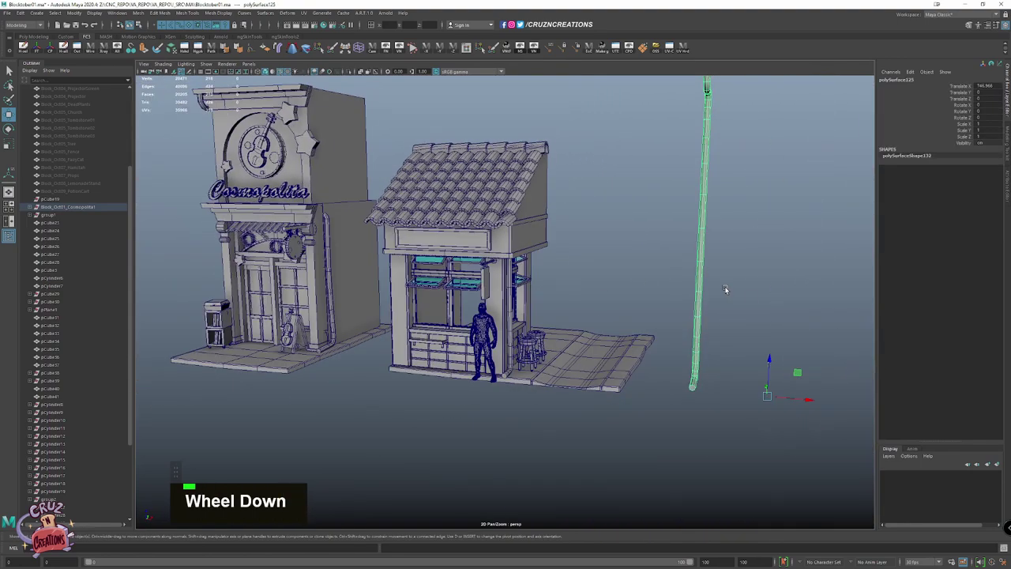
Select the second drainpipe to reposition it along the side wall
{"action": "left_click", "coordinate": [666, 304]}
{"action": "left_click", "coordinate": [664, 306]}
{"action": "scroll", "scroll_direction": "up", "scroll_amount": 3}
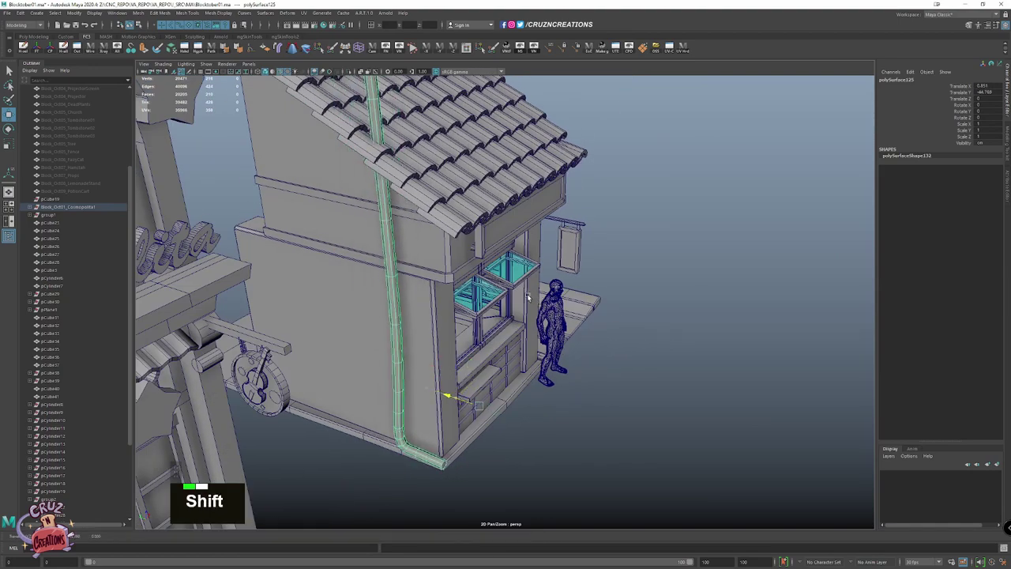
In vertex mode, move the drainpipe's top vertices onto the roof edge to form the bend
{"action": "scroll", "scroll_direction": "down", "scroll_amount": 3}
{"action": "scroll", "scroll_direction": "up", "scroll_amount": 3}
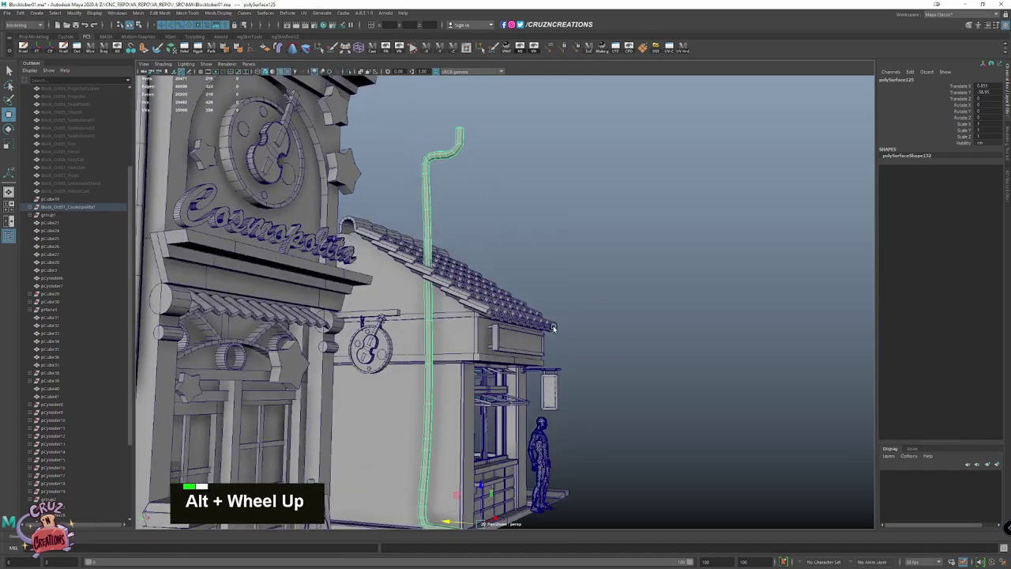
{"action": "right_click", "coordinate": [505, 198]}
{"action": "left_click", "coordinate": [401, 223]}
{"action": "key", "text": "w"}
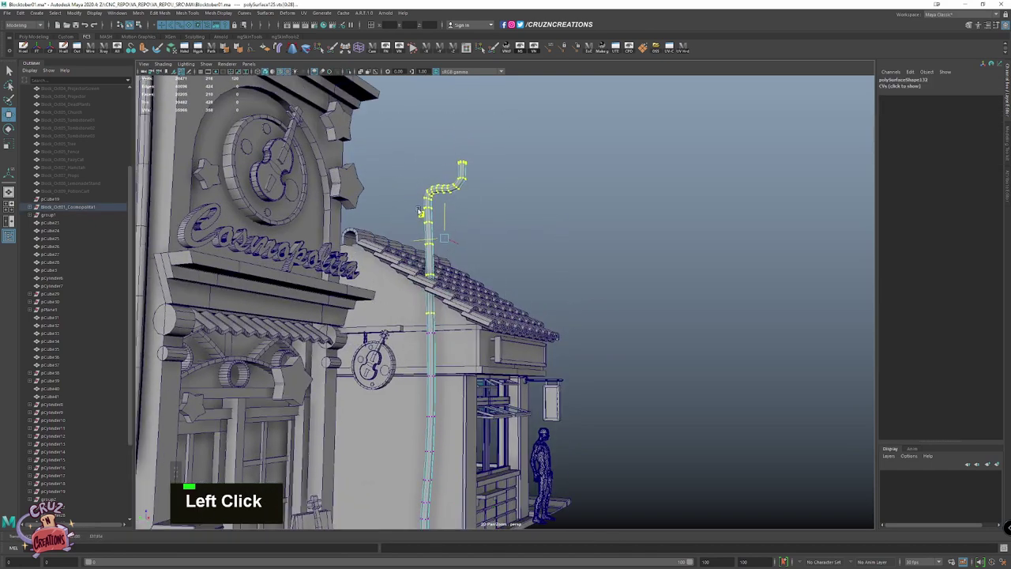
{"action": "left_click", "coordinate": [428, 330]}
{"action": "key", "text": "e"}
{"action": "left_click", "coordinate": [471, 222]}
{"action": "key", "text": "w"}
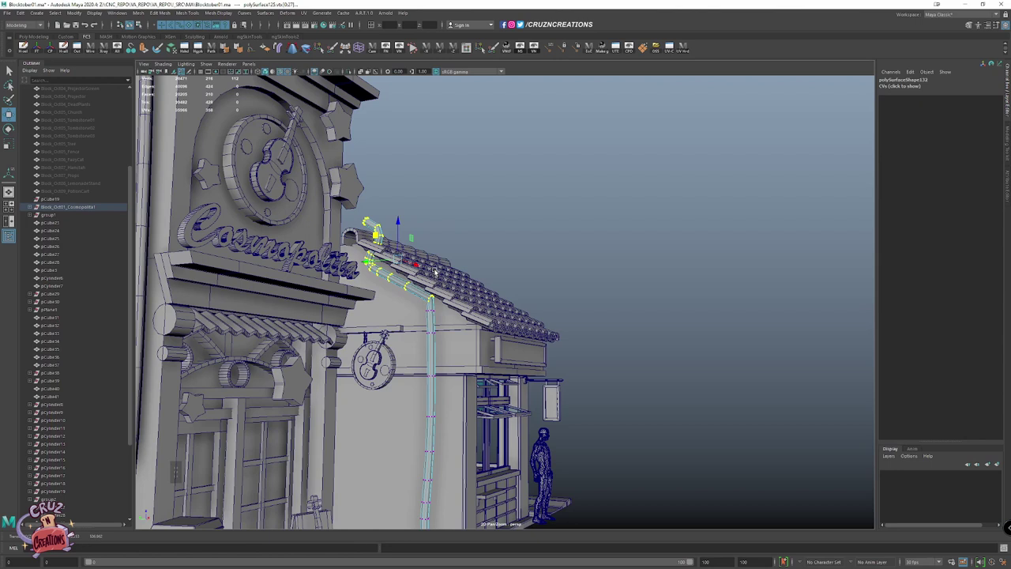
Delete unneeded vertices at the pipe's top and refocus on the bend
{"action": "right_click", "coordinate": [492, 232]}
{"action": "left_click", "coordinate": [309, 390]}
{"action": "key", "text": "Delete"}
{"action": "scroll", "scroll_direction": "up", "scroll_amount": 3}
{"action": "right_click", "coordinate": [420, 280]}
{"action": "left_click", "coordinate": [426, 286]}
{"action": "key", "text": "f"}
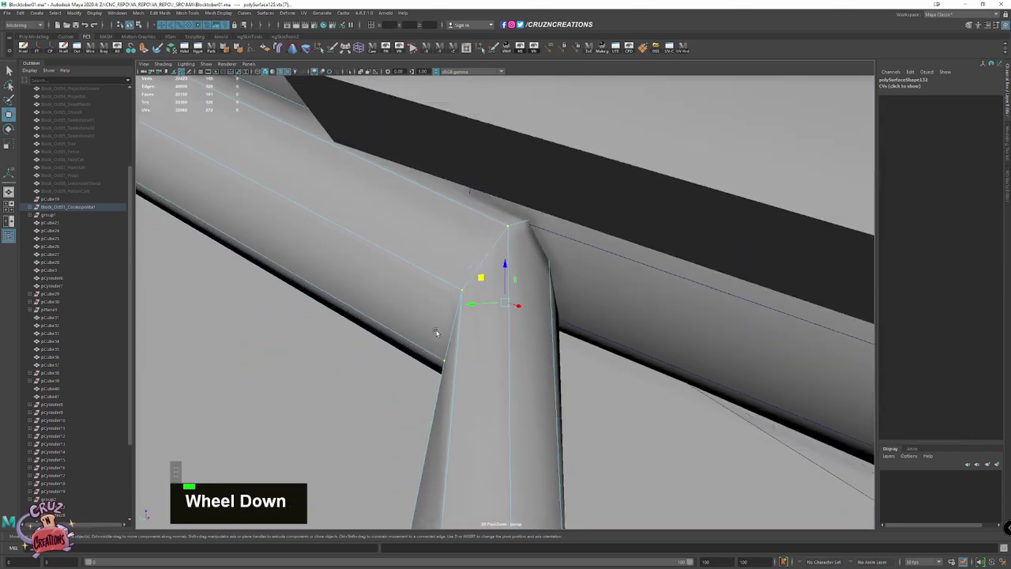
{"action": "scroll", "scroll_direction": "down", "scroll_amount": 3}
Select the bend's corner components and save the scene
{"action": "left_click", "coordinate": [476, 279]}
{"action": "right_click", "coordinate": [481, 268]}
{"action": "left_click", "coordinate": [486, 259]}
{"action": "key", "text": "ctrl+s"}
{"action": "scroll", "scroll_direction": "down", "scroll_amount": 3}
{"action": "left_click", "coordinate": [516, 298]}
{"action": "left_click", "coordinate": [505, 309]}
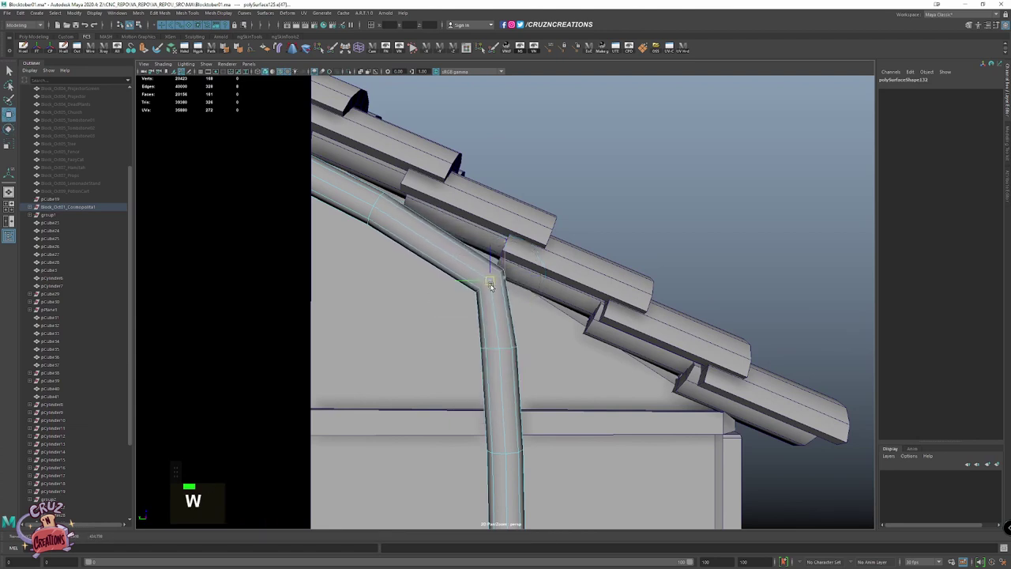
Bevel the edges at the pipe's bend into a rounded elbow and return to object mode
{"action": "right_click", "coordinate": [565, 293]}
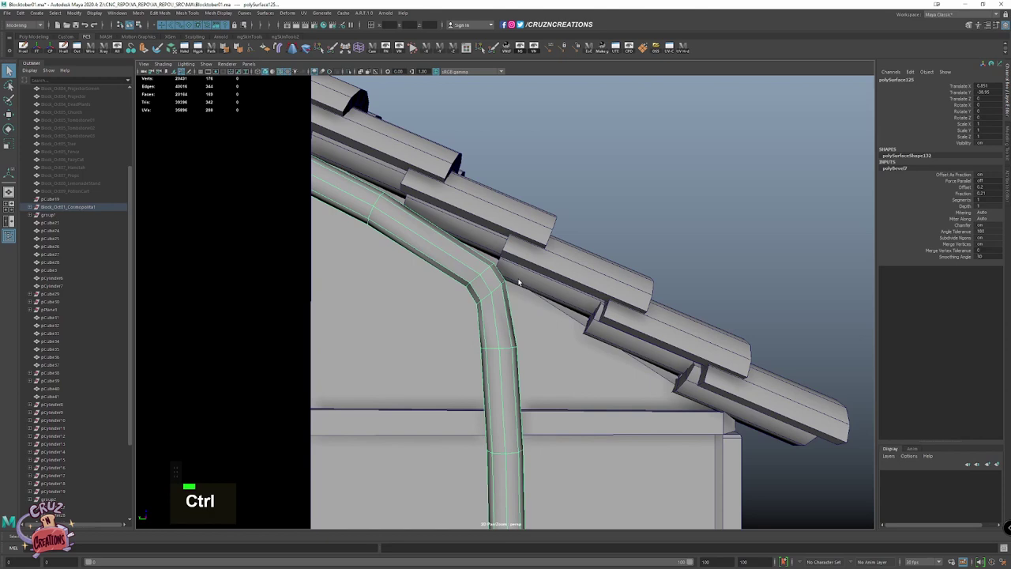
{"action": "right_click", "coordinate": [400, 205]}
{"action": "left_click", "coordinate": [524, 295]}
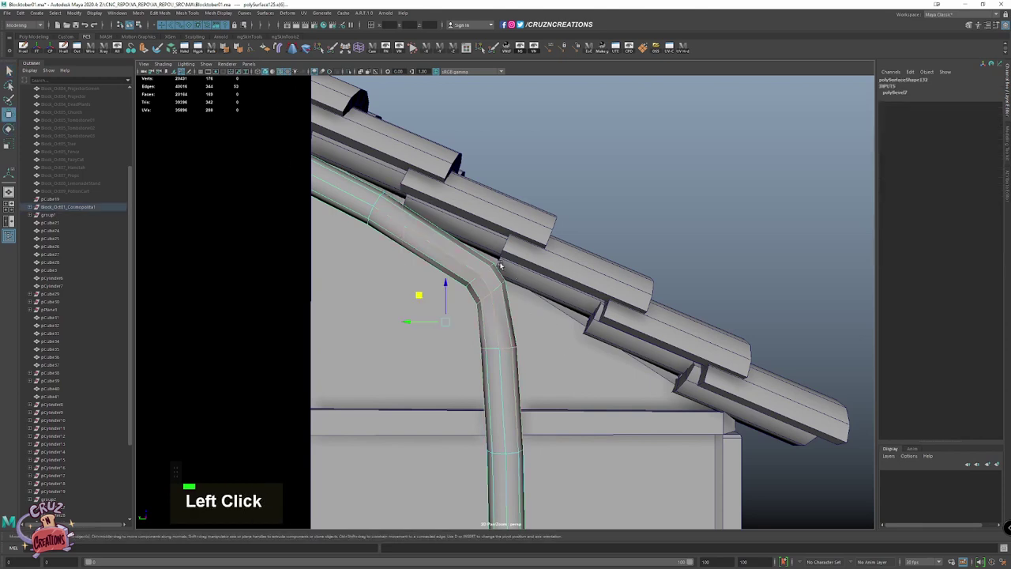
{"action": "right_click", "coordinate": [504, 260]}
{"action": "right_click", "coordinate": [540, 276]}
{"action": "left_click", "coordinate": [562, 247]}
{"action": "scroll", "scroll_direction": "down", "scroll_amount": 3}
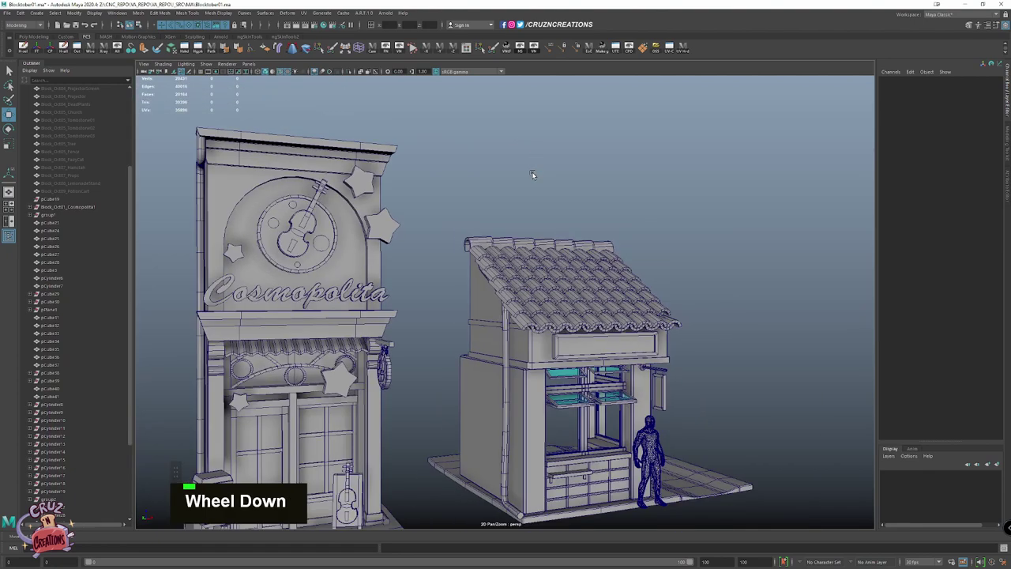
Move the edge vertices of the box under the stall roof to fit the structure
{"action": "left_click", "coordinate": [554, 275]}
{"action": "left_click", "coordinate": [402, 325]}
{"action": "left_click", "coordinate": [389, 330]}
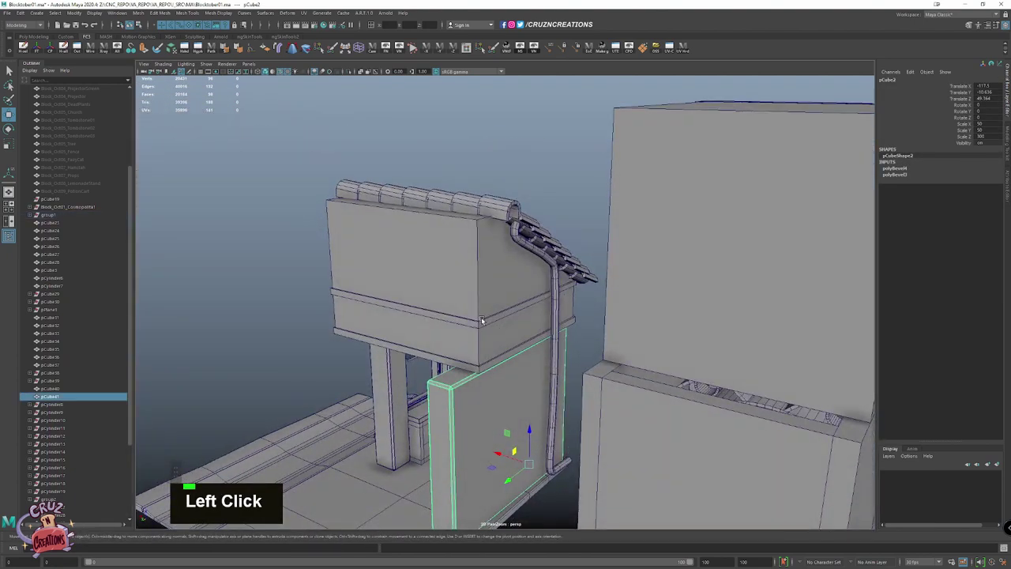
{"action": "left_click", "coordinate": [485, 300]}
{"action": "left_click", "coordinate": [573, 301]}
{"action": "left_click", "coordinate": [547, 281]}
{"action": "left_click", "coordinate": [680, 228]}
{"action": "key", "text": "ctrl+shift+h"}
{"action": "scroll", "scroll_direction": "up", "scroll_amount": 3}
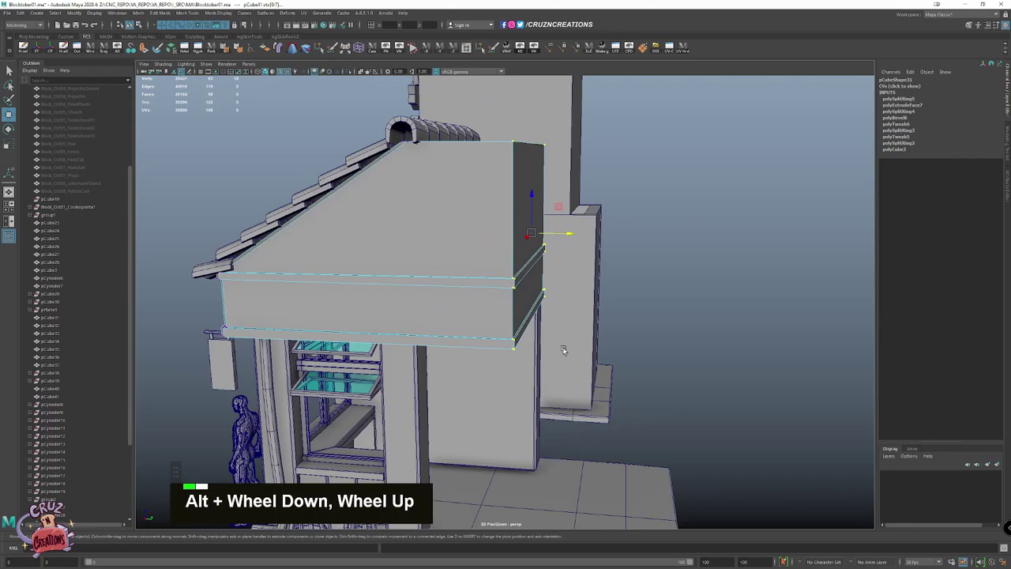
{"action": "scroll", "scroll_direction": "down", "scroll_amount": 3}
{"action": "left_click", "coordinate": [523, 304]}
{"action": "left_click", "coordinate": [552, 313]}
Reshape the long side wall panel's vertices so it sits flush at the stall's rear corner
{"action": "left_click", "coordinate": [541, 320]}
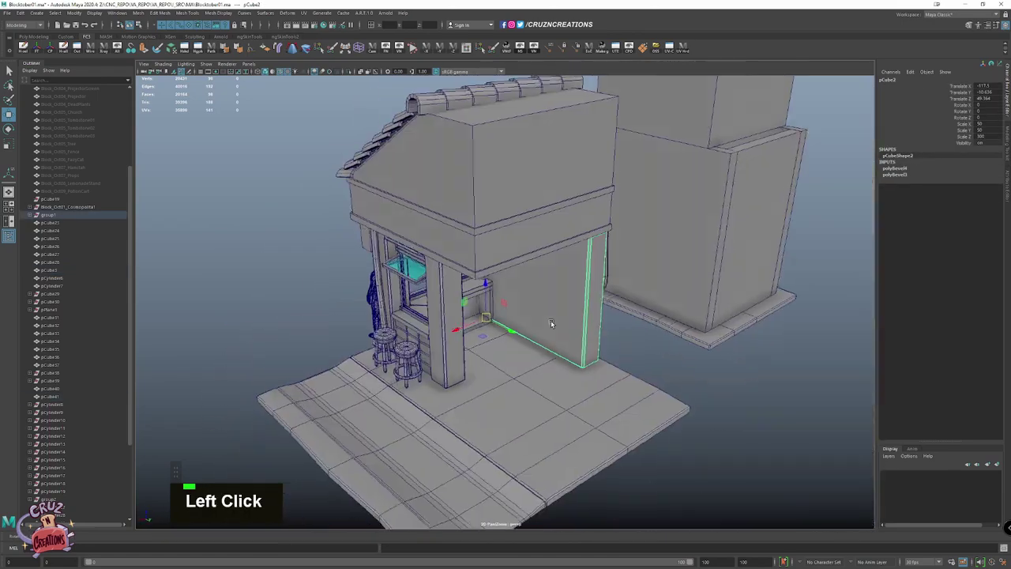
{"action": "left_click", "coordinate": [527, 328]}
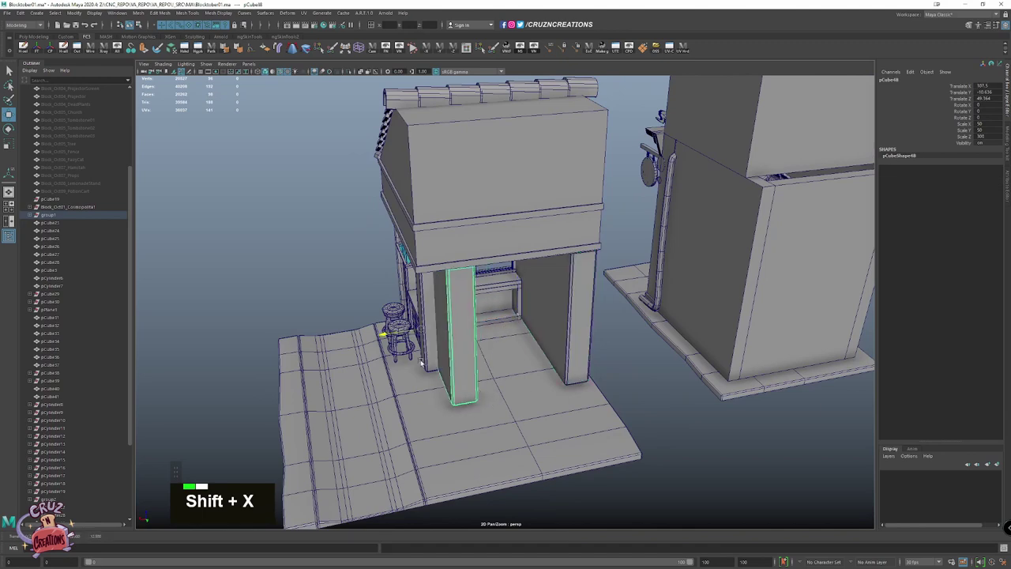
{"action": "left_click", "coordinate": [471, 365]}
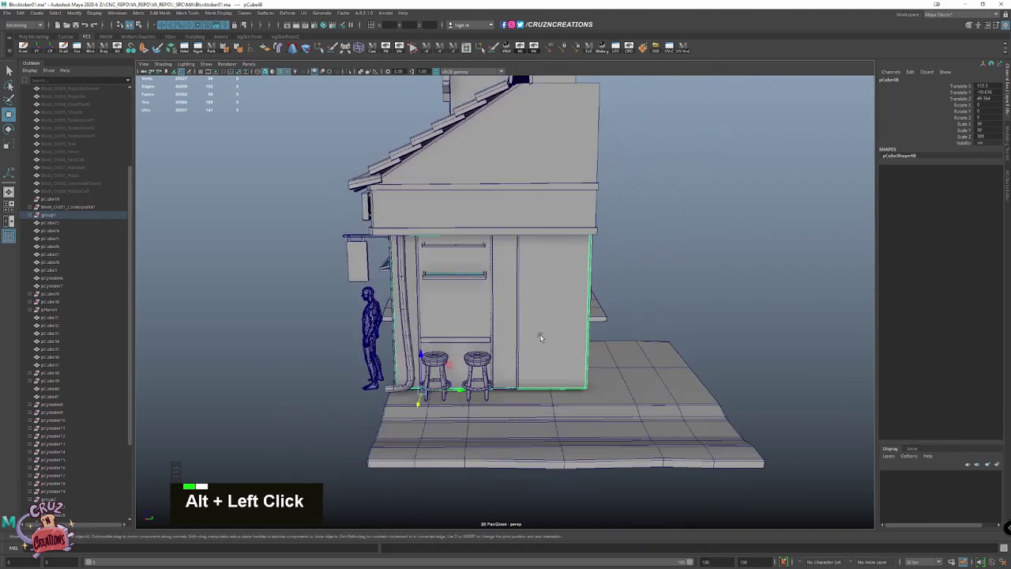
{"action": "right_click", "coordinate": [514, 313]}
{"action": "left_click", "coordinate": [418, 321]}
{"action": "key", "text": "shift+x"}
{"action": "scroll", "scroll_direction": "up", "scroll_amount": 3}
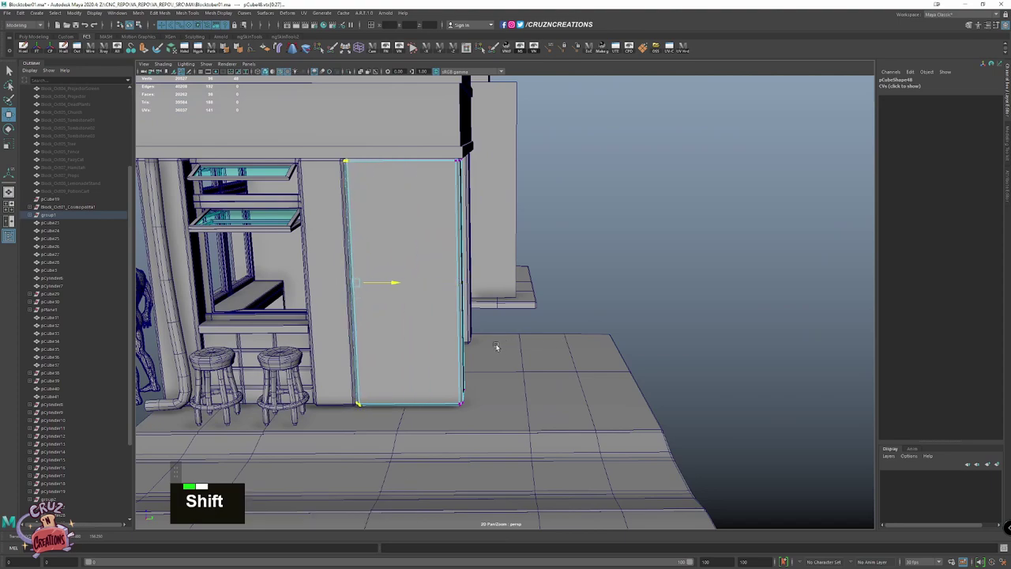
{"action": "left_click", "coordinate": [408, 345]}
{"action": "left_click", "coordinate": [248, 259]}
{"action": "scroll", "scroll_direction": "down", "scroll_amount": 3}
{"action": "left_click", "coordinate": [461, 306]}
{"action": "left_click", "coordinate": [620, 299]}
{"action": "scroll", "scroll_direction": "down", "scroll_amount": 3}
{"action": "left_click", "coordinate": [555, 307]}
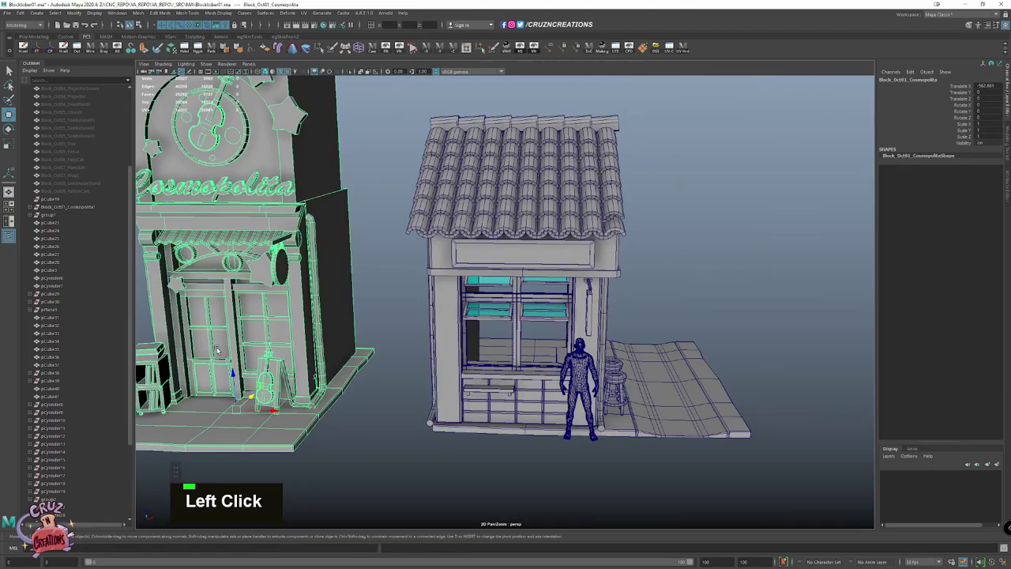
Duplicate the music shop building, rotate the copy 180 degrees on Z and move it aside
{"action": "key", "text": "e"}
{"action": "left_click", "coordinate": [258, 419]}
{"action": "key", "text": "z"}
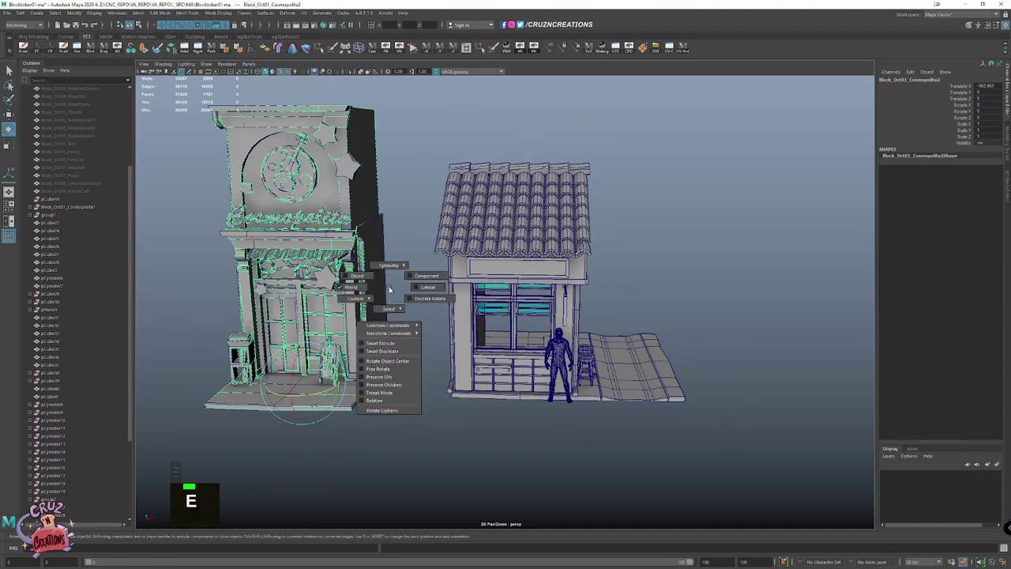
{"action": "left_click", "coordinate": [416, 312]}
{"action": "scroll", "scroll_direction": "down", "scroll_amount": 3}
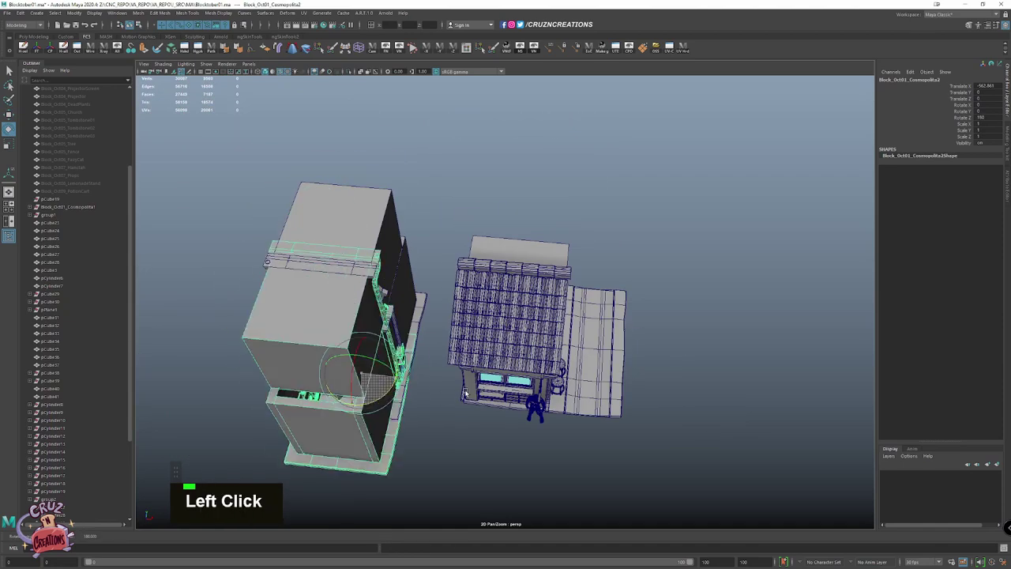
{"action": "key", "text": "w"}
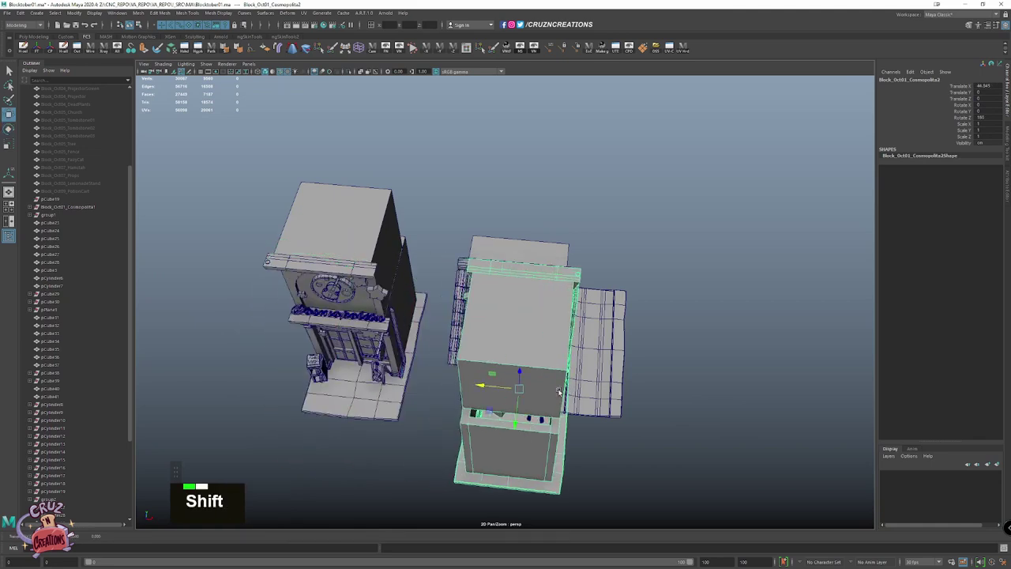
{"action": "key", "text": "alt+h"}
{"action": "key", "text": "f"}
{"action": "key", "text": "alt+Tab"}
{"action": "key", "text": "Tab"}
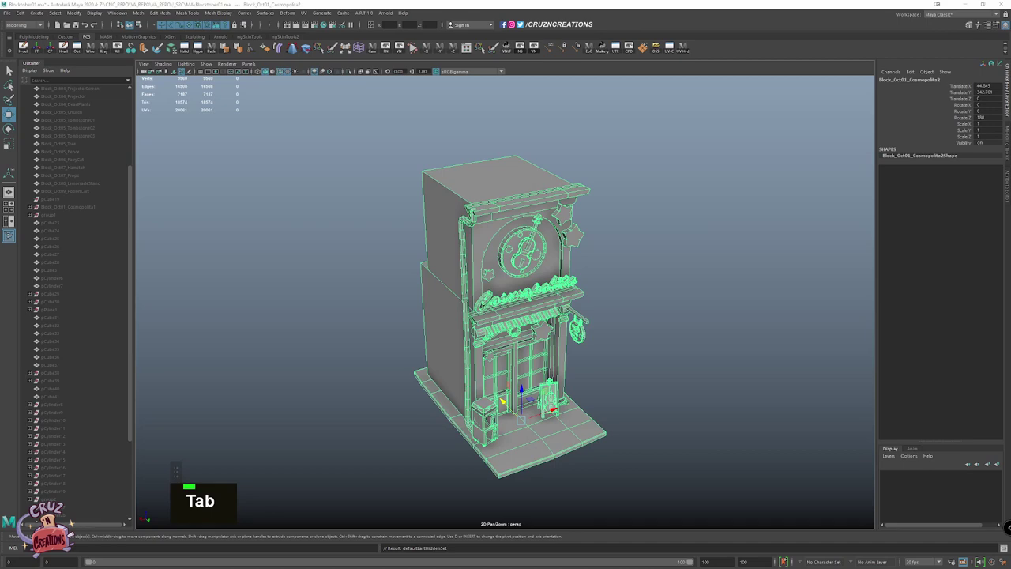
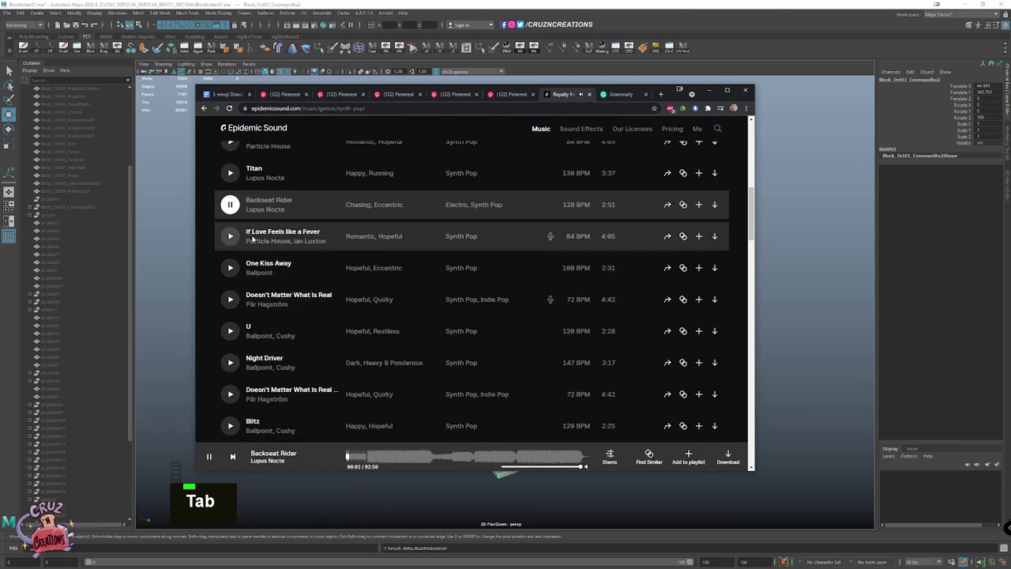
Switch Epidemic Sound to the House genre with Flee the Night playing, back in Maya
{"action": "scroll", "scroll_direction": "down", "scroll_amount": 3}
{"action": "key", "text": "Tab"}
{"action": "scroll", "scroll_direction": "down", "scroll_amount": 3}
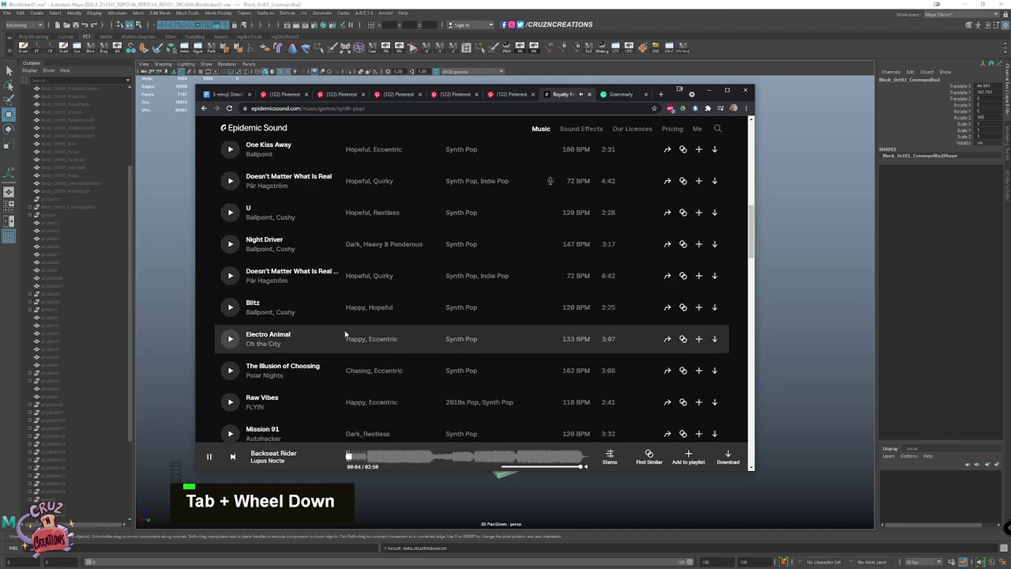
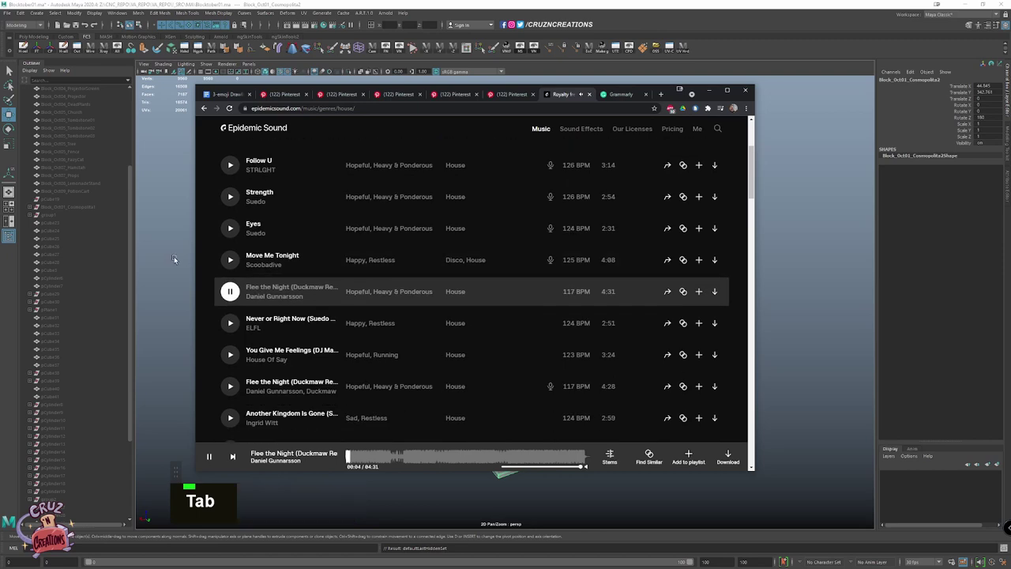
{"action": "left_click", "coordinate": [478, 297]}
Select all faces of the shop's left door and separate it into its own piece
{"action": "key", "text": "Tab"}
{"action": "key", "text": "alt+Tab"}
{"action": "scroll", "scroll_direction": "up", "scroll_amount": 3}
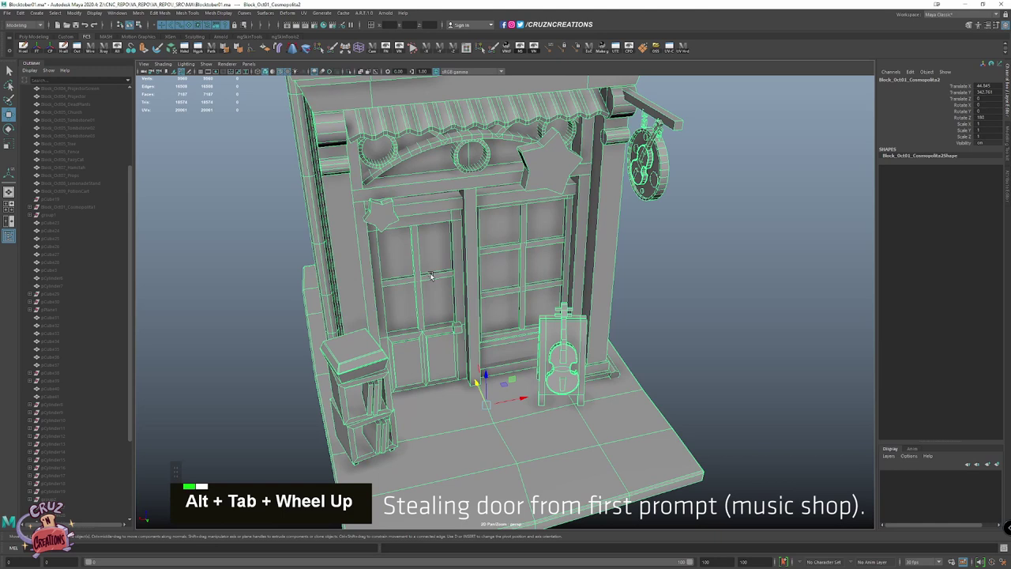
{"action": "key", "text": "Tab"}
{"action": "left_click", "coordinate": [461, 328]}
{"action": "key", "text": "shift+Tab"}
{"action": "left_click", "coordinate": [441, 345]}
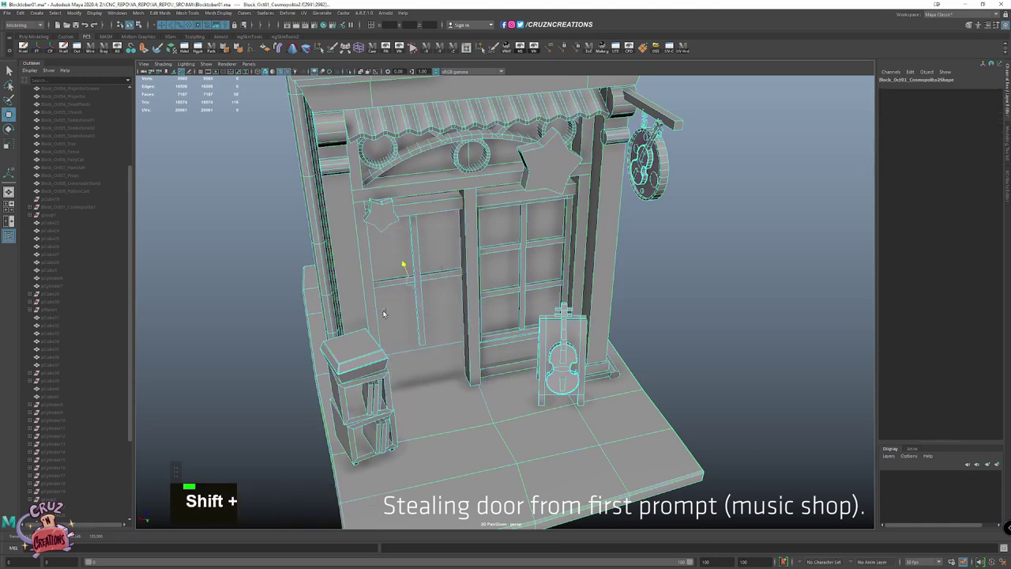
{"action": "key", "text": "shift+Tab"}
{"action": "left_click", "coordinate": [416, 235]}
{"action": "key", "text": "shift+Tab"}
{"action": "left_click", "coordinate": [435, 240]}
{"action": "key", "text": "z"}
{"action": "scroll", "scroll_direction": "down", "scroll_amount": 3}
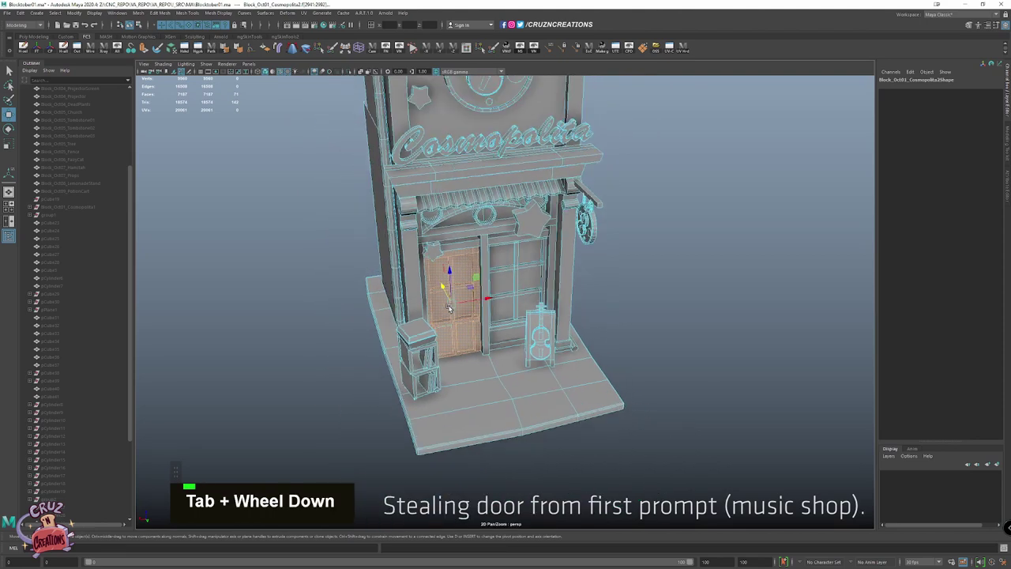
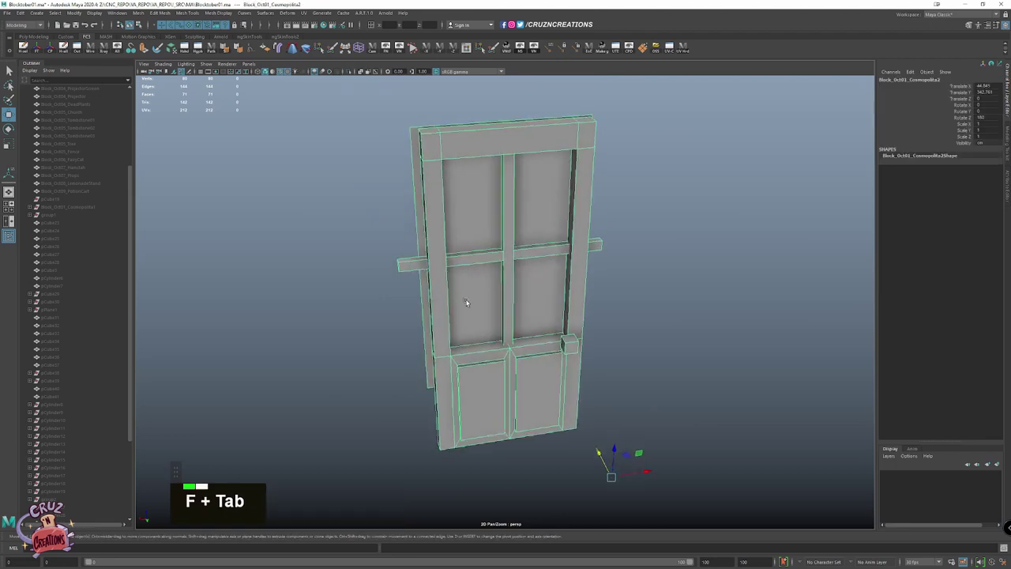
Assign the existing teal Glass material to the door's window panes
{"action": "key", "text": "Tab"}
{"action": "right_click", "coordinate": [479, 309]}
{"action": "double_click", "coordinate": [498, 238]}
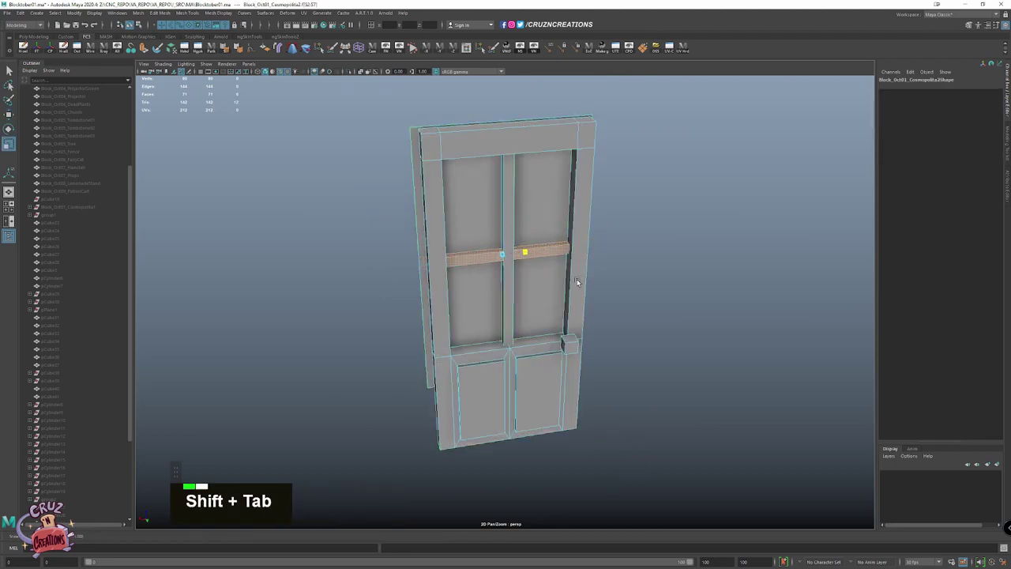
{"action": "key", "text": "Tab"}
{"action": "right_click", "coordinate": [554, 267]}
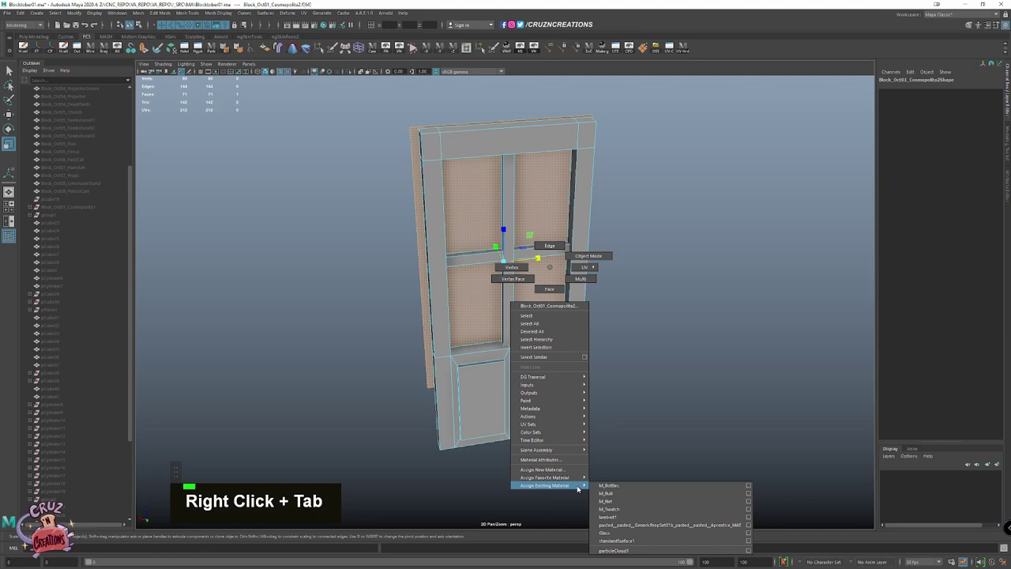
{"action": "key", "text": "Tab"}
{"action": "left_click", "coordinate": [534, 412]}
{"action": "left_click", "coordinate": [521, 344]}
{"action": "left_click", "coordinate": [574, 313]}
{"action": "left_click", "coordinate": [571, 308]}
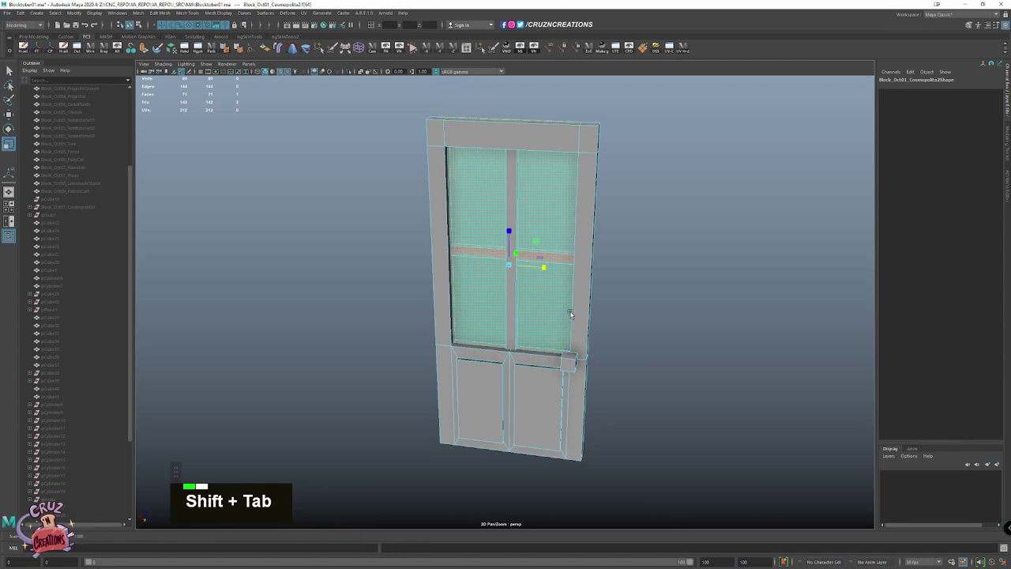
Move the separated door over to the ramen stall's opening
{"action": "key", "text": "Tab"}
{"action": "key", "text": "w"}
{"action": "left_click", "coordinate": [512, 212]}
{"action": "left_click", "coordinate": [511, 214]}
{"action": "double_click", "coordinate": [512, 217]}
{"action": "scroll", "scroll_direction": "up", "scroll_amount": 3}
{"action": "key", "text": "alt+Tab"}
{"action": "left_click", "coordinate": [520, 196]}
{"action": "key", "text": "shift+Tab"}
{"action": "left_click", "coordinate": [545, 220]}
{"action": "left_click", "coordinate": [552, 263]}
{"action": "key", "text": "Tab"}
Nudge the door into place beside the stall's corner pillar
{"action": "left_click", "coordinate": [556, 242]}
{"action": "key", "text": "Tab"}
{"action": "left_click", "coordinate": [527, 200]}
{"action": "key", "text": "Tab"}
{"action": "left_click", "coordinate": [553, 235]}
{"action": "key", "text": "Tab"}
{"action": "left_click", "coordinate": [560, 242]}
{"action": "scroll", "scroll_direction": "down", "scroll_amount": 3}
{"action": "key", "text": "alt+`"}
{"action": "scroll", "scroll_direction": "down", "scroll_amount": 3}
{"action": "key", "text": "v"}
{"action": "key", "text": "Tab"}
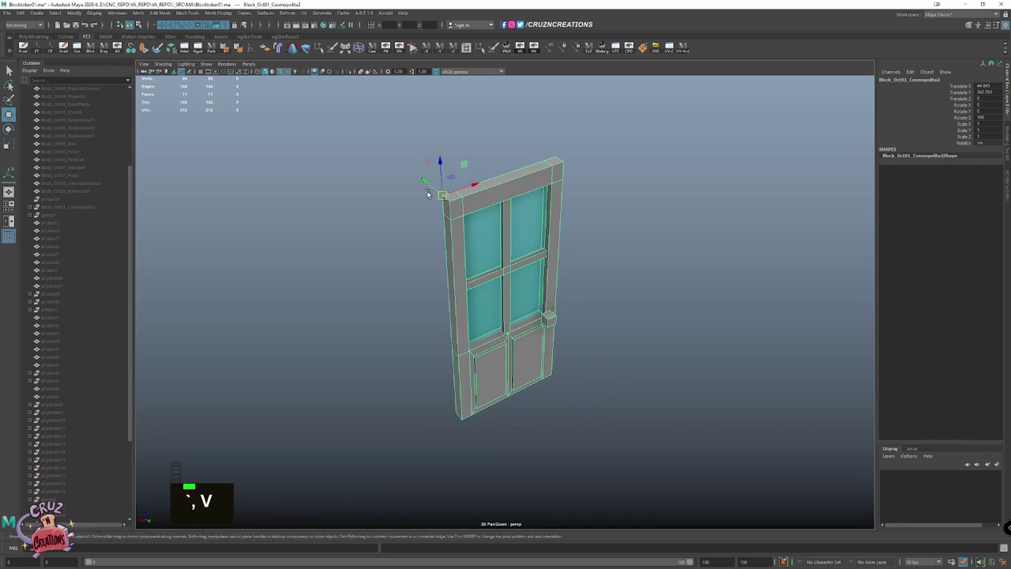
{"action": "key", "text": "Tab"}
Select the flat panel beside the stall's glazed side door
{"action": "scroll", "scroll_direction": "down", "scroll_amount": 3}
{"action": "scroll", "scroll_direction": "down", "scroll_amount": 3}
{"action": "left_click", "coordinate": [336, 278]}
{"action": "left_click", "coordinate": [306, 269]}
{"action": "key", "text": "ctrl+shift+Tab"}
{"action": "scroll", "scroll_direction": "down", "scroll_amount": 3}
{"action": "key", "text": "alt+Tab"}
{"action": "key", "text": "alt+space"}
{"action": "scroll", "scroll_direction": "up", "scroll_amount": 3}
{"action": "key", "text": "shift+Tab"}
{"action": "key", "text": "Tab"}
{"action": "key", "text": "alt+Tab"}
{"action": "left_click", "coordinate": [507, 361]}
{"action": "key", "text": "alt+Tab"}
Scale the door panel with the manipulator to fit beside the door
{"action": "key", "text": "shift+x"}
{"action": "key", "text": "shift+Tab"}
{"action": "key", "text": "Tab"}
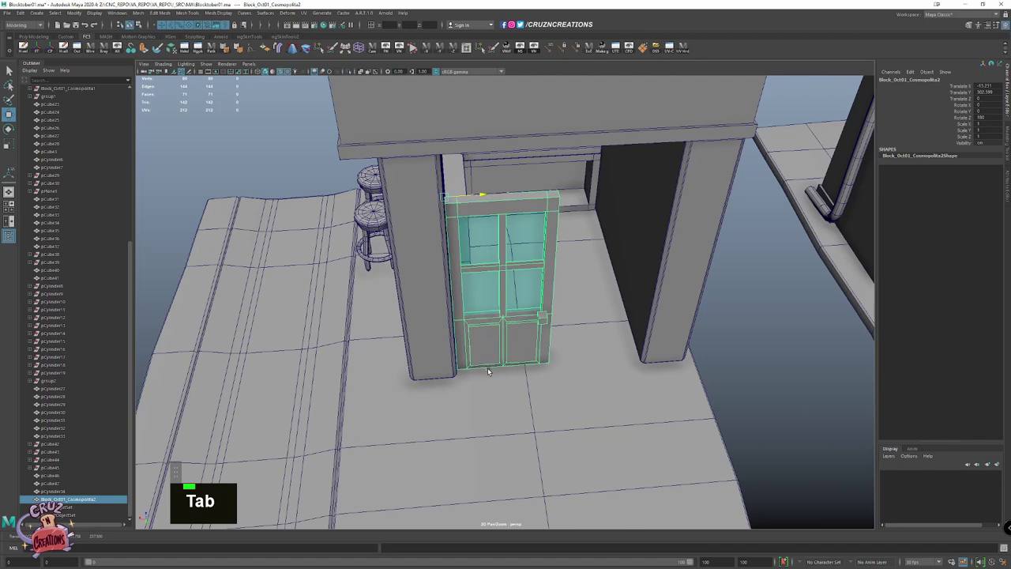
{"action": "key", "text": "alt+Tab"}
{"action": "double_click", "coordinate": [494, 354]}
{"action": "key", "text": "alt+Tab"}
{"action": "left_click", "coordinate": [439, 294]}
{"action": "key", "text": "alt+Tab"}
{"action": "key", "text": "alt+Tab"}
Move the reshaped panel into place against the side door
{"action": "key", "text": "shift+Tab"}
{"action": "key", "text": "shift+d"}
{"action": "left_click", "coordinate": [426, 341]}
{"action": "key", "text": "Tab"}
{"action": "left_click", "coordinate": [56, 49]}
{"action": "left_click", "coordinate": [432, 283]}
{"action": "key", "text": "Tab"}
{"action": "key", "text": "shift+Tab"}
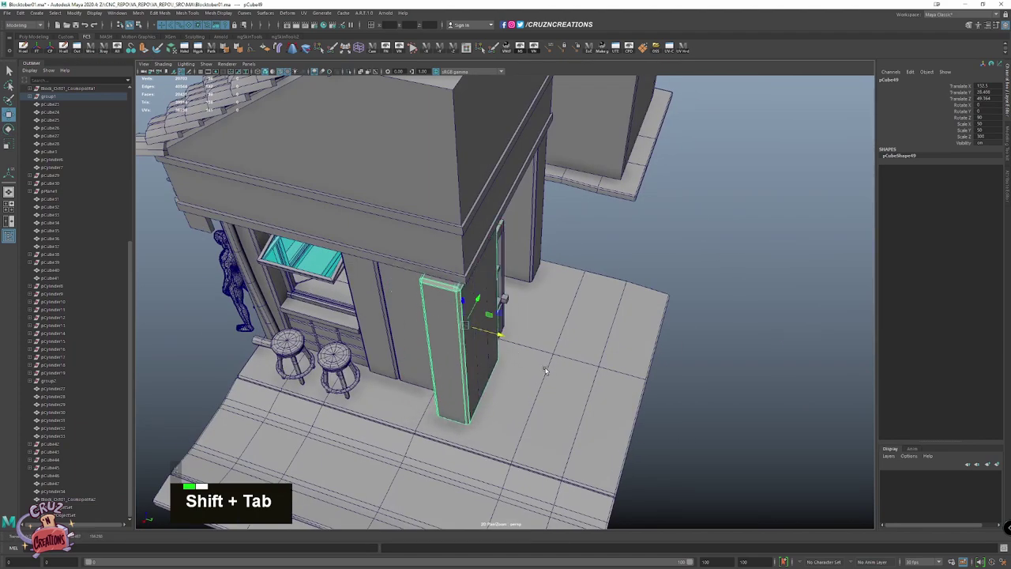
Select the window awning frame above the new door
{"action": "key", "text": "alt+w"}
{"action": "key", "text": "alt+Tab"}
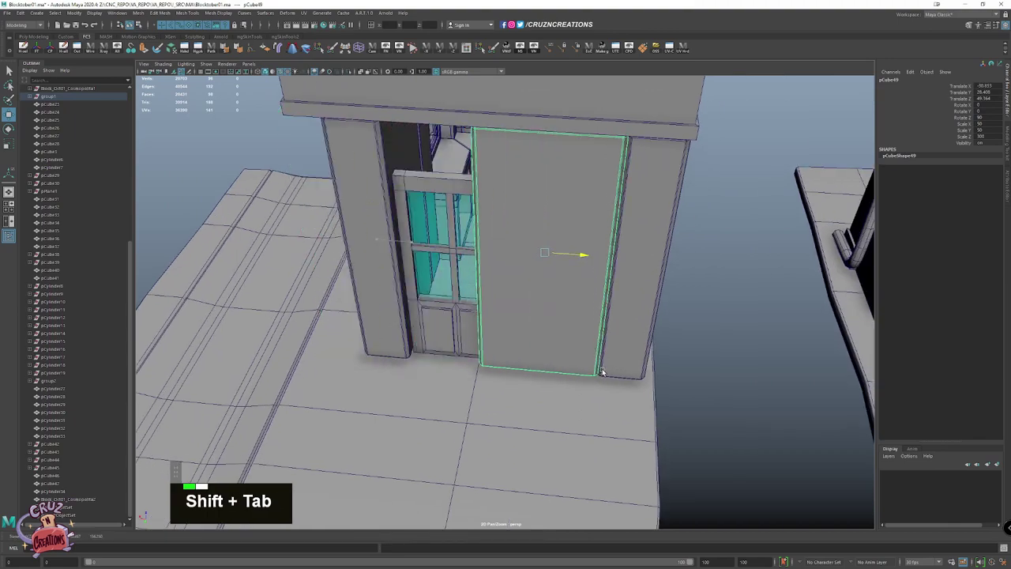
{"action": "key", "text": "Tab"}
{"action": "left_click", "coordinate": [394, 326]}
{"action": "key", "text": "Tab"}
{"action": "left_click", "coordinate": [500, 231]}
{"action": "scroll", "scroll_direction": "up", "scroll_amount": 3}
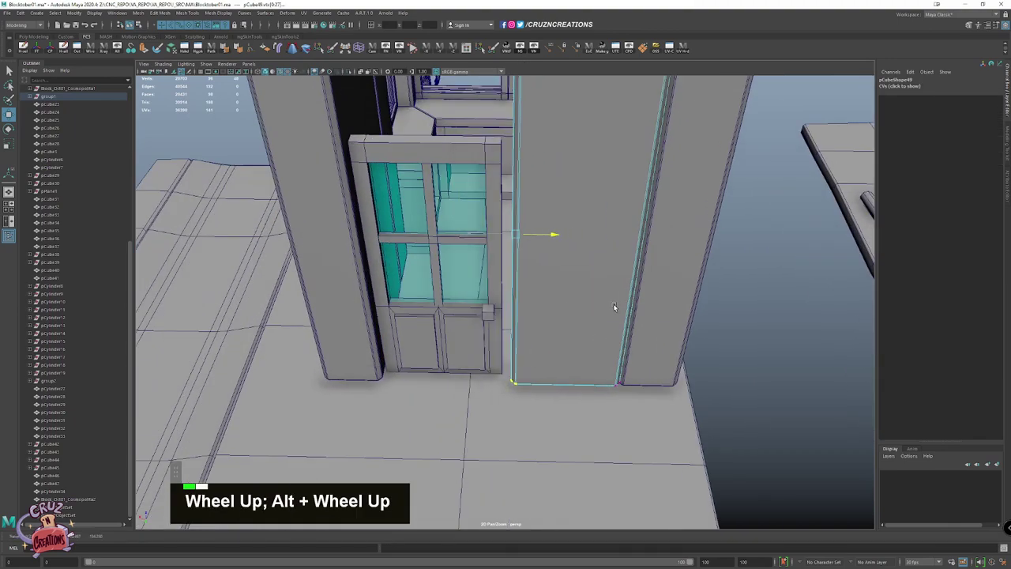
{"action": "scroll", "scroll_direction": "down", "scroll_amount": 3}
{"action": "scroll", "scroll_direction": "down", "scroll_amount": 3}
{"action": "scroll", "scroll_direction": "up", "scroll_amount": 3}
Isolate the awning frame on its own in the four-panel layout
{"action": "key", "text": "Tab"}
{"action": "left_click", "coordinate": [477, 157]}
{"action": "key", "text": "Tab"}
{"action": "key", "text": "shift+Tab"}
{"action": "left_click", "coordinate": [454, 176]}
{"action": "scroll", "scroll_direction": "down", "scroll_amount": 3}
{"action": "left_click", "coordinate": [463, 264]}
{"action": "key", "text": "alt+l"}
{"action": "key", "text": "shift+Tab"}
{"action": "key", "text": "space"}
Reshape the awning frame by moving its vertices
{"action": "key", "text": "shift+d"}
{"action": "left_click", "coordinate": [468, 257]}
{"action": "key", "text": "Tab"}
{"action": "key", "text": "shift+Tab"}
{"action": "key", "text": "alt+Tab"}
{"action": "key", "text": "Tab"}
{"action": "left_click", "coordinate": [521, 354]}
{"action": "key", "text": "Tab"}
{"action": "scroll", "scroll_direction": "down", "scroll_amount": 3}
{"action": "left_click", "coordinate": [456, 260]}
{"action": "key", "text": "shift+Tab"}
{"action": "scroll", "scroll_direction": "down", "scroll_amount": 3}
{"action": "left_click", "coordinate": [375, 306]}
{"action": "key", "text": "alt+Tab"}
Adjust the remaining frame vertices and frame the result in view
{"action": "left_click", "coordinate": [358, 321]}
{"action": "left_click", "coordinate": [341, 319]}
{"action": "scroll", "scroll_direction": "down", "scroll_amount": 3}
{"action": "key", "text": "Tab"}
{"action": "scroll", "scroll_direction": "up", "scroll_amount": 3}
{"action": "key", "text": "Tab"}
{"action": "left_click", "coordinate": [443, 226]}
{"action": "left_click", "coordinate": [453, 253]}
{"action": "key", "text": "alt+Tab"}
{"action": "key", "text": "Tab"}
{"action": "key", "text": "f"}
{"action": "scroll", "scroll_direction": "down", "scroll_amount": 3}
{"action": "key", "text": "Tab"}
{"action": "left_click", "coordinate": [235, 364]}
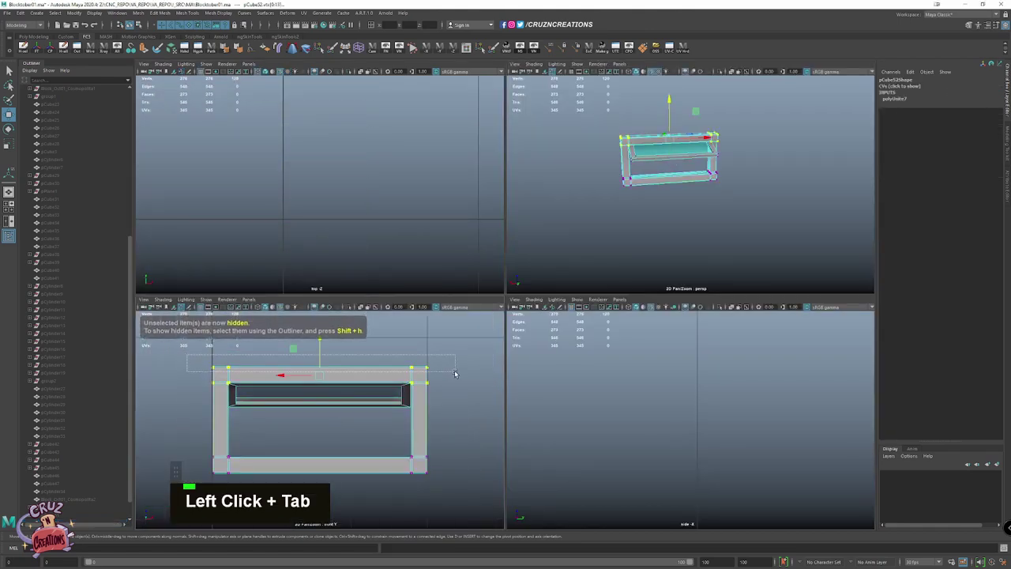
Exit isolate select so the whole stall is shown again
{"action": "key", "text": "ctrl+shift+Tab"}
{"action": "key", "text": "ctrl+shift+h"}
{"action": "key", "text": "alt+Tab"}
{"action": "scroll", "scroll_direction": "up", "scroll_amount": 3}
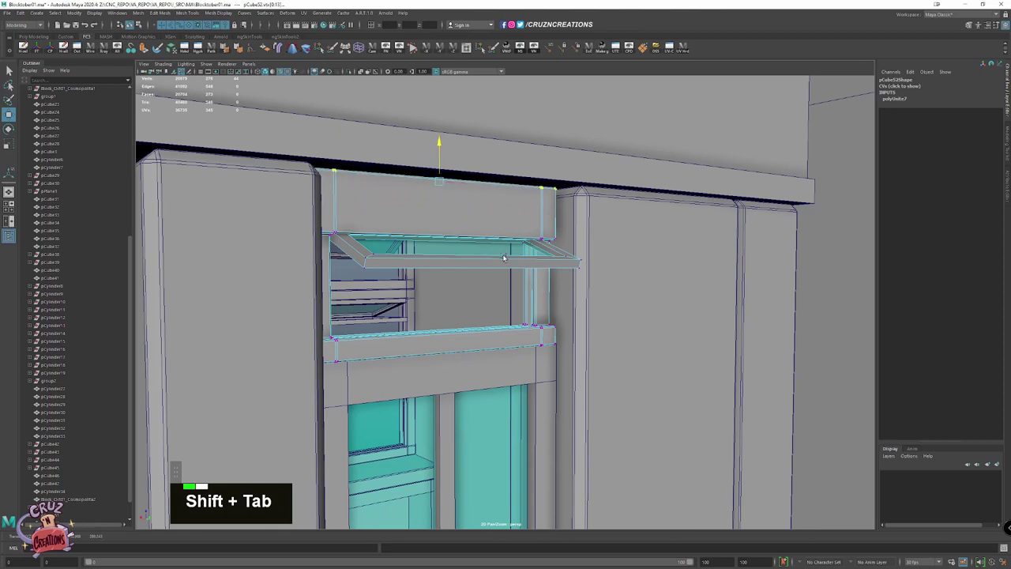
{"action": "left_click", "coordinate": [644, 217]}
{"action": "key", "text": "Tab"}
{"action": "scroll", "scroll_direction": "down", "scroll_amount": 3}
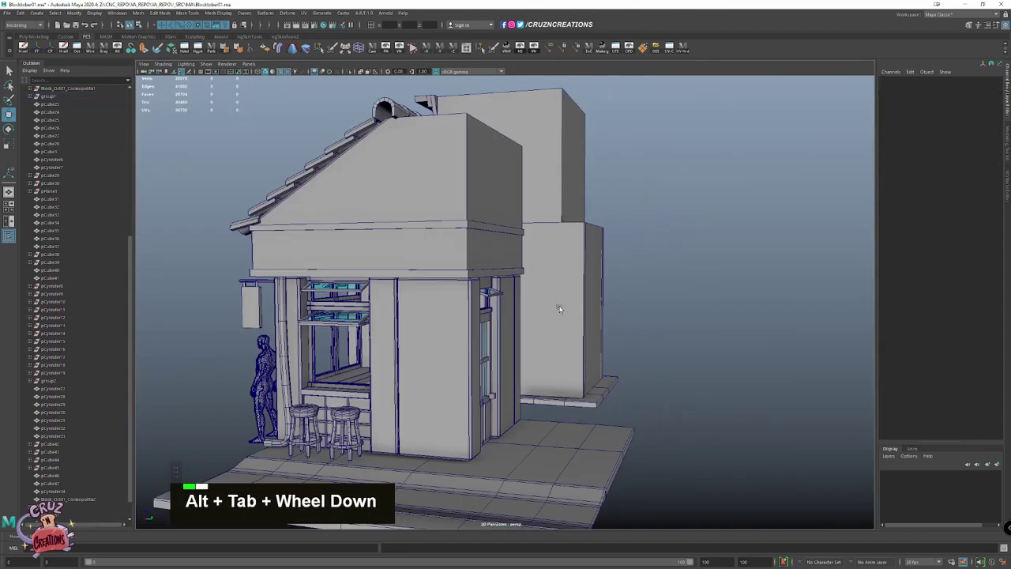
{"action": "key", "text": "Tab"}
Rotate the front window shutter frames so they prop open at an angle
{"action": "left_click", "coordinate": [467, 222]}
{"action": "left_click", "coordinate": [434, 225]}
{"action": "key", "text": "Tab"}
{"action": "key", "text": "alt+Tab"}
{"action": "left_click", "coordinate": [478, 216]}
{"action": "scroll", "scroll_direction": "down", "scroll_amount": 3}
{"action": "key", "text": "space"}
{"action": "left_click", "coordinate": [425, 174]}
{"action": "left_click", "coordinate": [535, 264]}
{"action": "left_click", "coordinate": [468, 272]}
{"action": "key", "text": "Tab"}
{"action": "left_click", "coordinate": [545, 292]}
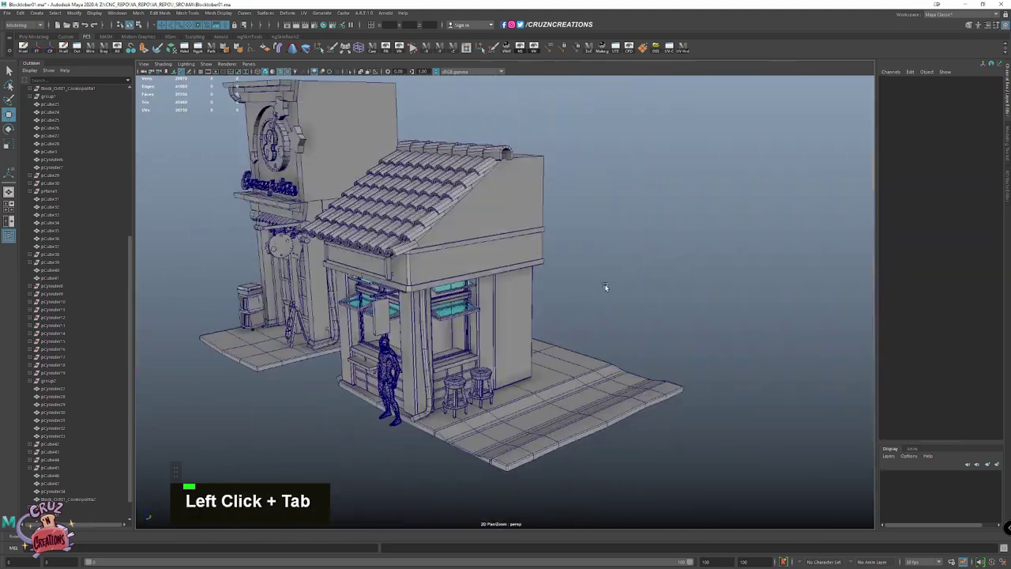
{"action": "key", "text": "Tab"}
Turn off wireframe-on-shaded to show the stall smooth-shaded
{"action": "key", "text": "shift+alt+w"}
{"action": "key", "text": "alt+Tab"}
{"action": "left_click", "coordinate": [442, 384]}
{"action": "key", "text": "alt+Tab"}
{"action": "left_click", "coordinate": [497, 320]}
{"action": "key", "text": "alt+Tab"}
{"action": "left_click", "coordinate": [521, 381]}
{"action": "key", "text": "alt+Tab"}
{"action": "left_click", "coordinate": [528, 338]}
Orbit around the stall to view the figure behind the counter through the open windows
{"action": "key", "text": "alt+Tab"}
{"action": "left_click", "coordinate": [549, 315]}
{"action": "left_click", "coordinate": [616, 245]}
{"action": "key", "text": "alt+Tab"}
{"action": "scroll", "scroll_direction": "up", "scroll_amount": 3}
{"action": "key", "text": "alt+Tab"}
{"action": "scroll", "scroll_direction": "down", "scroll_amount": 3}
{"action": "left_click", "coordinate": [528, 298]}
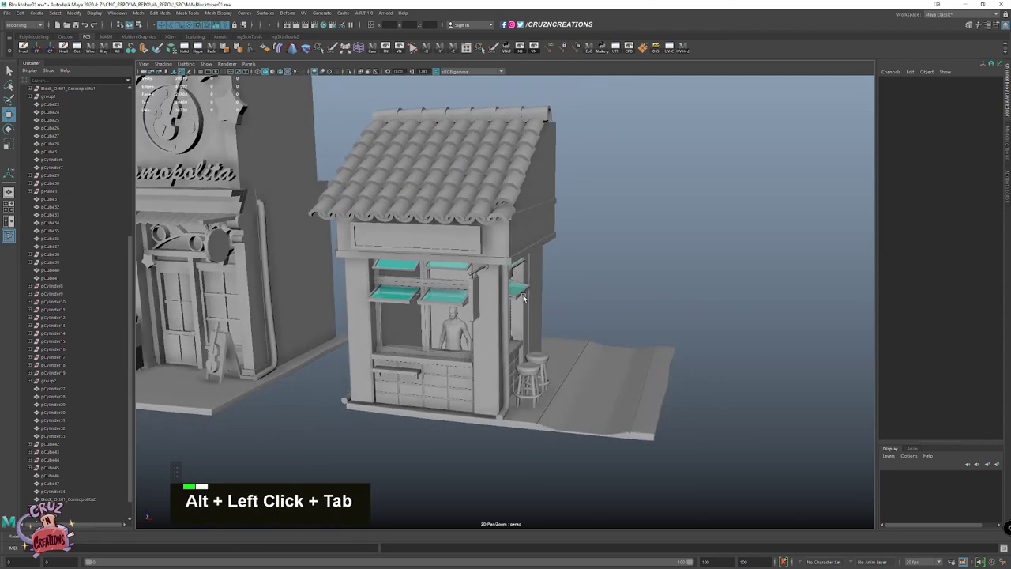
{"action": "scroll", "scroll_direction": "up", "scroll_amount": 3}
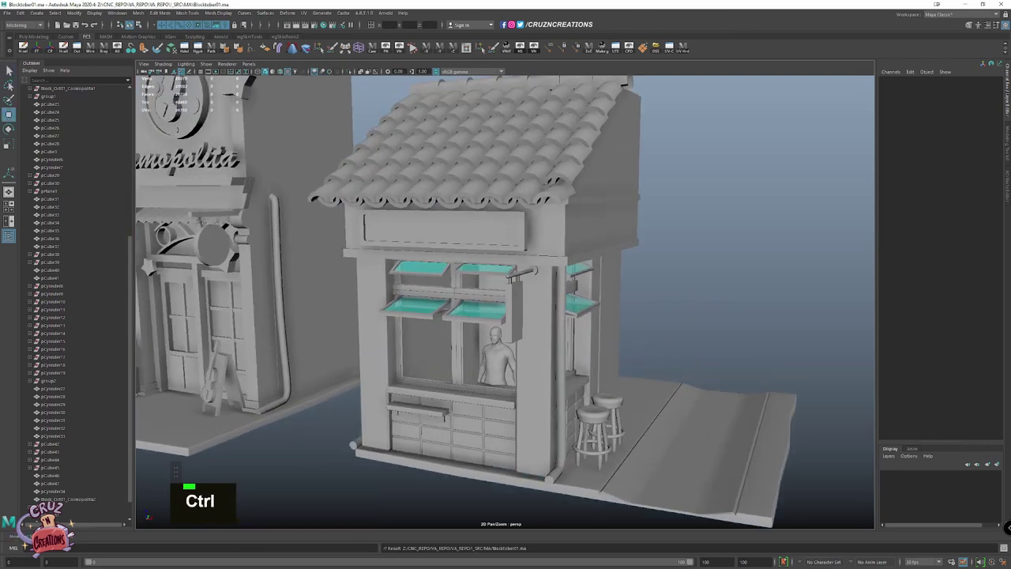
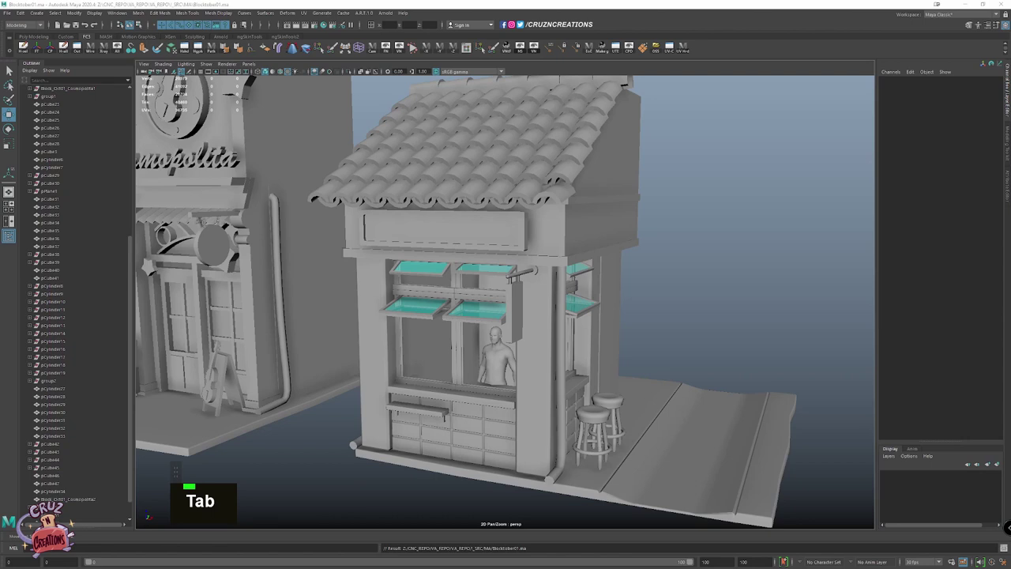
{"action": "key", "text": "Tab"}
{"action": "scroll", "scroll_direction": "up", "scroll_amount": 3}
{"action": "key", "text": "Tab"}
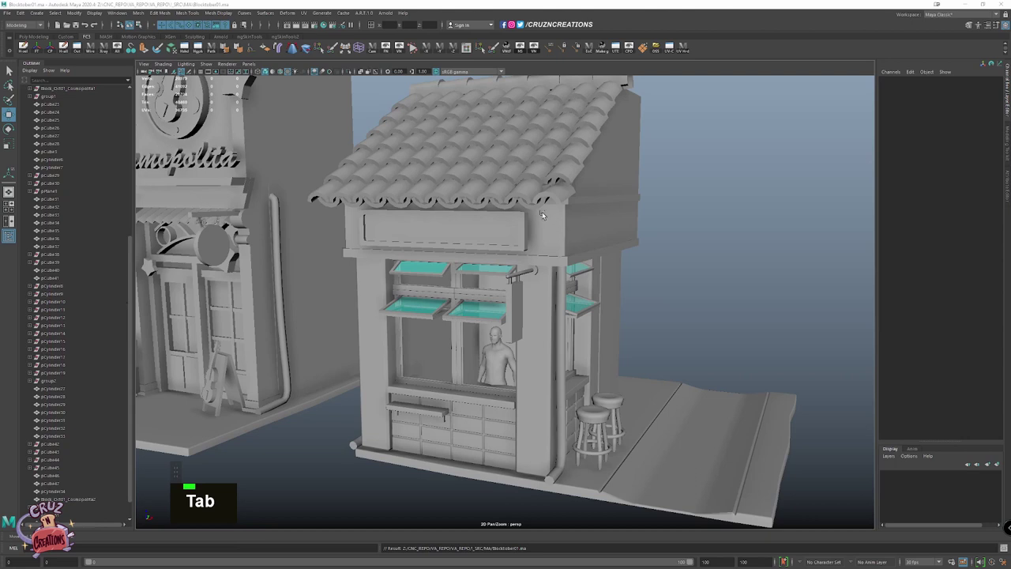
Select the roof's edge tile row and duplicate it as a separate copy
{"action": "left_click", "coordinate": [538, 183]}
{"action": "key", "text": "Tab"}
{"action": "key", "text": "w"}
{"action": "left_click", "coordinate": [527, 191]}
{"action": "key", "text": "Tab"}
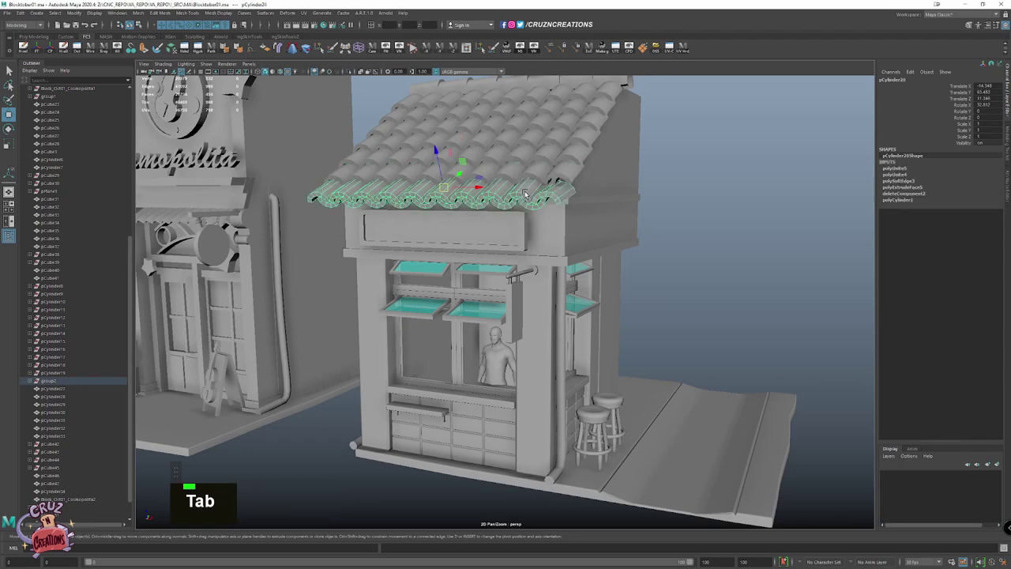
{"action": "key", "text": "Tab"}
{"action": "scroll", "scroll_direction": "down", "scroll_amount": 3}
{"action": "key", "text": "e"}
{"action": "key", "text": "Tab"}
{"action": "left_click", "coordinate": [536, 357]}
{"action": "left_click", "coordinate": [568, 351]}
Rotate the duplicated tile row so it faces outward from the stall's side wall
{"action": "key", "text": "alt+Tab"}
{"action": "left_click", "coordinate": [517, 355]}
{"action": "key", "text": "Tab"}
{"action": "key", "text": "shift+Tab"}
{"action": "left_click", "coordinate": [586, 313]}
{"action": "key", "text": "alt+Tab"}
{"action": "scroll", "scroll_direction": "up", "scroll_amount": 3}
{"action": "key", "text": "shift+Tab"}
{"action": "scroll", "scroll_direction": "up", "scroll_amount": 3}
{"action": "key", "text": "Tab"}
Move and scale the tile copy down onto the side wall above the window
{"action": "key", "text": "w"}
{"action": "left_click", "coordinate": [557, 182]}
{"action": "key", "text": "Tab"}
{"action": "left_click", "coordinate": [672, 208]}
{"action": "key", "text": "alt+Tab"}
{"action": "left_click", "coordinate": [644, 256]}
{"action": "left_click", "coordinate": [511, 261]}
{"action": "key", "text": "alt+Tab"}
{"action": "key", "text": "shift+Tab"}
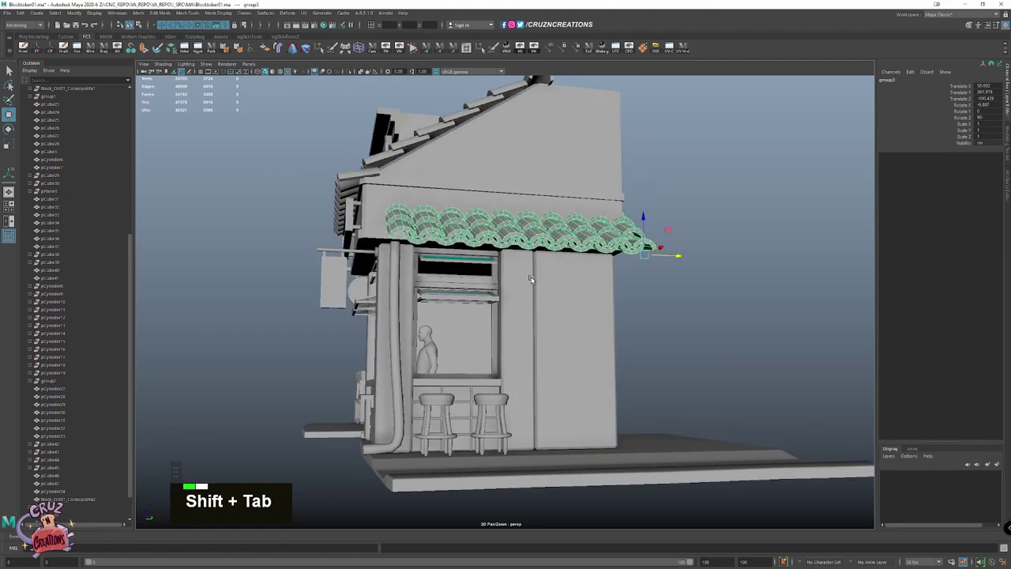
{"action": "left_click", "coordinate": [572, 286]}
{"action": "left_click", "coordinate": [579, 289]}
Delete the first surplus tiles from the copied row to shorten the awning
{"action": "scroll", "scroll_direction": "up", "scroll_amount": 3}
{"action": "key", "text": "alt+h"}
{"action": "scroll", "scroll_direction": "down", "scroll_amount": 3}
{"action": "left_click", "coordinate": [506, 321]}
{"action": "key", "text": "Tab"}
{"action": "key", "text": "Delete"}
{"action": "key", "text": "Tab"}
{"action": "key", "text": "Tab"}
{"action": "left_click", "coordinate": [587, 311]}
{"action": "key", "text": "Tab"}
{"action": "left_click", "coordinate": [571, 360]}
{"action": "key", "text": "shift+Tab"}
{"action": "key", "text": "alt+Tab"}
Remove further extra tiles from the far end of the awning row
{"action": "left_click", "coordinate": [481, 288]}
{"action": "scroll", "scroll_direction": "up", "scroll_amount": 3}
{"action": "key", "text": "Tab"}
{"action": "left_click", "coordinate": [512, 286]}
{"action": "key", "text": "Tab"}
{"action": "right_click", "coordinate": [534, 310]}
{"action": "double_click", "coordinate": [595, 281]}
{"action": "key", "text": "Delete"}
{"action": "key", "text": "Tab"}
{"action": "key", "text": "Delete"}
{"action": "scroll", "scroll_direction": "down", "scroll_amount": 3}
{"action": "scroll", "scroll_direction": "up", "scroll_amount": 3}
{"action": "key", "text": "Tab"}
Trim the remaining stray tiles so the side awning is left with six tiles
{"action": "left_click", "coordinate": [585, 245]}
{"action": "right_click", "coordinate": [607, 268]}
{"action": "double_click", "coordinate": [600, 240]}
{"action": "key", "text": "Tab"}
{"action": "key", "text": "Delete"}
{"action": "left_click", "coordinate": [590, 258]}
{"action": "key", "text": "Delete"}
{"action": "key", "text": "Tab"}
{"action": "left_click", "coordinate": [733, 229]}
{"action": "key", "text": "Tab"}
{"action": "key", "text": "Delete"}
{"action": "right_click", "coordinate": [647, 299]}
{"action": "left_click", "coordinate": [774, 275]}
{"action": "key", "text": "Delete"}
{"action": "scroll", "scroll_direction": "down", "scroll_amount": 3}
{"action": "key", "text": "Tab"}
{"action": "left_click", "coordinate": [689, 300]}
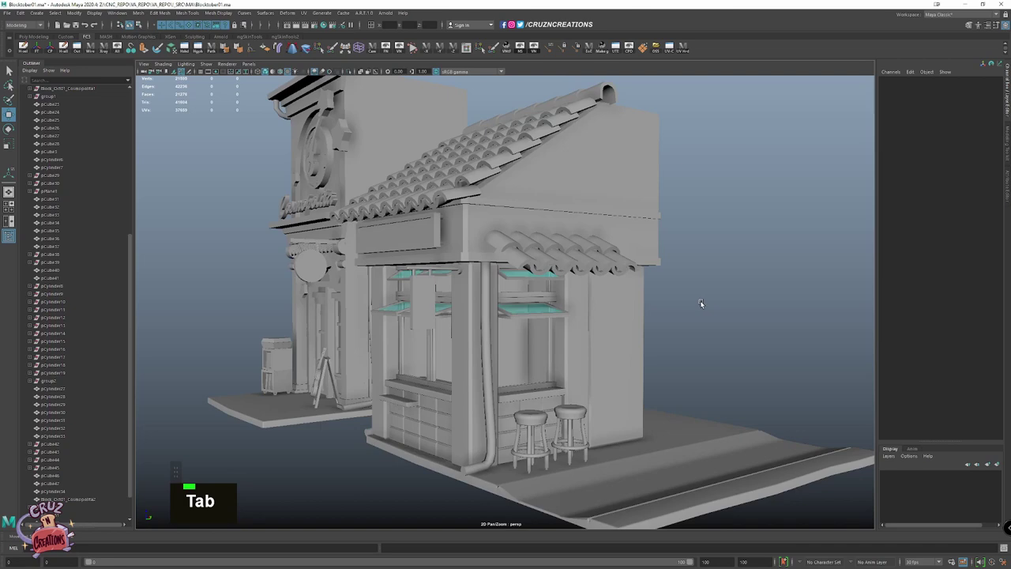
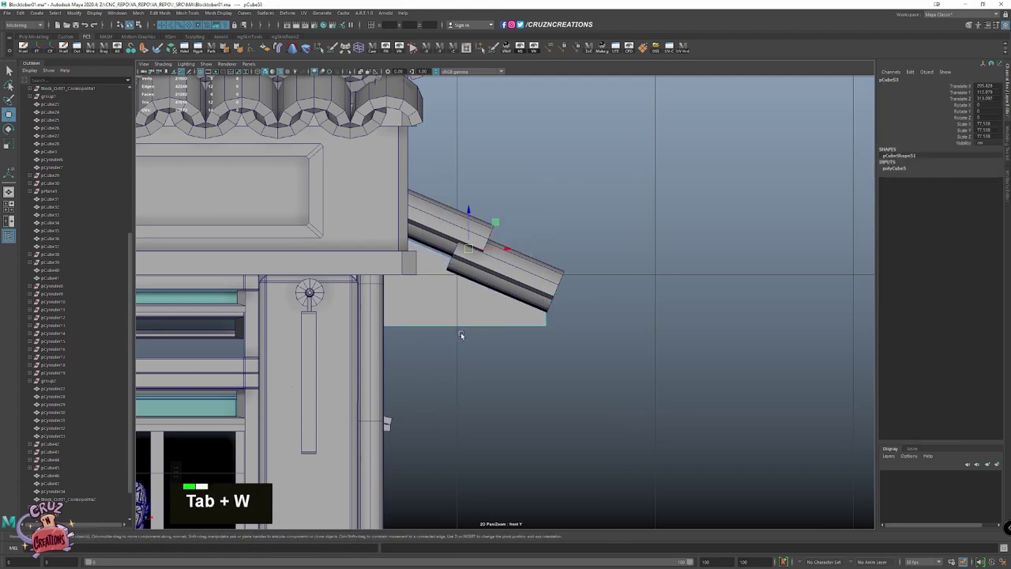
Create a polygon cube and scale it into a flat board beneath the side awning
{"action": "key", "text": "shift+Tab"}
{"action": "scroll", "scroll_direction": "down", "scroll_amount": 3}
{"action": "key", "text": "alt+Tab"}
{"action": "scroll", "scroll_direction": "down", "scroll_amount": 3}
{"action": "left_click", "coordinate": [561, 296]}
{"action": "key", "text": "Tab"}
{"action": "left_click", "coordinate": [560, 297]}
{"action": "key", "text": "Tab"}
{"action": "left_click", "coordinate": [633, 312]}
{"action": "key", "text": "alt+Tab"}
{"action": "key", "text": "Tab"}
{"action": "left_click", "coordinate": [508, 329]}
{"action": "scroll", "scroll_direction": "down", "scroll_amount": 3}
Isolate the board and bevel its faces into a finished support block
{"action": "key", "text": "alt+Tab"}
{"action": "right_click", "coordinate": [524, 341]}
{"action": "left_click", "coordinate": [483, 321]}
{"action": "key", "text": "alt+Tab"}
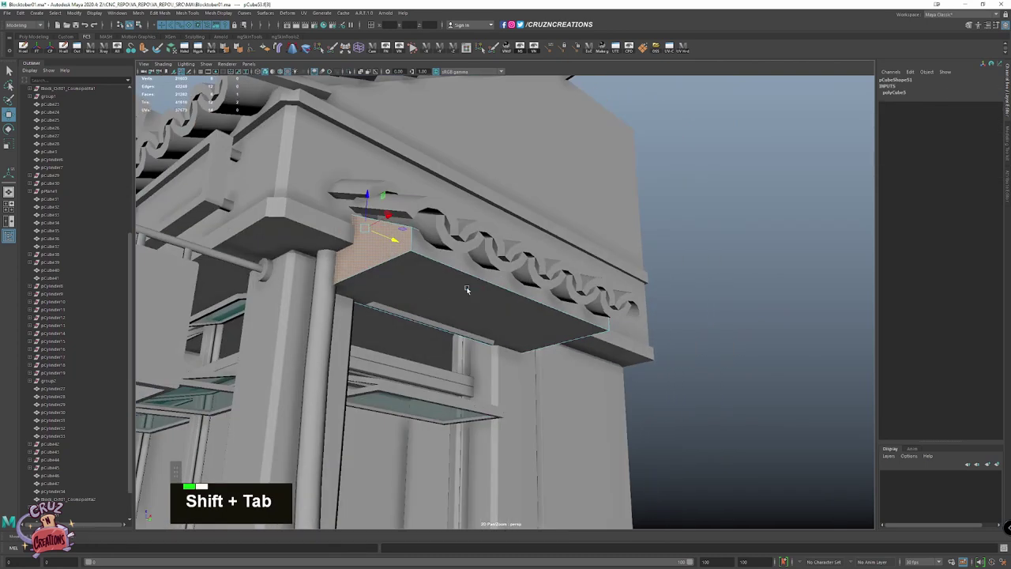
{"action": "left_click", "coordinate": [445, 312]}
{"action": "key", "text": "Tab"}
{"action": "right_click", "coordinate": [526, 261]}
{"action": "key", "text": "Tab"}
{"action": "key", "text": "alt+Tab"}
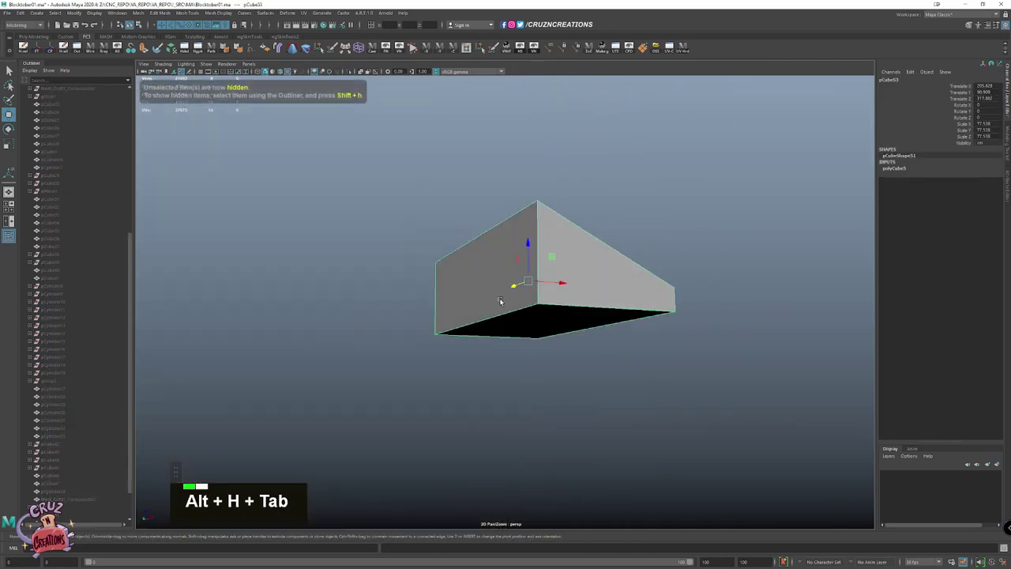
{"action": "key", "text": "Tab"}
{"action": "left_click", "coordinate": [493, 317]}
{"action": "key", "text": "Tab"}
{"action": "key", "text": "ctrl+shift+Tab"}
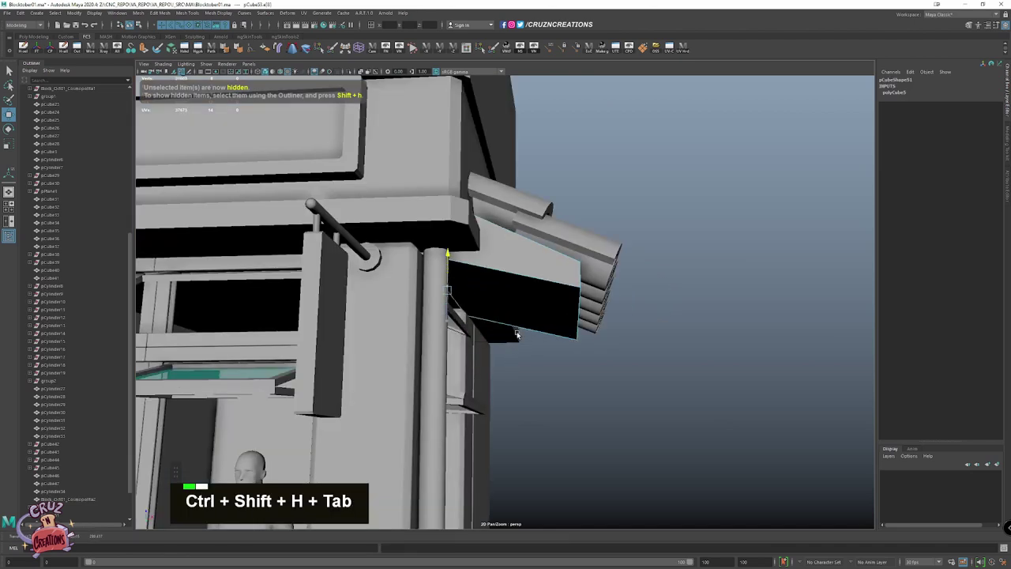
Angle the awning tile row to rest on the board and save the Maya scene
{"action": "scroll", "scroll_direction": "down", "scroll_amount": 3}
{"action": "scroll", "scroll_direction": "up", "scroll_amount": 3}
{"action": "key", "text": "ctrl+Tab"}
{"action": "right_click", "coordinate": [512, 243]}
{"action": "key", "text": "w"}
{"action": "scroll", "scroll_direction": "down", "scroll_amount": 3}
{"action": "key", "text": "Tab"}
{"action": "left_click", "coordinate": [568, 315]}
{"action": "left_click", "coordinate": [473, 309]}
{"action": "key", "text": "Tab"}
{"action": "scroll", "scroll_direction": "down", "scroll_amount": 3}
{"action": "left_click", "coordinate": [565, 304]}
{"action": "key", "text": "Tab"}
{"action": "key", "text": "ctrl+s"}
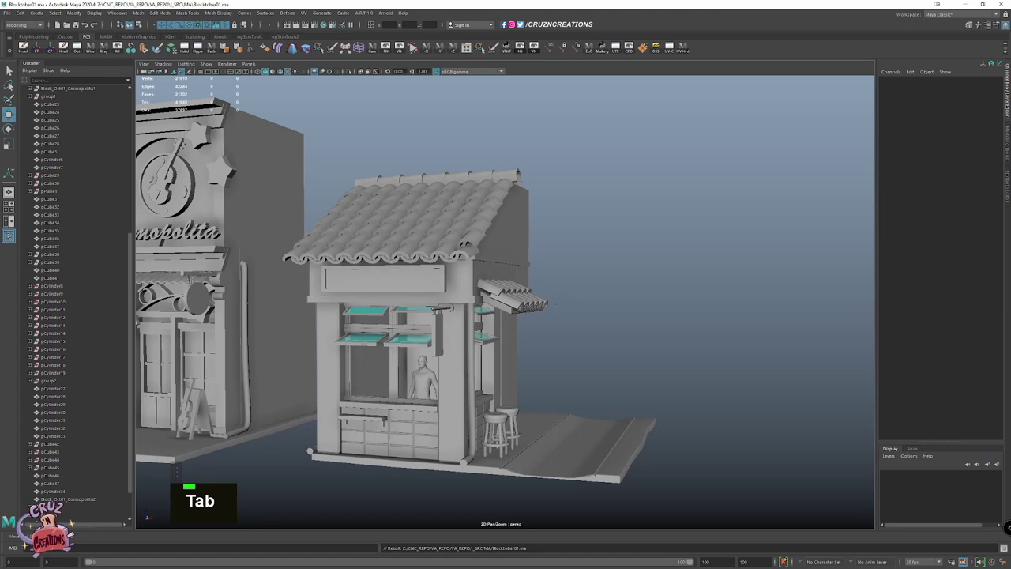
{"action": "key", "text": "Tab"}
{"action": "scroll", "scroll_direction": "up", "scroll_amount": 3}
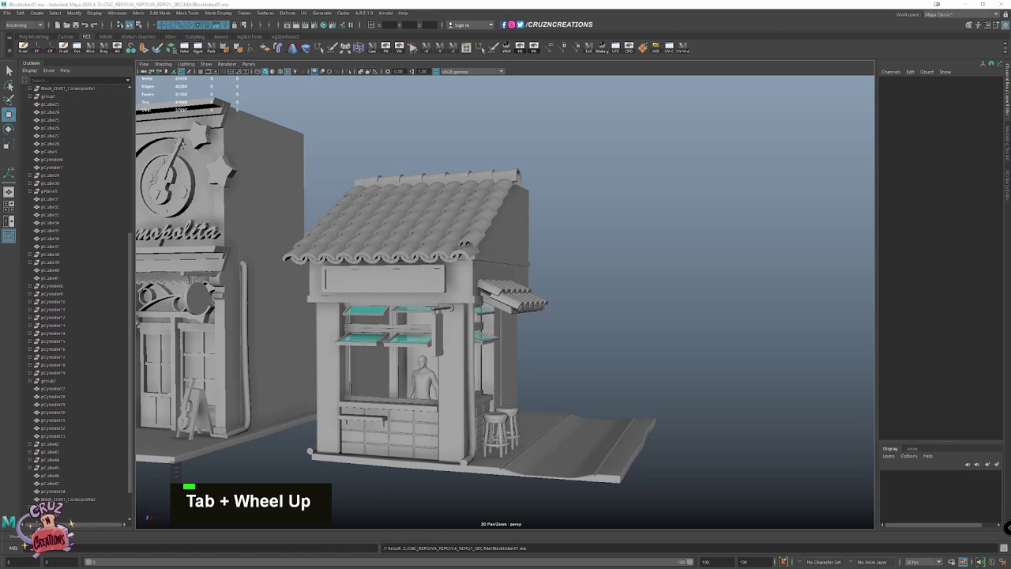
{"action": "scroll", "scroll_direction": "down", "scroll_amount": 3}
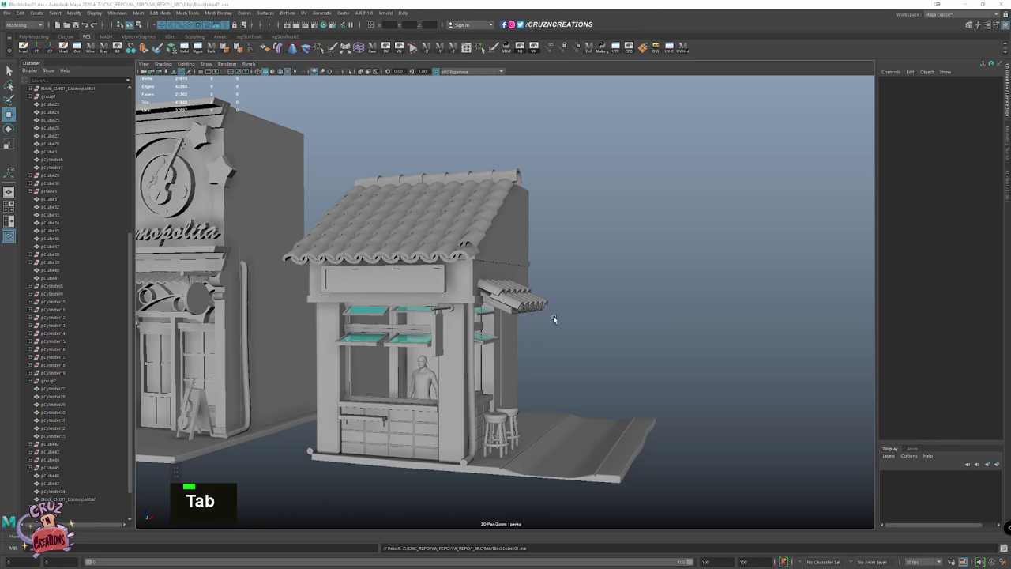
{"action": "key", "text": "Tab"}
{"action": "left_click", "coordinate": [624, 310]}
Create a polygon cylinder for the lamp, rotating and scaling it to angle out beside the windows
{"action": "key", "text": "Tab"}
{"action": "right_click", "coordinate": [628, 298]}
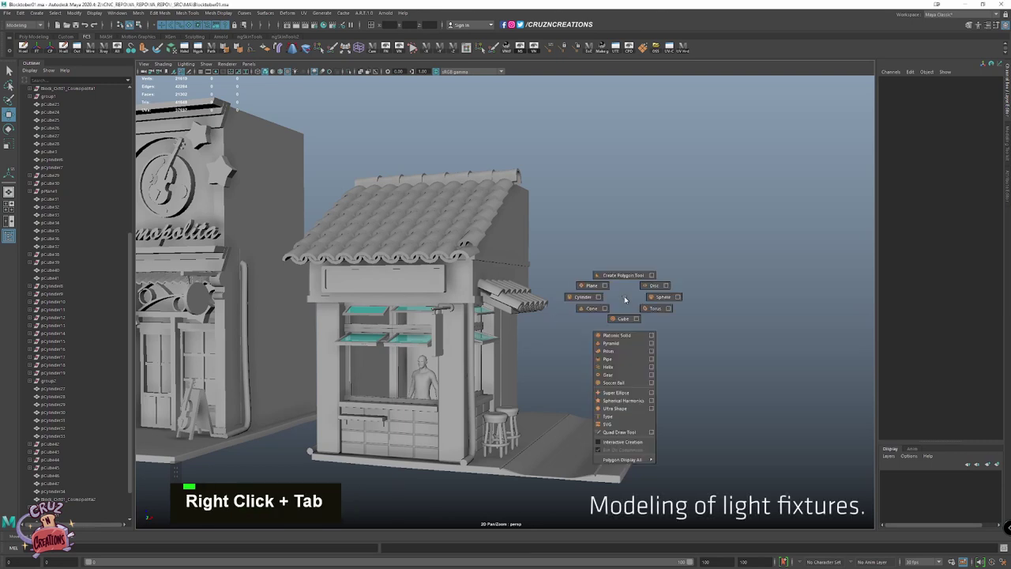
{"action": "key", "text": "Tab"}
{"action": "left_click", "coordinate": [453, 314]}
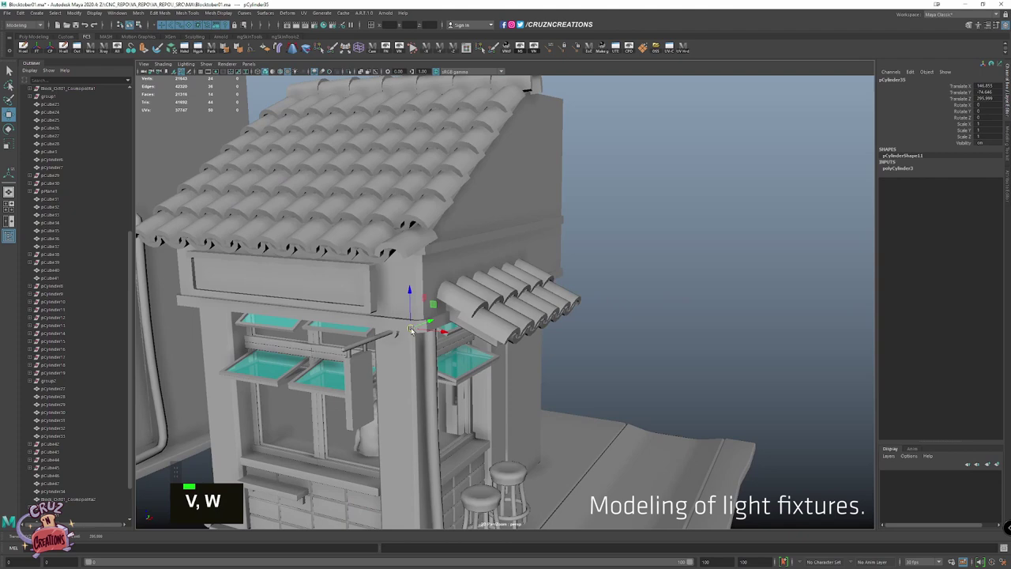
{"action": "key", "text": "Tab"}
{"action": "key", "text": "alt+t"}
{"action": "key", "text": "e"}
{"action": "scroll", "scroll_direction": "down", "scroll_amount": 3}
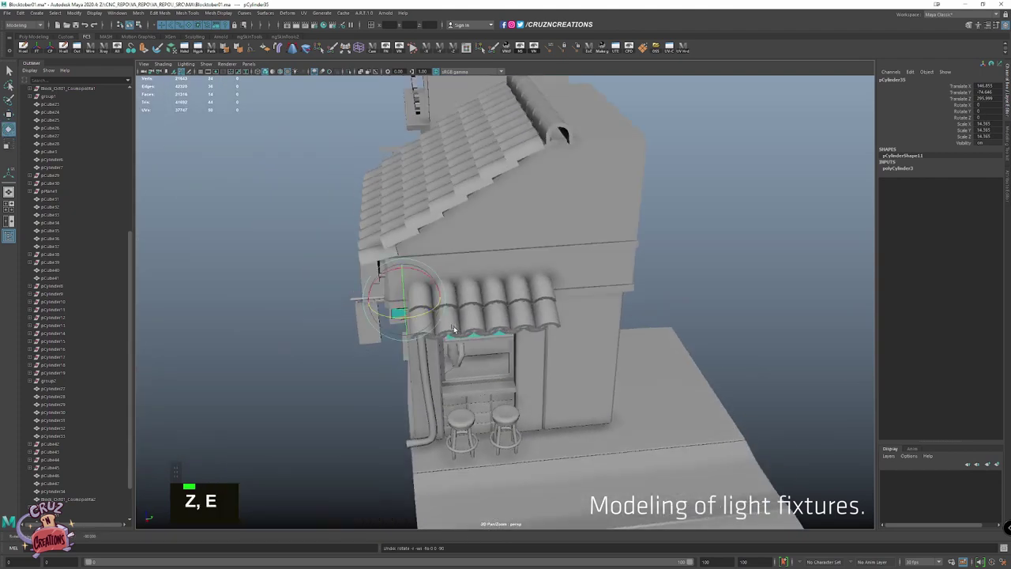
{"action": "key", "text": "alt+Tab"}
{"action": "key", "text": "r"}
{"action": "scroll", "scroll_direction": "up", "scroll_amount": 3}
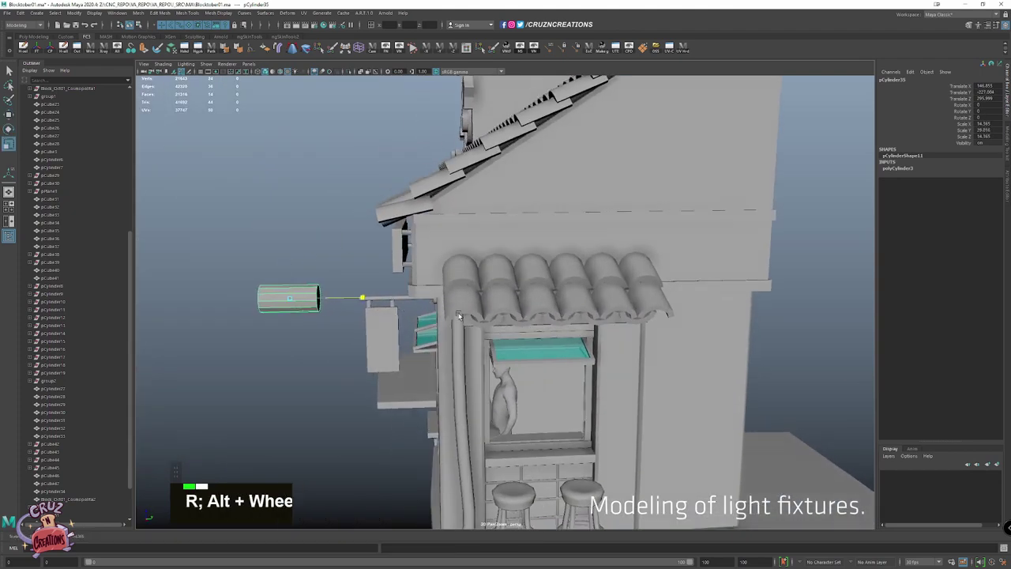
{"action": "key", "text": "alt+Tab"}
{"action": "left_click", "coordinate": [380, 262]}
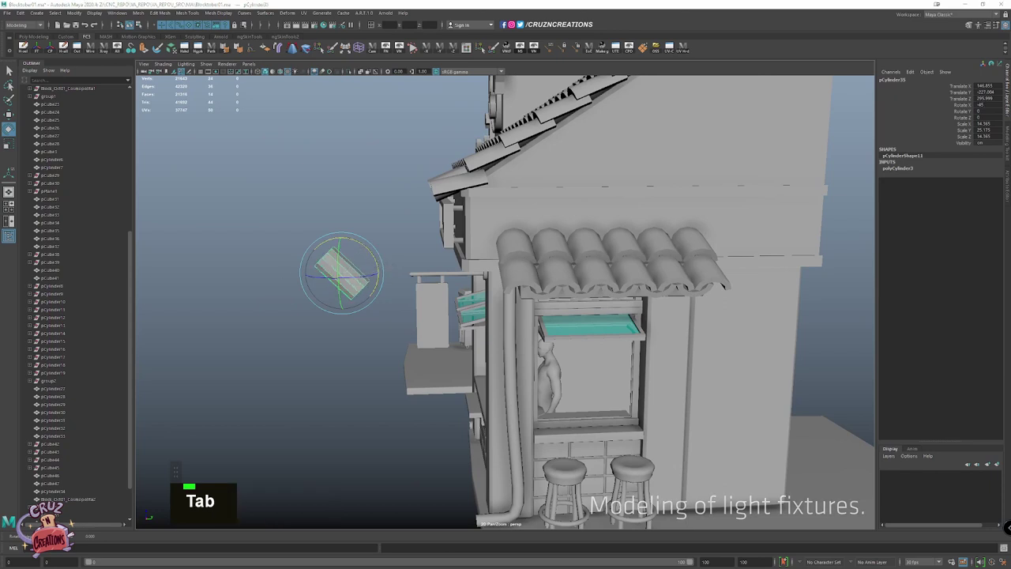
{"action": "key", "text": "Tab"}
{"action": "scroll", "scroll_direction": "up", "scroll_amount": 3}
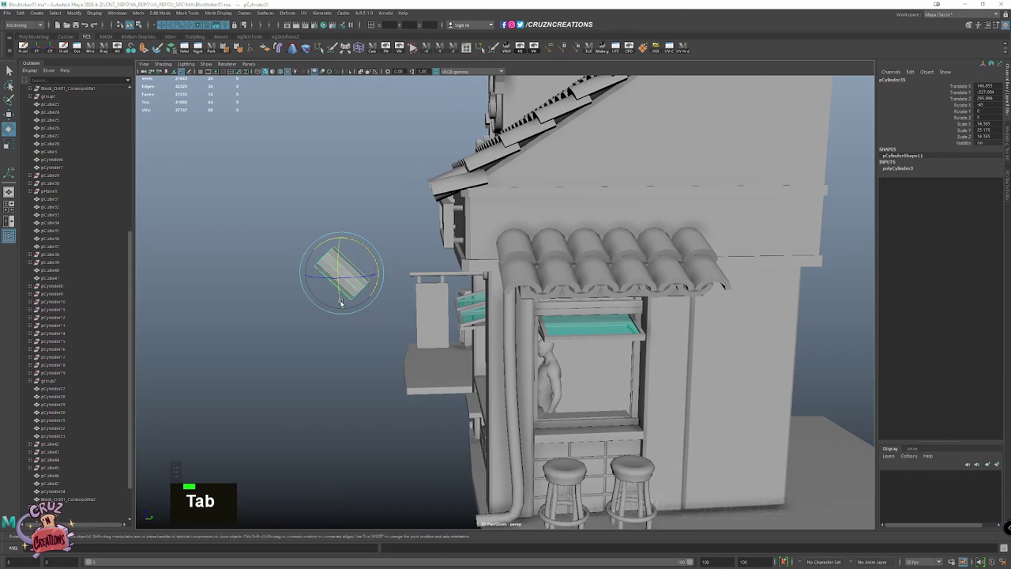
{"action": "scroll", "scroll_direction": "up", "scroll_amount": 3}
{"action": "key", "text": "r"}
{"action": "scroll", "scroll_direction": "up", "scroll_amount": 3}
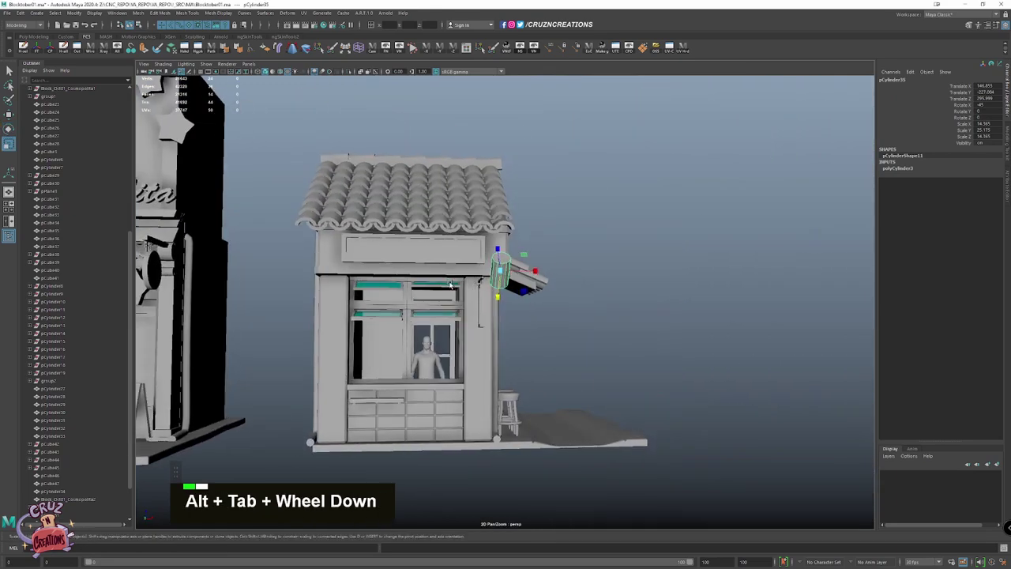
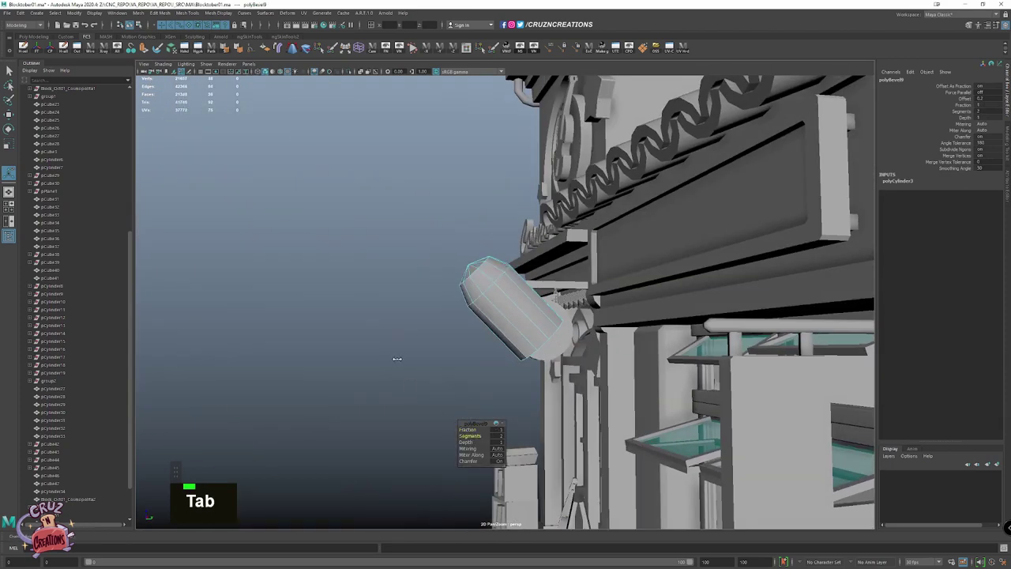
Bevel the cylinder's rim edges via the marking menu and adjust the bevel width
{"action": "right_click", "coordinate": [526, 279]}
{"action": "left_click", "coordinate": [483, 304]}
{"action": "scroll", "scroll_direction": "up", "scroll_amount": 3}
{"action": "left_click", "coordinate": [558, 357]}
{"action": "key", "text": "Tab"}
{"action": "left_click", "coordinate": [541, 347]}
{"action": "key", "text": "r"}
{"action": "scroll", "scroll_direction": "up", "scroll_amount": 3}
{"action": "left_click", "coordinate": [542, 325]}
{"action": "key", "text": "Tab"}
{"action": "right_click", "coordinate": [527, 366]}
{"action": "left_click", "coordinate": [525, 343]}
{"action": "key", "text": "Tab"}
{"action": "left_click", "coordinate": [518, 314]}
Extrude the cylinder's end faces inward so the lamp shade becomes hollow
{"action": "right_click", "coordinate": [521, 239]}
{"action": "left_click", "coordinate": [507, 304]}
{"action": "left_click", "coordinate": [478, 300]}
{"action": "key", "text": "alt+Tab"}
{"action": "left_click", "coordinate": [527, 320]}
{"action": "key", "text": "alt+Tab"}
{"action": "left_click", "coordinate": [577, 325]}
{"action": "key", "text": "Tab"}
{"action": "left_click", "coordinate": [546, 300]}
{"action": "key", "text": "Tab"}
{"action": "left_click", "coordinate": [514, 287]}
{"action": "key", "text": "Tab"}
{"action": "right_click", "coordinate": [514, 247]}
{"action": "key", "text": "Tab"}
{"action": "left_click", "coordinate": [490, 263]}
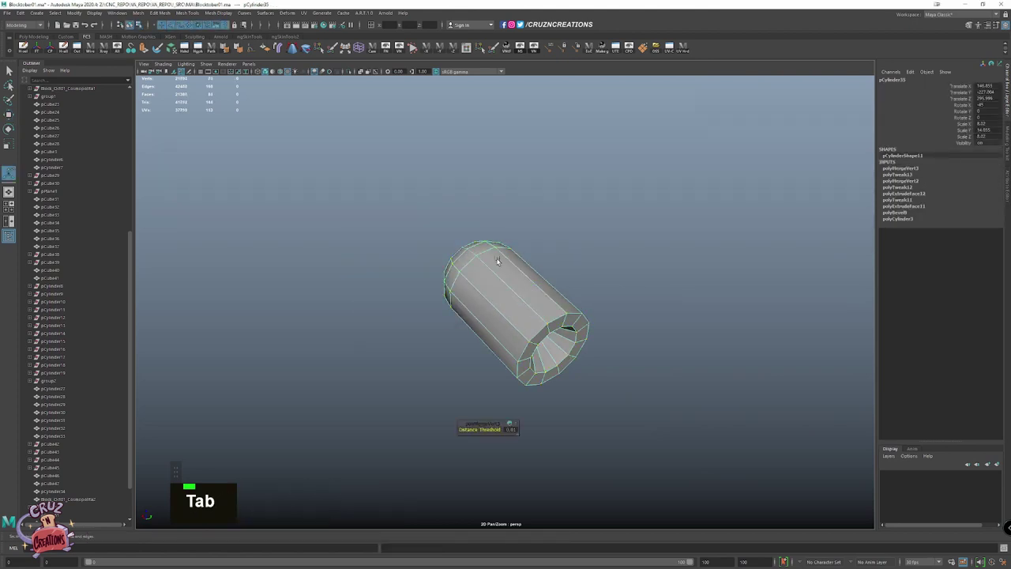
{"action": "key", "text": "Tab"}
{"action": "key", "text": "w"}
{"action": "key", "text": "Tab"}
Add a polygon cube from the Create menu and shape it into a boxy cap above the lamp
{"action": "left_click", "coordinate": [253, 48]}
{"action": "left_click", "coordinate": [173, 219]}
{"action": "left_click", "coordinate": [280, 234]}
{"action": "right_click", "coordinate": [528, 312]}
{"action": "key", "text": "Tab"}
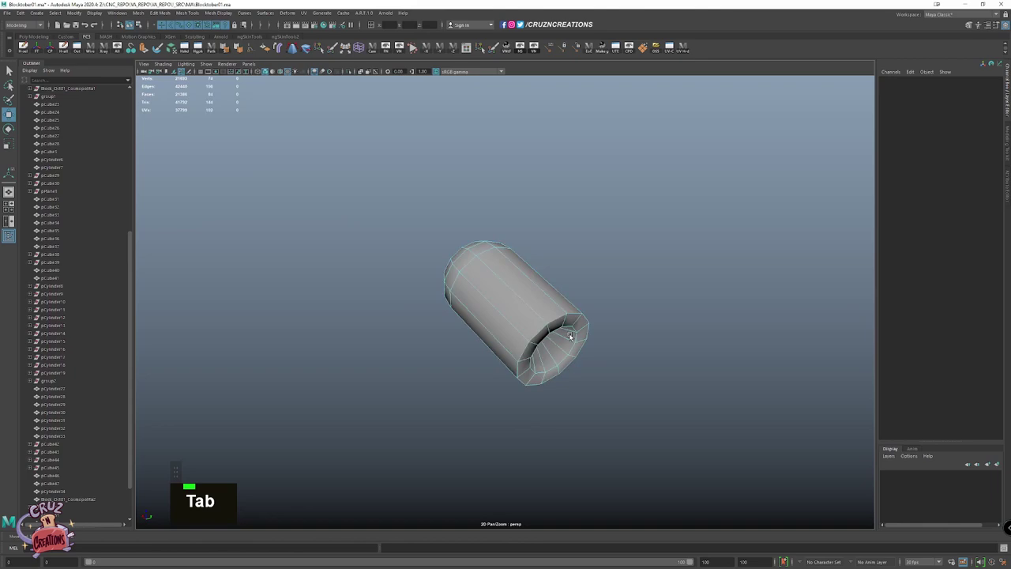
{"action": "double_click", "coordinate": [580, 337]}
{"action": "key", "text": "Tab"}
{"action": "key", "text": "Tab"}
{"action": "right_click", "coordinate": [486, 231]}
{"action": "key", "text": "Tab"}
{"action": "right_click", "coordinate": [518, 263]}
{"action": "key", "text": "Tab"}
{"action": "left_click", "coordinate": [570, 225]}
{"action": "right_click", "coordinate": [481, 203]}
{"action": "left_click", "coordinate": [494, 255]}
Bevel the cap block's edges and snap it into position on top of the lamp shade
{"action": "key", "text": "alt+Tab"}
{"action": "key", "text": "shift+alt+w"}
{"action": "key", "text": "v"}
{"action": "key", "text": "r"}
{"action": "key", "text": "Tab"}
{"action": "left_click", "coordinate": [360, 262]}
{"action": "key", "text": "shift+Tab"}
{"action": "left_click", "coordinate": [438, 238]}
{"action": "right_click", "coordinate": [439, 204]}
{"action": "left_click", "coordinate": [450, 230]}
{"action": "key", "text": "Tab"}
{"action": "left_click", "coordinate": [440, 242]}
{"action": "key", "text": "Tab"}
{"action": "left_click", "coordinate": [465, 238]}
{"action": "key", "text": "shift+Tab"}
{"action": "left_click", "coordinate": [499, 220]}
{"action": "key", "text": "shift+Tab"}
{"action": "key", "text": "z"}
{"action": "right_click", "coordinate": [578, 239]}
{"action": "key", "text": "shift+Tab"}
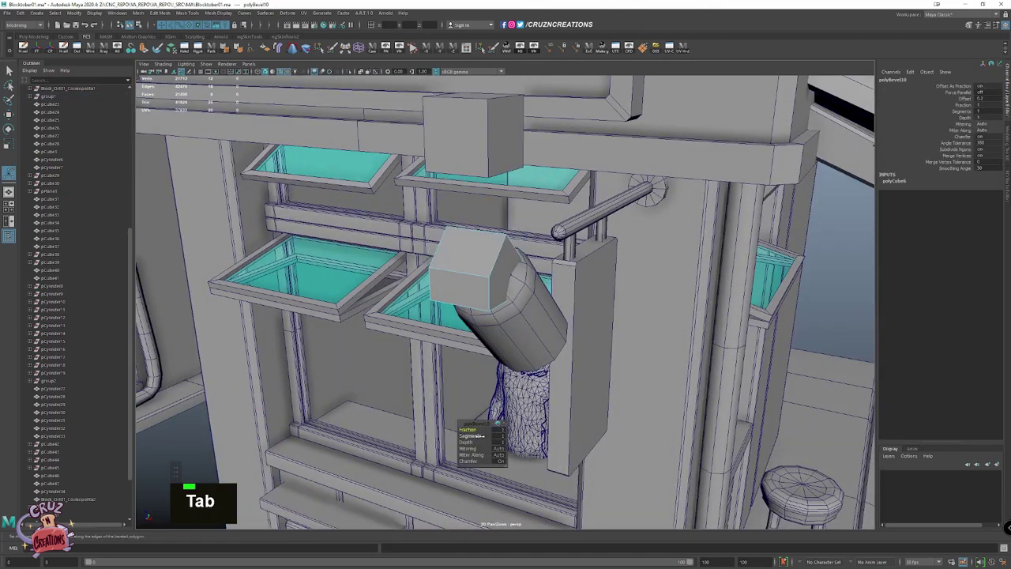
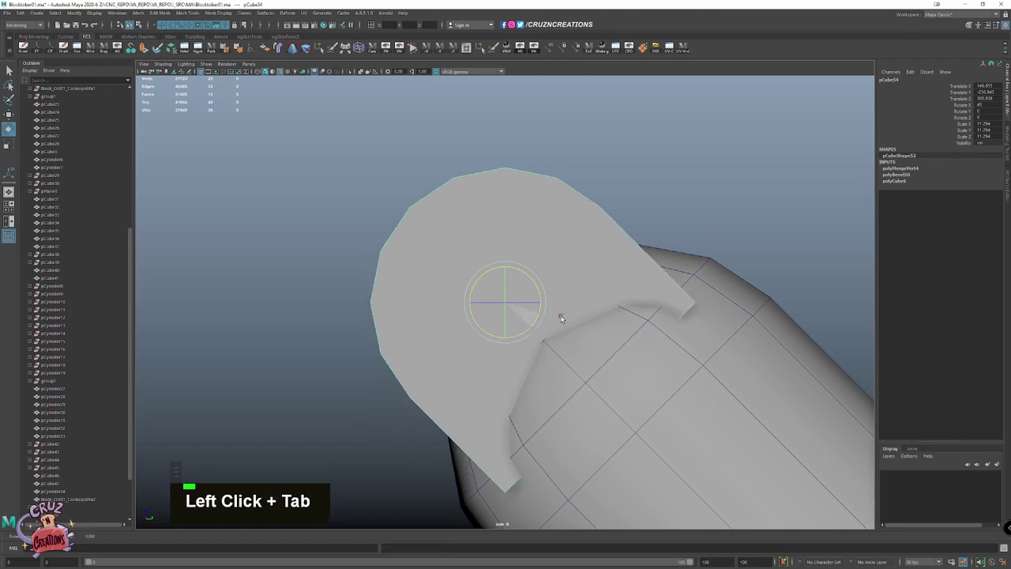
Scale and rotate the lantern's mount plate into a flat rounded block
{"action": "scroll", "scroll_direction": "down", "scroll_amount": 3}
{"action": "scroll", "scroll_direction": "down", "scroll_amount": 3}
{"action": "double_click", "coordinate": [531, 256]}
{"action": "scroll", "scroll_direction": "down", "scroll_amount": 3}
{"action": "key", "text": "Tab"}
{"action": "key", "text": "space"}
{"action": "left_click", "coordinate": [637, 228]}
{"action": "key", "text": "r"}
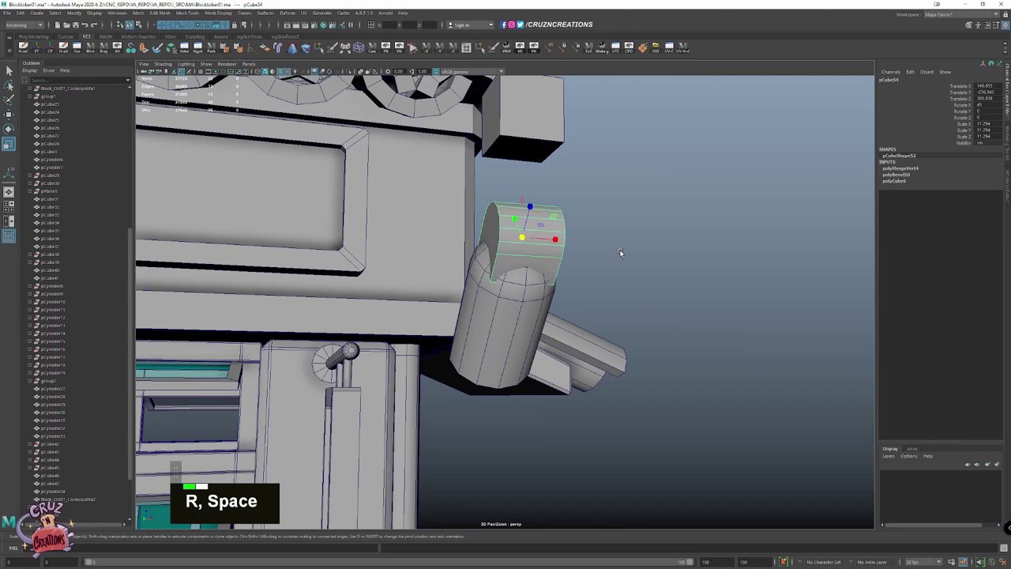
{"action": "key", "text": "shift+Tab"}
{"action": "key", "text": "shift+Tab"}
{"action": "scroll", "scroll_direction": "down", "scroll_amount": 3}
{"action": "key", "text": "Tab"}
{"action": "left_click", "coordinate": [508, 303]}
{"action": "key", "text": "Tab"}
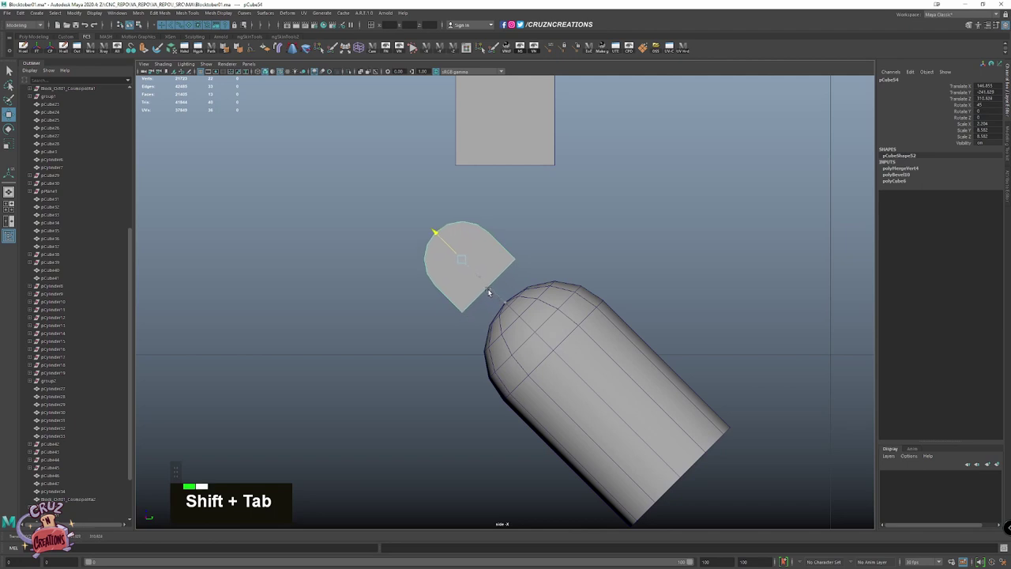
Trim the mount plate, deleting the leftover pieces around its edge
{"action": "right_click", "coordinate": [497, 287]}
{"action": "key", "text": "Tab"}
{"action": "left_click", "coordinate": [517, 248]}
{"action": "key", "text": "ctrl+Tab"}
{"action": "left_click", "coordinate": [463, 212]}
{"action": "key", "text": "ctrl+Tab"}
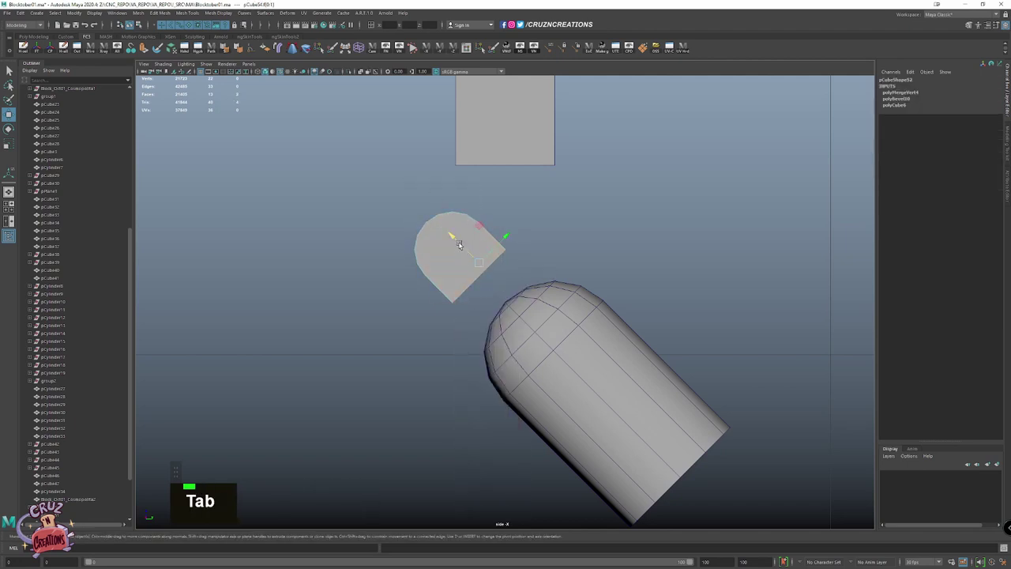
{"action": "left_click", "coordinate": [466, 257]}
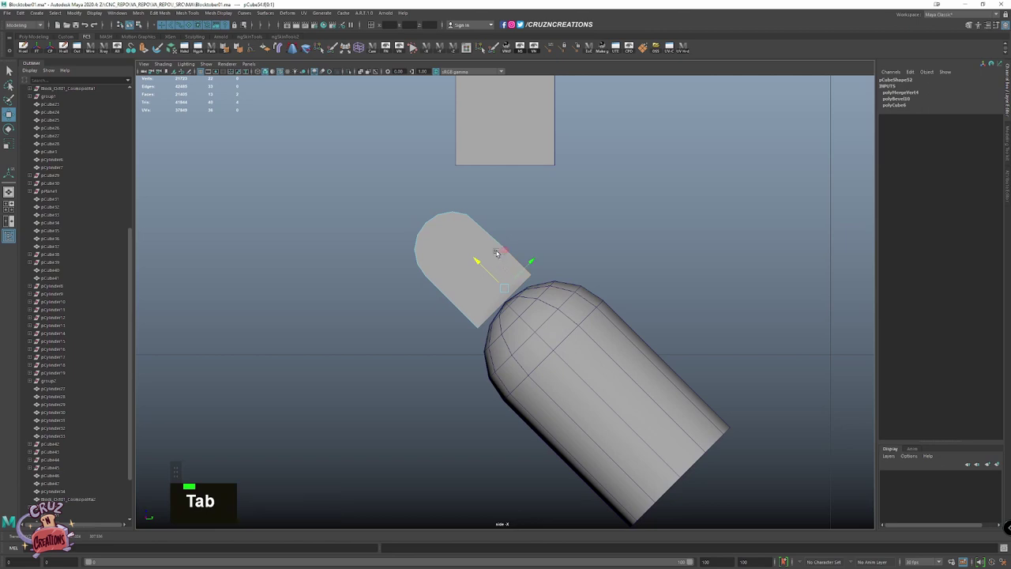
{"action": "left_click", "coordinate": [508, 221]}
{"action": "key", "text": "Tab"}
{"action": "left_click", "coordinate": [483, 289]}
{"action": "key", "text": "Delete"}
{"action": "key", "text": "Tab"}
{"action": "key", "text": "Delete"}
{"action": "left_click", "coordinate": [571, 292]}
Duplicate a cube and move it out beside the mount as the start of the arm
{"action": "key", "text": "w"}
{"action": "key", "text": "Tab"}
{"action": "right_click", "coordinate": [617, 139]}
{"action": "key", "text": "alt+Tab"}
{"action": "key", "text": "Tab"}
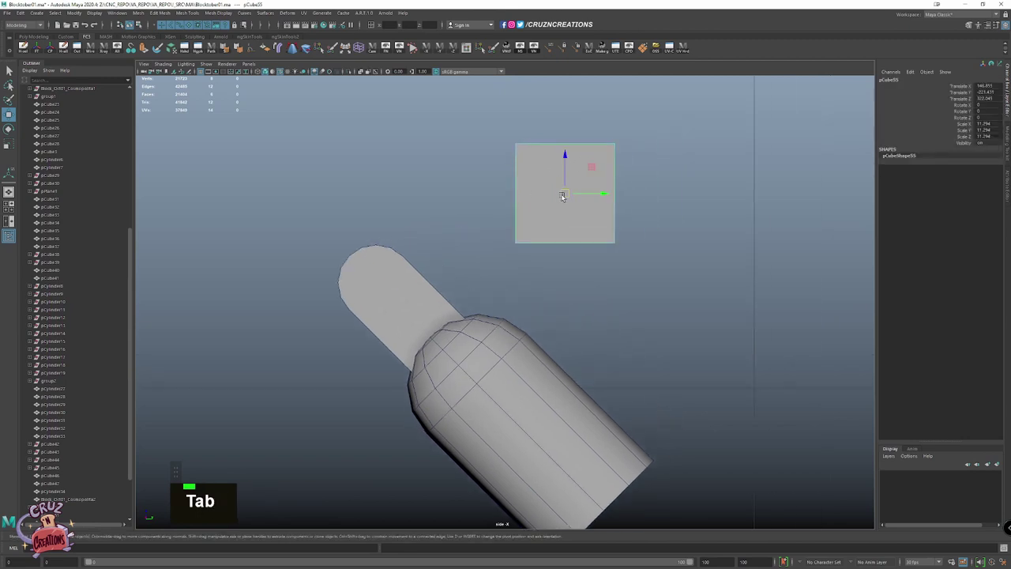
{"action": "key", "text": "Tab"}
{"action": "key", "text": "Tab"}
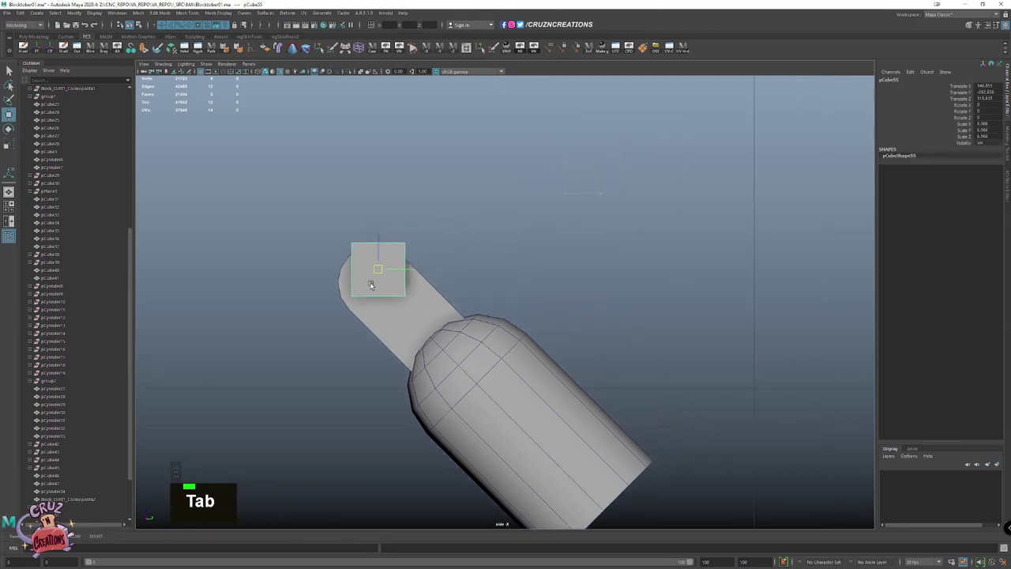
{"action": "right_click", "coordinate": [445, 226]}
{"action": "key", "text": "Tab"}
{"action": "left_click", "coordinate": [420, 259]}
{"action": "scroll", "scroll_direction": "down", "scroll_amount": 3}
{"action": "scroll", "scroll_direction": "down", "scroll_amount": 3}
{"action": "right_click", "coordinate": [532, 257]}
{"action": "right_click", "coordinate": [537, 268]}
{"action": "key", "text": "shift+Tab"}
{"action": "key", "text": "w"}
{"action": "key", "text": "shift+Tab"}
{"action": "key", "text": "Tab"}
Stretch the cube into a long thin bar reaching from the mount to the stall wall
{"action": "right_click", "coordinate": [414, 298]}
{"action": "left_click", "coordinate": [407, 280]}
{"action": "right_click", "coordinate": [352, 263]}
{"action": "key", "text": "Tab"}
{"action": "left_click", "coordinate": [399, 281]}
{"action": "key", "text": "Tab"}
{"action": "left_click", "coordinate": [384, 245]}
{"action": "key", "text": "Tab"}
{"action": "key", "text": "w"}
{"action": "key", "text": "Tab"}
{"action": "left_click", "coordinate": [456, 260]}
{"action": "key", "text": "shift+Tab"}
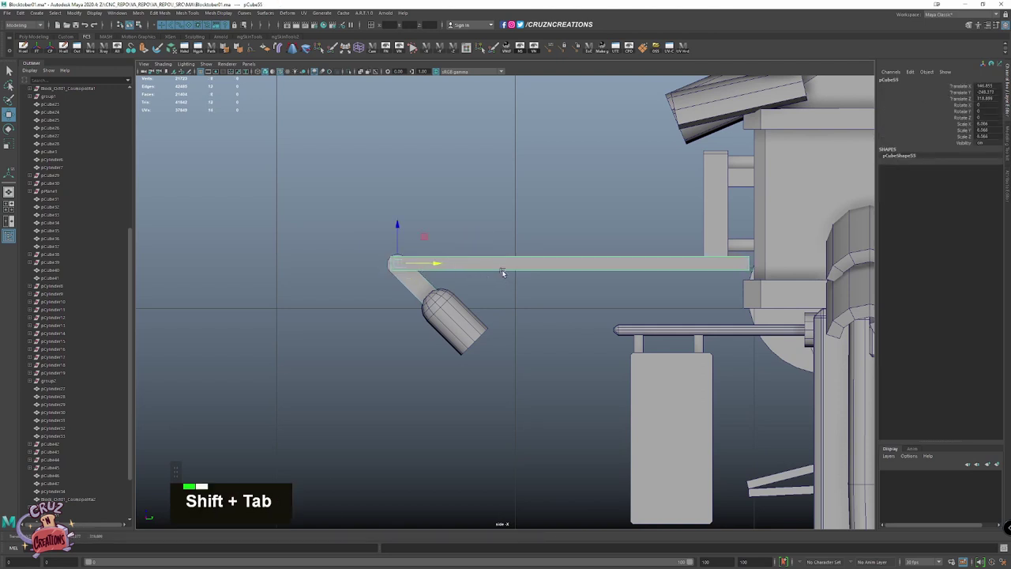
{"action": "left_click", "coordinate": [426, 276]}
{"action": "key", "text": "Tab"}
{"action": "left_click", "coordinate": [496, 320]}
{"action": "key", "text": "ctrl+Tab"}
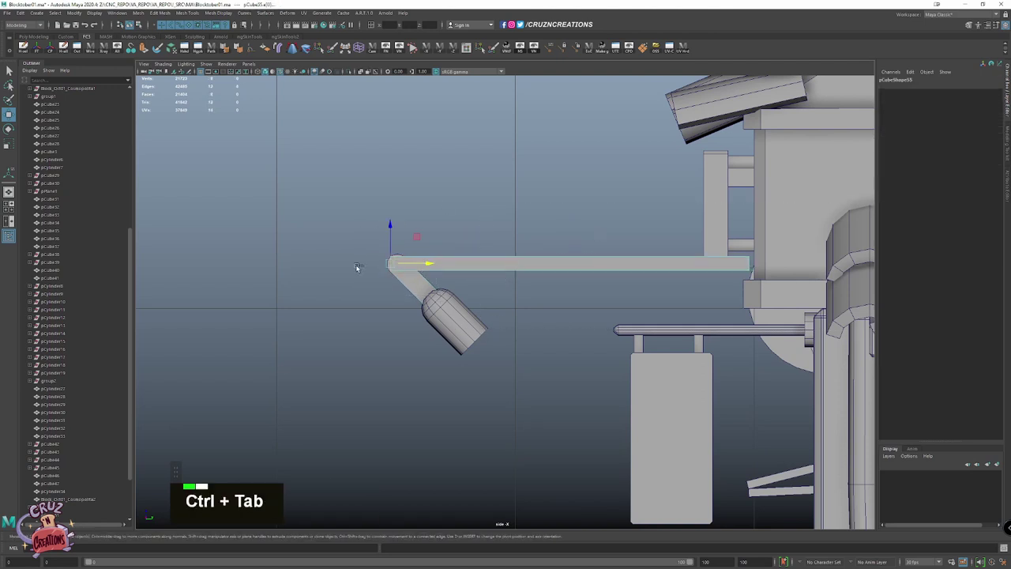
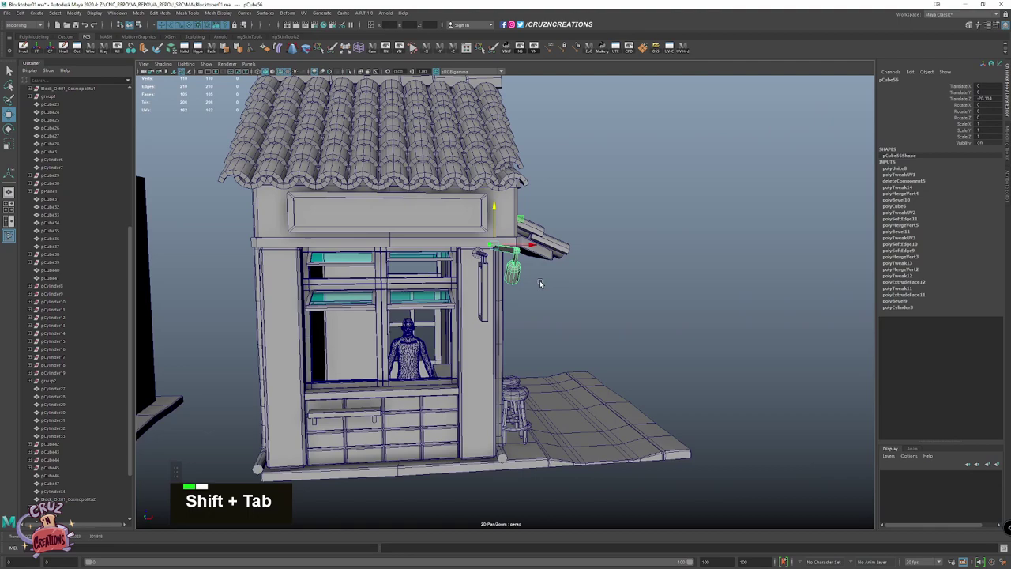
Select the whole lantern assembly — shade, mount and arm — as one group
{"action": "key", "text": "Tab"}
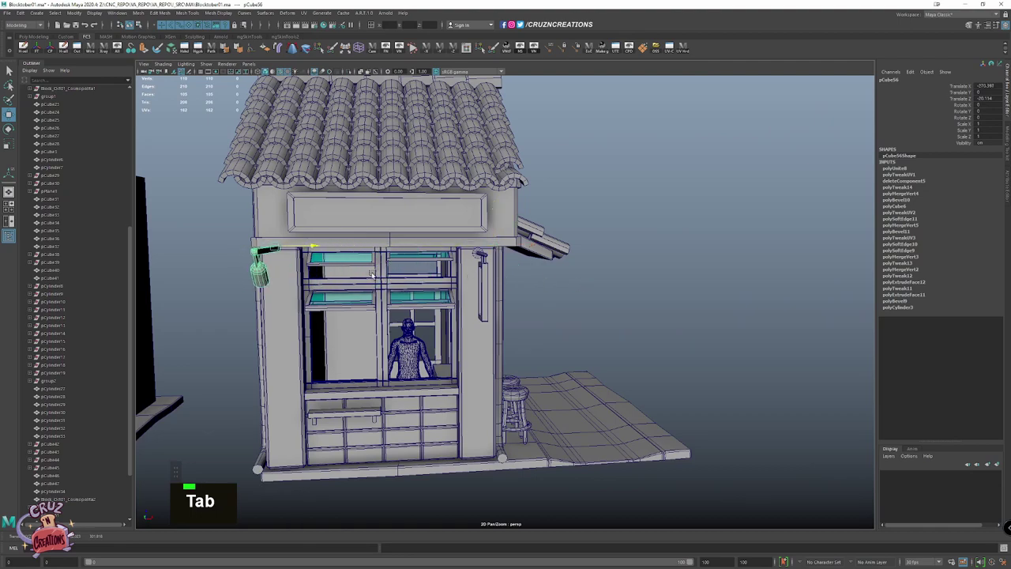
{"action": "scroll", "scroll_direction": "down", "scroll_amount": 3}
{"action": "key", "text": "shift+Tab"}
{"action": "left_click", "coordinate": [478, 318]}
{"action": "key", "text": "alt+Tab"}
{"action": "scroll", "scroll_direction": "up", "scroll_amount": 3}
{"action": "scroll", "scroll_direction": "down", "scroll_amount": 3}
{"action": "left_click", "coordinate": [492, 305]}
{"action": "scroll", "scroll_direction": "up", "scroll_amount": 3}
{"action": "key", "text": "shift+Tab"}
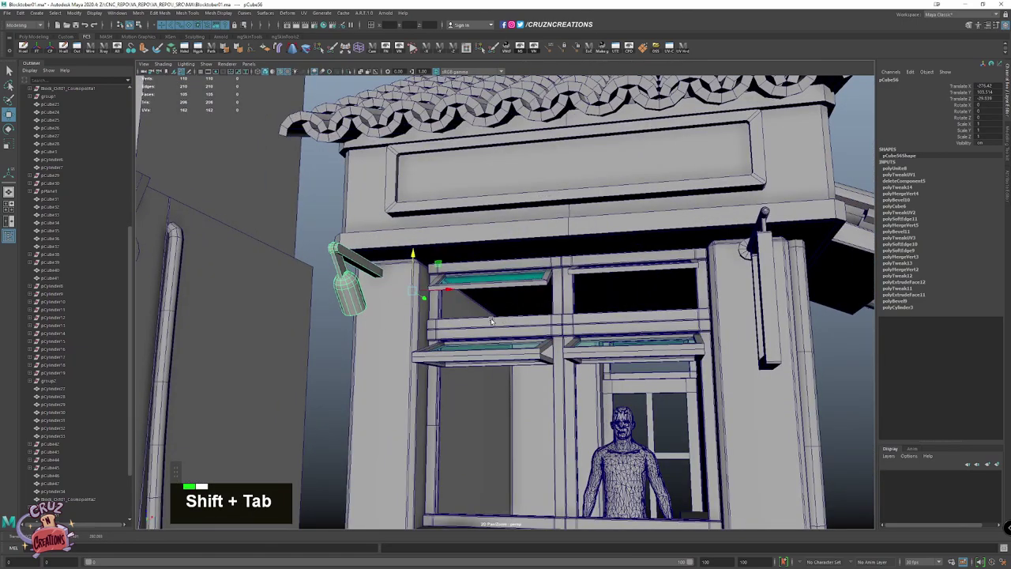
{"action": "scroll", "scroll_direction": "down", "scroll_amount": 3}
{"action": "left_click", "coordinate": [502, 327]}
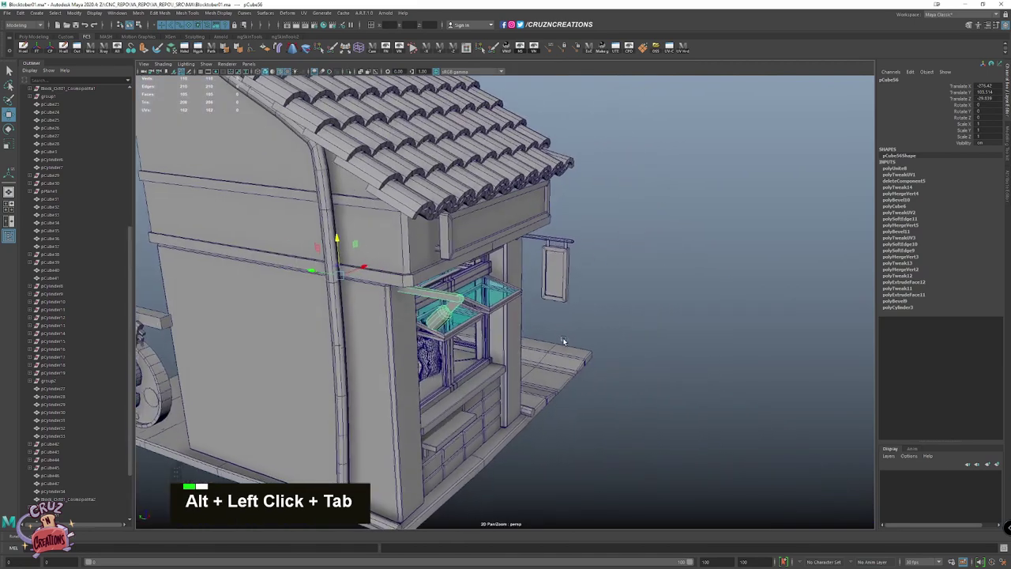
{"action": "key", "text": "alt+Tab"}
{"action": "right_click", "coordinate": [442, 318]}
{"action": "left_click", "coordinate": [362, 297]}
{"action": "key", "text": "ctrl+Tab"}
{"action": "left_click", "coordinate": [514, 364]}
Duplicate the assembly with Ctrl+D and delete the stray extra pieces from the copy
{"action": "key", "text": "ctrl+shift+Tab"}
{"action": "scroll", "scroll_direction": "up", "scroll_amount": 3}
{"action": "key", "text": "shift+Tab"}
{"action": "key", "text": "Tab"}
{"action": "key", "text": "Delete"}
{"action": "key", "text": "Delete"}
{"action": "key", "text": "Tab"}
{"action": "key", "text": "Tab"}
{"action": "left_click", "coordinate": [297, 252]}
{"action": "key", "text": "Tab"}
{"action": "scroll", "scroll_direction": "down", "scroll_amount": 3}
{"action": "scroll", "scroll_direction": "down", "scroll_amount": 3}
{"action": "key", "text": "alt+Tab"}
{"action": "key", "text": "shift+Tab"}
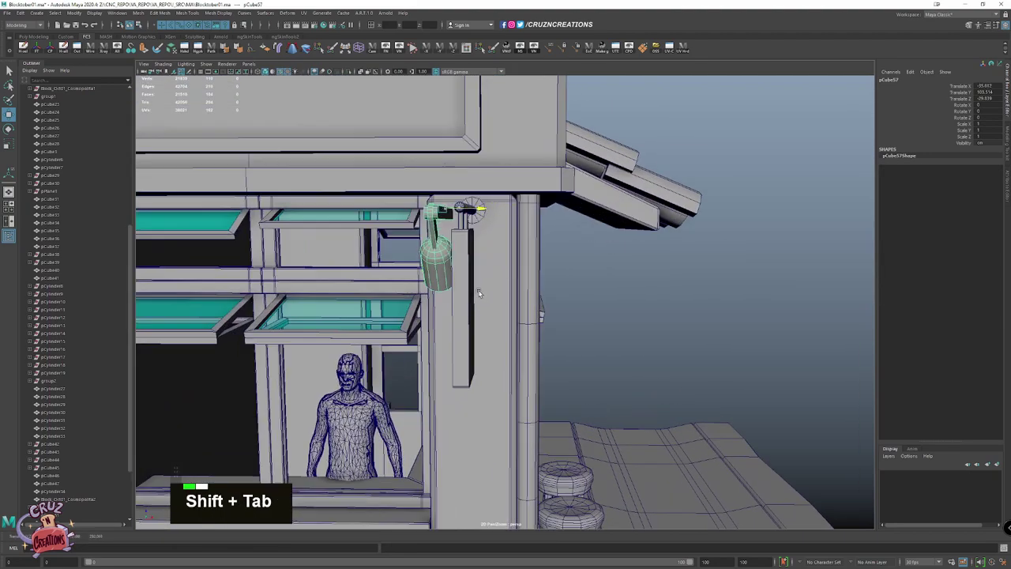
{"action": "left_click", "coordinate": [473, 262]}
{"action": "key", "text": "shift+Tab"}
{"action": "scroll", "scroll_direction": "up", "scroll_amount": 3}
Move the first copy across to the stall's other front corner post
{"action": "key", "text": "w"}
{"action": "double_click", "coordinate": [466, 237]}
{"action": "key", "text": "shift+Tab"}
{"action": "left_click", "coordinate": [480, 265]}
{"action": "key", "text": "Tab"}
{"action": "double_click", "coordinate": [493, 208]}
{"action": "scroll", "scroll_direction": "down", "scroll_amount": 3}
{"action": "scroll", "scroll_direction": "down", "scroll_amount": 3}
{"action": "key", "text": "shift+Tab"}
{"action": "key", "text": "alt+Tab"}
{"action": "scroll", "scroll_direction": "up", "scroll_amount": 3}
{"action": "key", "text": "Tab"}
{"action": "left_click", "coordinate": [525, 225]}
{"action": "left_click", "coordinate": [461, 276]}
{"action": "key", "text": "alt+Tab"}
{"action": "left_click", "coordinate": [504, 288]}
{"action": "left_click", "coordinate": [422, 273]}
{"action": "key", "text": "shift+Tab"}
{"action": "key", "text": "alt+w"}
Place and rotate a second copy so it hangs from the stall's side beam
{"action": "key", "text": "alt+Tab"}
{"action": "left_click", "coordinate": [463, 249]}
{"action": "left_click", "coordinate": [470, 273]}
{"action": "left_click", "coordinate": [485, 331]}
{"action": "left_click", "coordinate": [400, 279]}
{"action": "left_click", "coordinate": [396, 266]}
{"action": "key", "text": "alt+Tab"}
{"action": "left_click", "coordinate": [359, 285]}
{"action": "key", "text": "alt+Tab"}
{"action": "scroll", "scroll_direction": "up", "scroll_amount": 3}
{"action": "key", "text": "Tab"}
{"action": "left_click", "coordinate": [509, 226]}
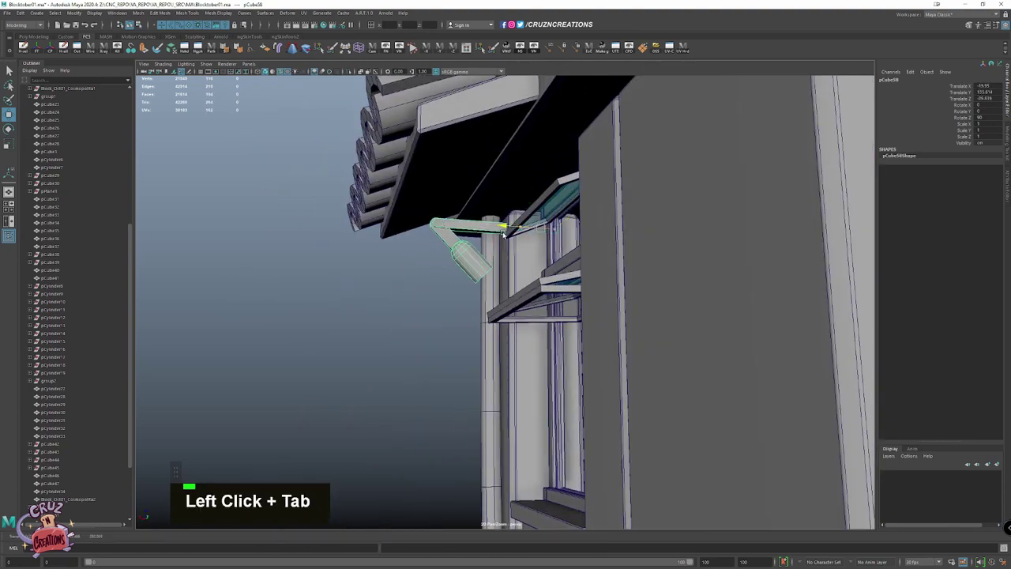
{"action": "key", "text": "Tab"}
{"action": "left_click", "coordinate": [501, 247]}
{"action": "scroll", "scroll_direction": "down", "scroll_amount": 3}
{"action": "left_click", "coordinate": [454, 299]}
Duplicate again with Shift+D and nudge the side lantern into line with the beam
{"action": "key", "text": "shift+d"}
{"action": "scroll", "scroll_direction": "down", "scroll_amount": 3}
{"action": "key", "text": "shift+Tab"}
{"action": "scroll", "scroll_direction": "down", "scroll_amount": 3}
{"action": "left_click", "coordinate": [594, 303]}
{"action": "scroll", "scroll_direction": "down", "scroll_amount": 3}
{"action": "left_click", "coordinate": [582, 289]}
{"action": "key", "text": "Tab"}
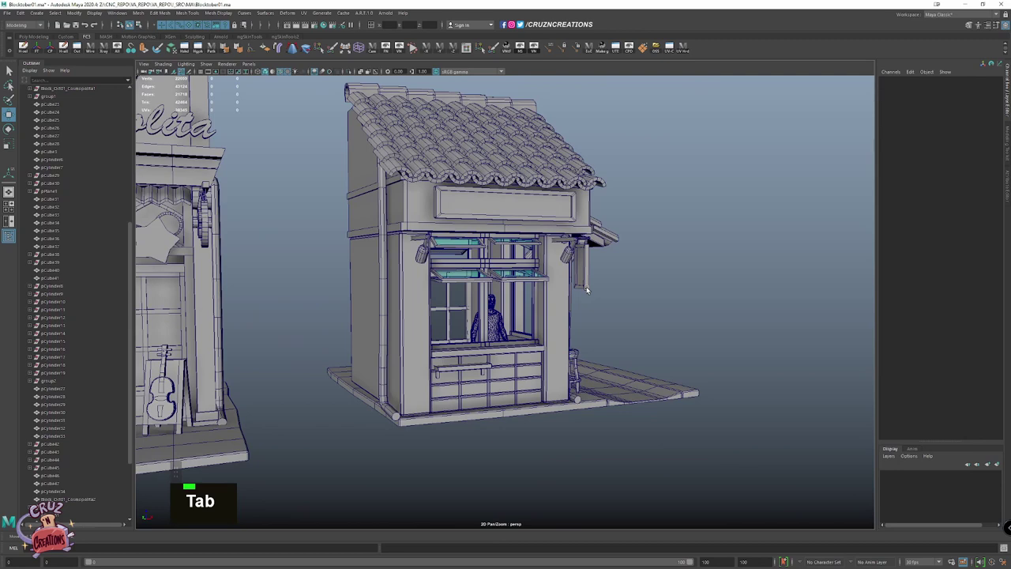
Zoom around the smooth-shaded stall to inspect it and expand the REF_Scale group in the Outliner
{"action": "scroll", "scroll_direction": "down", "scroll_amount": 3}
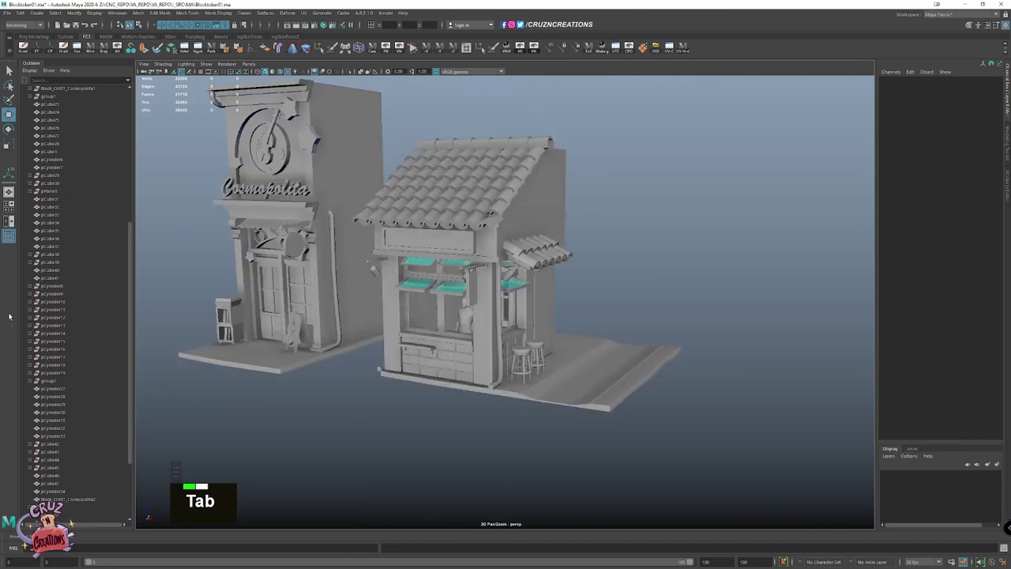
{"action": "scroll", "scroll_direction": "down", "scroll_amount": 3}
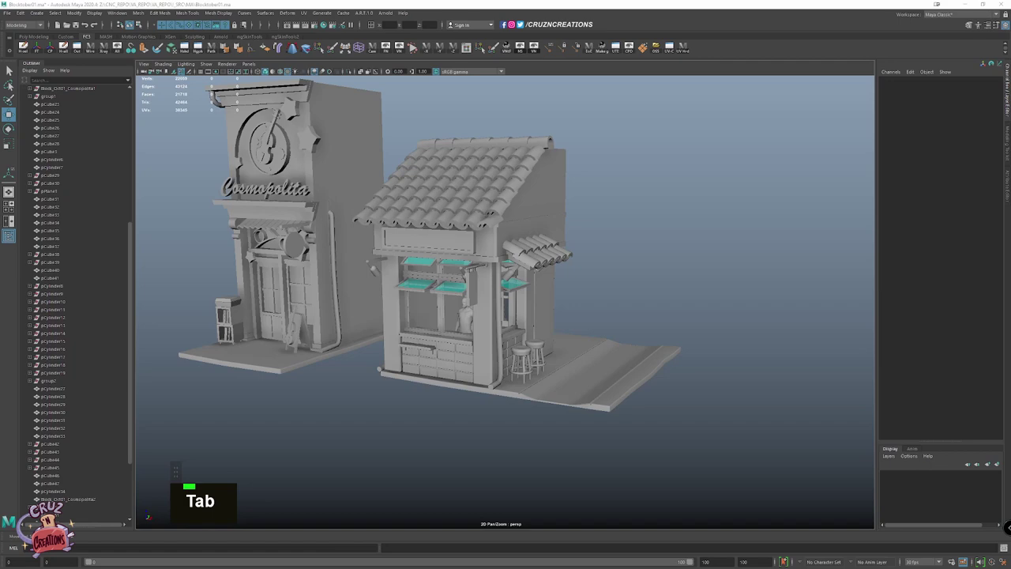
{"action": "scroll", "scroll_direction": "up", "scroll_amount": 3}
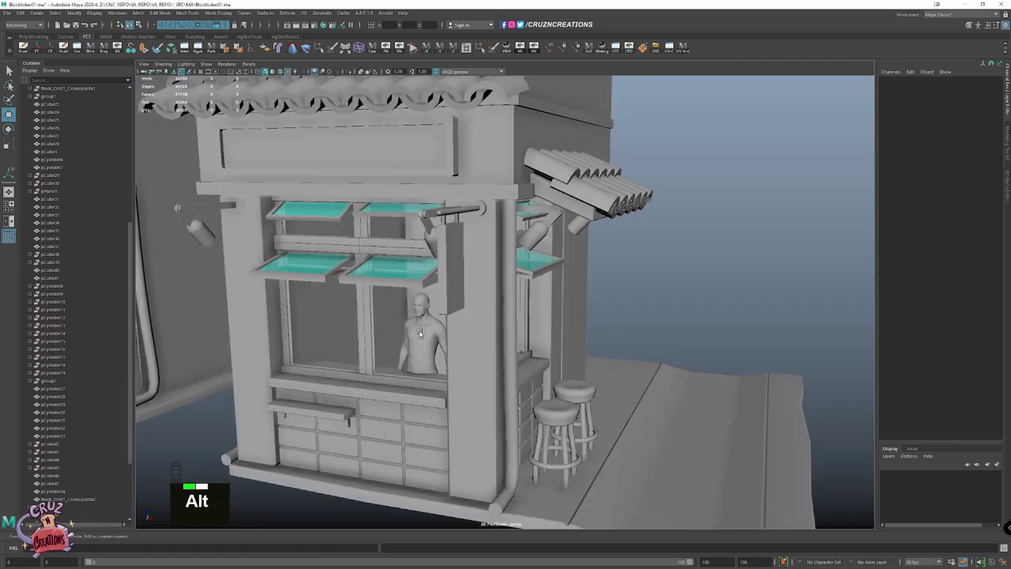
{"action": "left_click", "coordinate": [458, 324]}
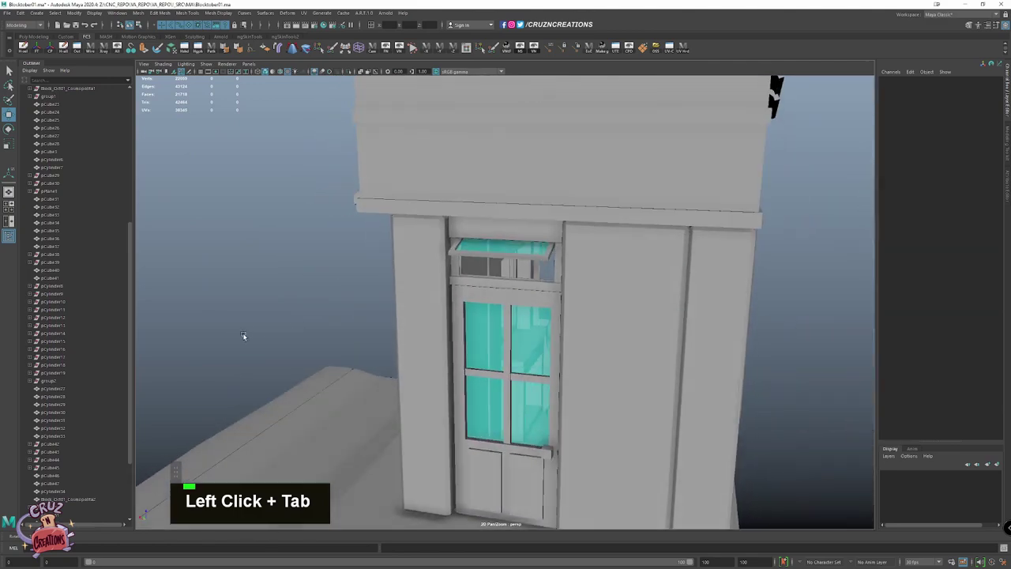
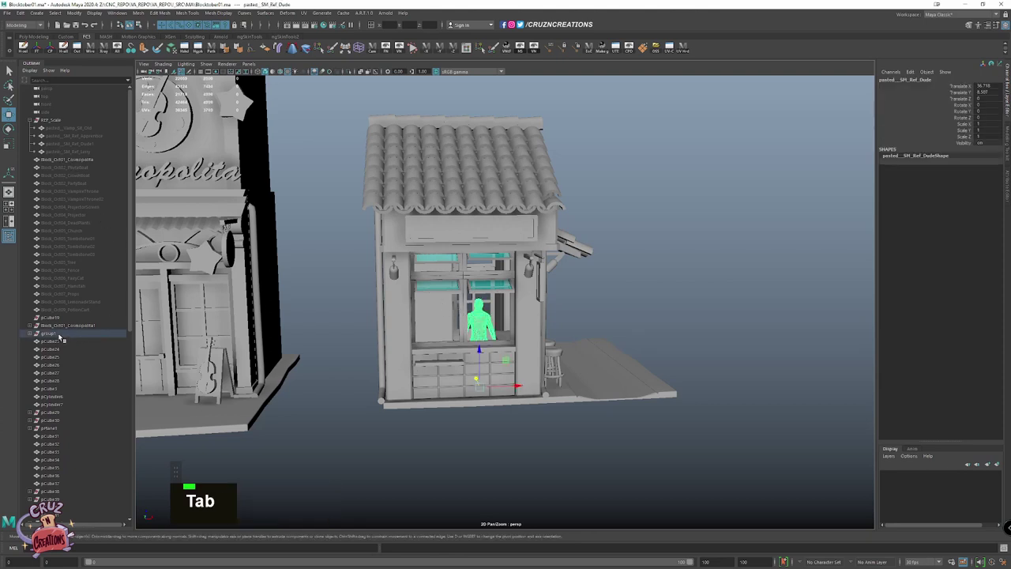
Select all the noodle stall's meshes in the Outliner
{"action": "left_click", "coordinate": [30, 332]}
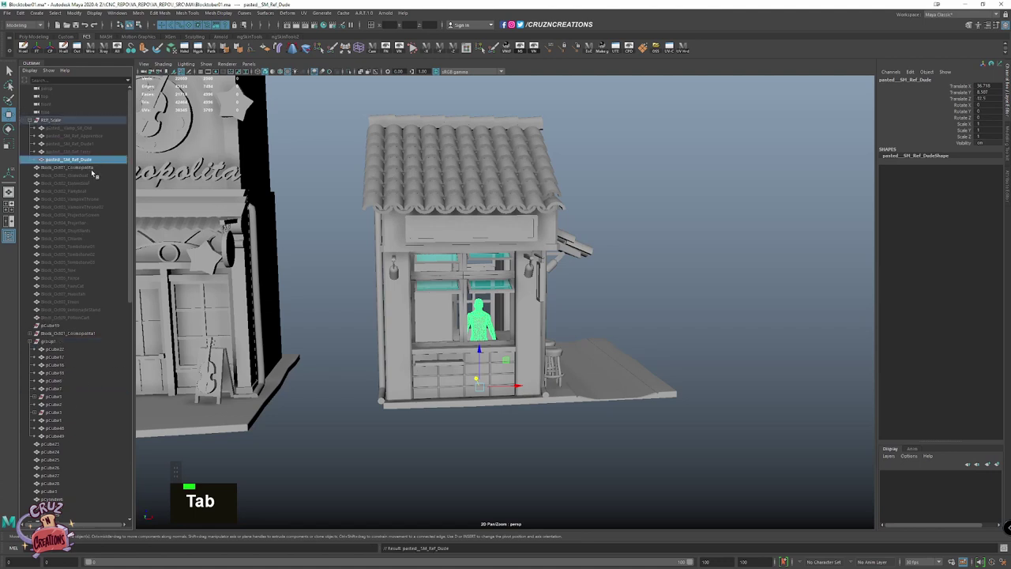
{"action": "left_click", "coordinate": [94, 169]}
{"action": "key", "text": "Tab"}
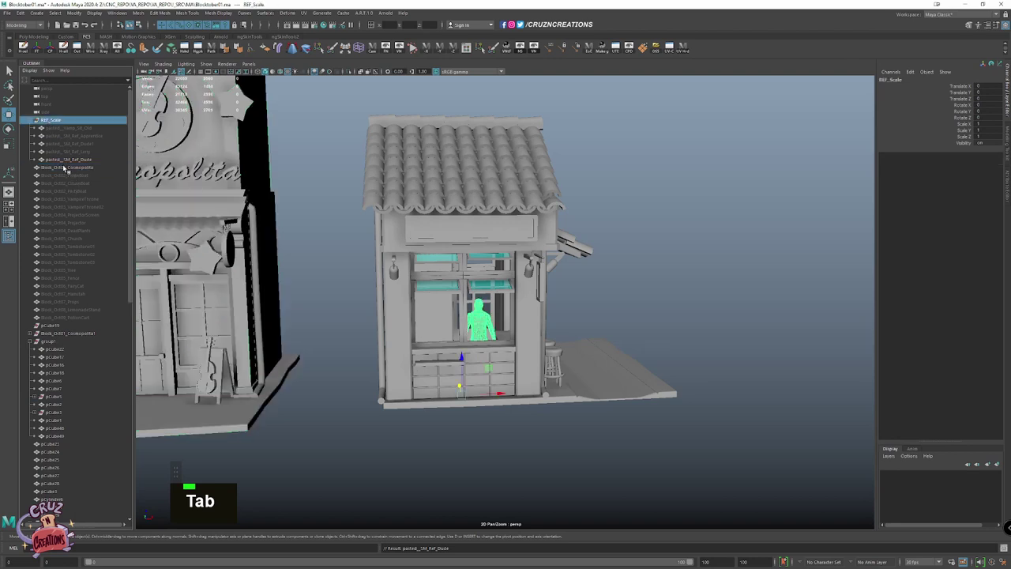
{"action": "key", "text": "ctrl+Tab"}
{"action": "key", "text": "ctrl+Tab"}
{"action": "left_click", "coordinate": [66, 166]}
{"action": "key", "text": "Tab"}
{"action": "right_click", "coordinate": [290, 216]}
Bring up the Game Exporter set to Export Selection with the FBX Blockout path
{"action": "left_click", "coordinate": [212, 107]}
{"action": "left_click", "coordinate": [211, 107]}
{"action": "left_click", "coordinate": [211, 106]}
{"action": "key", "text": "Tab"}
{"action": "left_click", "coordinate": [8, 11]}
{"action": "double_click", "coordinate": [52, 83]}
{"action": "left_click", "coordinate": [504, 293]}
{"action": "key", "text": "Tab"}
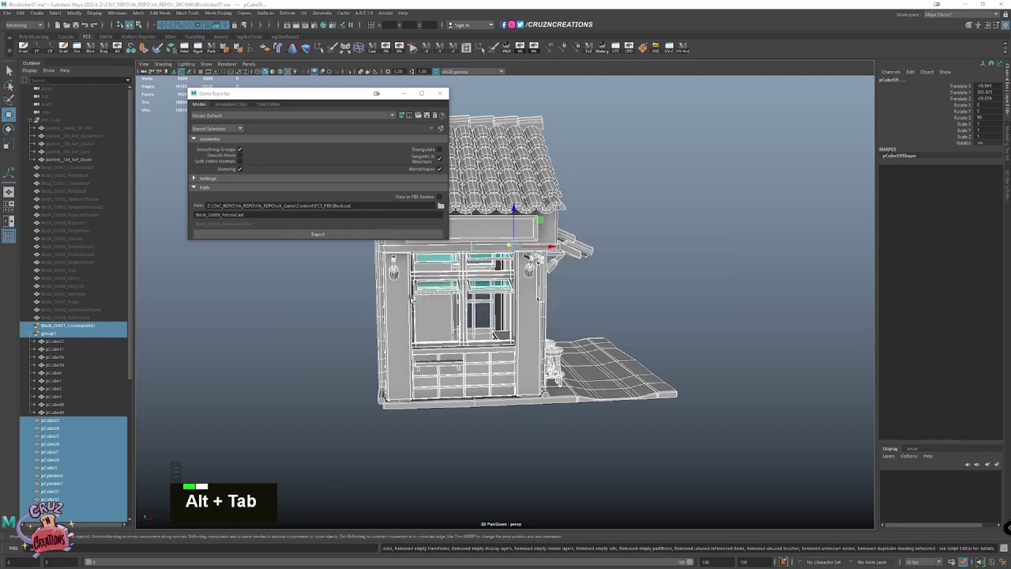
Switch to the Epidemic Sound browser and scroll through the House genre track list
{"action": "key", "text": "Tab"}
{"action": "scroll", "scroll_direction": "down", "scroll_amount": 3}
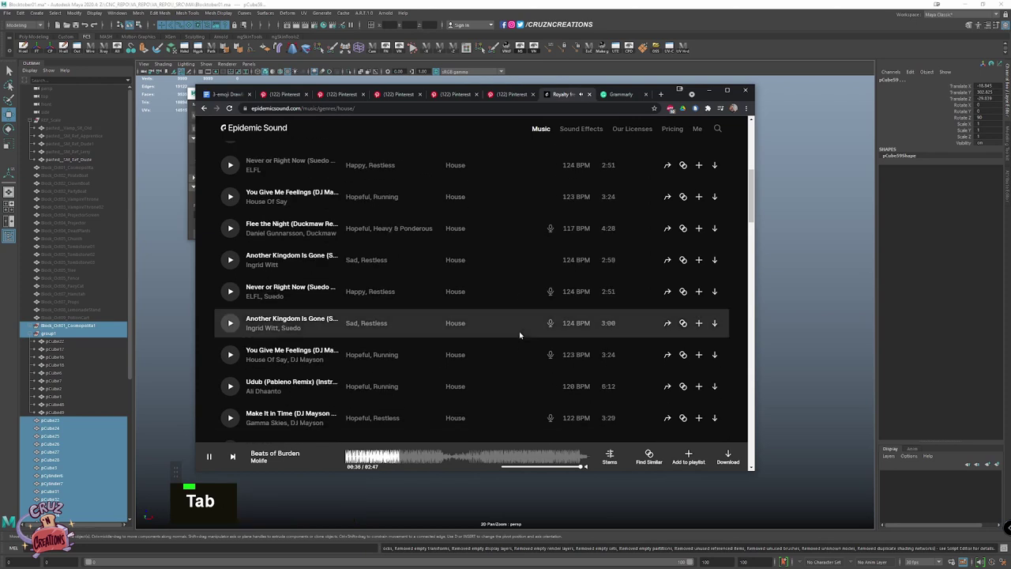
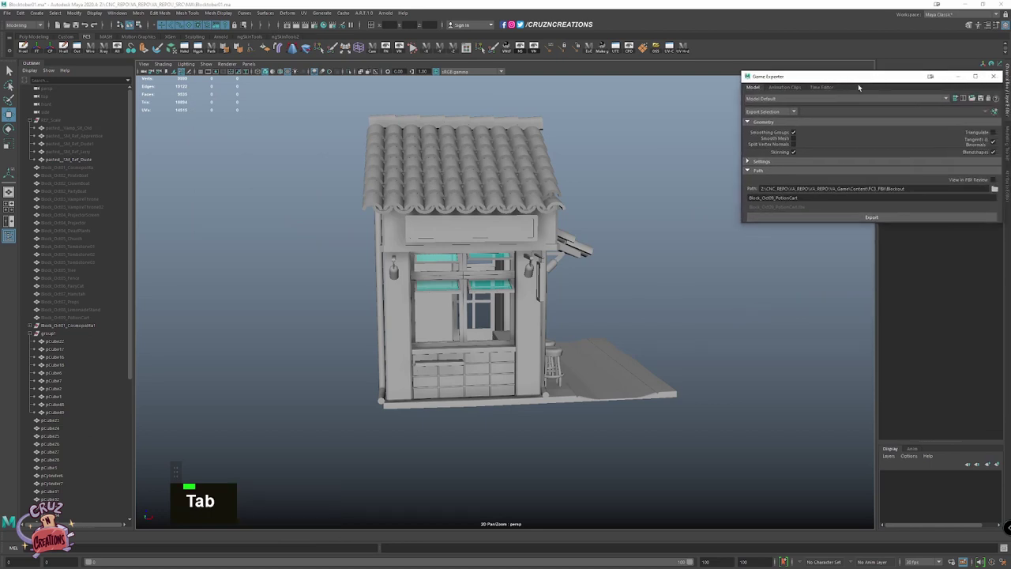
{"action": "key", "text": "alt+Tab"}
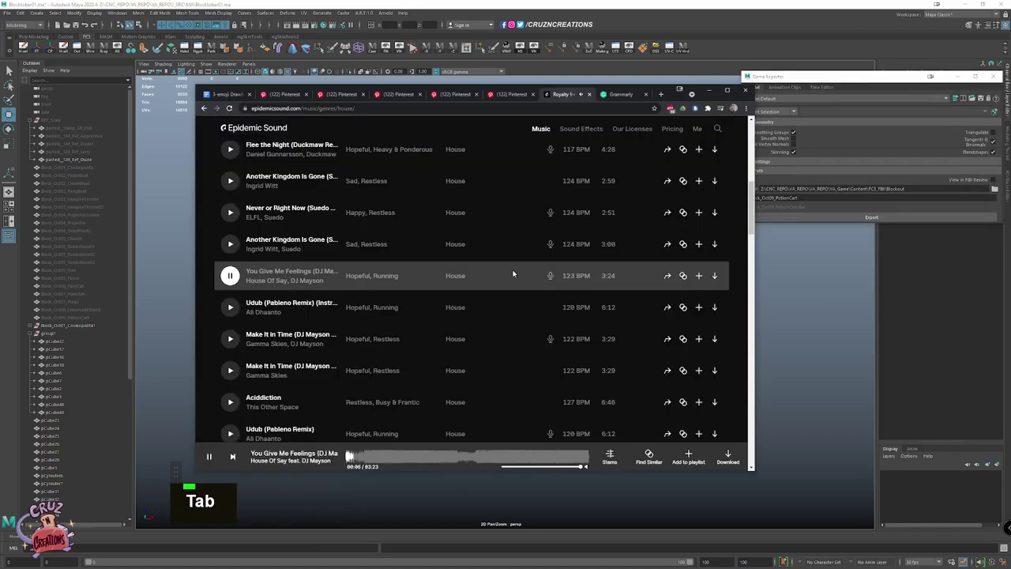
{"action": "scroll", "scroll_direction": "down", "scroll_amount": 3}
{"action": "key", "text": "Tab"}
{"action": "scroll", "scroll_direction": "down", "scroll_amount": 3}
{"action": "key", "text": "Tab"}
{"action": "scroll", "scroll_direction": "down", "scroll_amount": 3}
{"action": "key", "text": "Tab"}
{"action": "scroll", "scroll_direction": "down", "scroll_amount": 3}
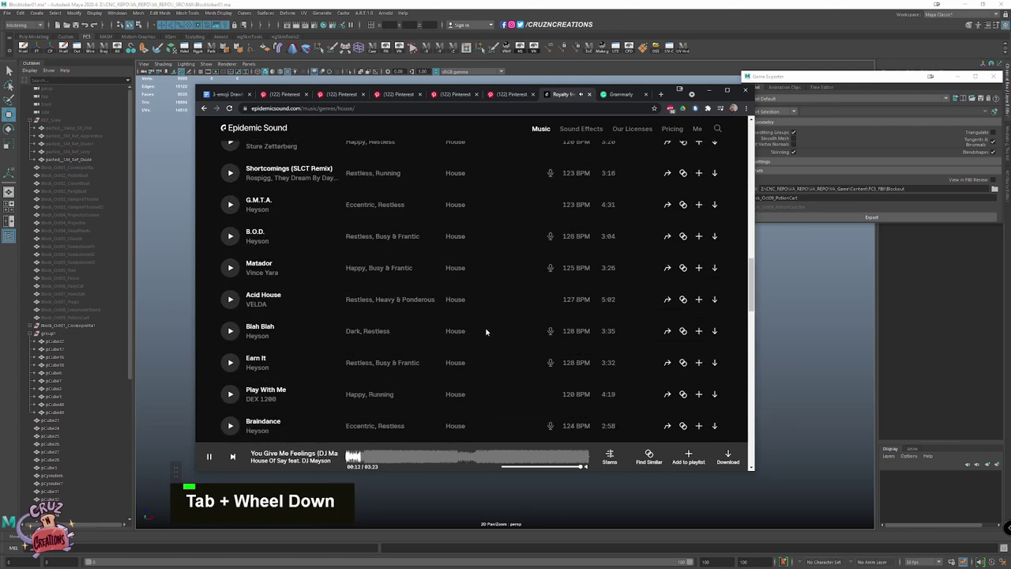
{"action": "scroll", "scroll_direction": "down", "scroll_amount": 3}
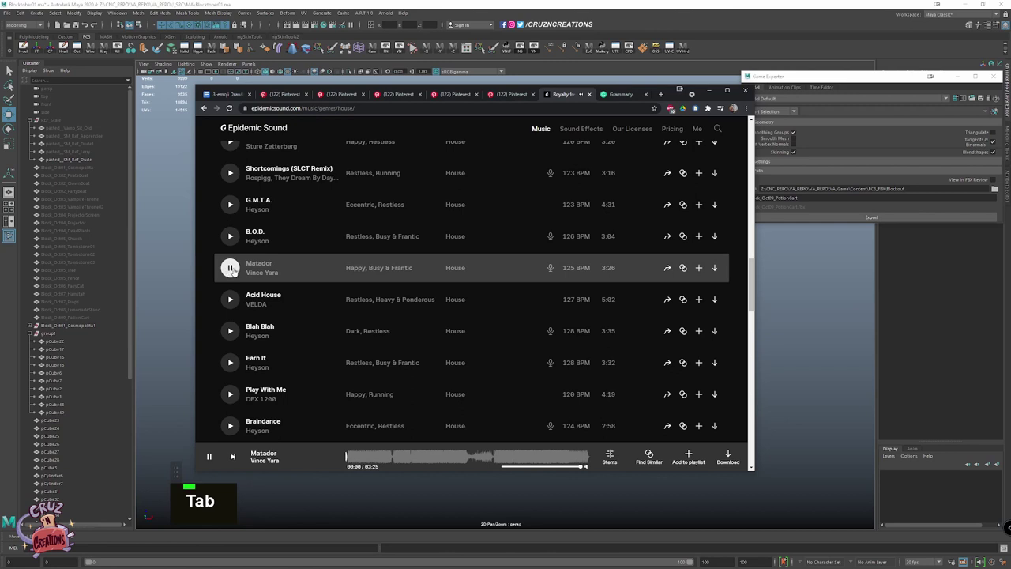
{"action": "scroll", "scroll_direction": "down", "scroll_amount": 3}
Play a few house tracks, leaving Blah Blah by Heyson playing over the Maya scene
{"action": "left_click", "coordinate": [233, 249]}
{"action": "left_click", "coordinate": [365, 458]}
{"action": "left_click", "coordinate": [374, 458]}
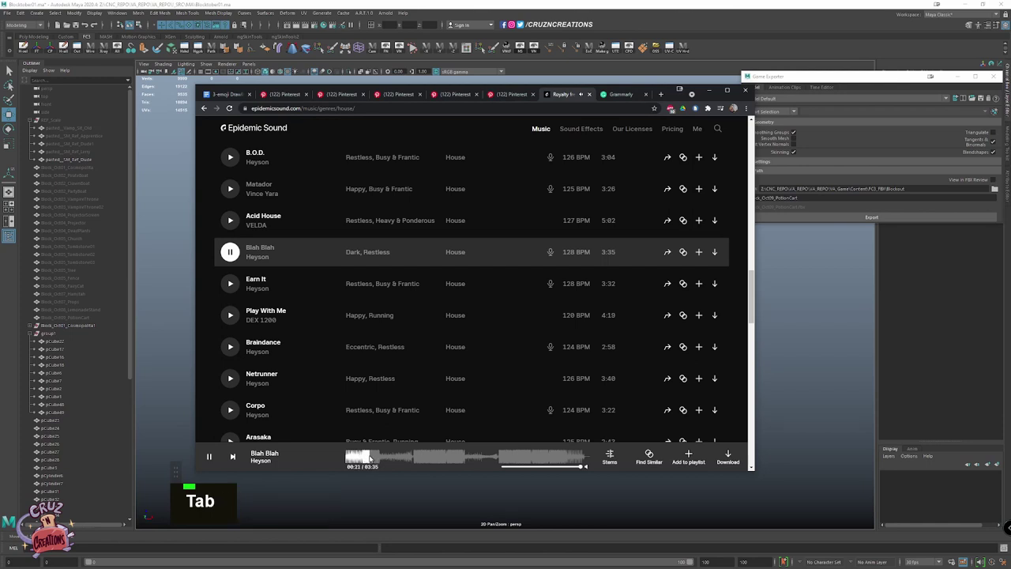
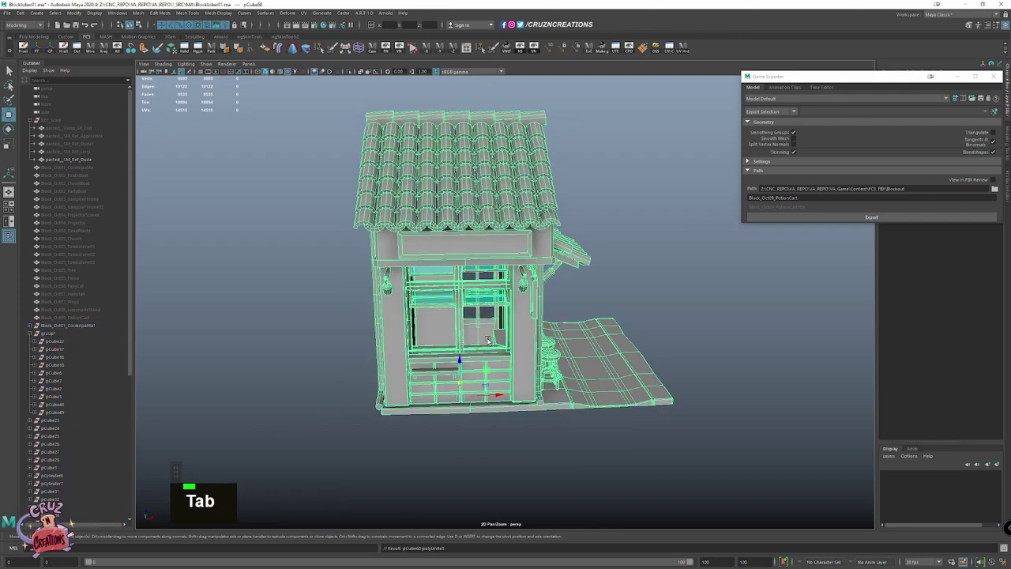
Bring the 3-emoji drawing prompts Google Doc up in Chrome over the Maya window
{"action": "key", "text": "space"}
{"action": "left_click", "coordinate": [449, 237]}
{"action": "key", "text": "Tab"}
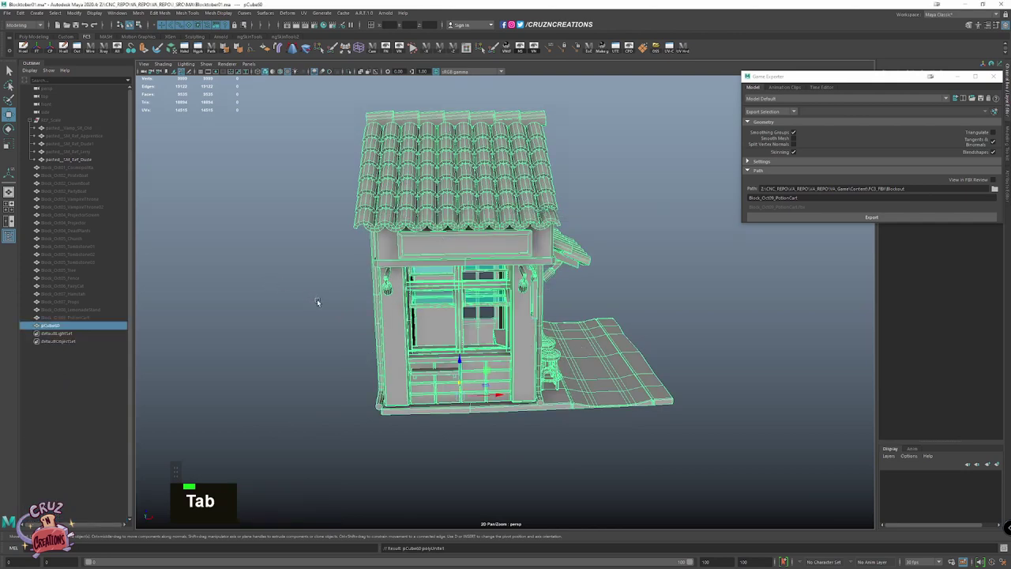
{"action": "double_click", "coordinate": [296, 305]}
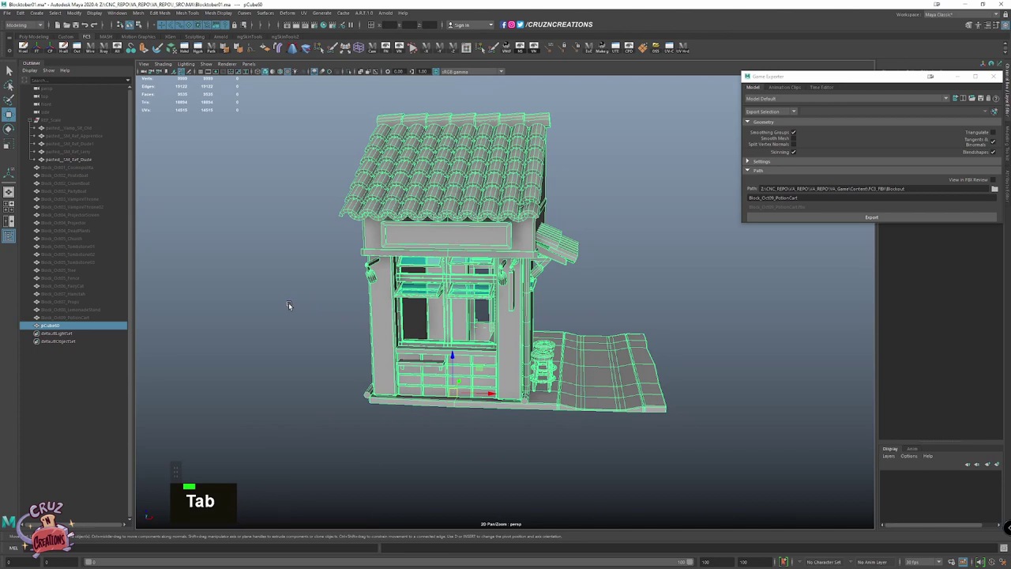
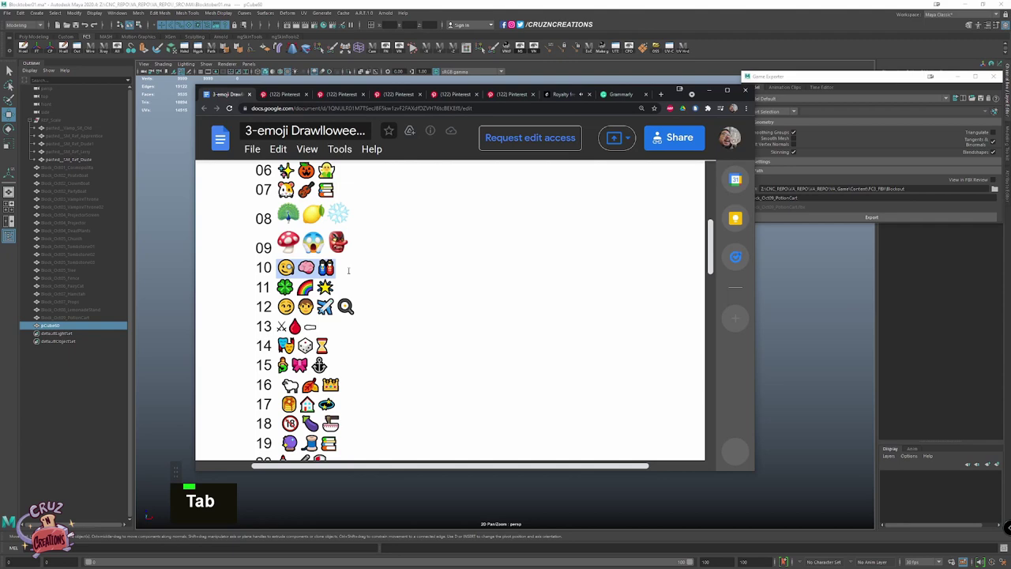
Put Chrome away, return to Maya and start renaming pCube60 in the Outliner
{"action": "key", "text": "Tab"}
{"action": "key", "text": "Tab"}
{"action": "key", "text": "Tab"}
{"action": "scroll", "scroll_direction": "down", "scroll_amount": 3}
{"action": "key", "text": "alt+Tab"}
{"action": "key", "text": "alt+Tab"}
{"action": "key", "text": "Tab"}
{"action": "key", "text": "Tab"}
{"action": "left_click", "coordinate": [100, 326]}
Enter the Block_Oct10_ prefix as the merged stall mesh's new name
{"action": "key", "text": "Tab"}
{"action": "key", "text": "shift+Tab"}
{"action": "key", "text": "b"}
{"action": "key", "text": "Tab"}
{"action": "key", "text": "shift+Tab"}
{"action": "key", "text": "shift+Tab"}
{"action": "key", "text": "Tab"}
{"action": "key", "text": "shift+Tab"}
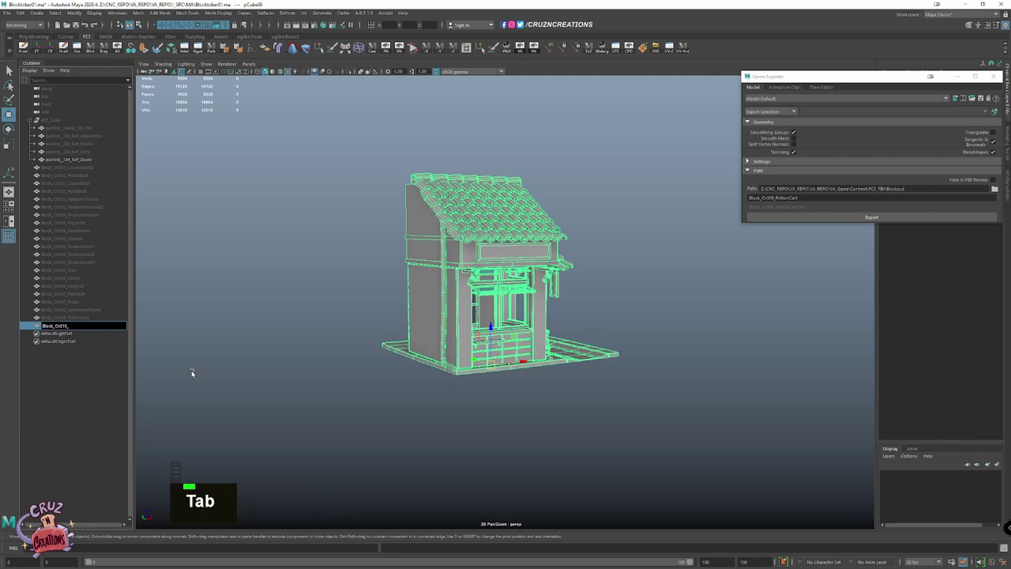
Finish naming the merged stall mesh Block_Oct10_Ramen and confirm it
{"action": "key", "text": "shift+Tab"}
{"action": "key", "text": "Tab"}
{"action": "key", "text": "Tab"}
{"action": "key", "text": "ctrl+Tab"}
{"action": "key", "text": "Return"}
{"action": "key", "text": "ctrl+c"}
{"action": "key", "text": "Tab"}
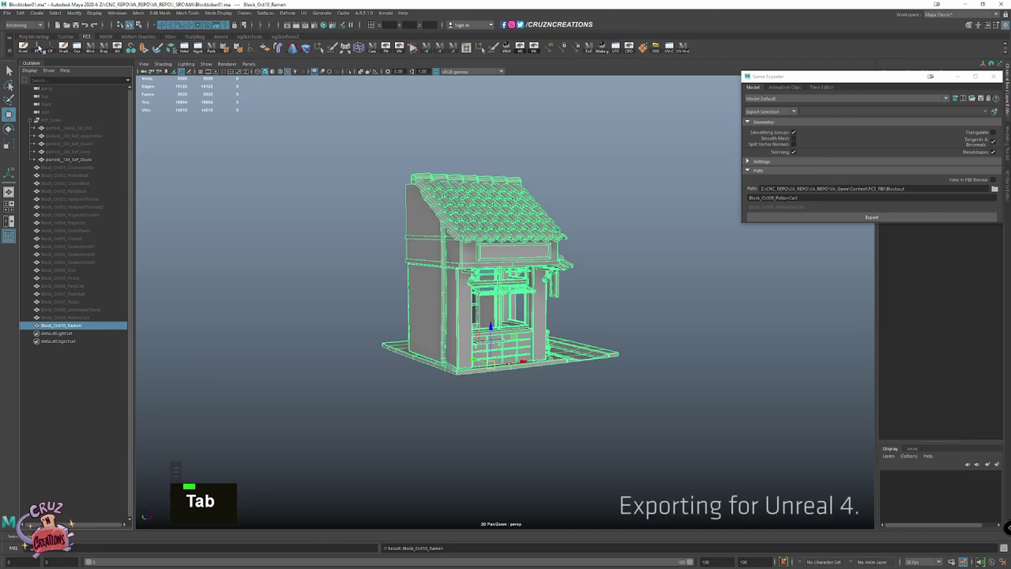
Bring up the Mesh > Cleanup options and edit the exported FBX file's name for the Unreal export
{"action": "right_click", "coordinate": [747, 157]}
{"action": "left_click", "coordinate": [747, 158]}
{"action": "key", "text": "Tab"}
{"action": "left_click", "coordinate": [748, 157]}
{"action": "key", "text": "Tab"}
{"action": "left_click", "coordinate": [748, 158]}
{"action": "left_click", "coordinate": [748, 157]}
{"action": "key", "text": "Tab"}
{"action": "left_click", "coordinate": [748, 157]}
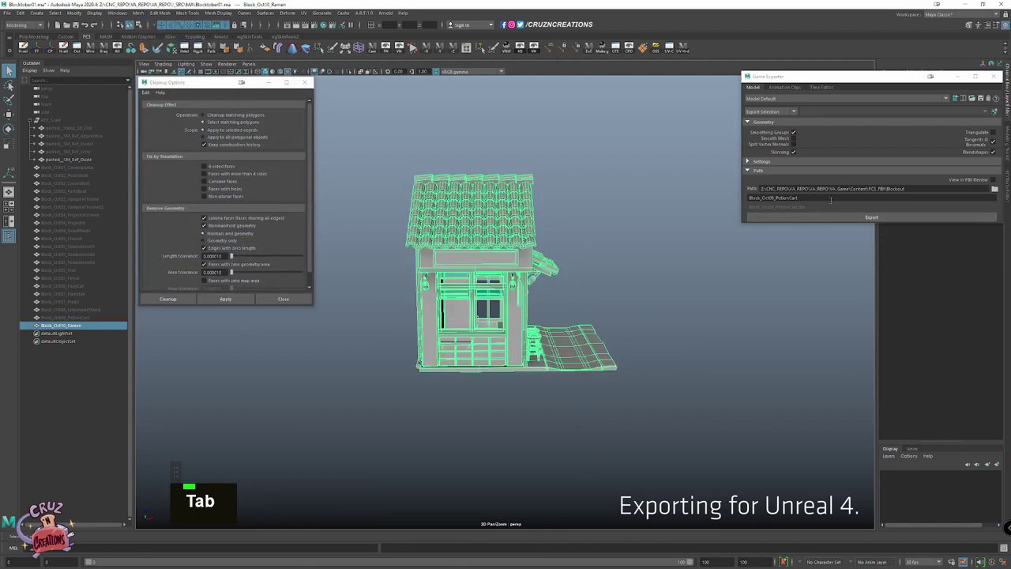
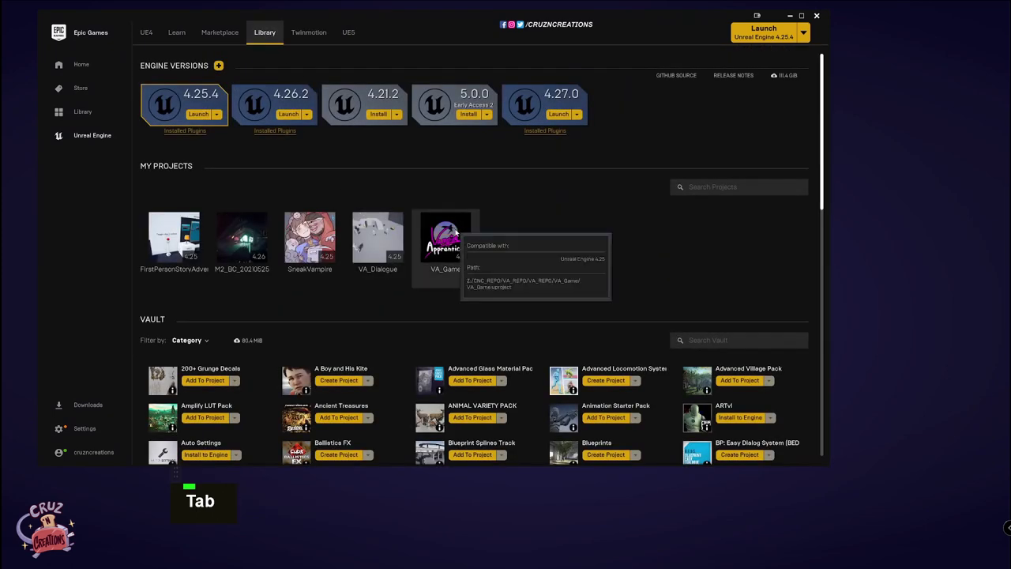
Launch the VA_Game project in Unreal Engine 4.25 from the Epic Games Launcher library
{"action": "left_click", "coordinate": [460, 230]}
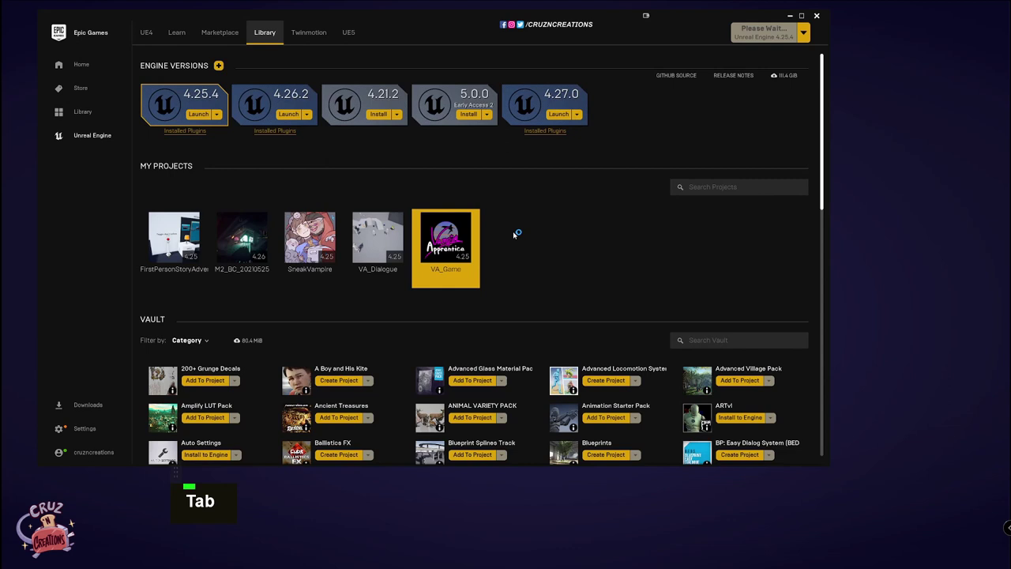
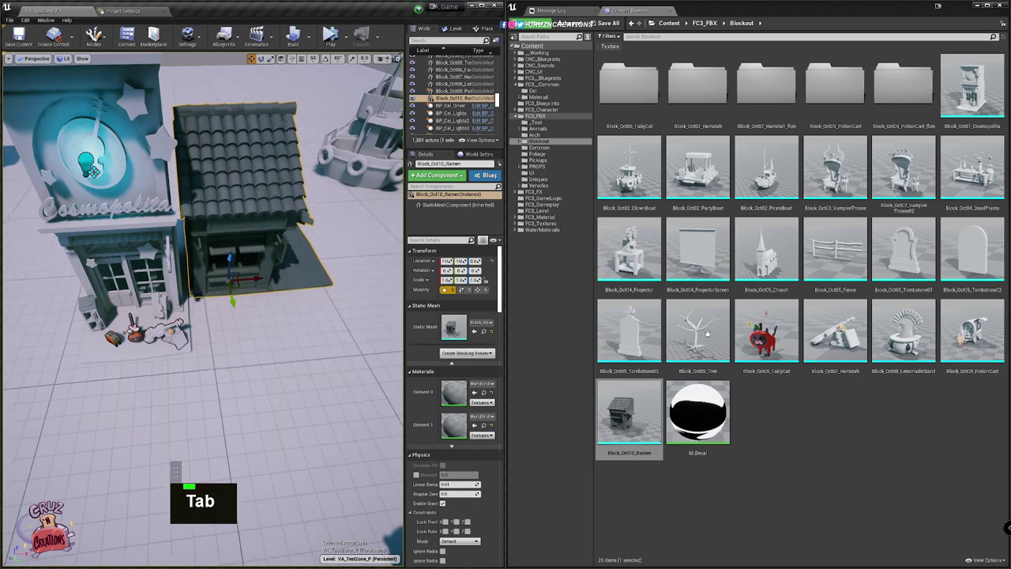
Import the stall FBX and position the Block_Oct10_Ramen mesh in the level beside the shop
{"action": "key", "text": "Tab"}
{"action": "scroll", "scroll_direction": "down", "scroll_amount": 3}
{"action": "key", "text": "Tab"}
{"action": "left_click", "coordinate": [730, 262]}
{"action": "key", "text": "Tab"}
{"action": "left_click", "coordinate": [962, 105]}
{"action": "key", "text": "shift+Tab"}
{"action": "key", "text": "space"}
{"action": "key", "text": "e"}
{"action": "key", "text": "Tab"}
{"action": "key", "text": "space"}
{"action": "key", "text": "Tab"}
{"action": "key", "text": "g"}
Adjust the placed stall's settings in the Details panel
{"action": "key", "text": "Tab"}
{"action": "left_click", "coordinate": [963, 202]}
{"action": "key", "text": "Tab"}
{"action": "left_click", "coordinate": [964, 138]}
{"action": "key", "text": "Tab"}
{"action": "key", "text": "Tab"}
{"action": "key", "text": "Tab"}
{"action": "key", "text": "Tab"}
{"action": "key", "text": "Tab"}
{"action": "key", "text": "Tab"}
{"action": "left_click", "coordinate": [976, 232]}
{"action": "key", "text": "Tab"}
Inspect Block_Oct10_Ramen in the Static Mesh Editor with grey and teal glass materials, then start play mode
{"action": "double_click", "coordinate": [759, 223]}
{"action": "key", "text": "Tab"}
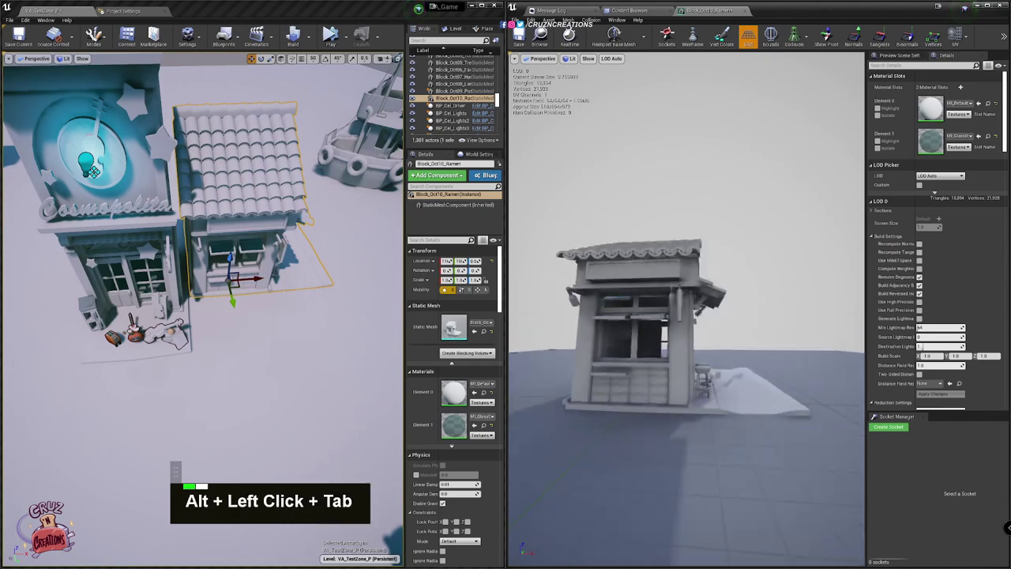
{"action": "left_click", "coordinate": [662, 312]}
{"action": "key", "text": "Tab"}
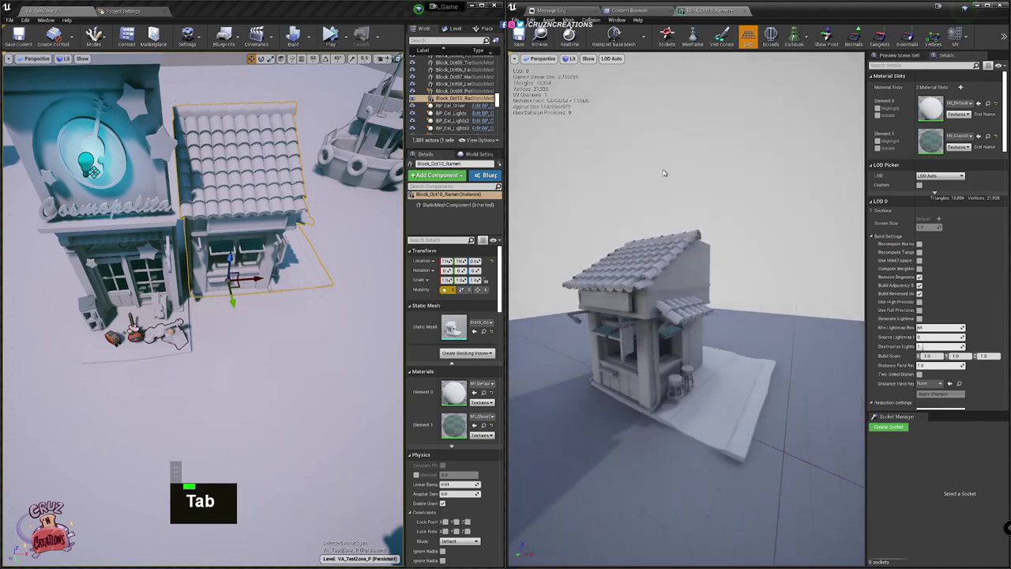
{"action": "scroll", "scroll_direction": "down", "scroll_amount": 3}
{"action": "scroll", "scroll_direction": "up", "scroll_amount": 3}
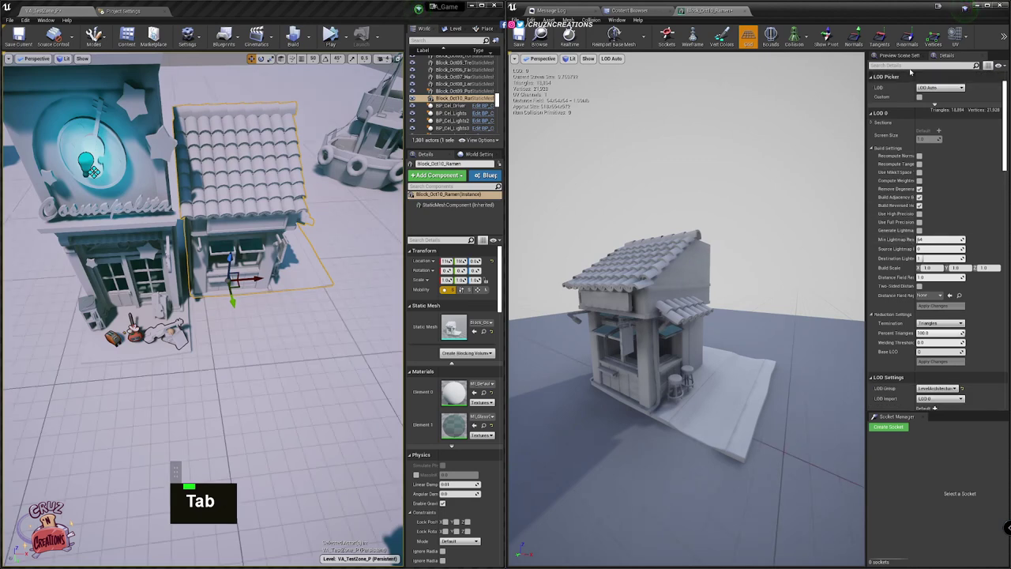
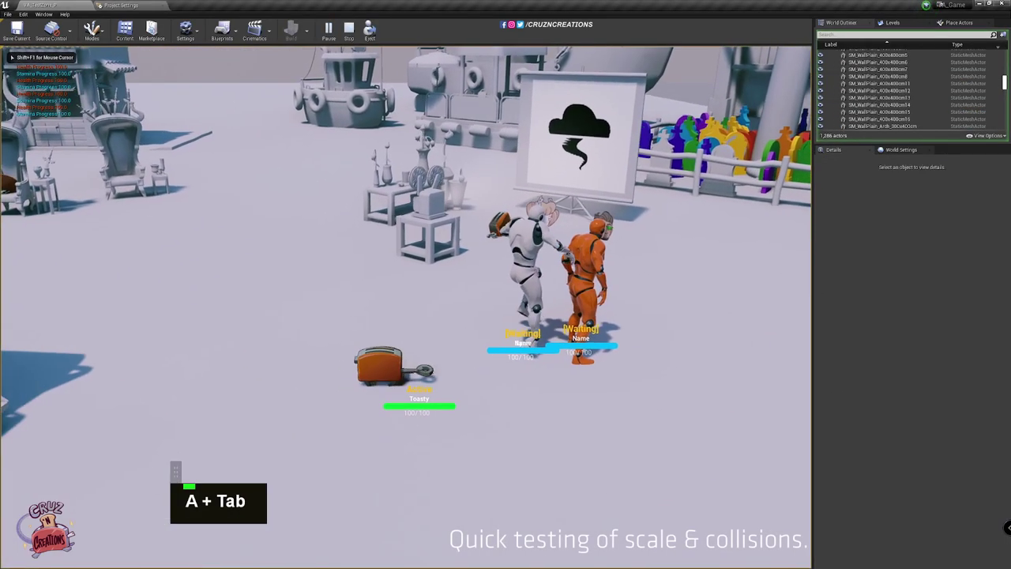
Walk the toaster character across the level and along the ramen stall's front
{"action": "key", "text": "w"}
{"action": "key", "text": "Tab"}
{"action": "key", "text": "w"}
{"action": "key", "text": "Tab"}
{"action": "key", "text": "w"}
{"action": "key", "text": "w"}
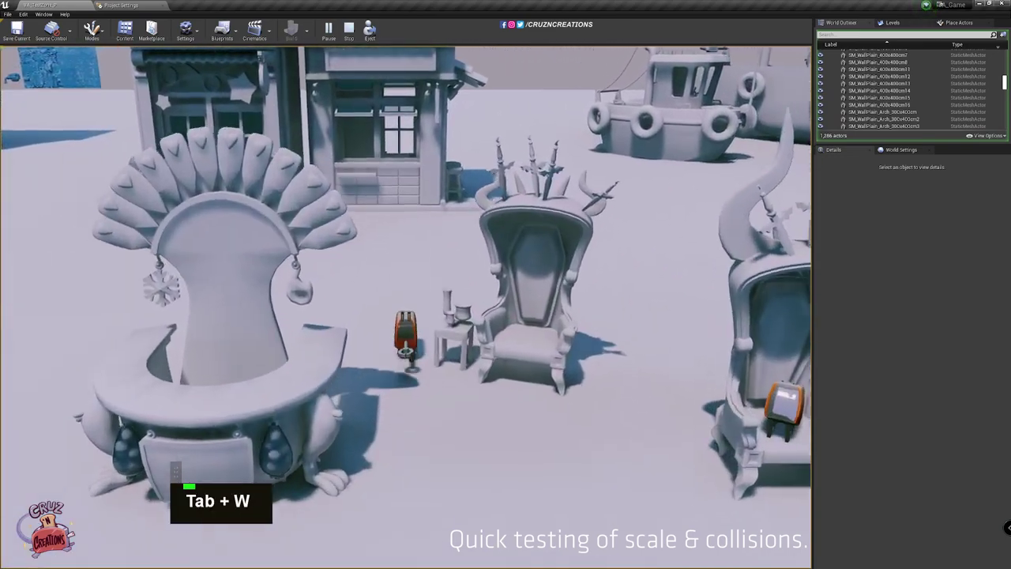
{"action": "key", "text": "w"}
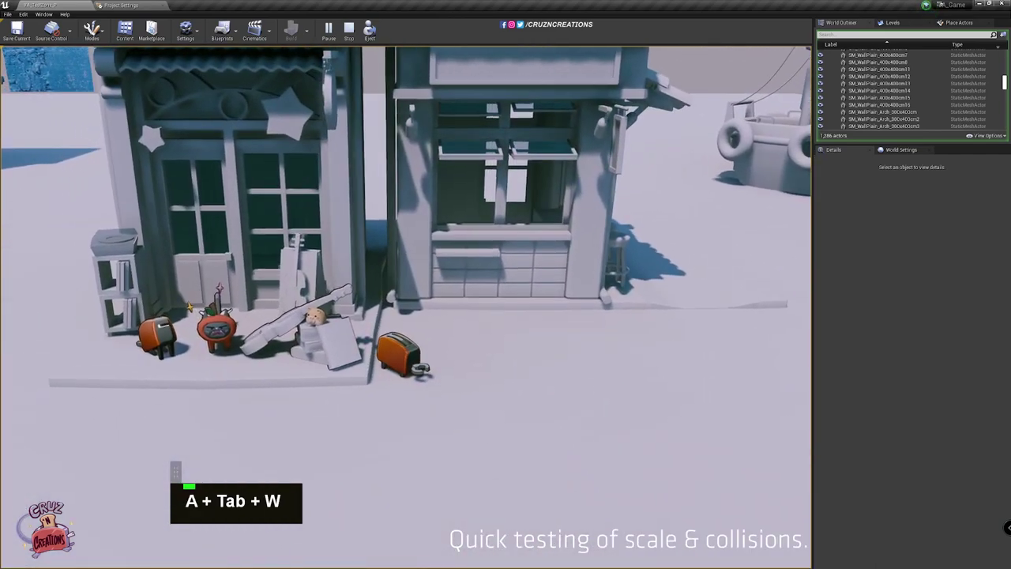
{"action": "key", "text": "w"}
{"action": "key", "text": "Tab"}
{"action": "key", "text": "w"}
{"action": "key", "text": "Tab"}
{"action": "key", "text": "Tab"}
{"action": "key", "text": "Tab"}
{"action": "key", "text": "space"}
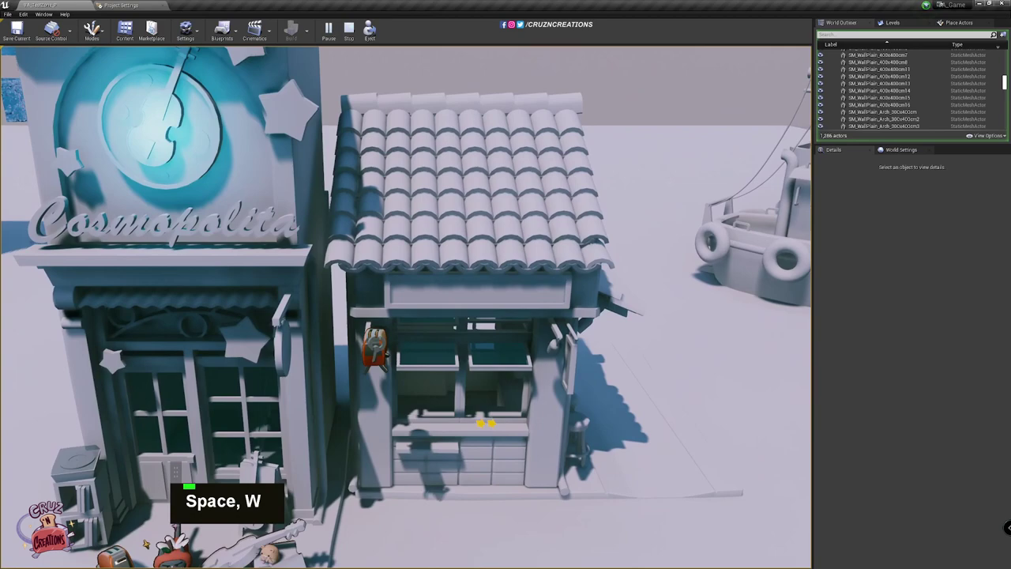
Move the character onto the stall's platform beside the stools and tilt the camera down at it
{"action": "key", "text": "w"}
{"action": "key", "text": "Tab"}
{"action": "key", "text": "w"}
{"action": "key", "text": "Tab"}
{"action": "key", "text": "KP_6"}
{"action": "key", "text": "Tab"}
{"action": "key", "text": "Tab"}
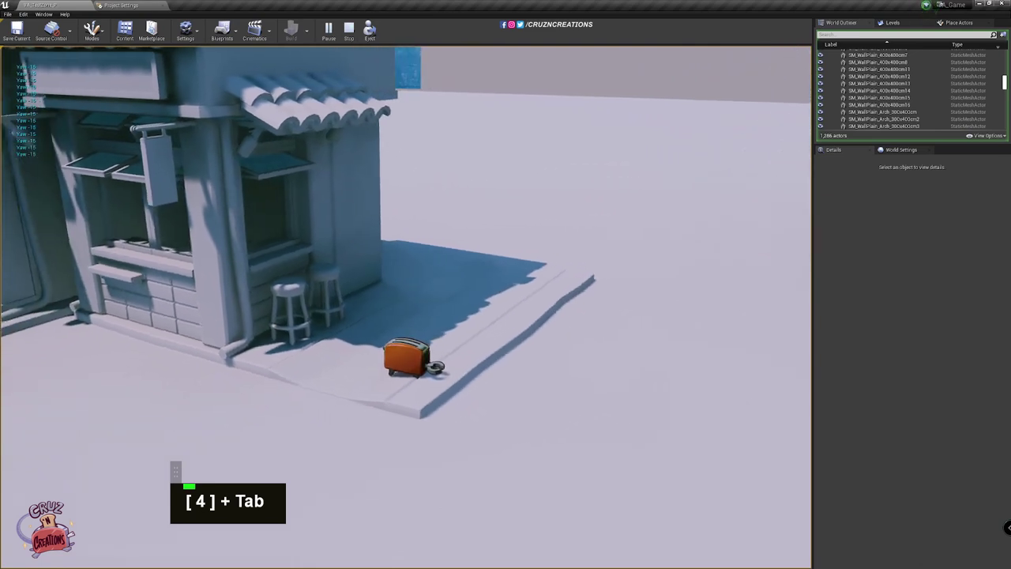